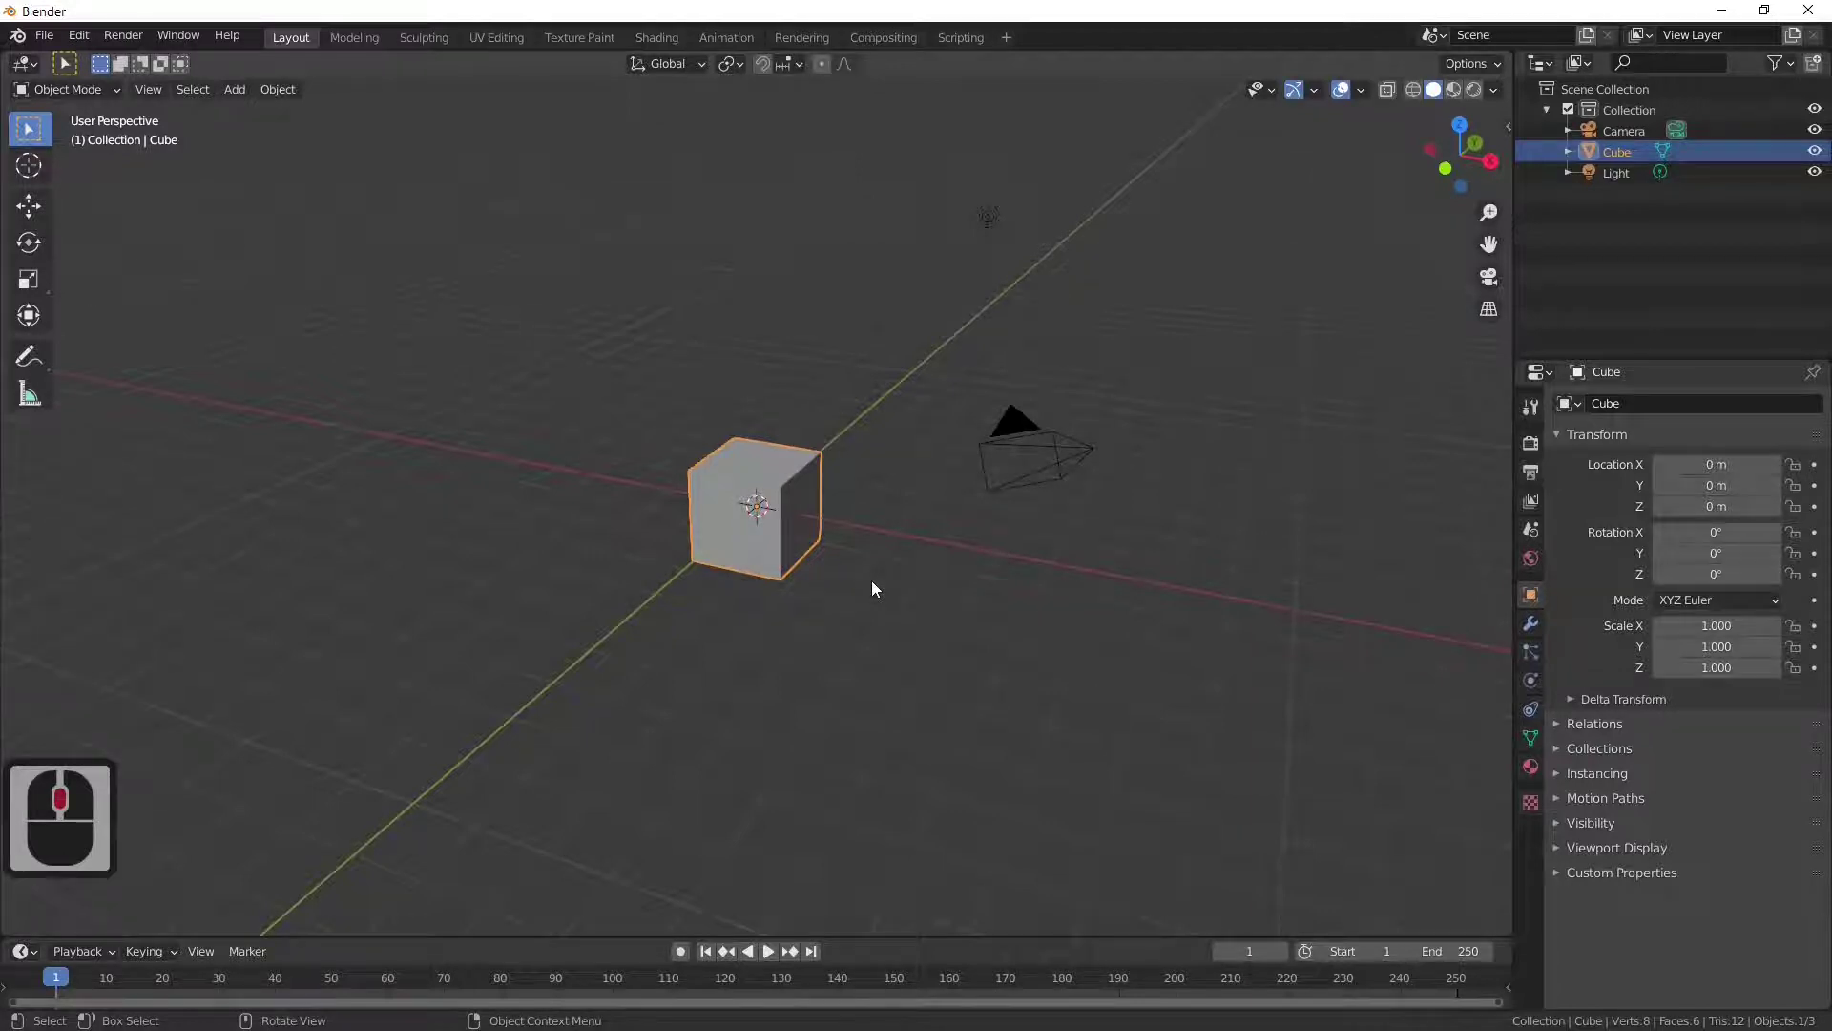
Step: Scale the cube uniformly to 0.25 of its size
key(s)
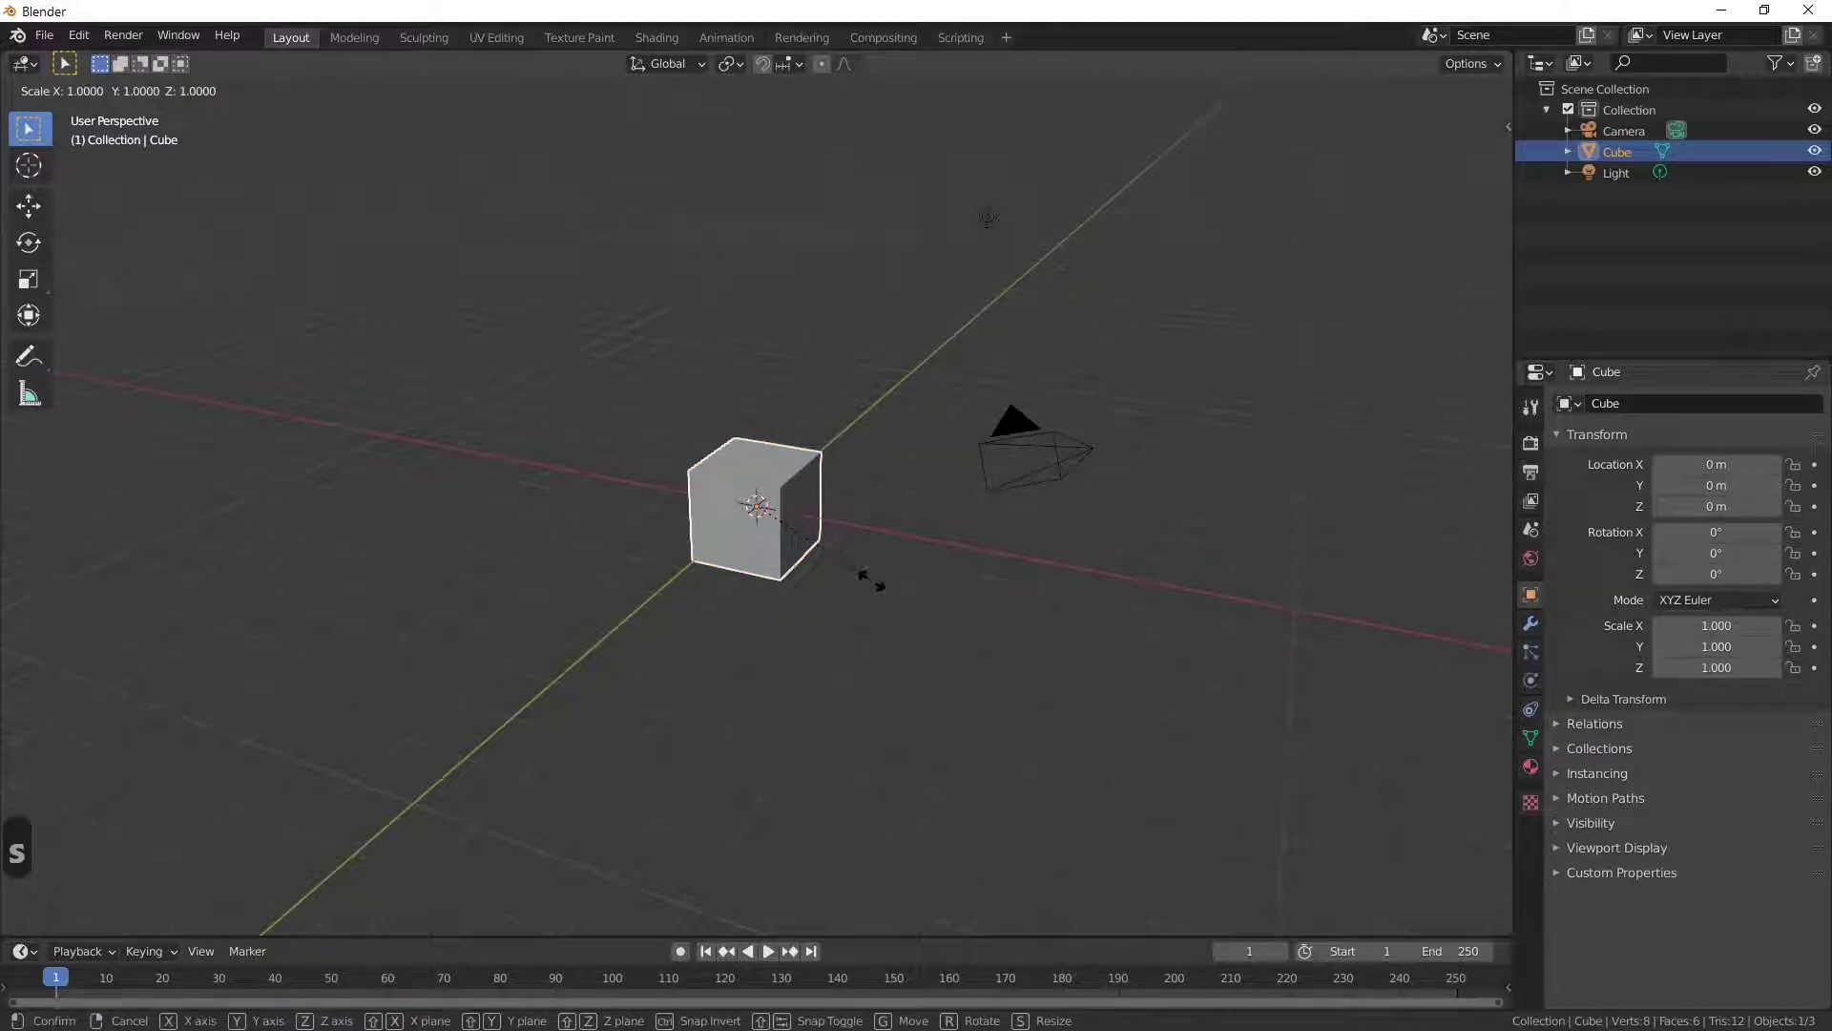
key(.)
text(.25)
key(Return)
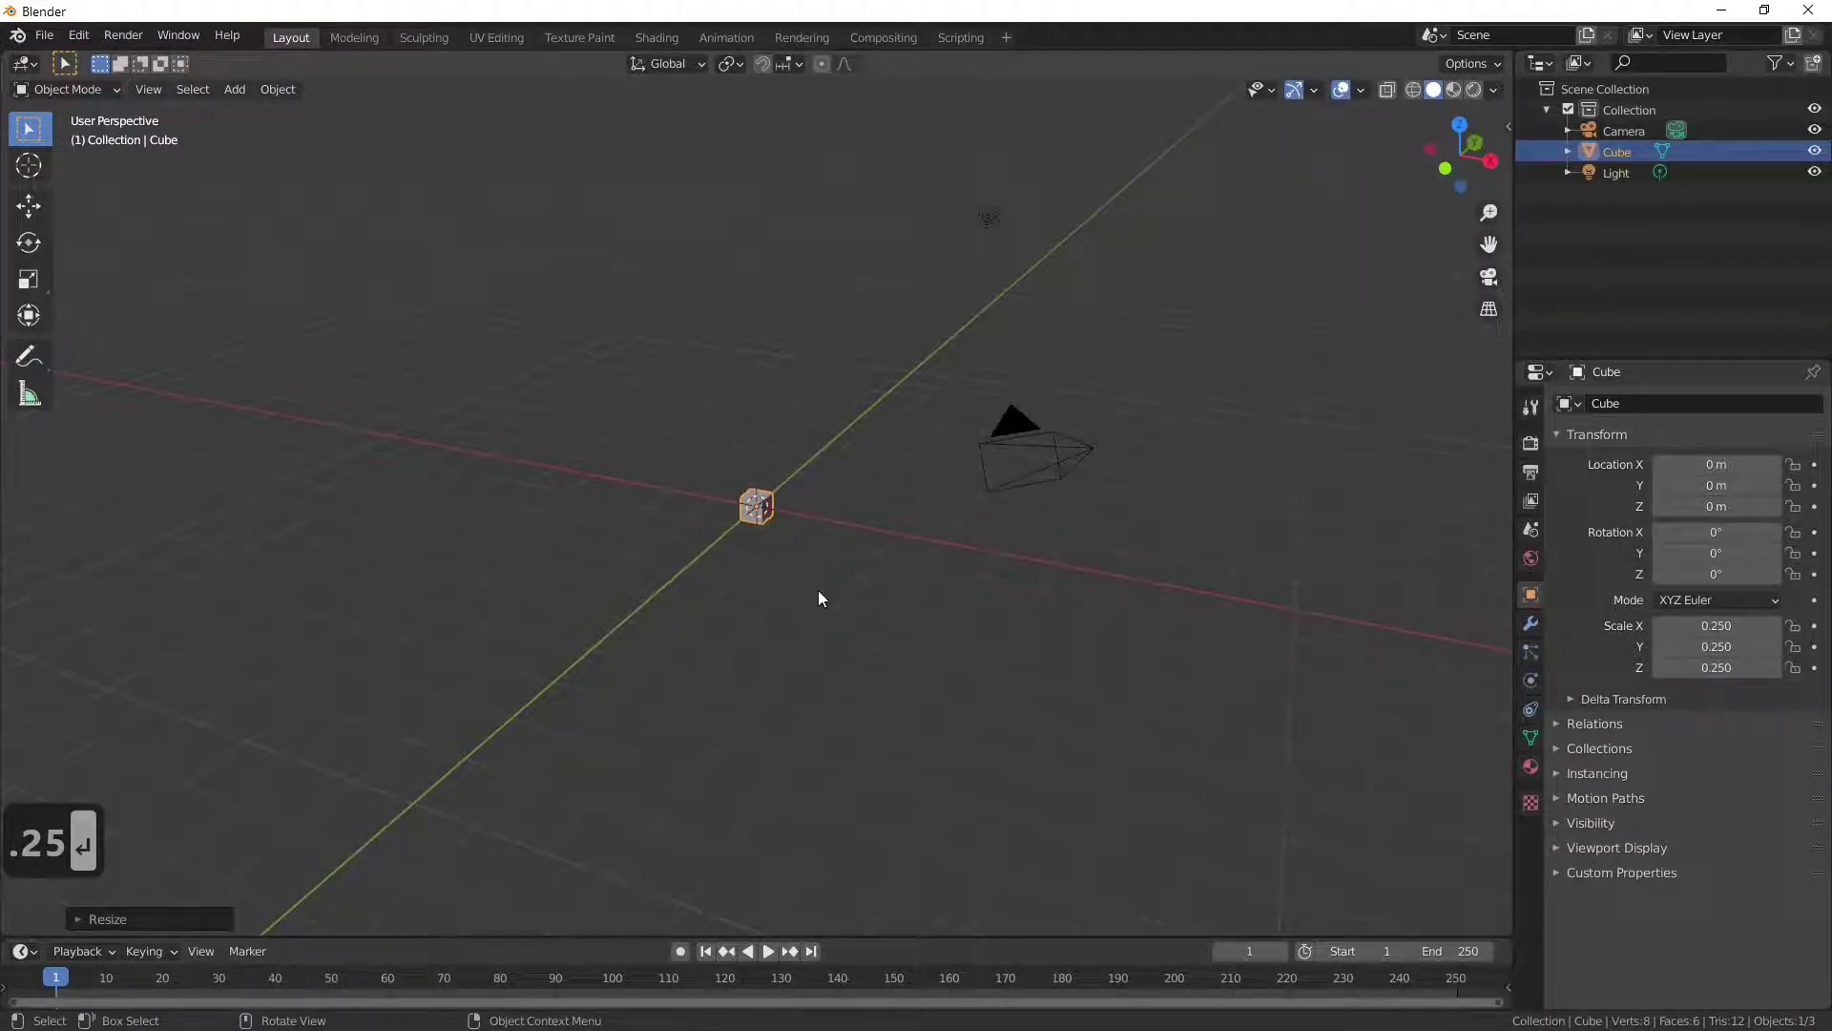
Step: Move the cube 5 m along the X axis and look at it beside the camera
key(g)
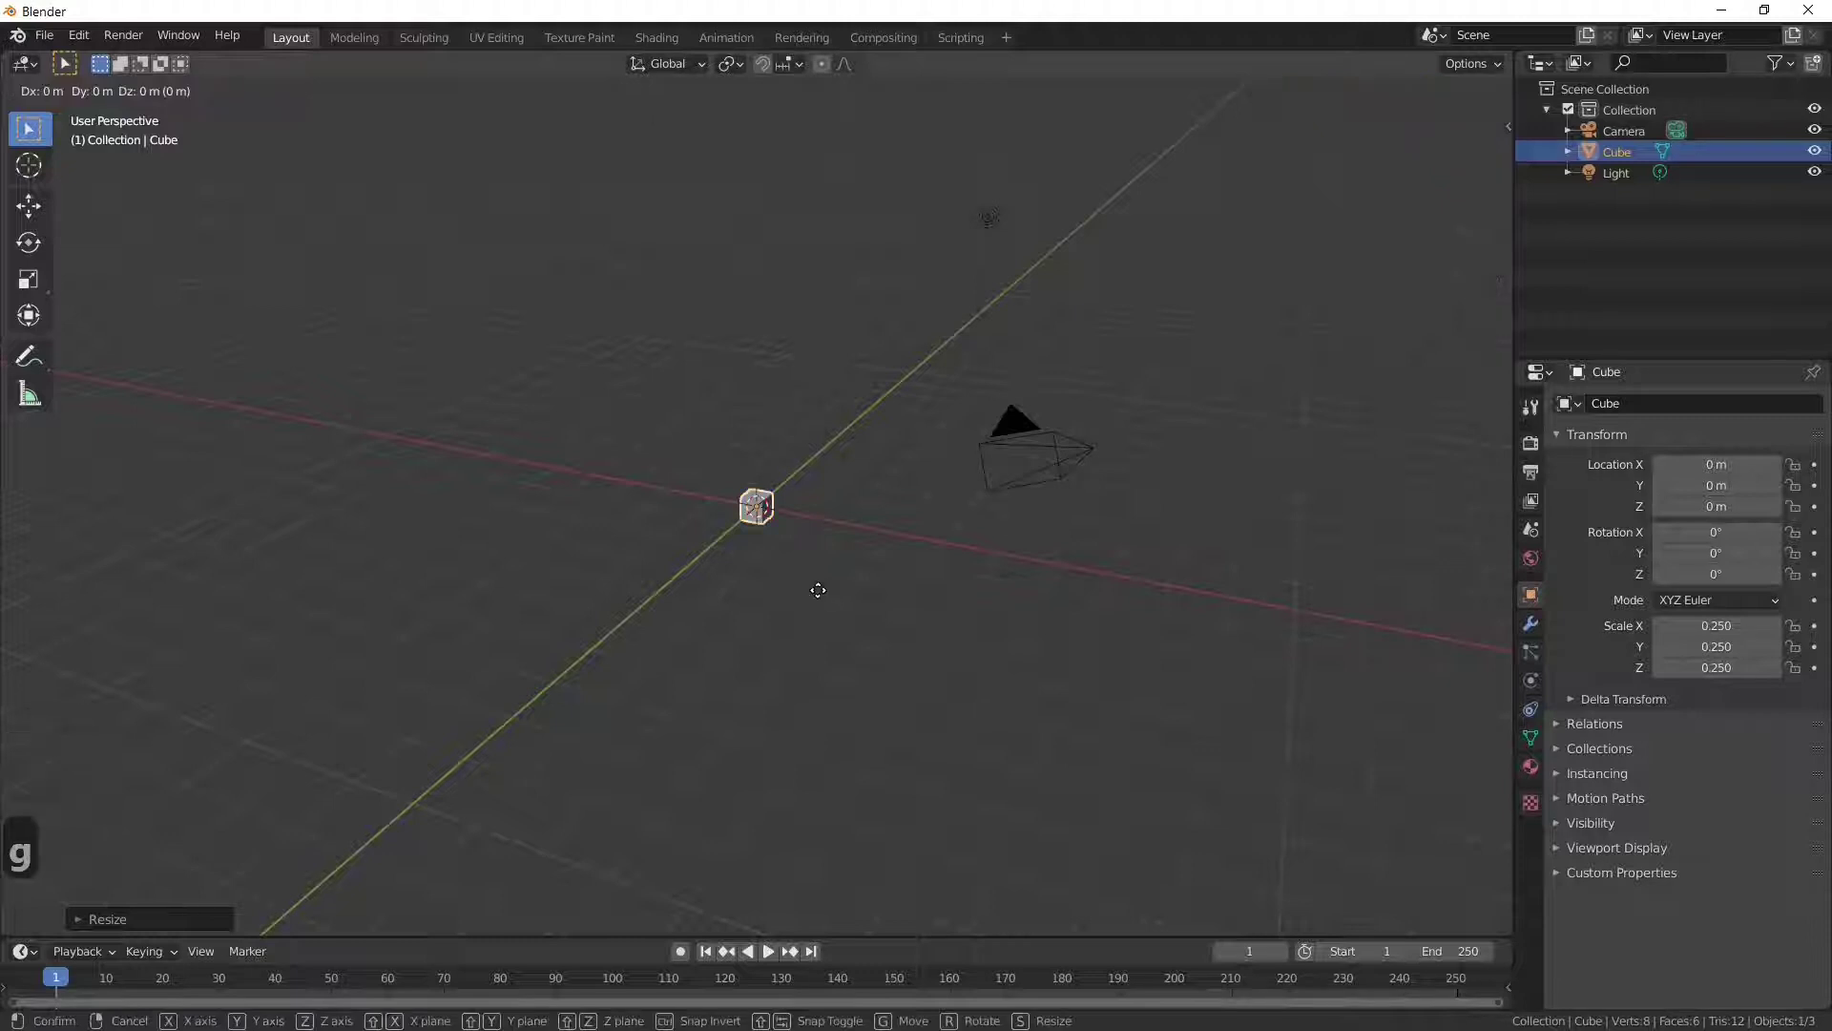
key(x)
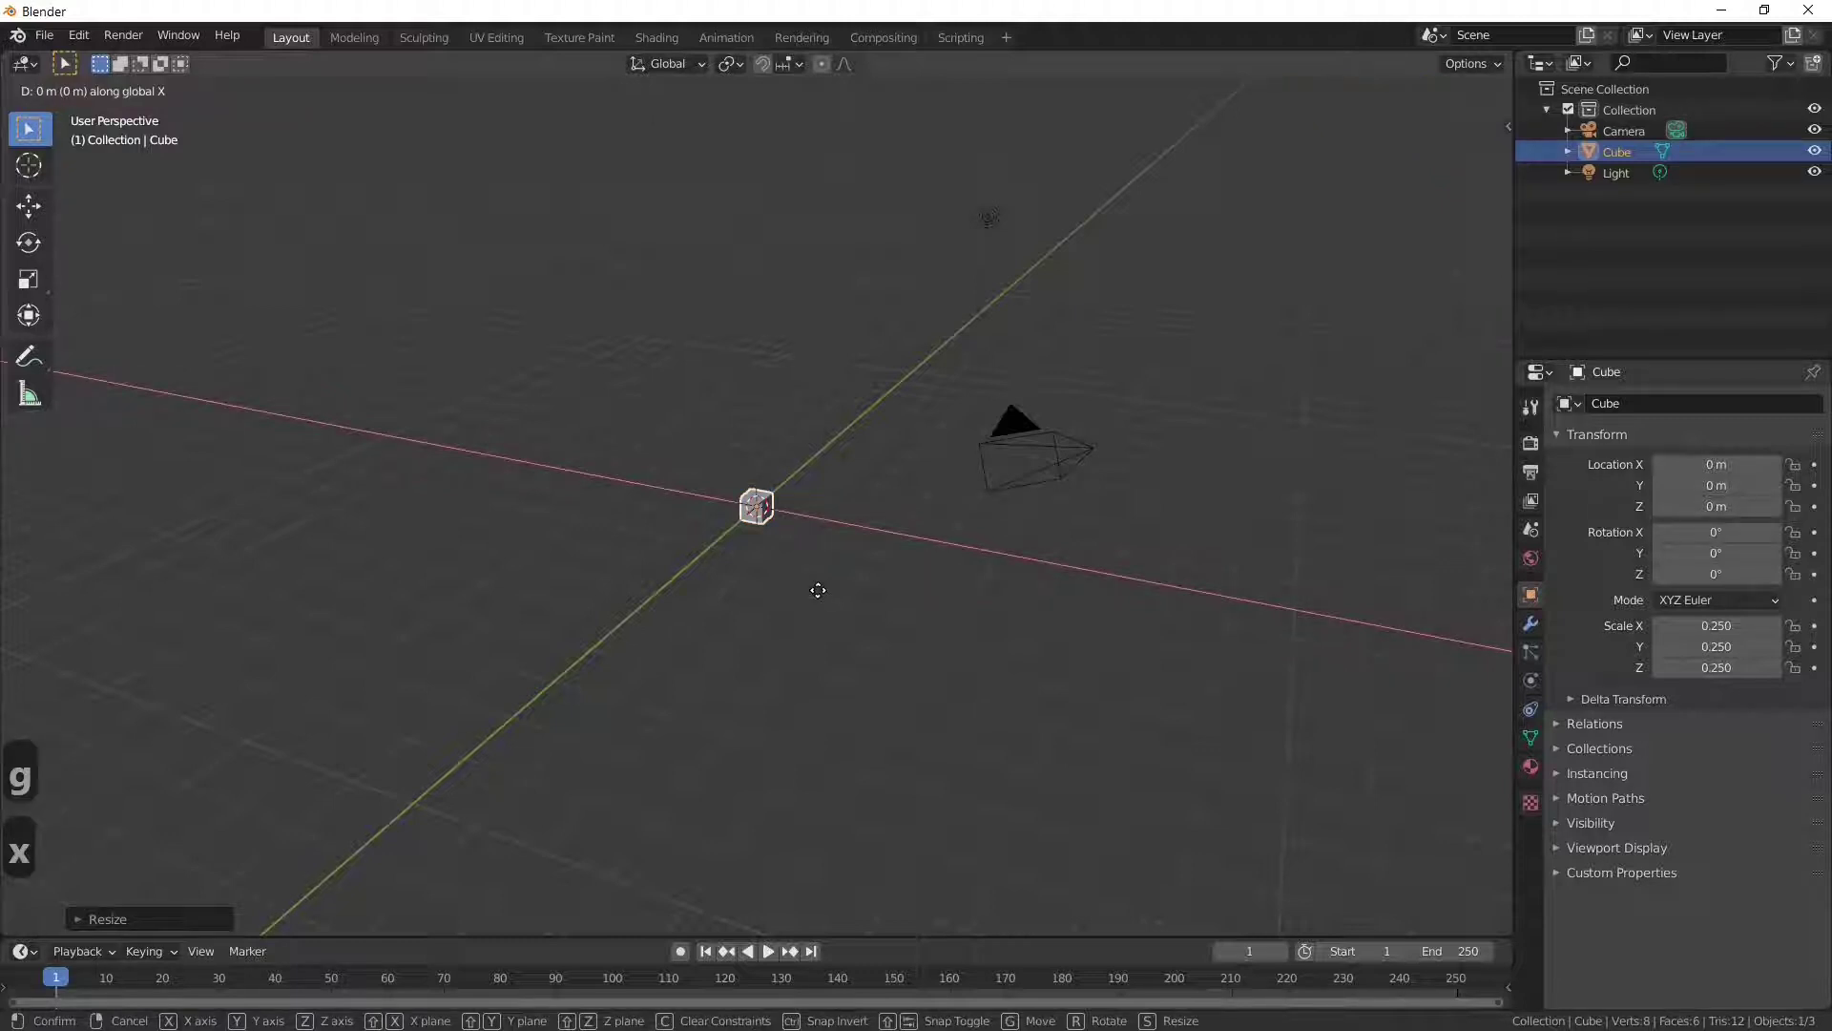
key(5)
key(Return)
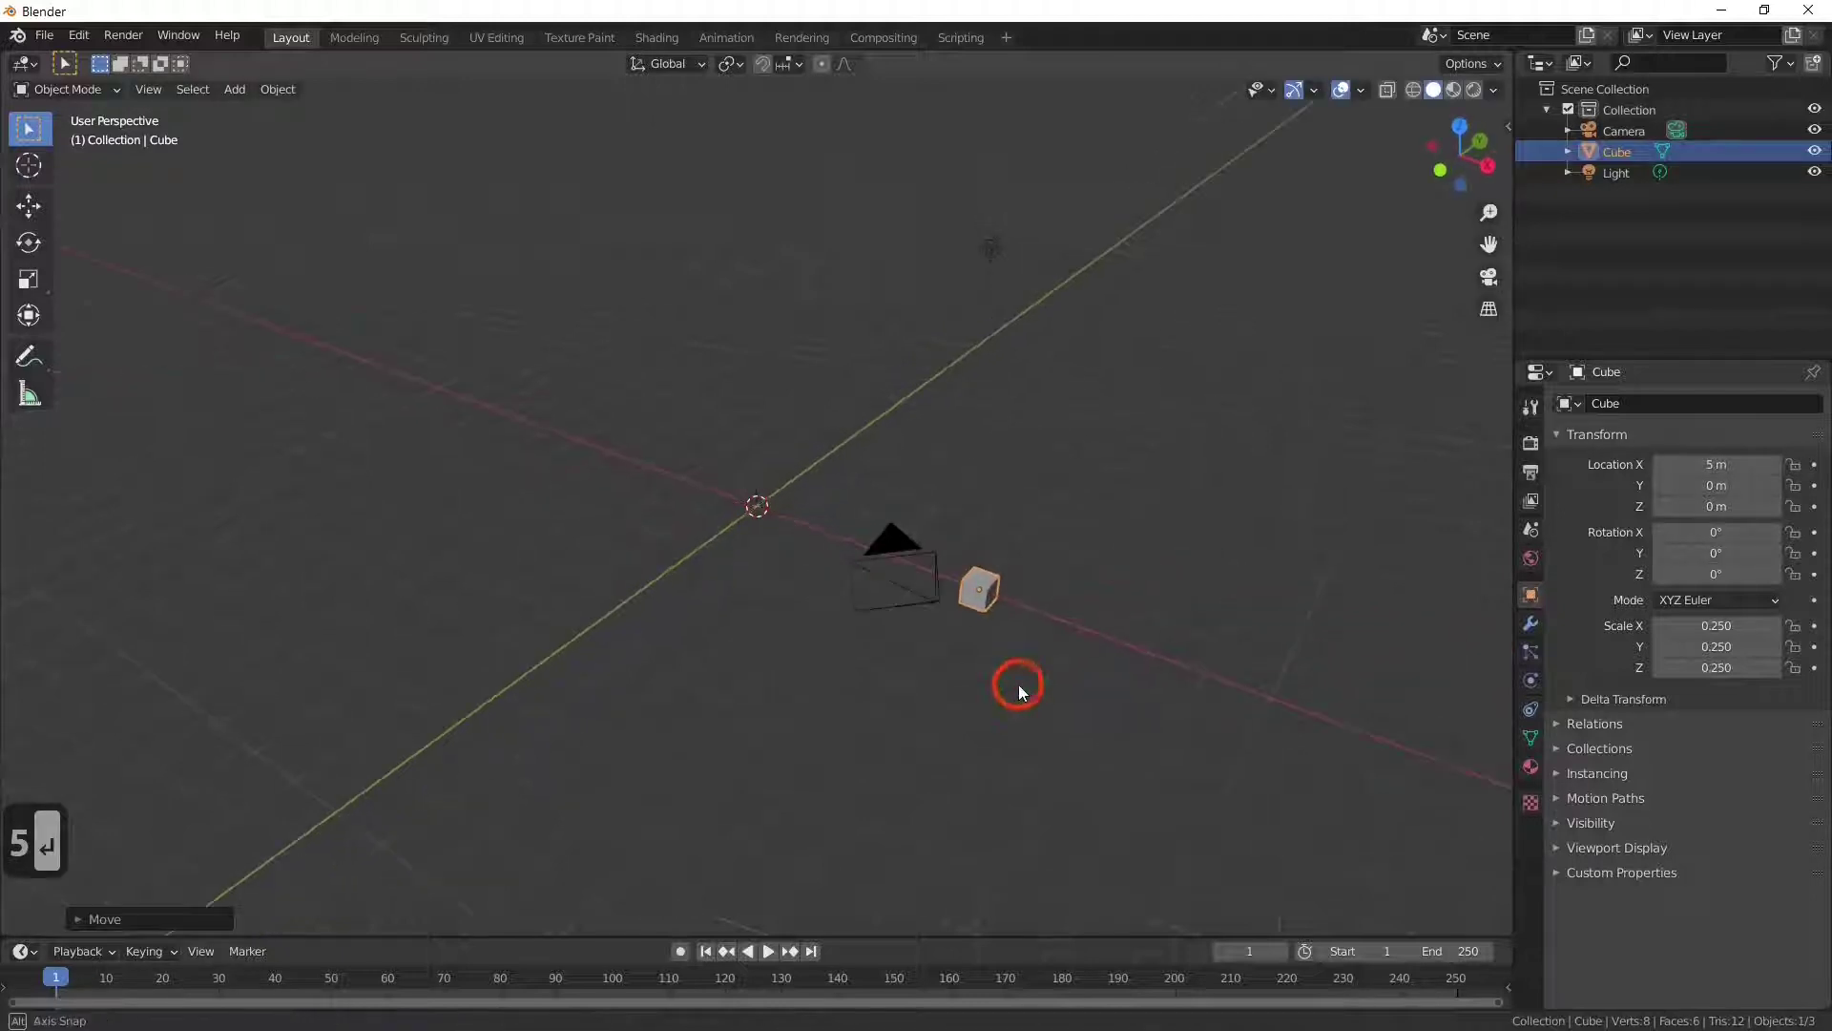
middle_click(1024, 690)
middle_click(1033, 709)
middle_click(1033, 709)
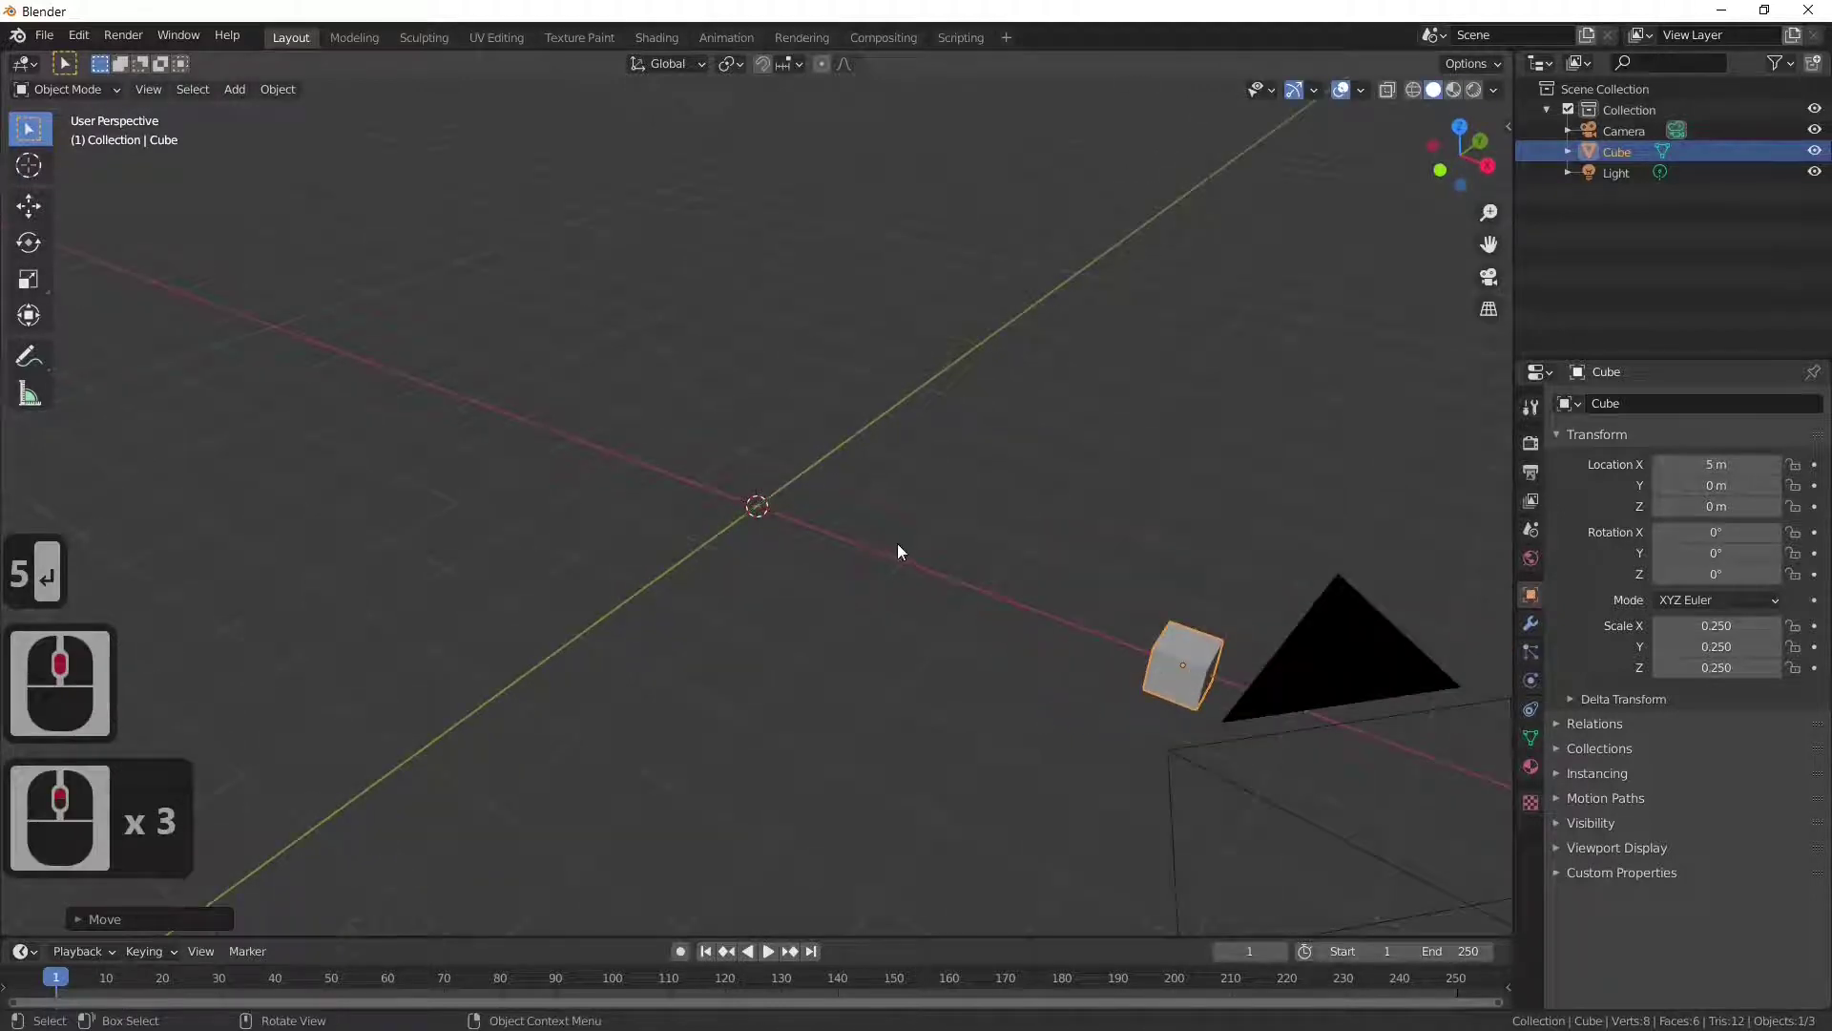
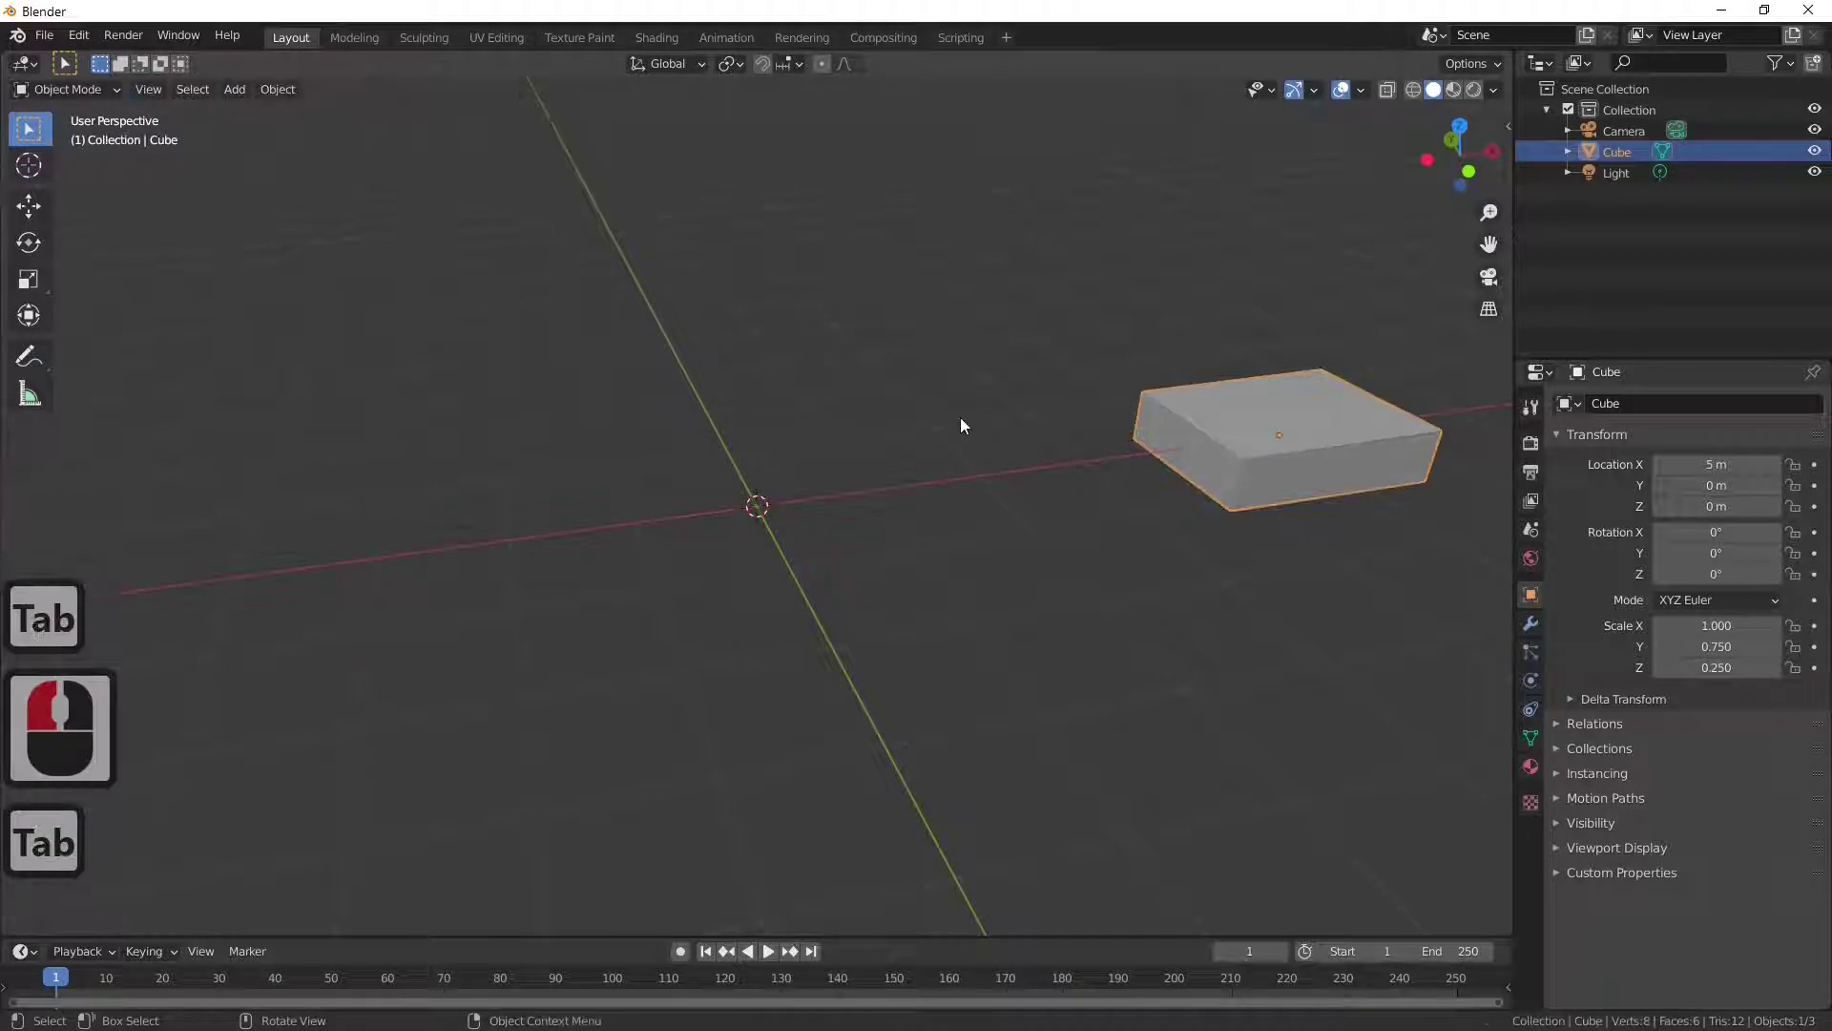
Step: Enter mesh editing of the slab with face selection active and nothing selected
key(Tab)
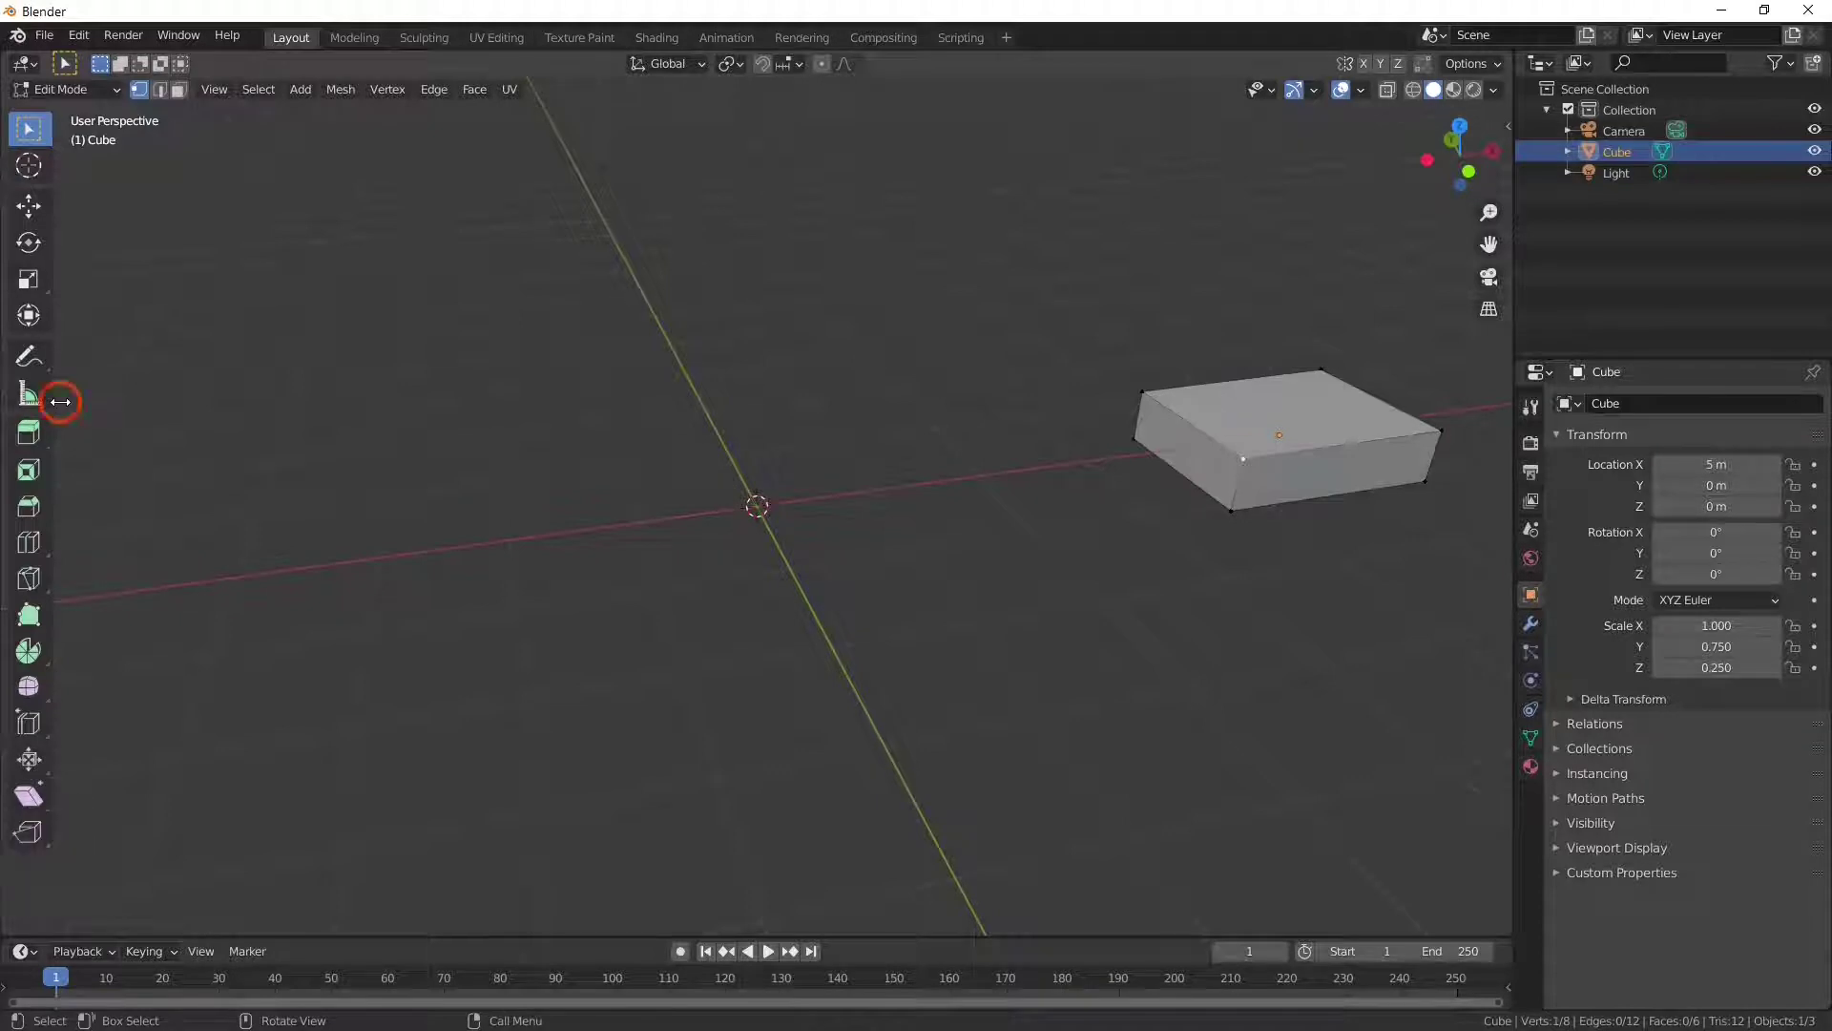
drag(96, 405, 50, 492)
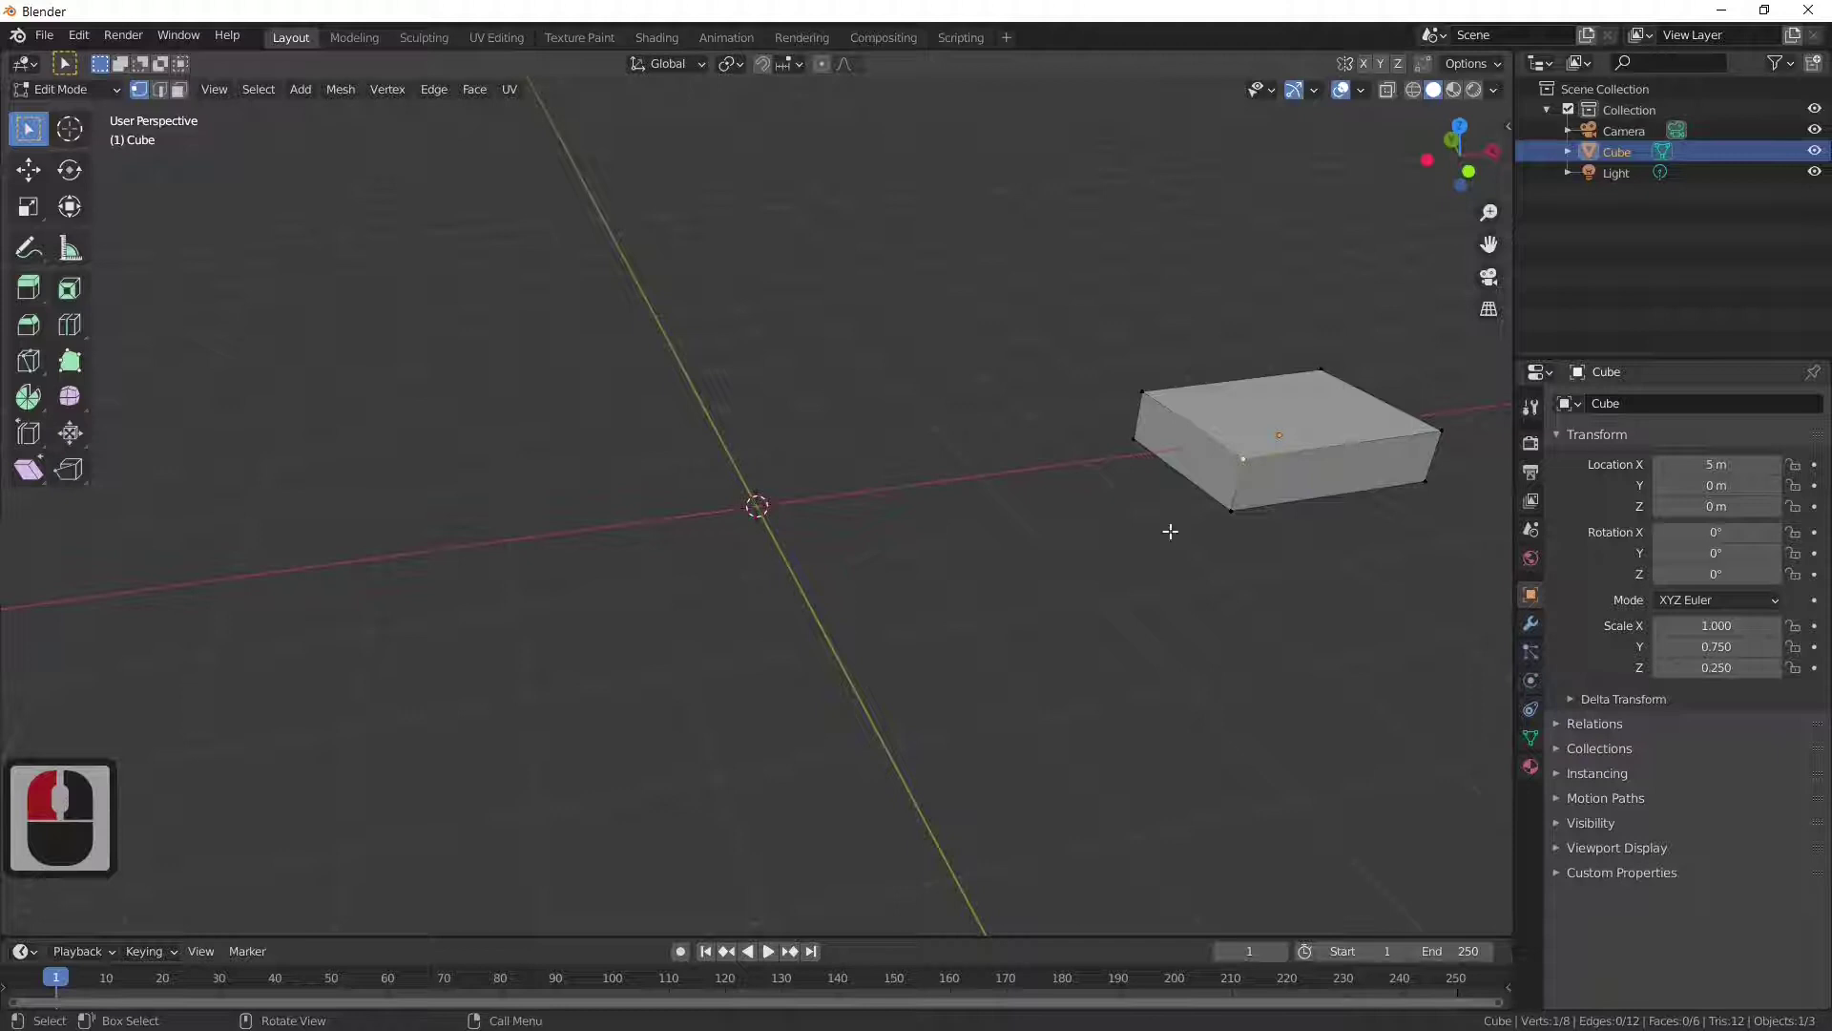
key(Tab)
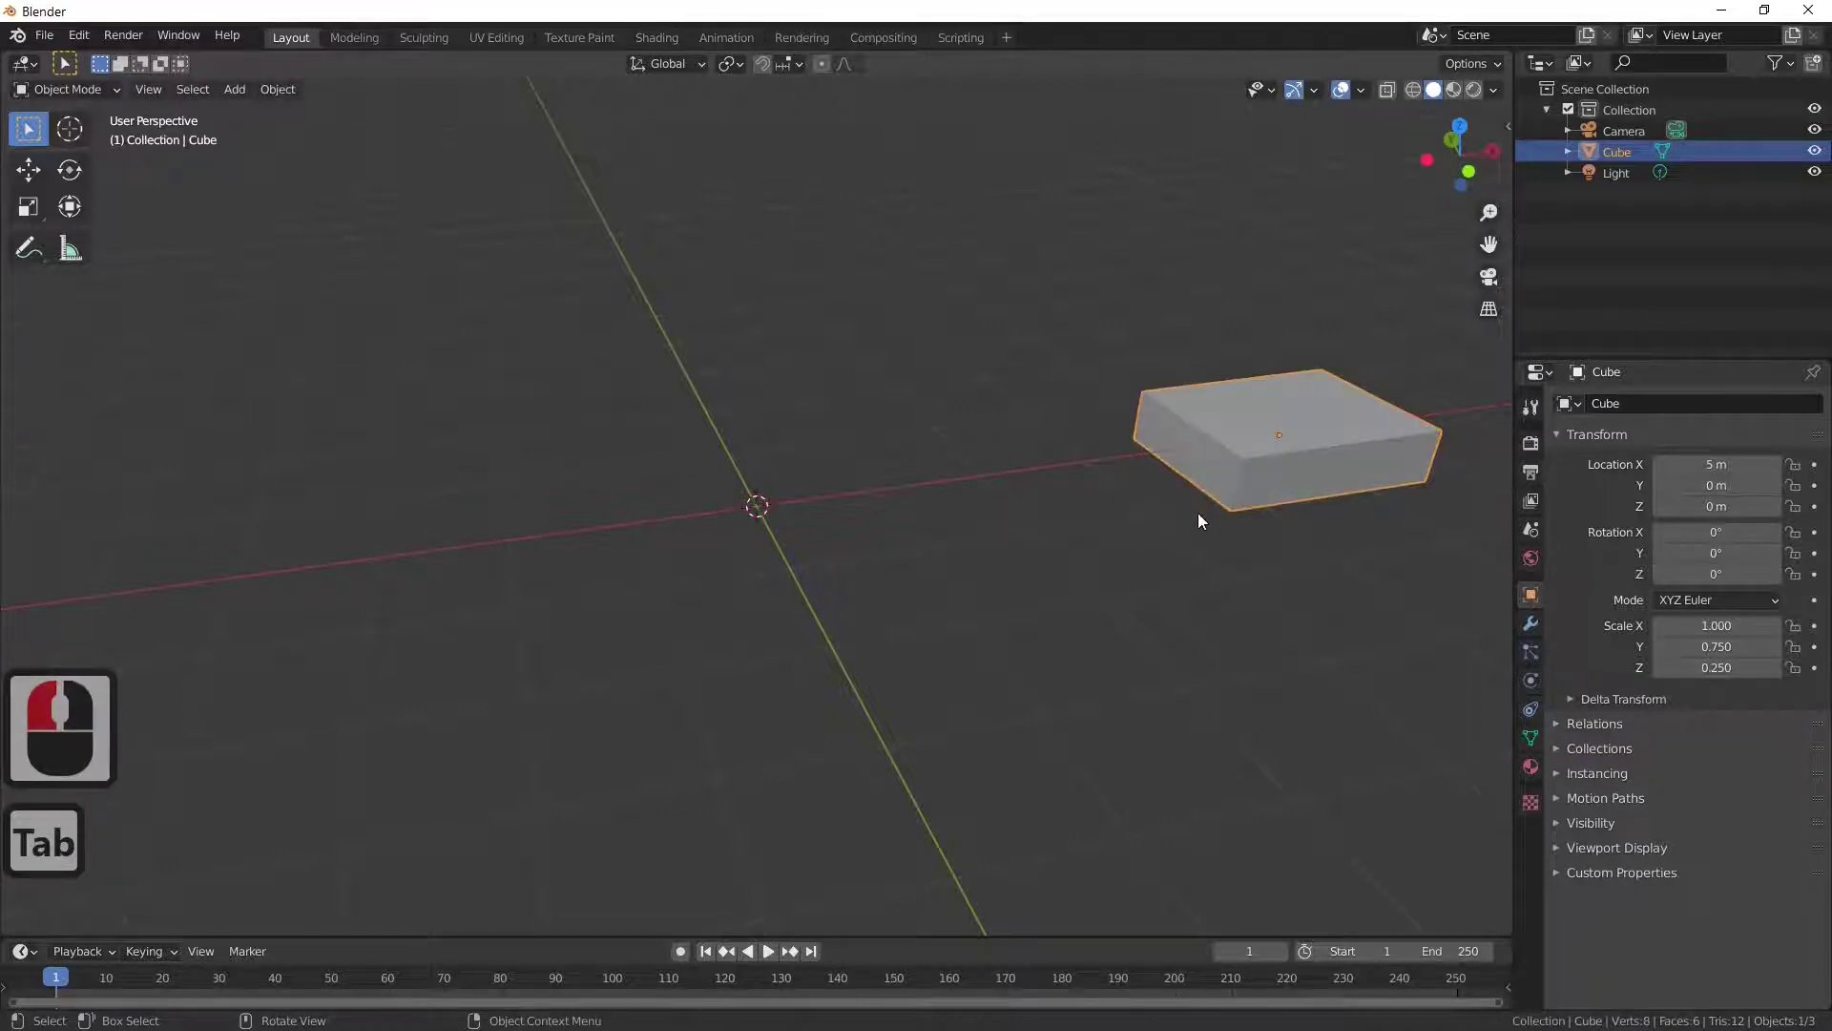
key(Tab)
key(Tab)
key(Tab)
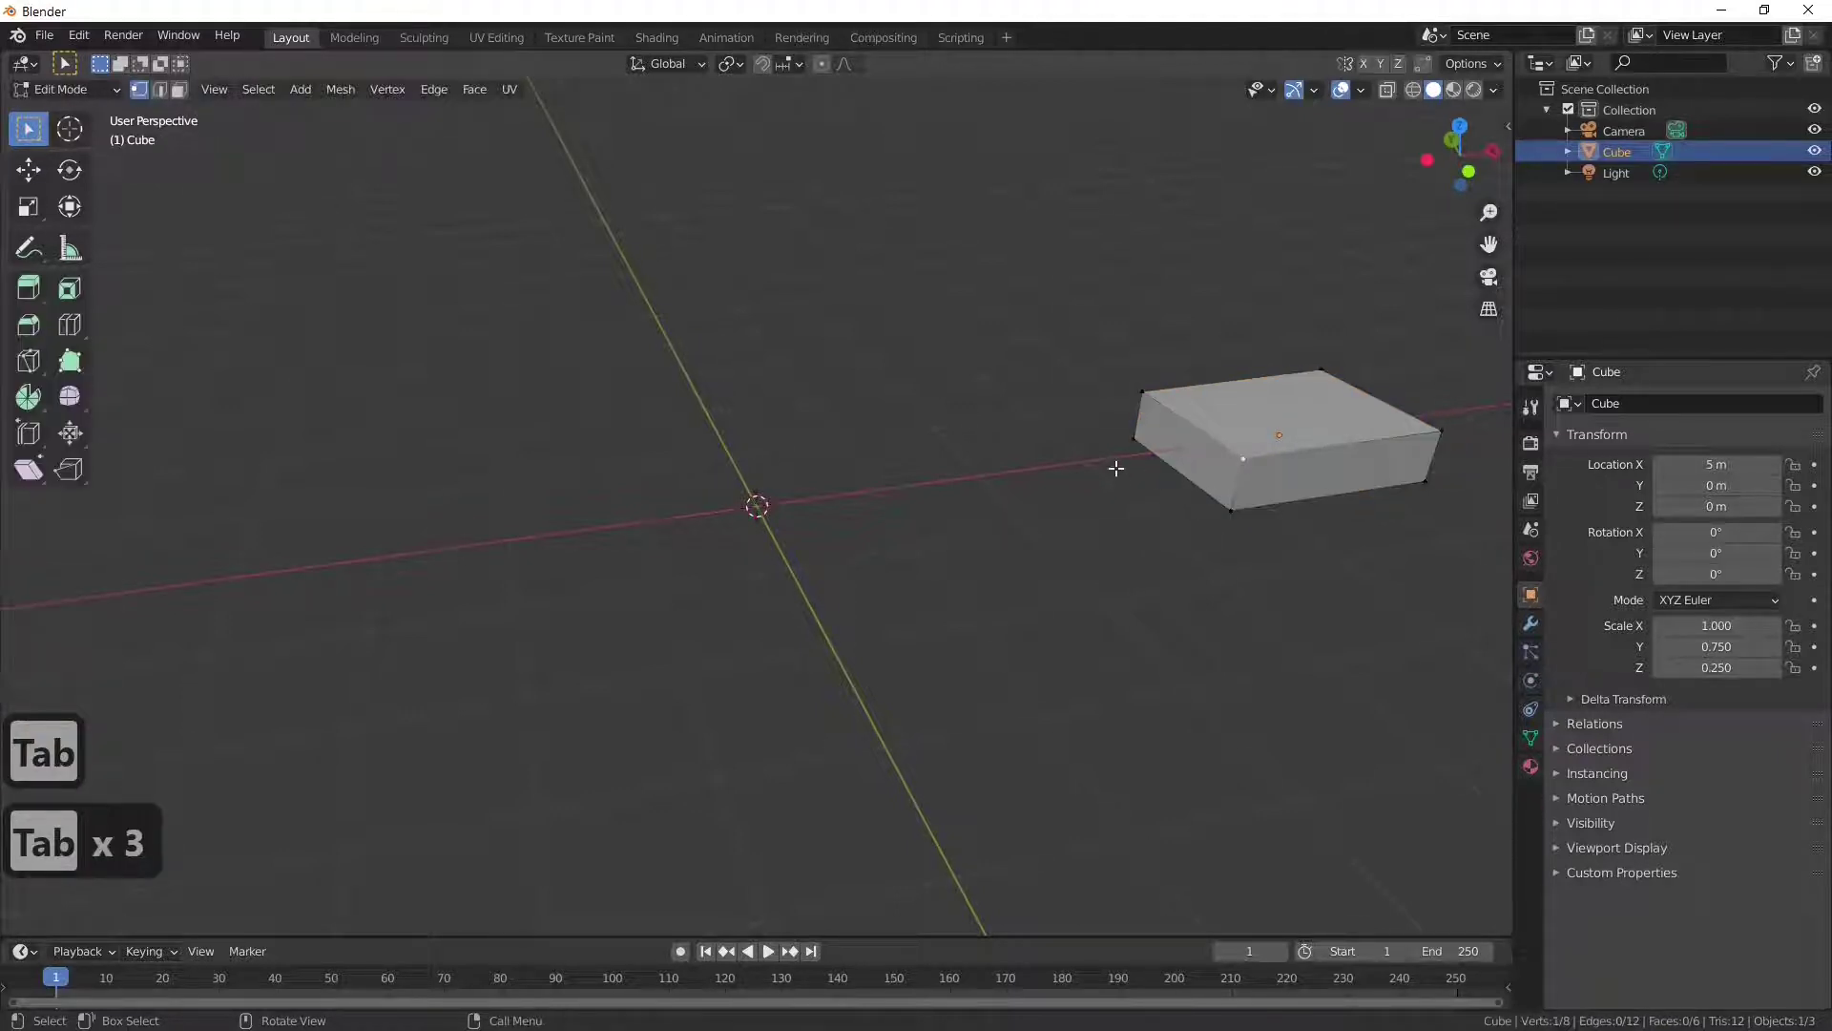
key(Tab)
key(Tab)
Step: Scale the slab's end face to 0.5 along Y so it tapers into a wedge
click(187, 101)
click(1185, 444)
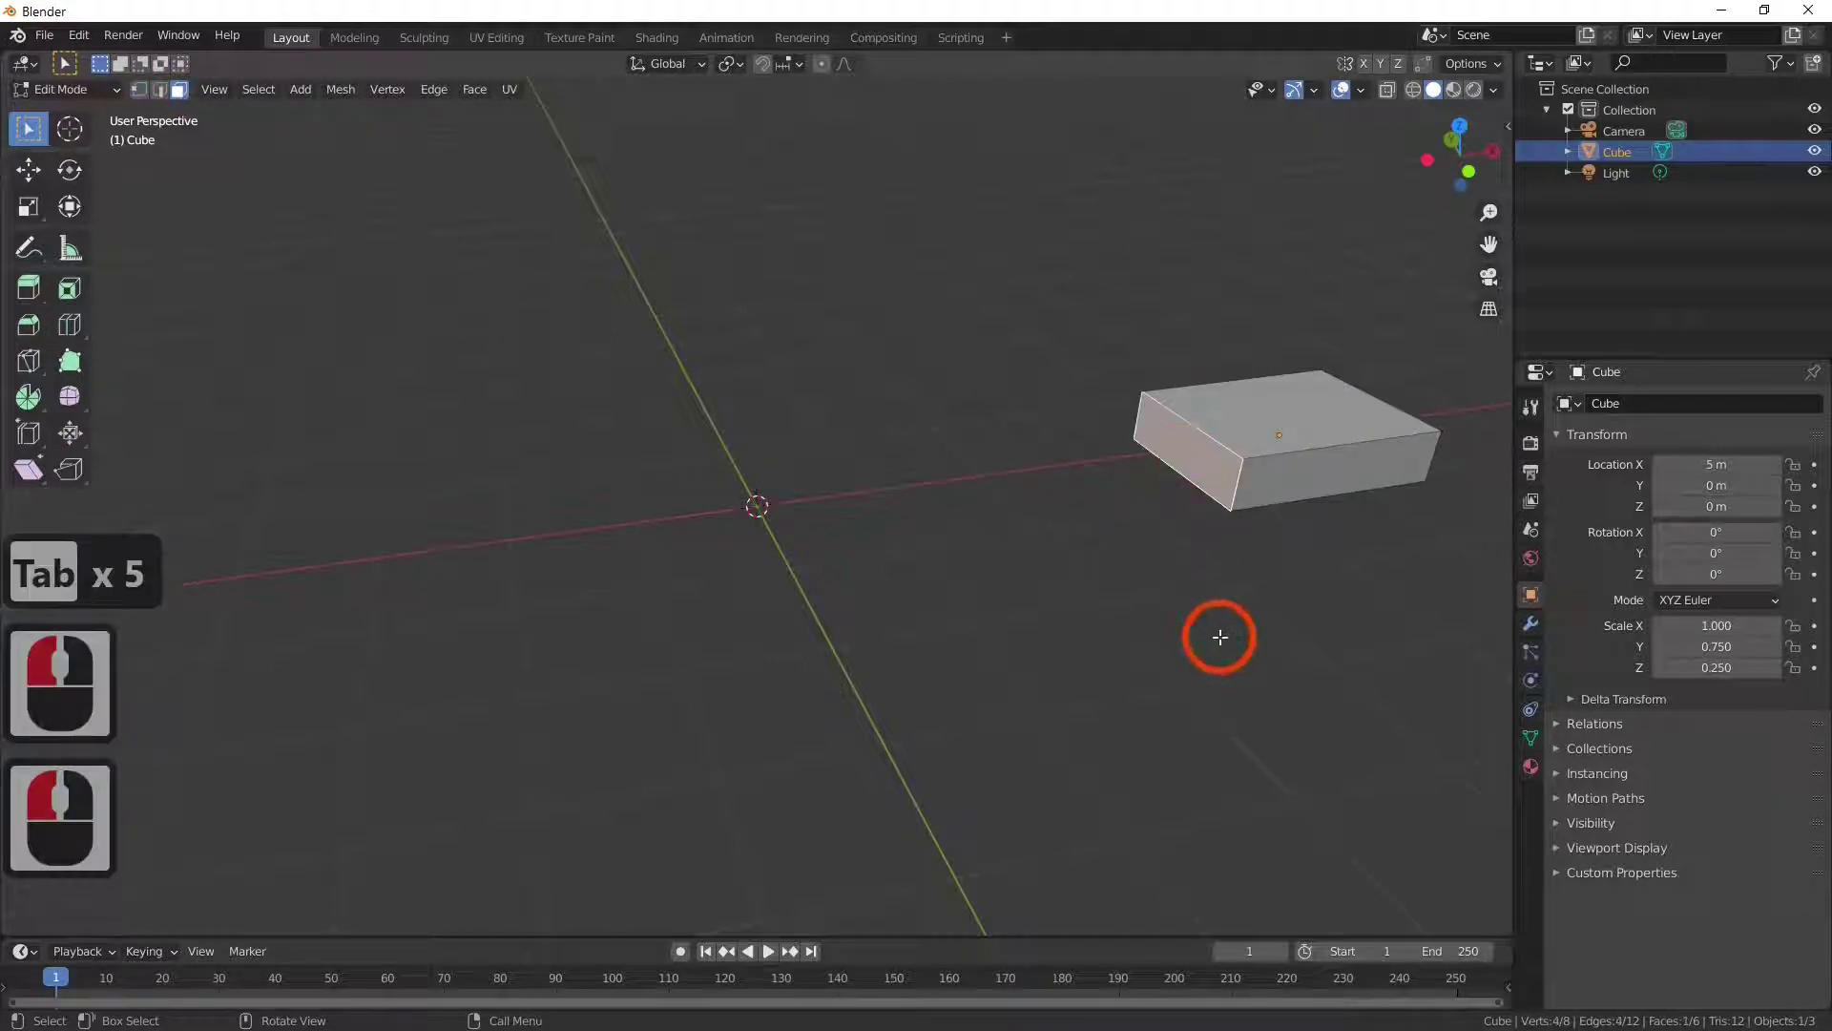
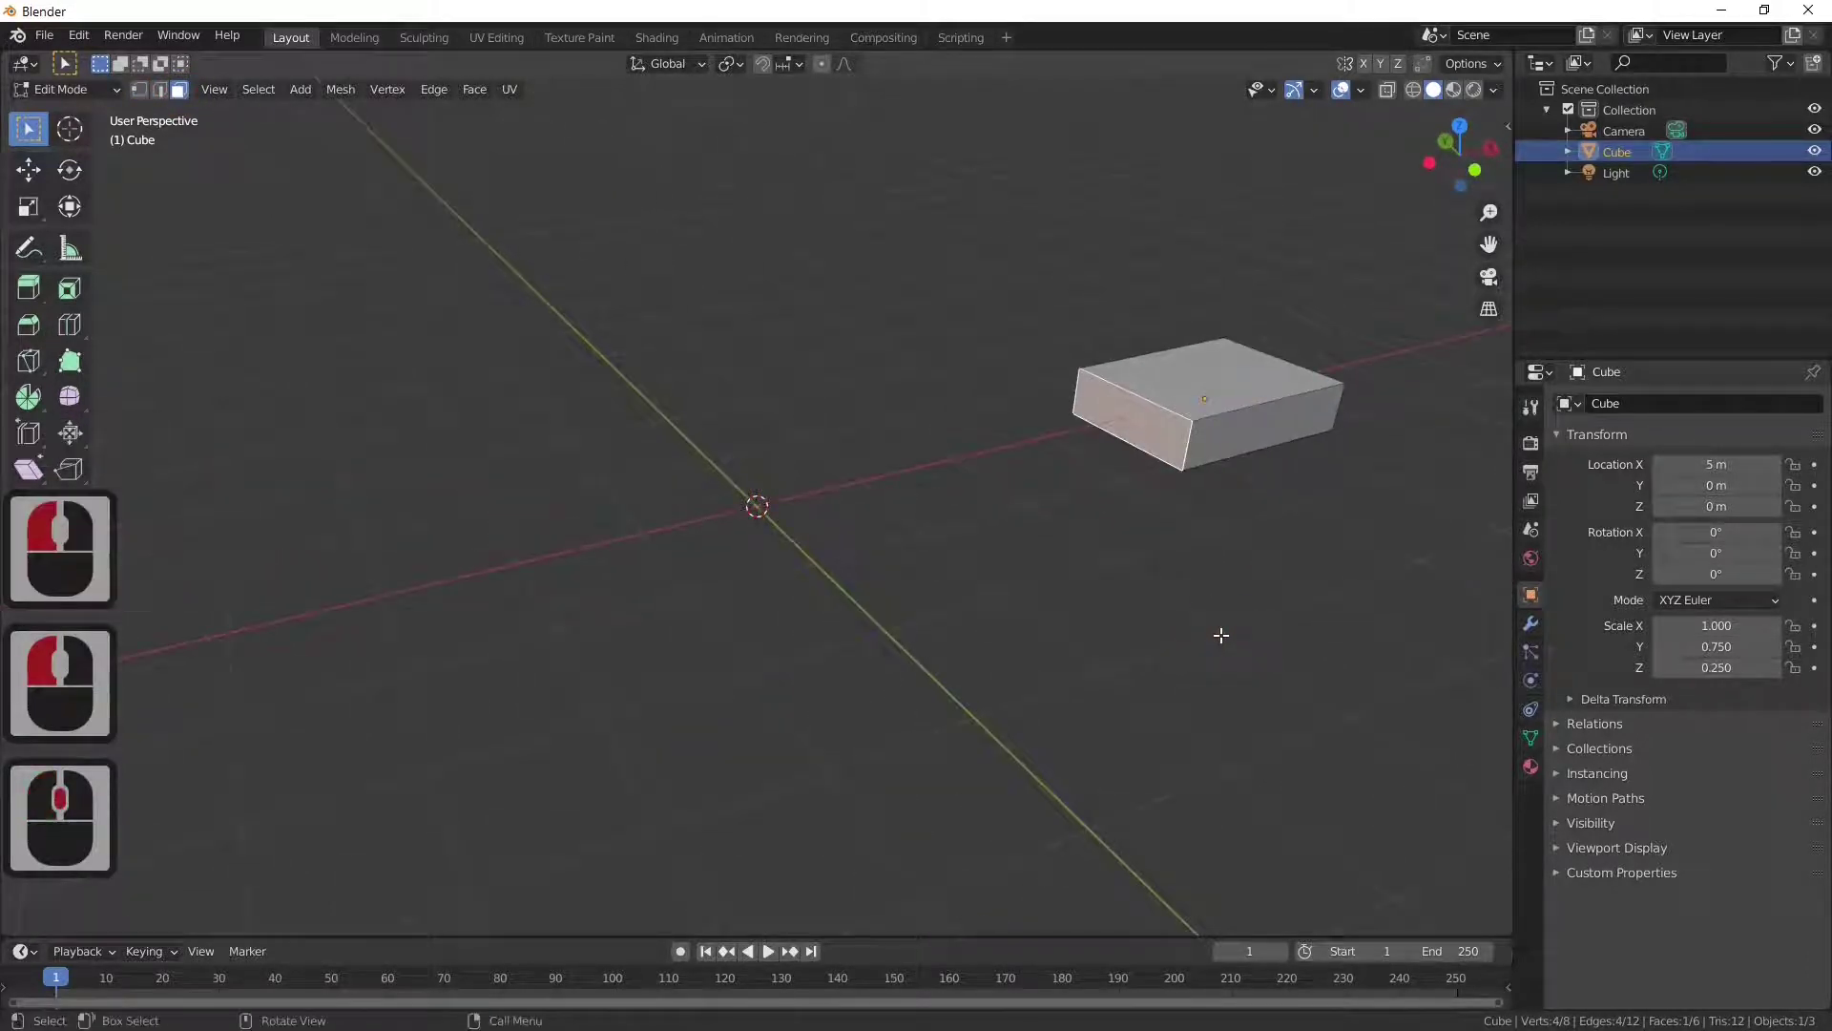
key(s)
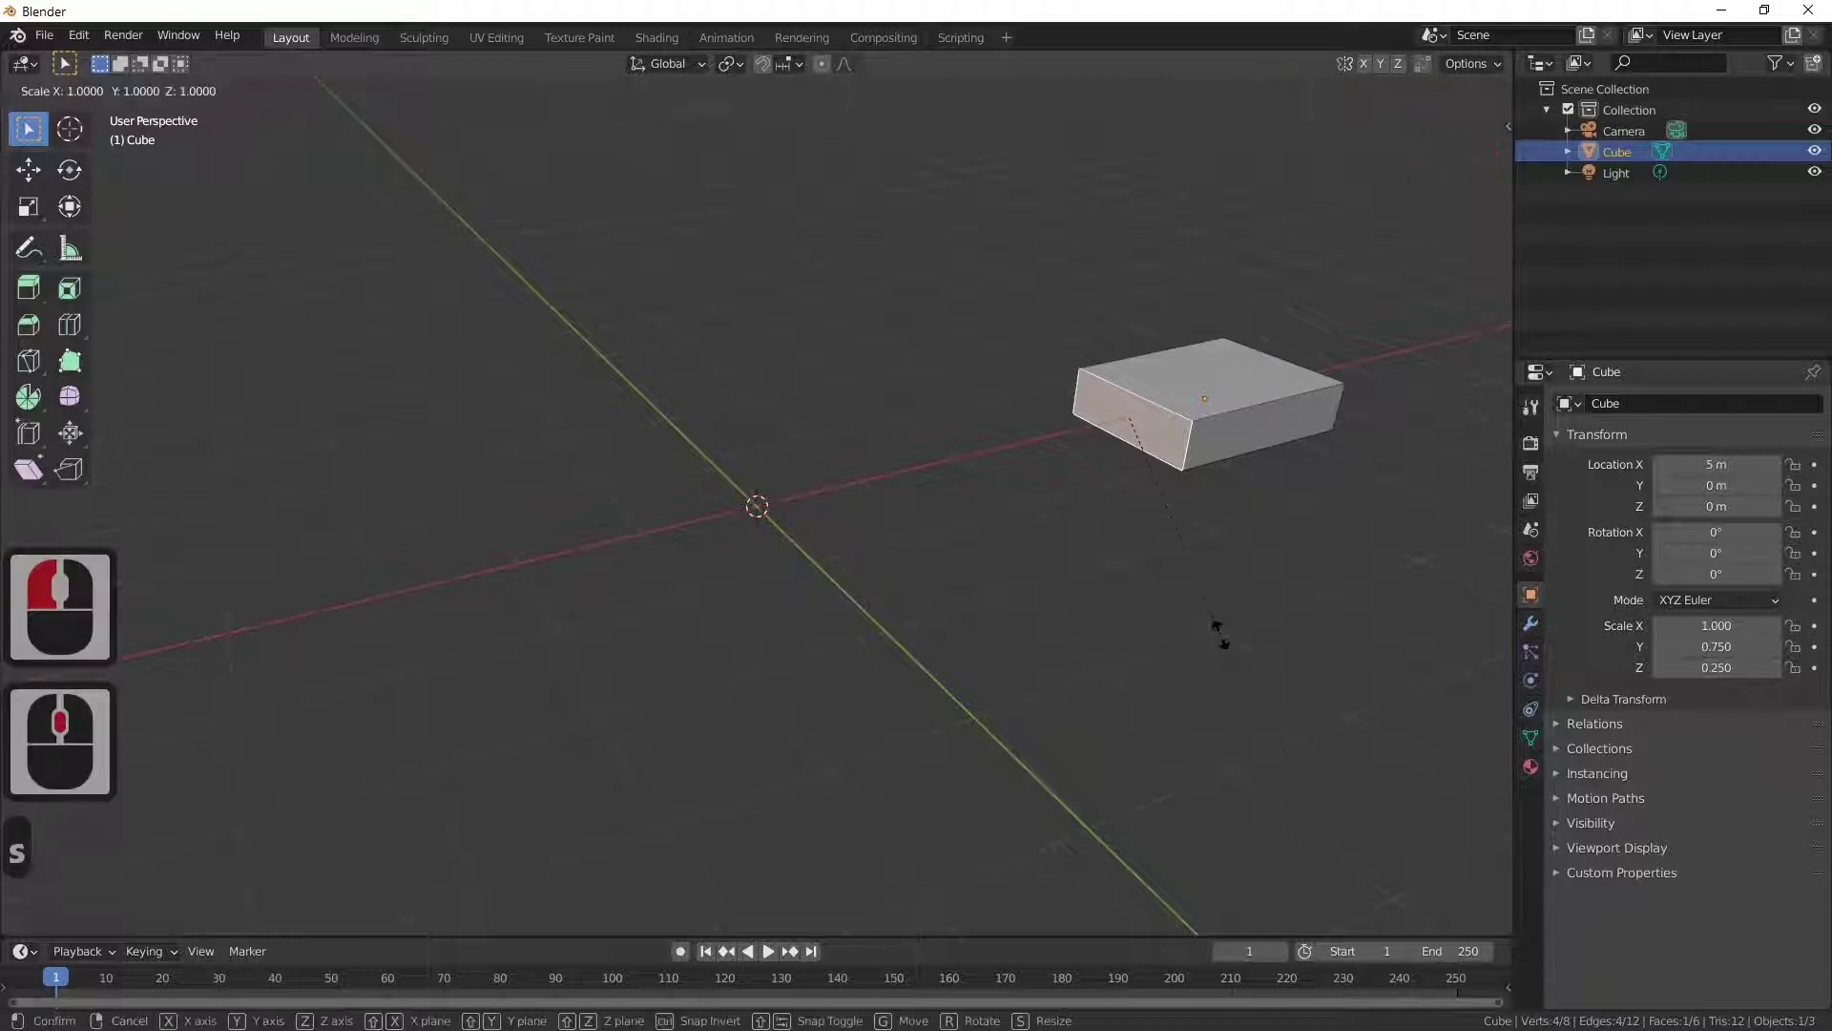
key(y)
text(.5)
key(Return)
middle_click(1075, 615)
middle_click(1092, 626)
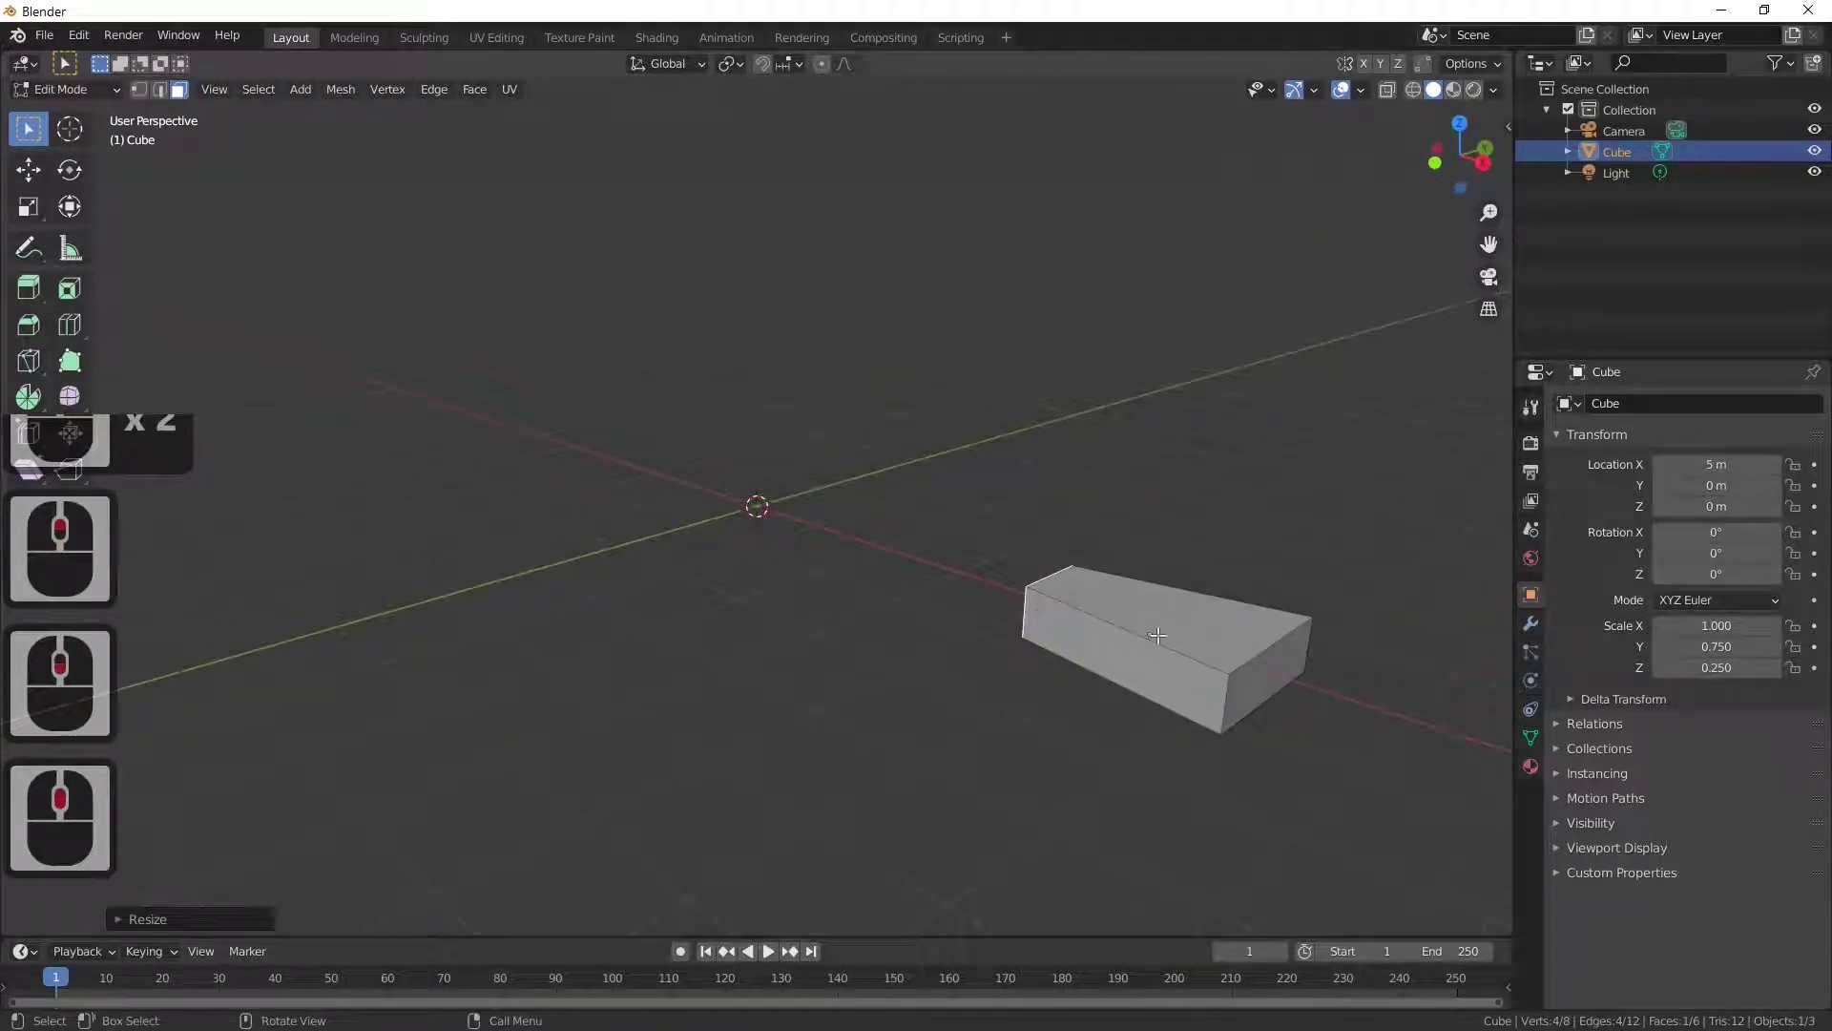
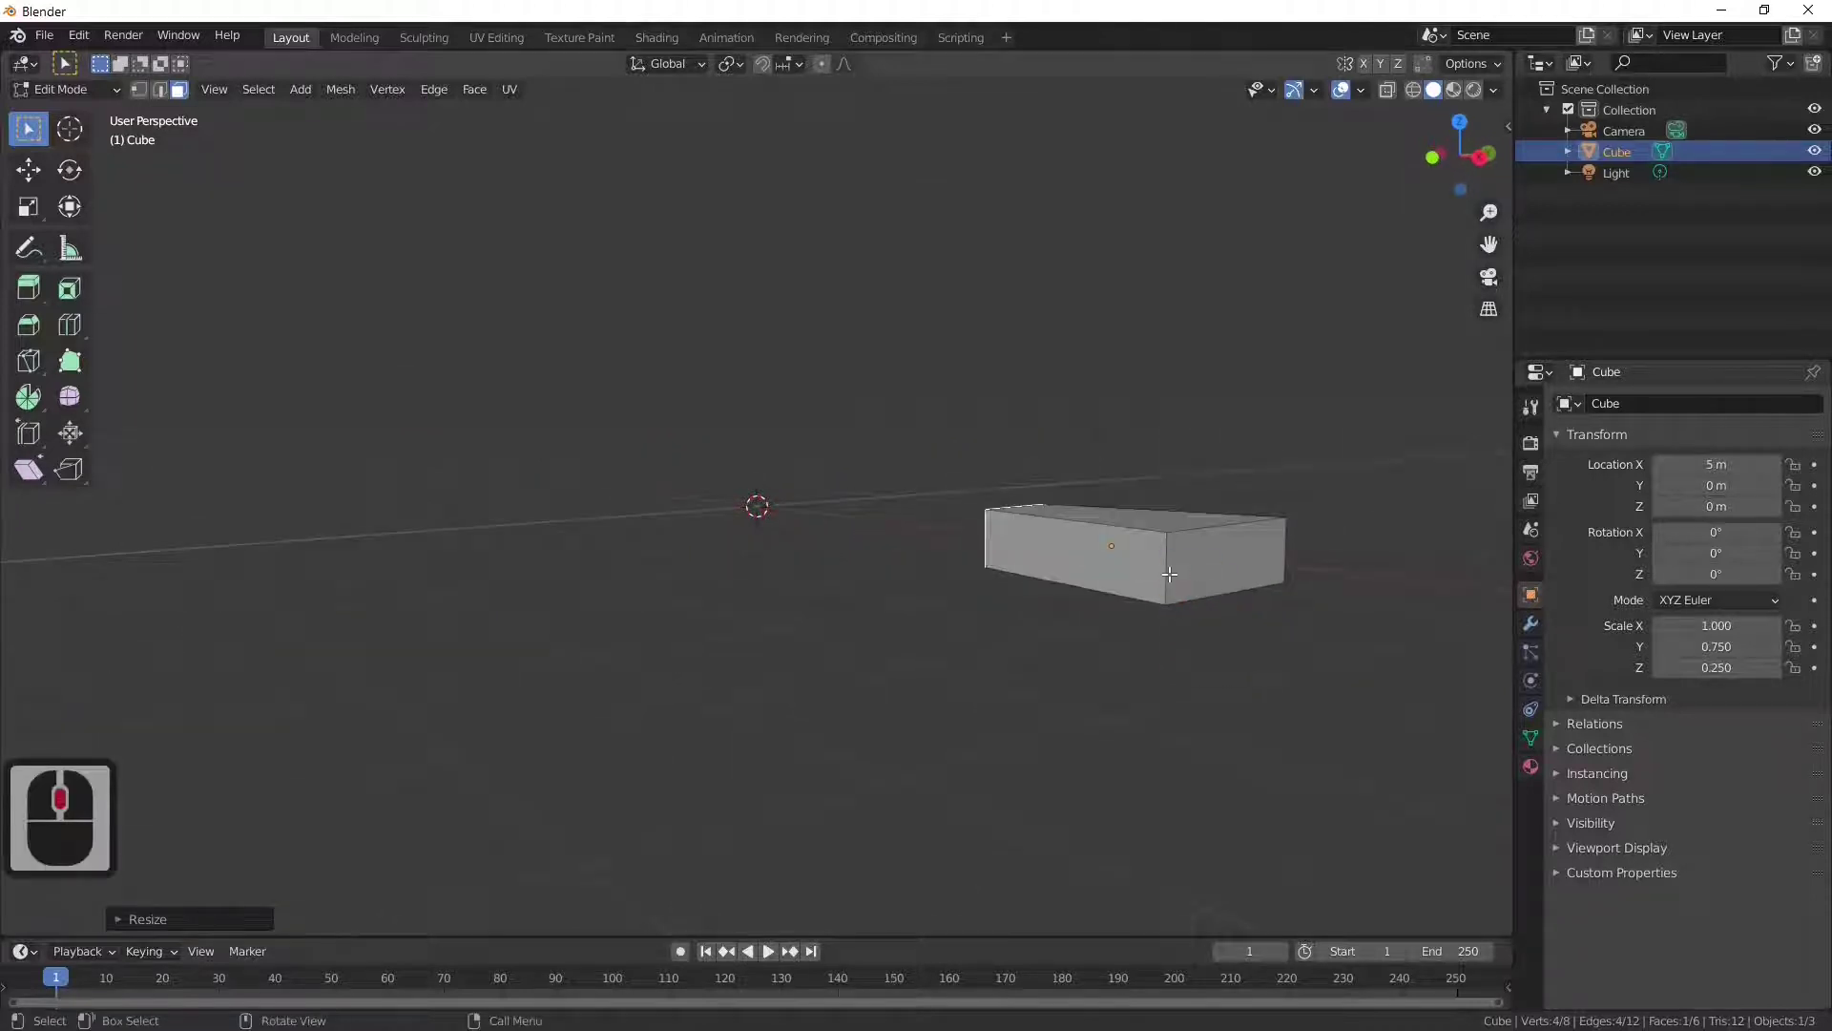
Step: Cut a loop near the wedge's top and scale it to 1.2 for an overhanging lip
click(1170, 569)
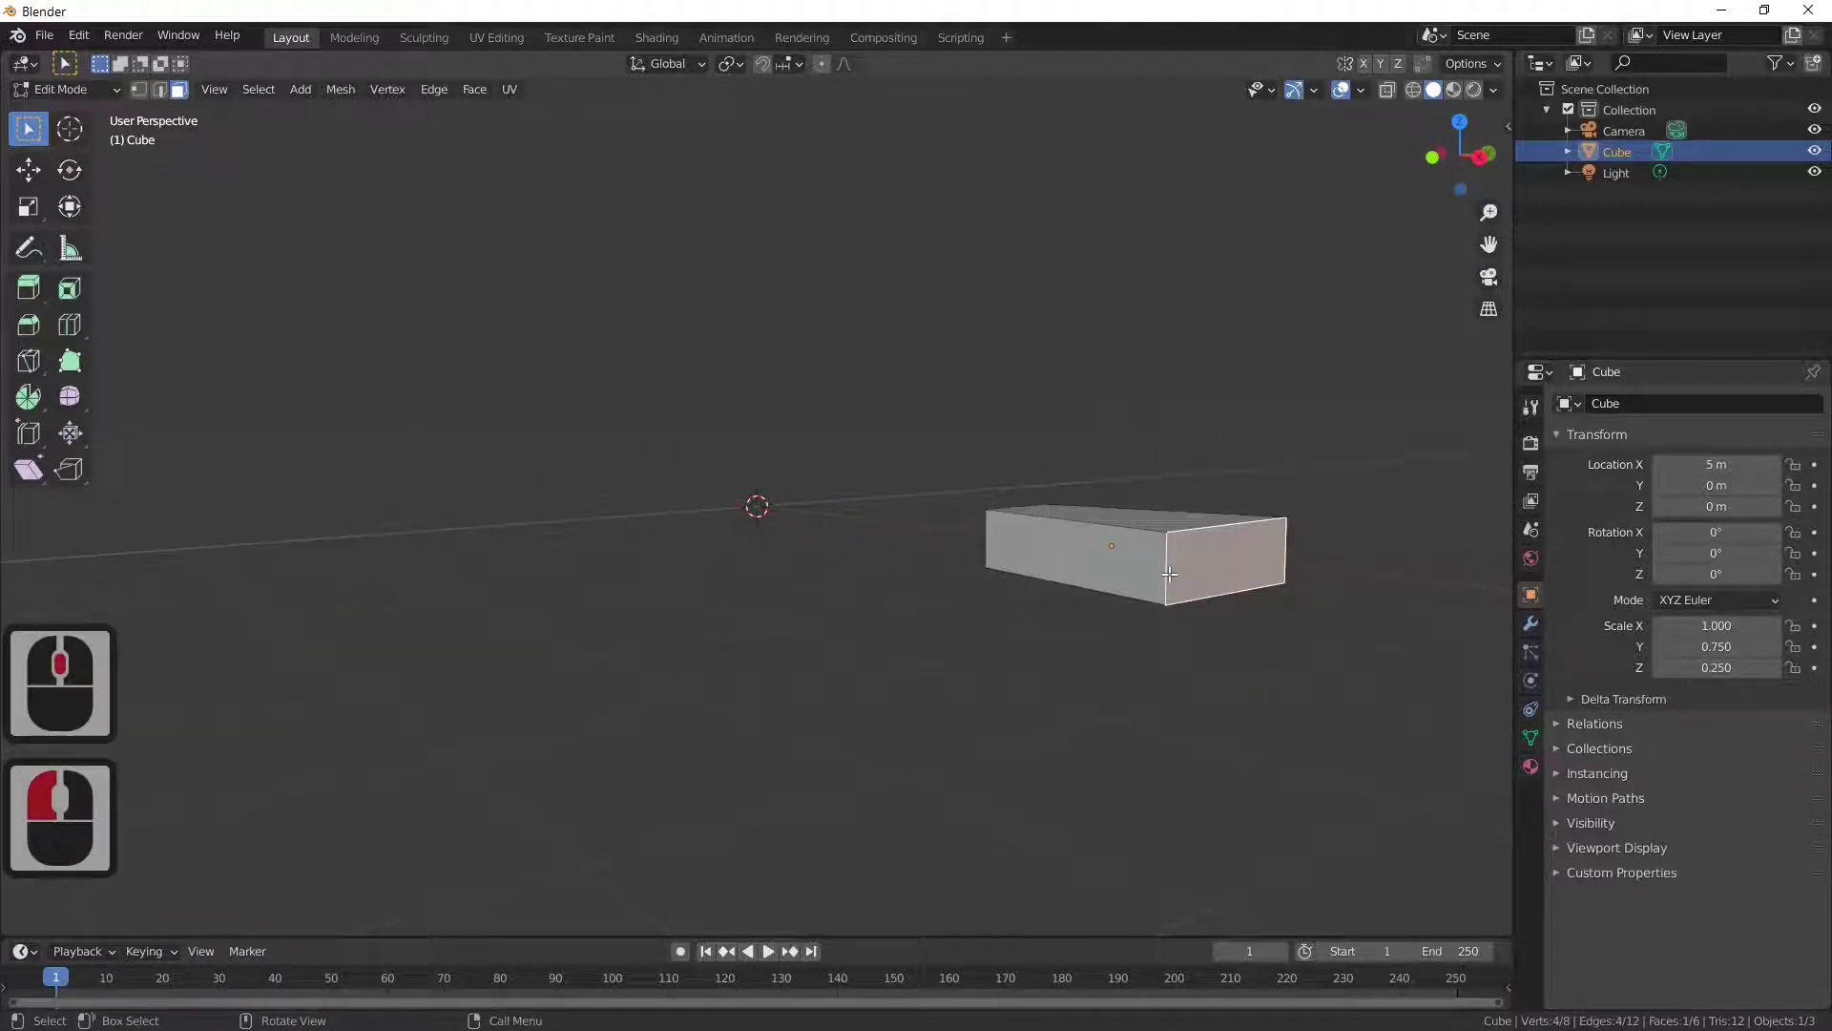
key(ctrl+r)
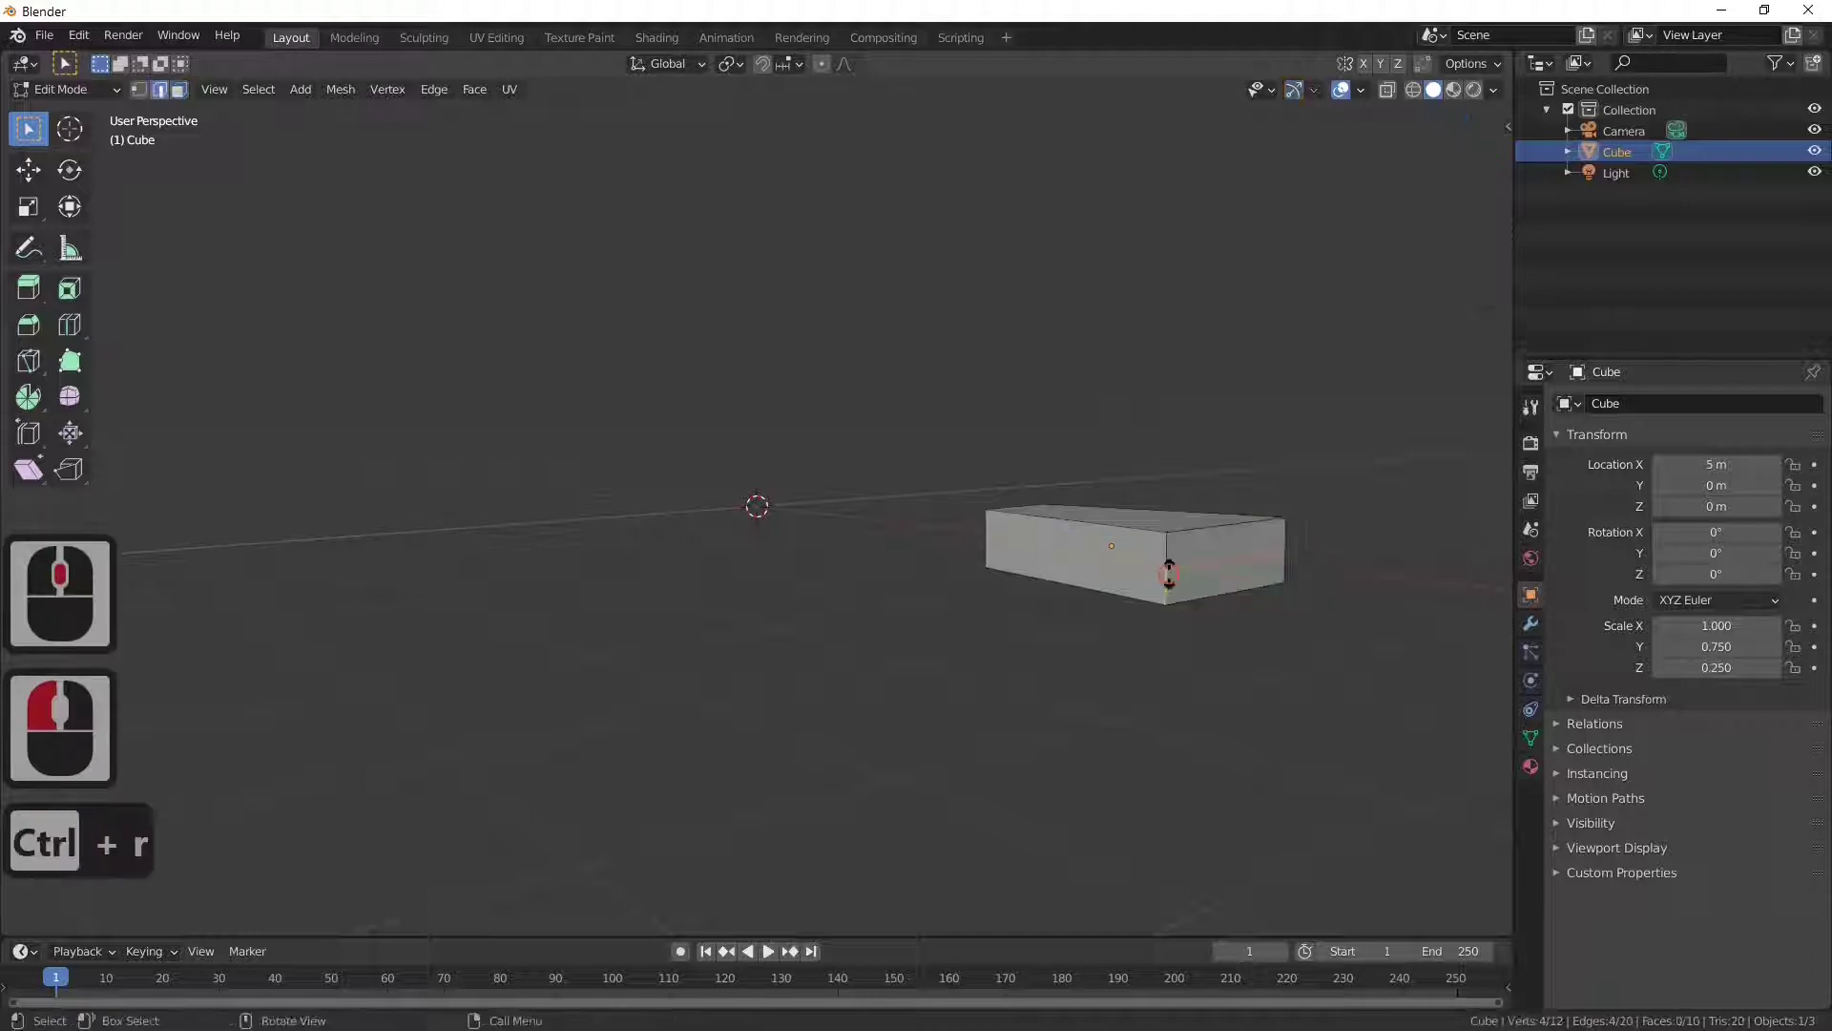
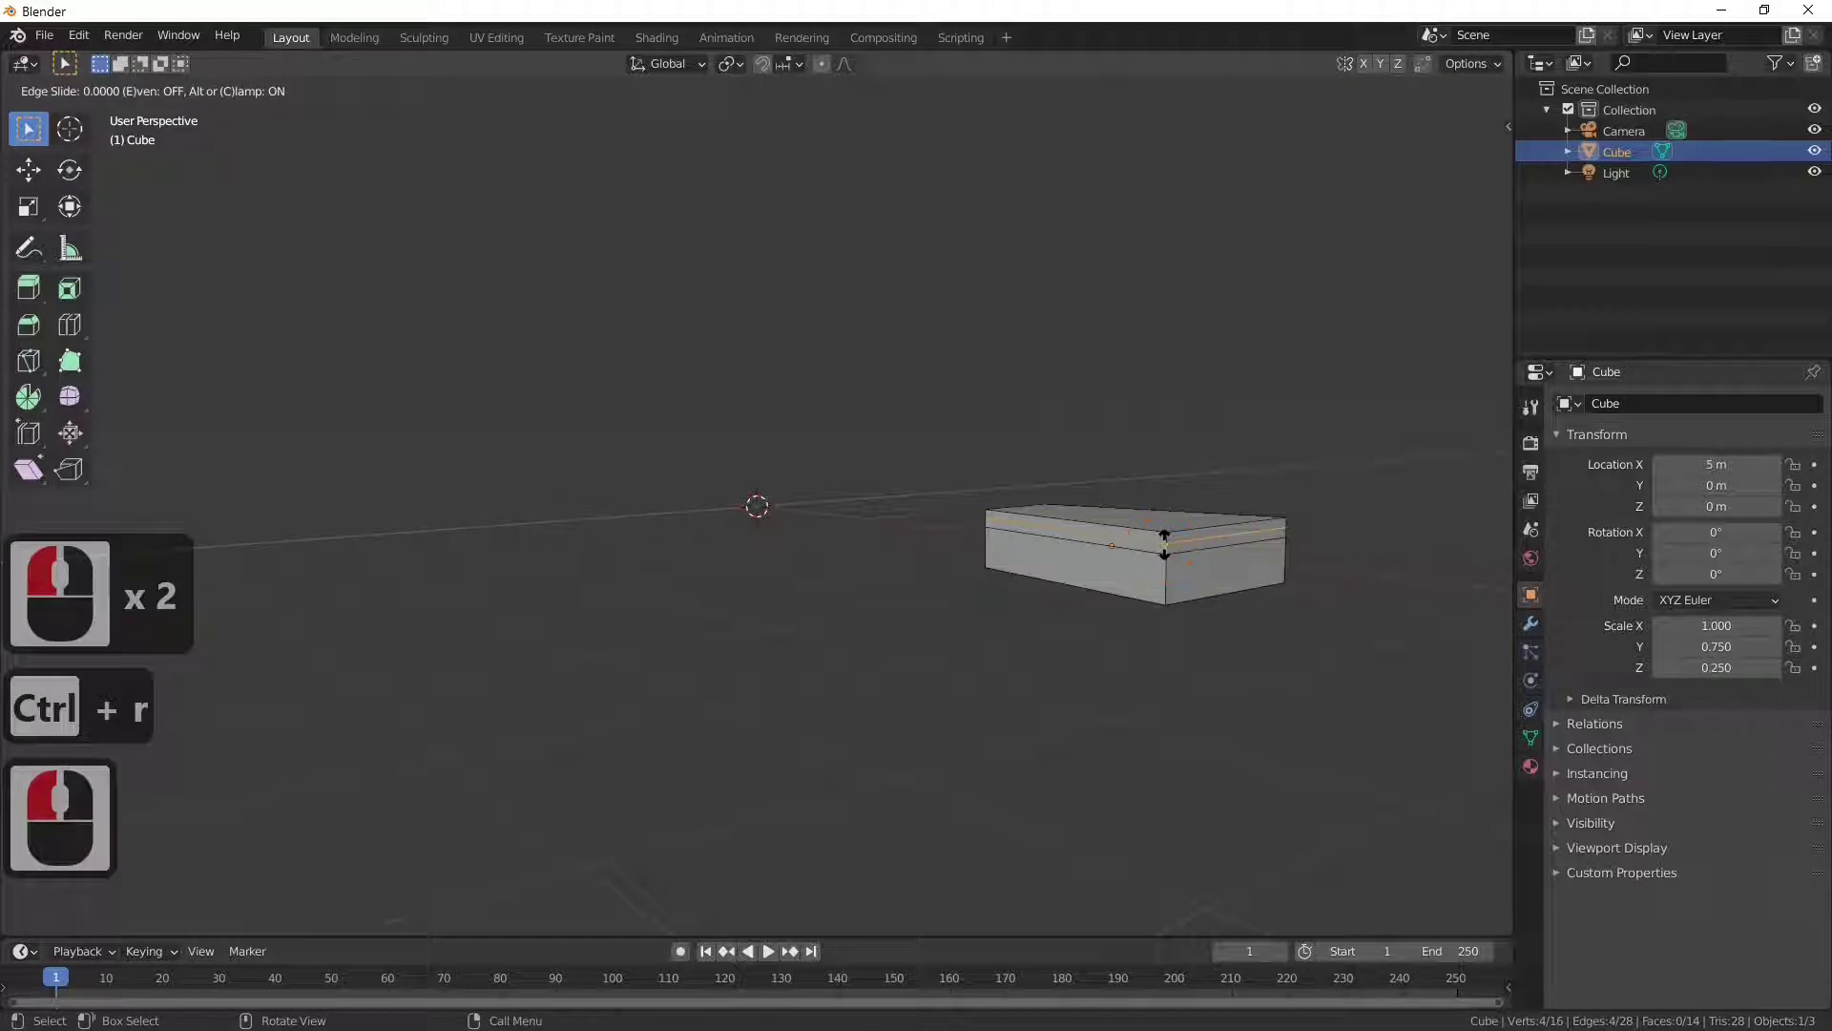
key(s)
key(1)
text(1.2)
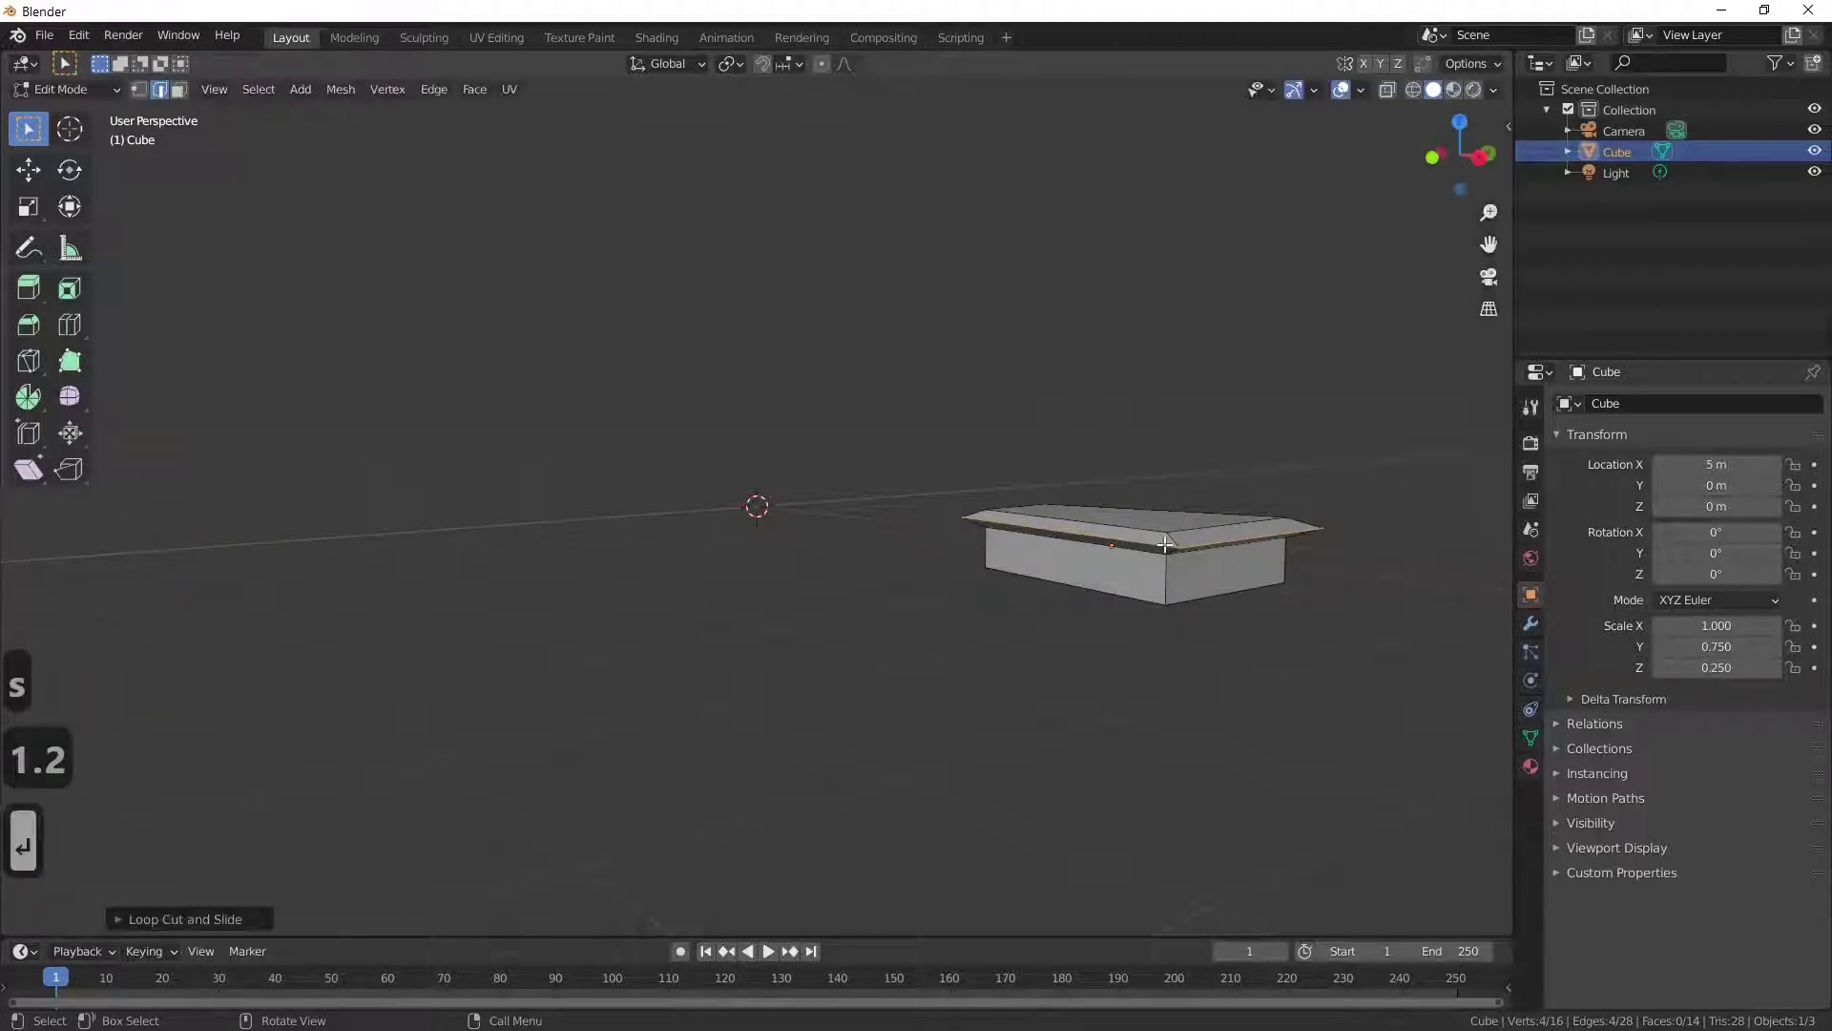
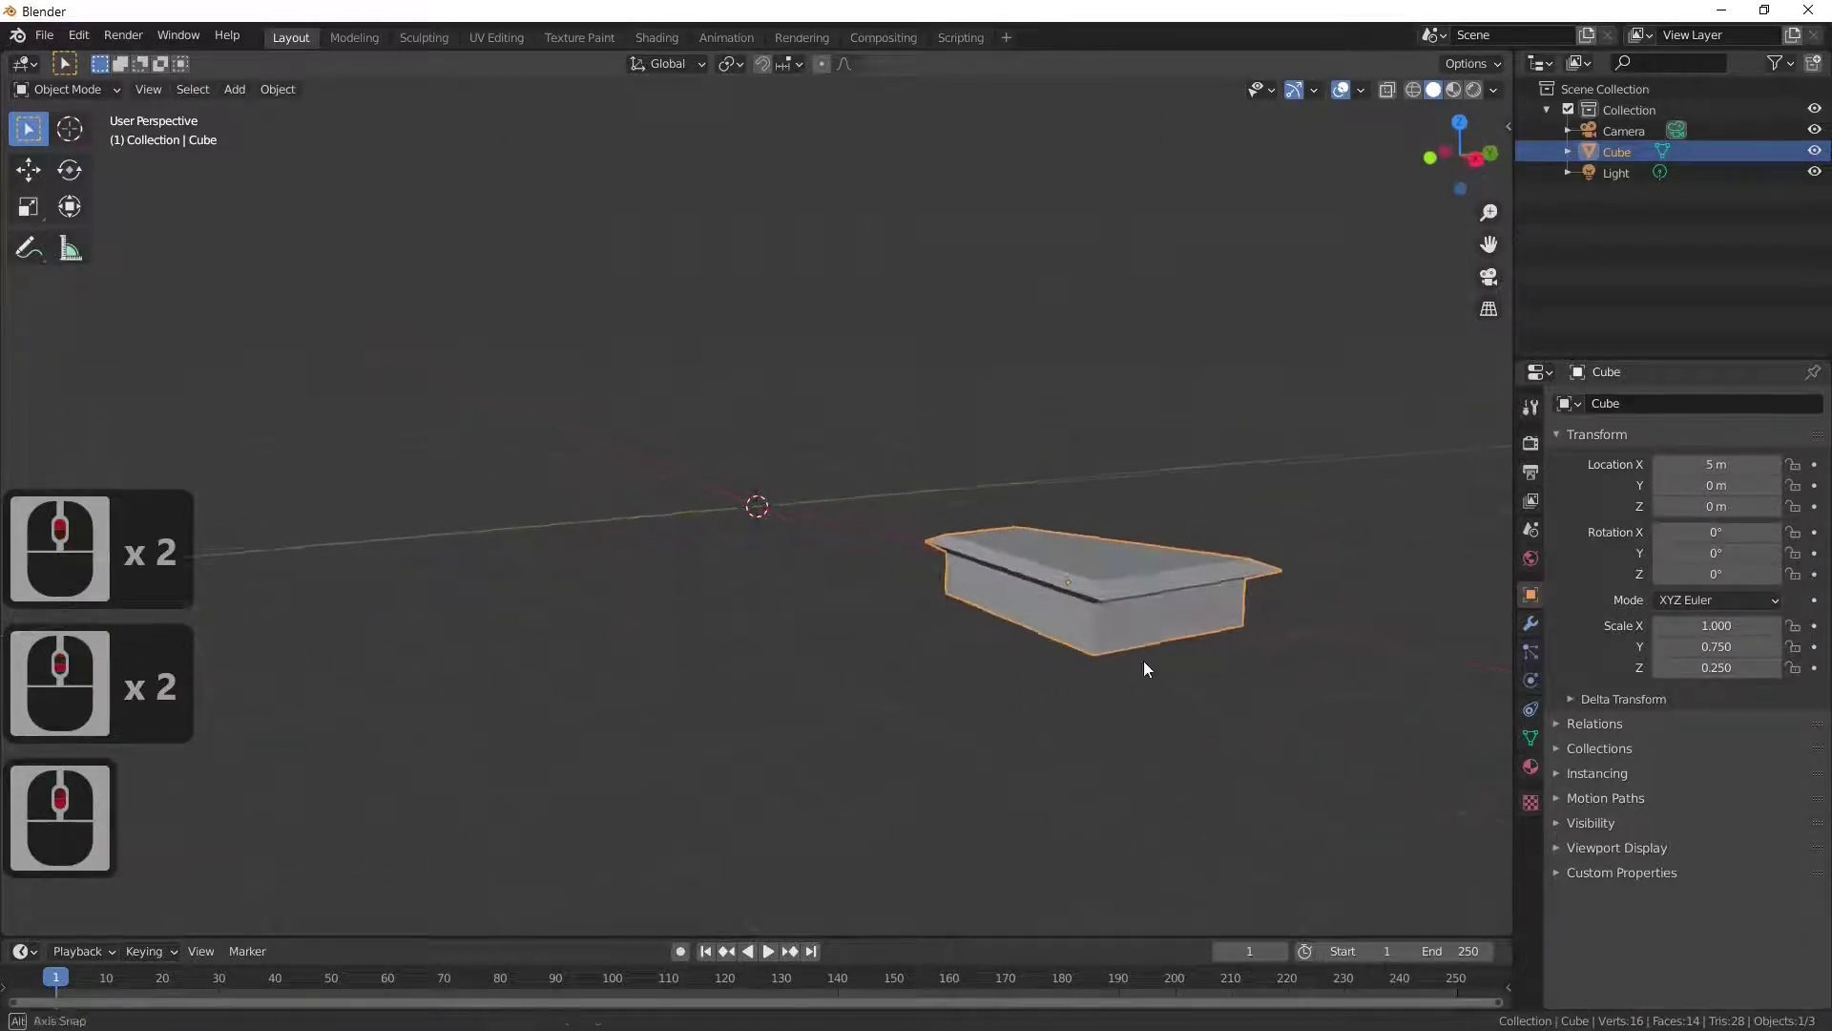
Step: Undo the overhanging lip and the earlier loop cut on the step
key(Tab)
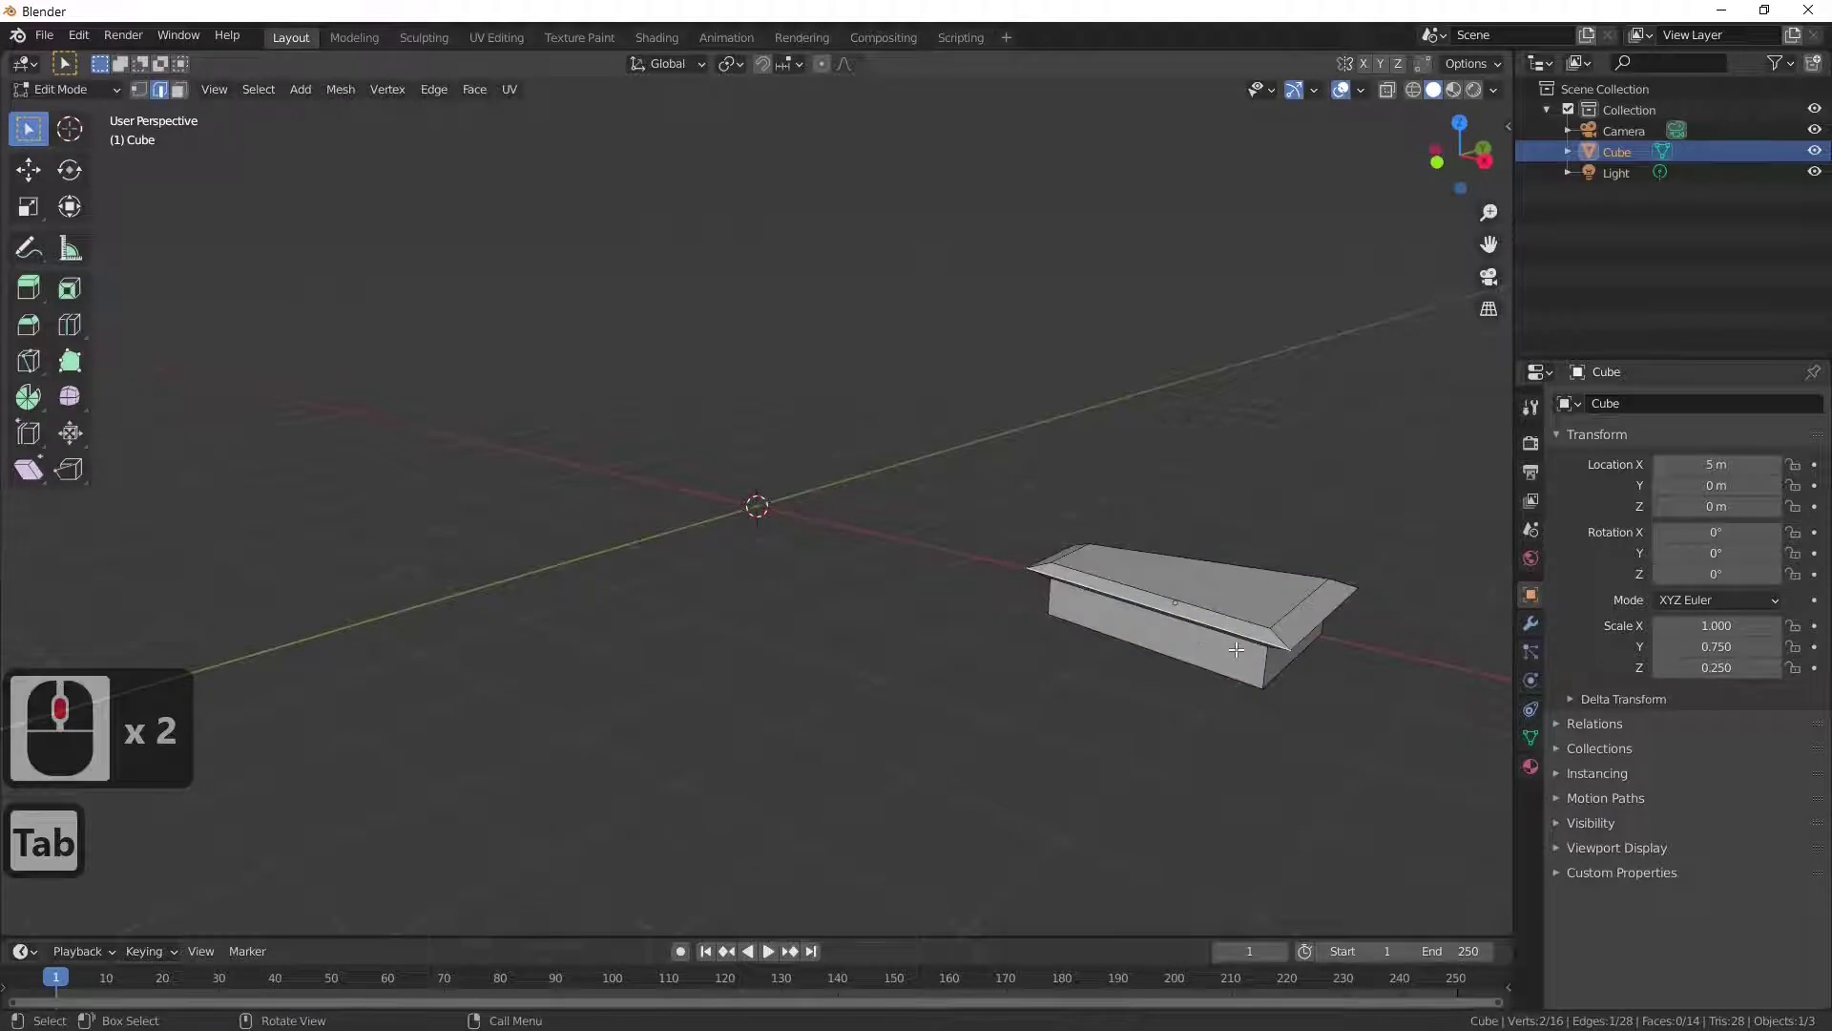
key(ctrl+z)
key(ctrl+z)
key(ctrl+z)
key(ctrl+z)
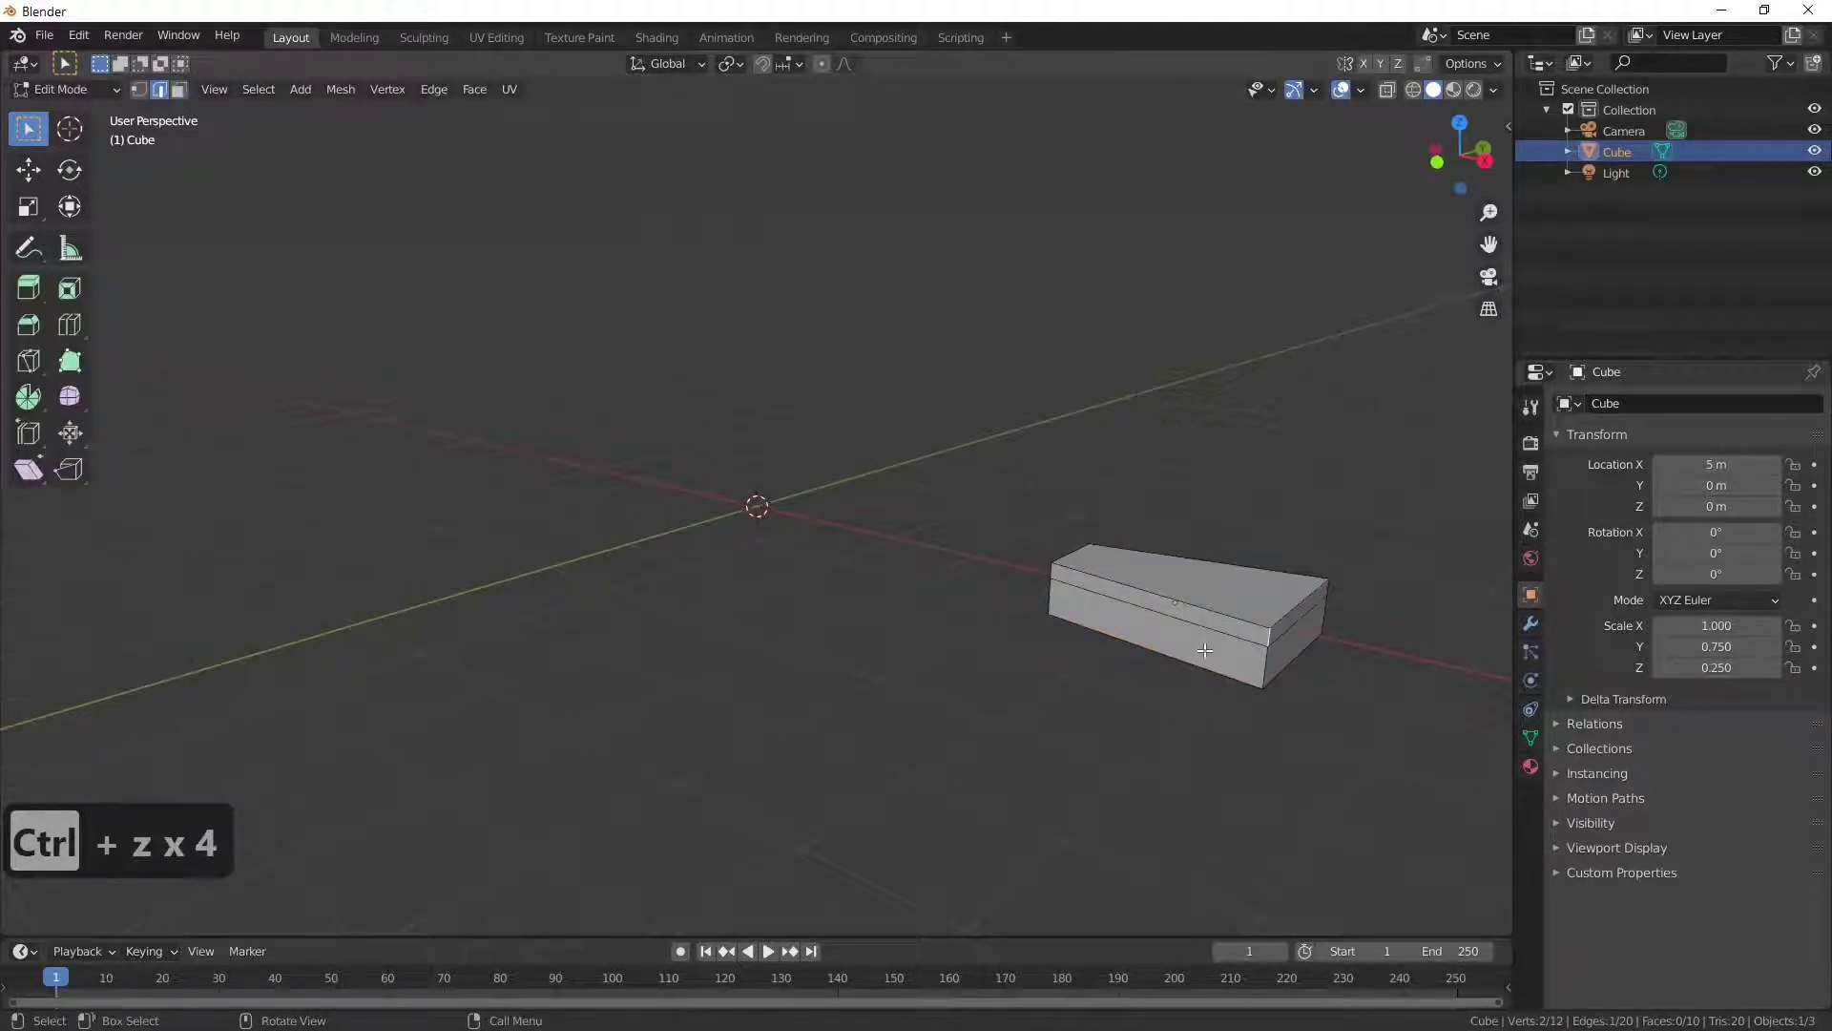
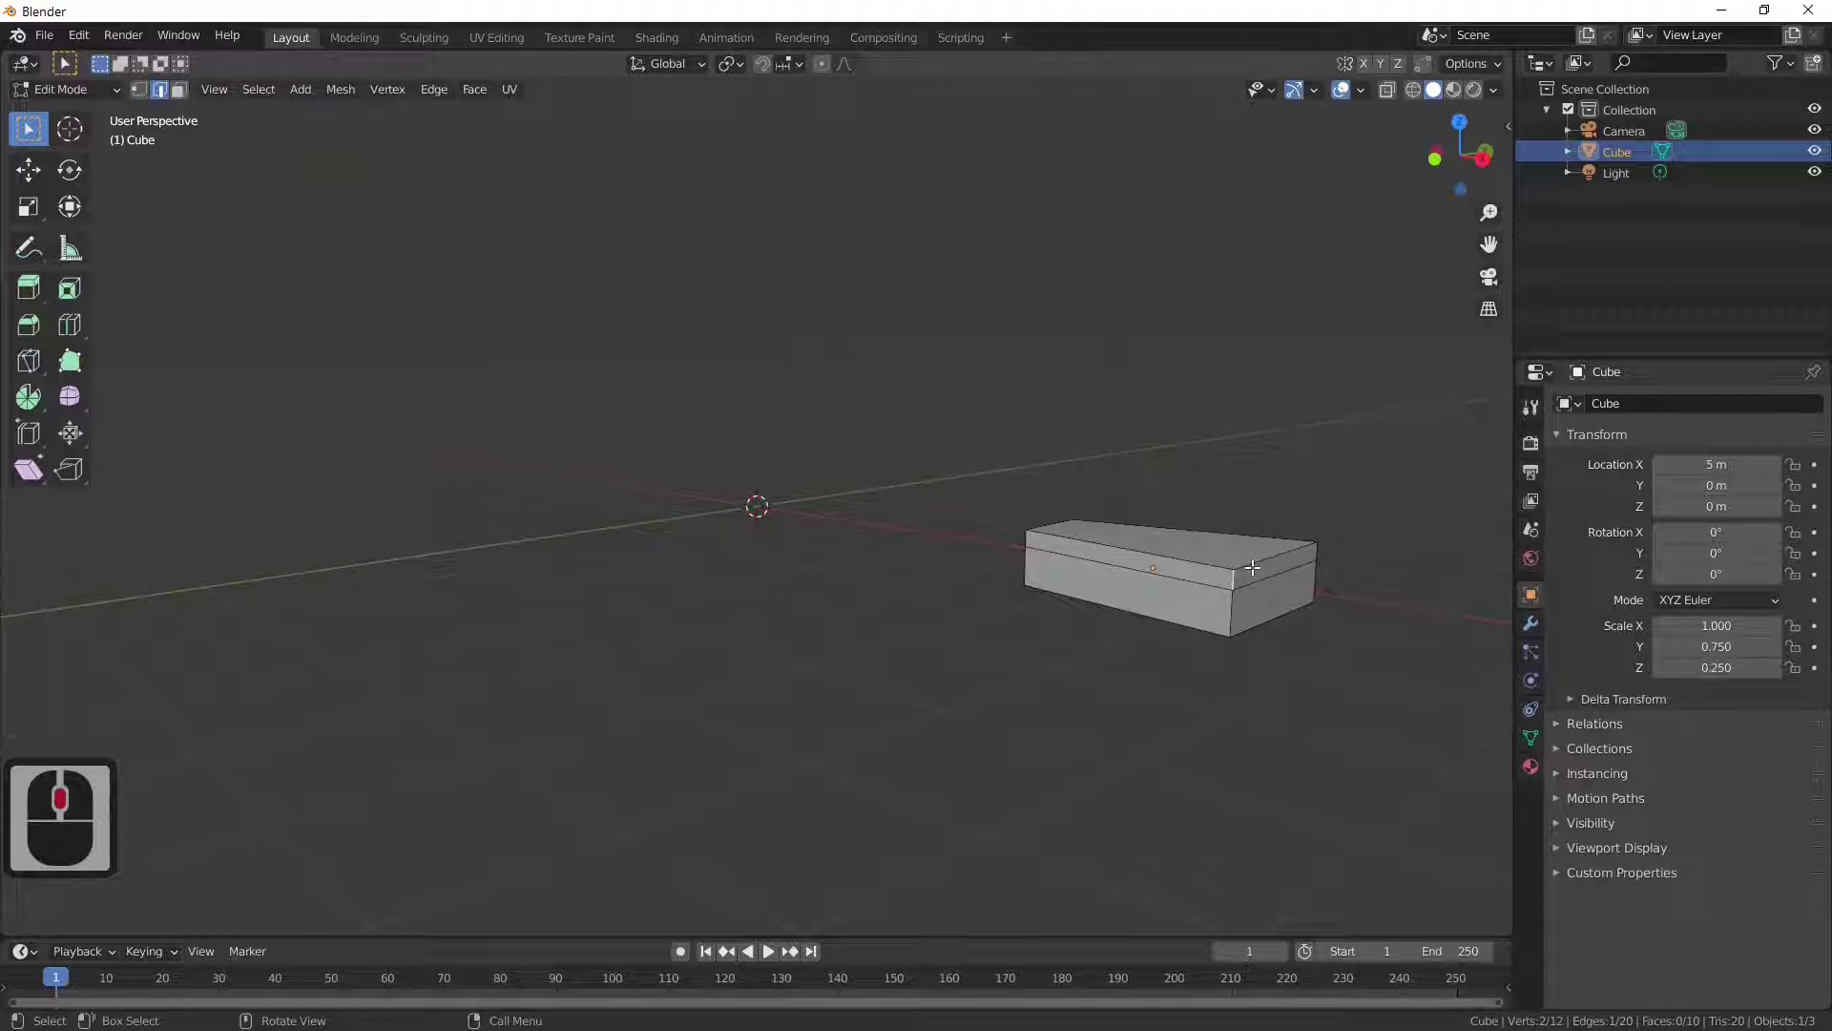
Step: Recut a loop close to the step's top edge and begin resizing it
key(ctrl+r)
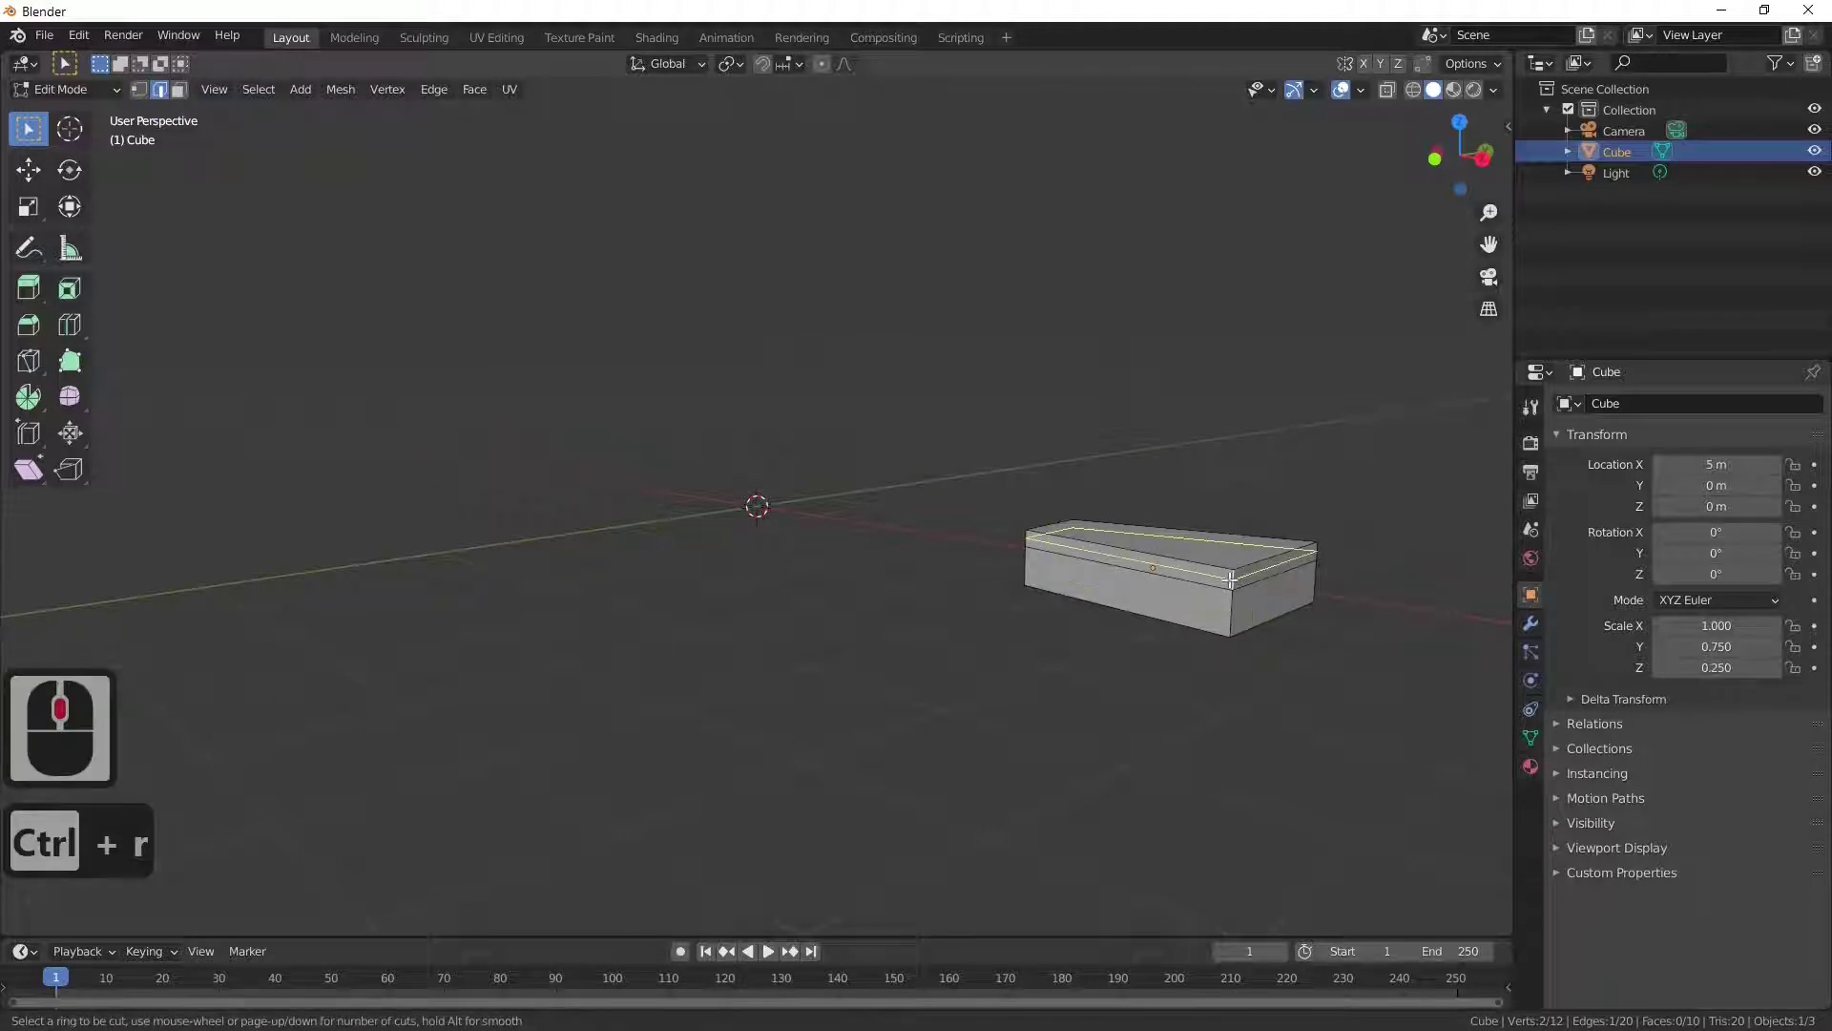
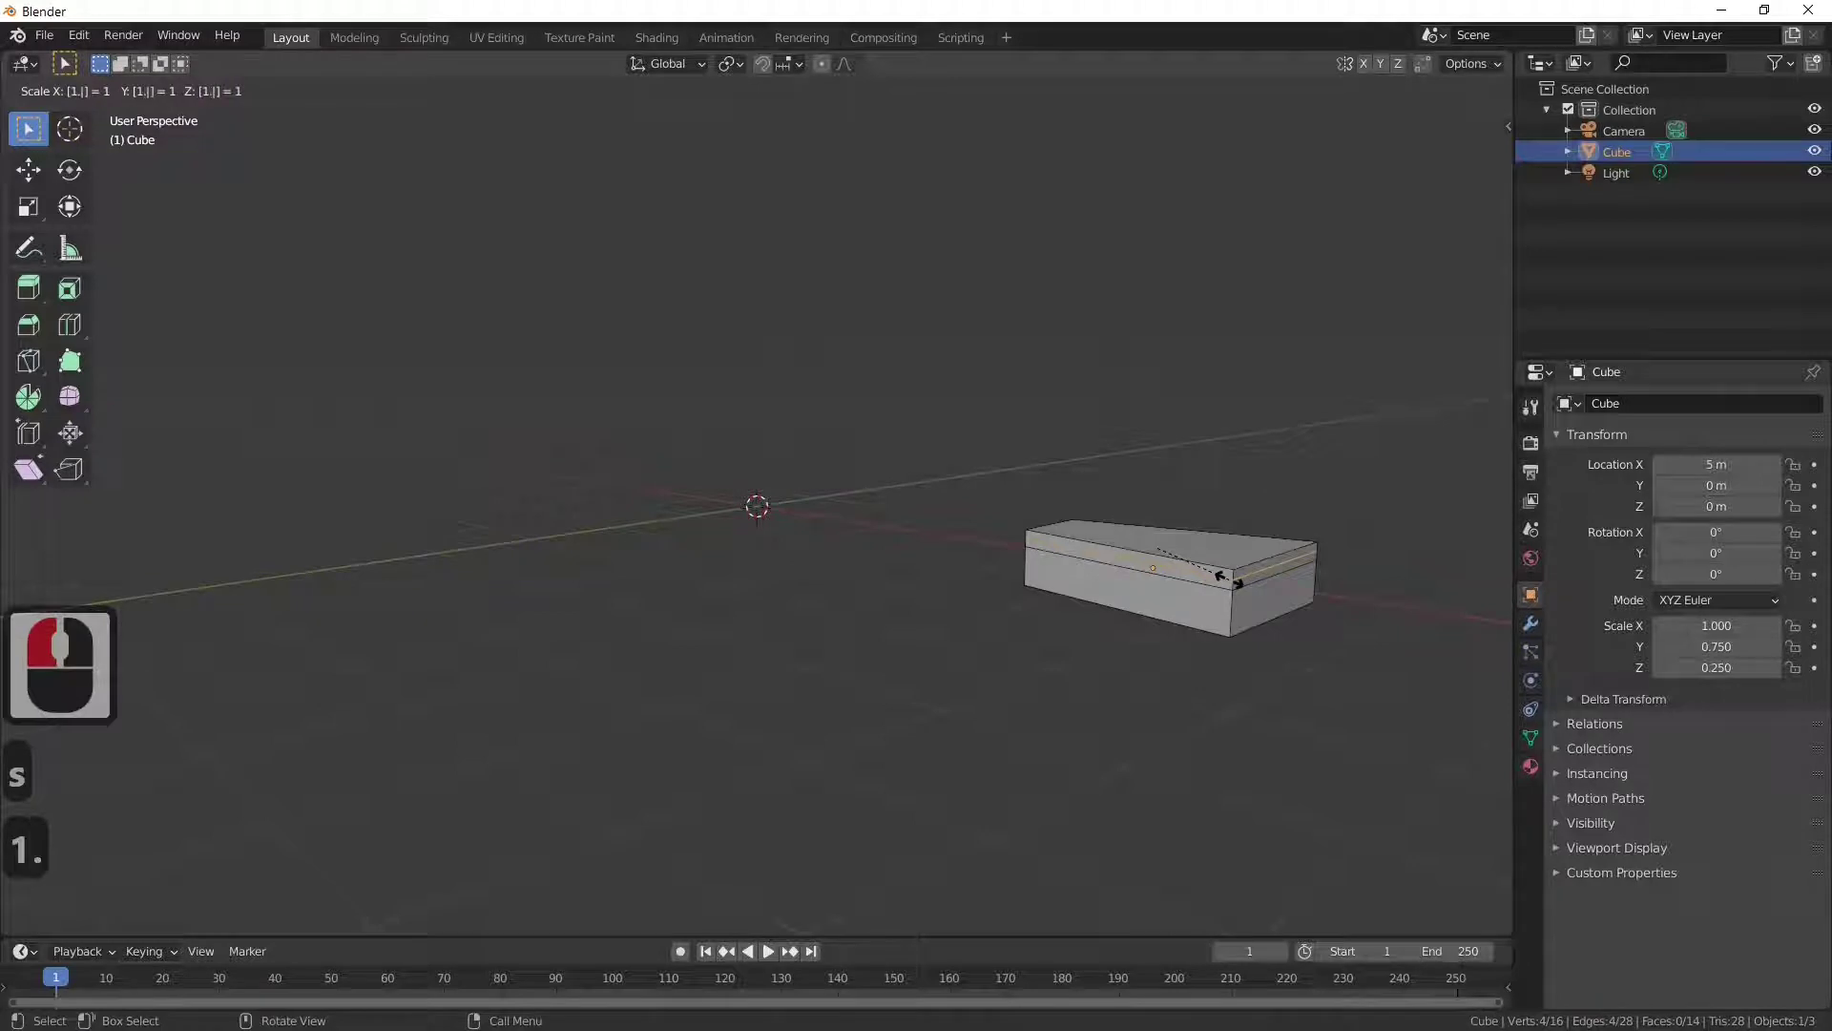
key(1)
key(Return)
key(ctrl+z)
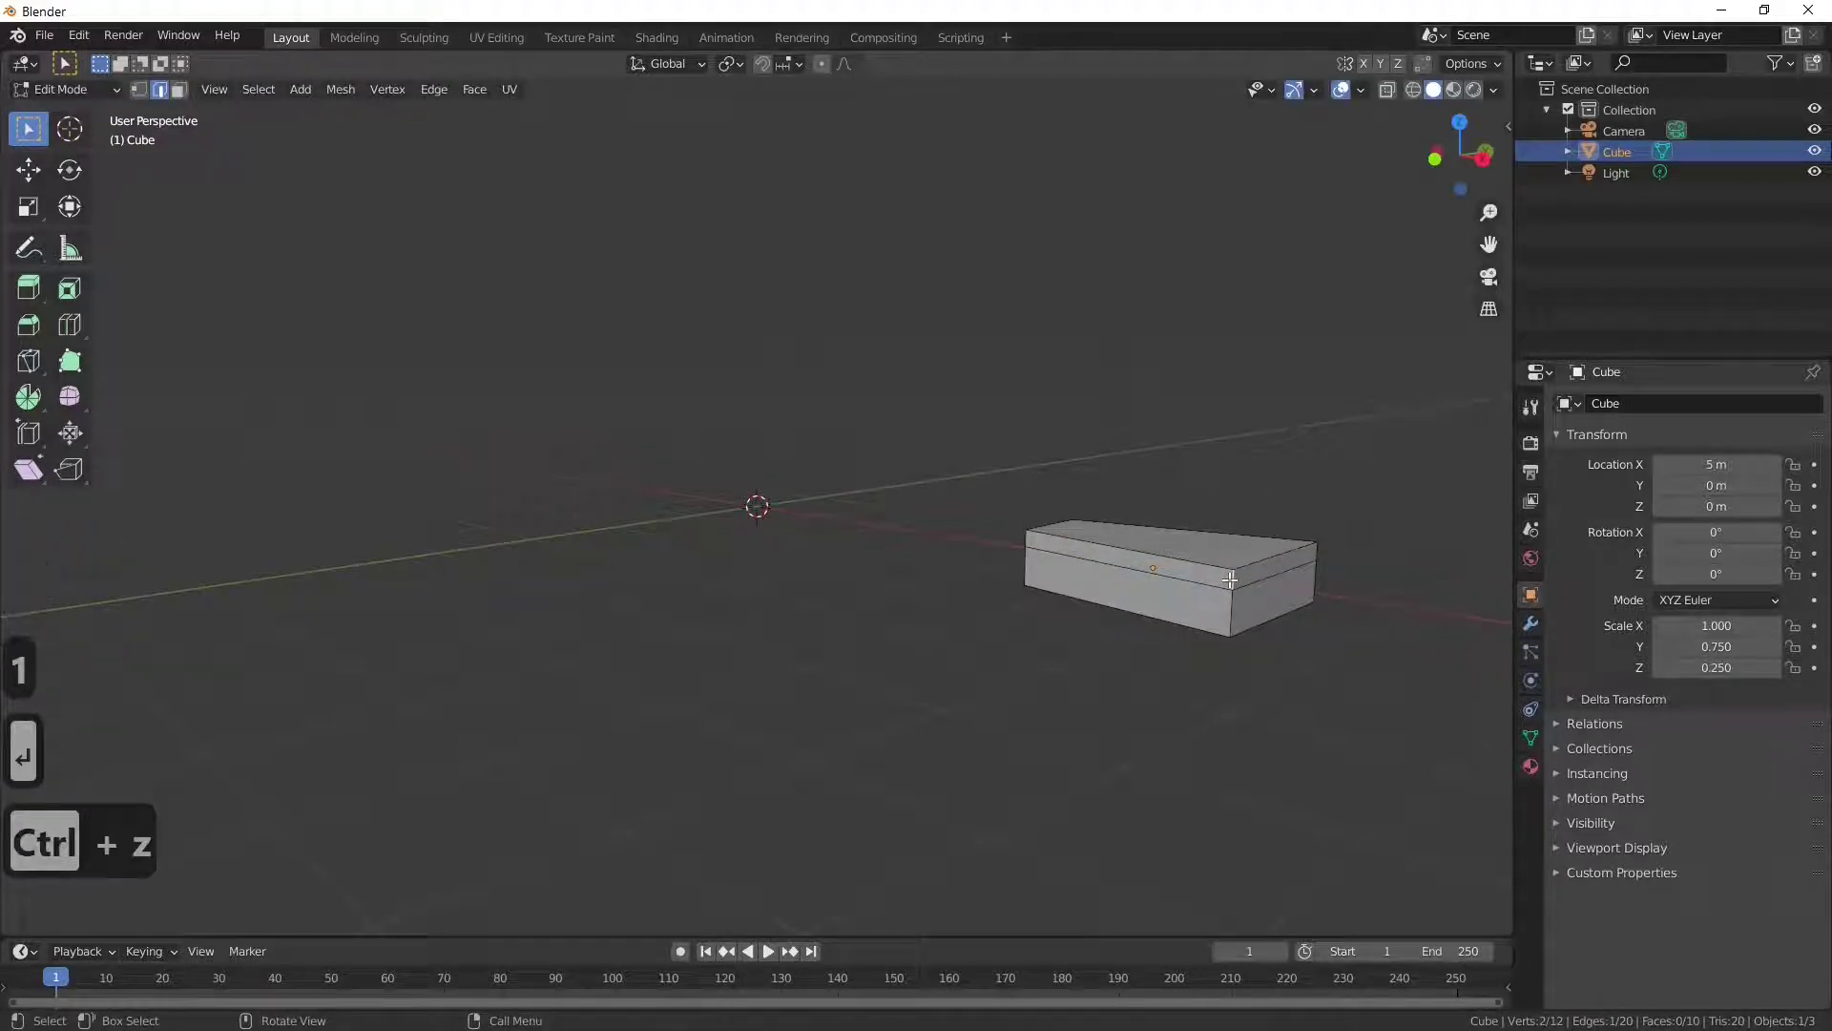
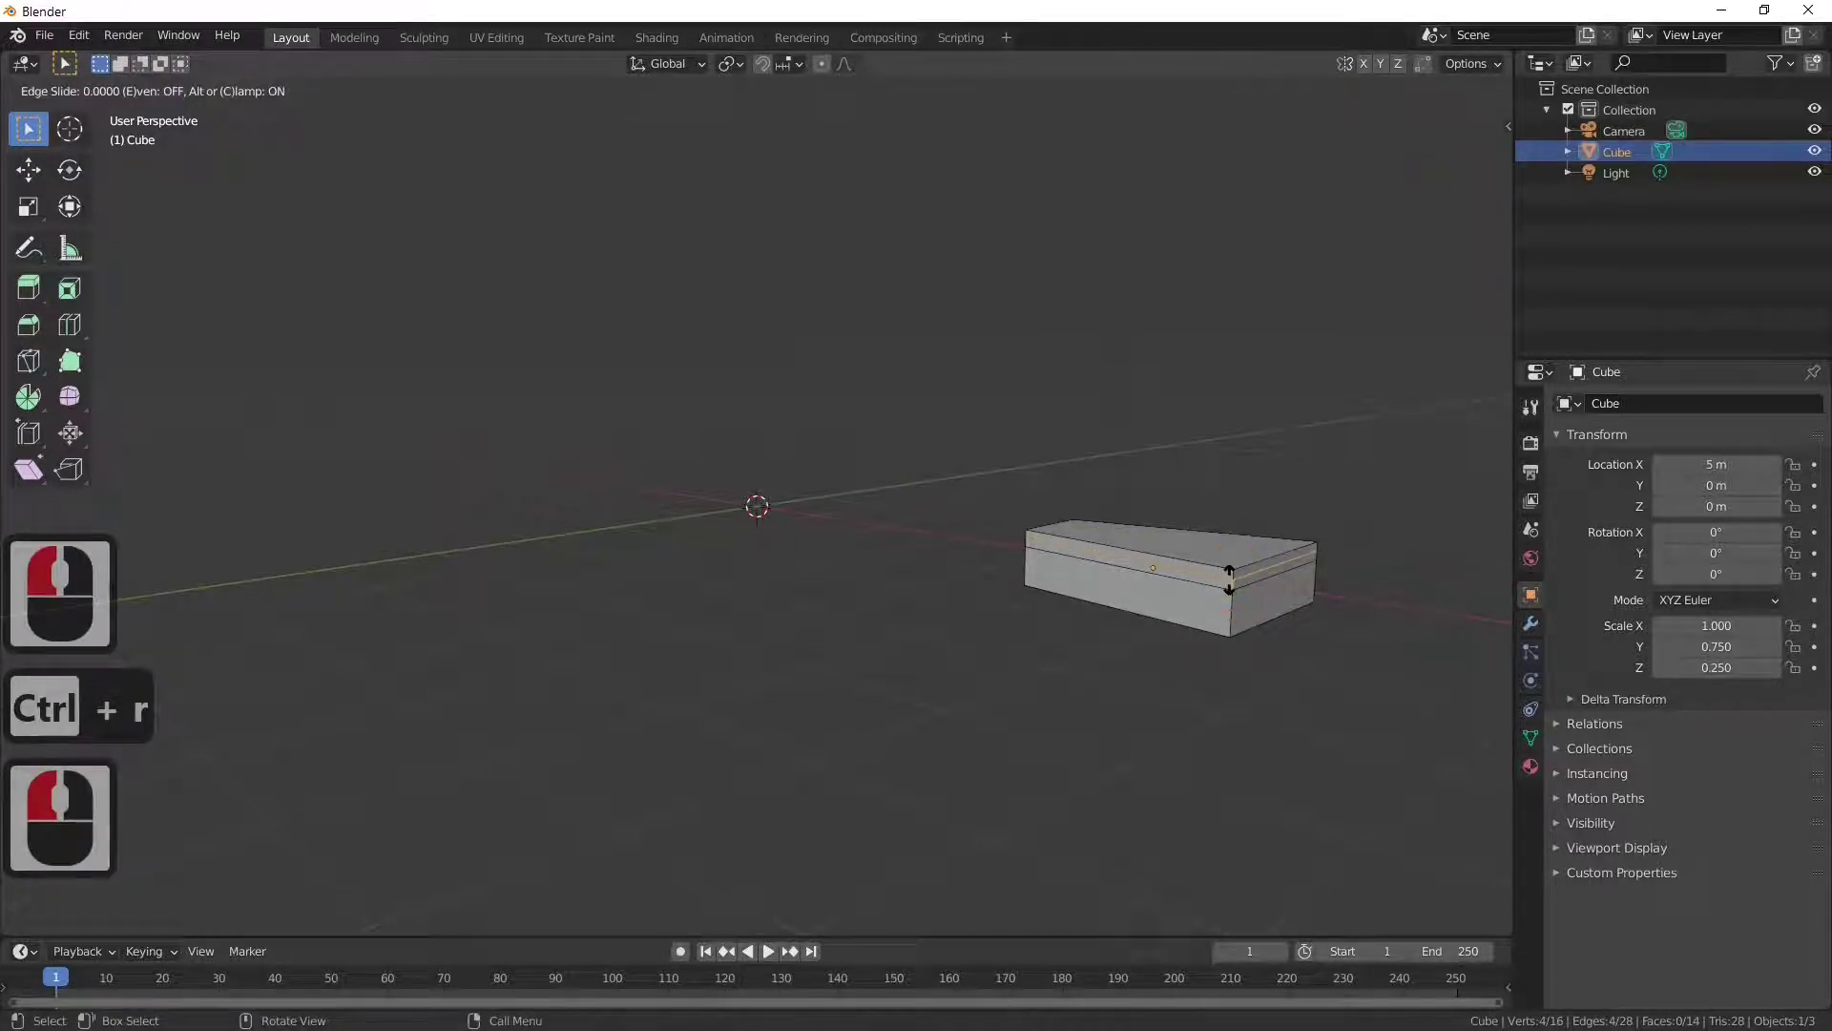
key(s)
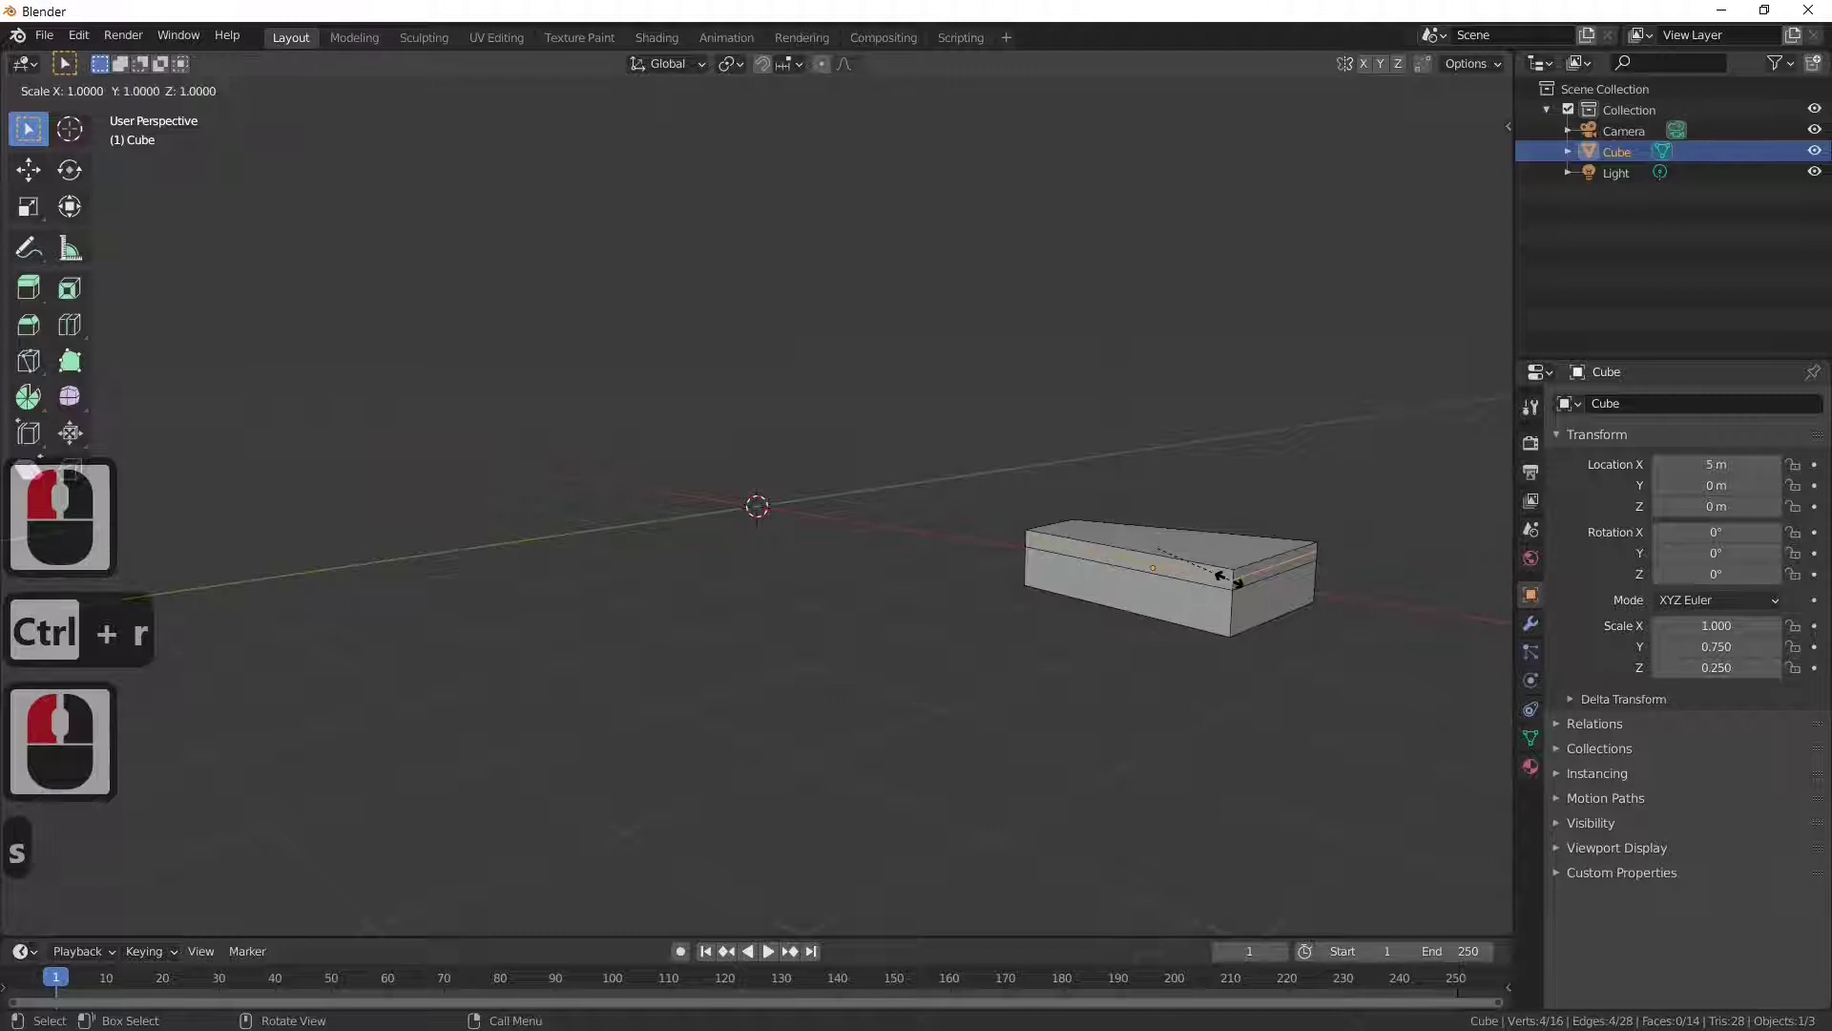
key(1)
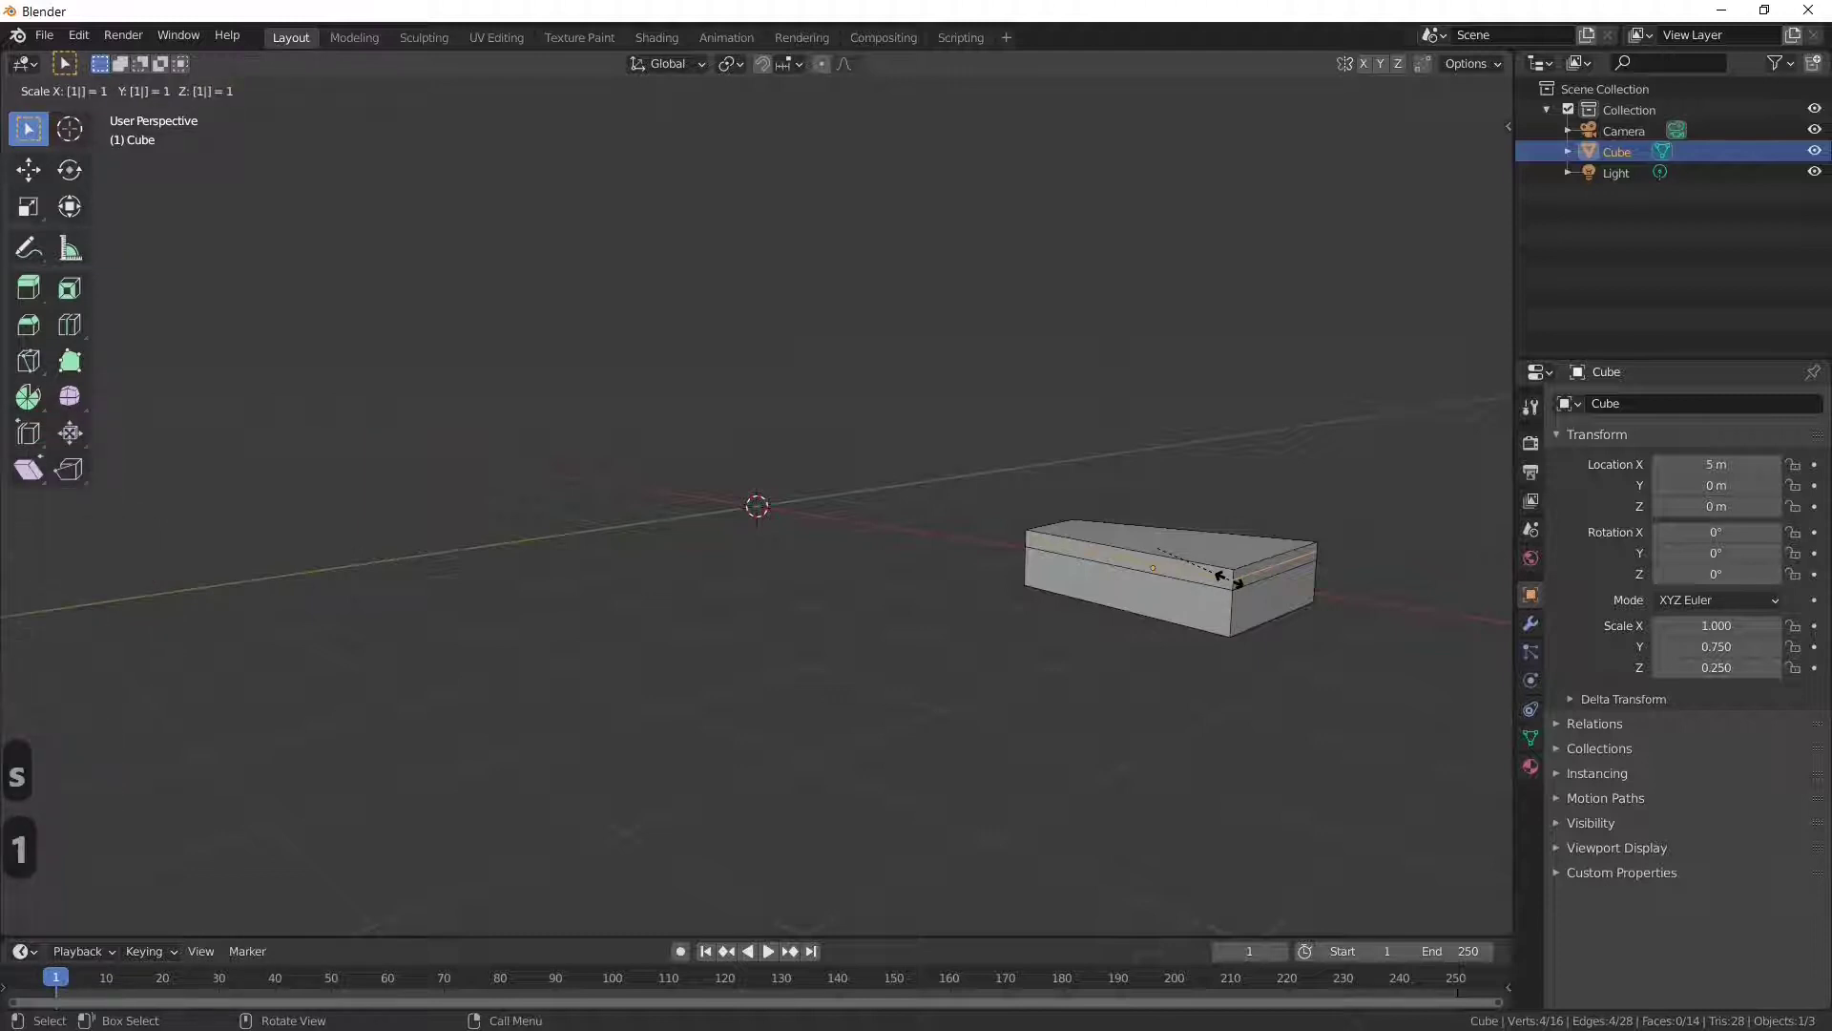
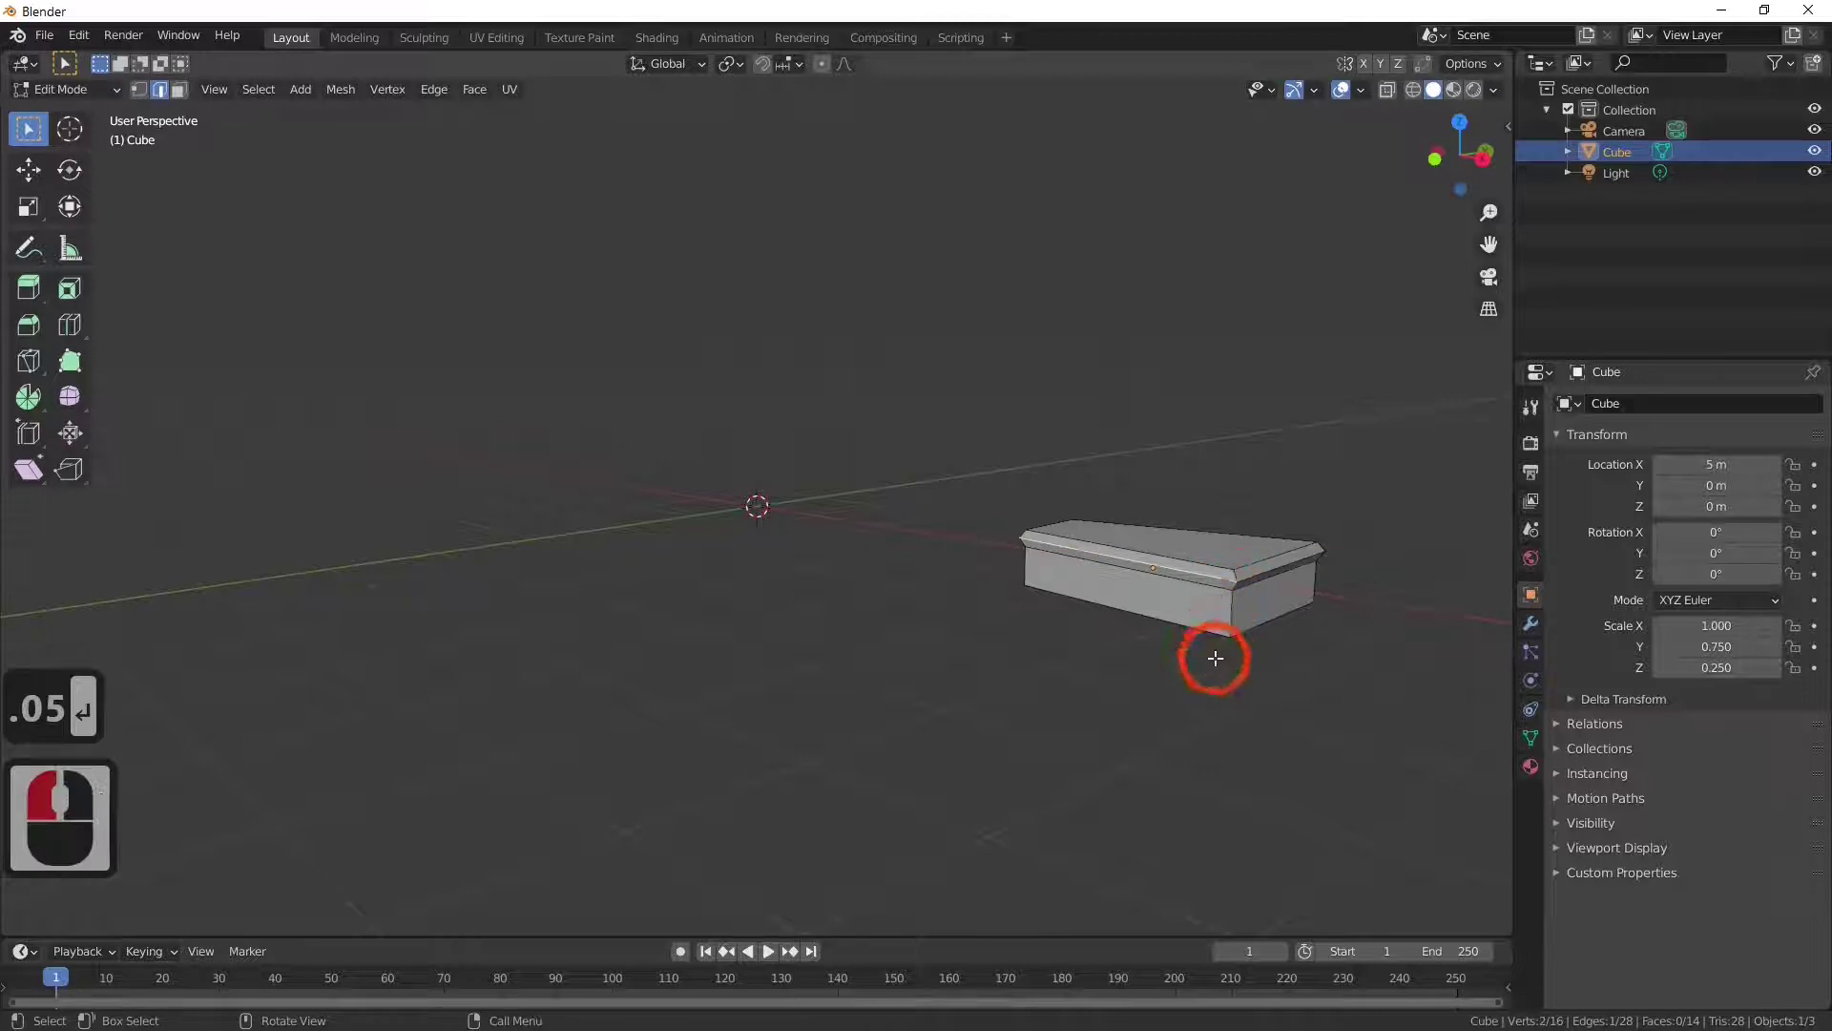
Step: Finish the thin lip with a value of 0.05 and view the whole step
text(.05 ↩)
key(Tab)
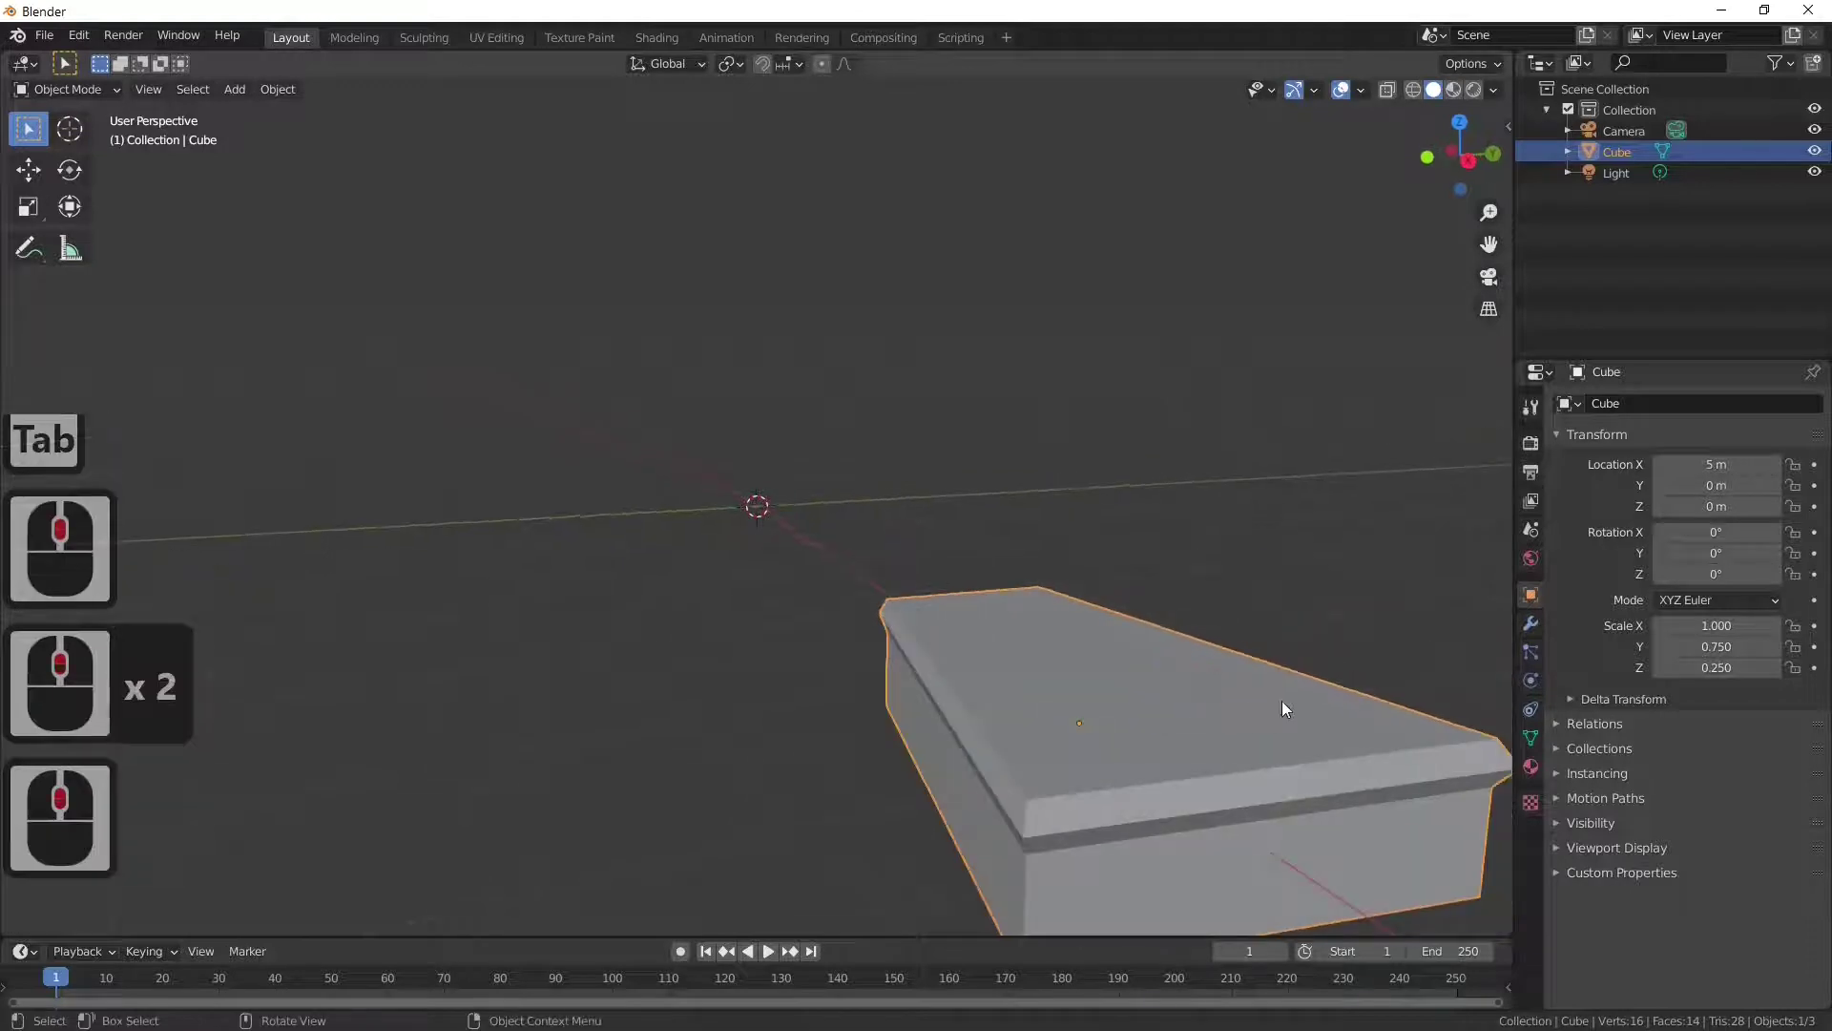
middle_click(1254, 706)
middle_click(1282, 712)
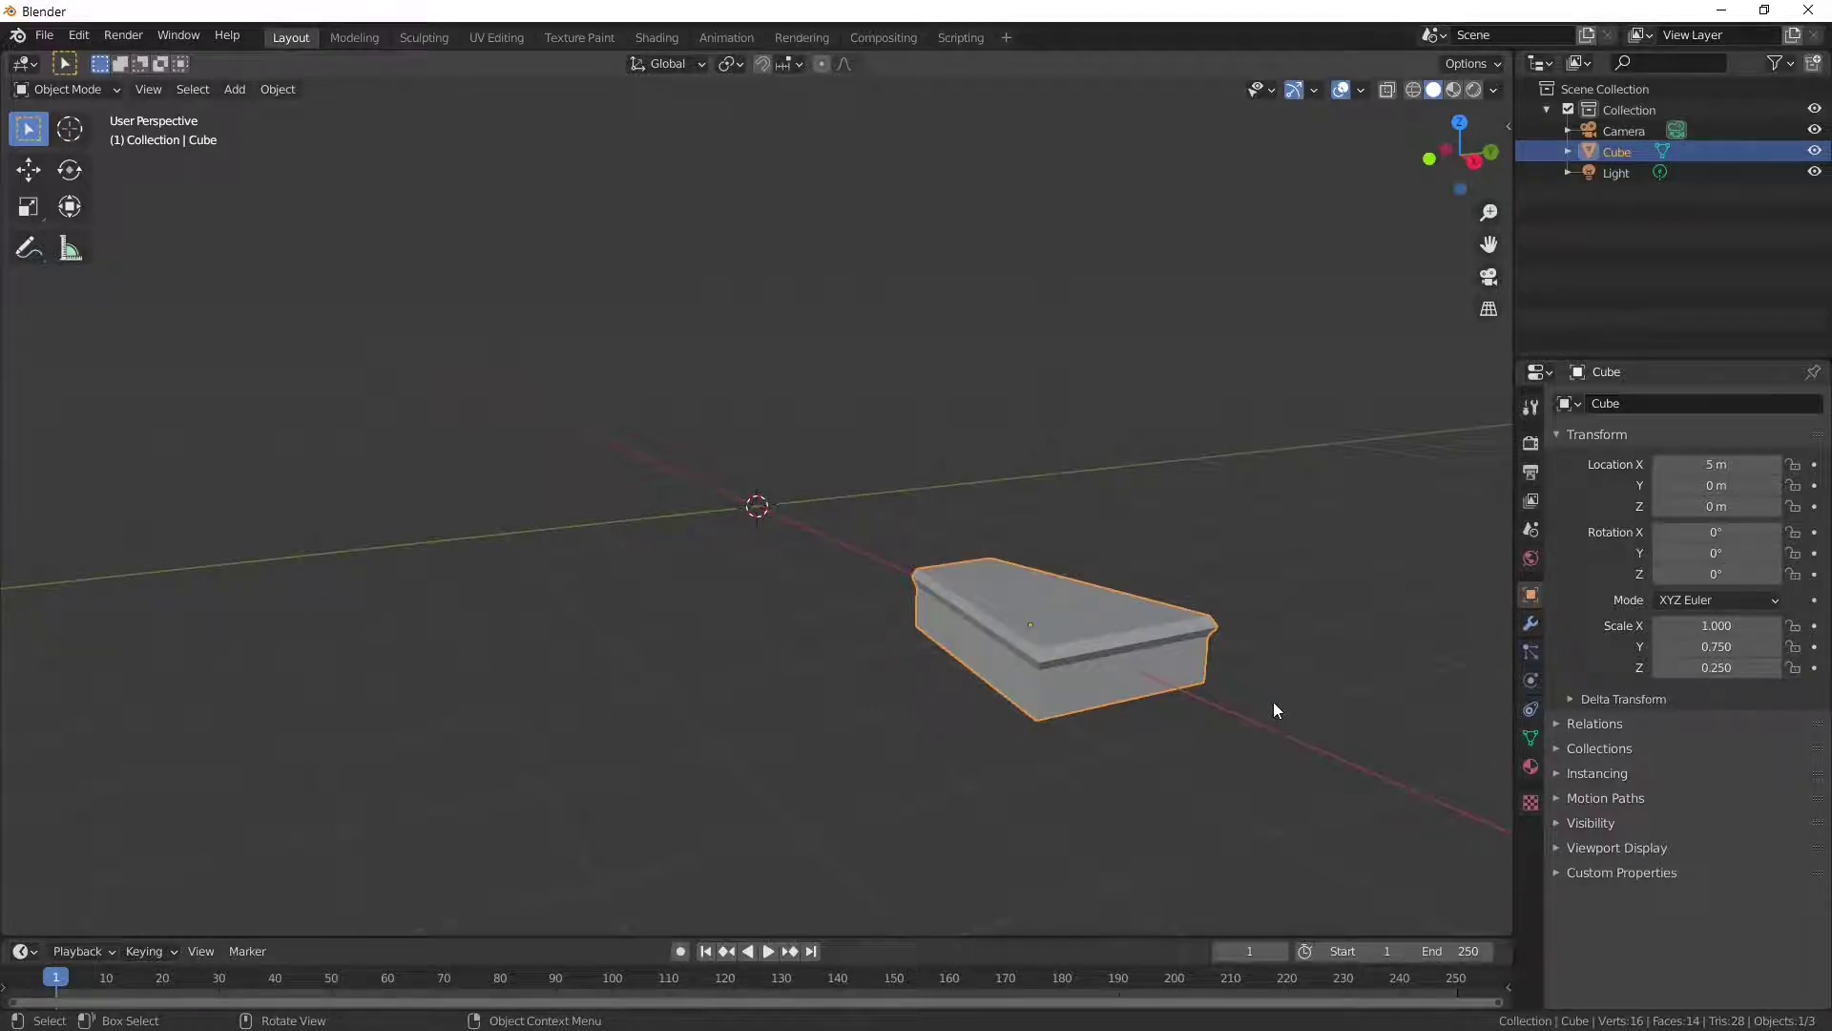
Step: Select the entire step mesh and bevel its edges (Ctrl+B) with a small width
key(ctrl+b)
middle_click(1173, 666)
double_click(1173, 666)
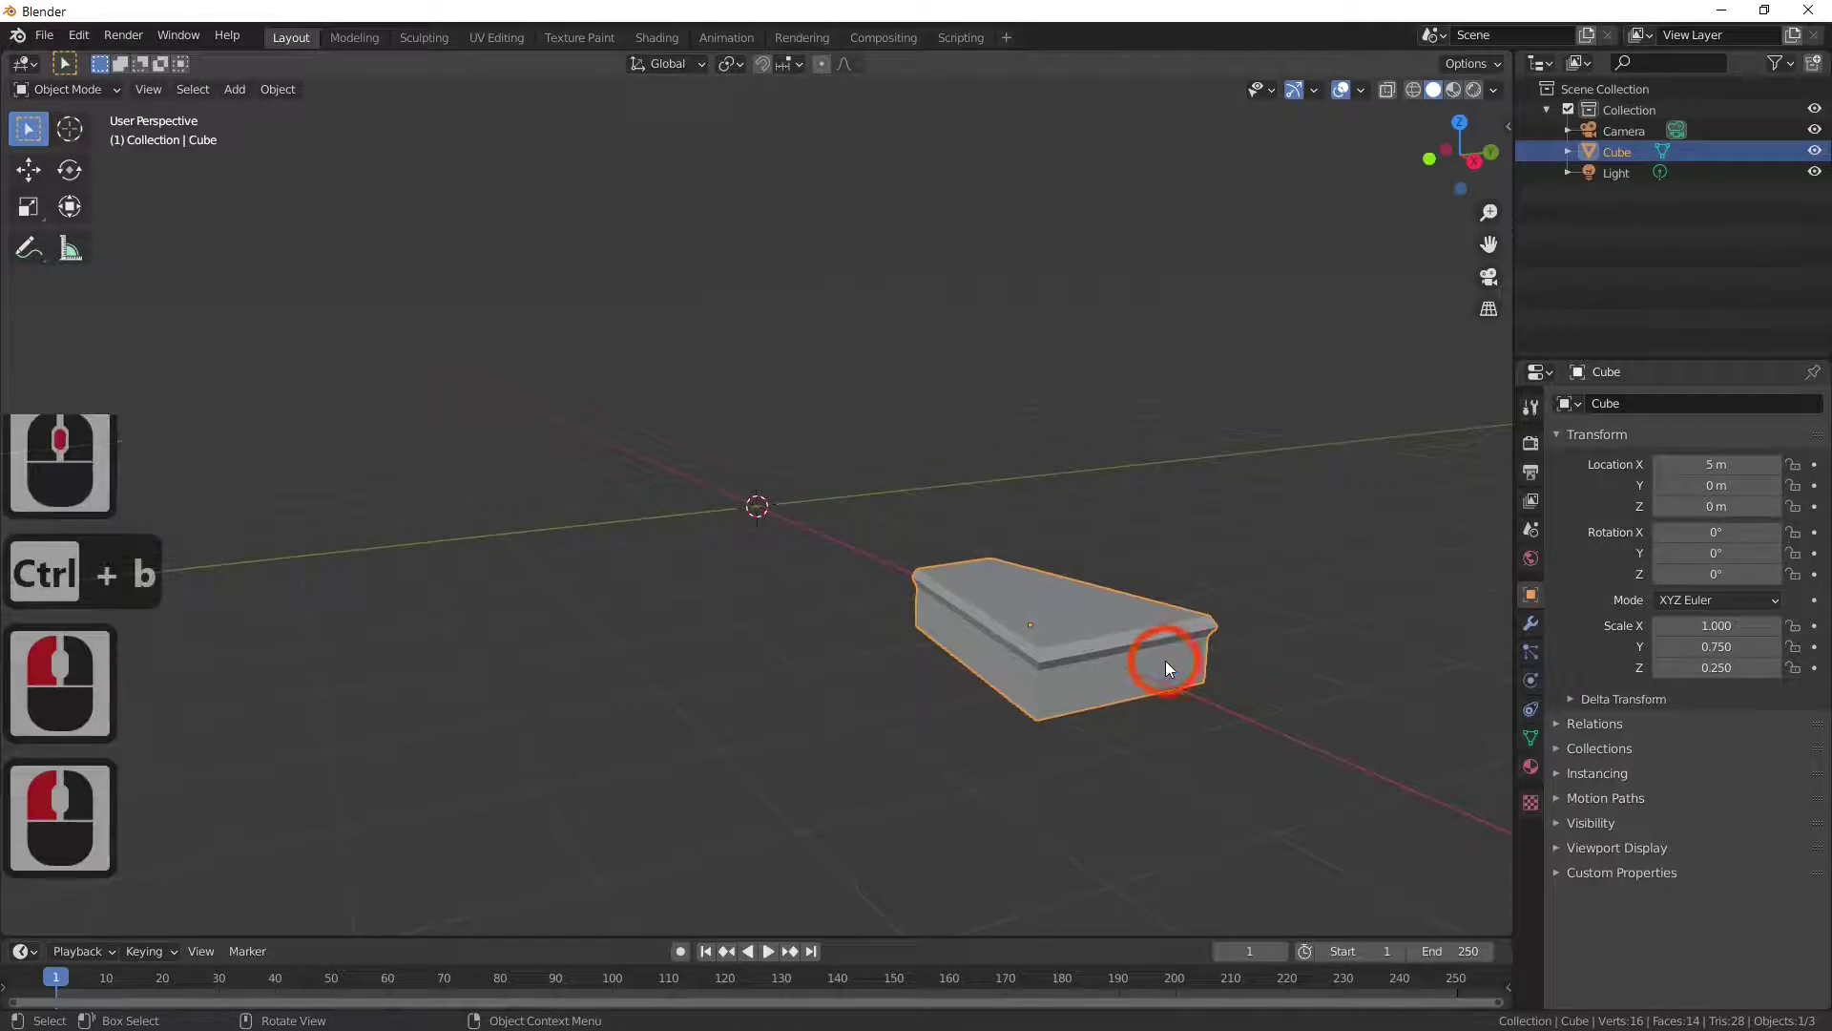
key(Tab)
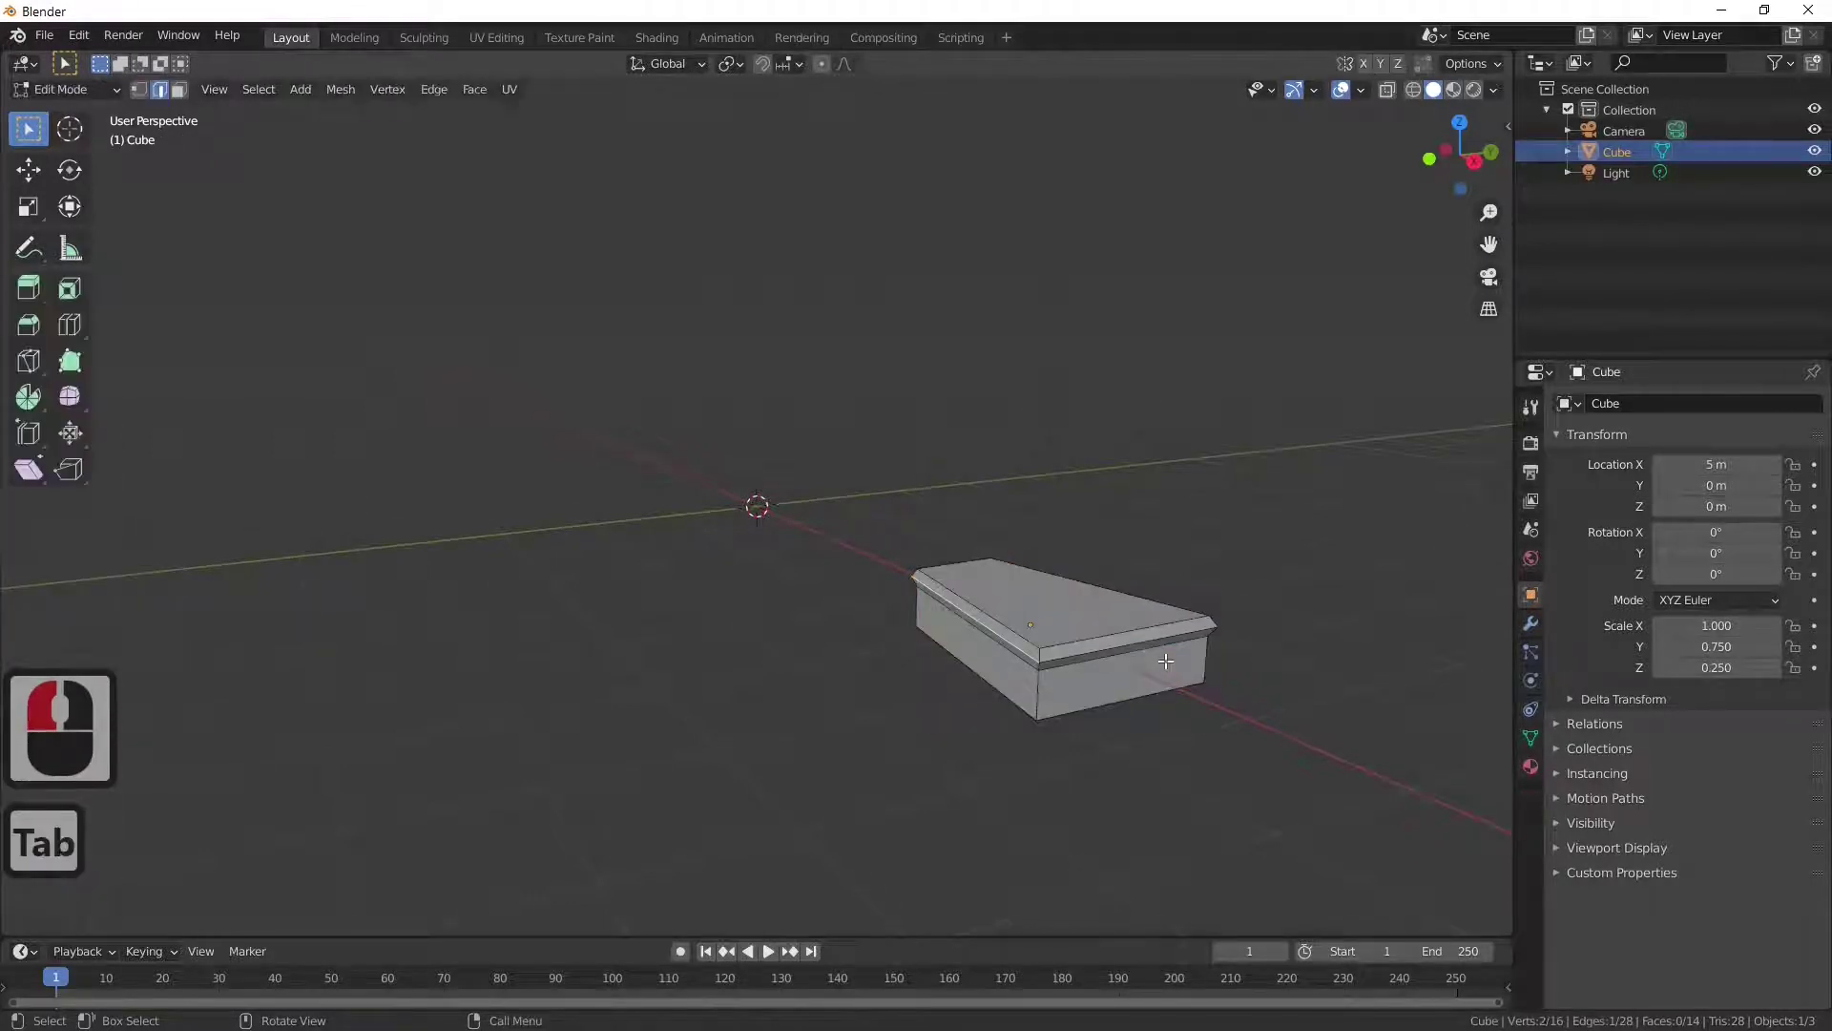
key(a)
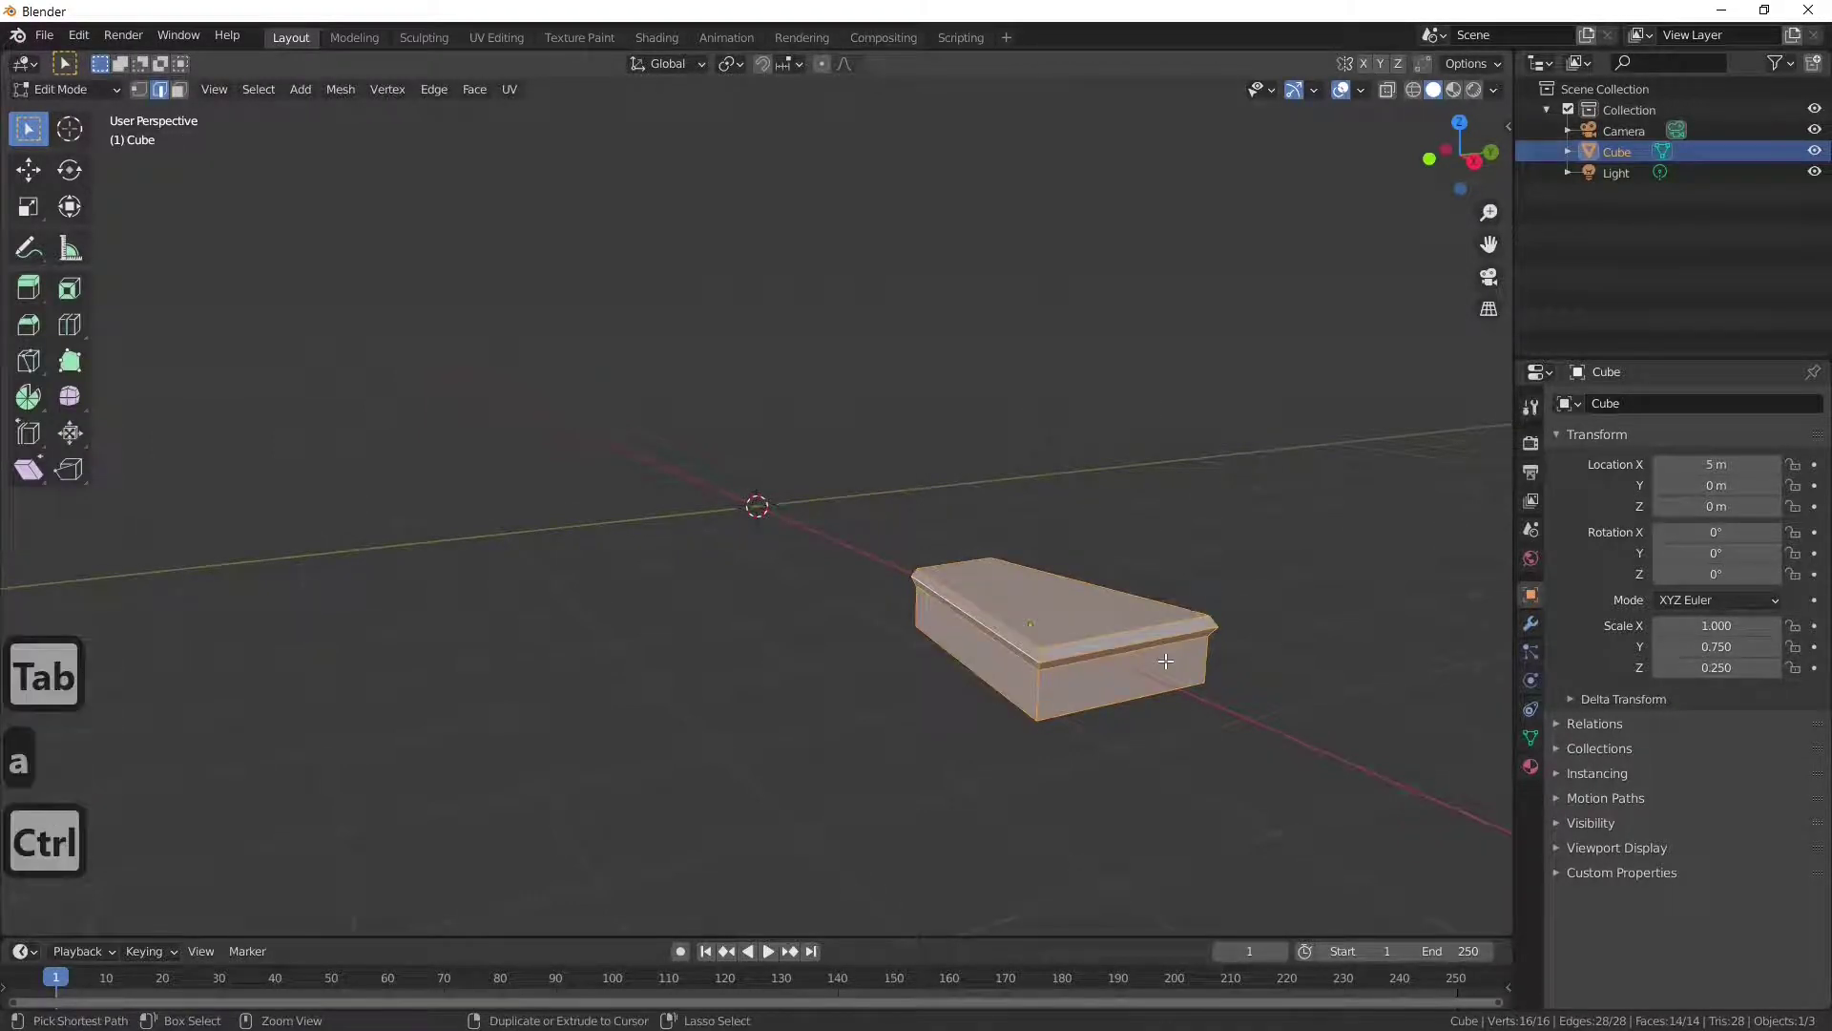
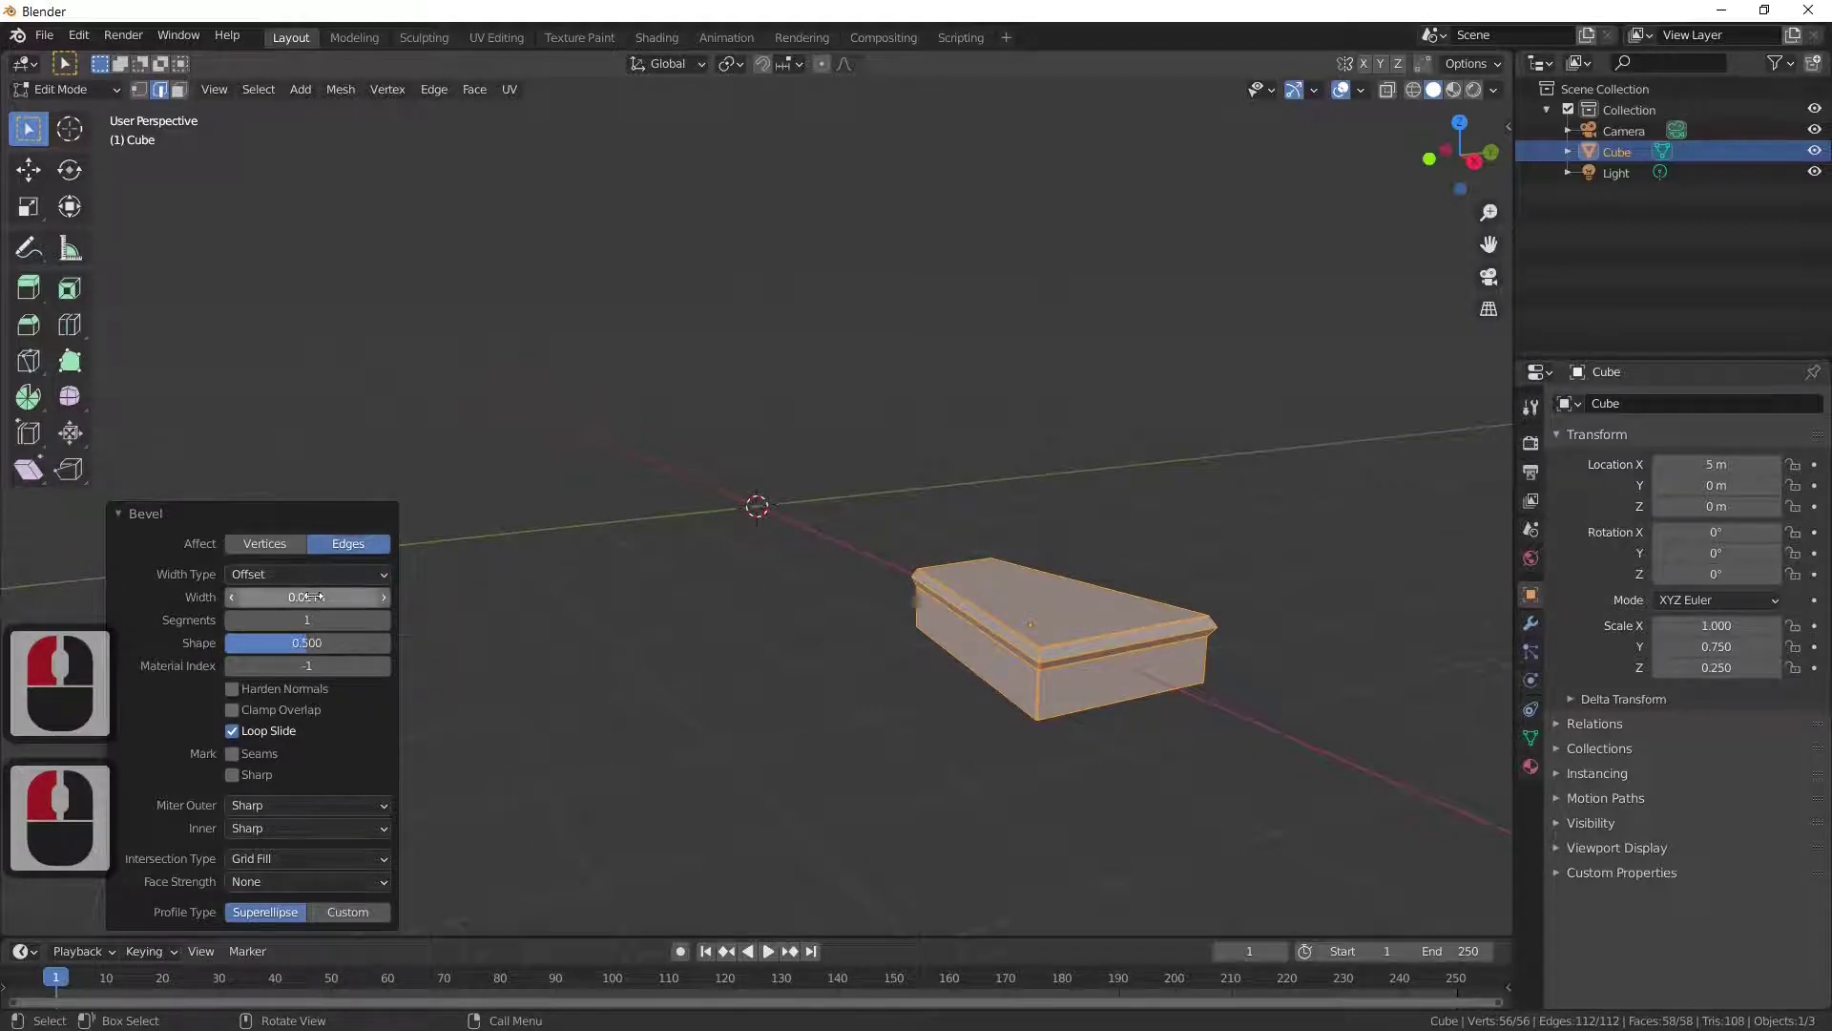
Step: Orbit around the bevelled step to inspect it and reselect it for editing
key(Tab)
middle_click(839, 808)
middle_click(865, 826)
middle_click(841, 837)
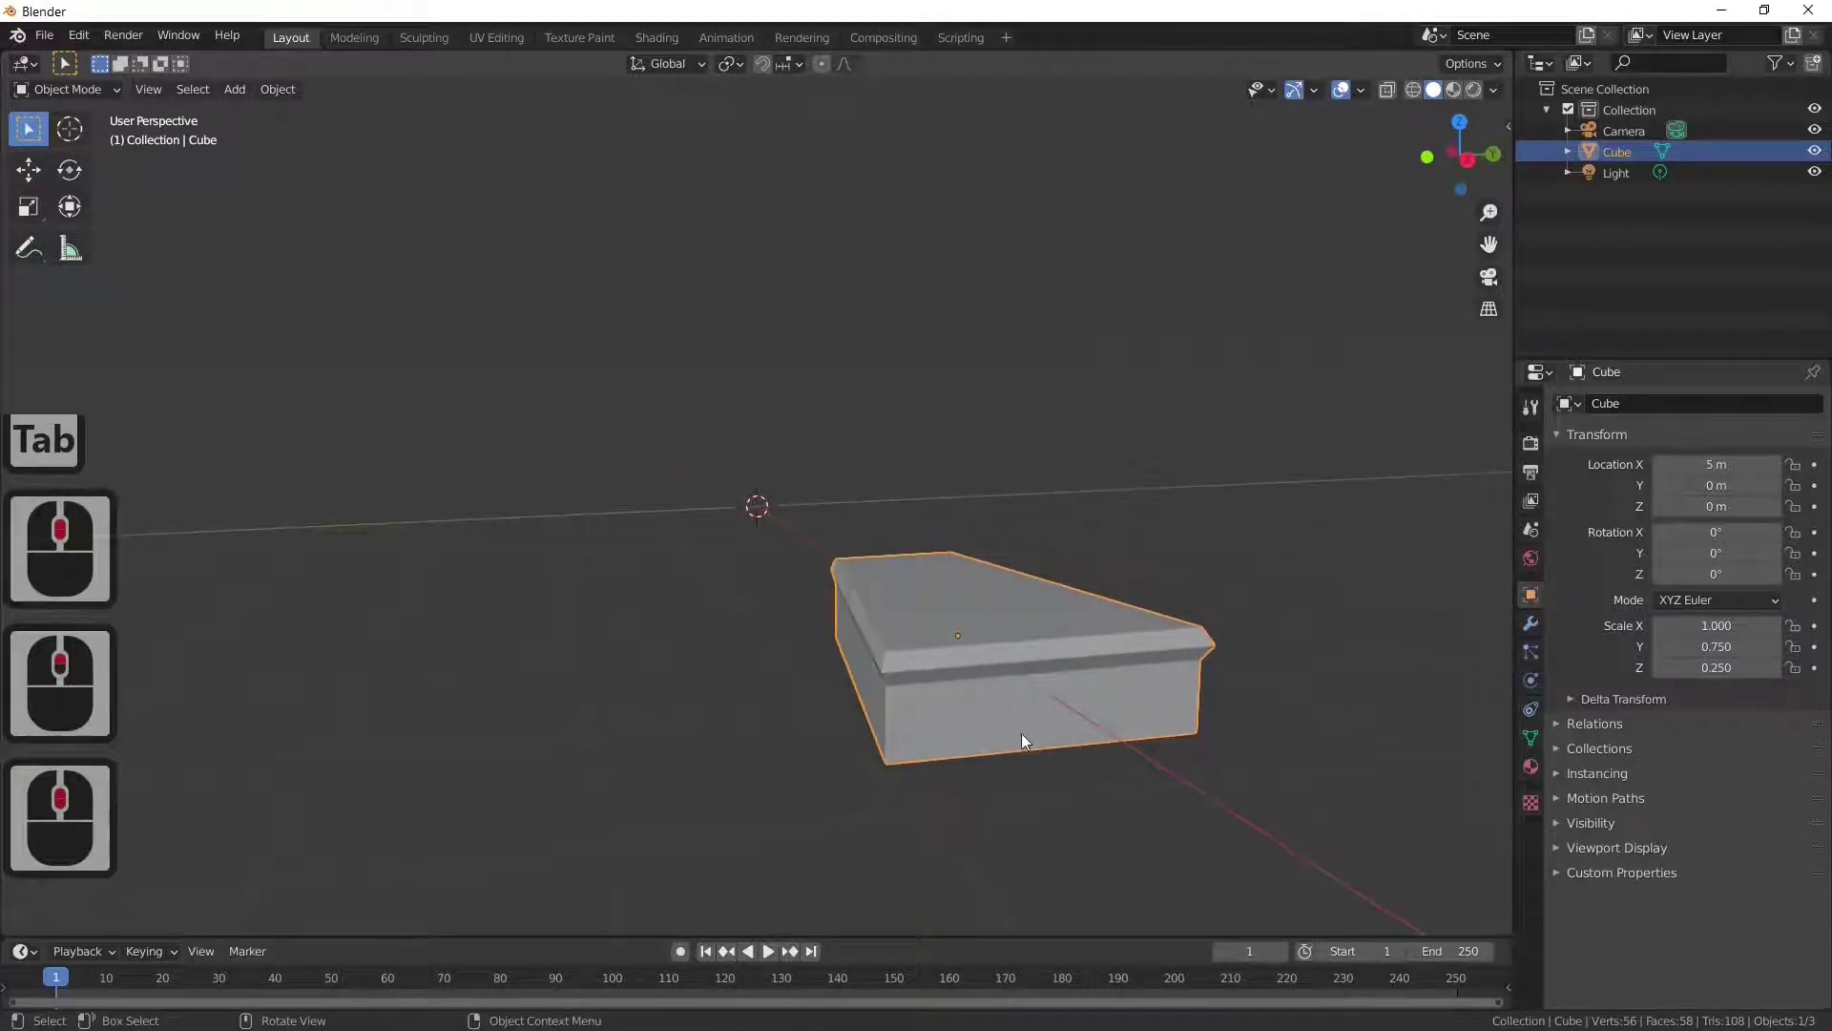
middle_click(909, 762)
middle_click(914, 764)
middle_click(954, 780)
middle_click(1015, 722)
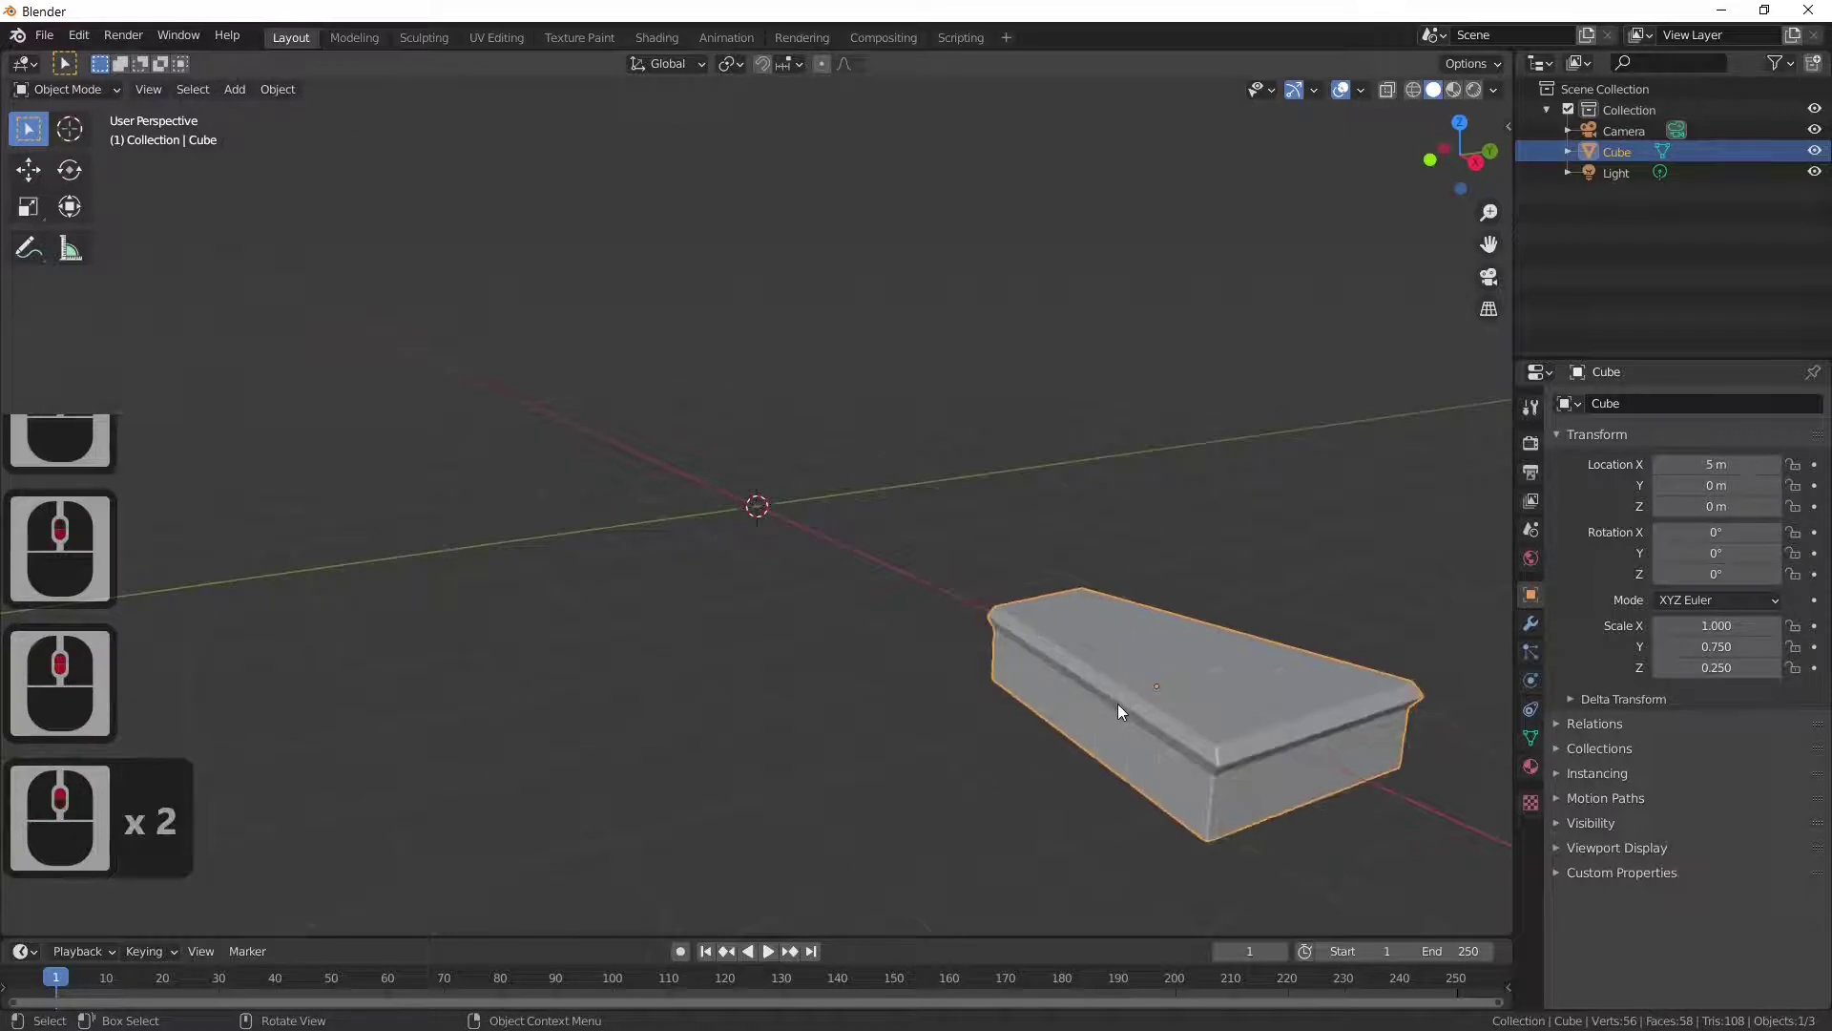
click(1193, 706)
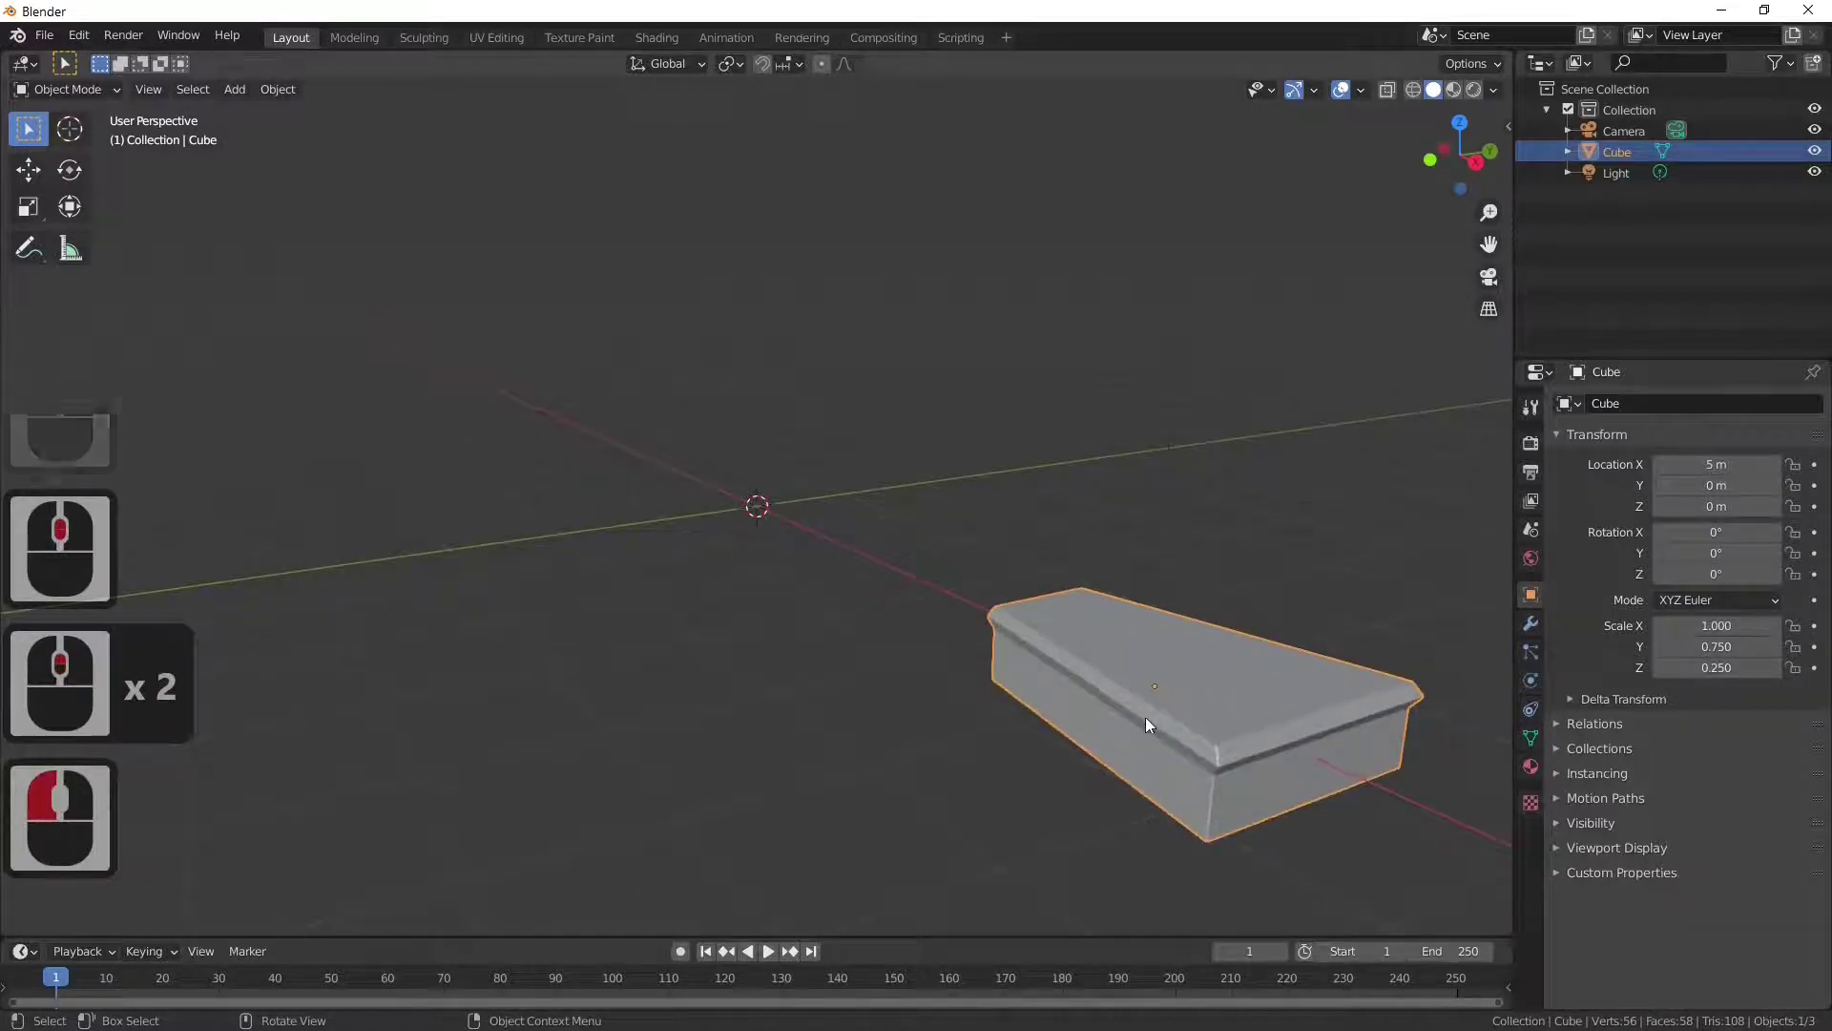
key(Tab)
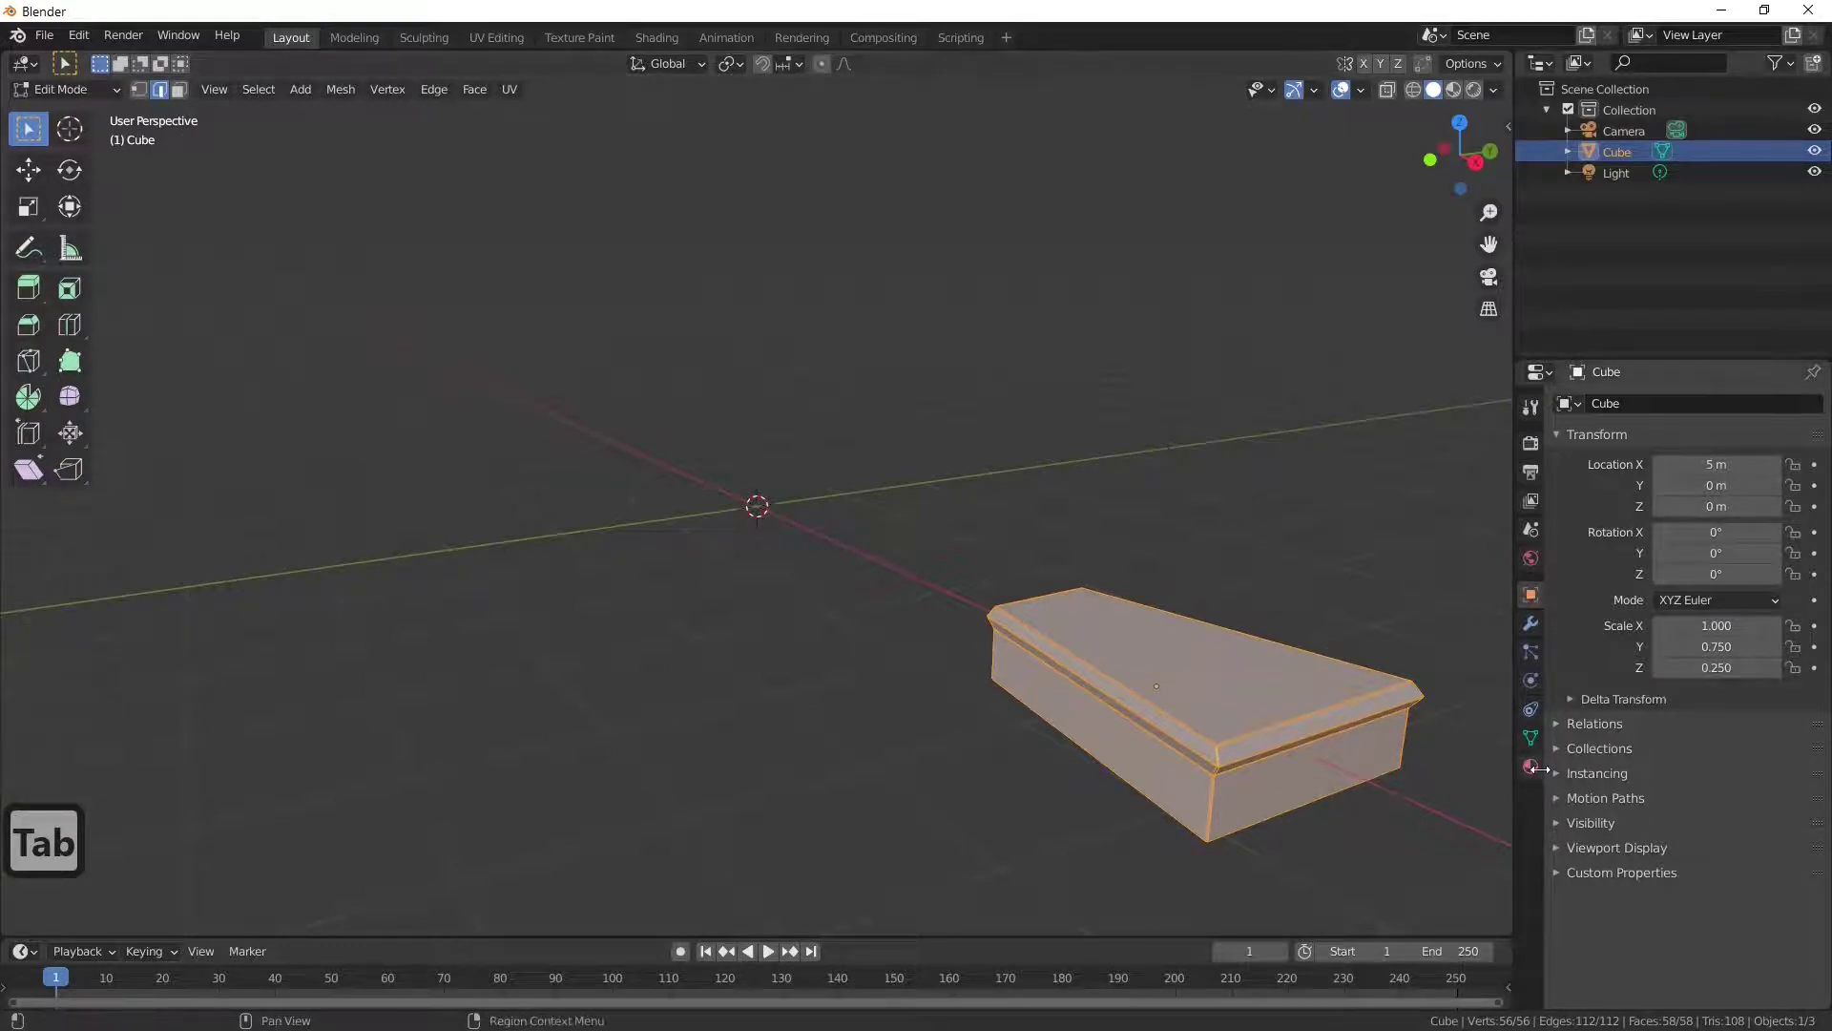
Step: Rename the step's existing material to 'white'
click(1532, 770)
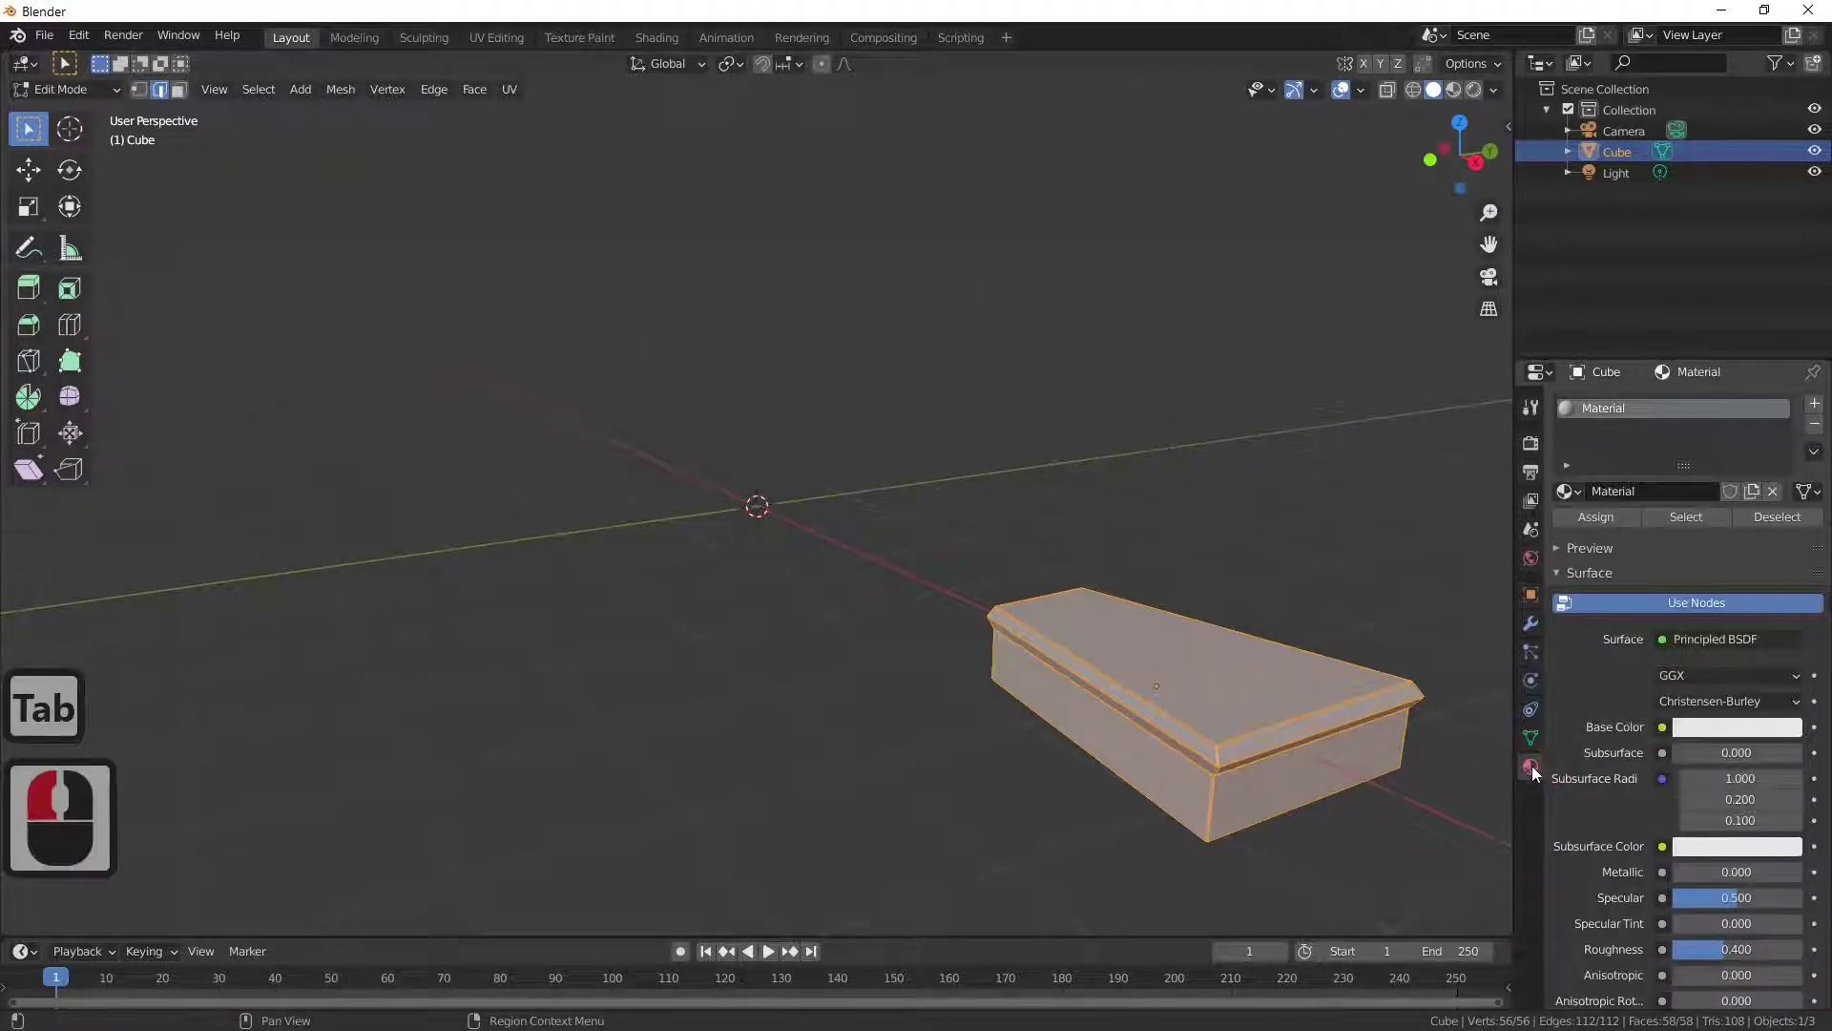
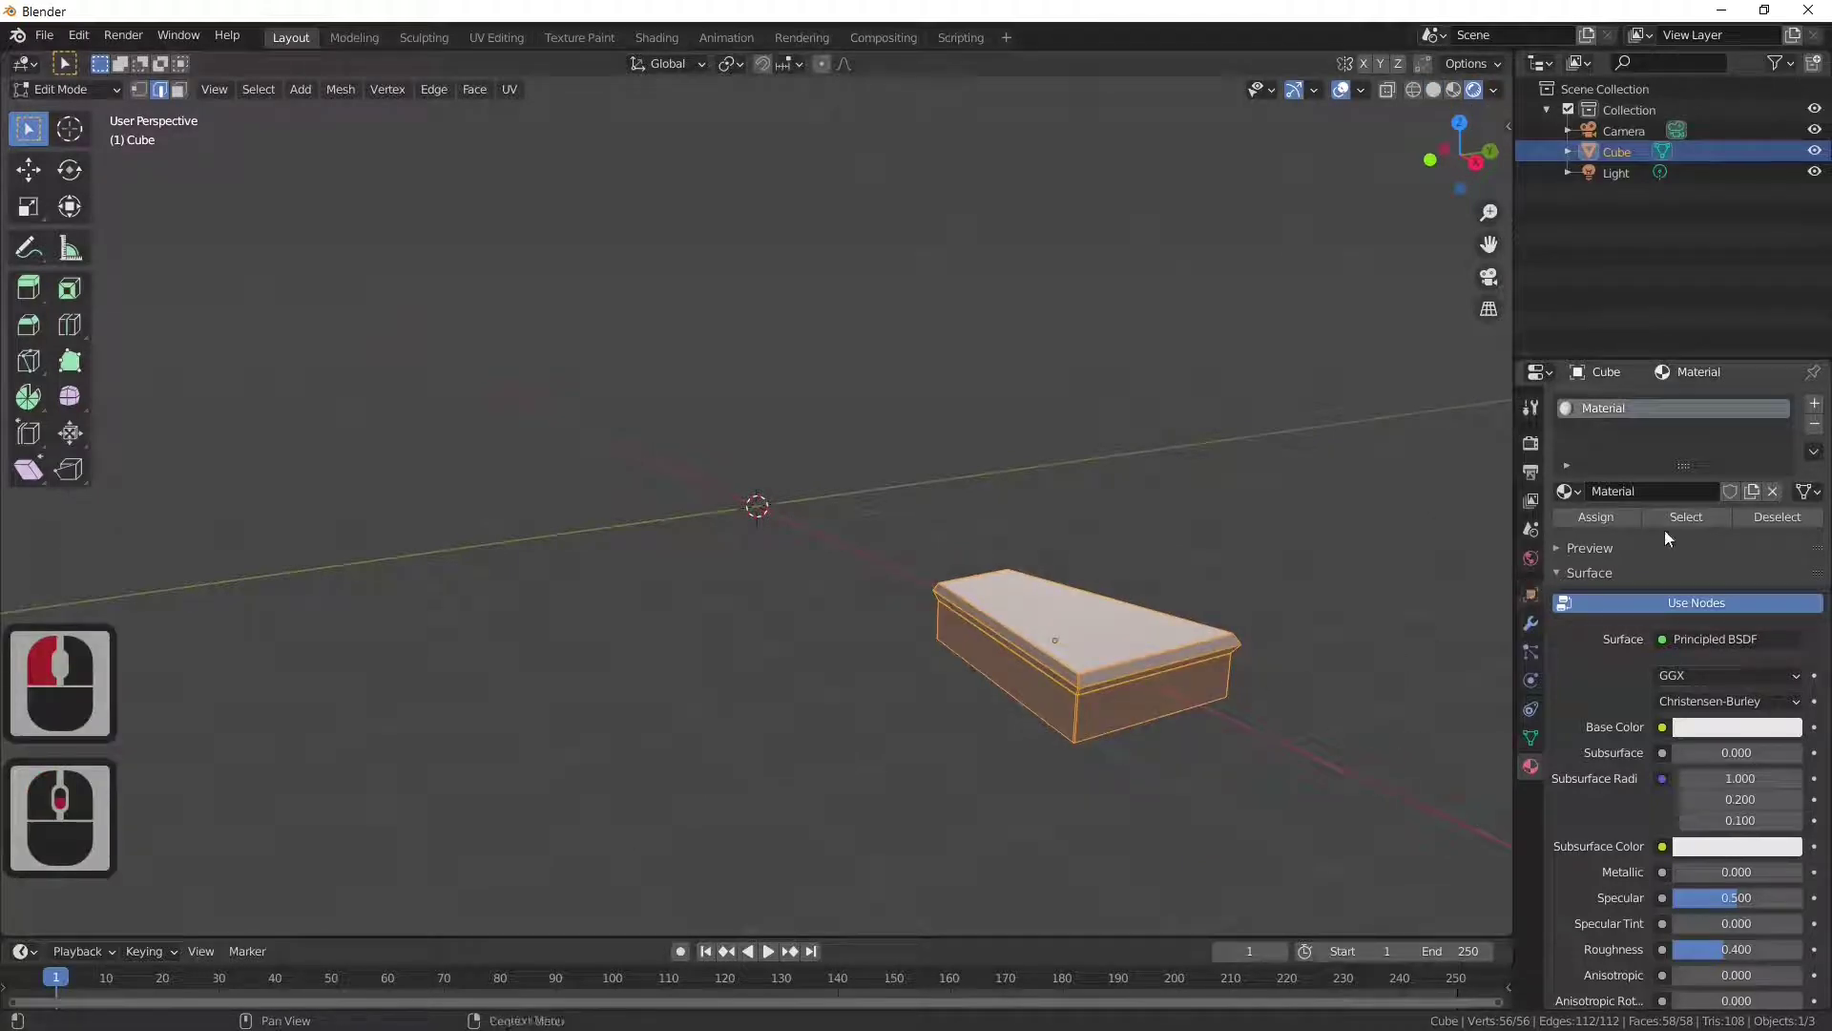
double_click(1619, 416)
key(w)
text(white)
key(Return)
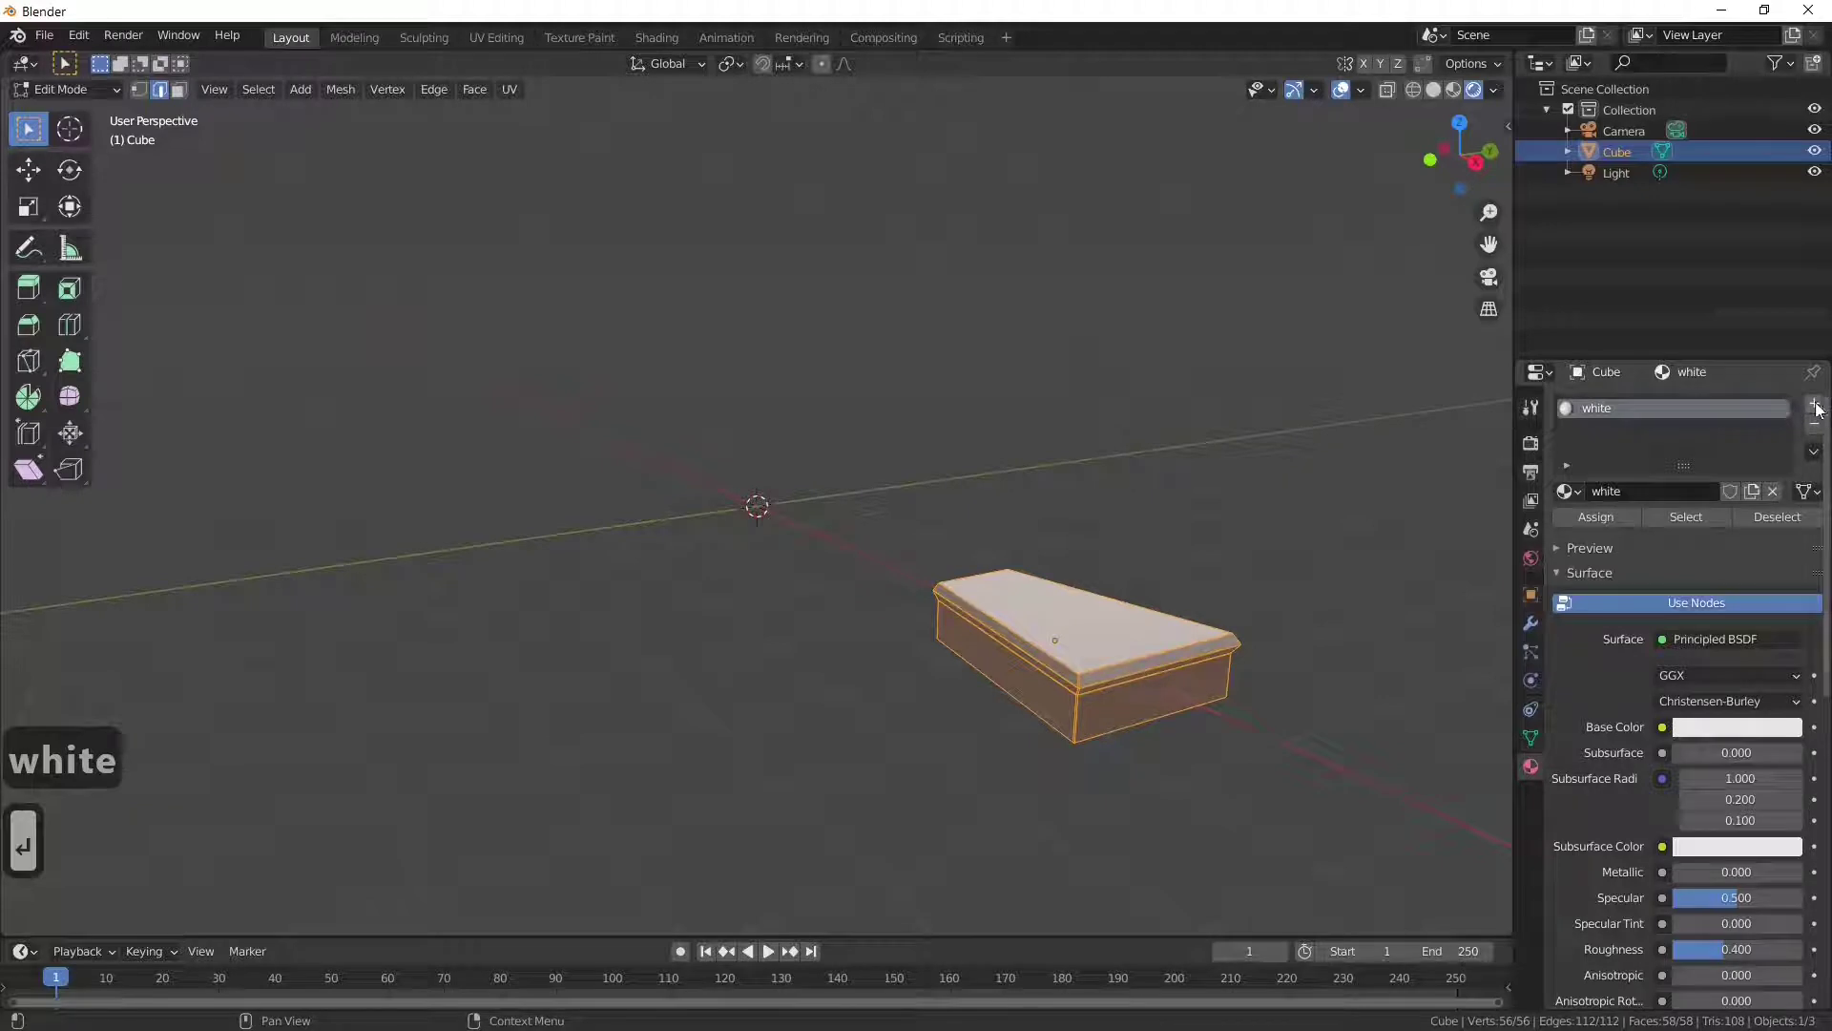
Step: Add a second material named 'blue' with its base colour set to blue
click(1626, 435)
click(1666, 531)
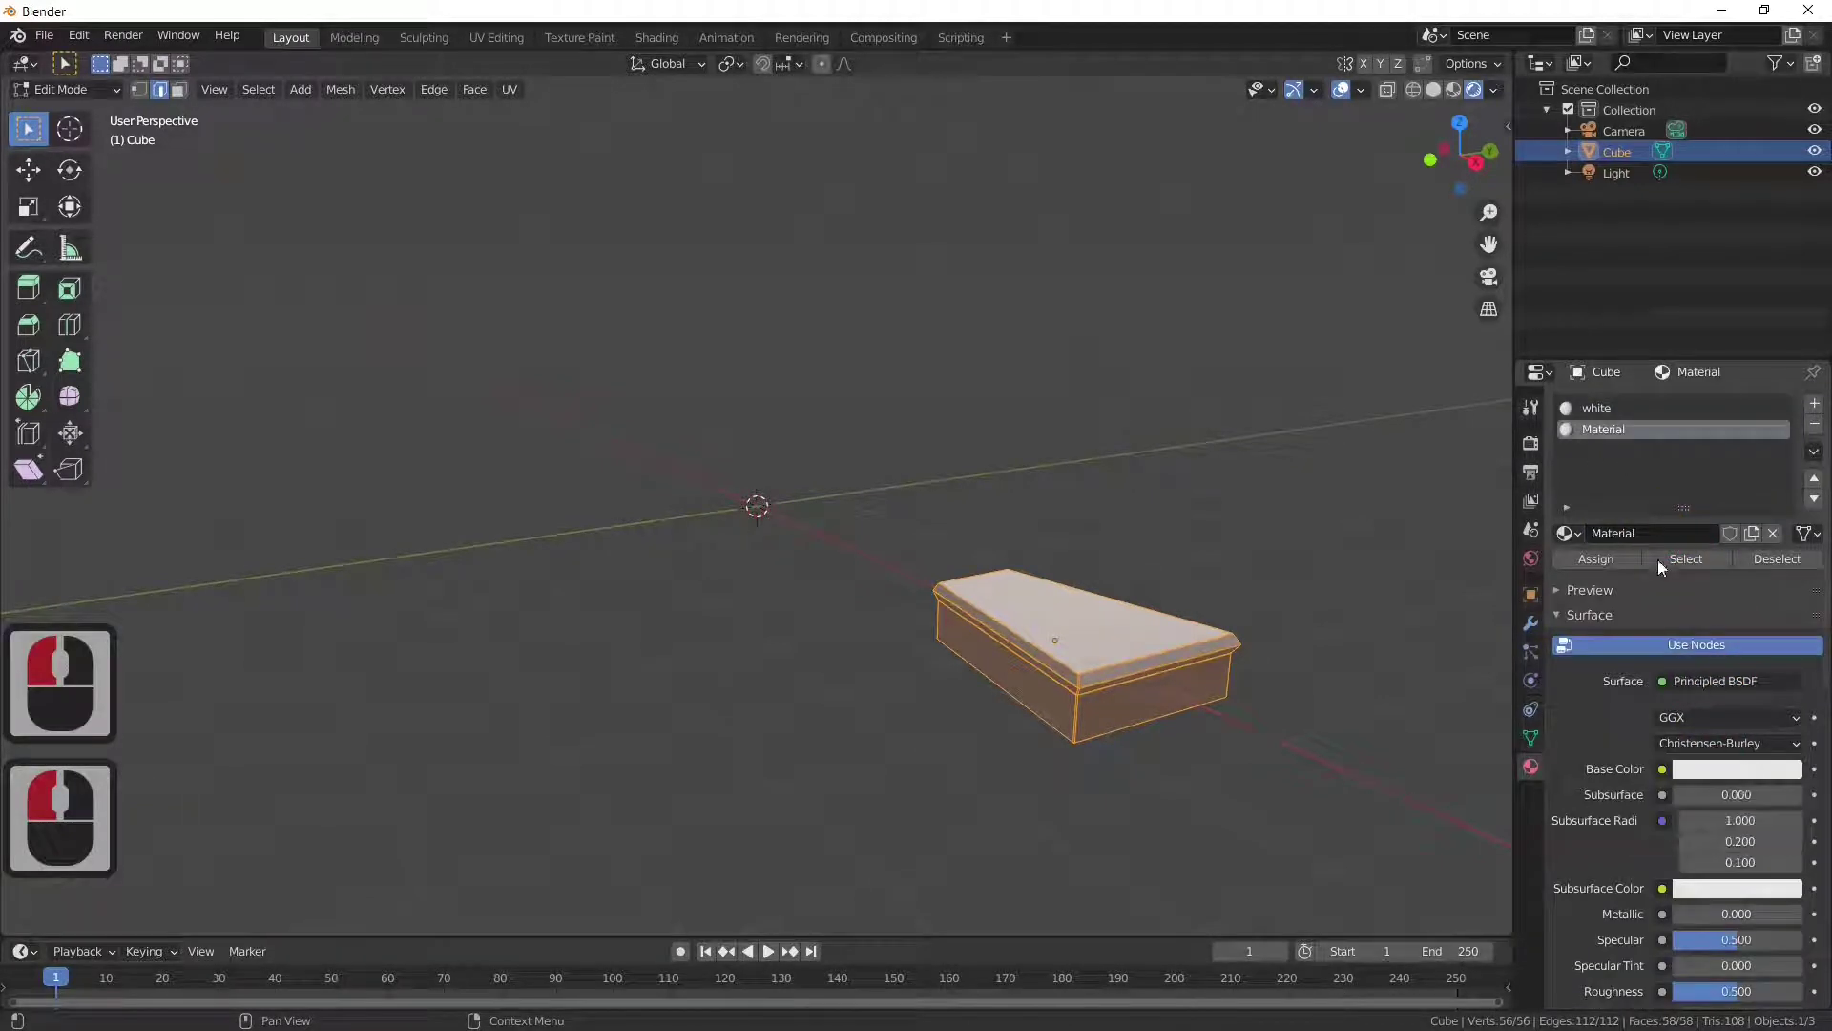
double_click(1614, 432)
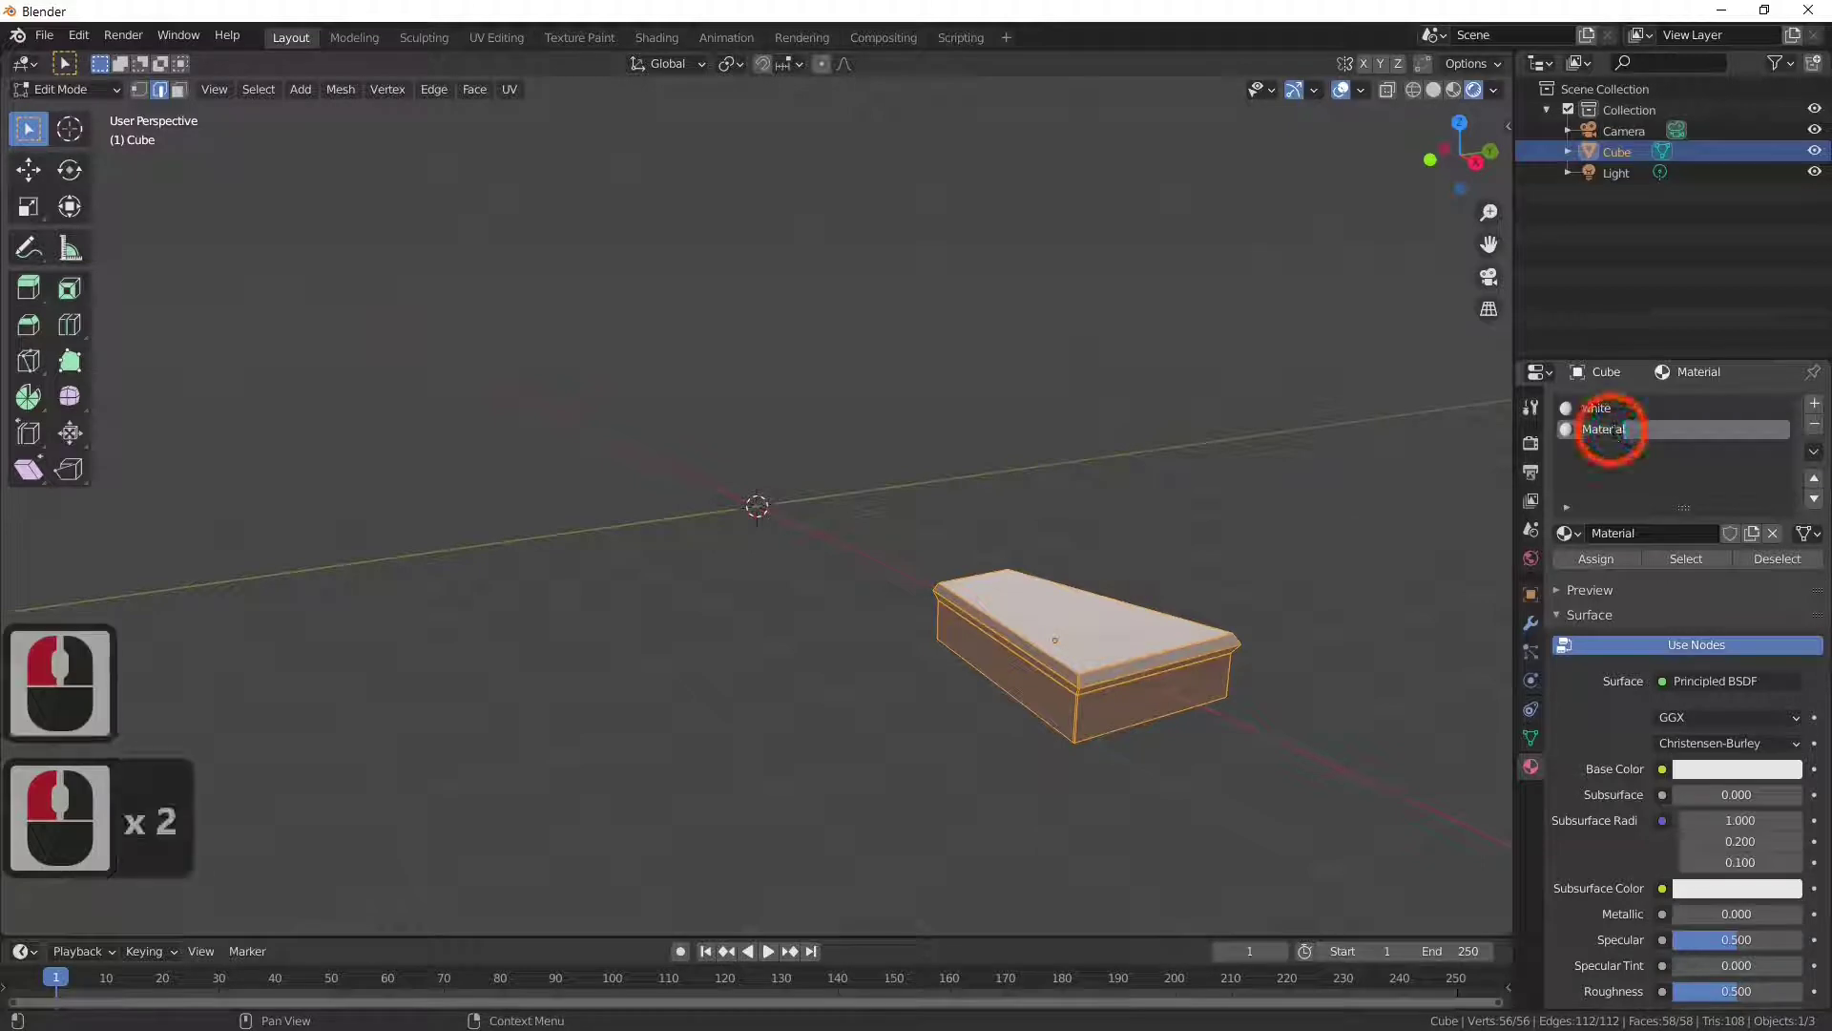
text(blue)
key(Return)
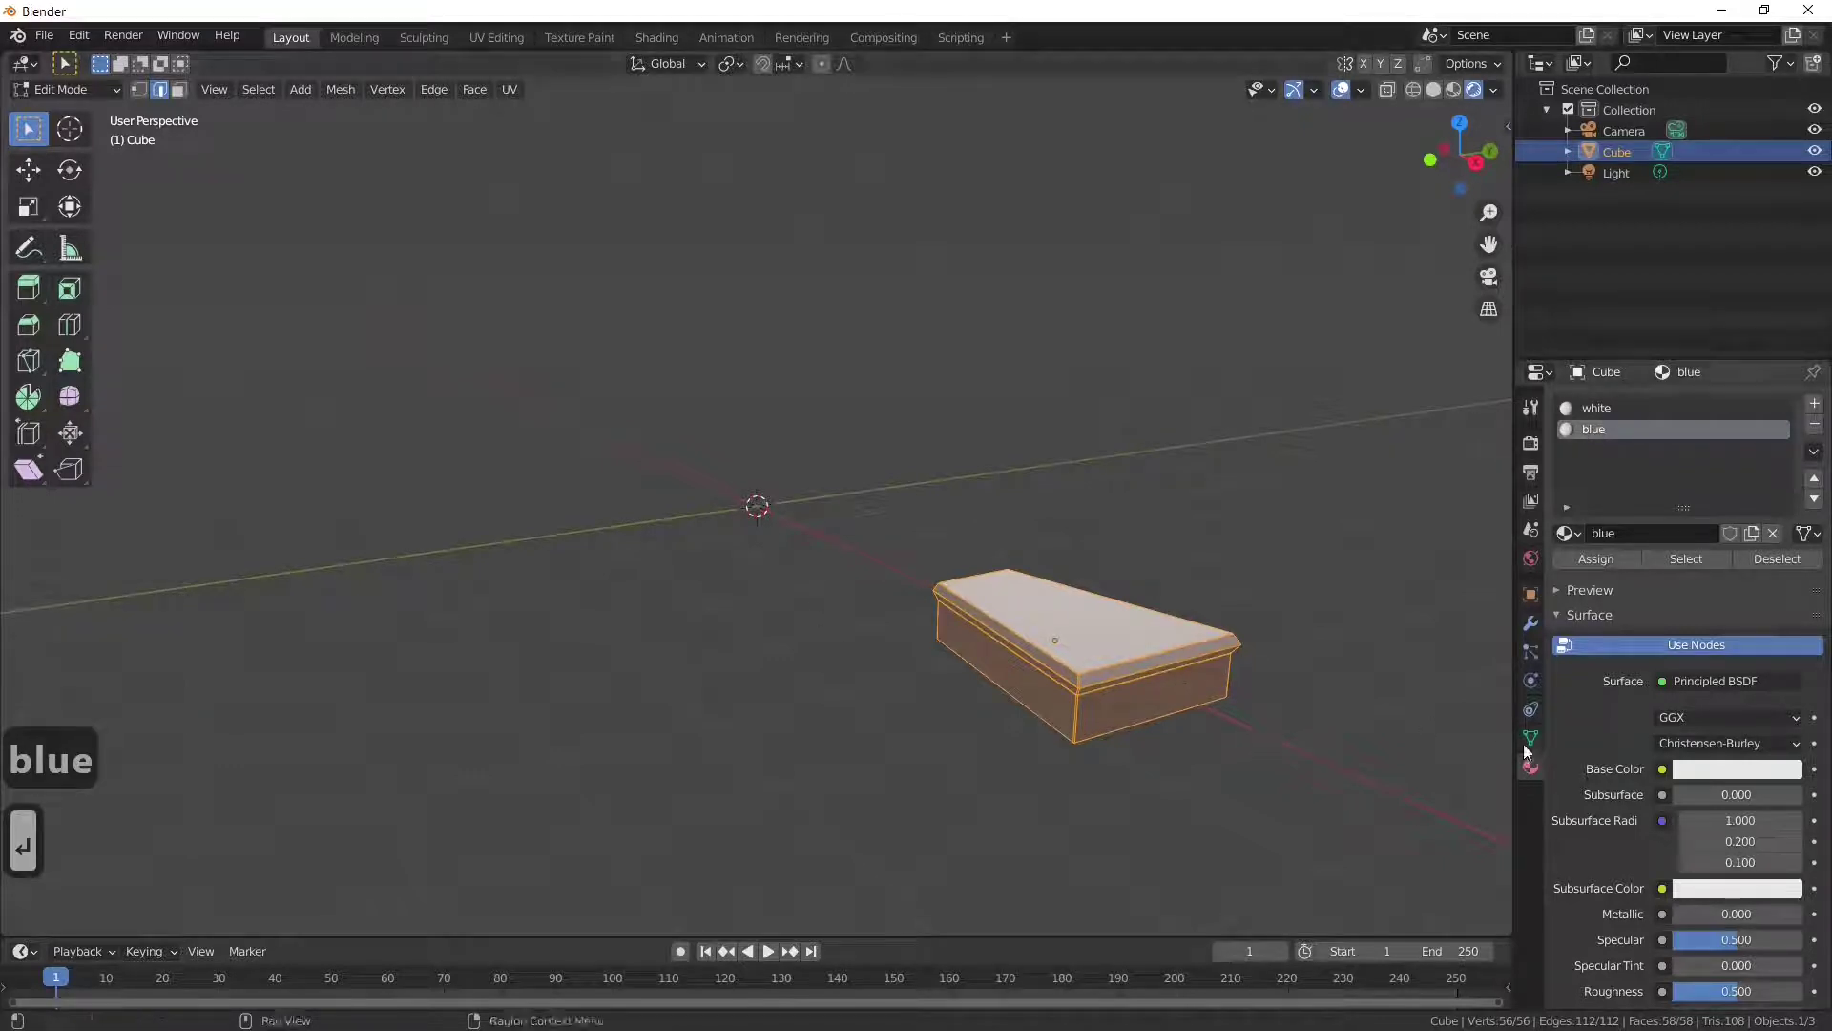
click(1707, 771)
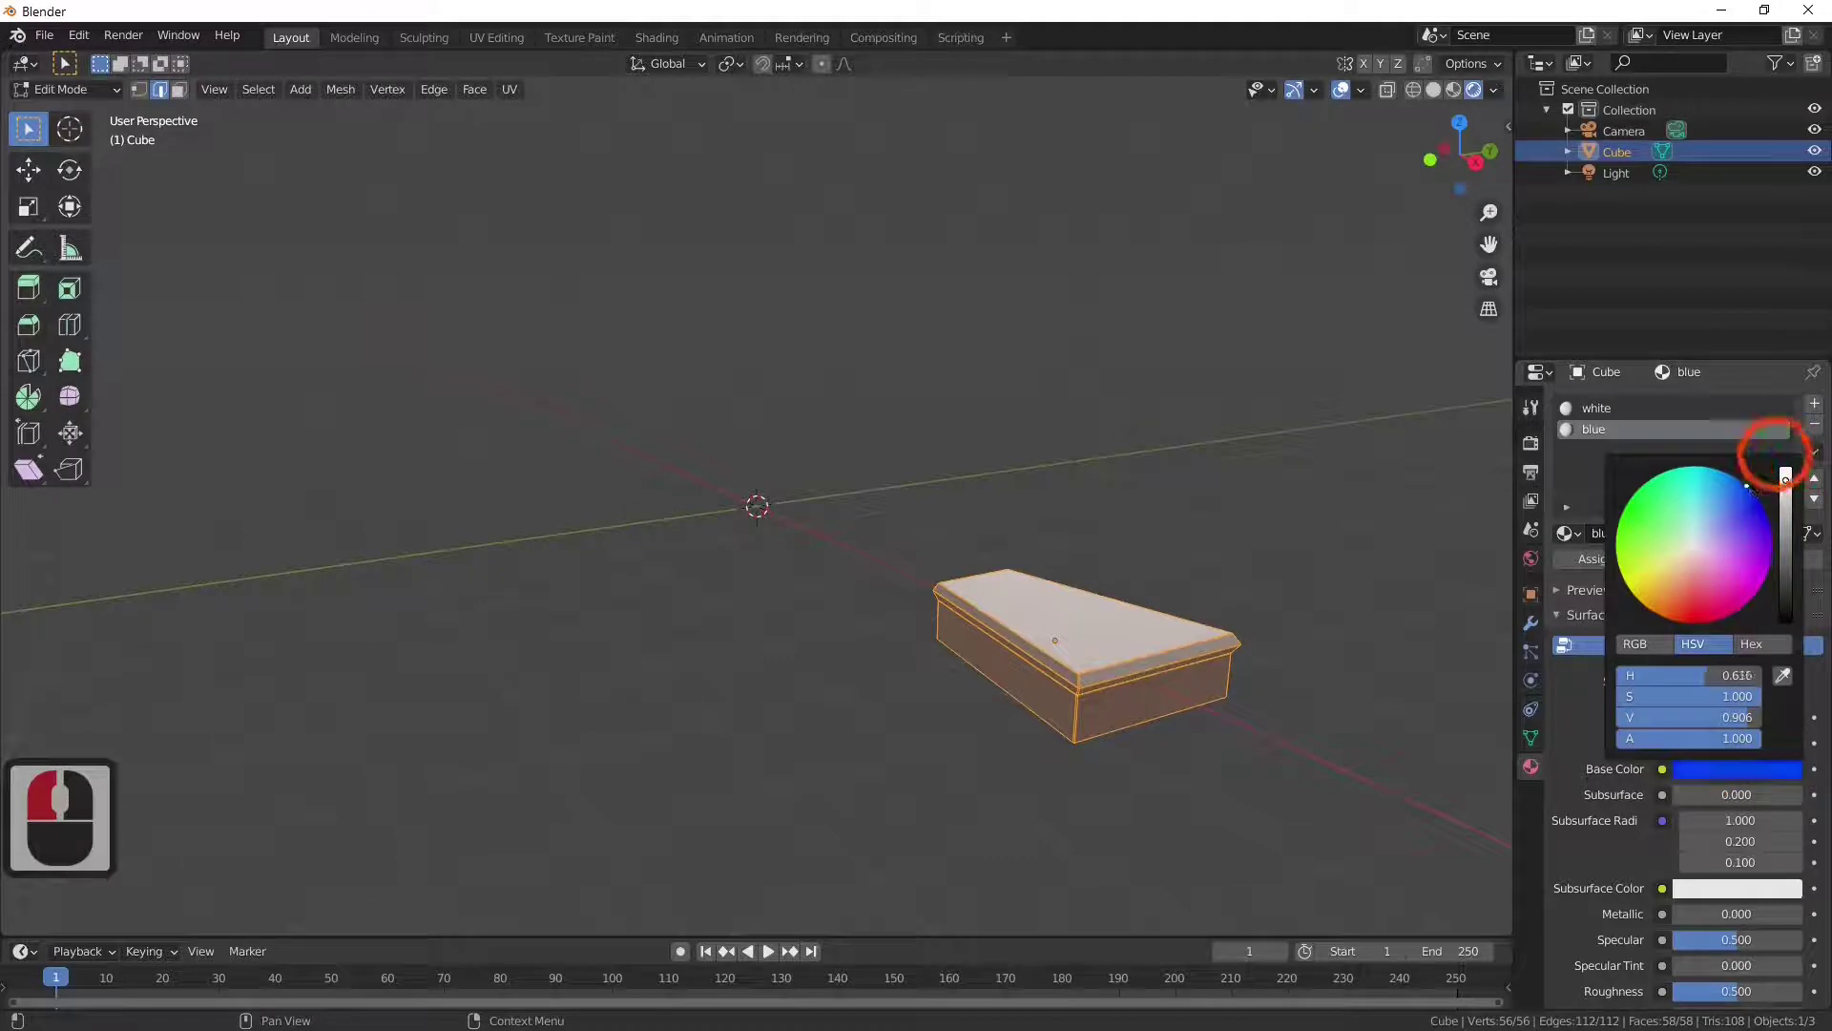
click(1753, 488)
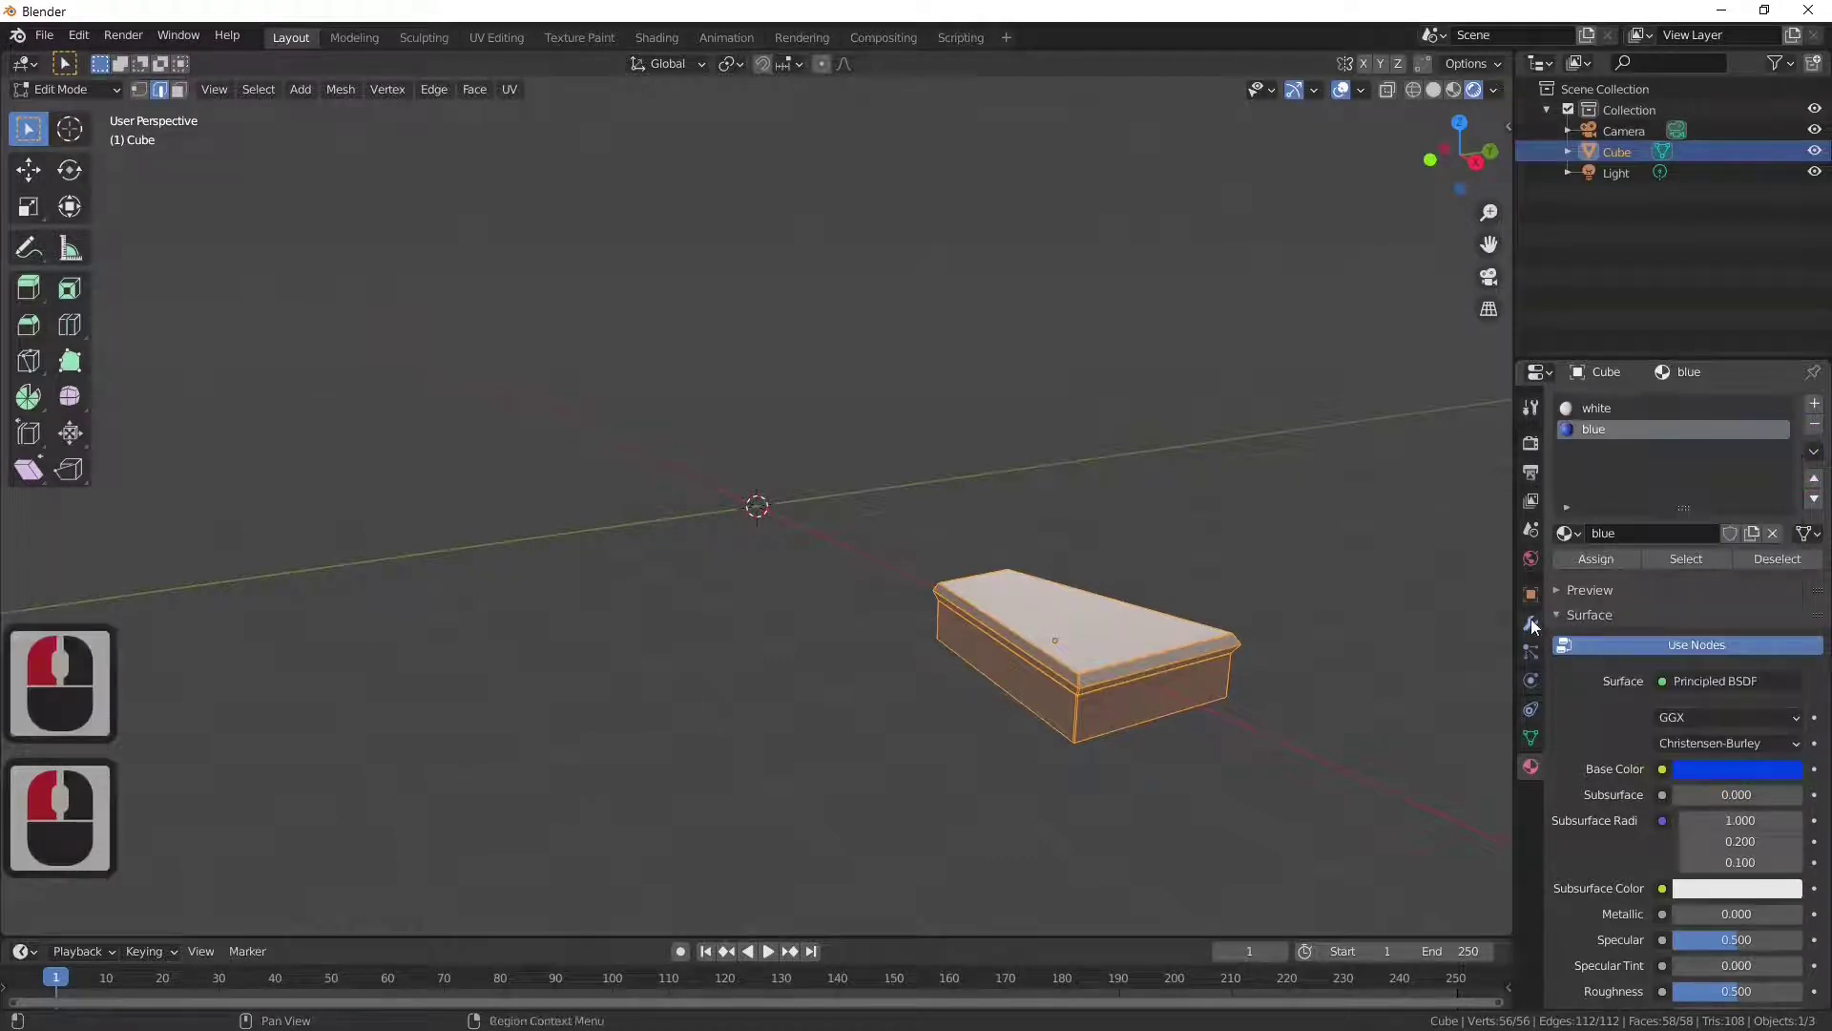
Step: Assign the blue material to the step's top faces, leaving the lip white
click(187, 93)
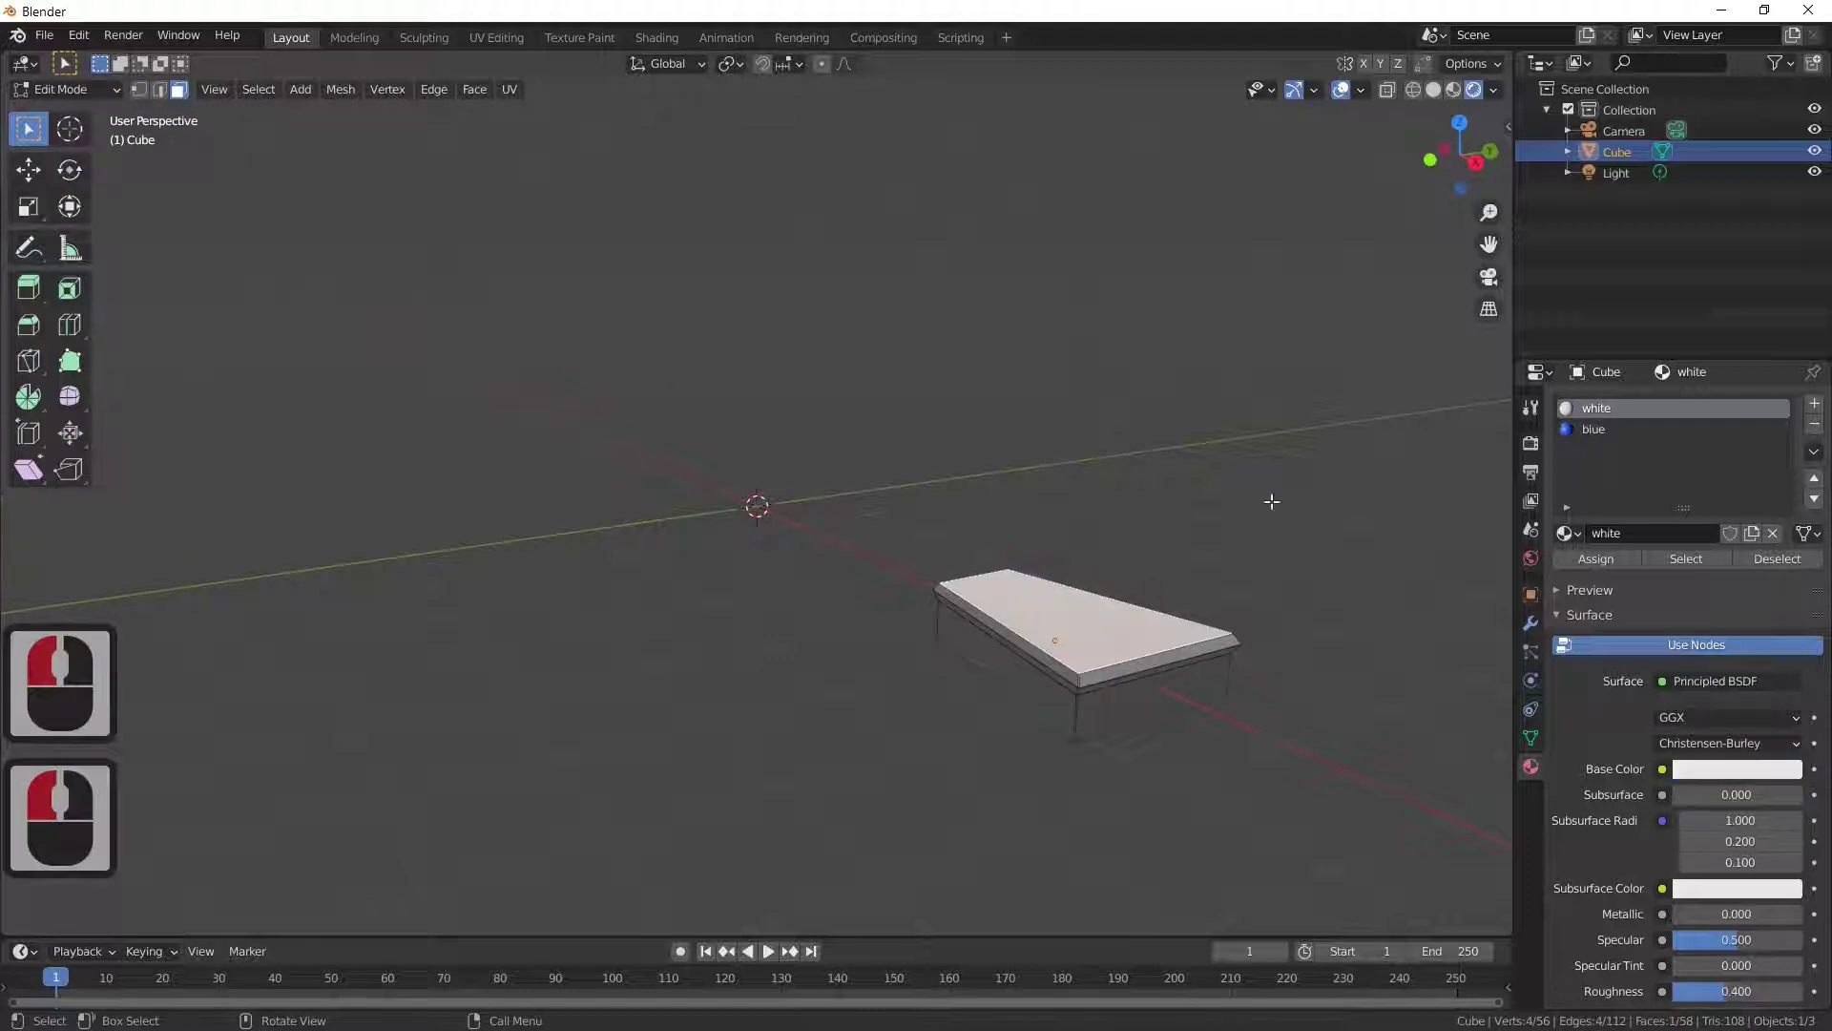
click(1613, 434)
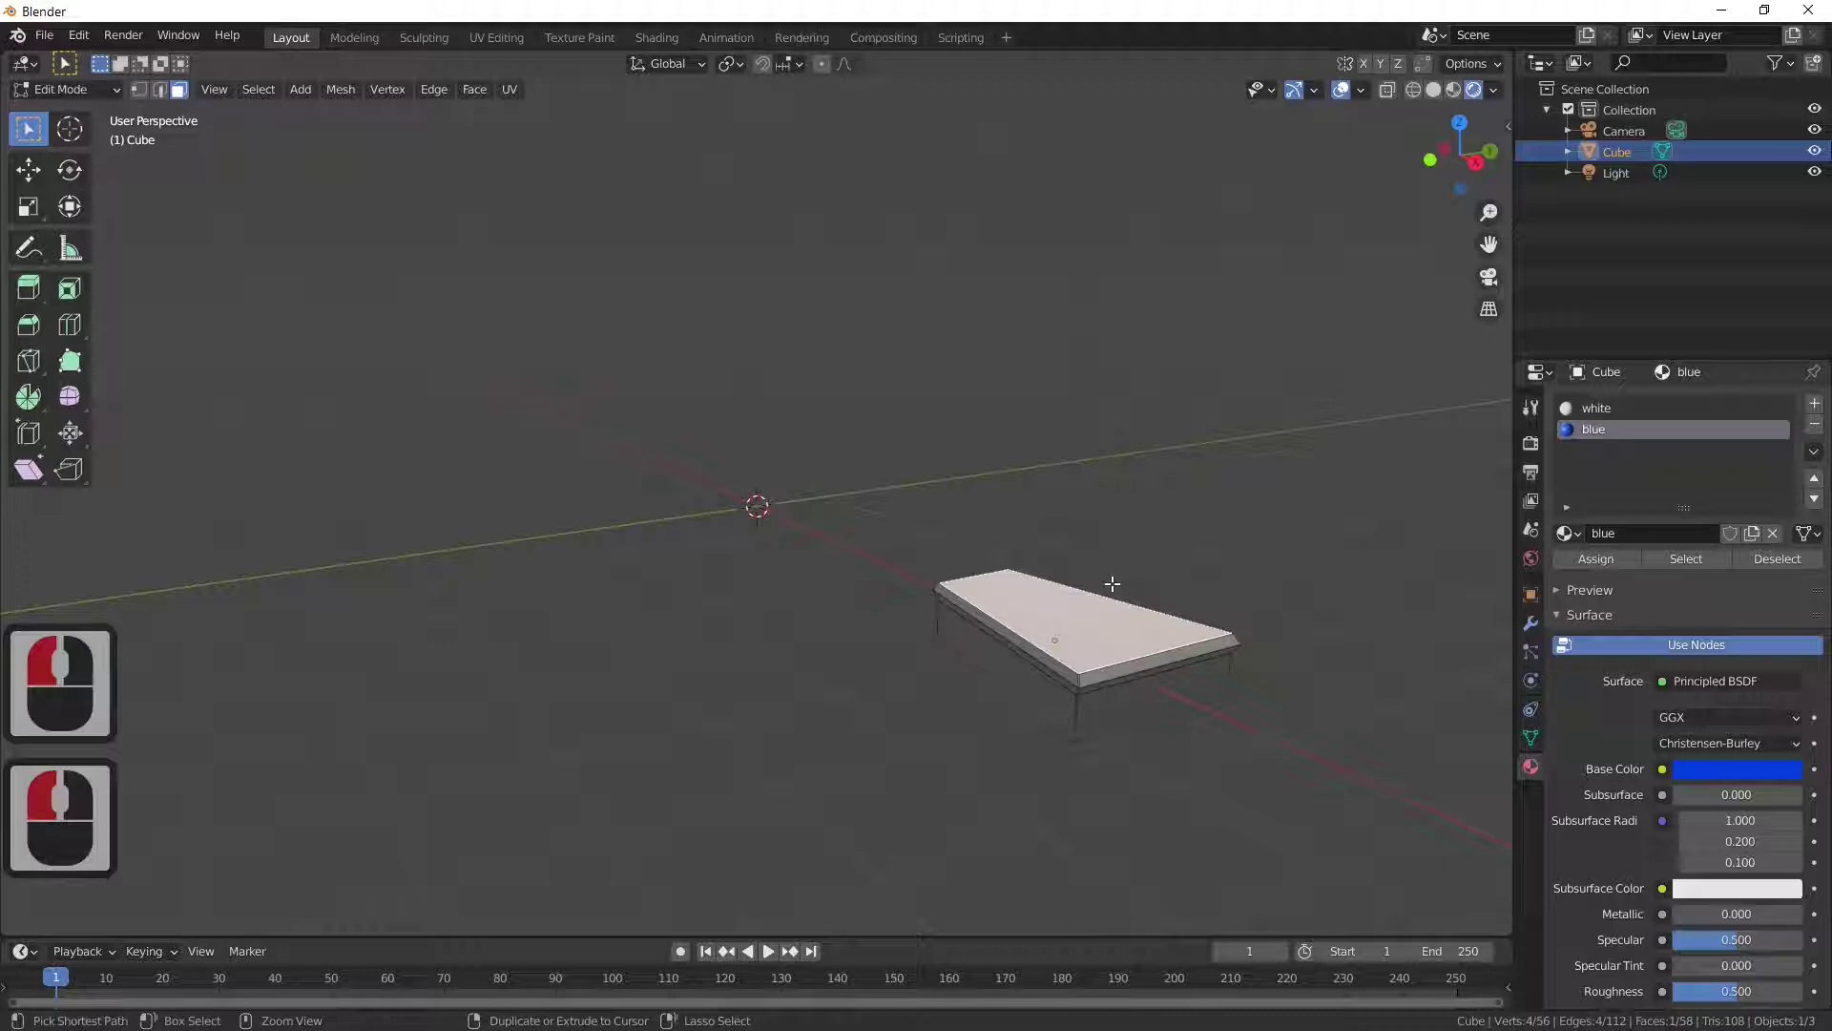
key(ctrl+KP_Add)
key(ctrl+KP_Add)
key(ctrl+KP_Add)
key(ctrl+KP_Add)
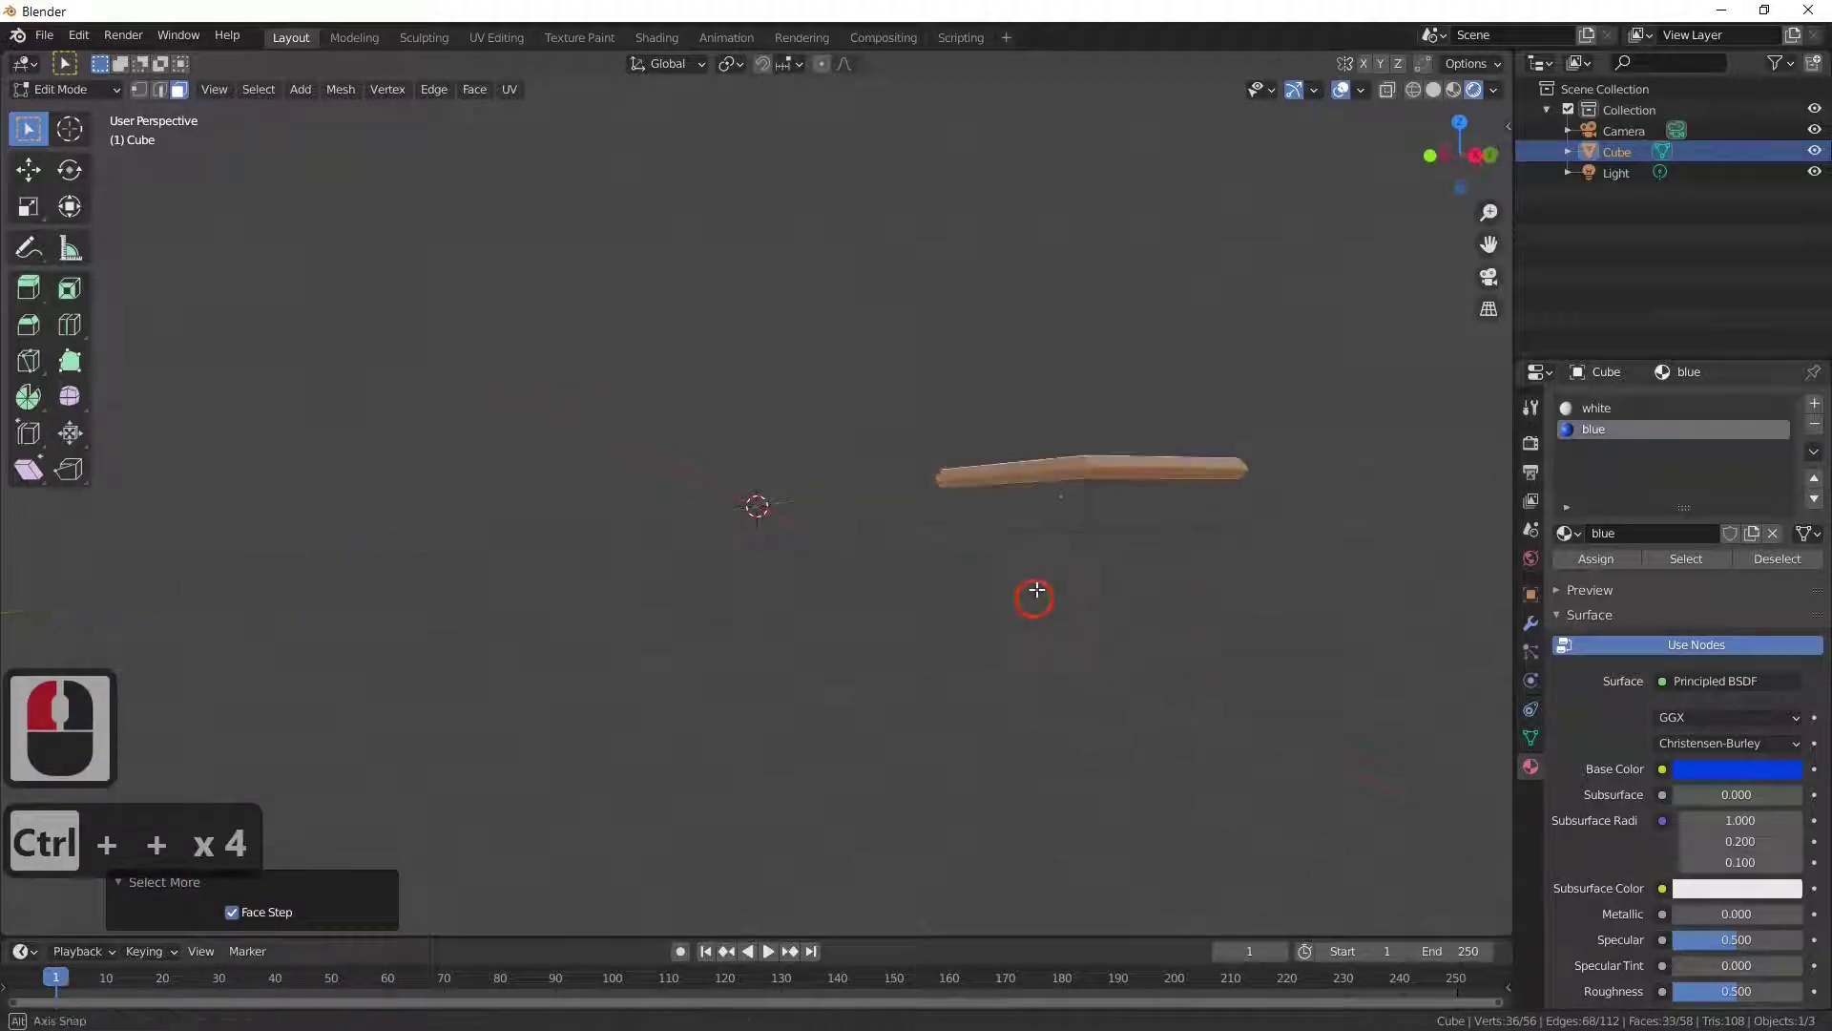
key(ctrl+KP_Add)
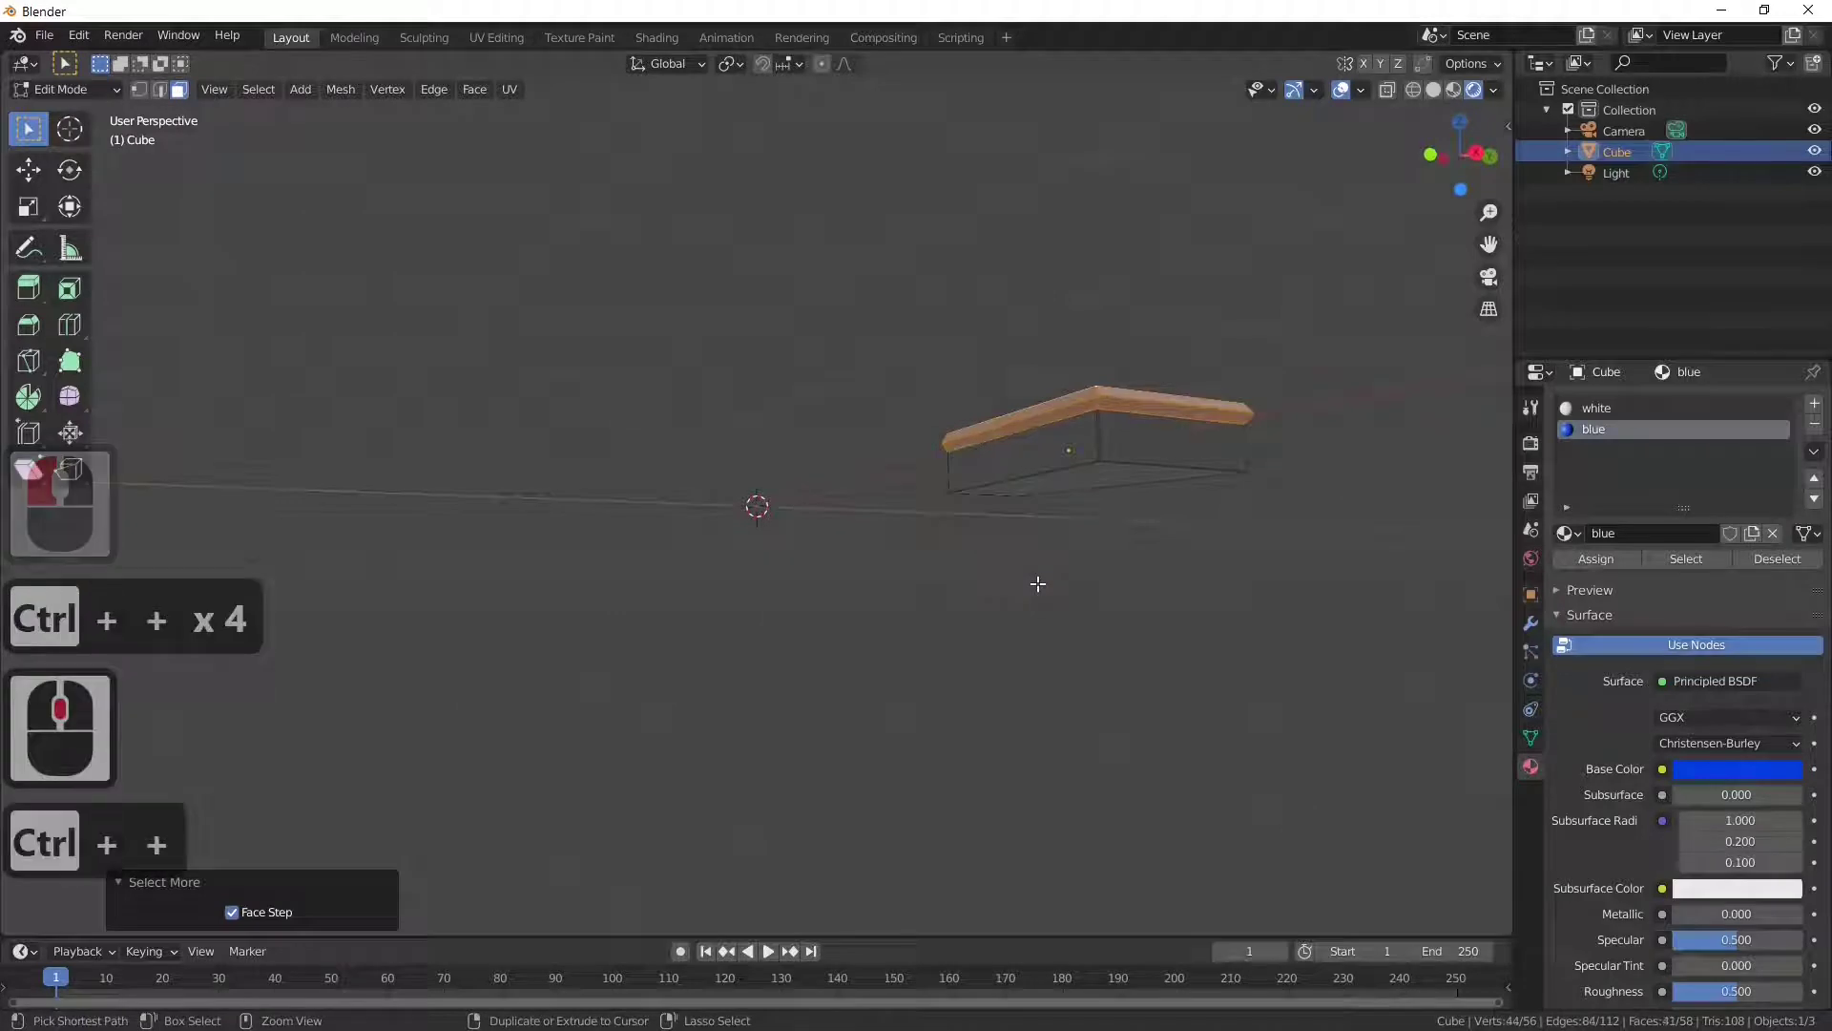
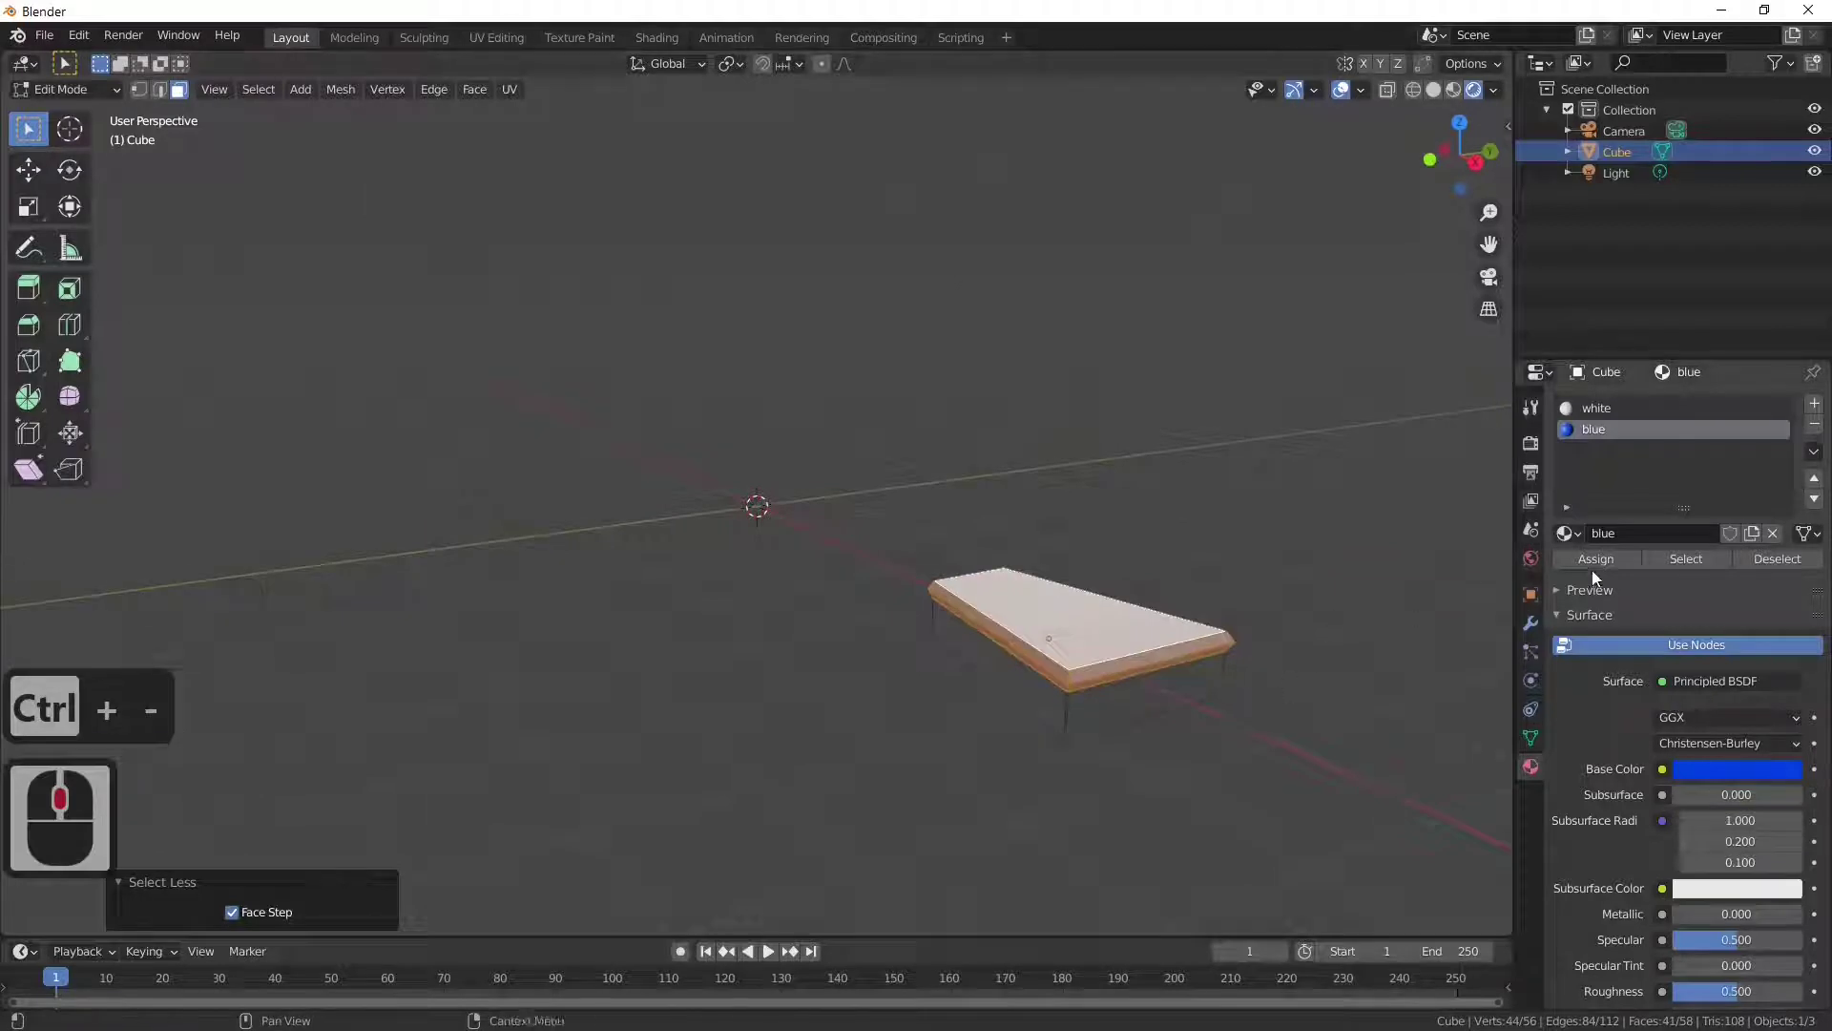
click(1599, 565)
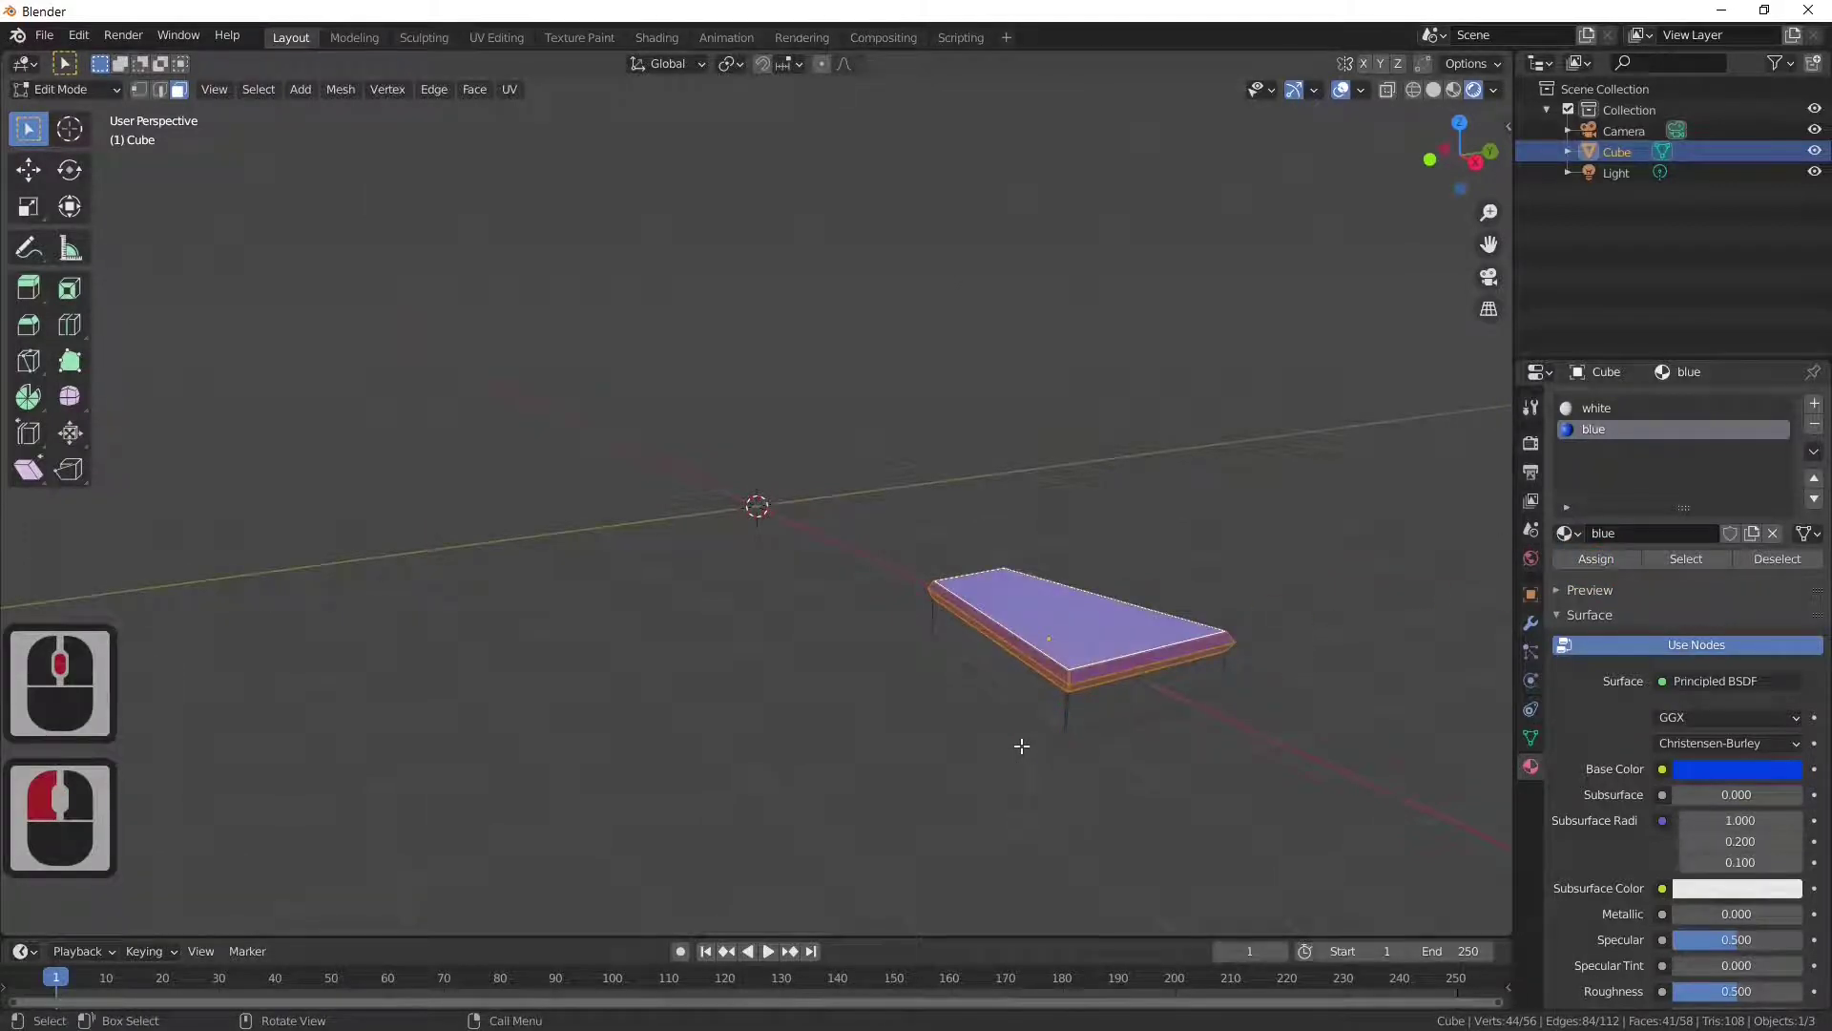
key(Tab)
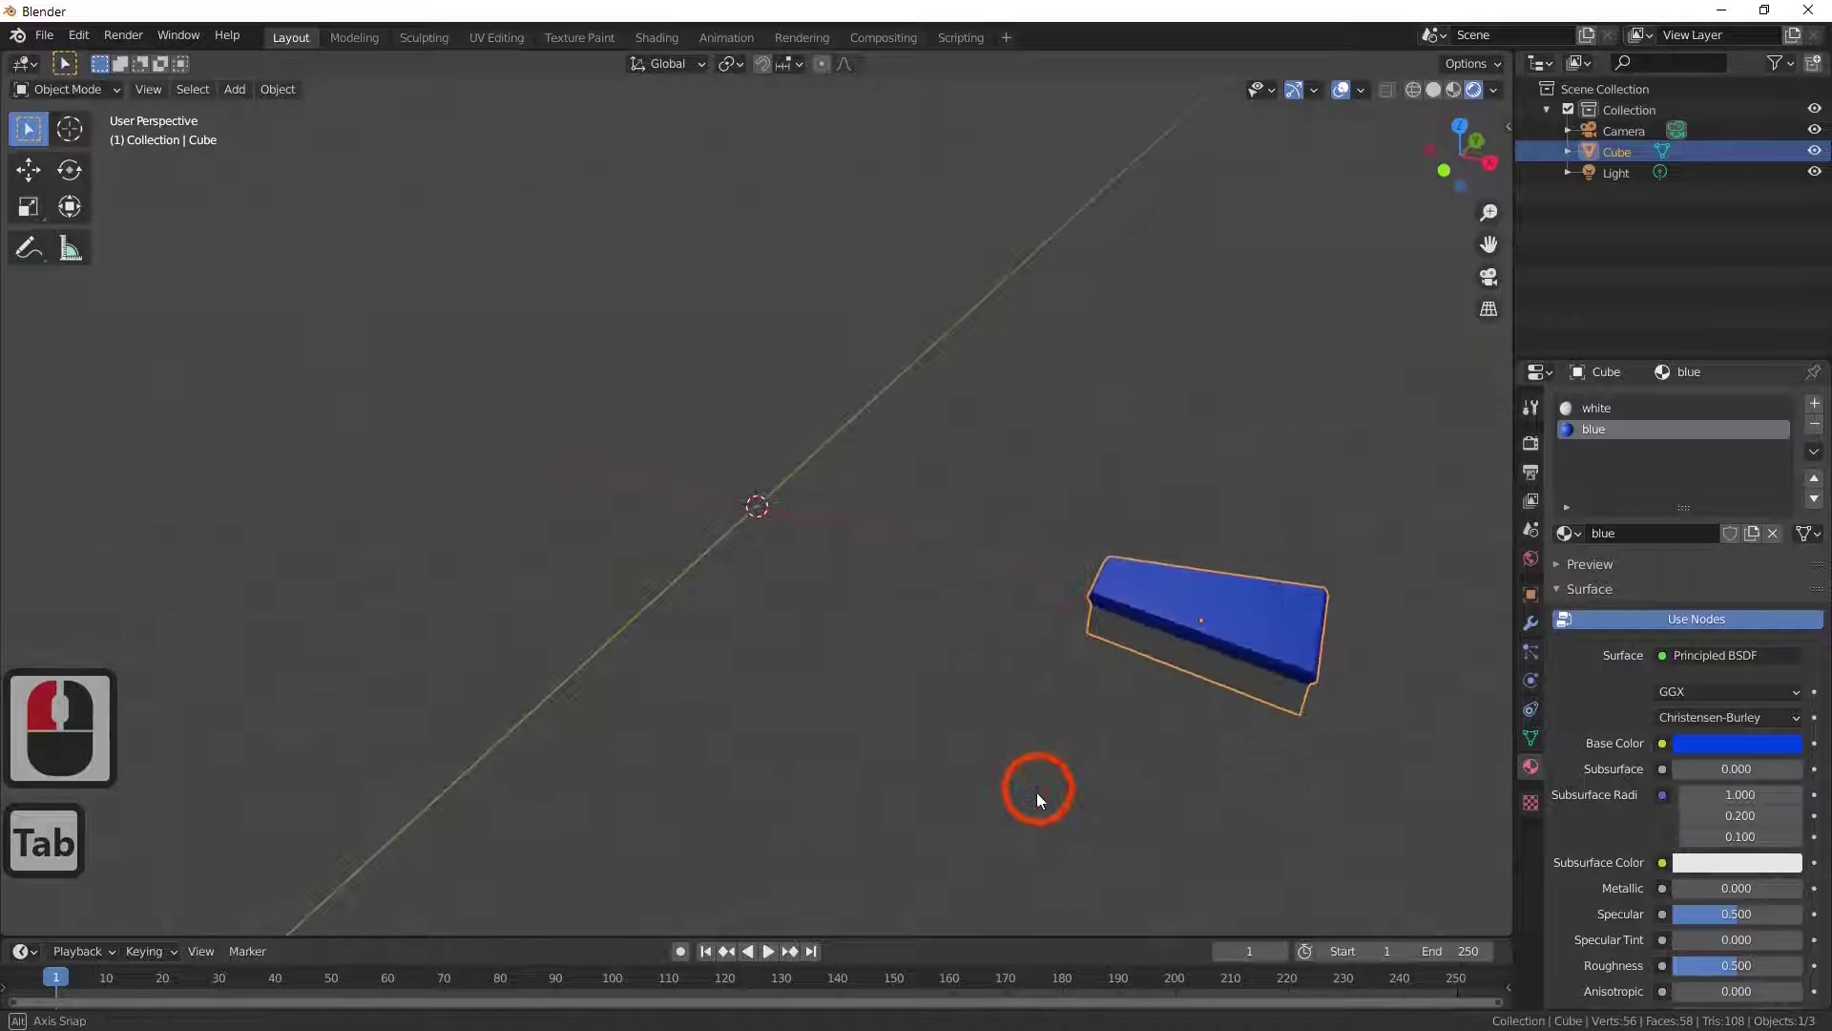
Step: Check the step's transform values and apply its rotation and scale (Ctrl+A)
middle_click(1030, 779)
middle_click(1082, 762)
middle_click(1076, 762)
middle_click(1079, 745)
middle_click(1058, 748)
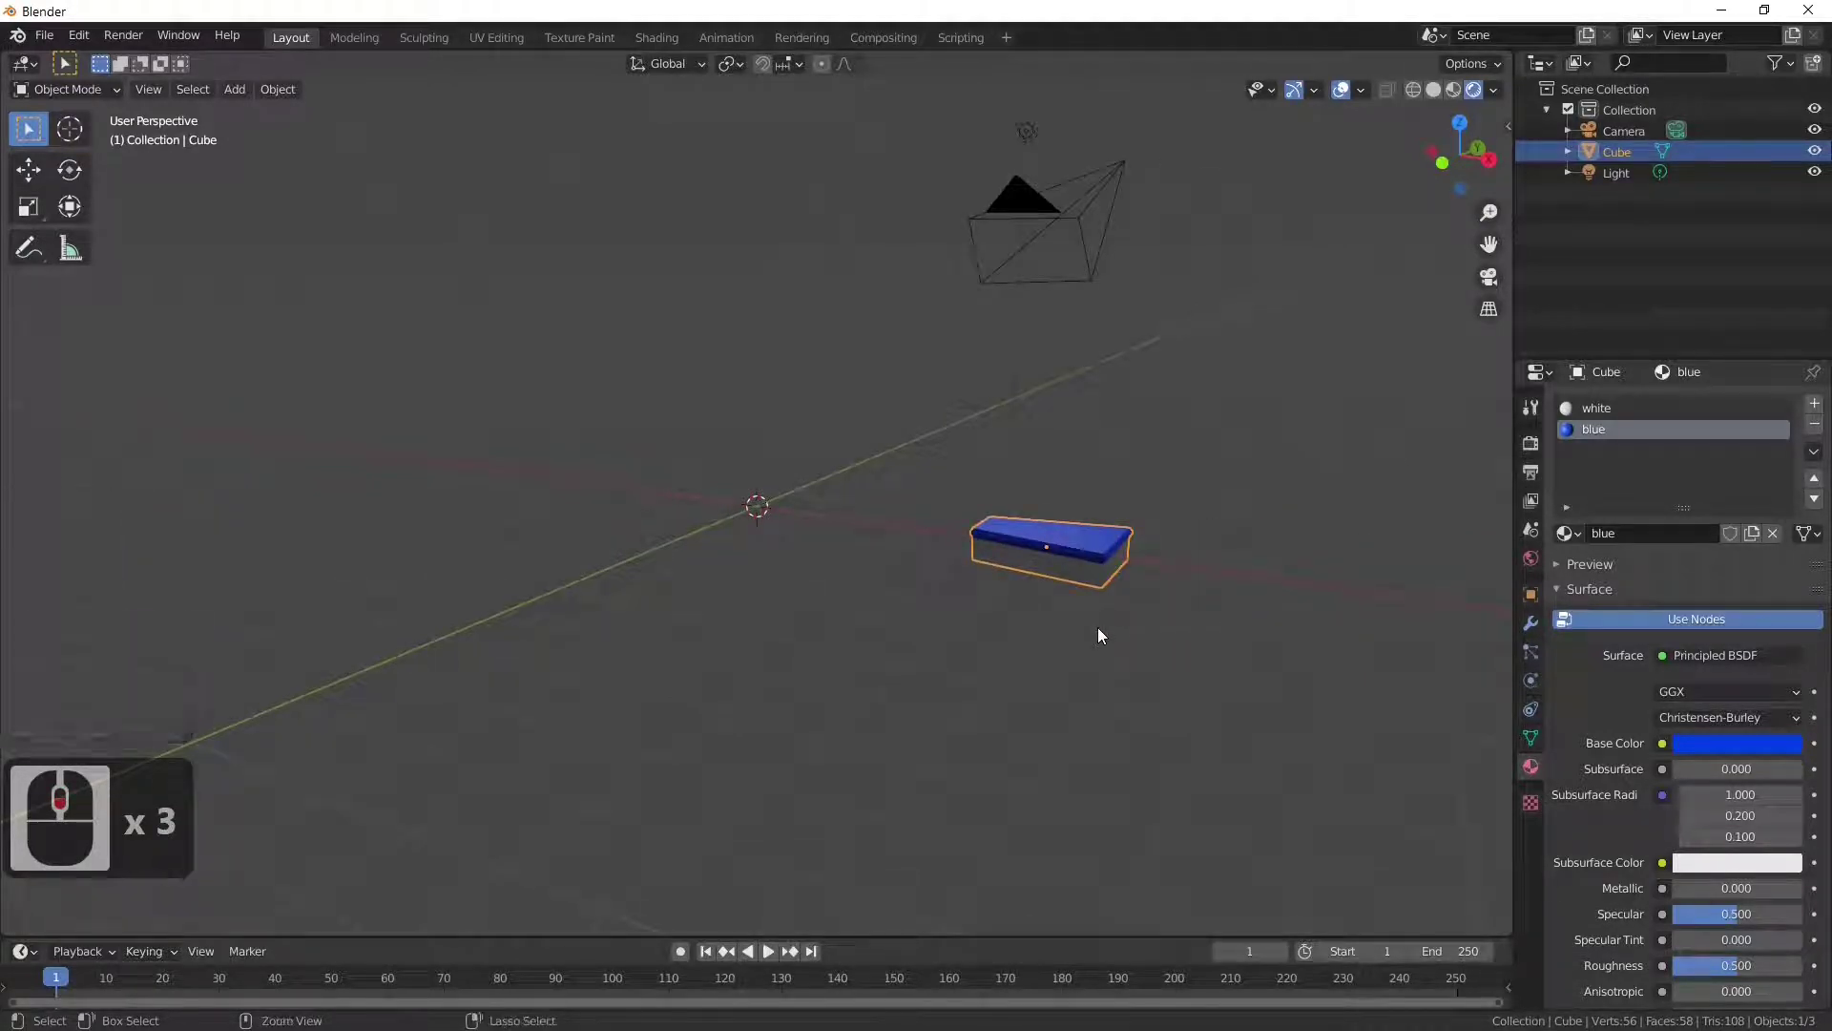
key(ctrl+a)
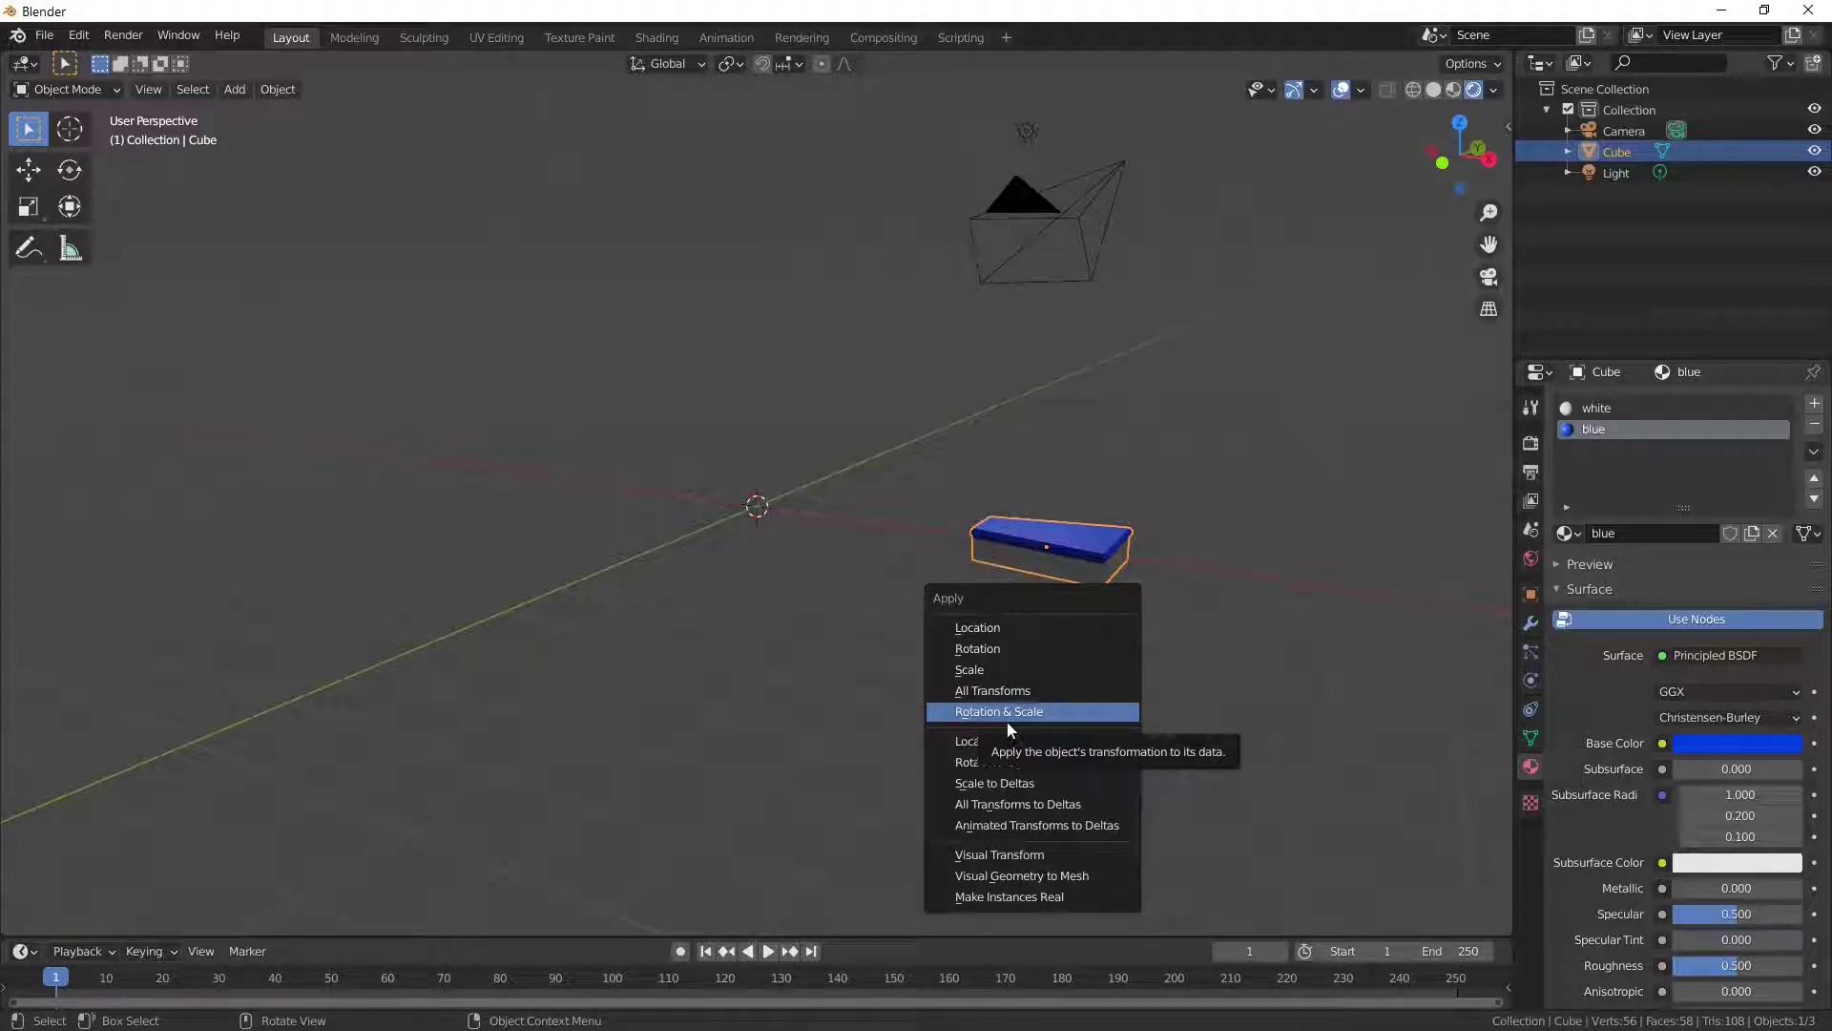
key(n)
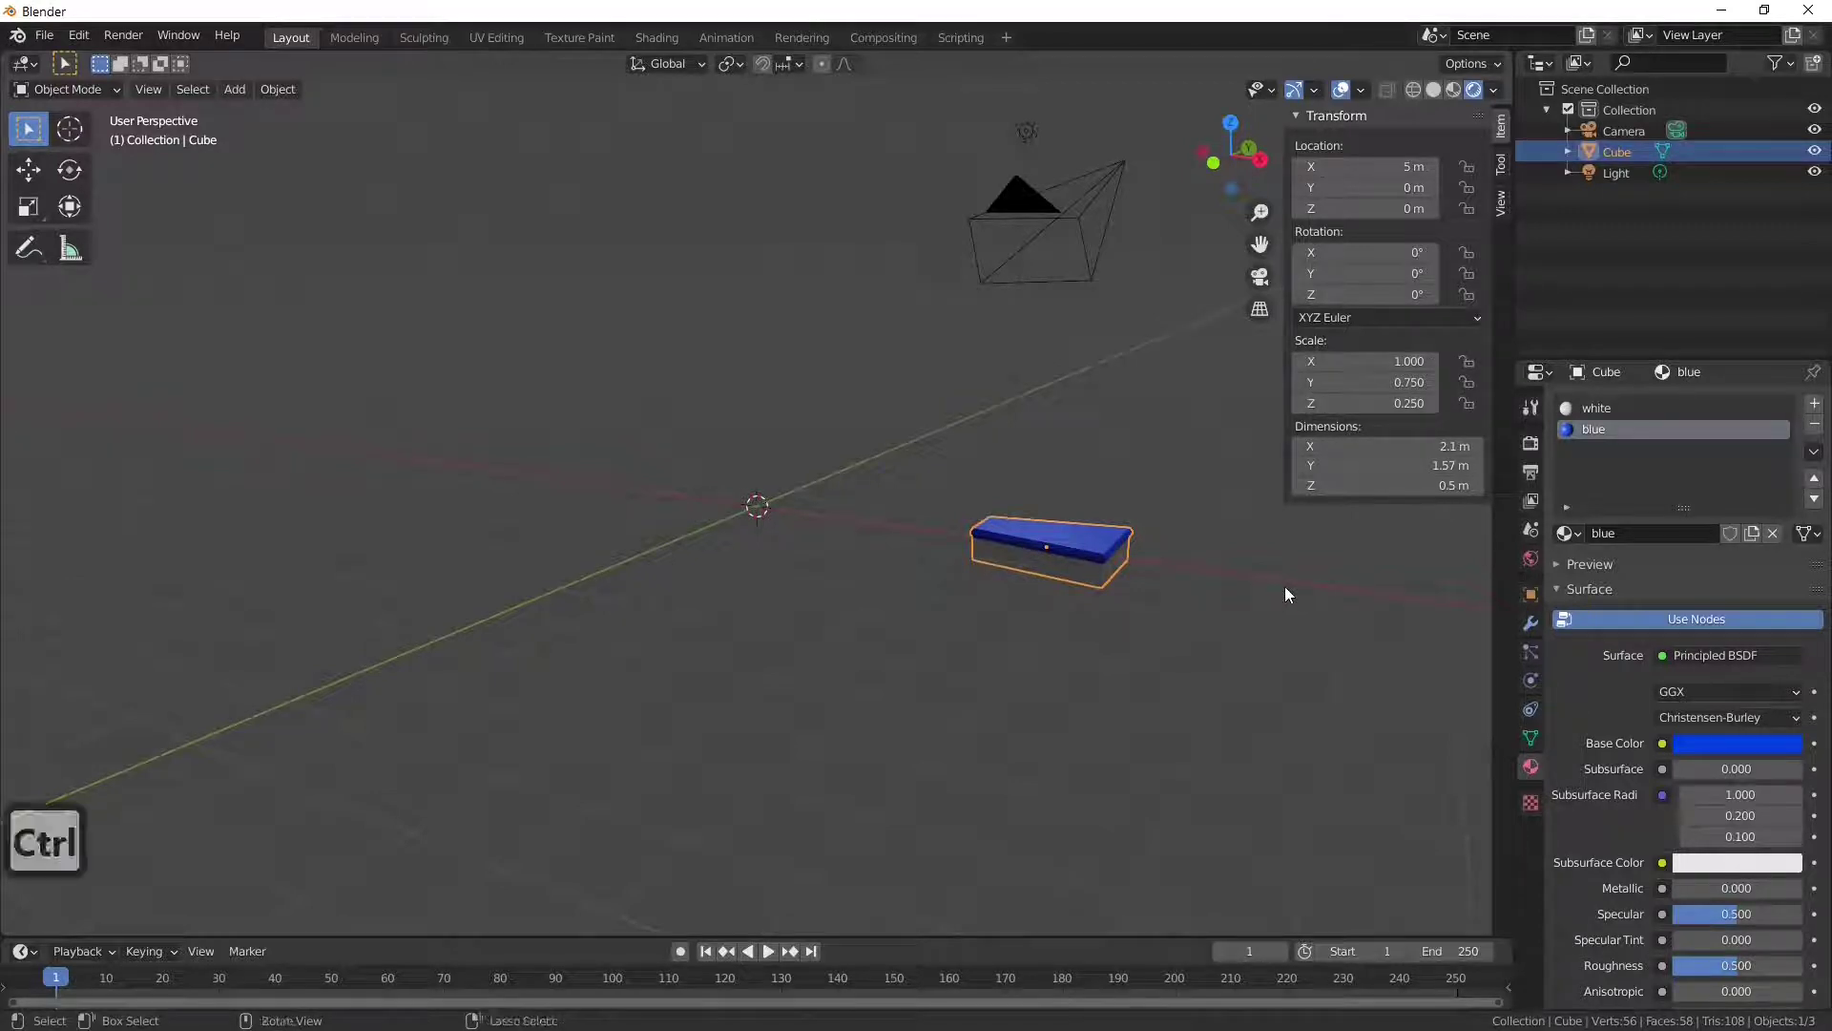
key(ctrl+a)
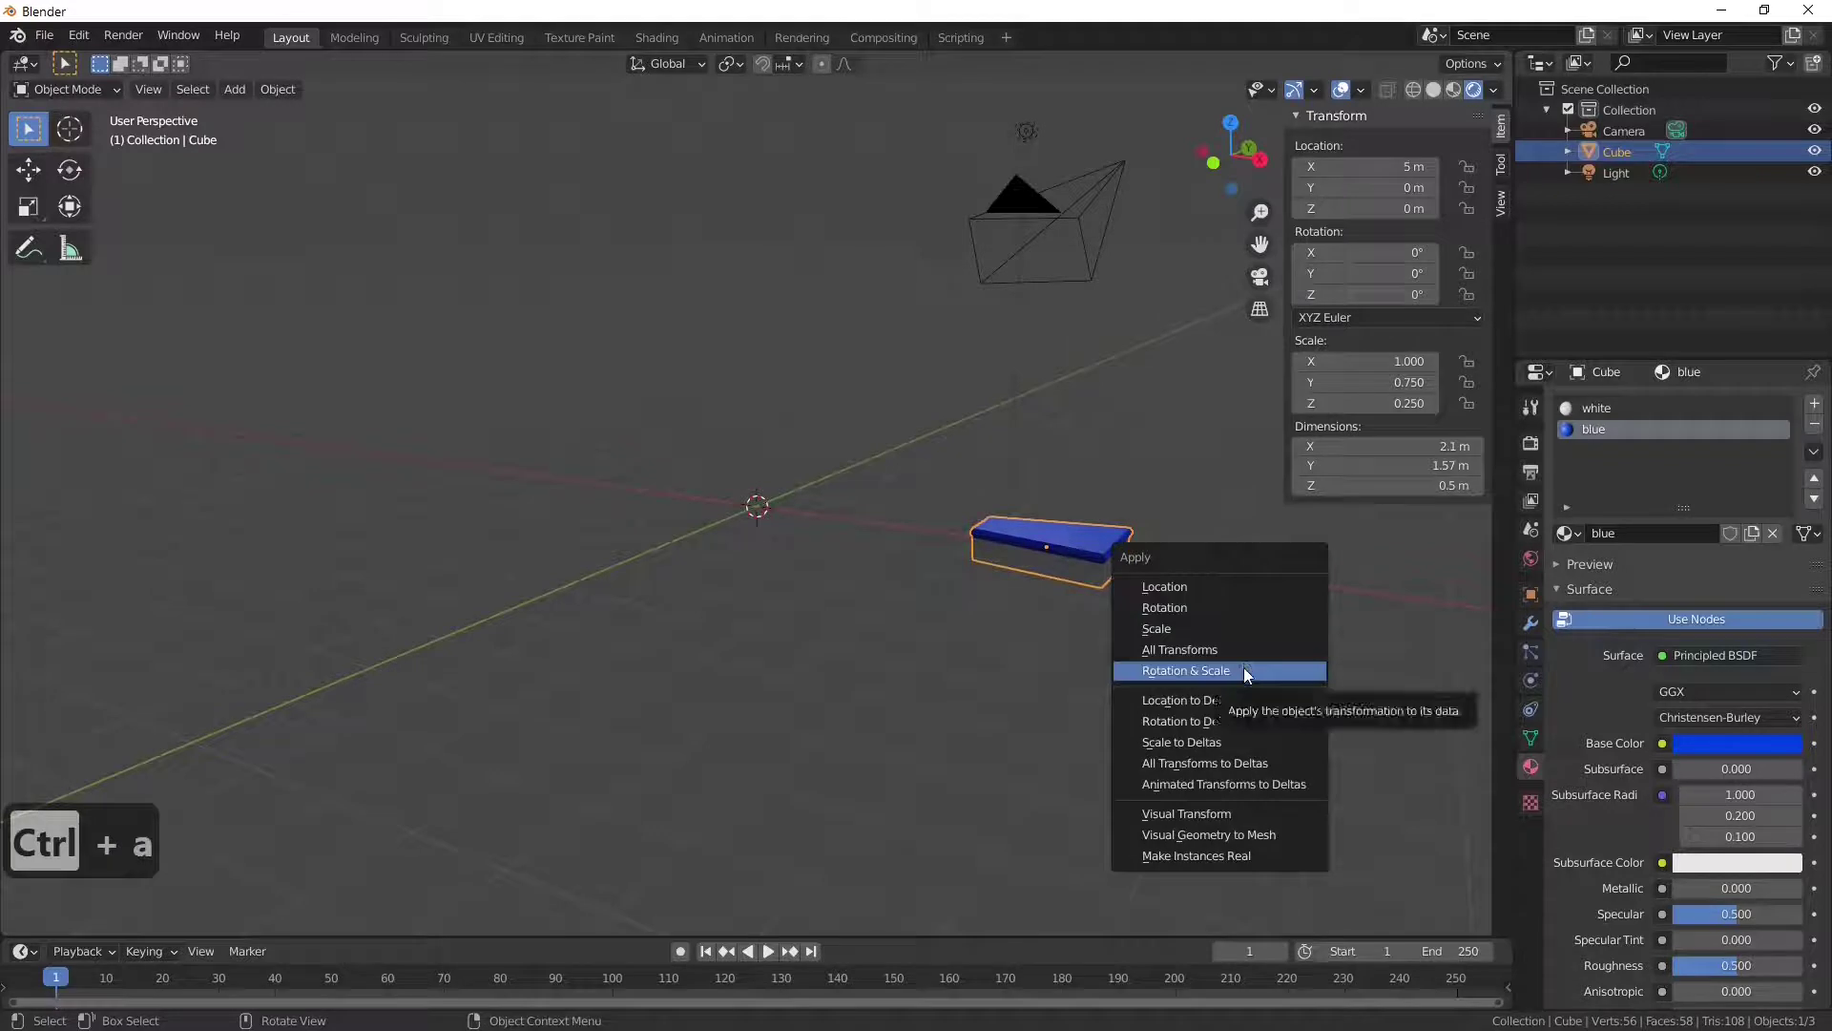
drag(1251, 673, 1211, 592)
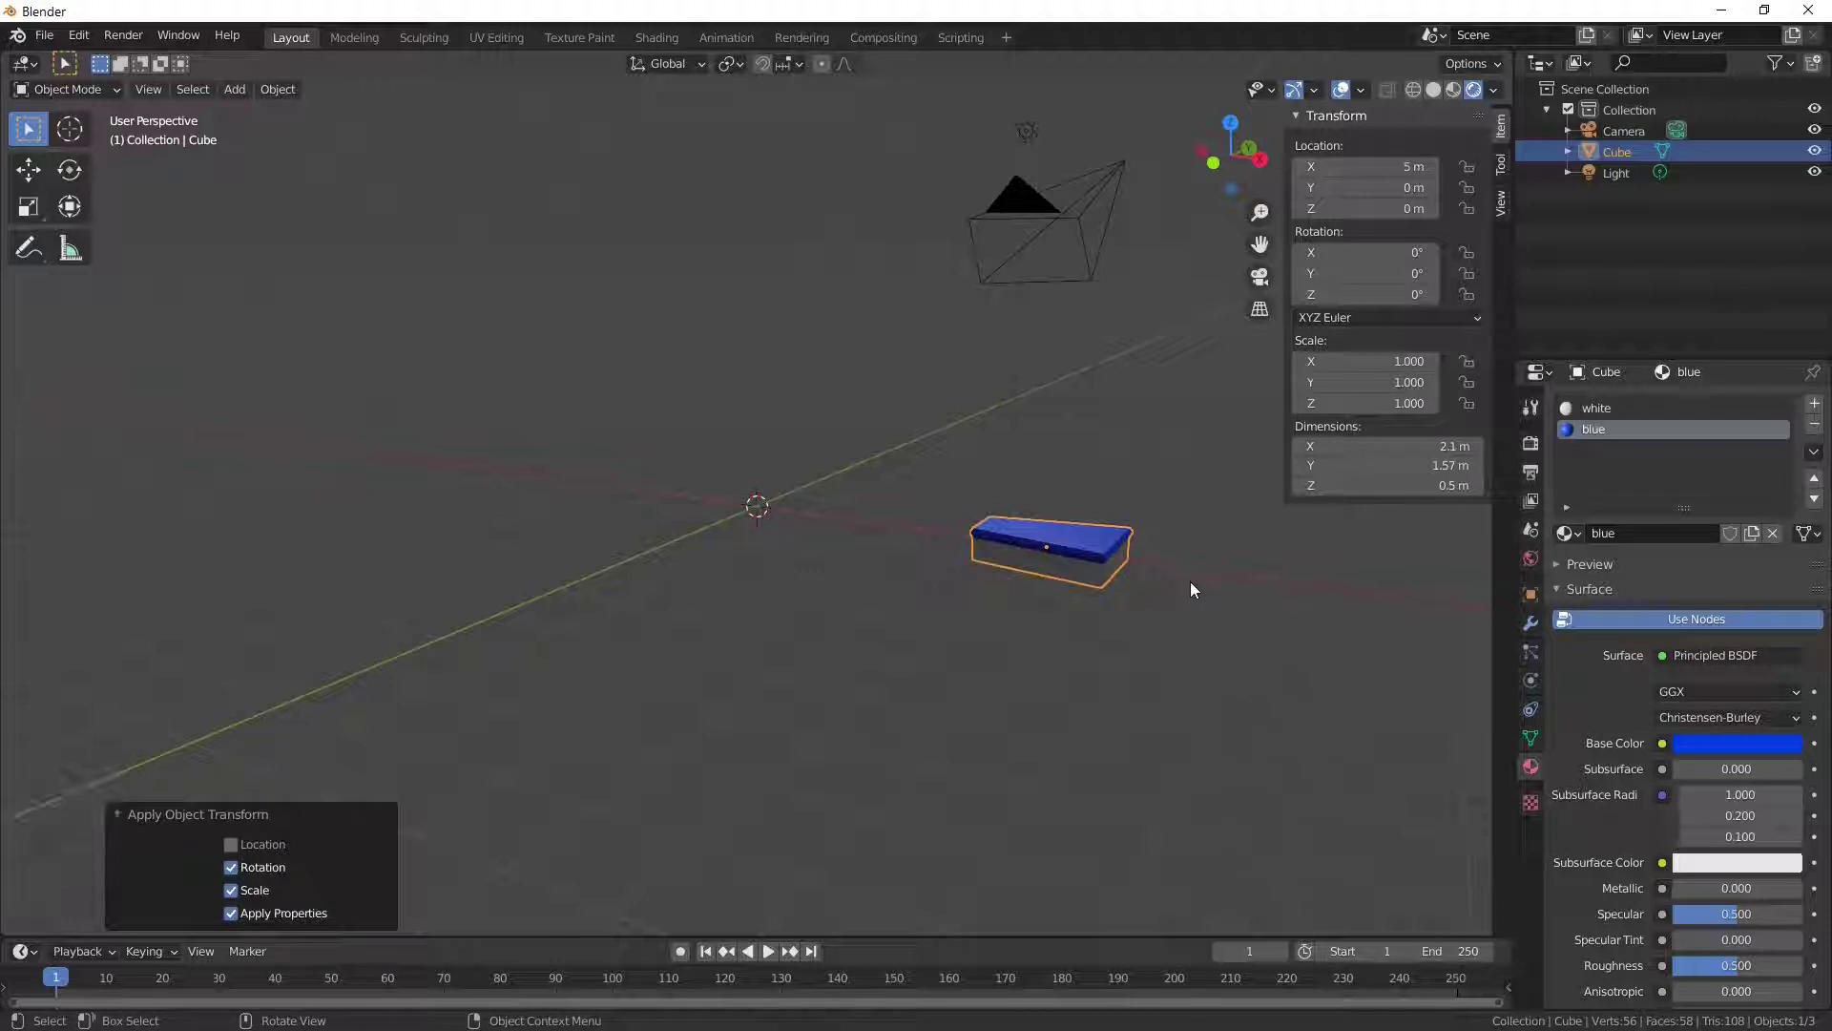
Step: Try enlarging the step, then undo it so its scale stays unchanged
key(s)
click(1325, 568)
key(ctrl+z)
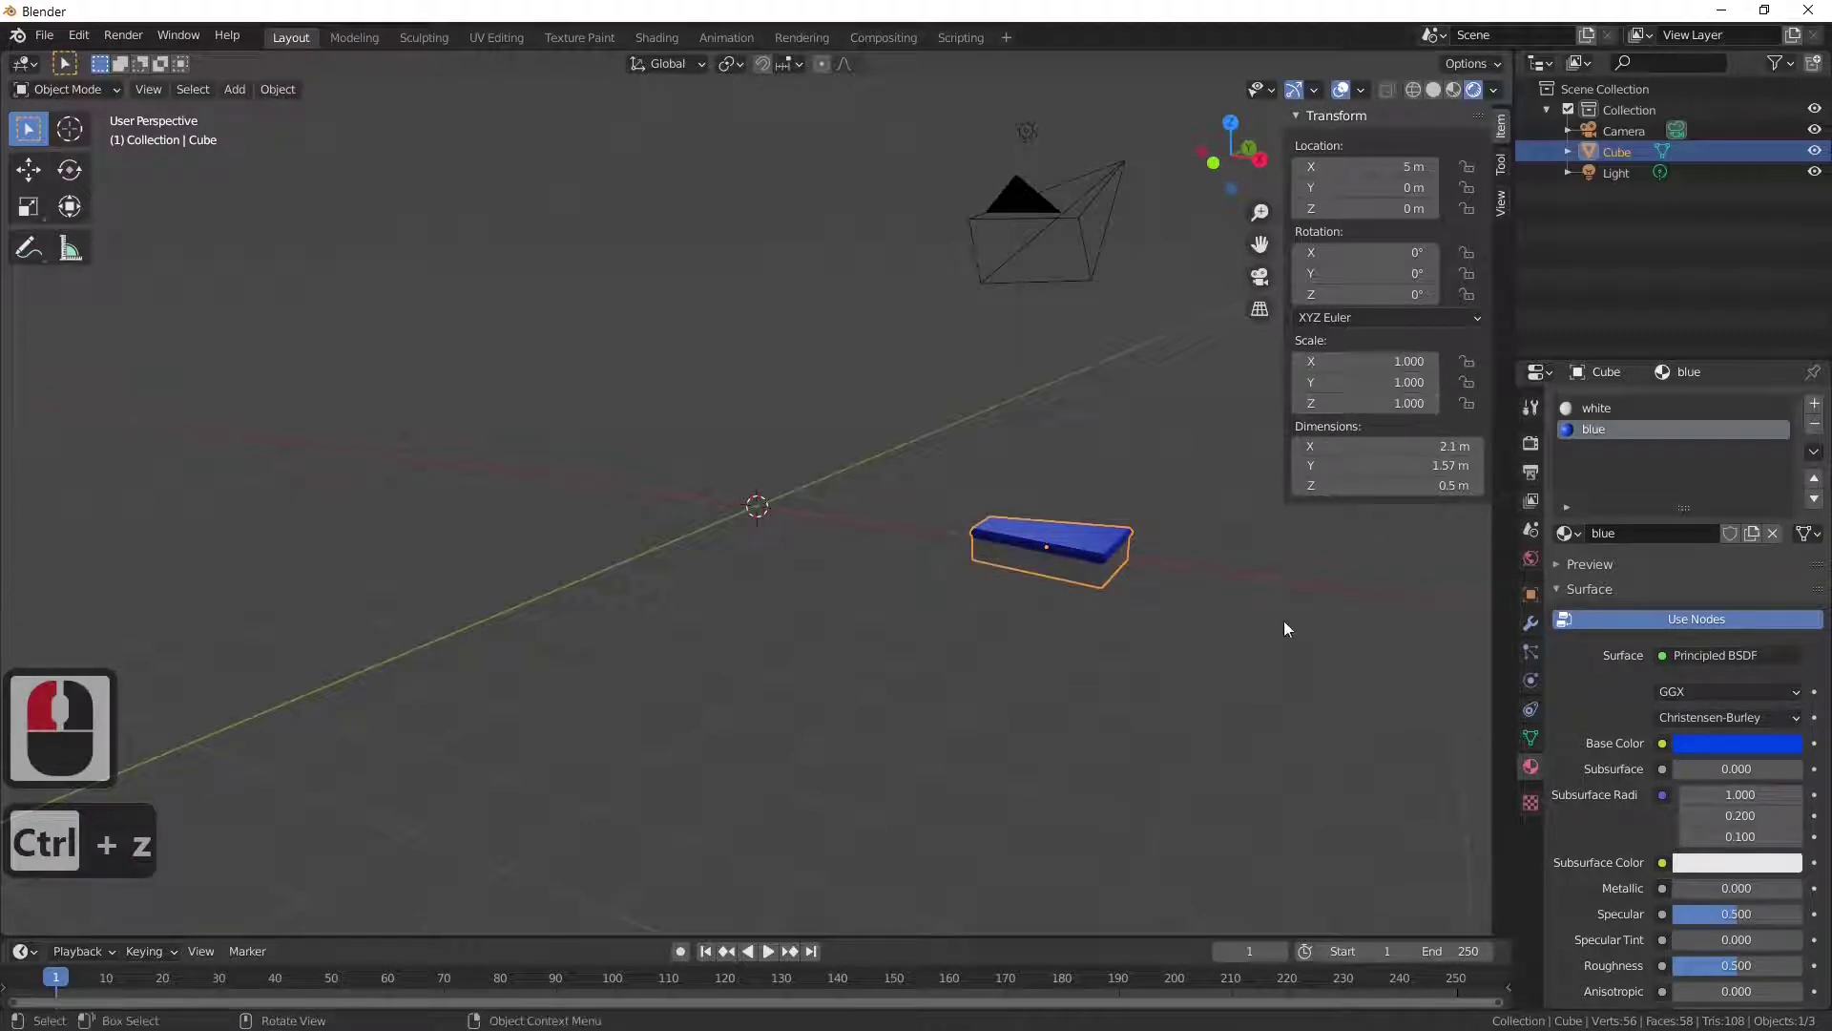
middle_click(1222, 631)
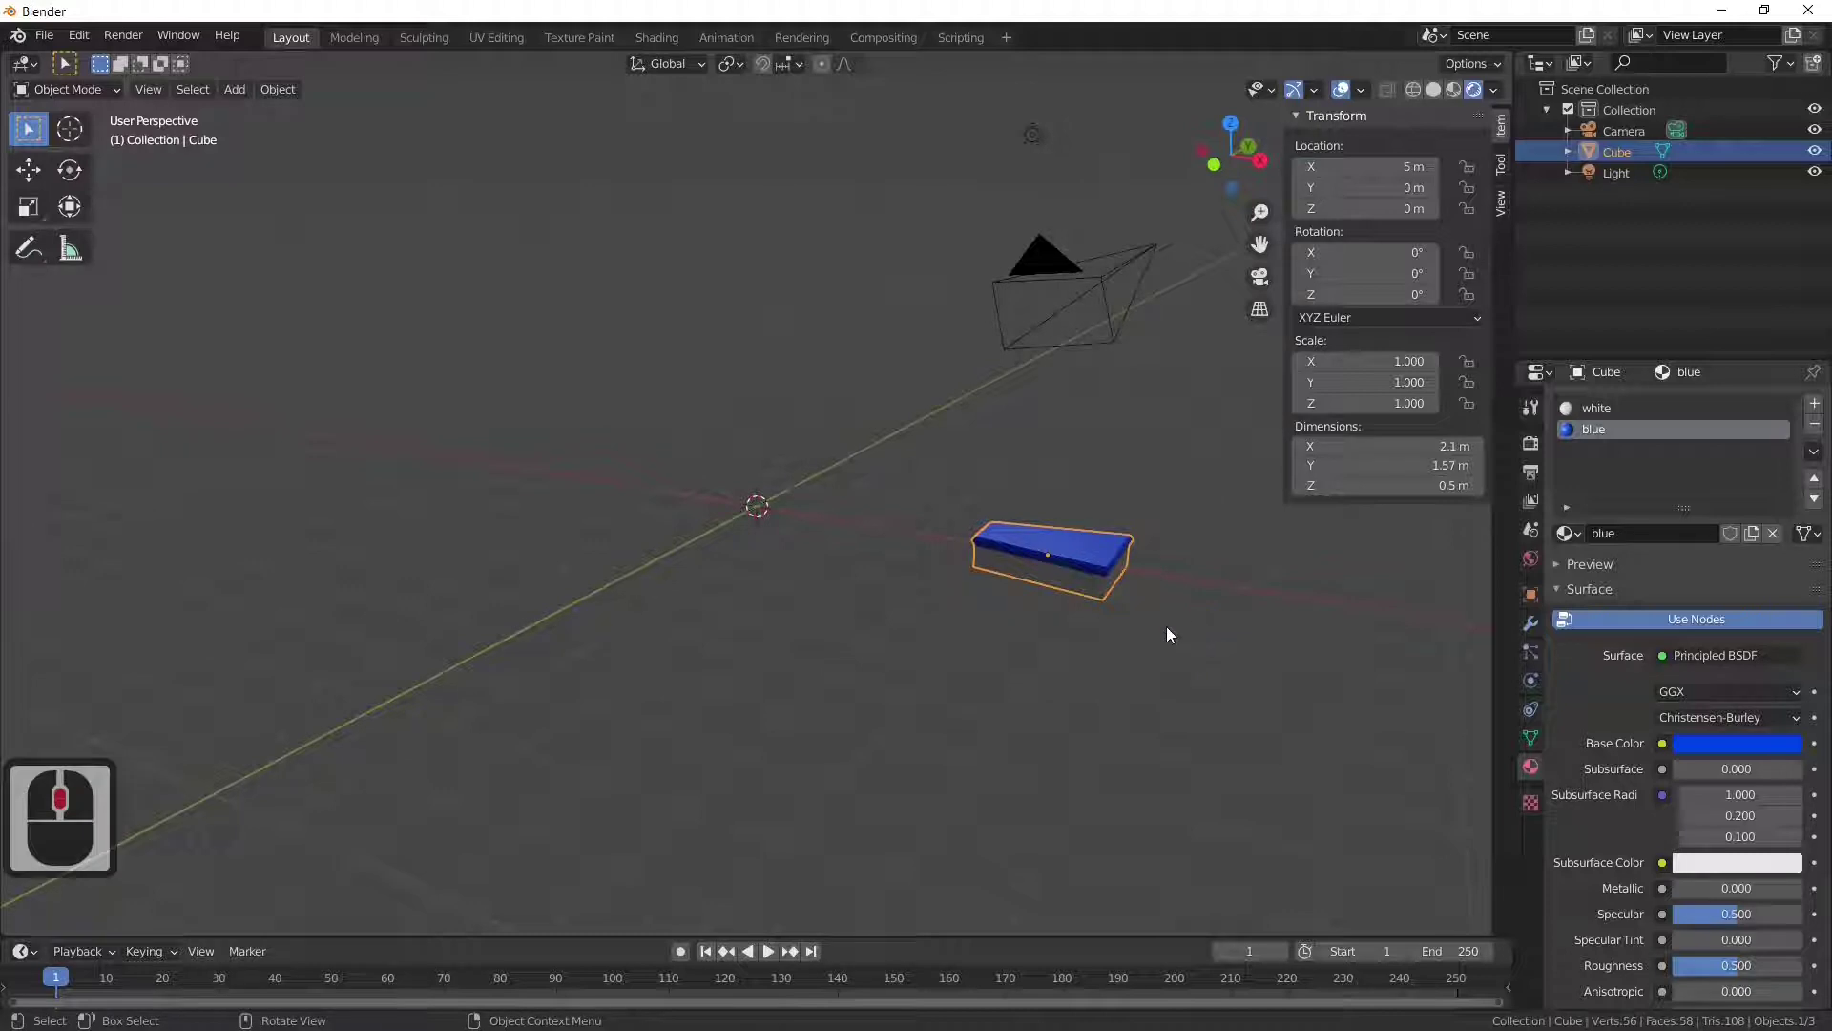
drag(1083, 606, 920, 493)
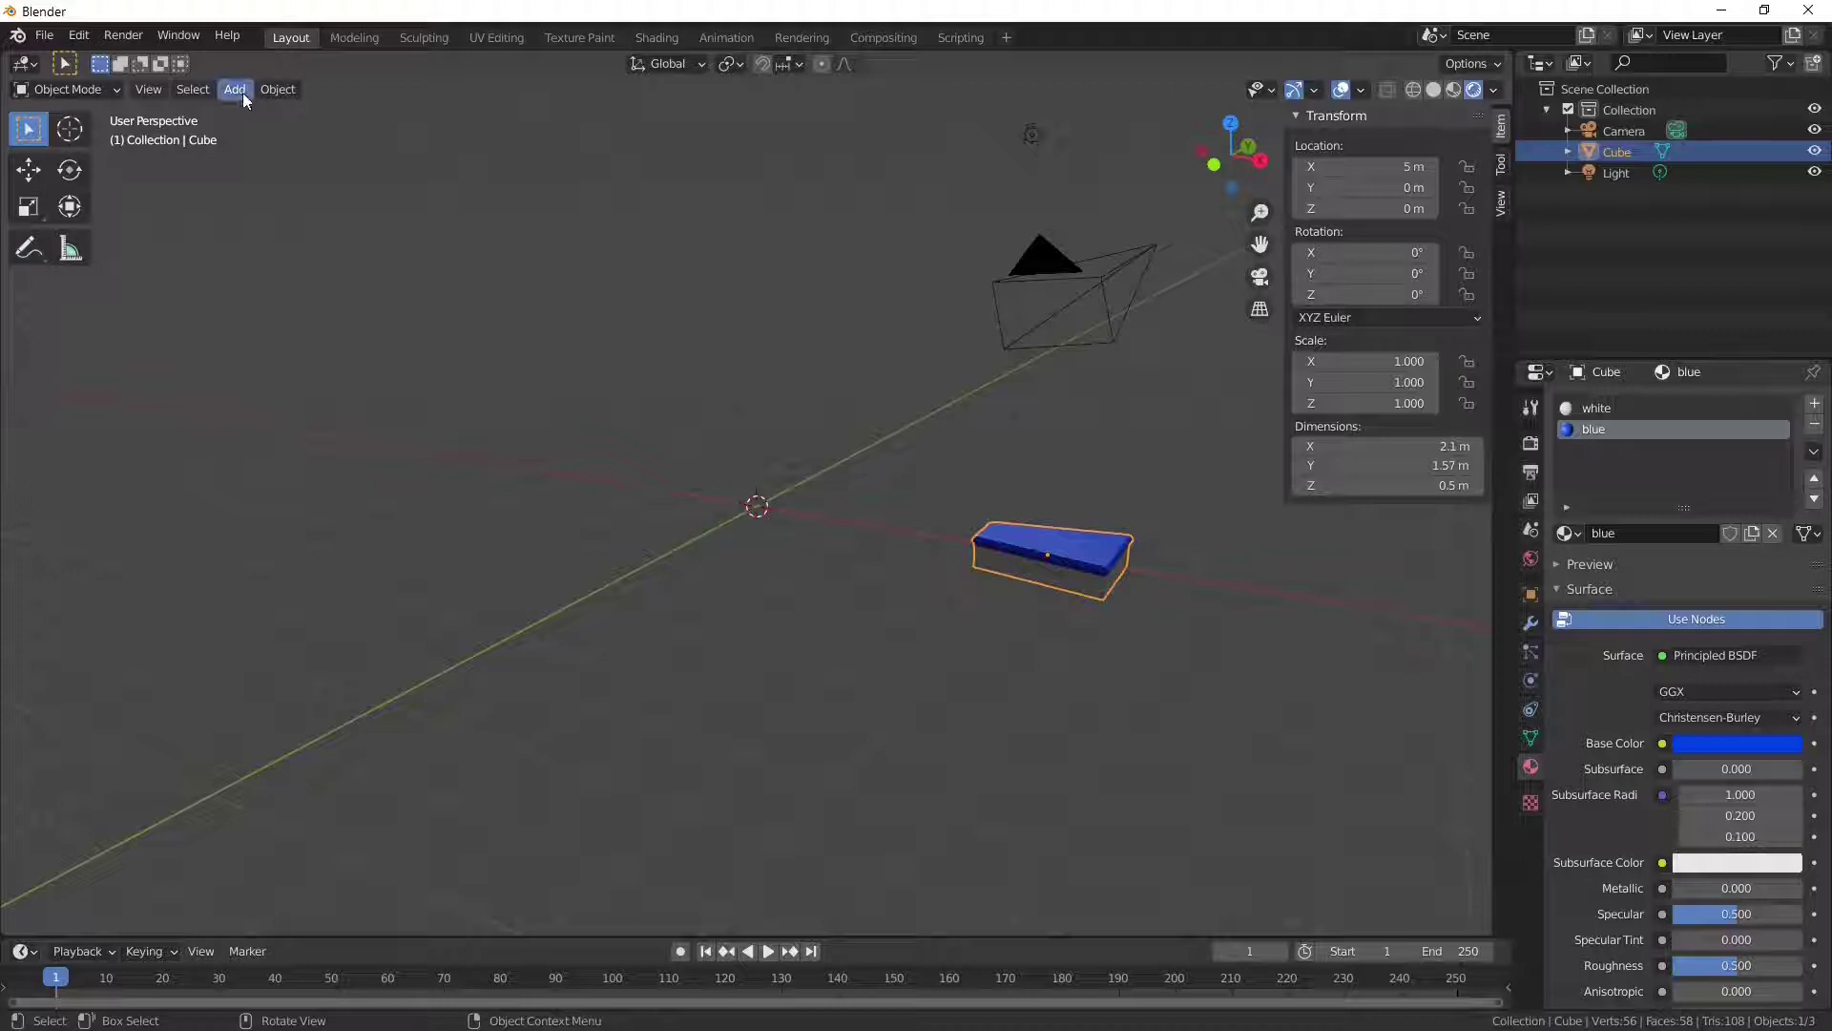
Step: Add a plain-axes empty at the world origin and reselect the step
drag(250, 98, 873, 622)
middle_click(873, 622)
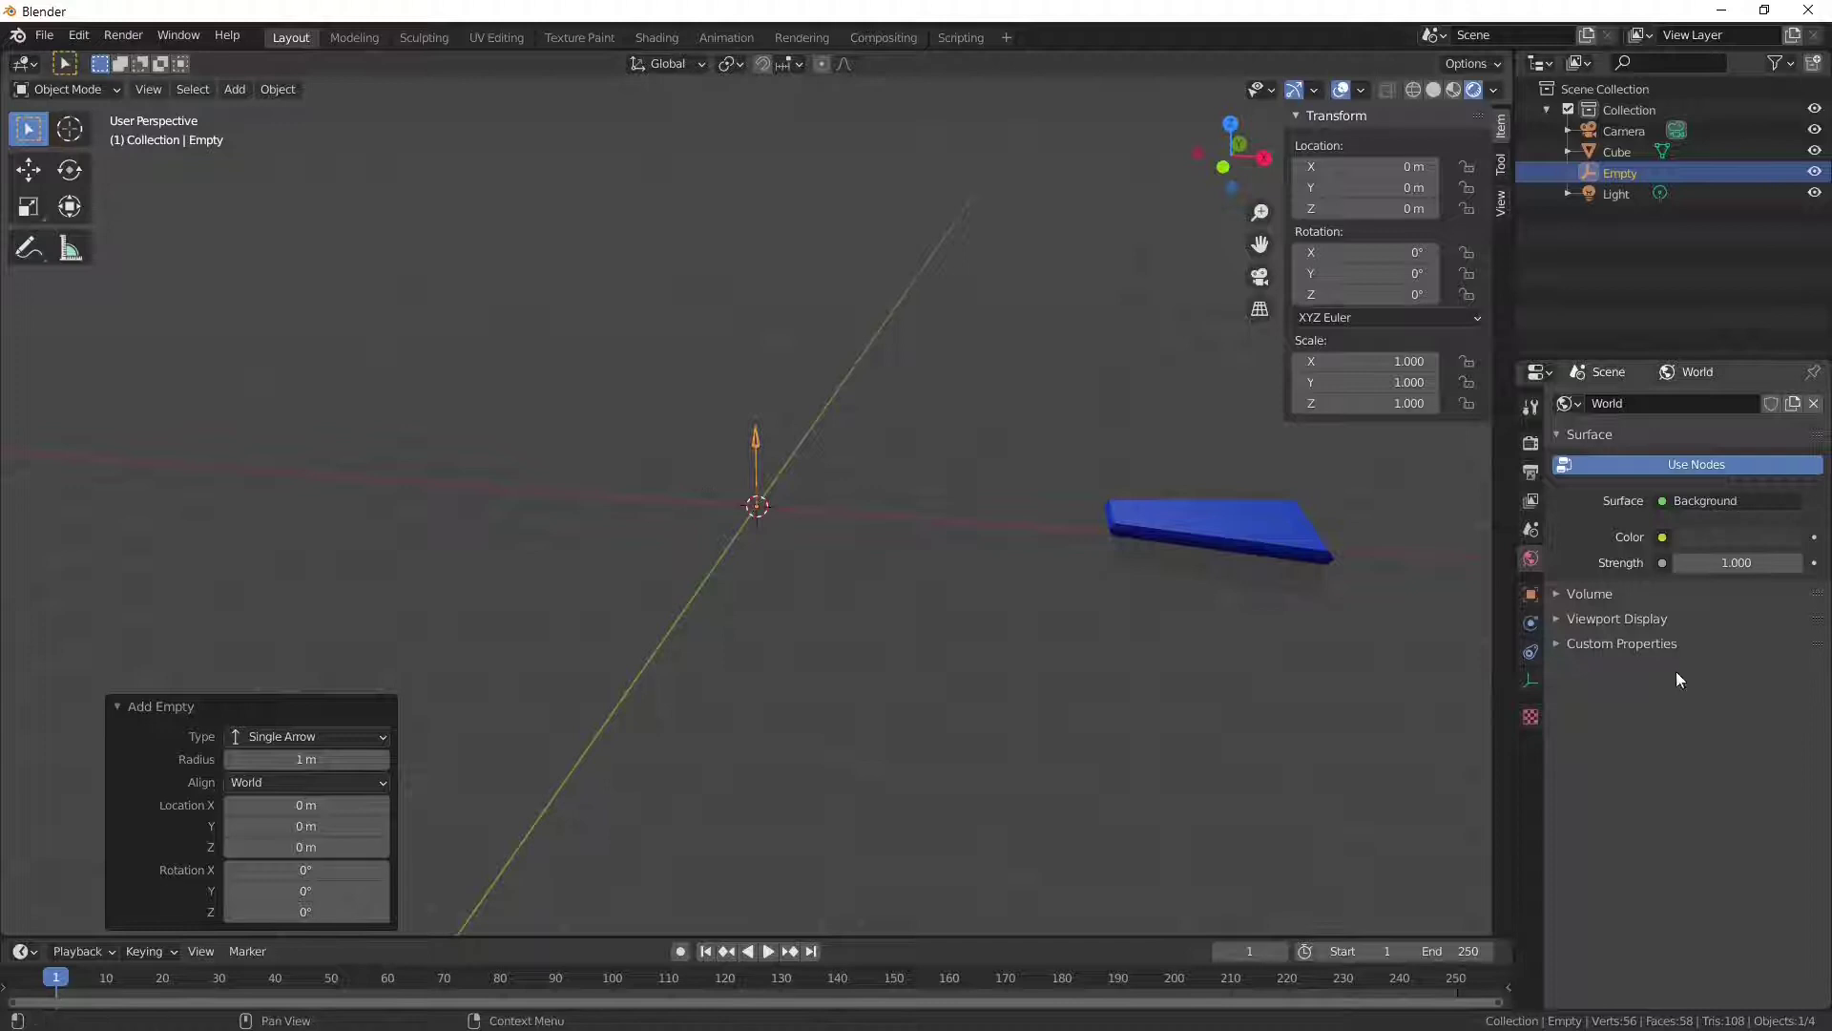
click(1216, 551)
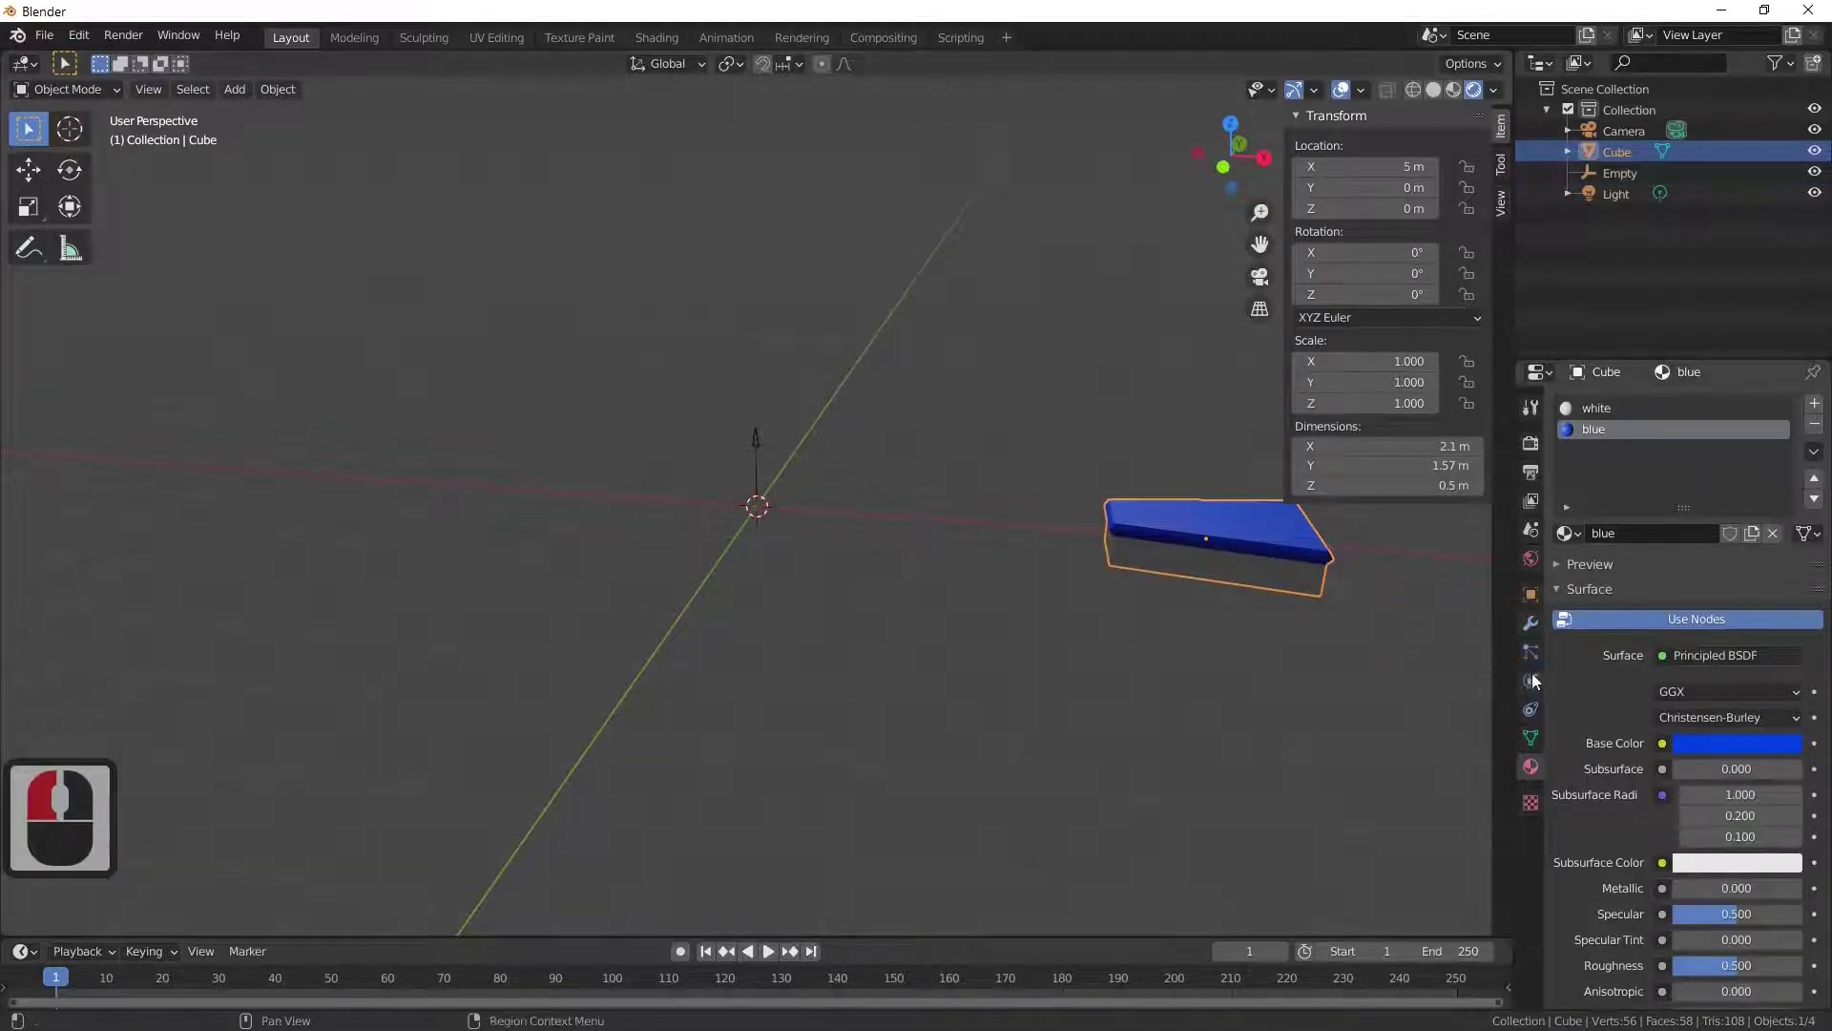
Step: Add an Array modifier with relative offset X 0 and Z 1 to stack copies upward
click(1529, 632)
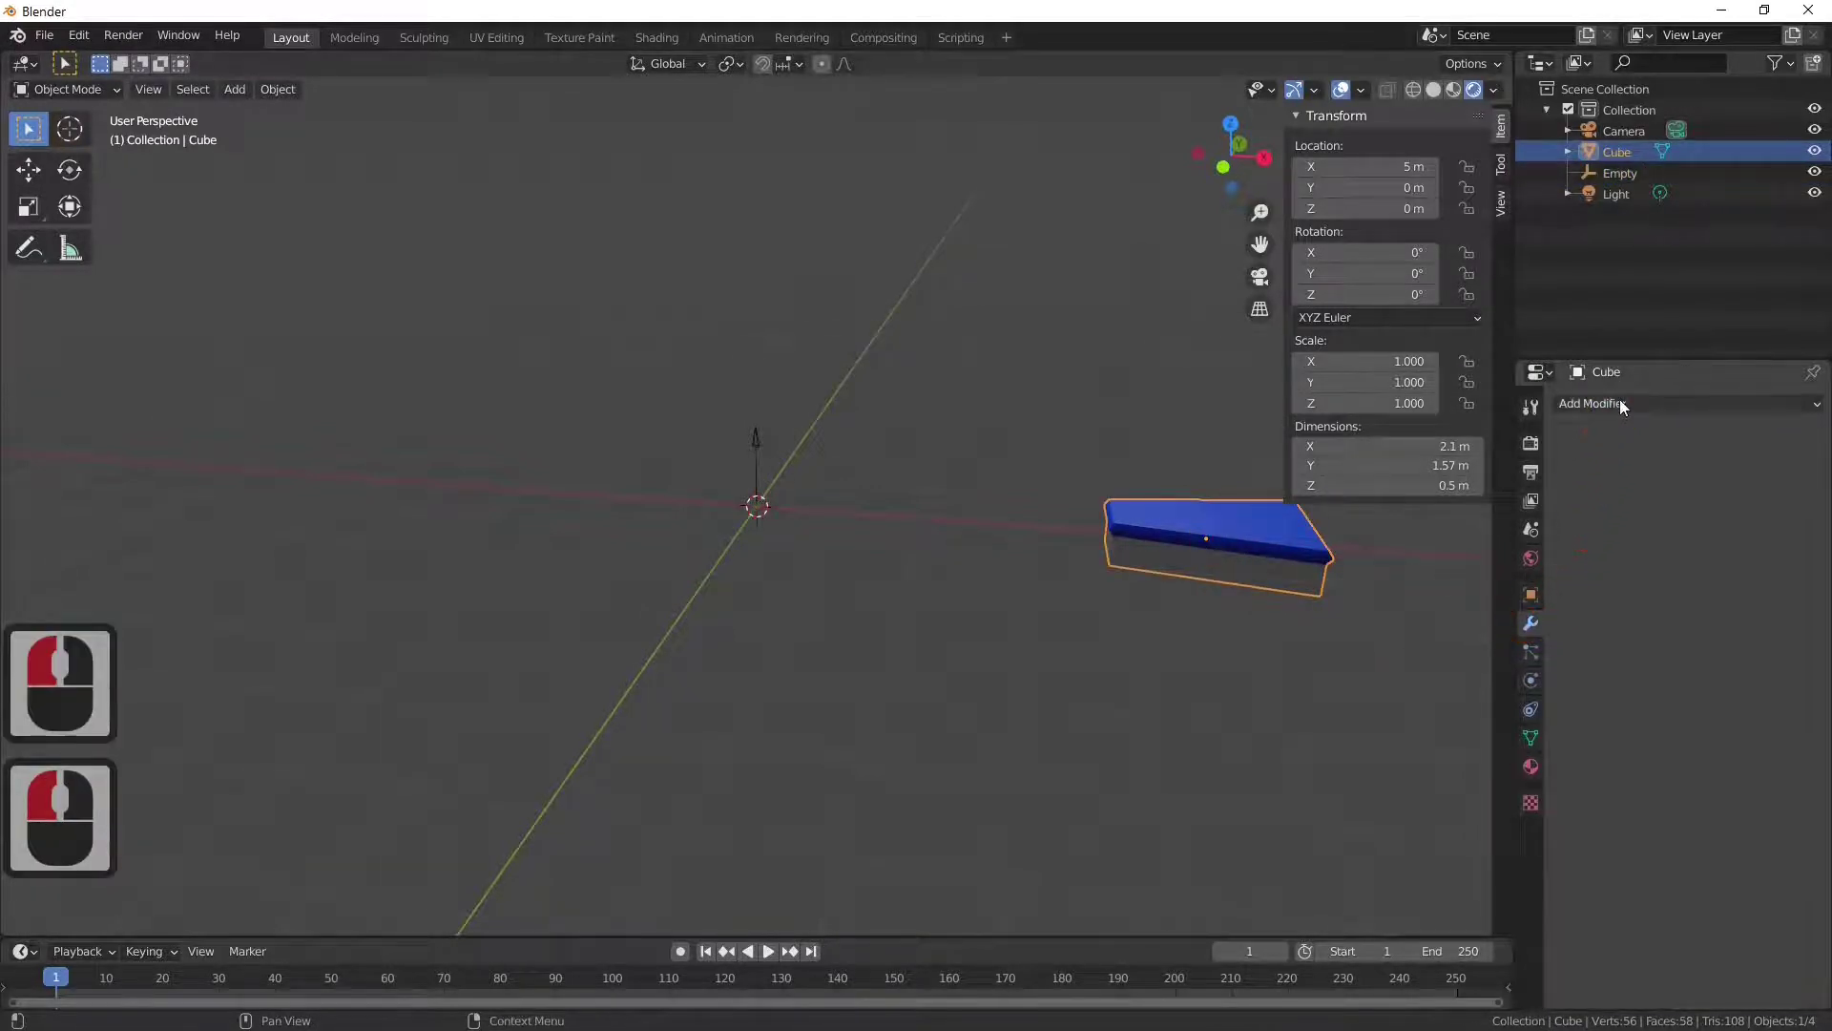
click(1615, 408)
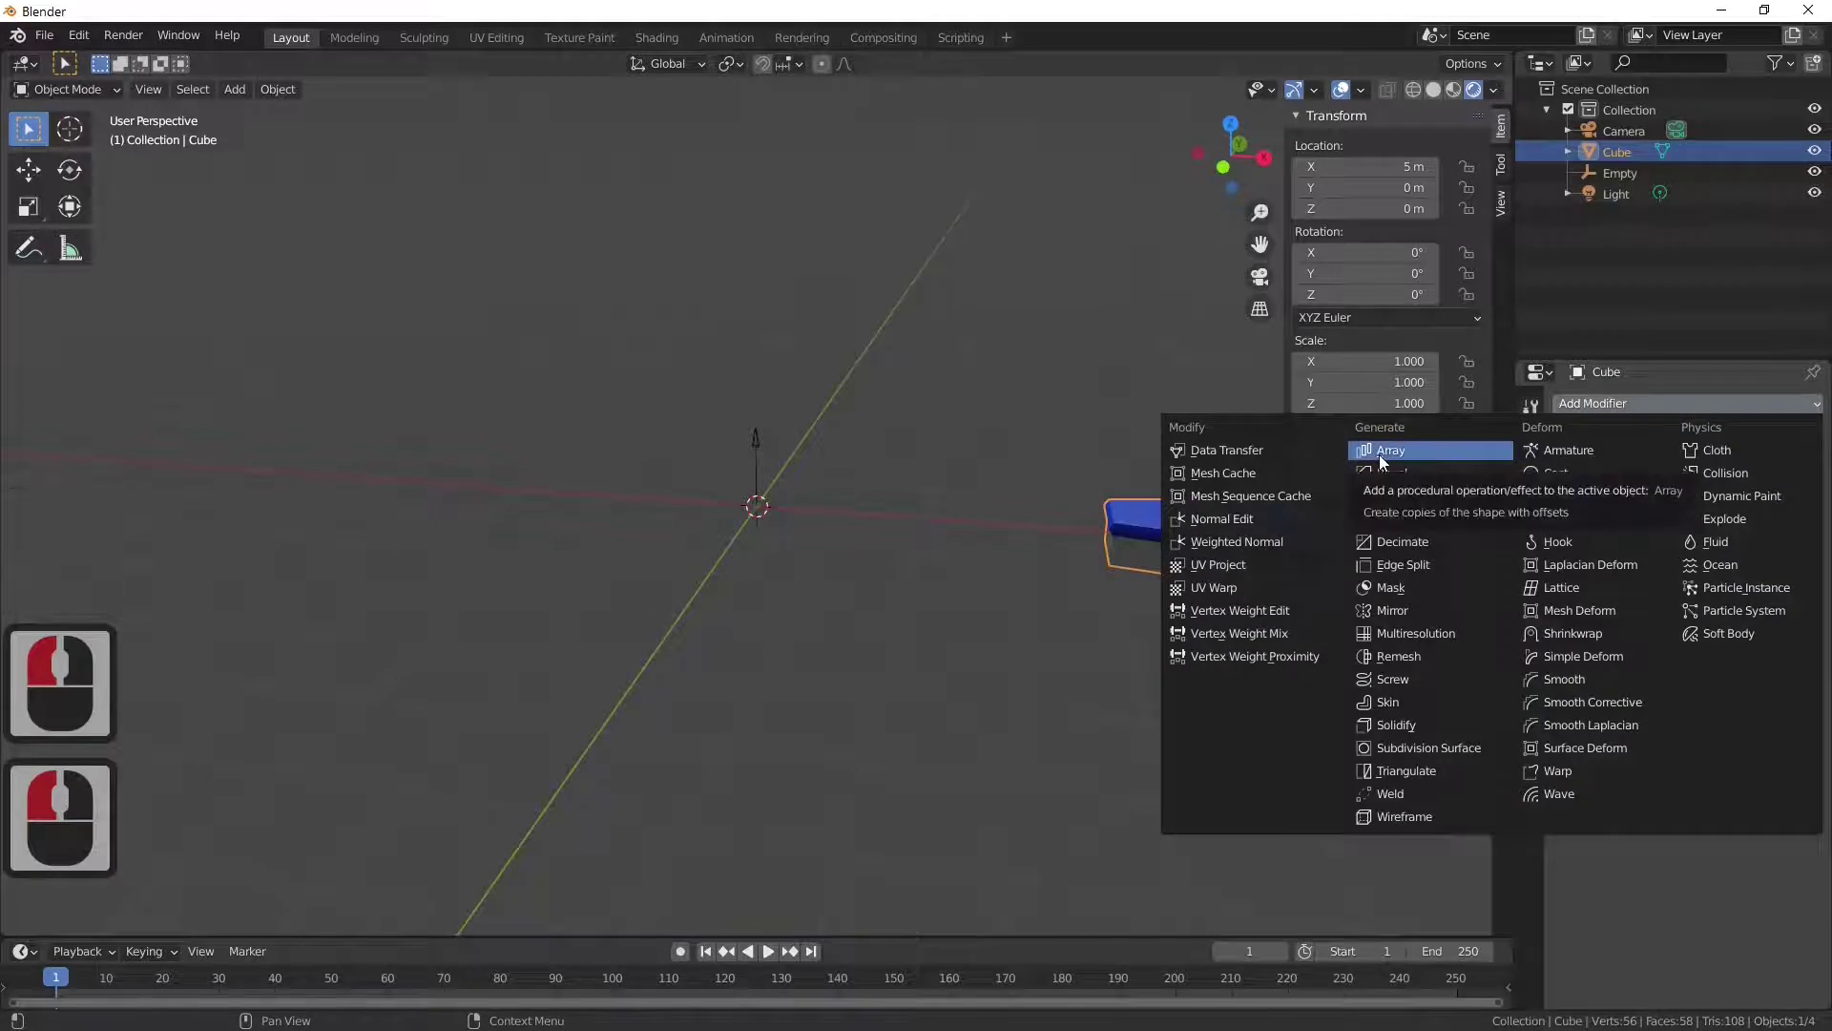
click(1389, 464)
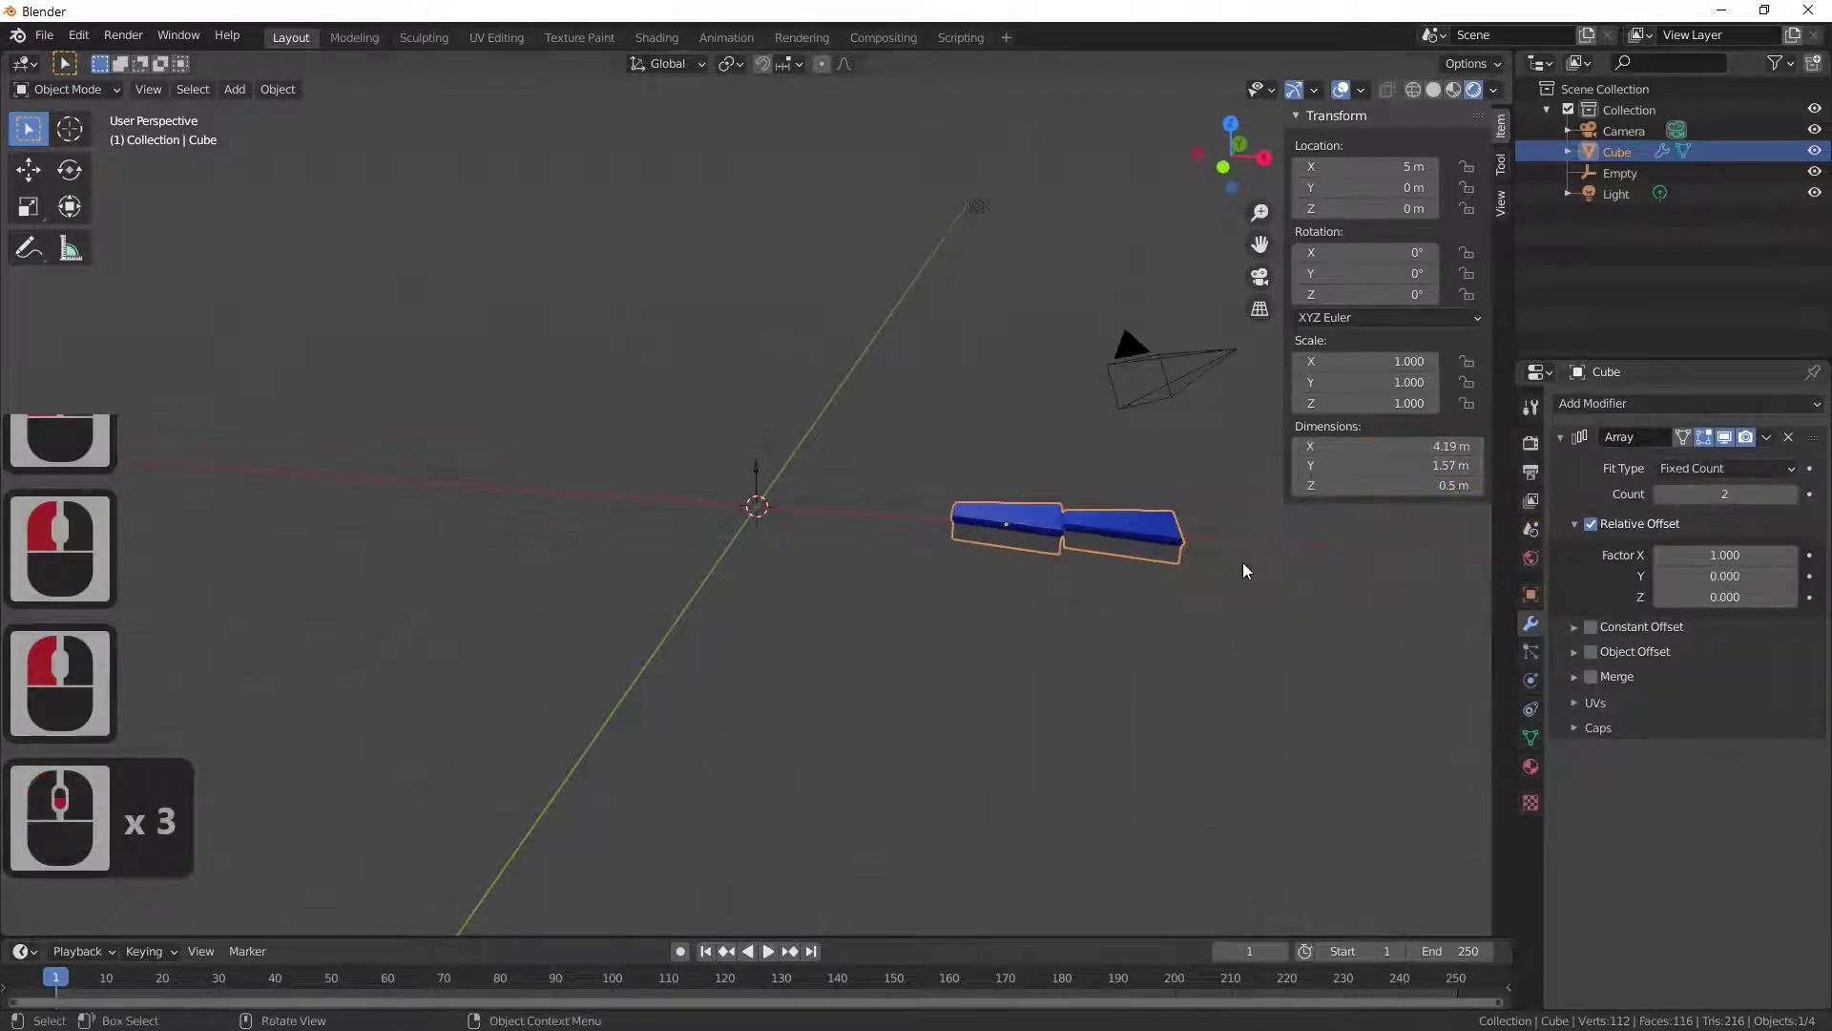
click(1793, 495)
click(1790, 492)
double_click(1790, 492)
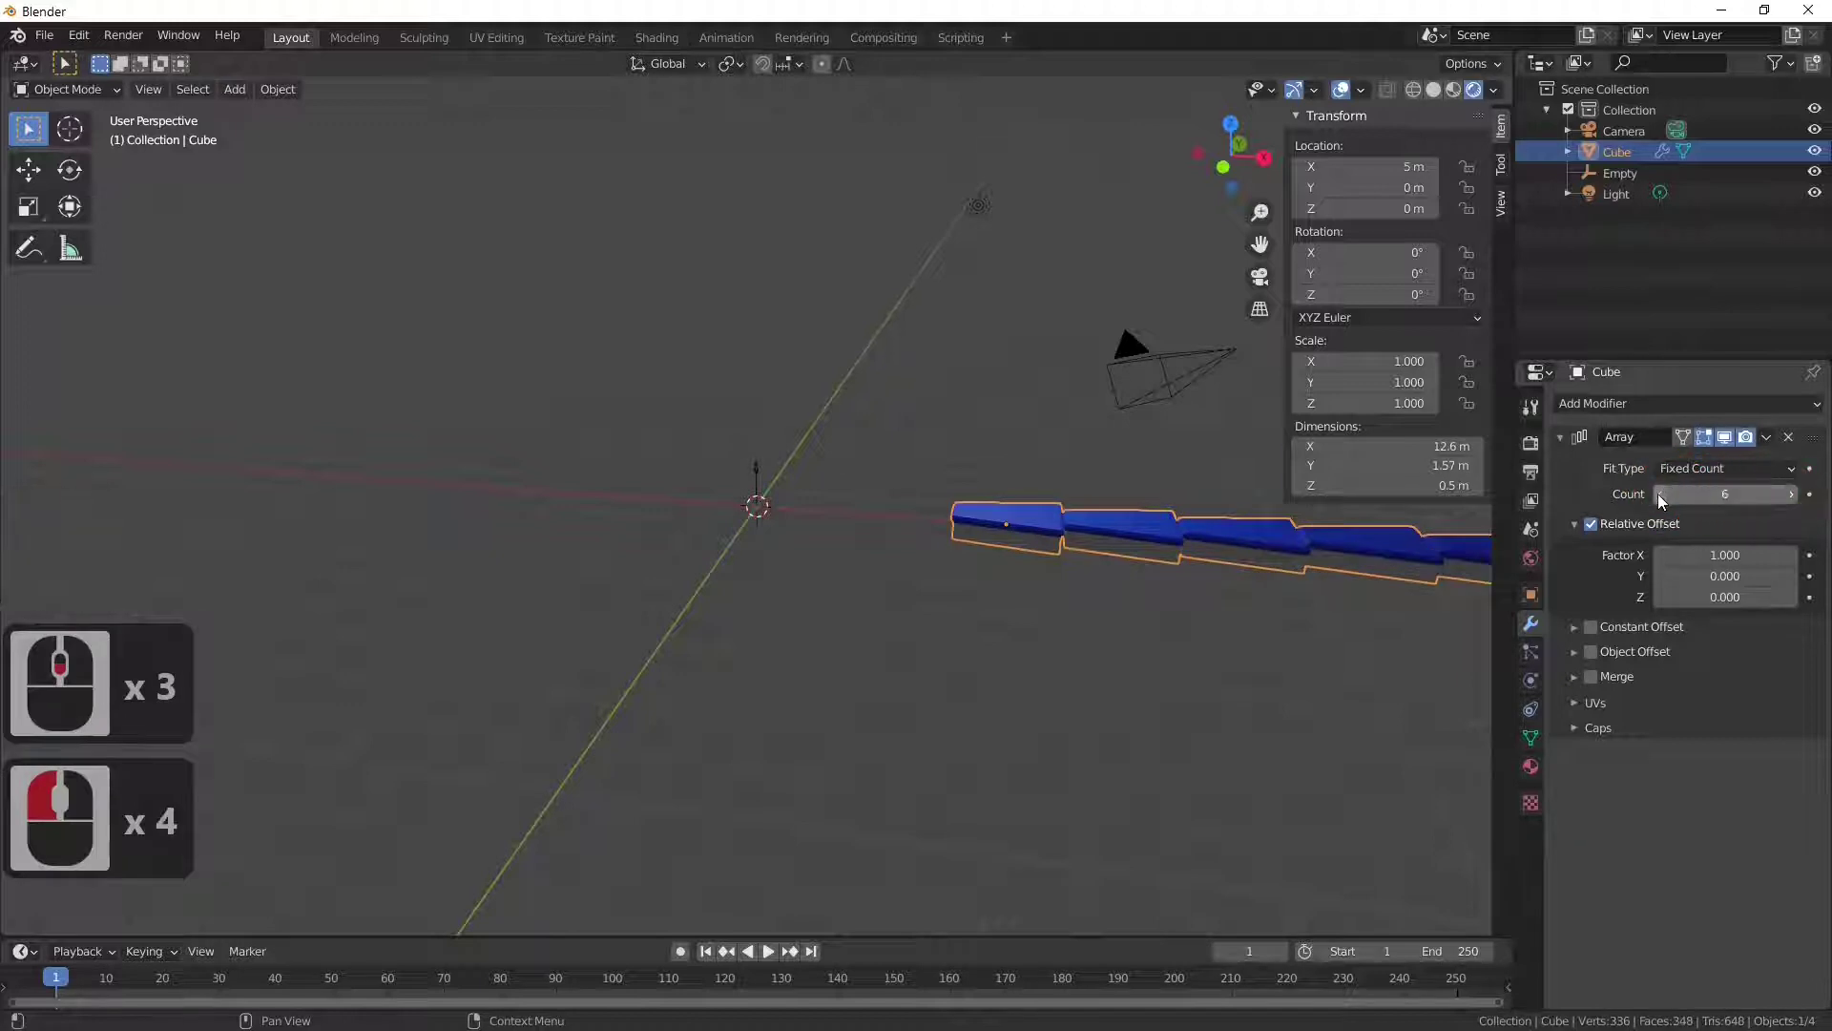
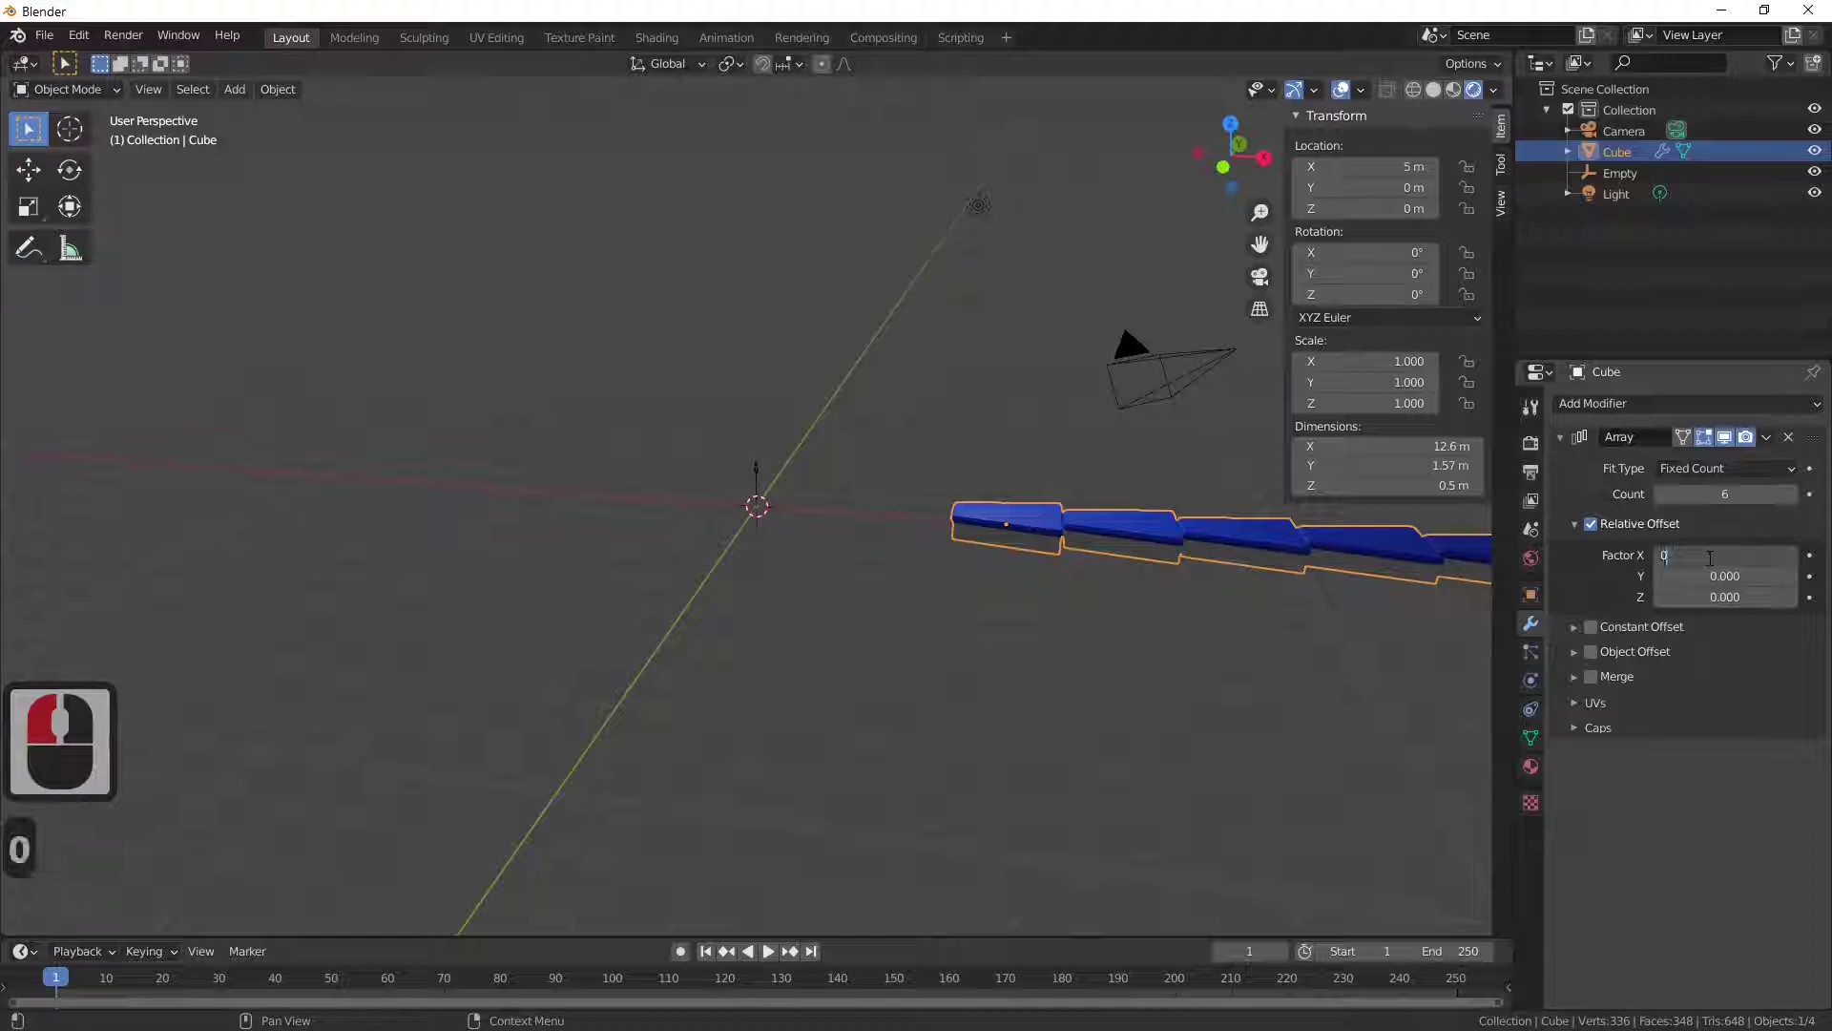
key(Return)
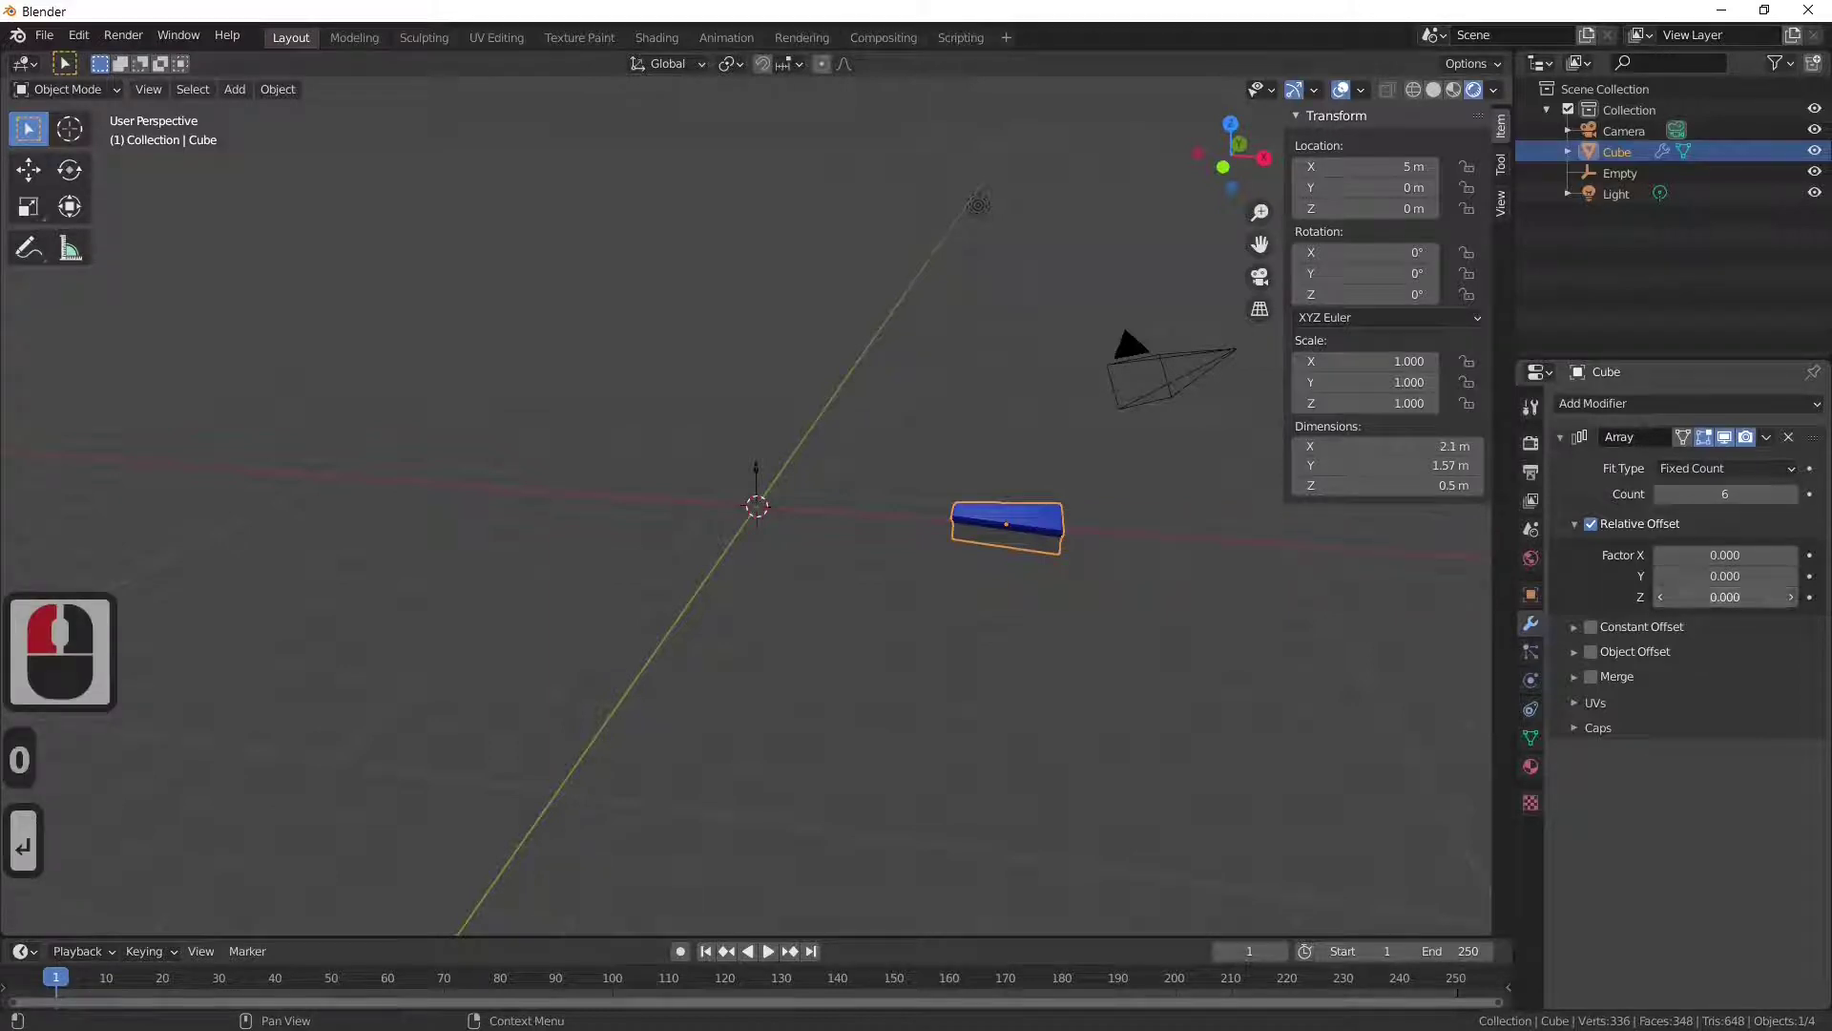
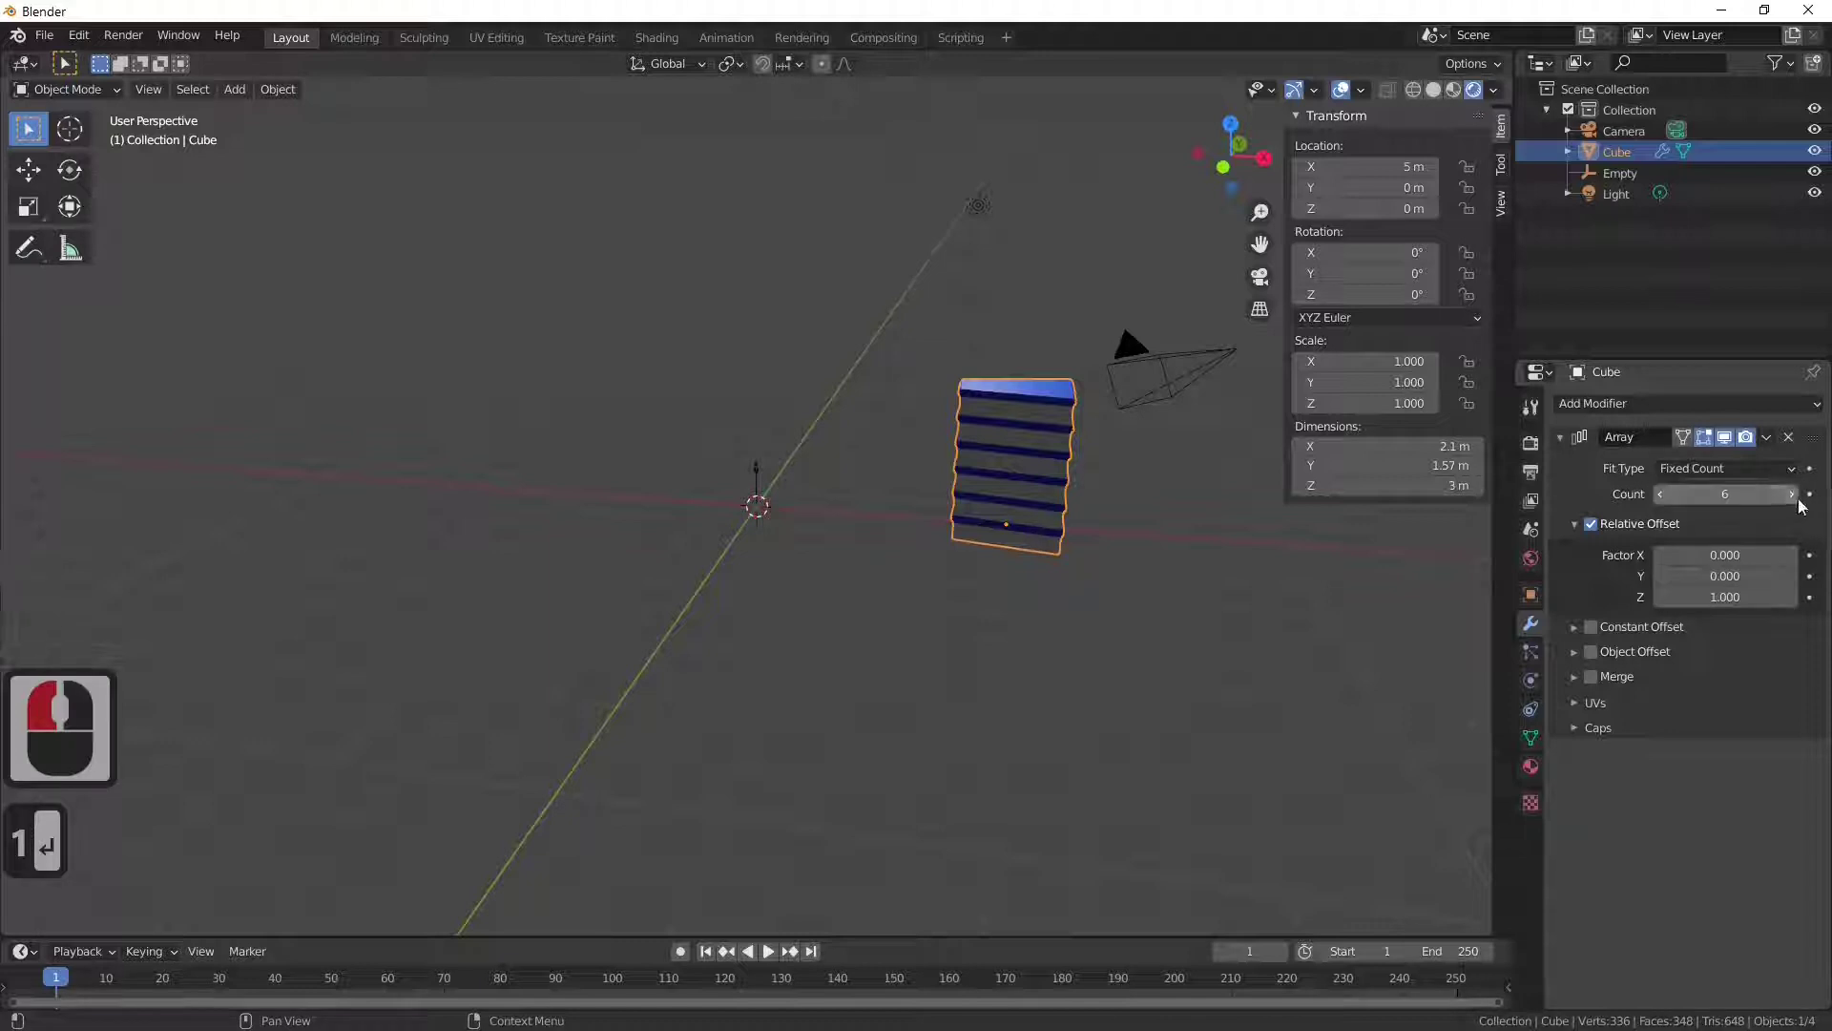
Step: Raise the array count to 23 copies, forming an 11.5 m column of steps
click(1799, 504)
click(1798, 504)
click(1798, 504)
click(1799, 504)
click(1798, 504)
double_click(1799, 503)
click(1799, 504)
click(1798, 504)
click(1799, 504)
click(1799, 504)
click(1799, 503)
double_click(1798, 503)
click(1799, 504)
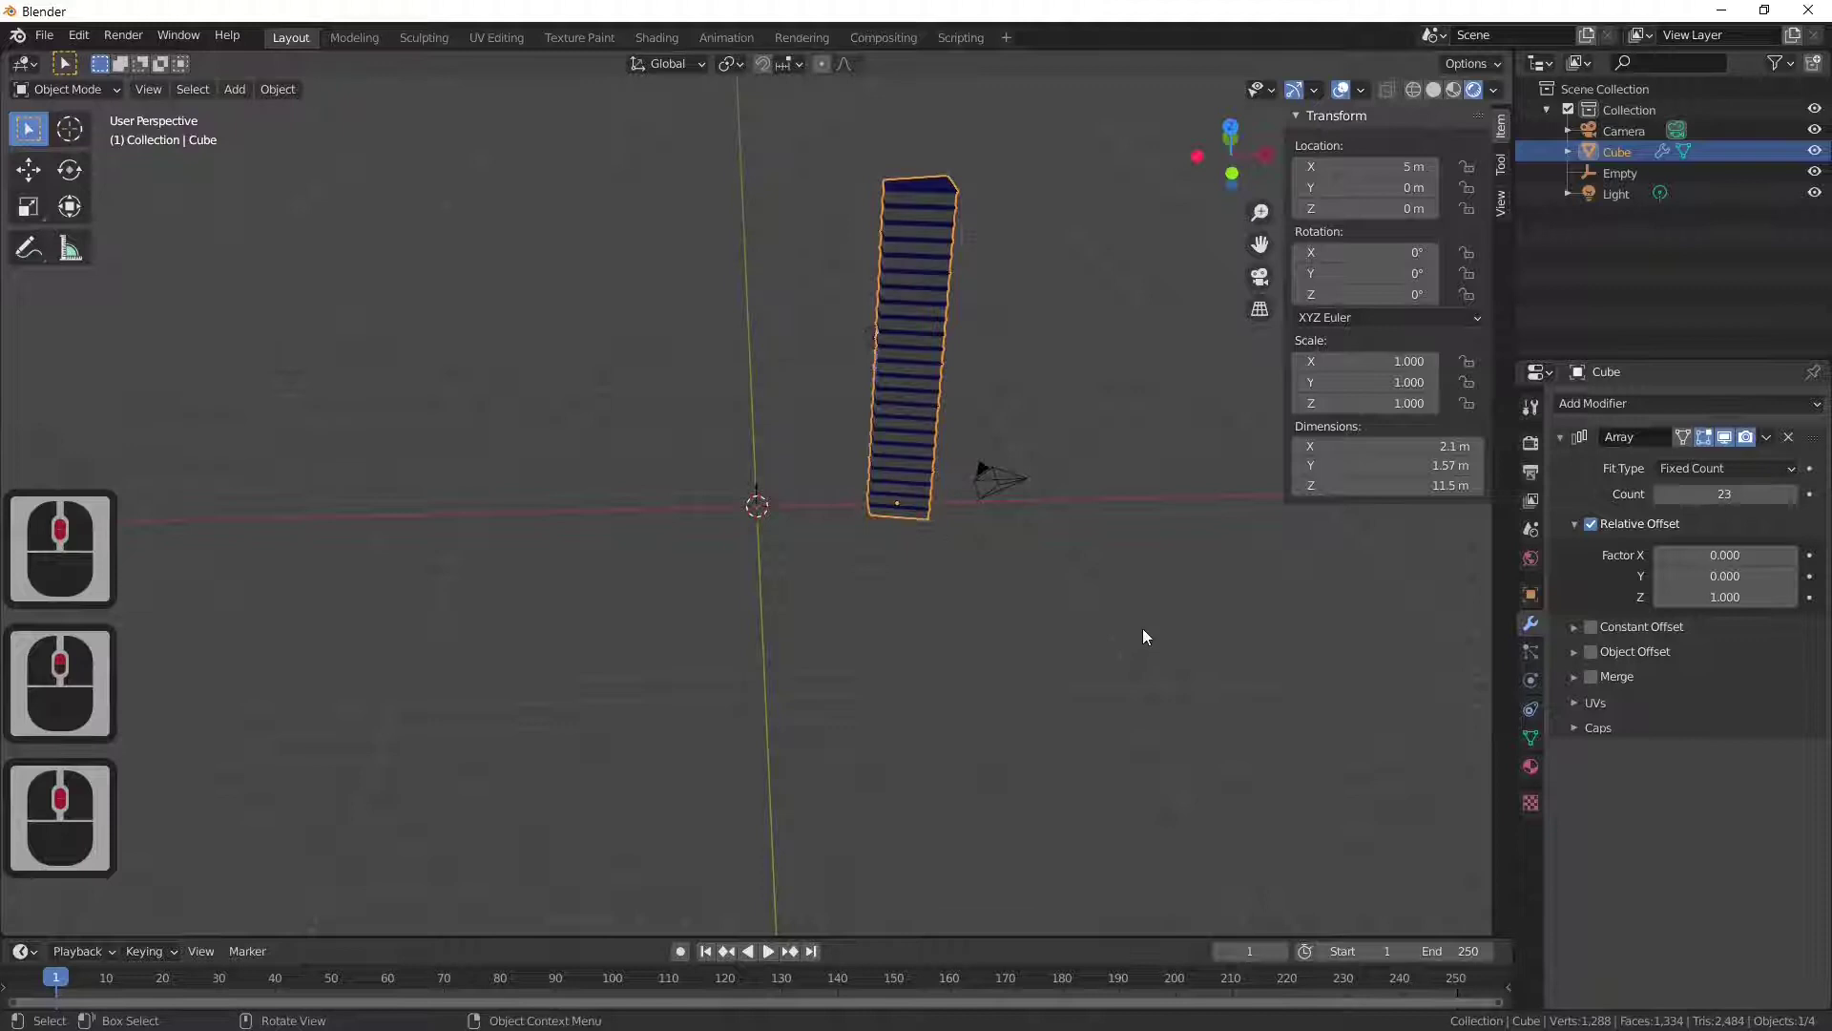
Step: Enable Object Offset on the step array's Array modifier with the Empty as offset object
middle_click(866, 565)
middle_click(813, 497)
click(765, 471)
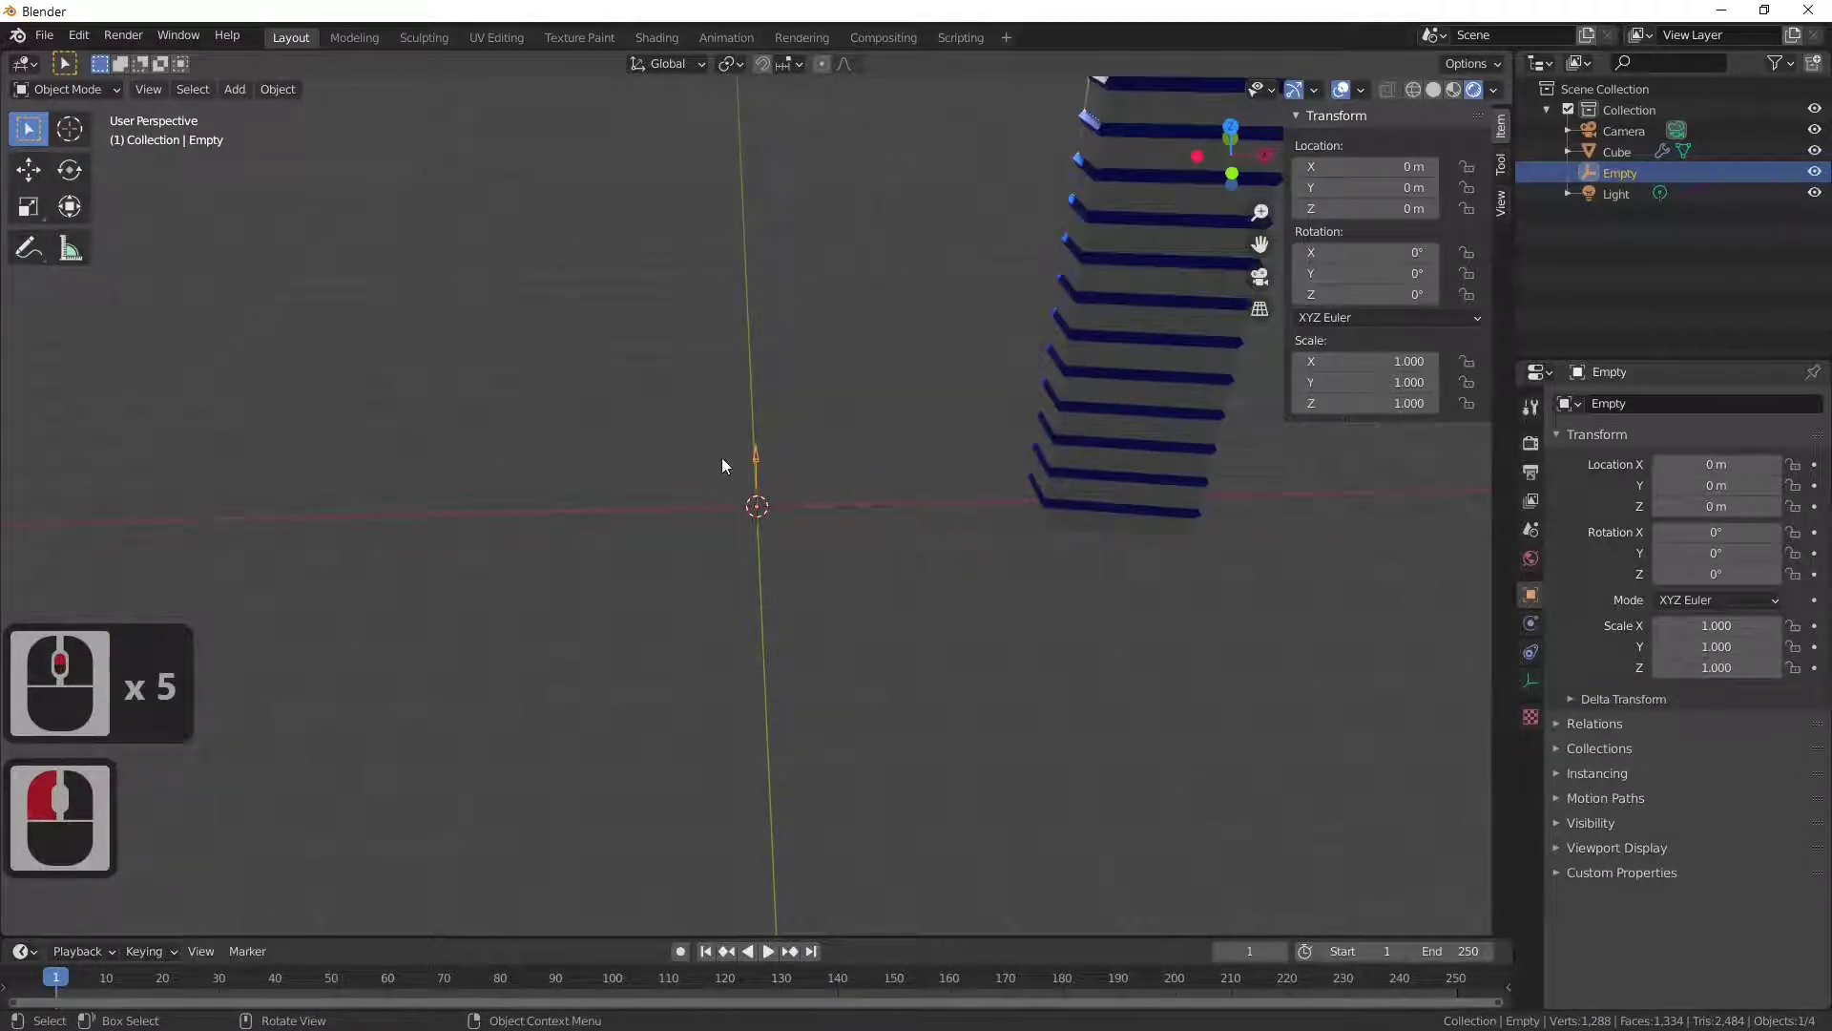
middle_click(875, 514)
click(975, 400)
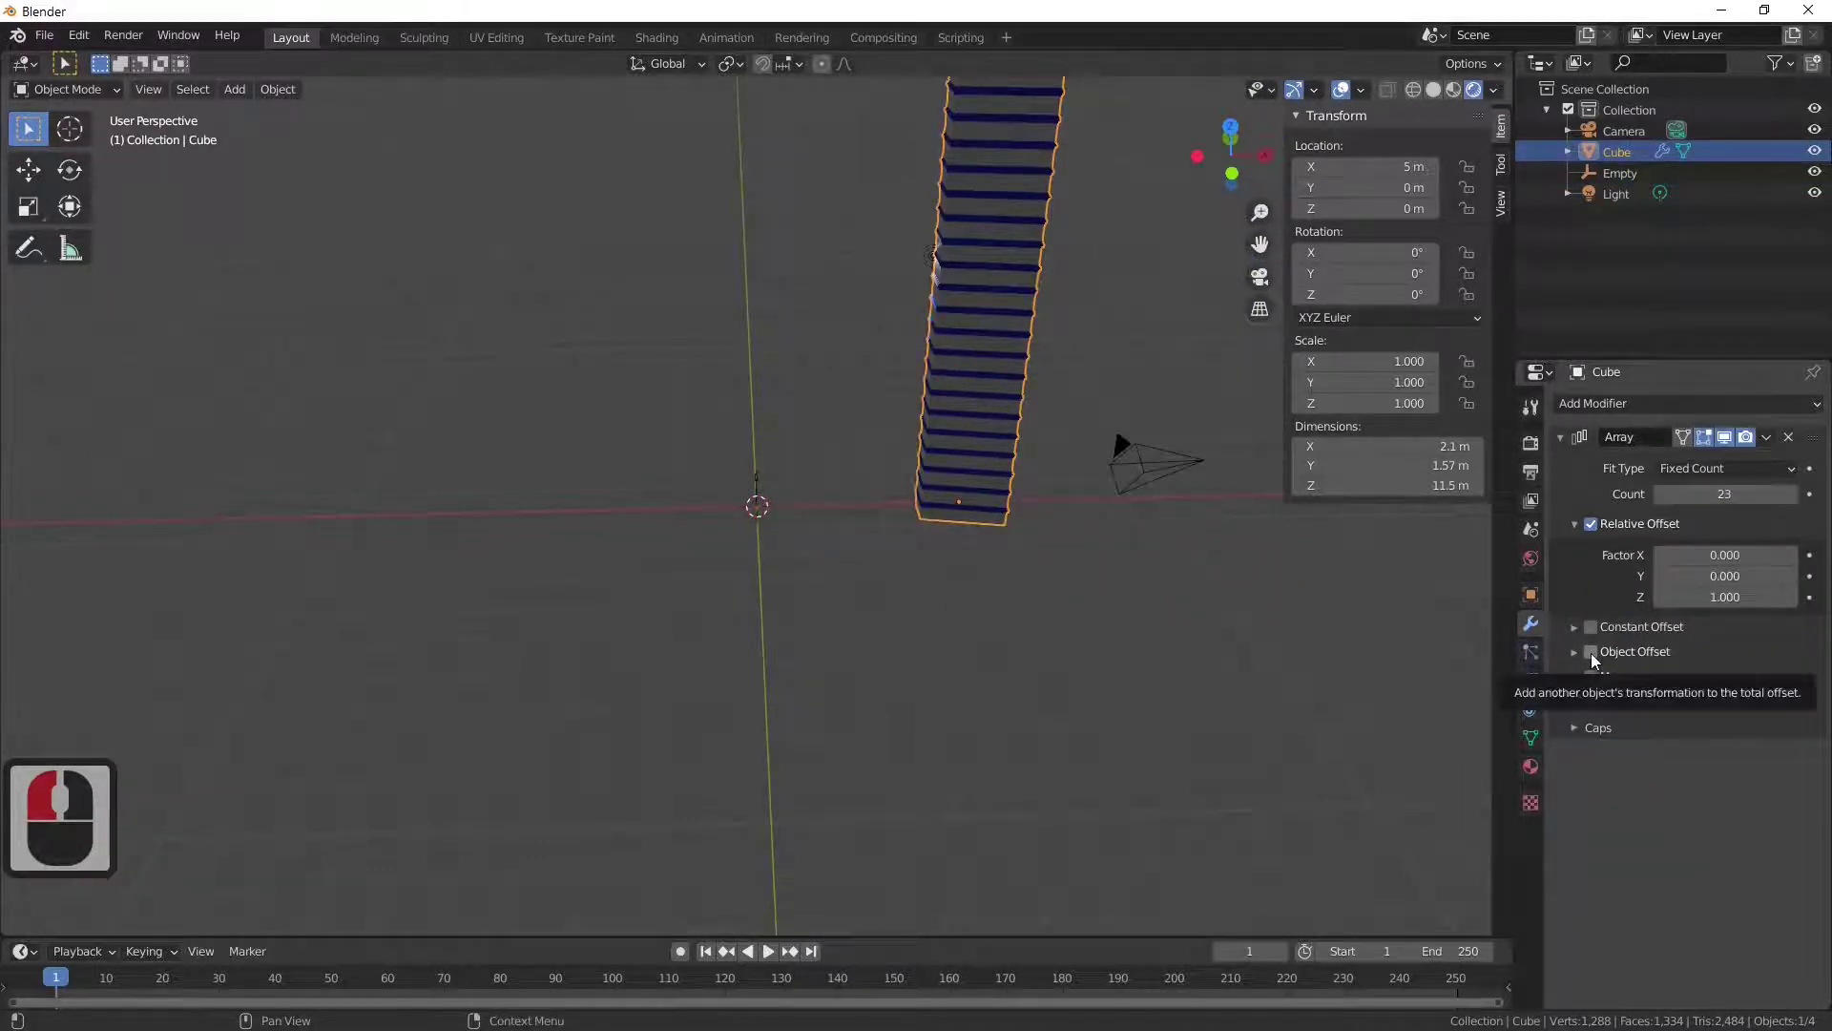
click(1580, 659)
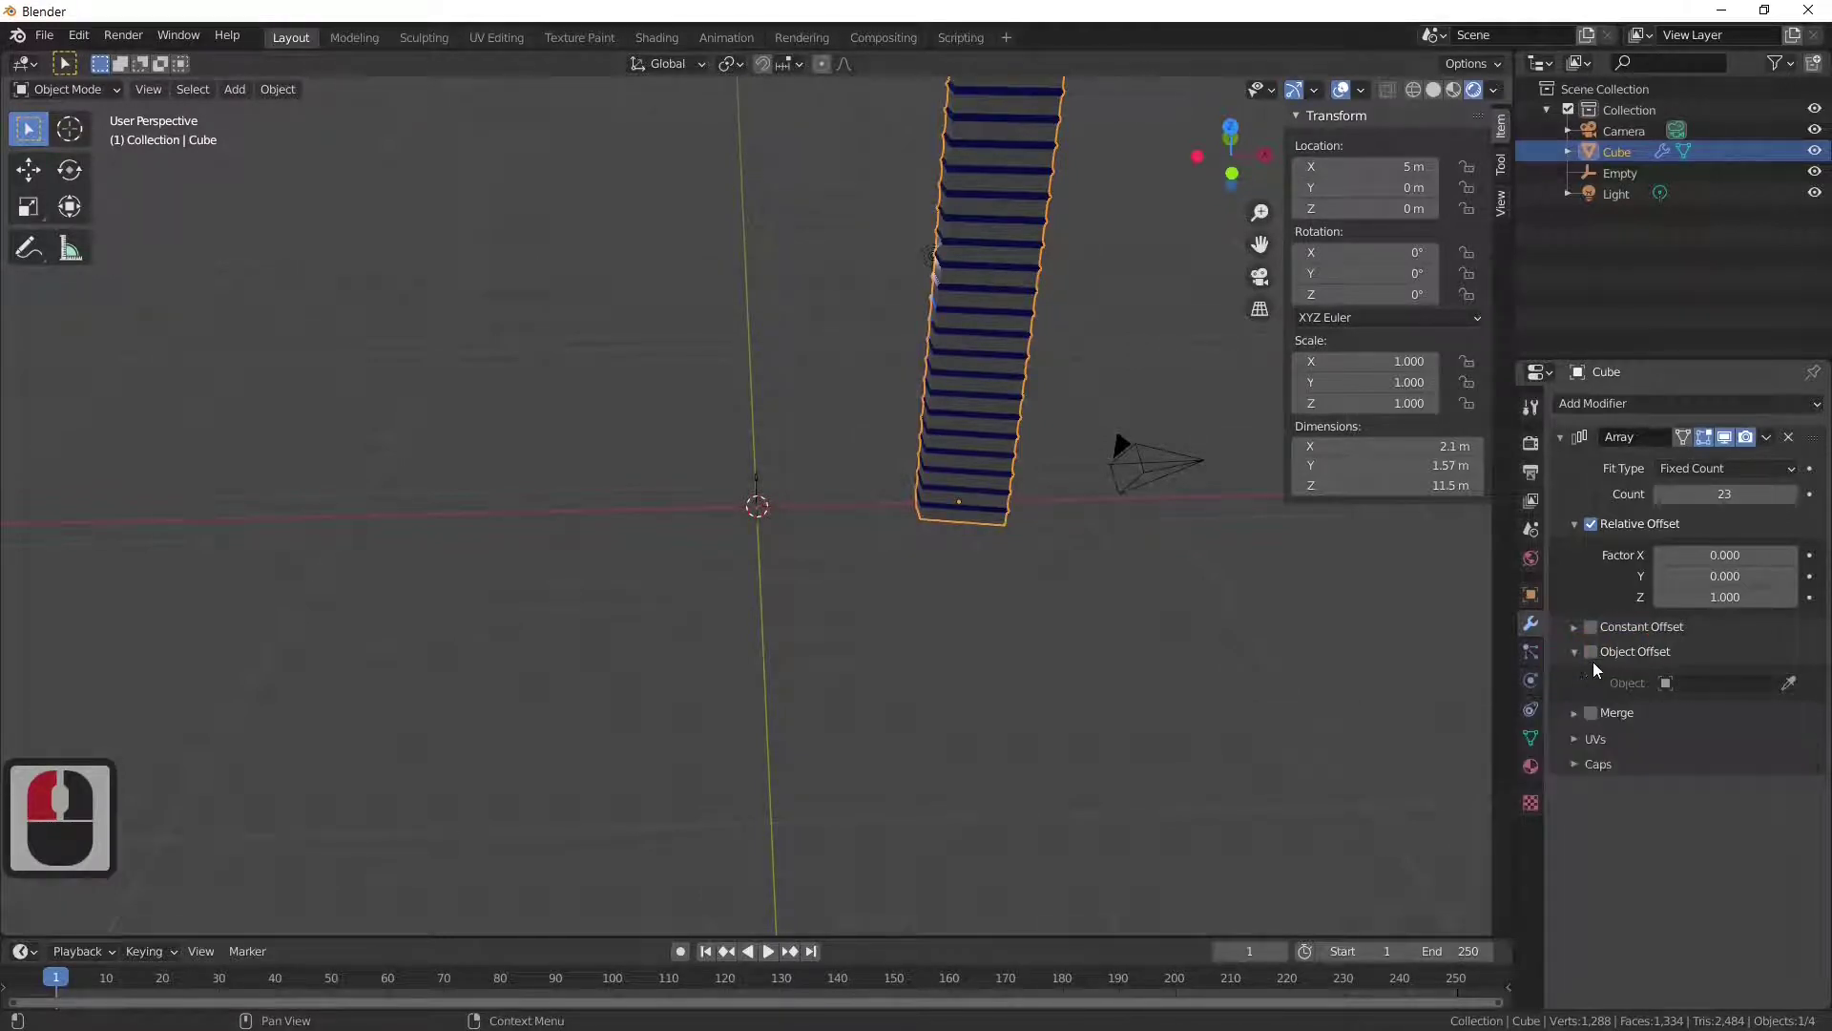
click(1596, 659)
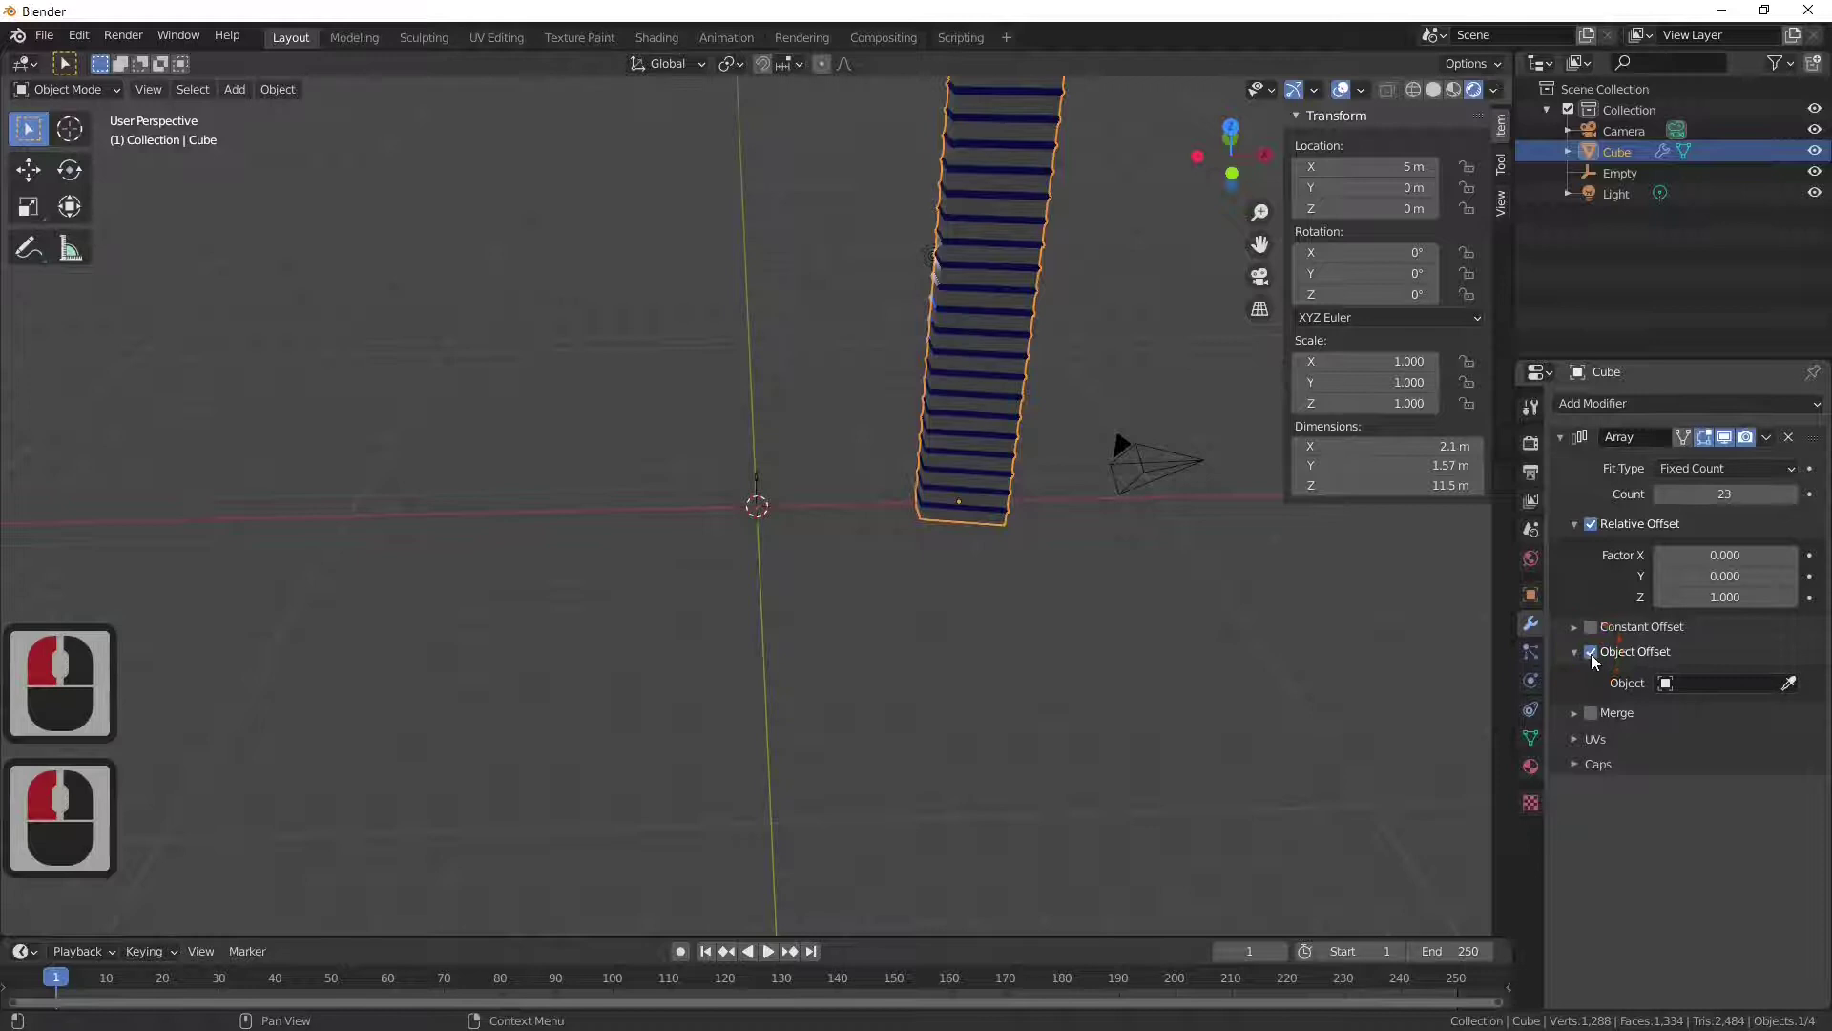
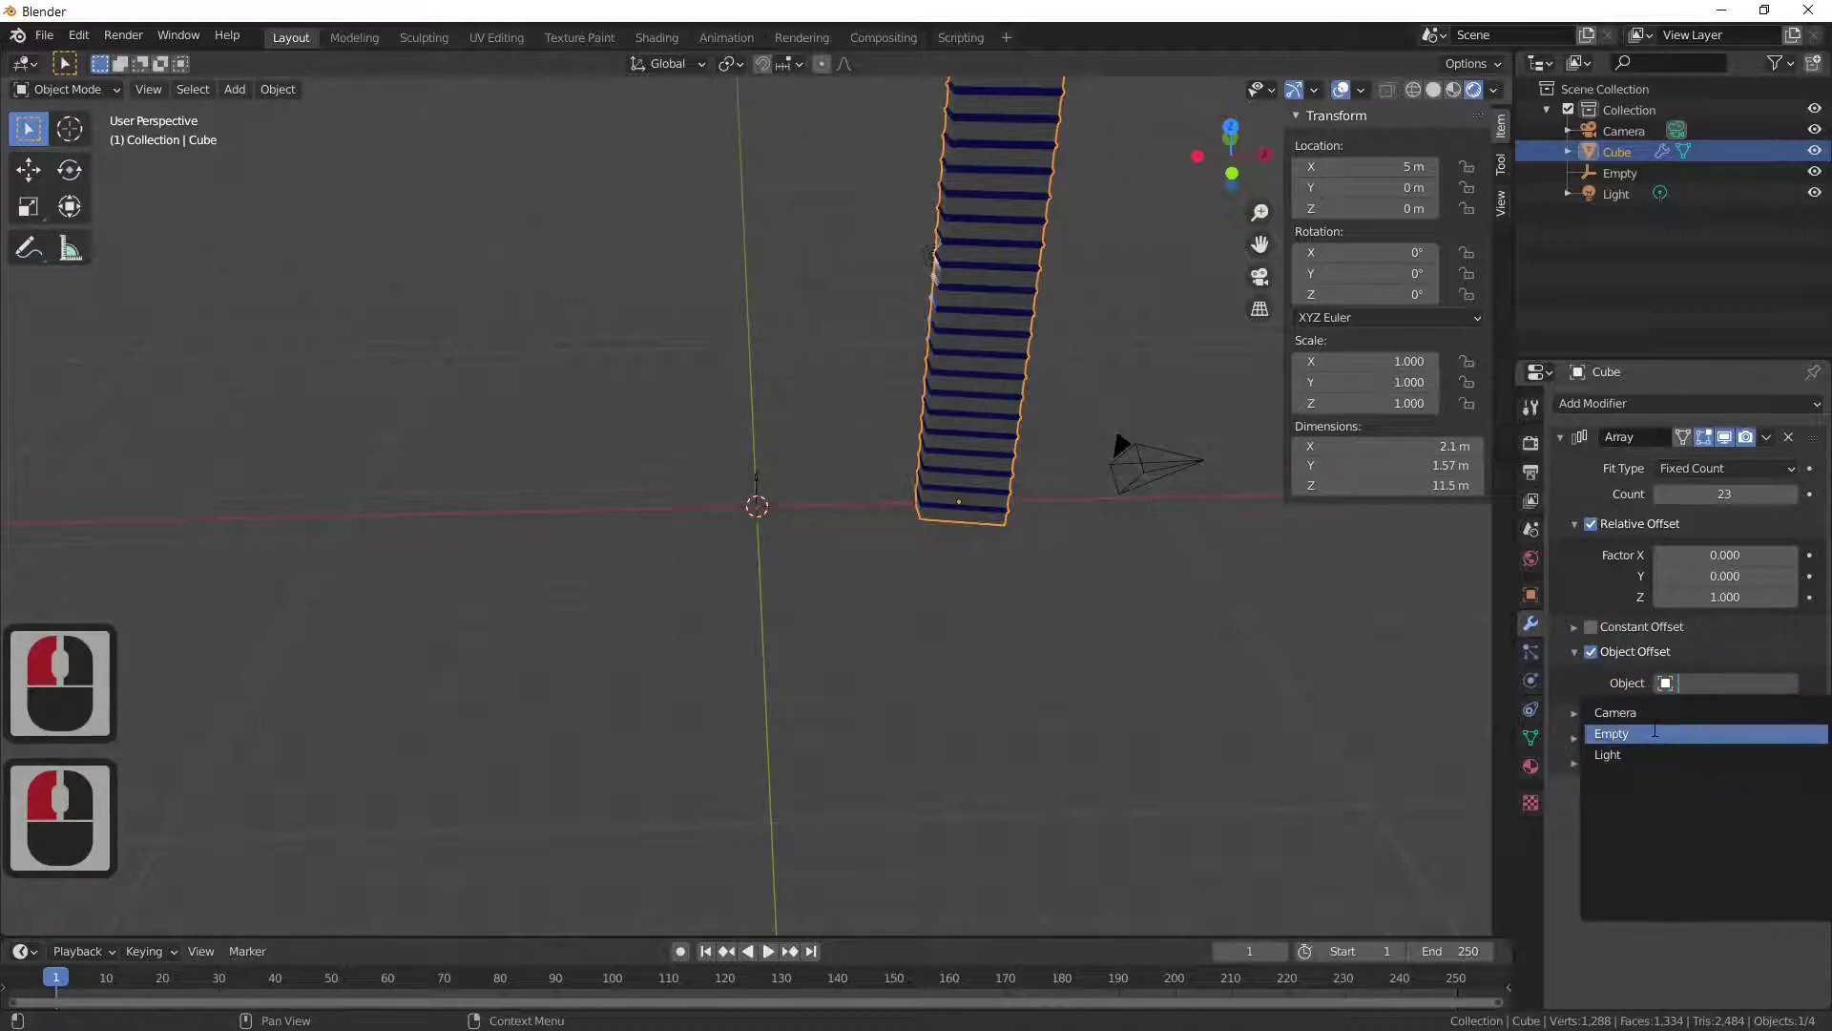
click(1662, 738)
Step: Orbit and zoom around the spread-out step copies to inspect them
middle_click(1054, 653)
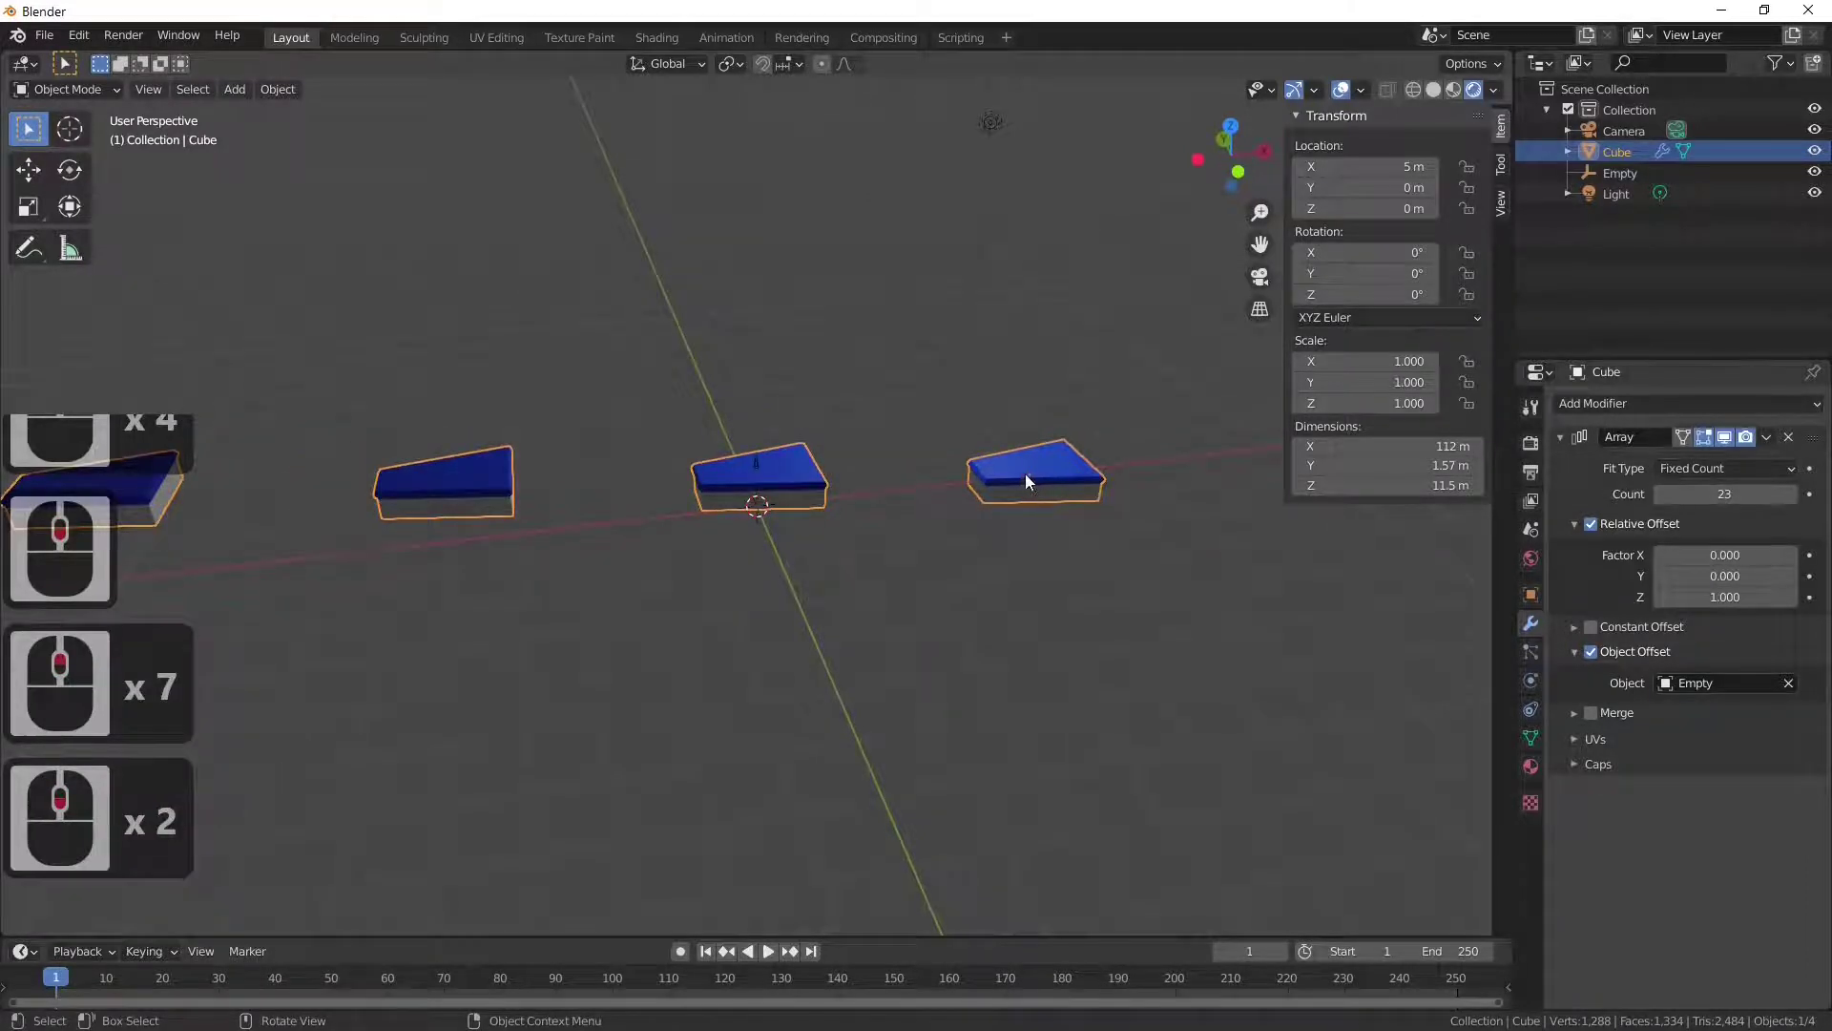
middle_click(955, 472)
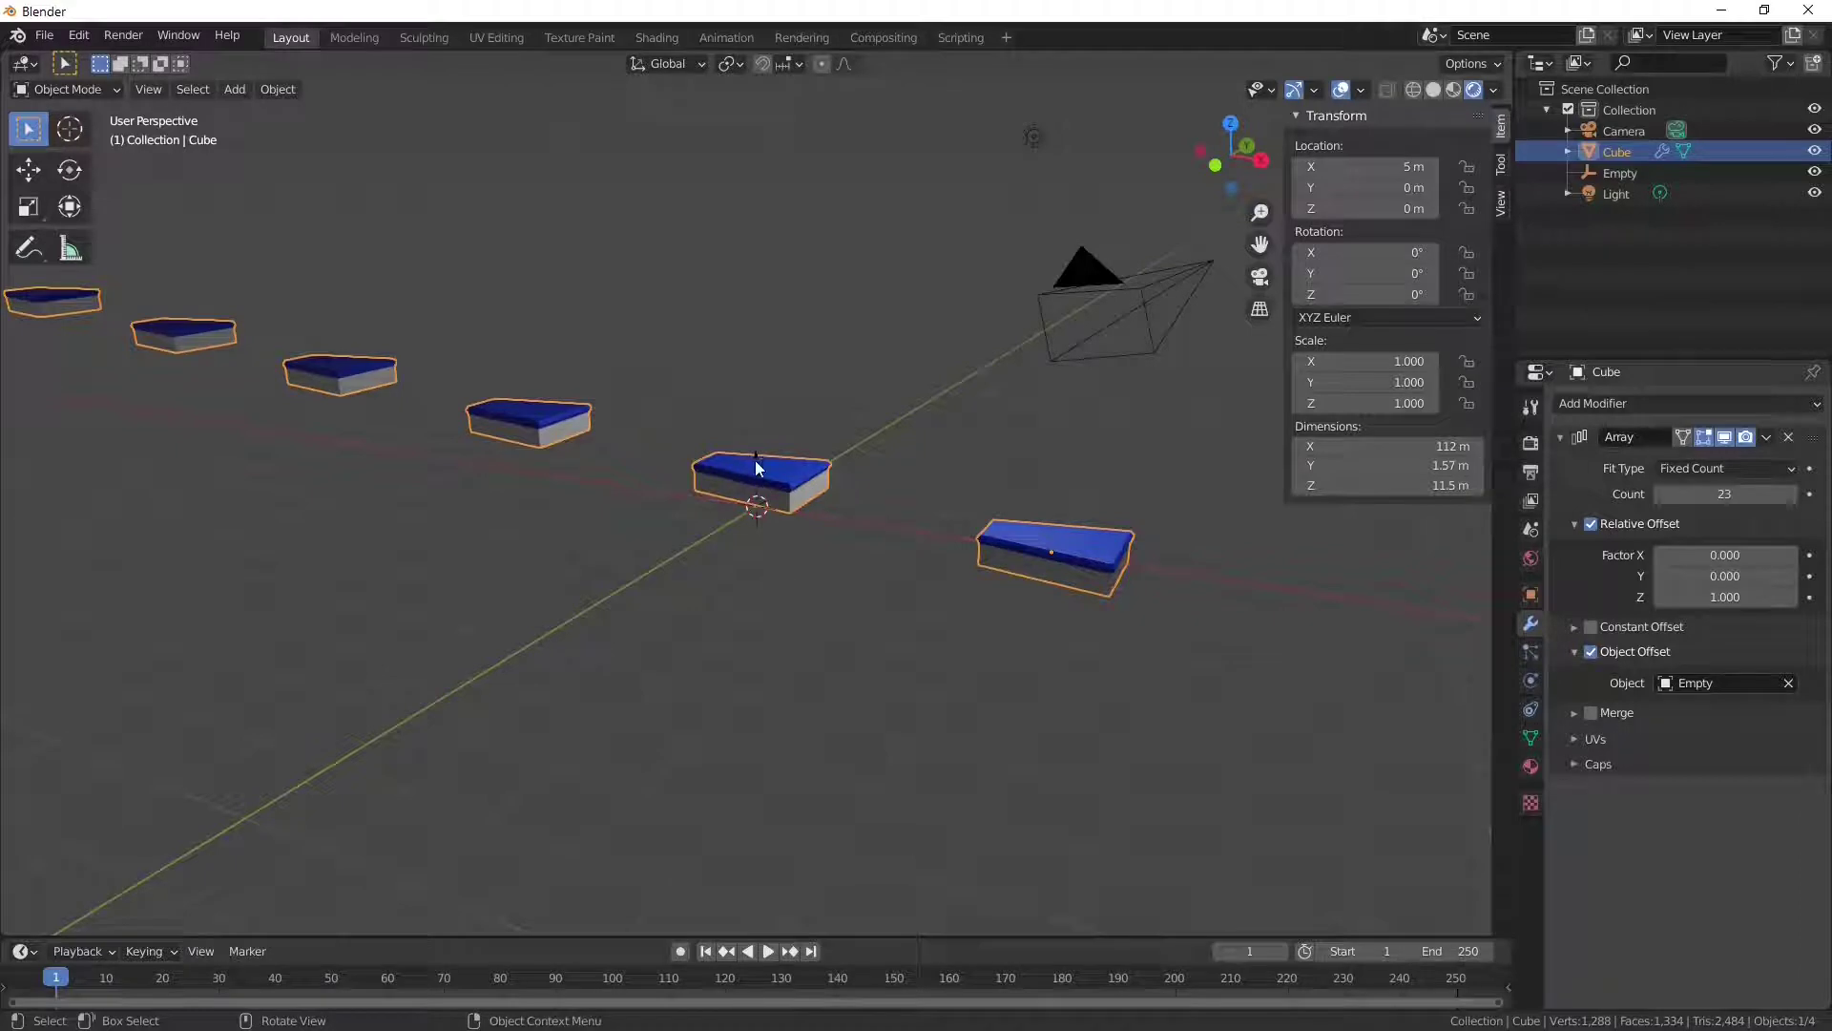
middle_click(1149, 619)
middle_click(1176, 657)
click(947, 548)
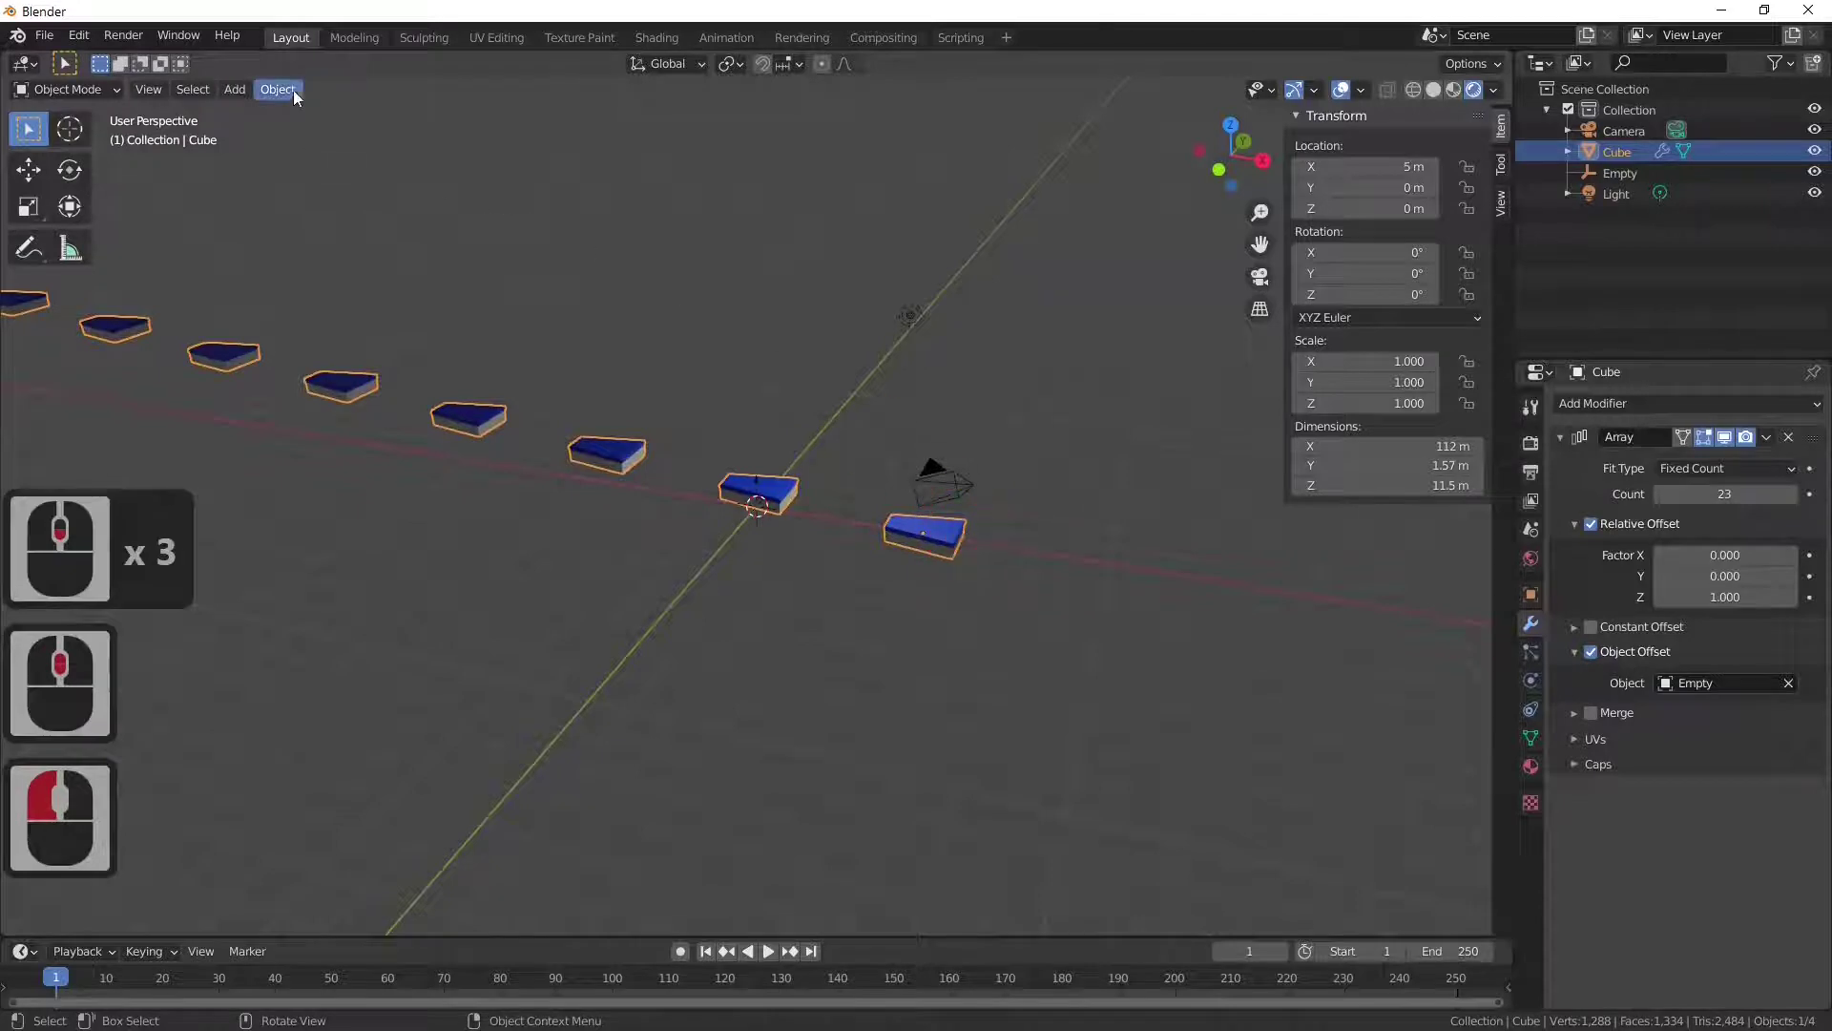
middle_click(794, 548)
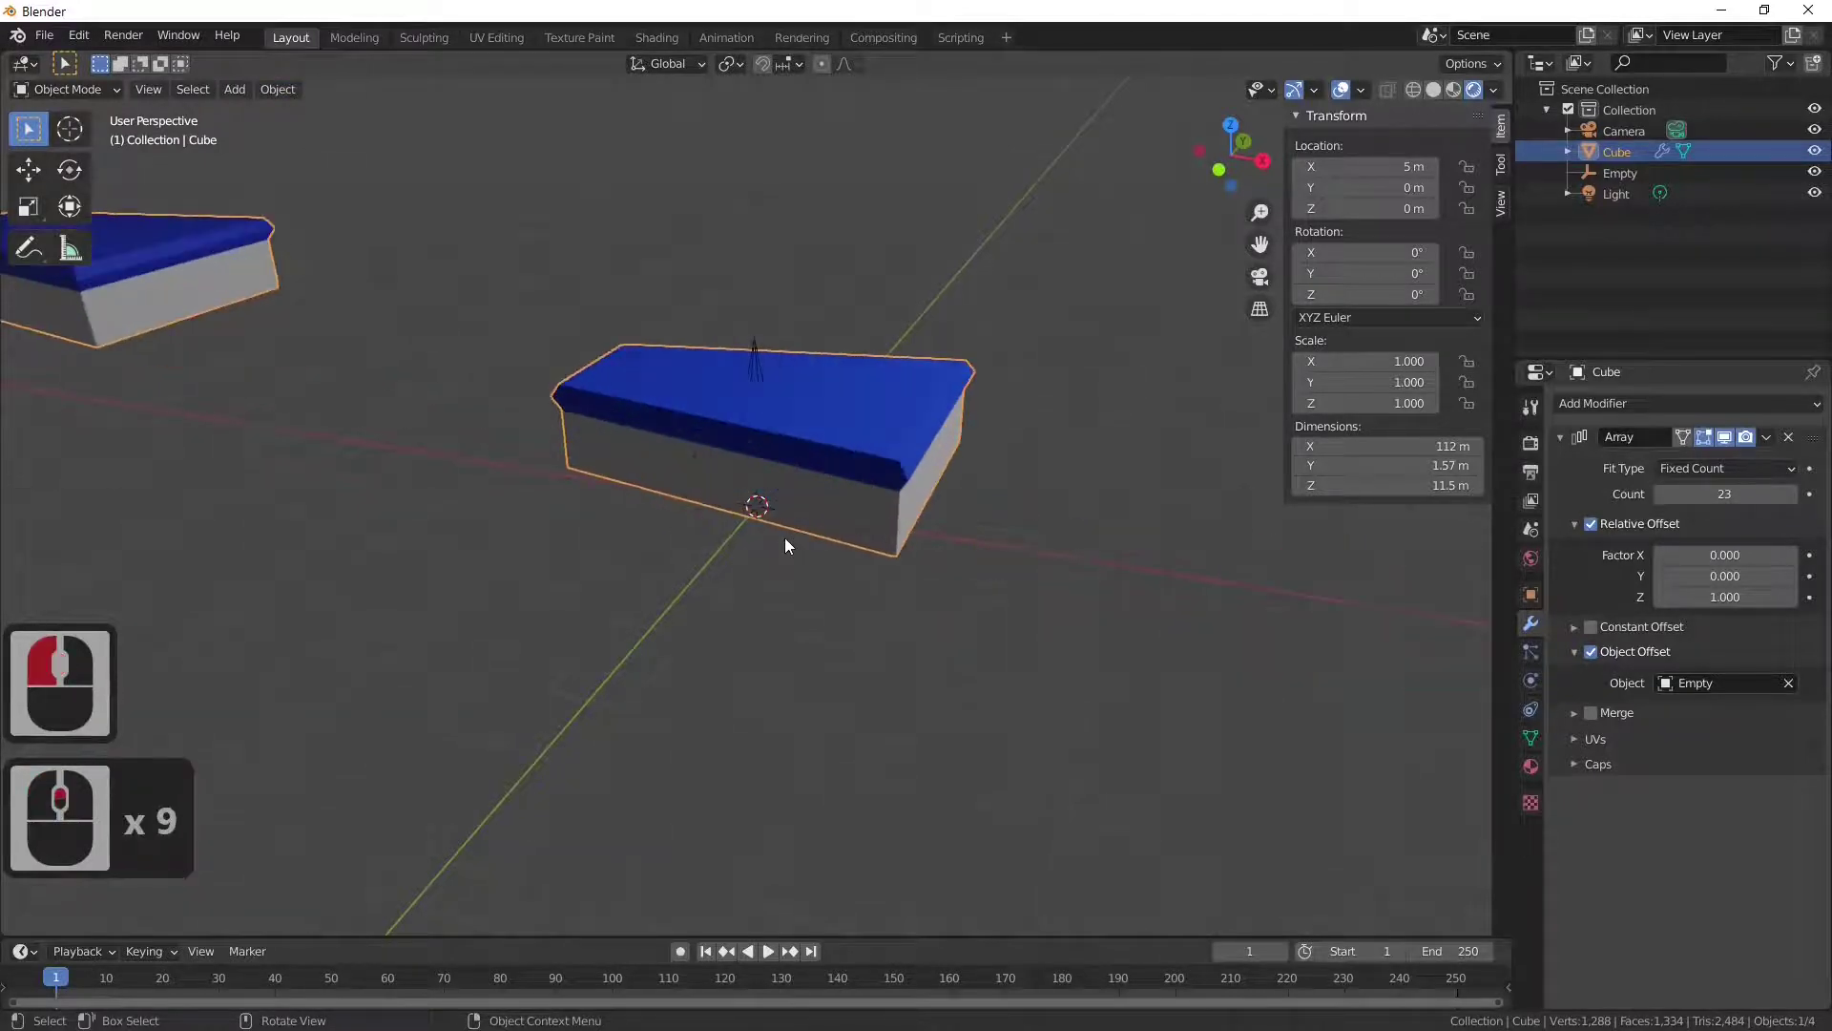
click(316, 146)
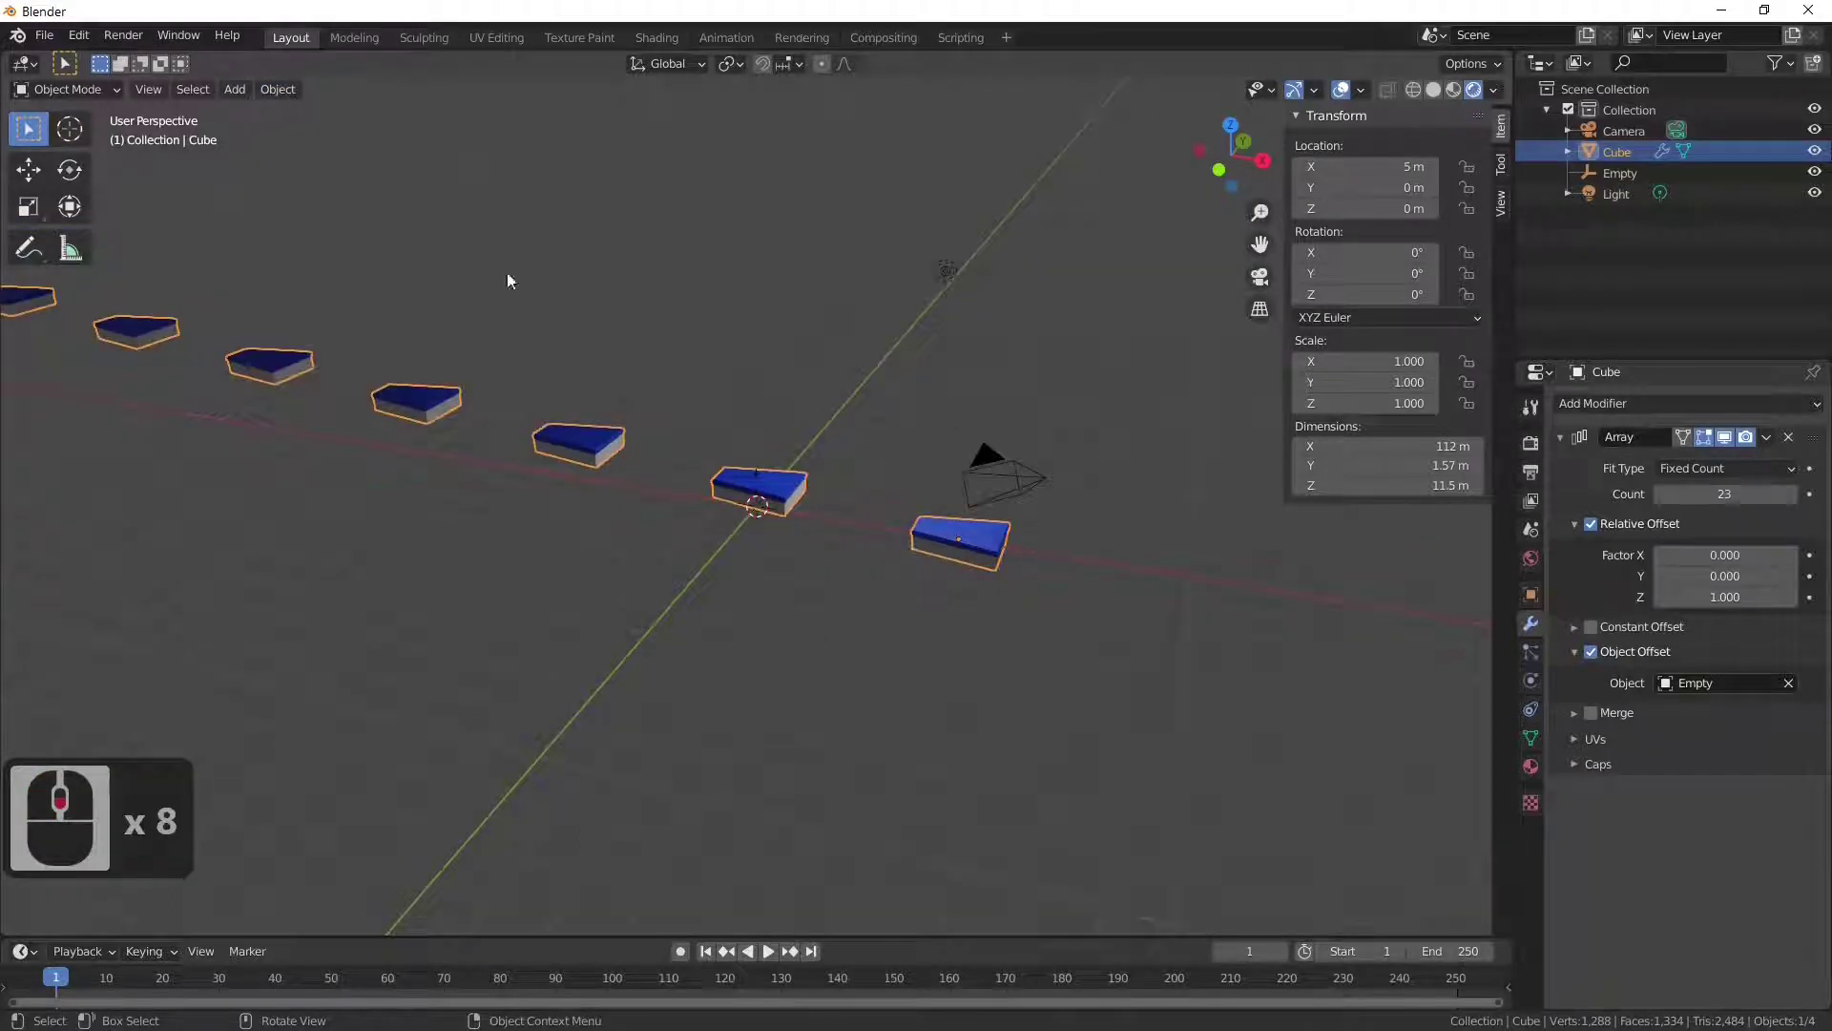
Step: Set the step array's origin to the 3D cursor so its location reads 0 m
click(299, 96)
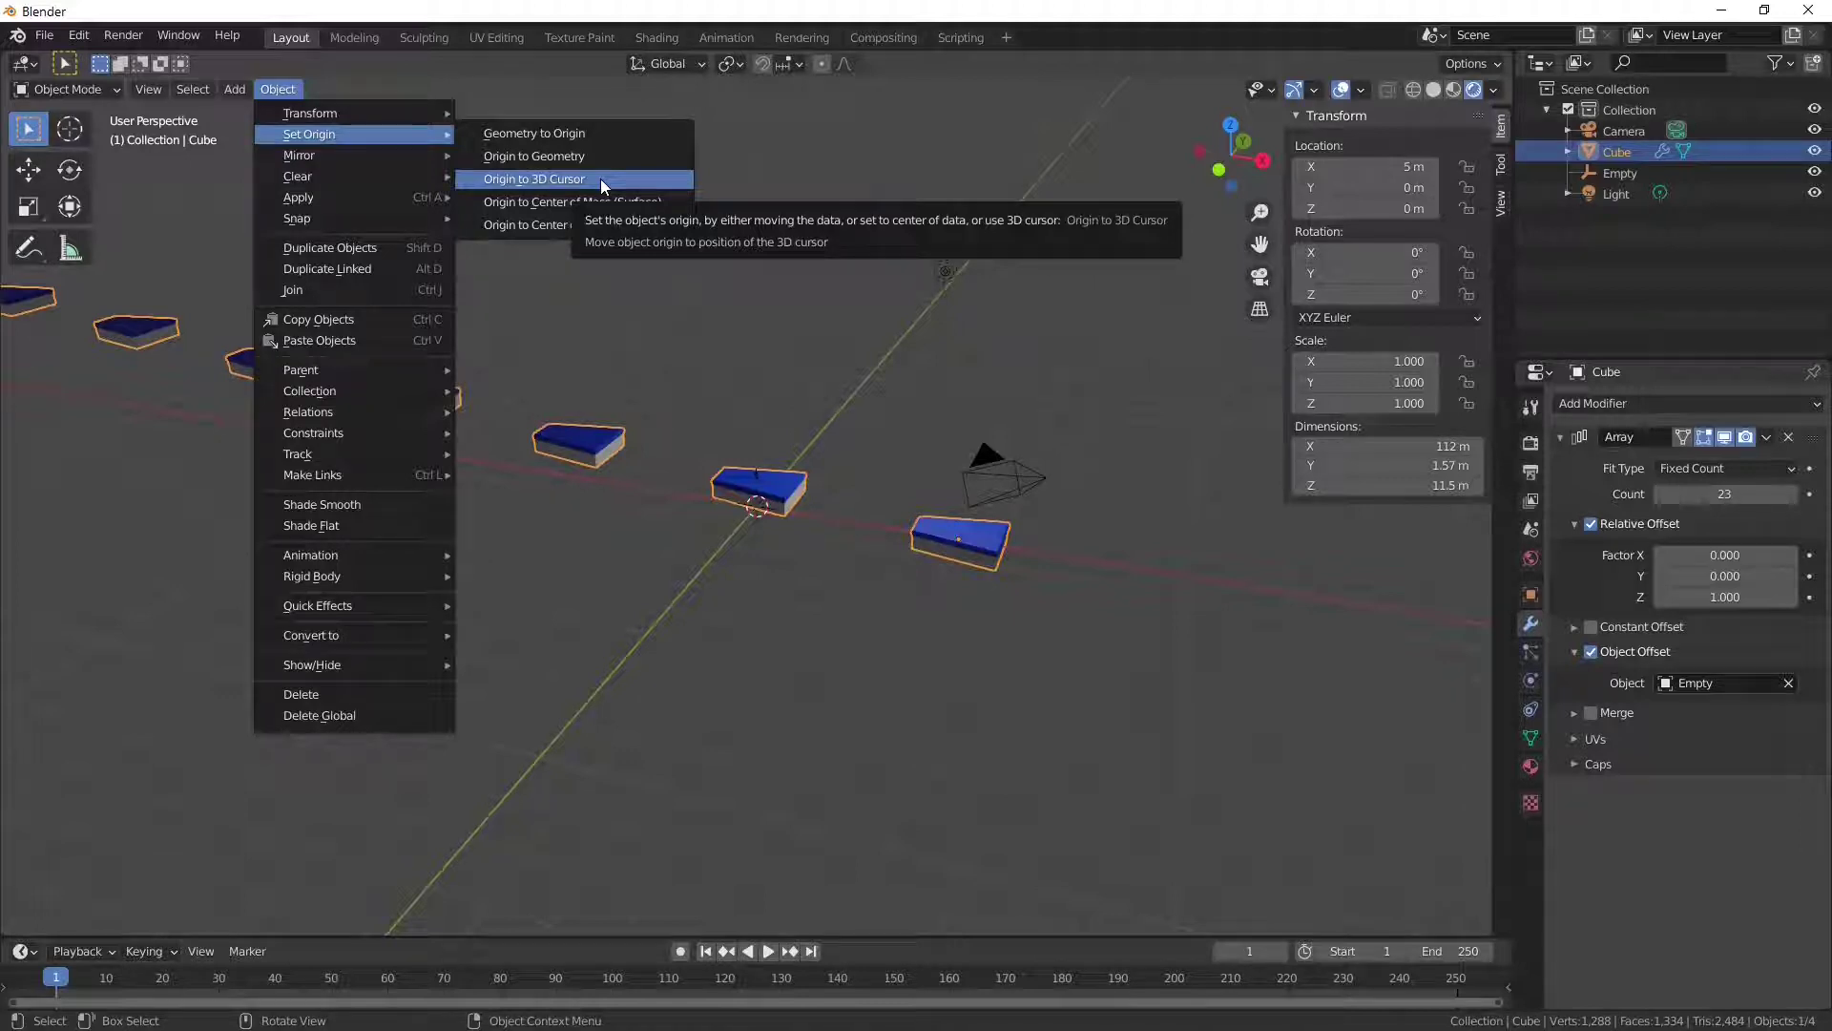
click(606, 185)
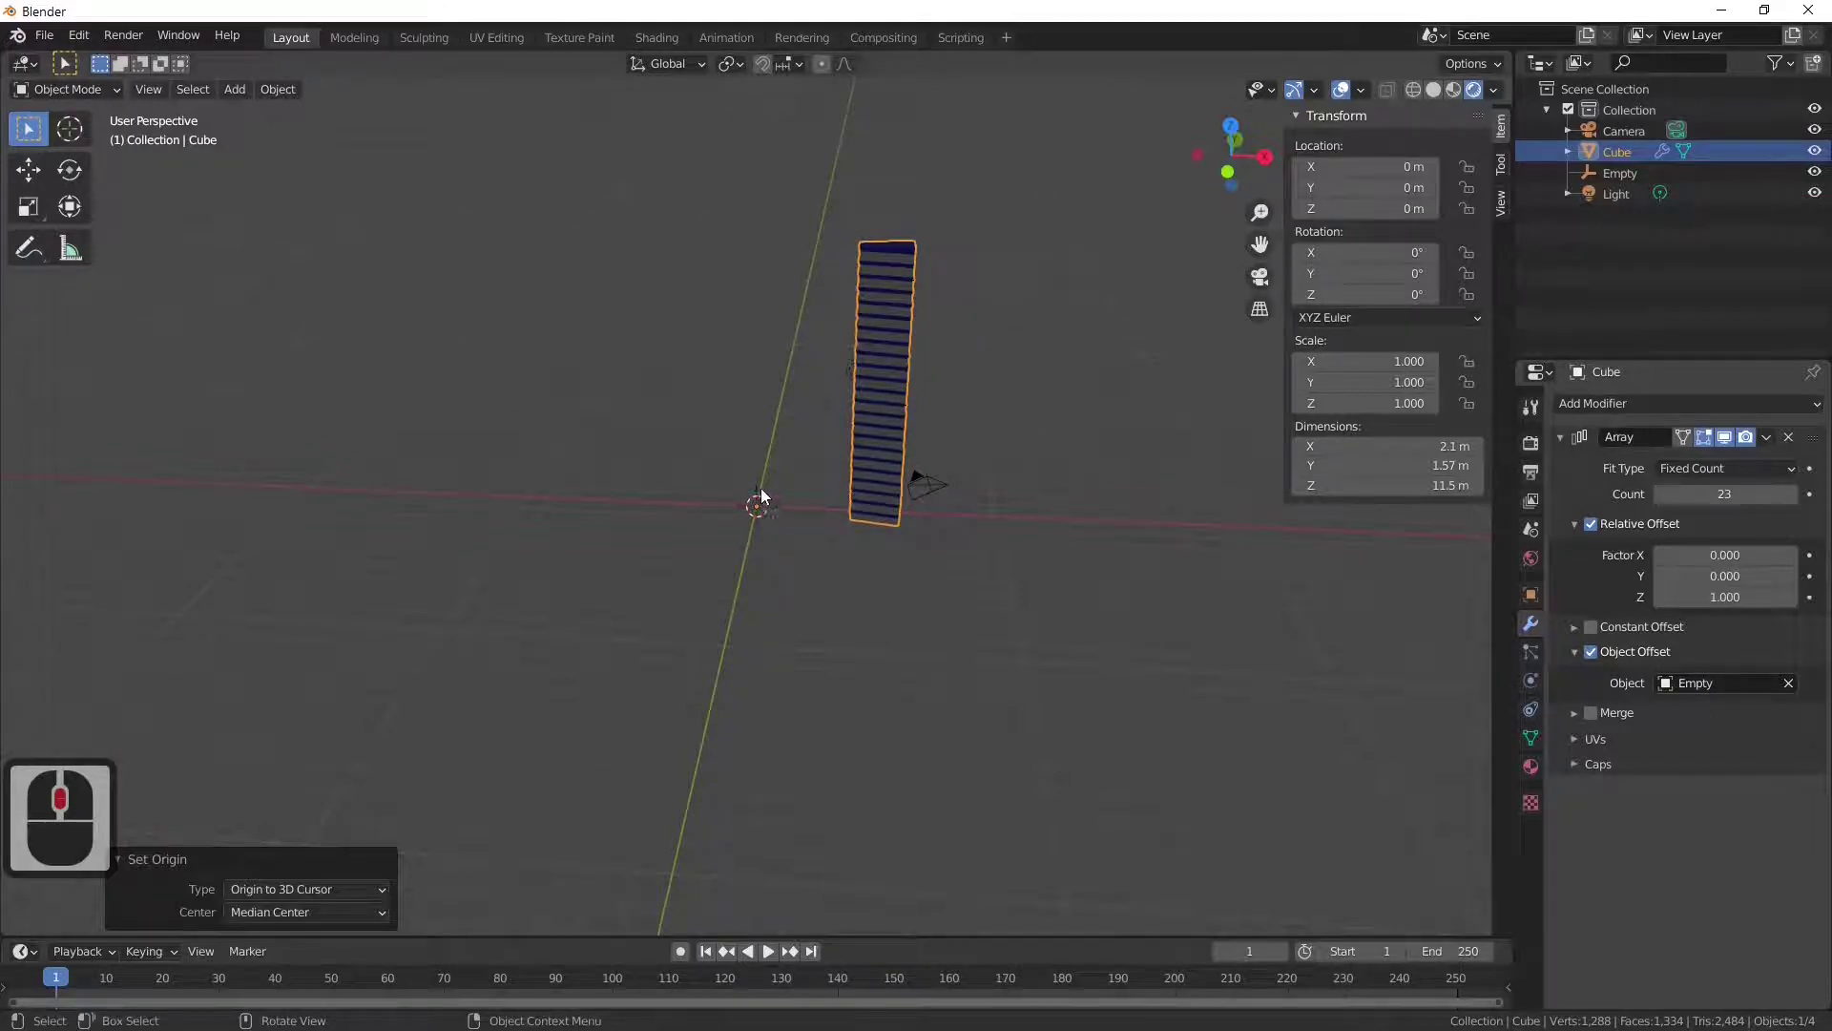
Step: Rotate the Empty 10.4° on Z, twisting the 23 steps into a spiral, and view it whole
drag(762, 493, 1543, 645)
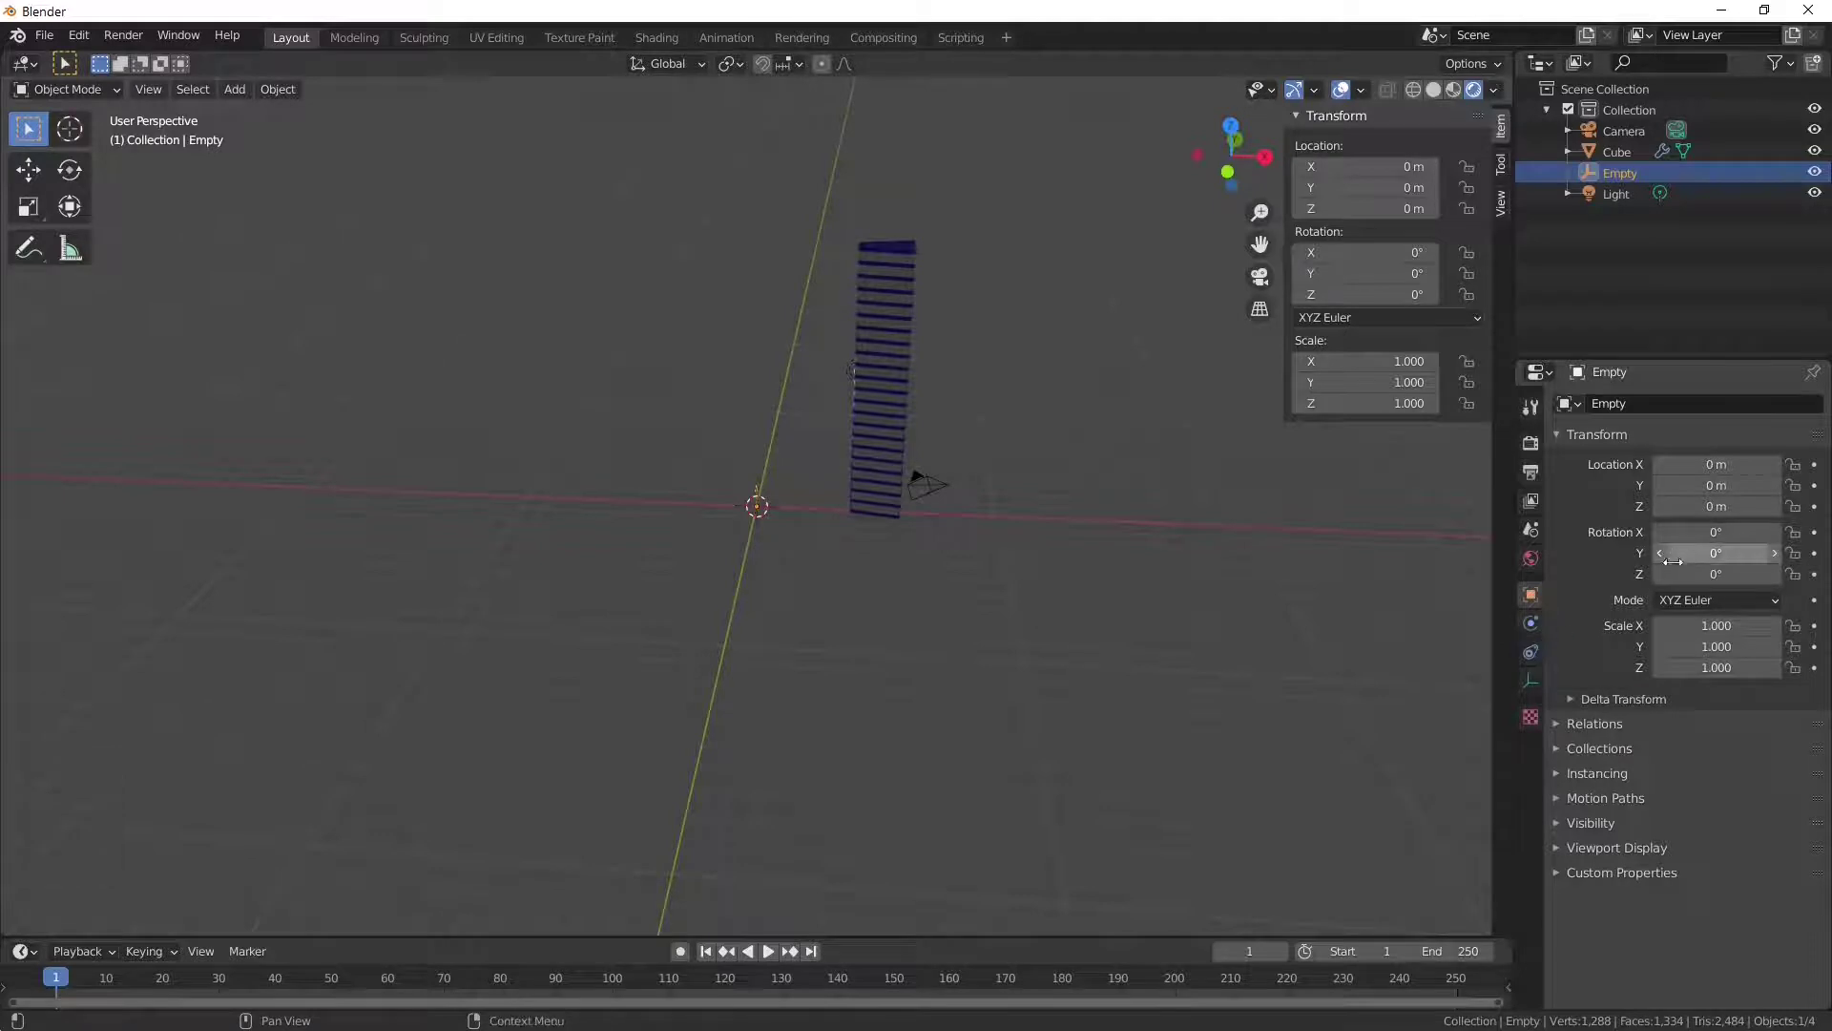
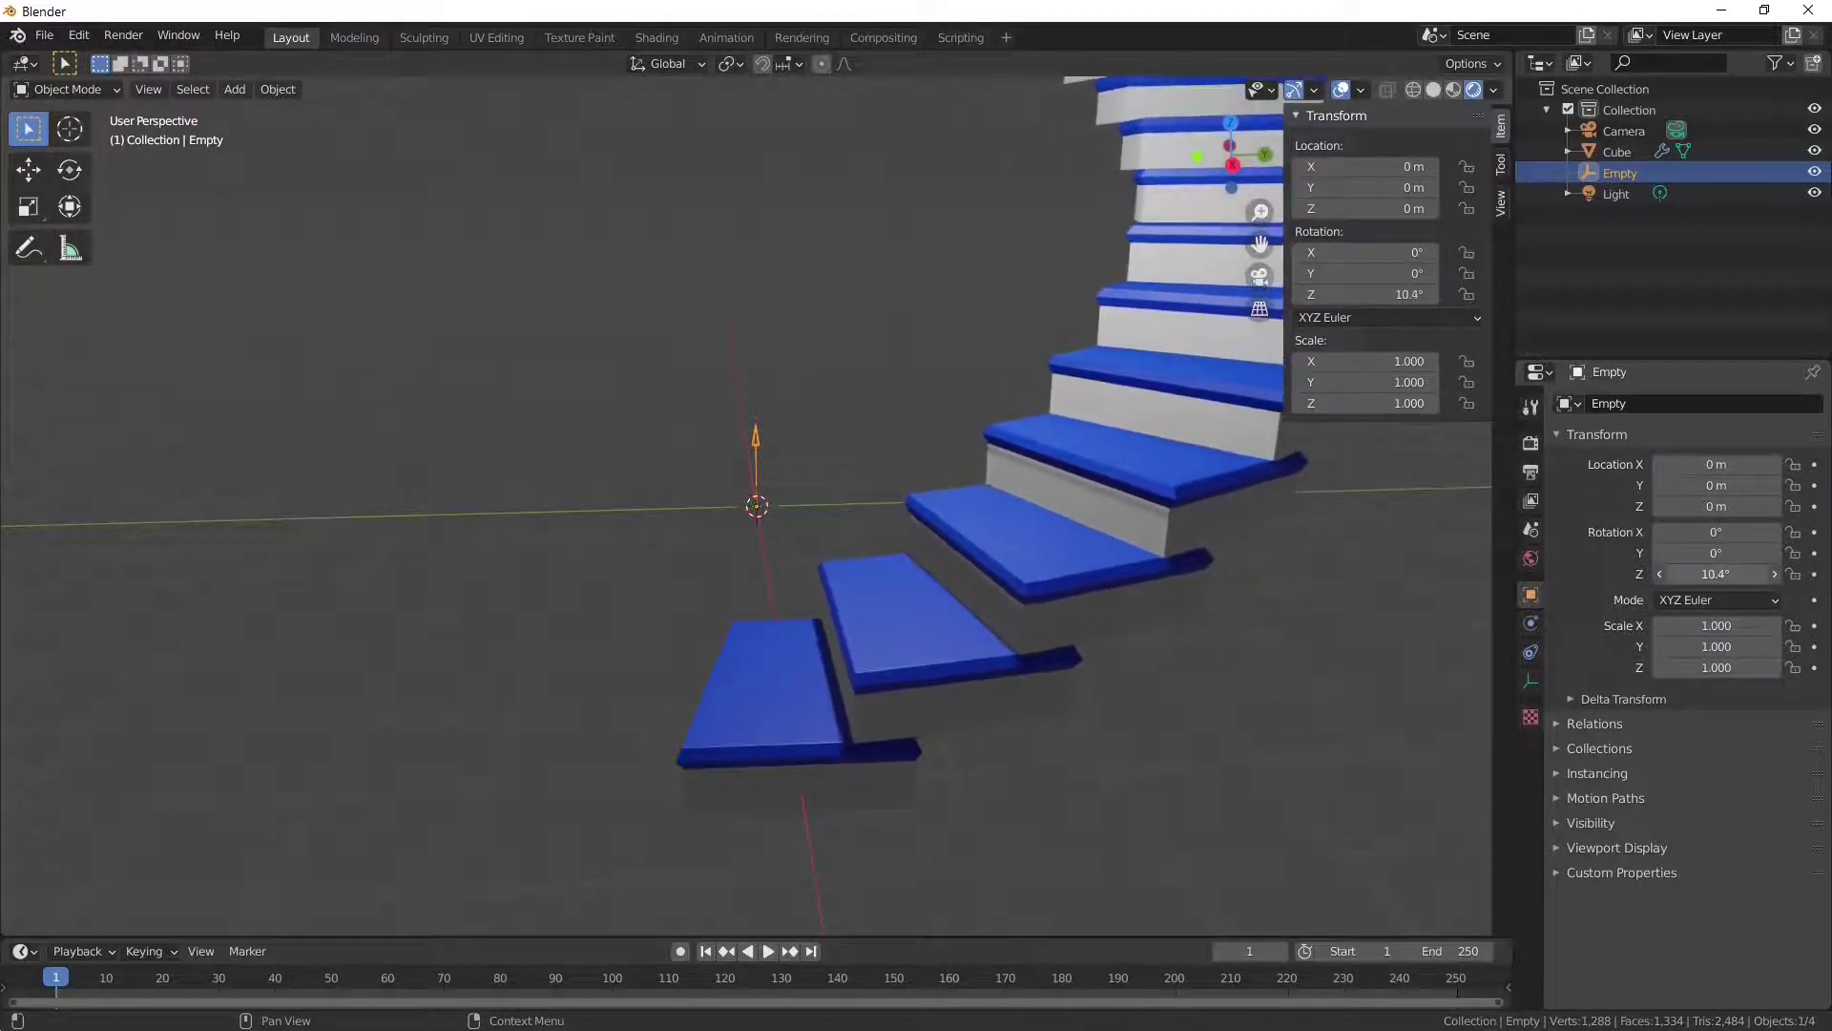
click(1786, 585)
middle_click(1236, 689)
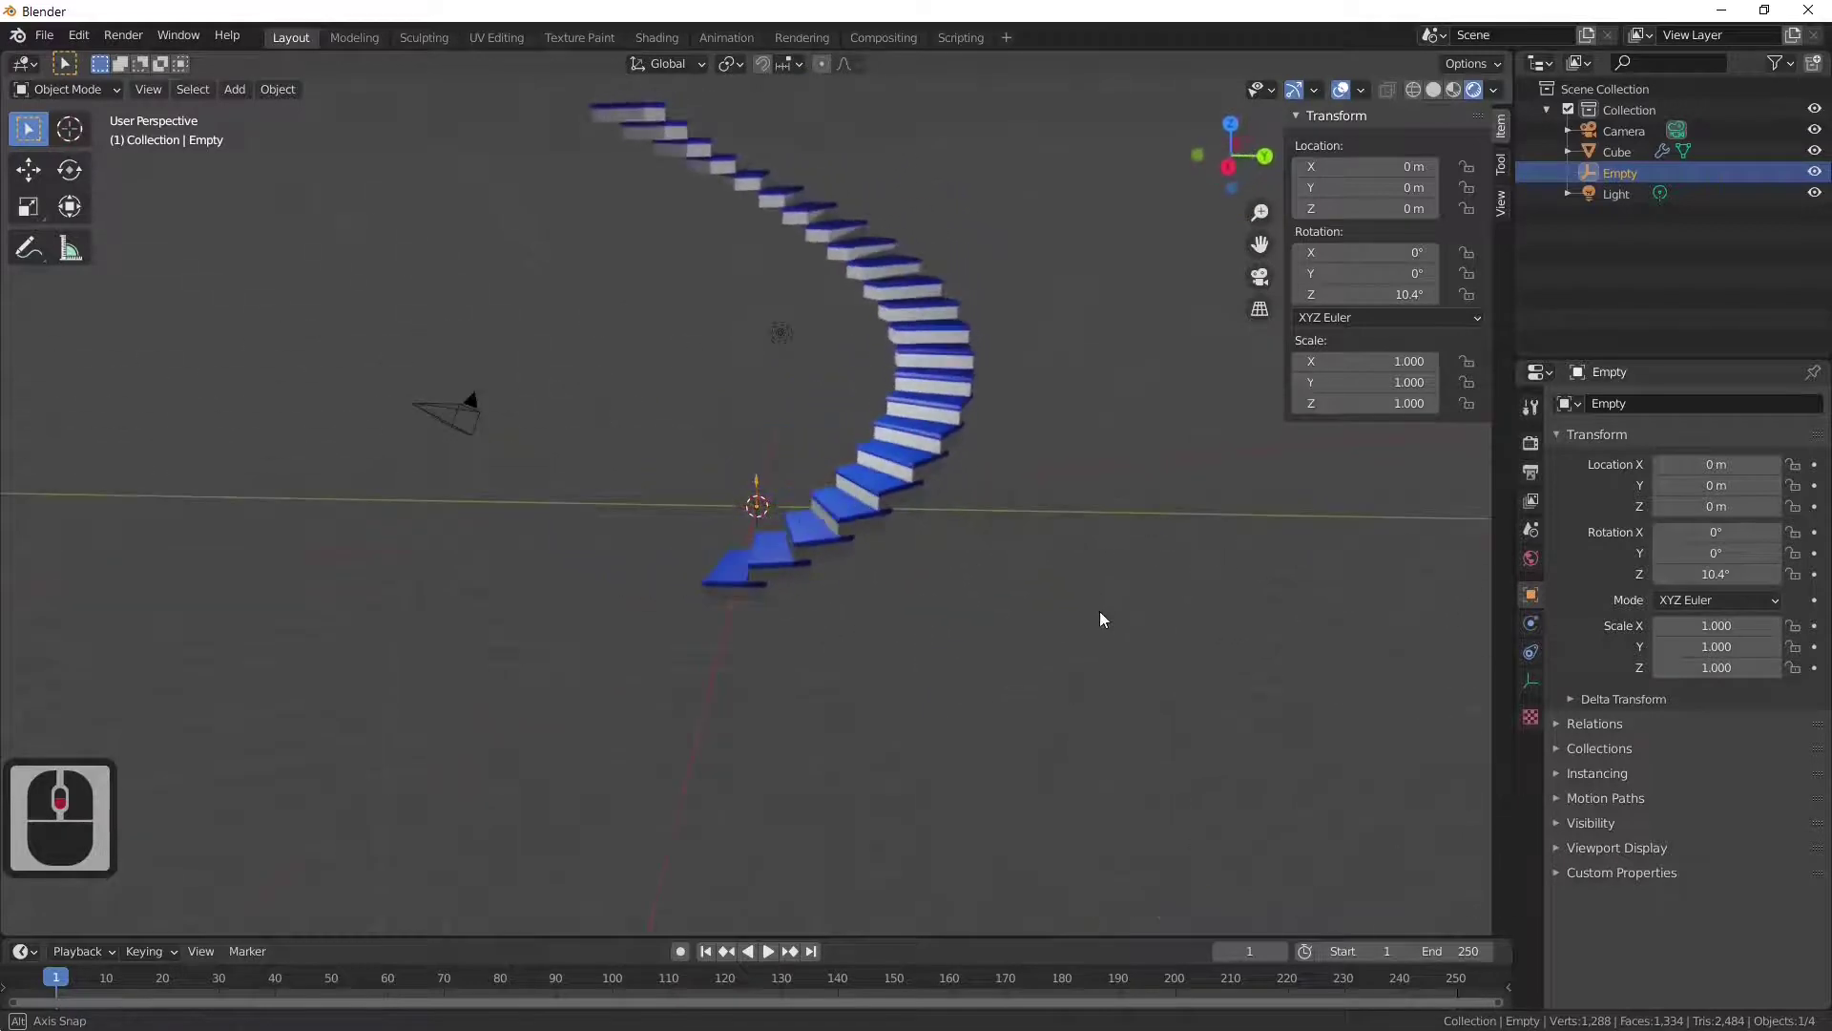
middle_click(1103, 617)
Step: Raise the spiral's Array count to 423 steps and zoom out on the tall tower
click(903, 474)
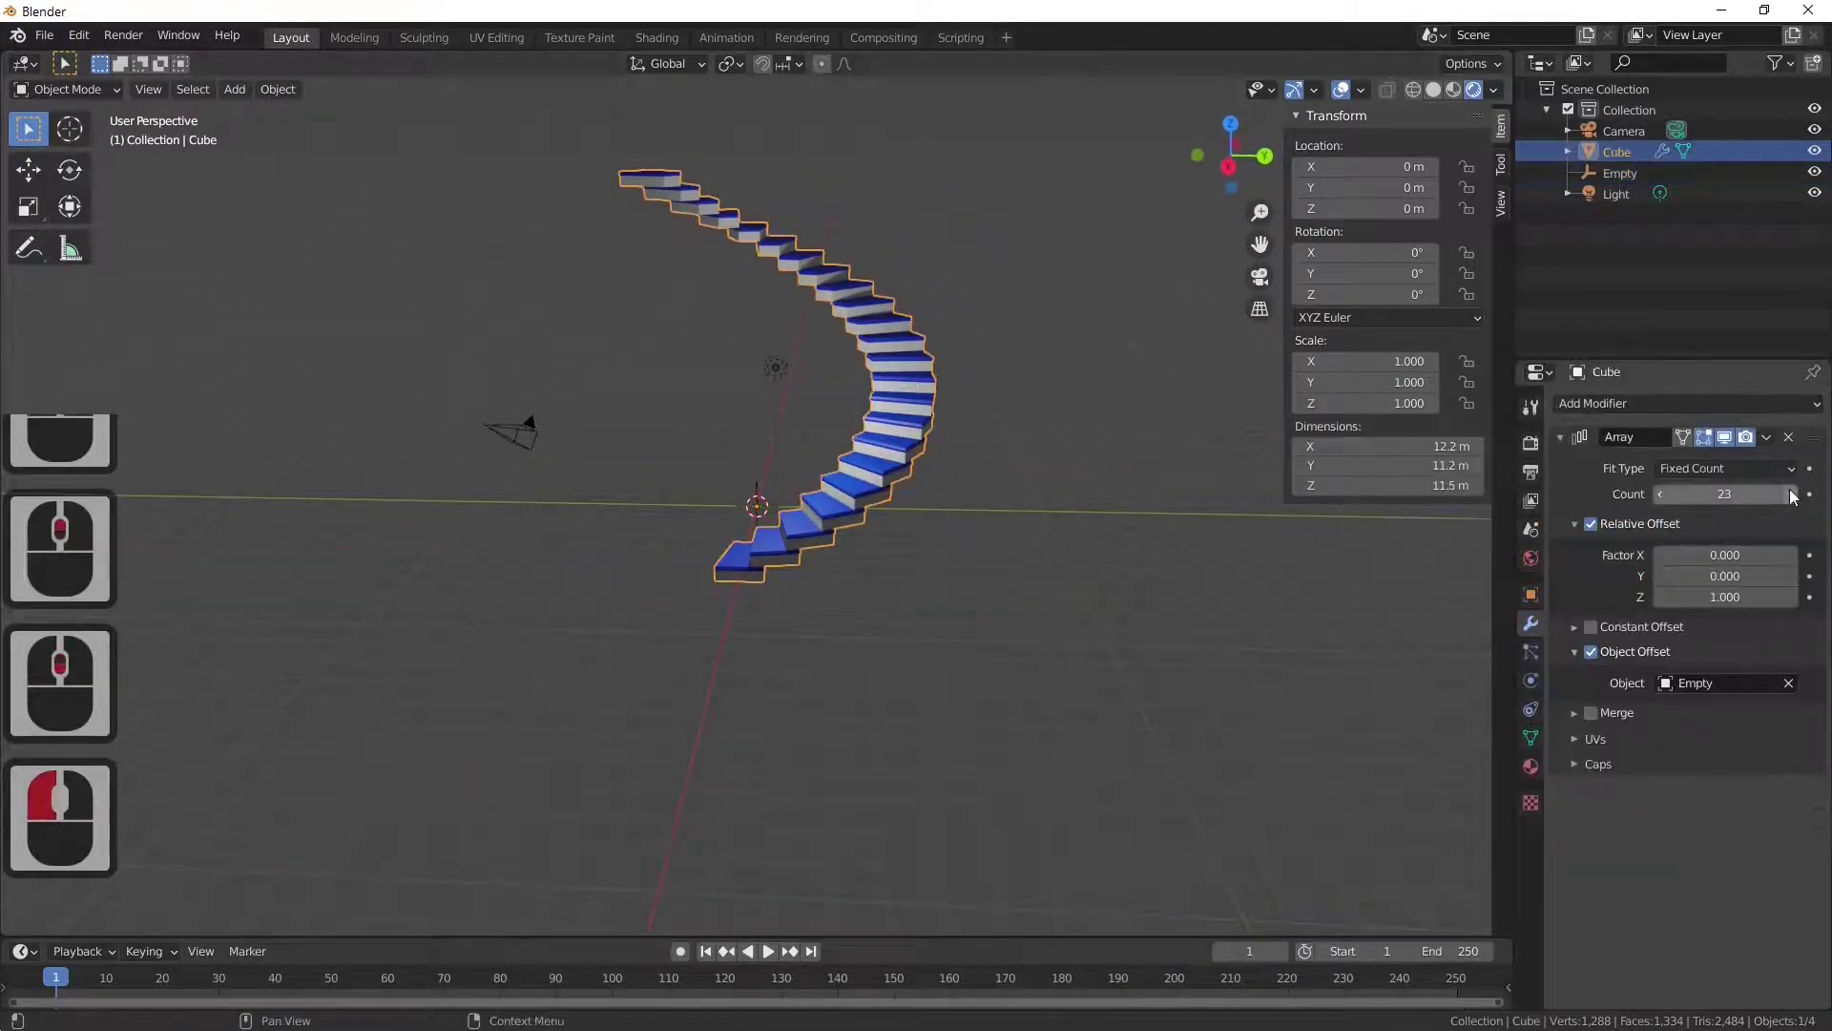
click(1802, 505)
click(1803, 505)
double_click(1802, 505)
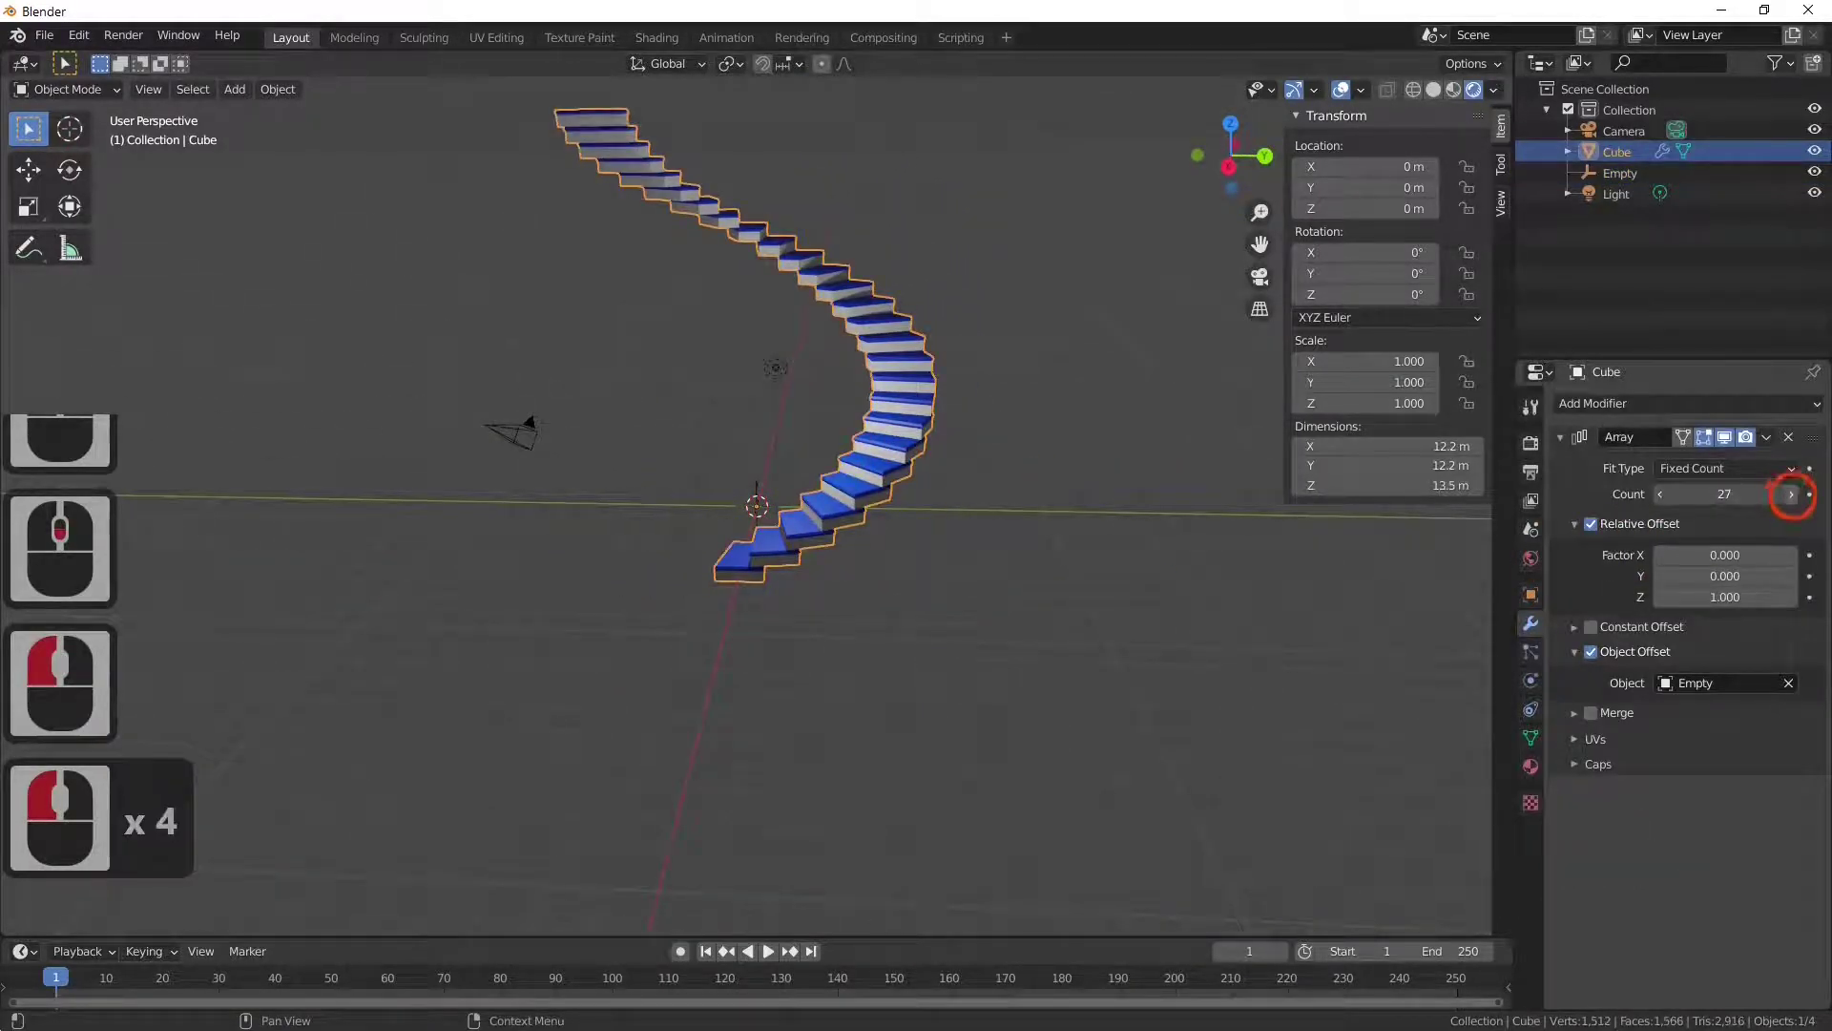
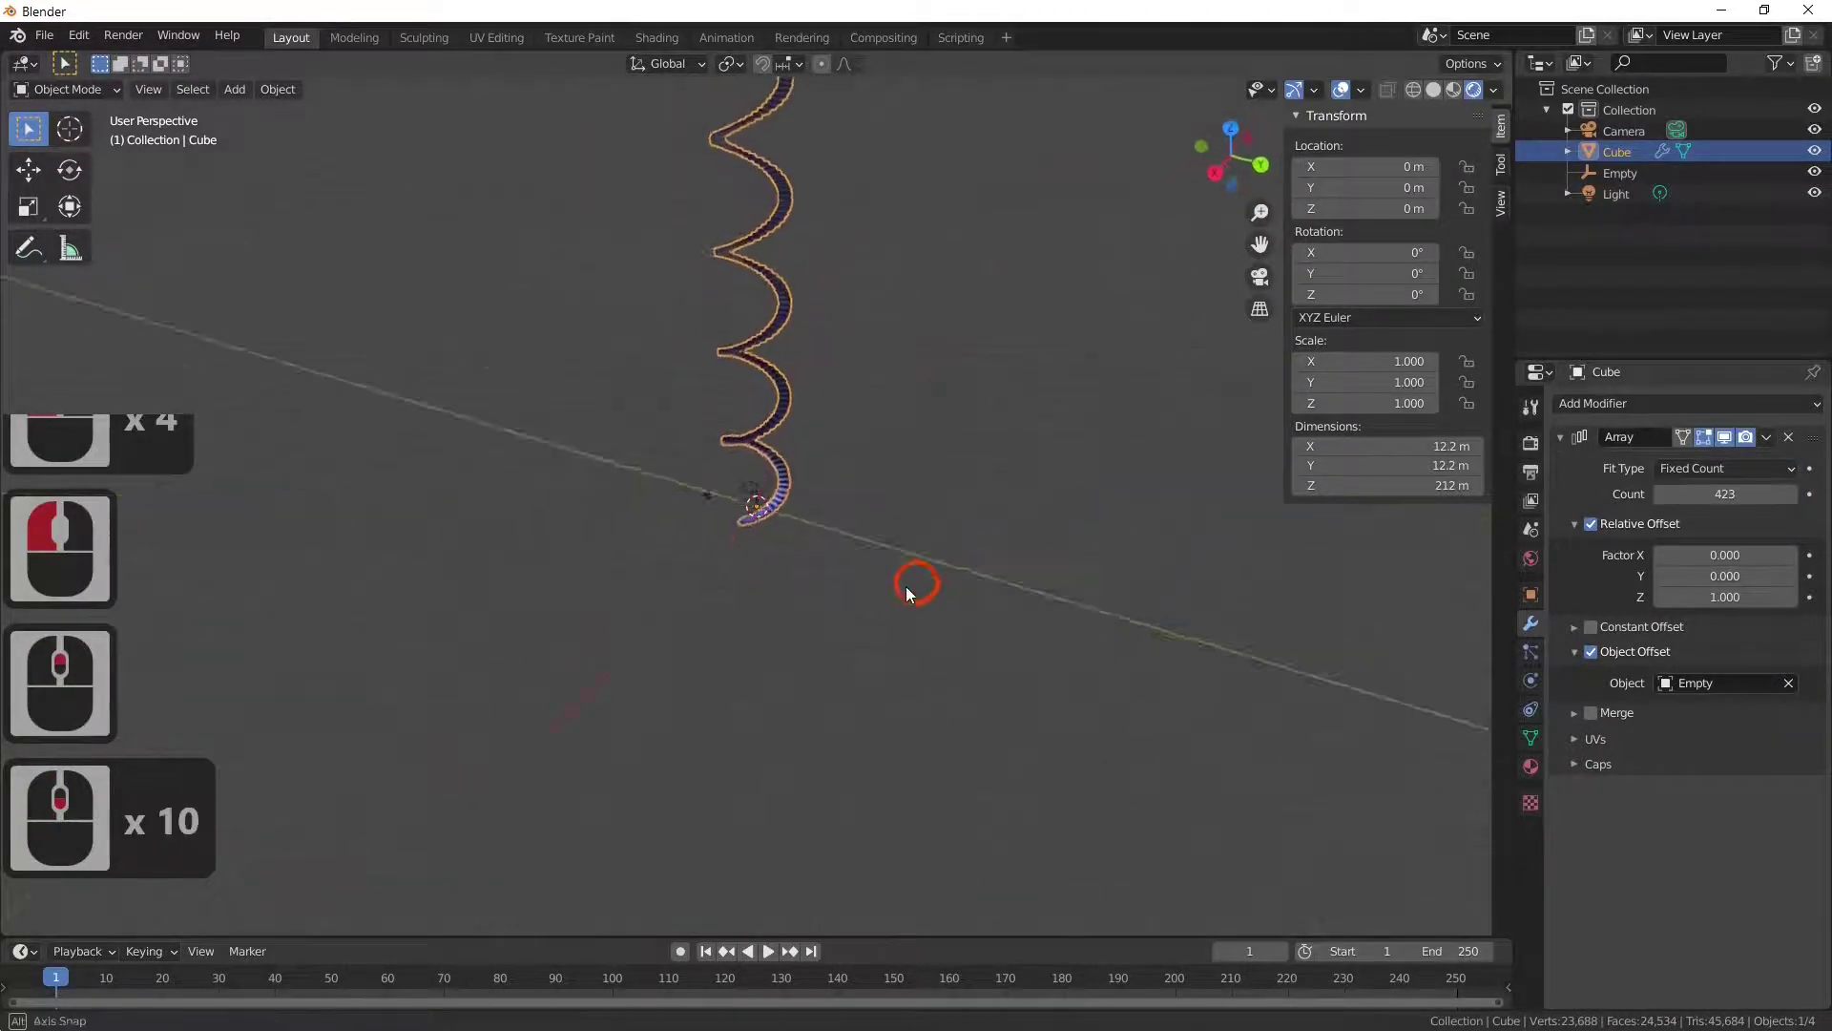
middle_click(723, 689)
middle_click(711, 716)
middle_click(711, 715)
middle_click(718, 703)
middle_click(801, 655)
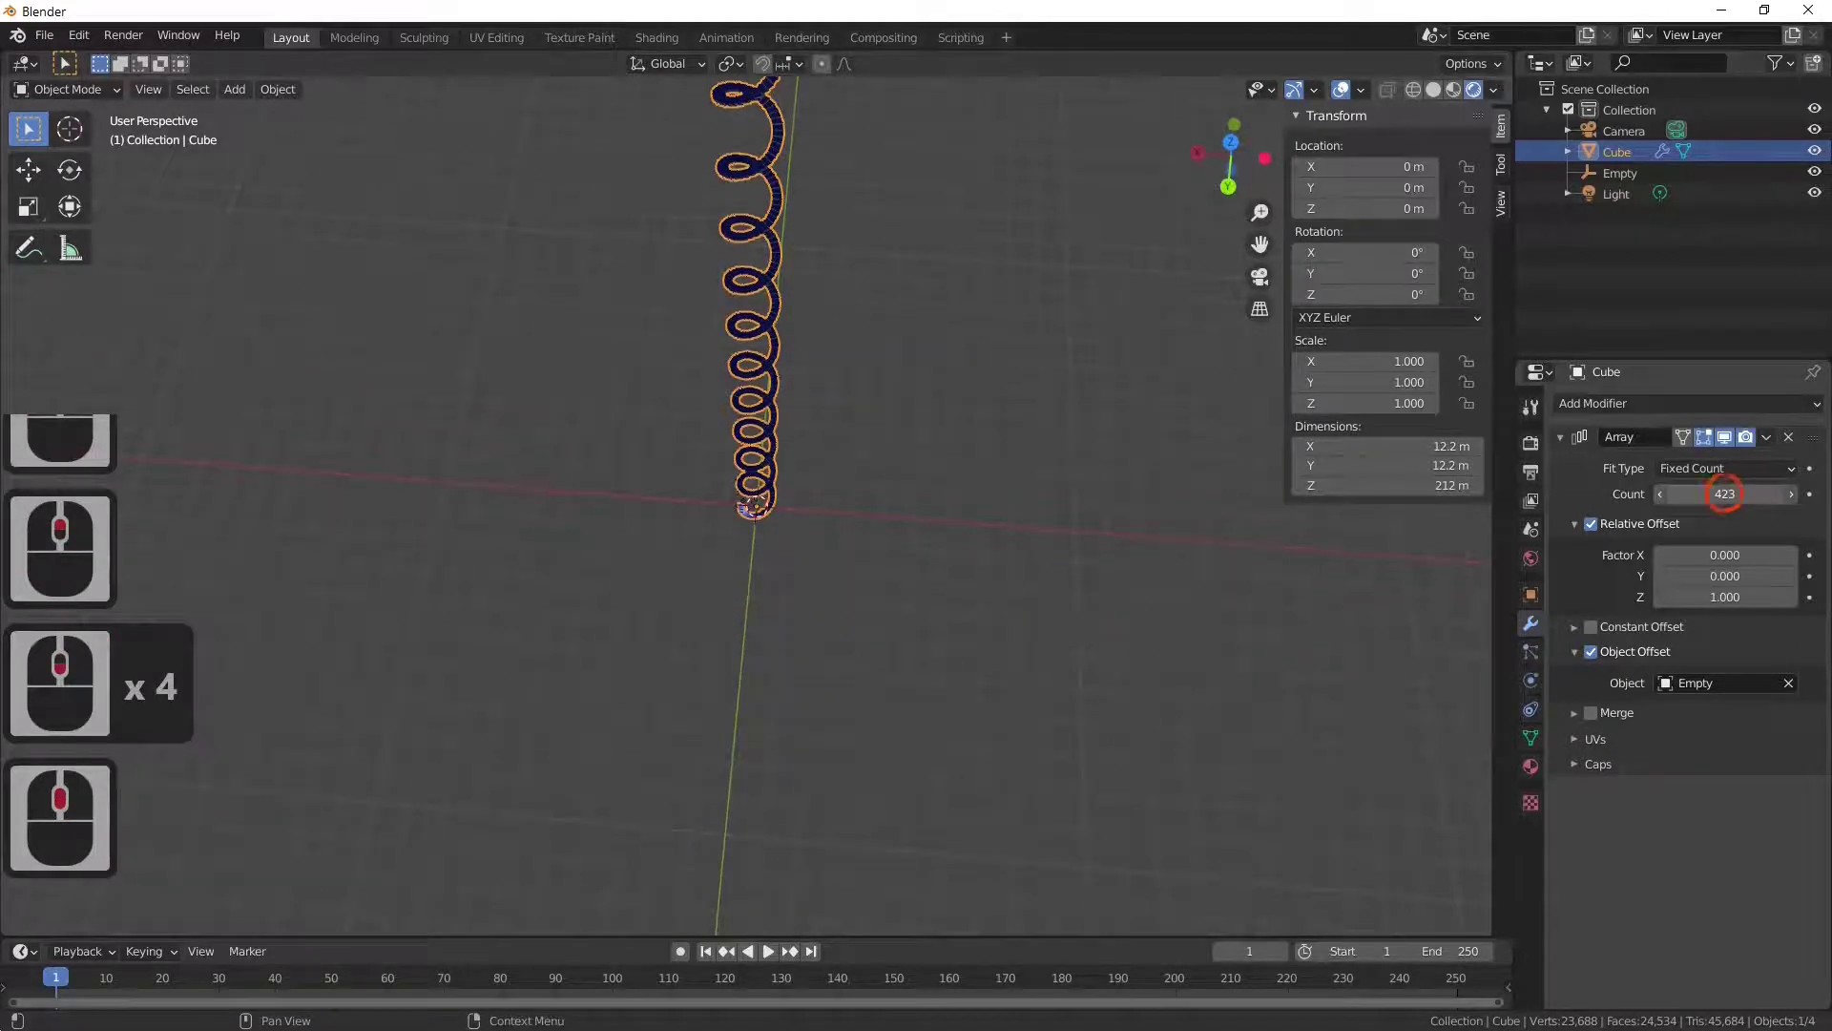
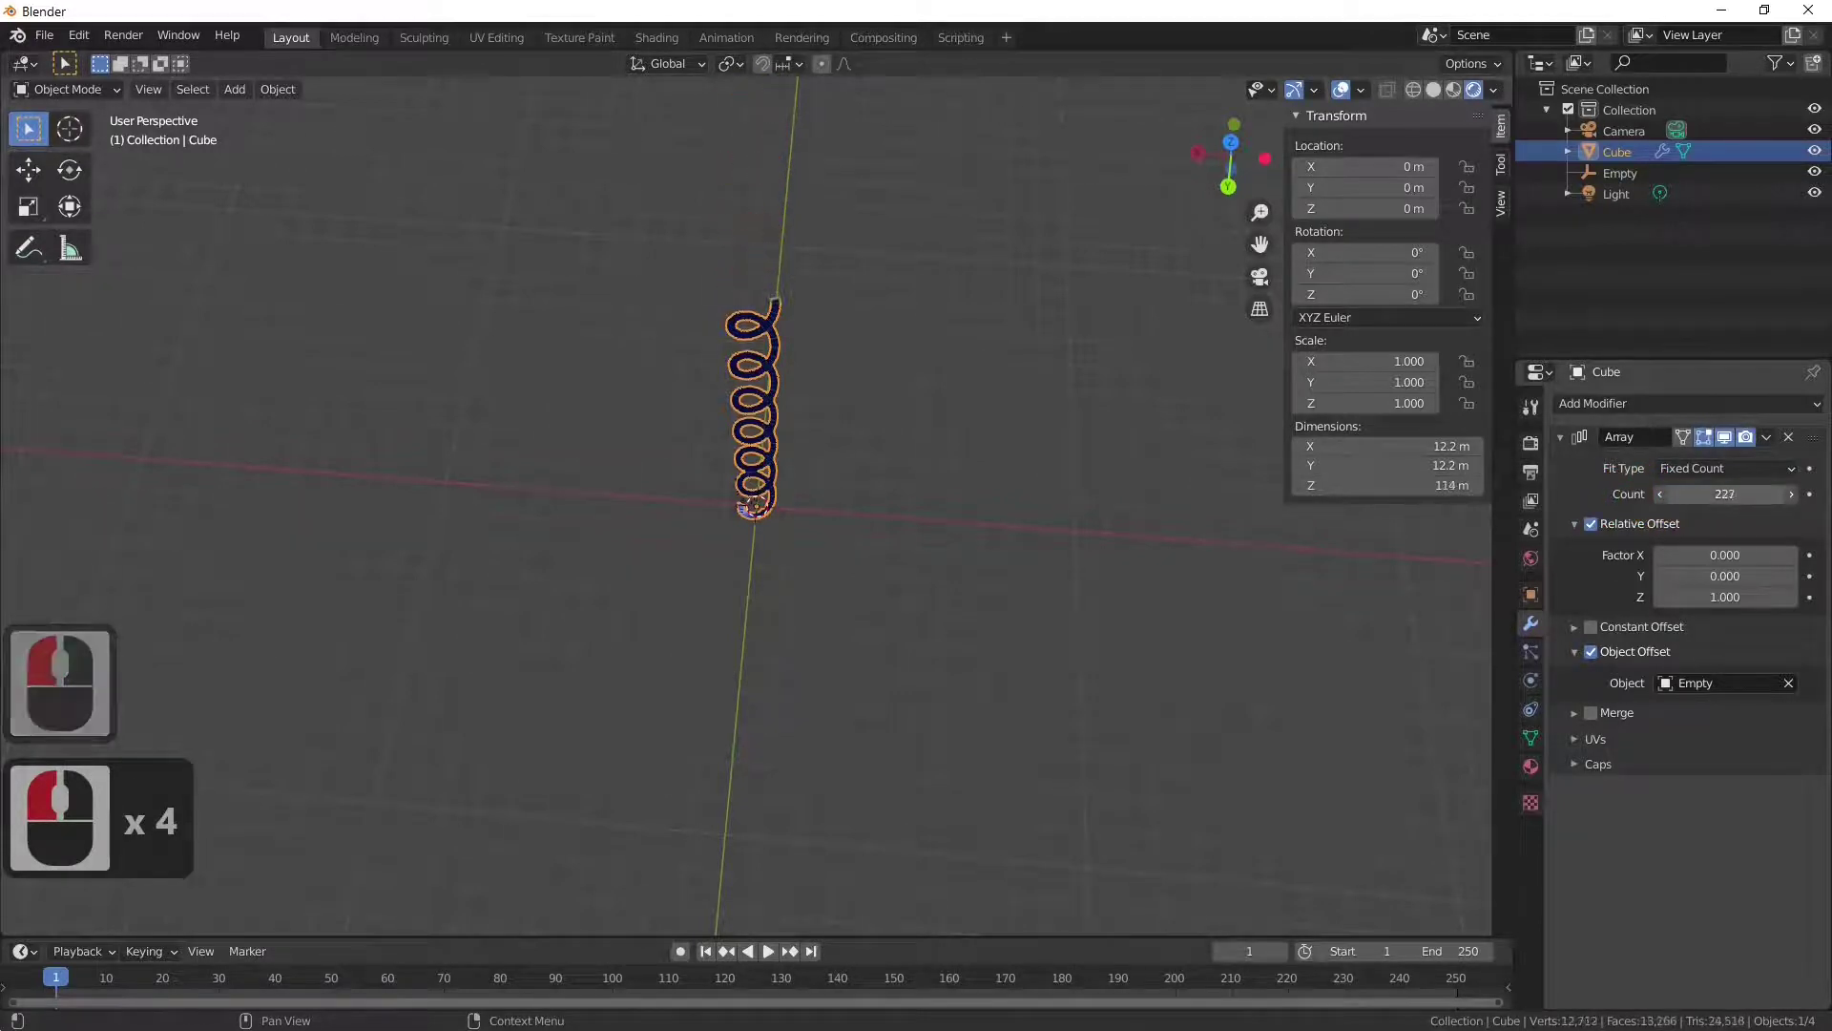
Step: Cut the Array count down to 105 steps and orbit around the staircase
click(1661, 501)
middle_click(1138, 603)
middle_click(1154, 598)
middle_click(1168, 588)
middle_click(1332, 532)
middle_click(1031, 523)
middle_click(1064, 528)
middle_click(1076, 526)
middle_click(1099, 520)
middle_click(1219, 479)
middle_click(1120, 441)
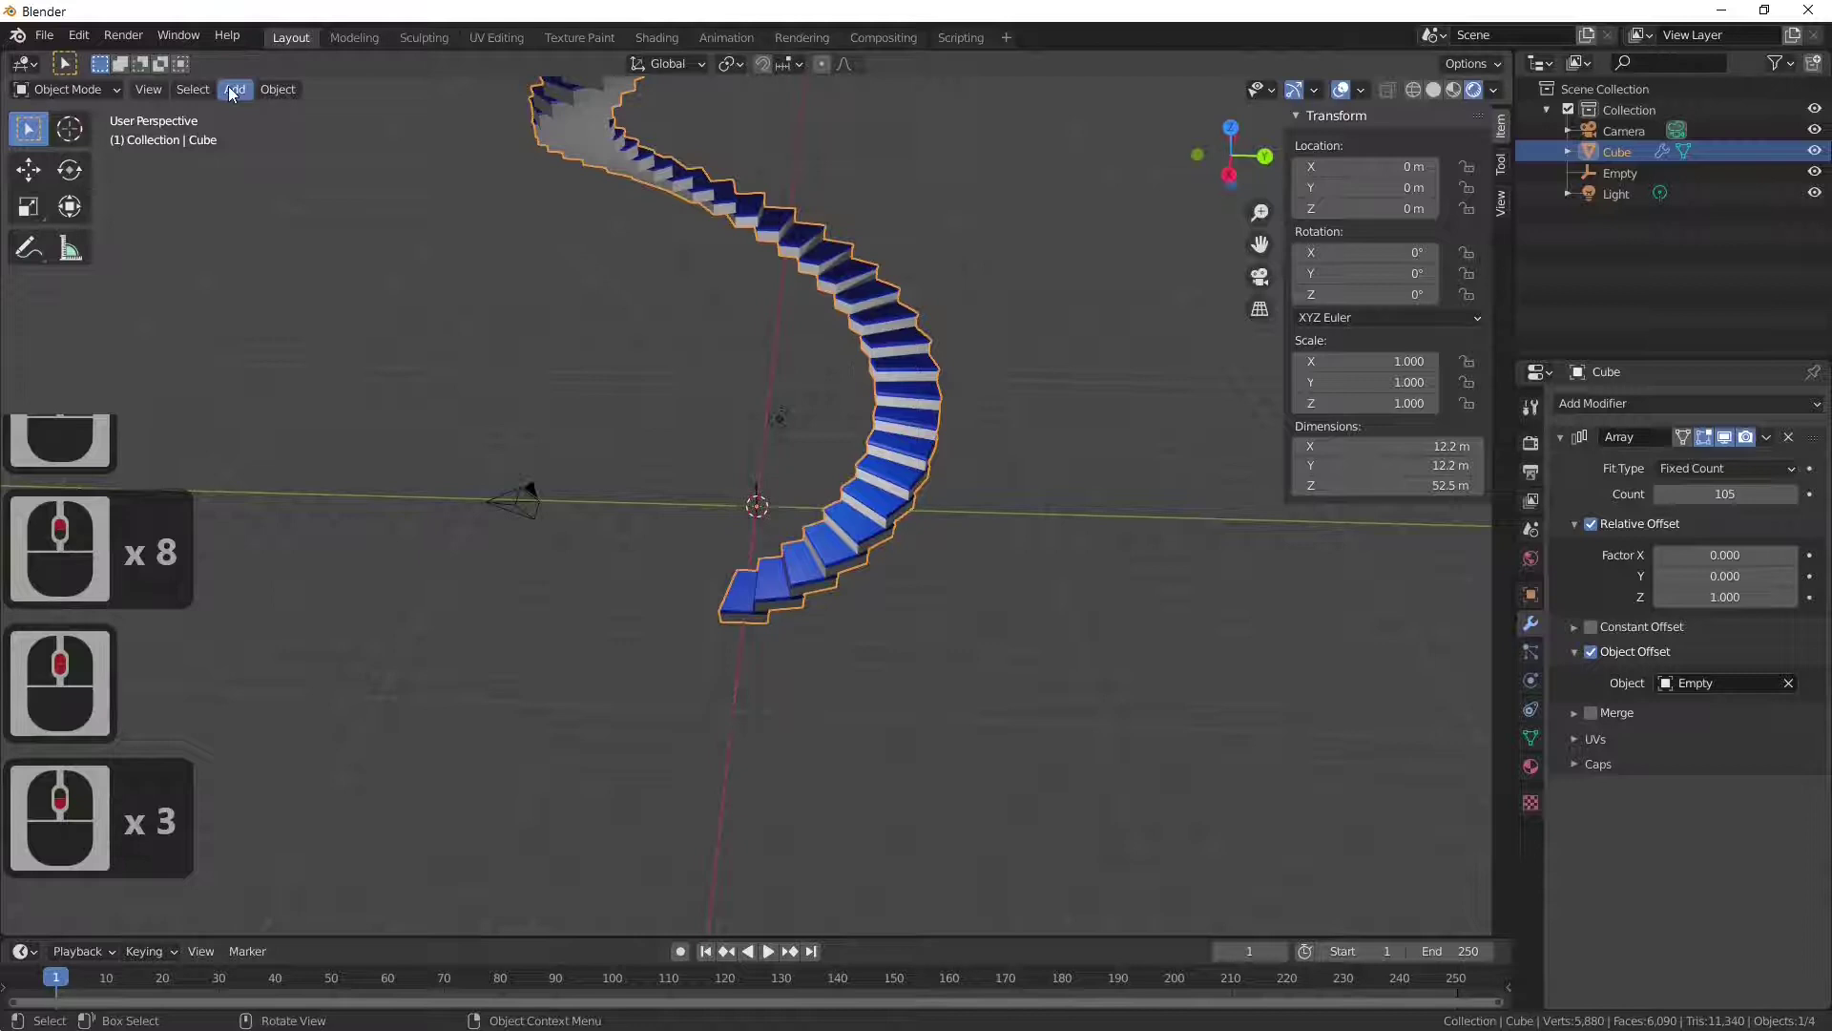
Step: Add a mesh cylinder at the origin and scale it up about four times
click(235, 92)
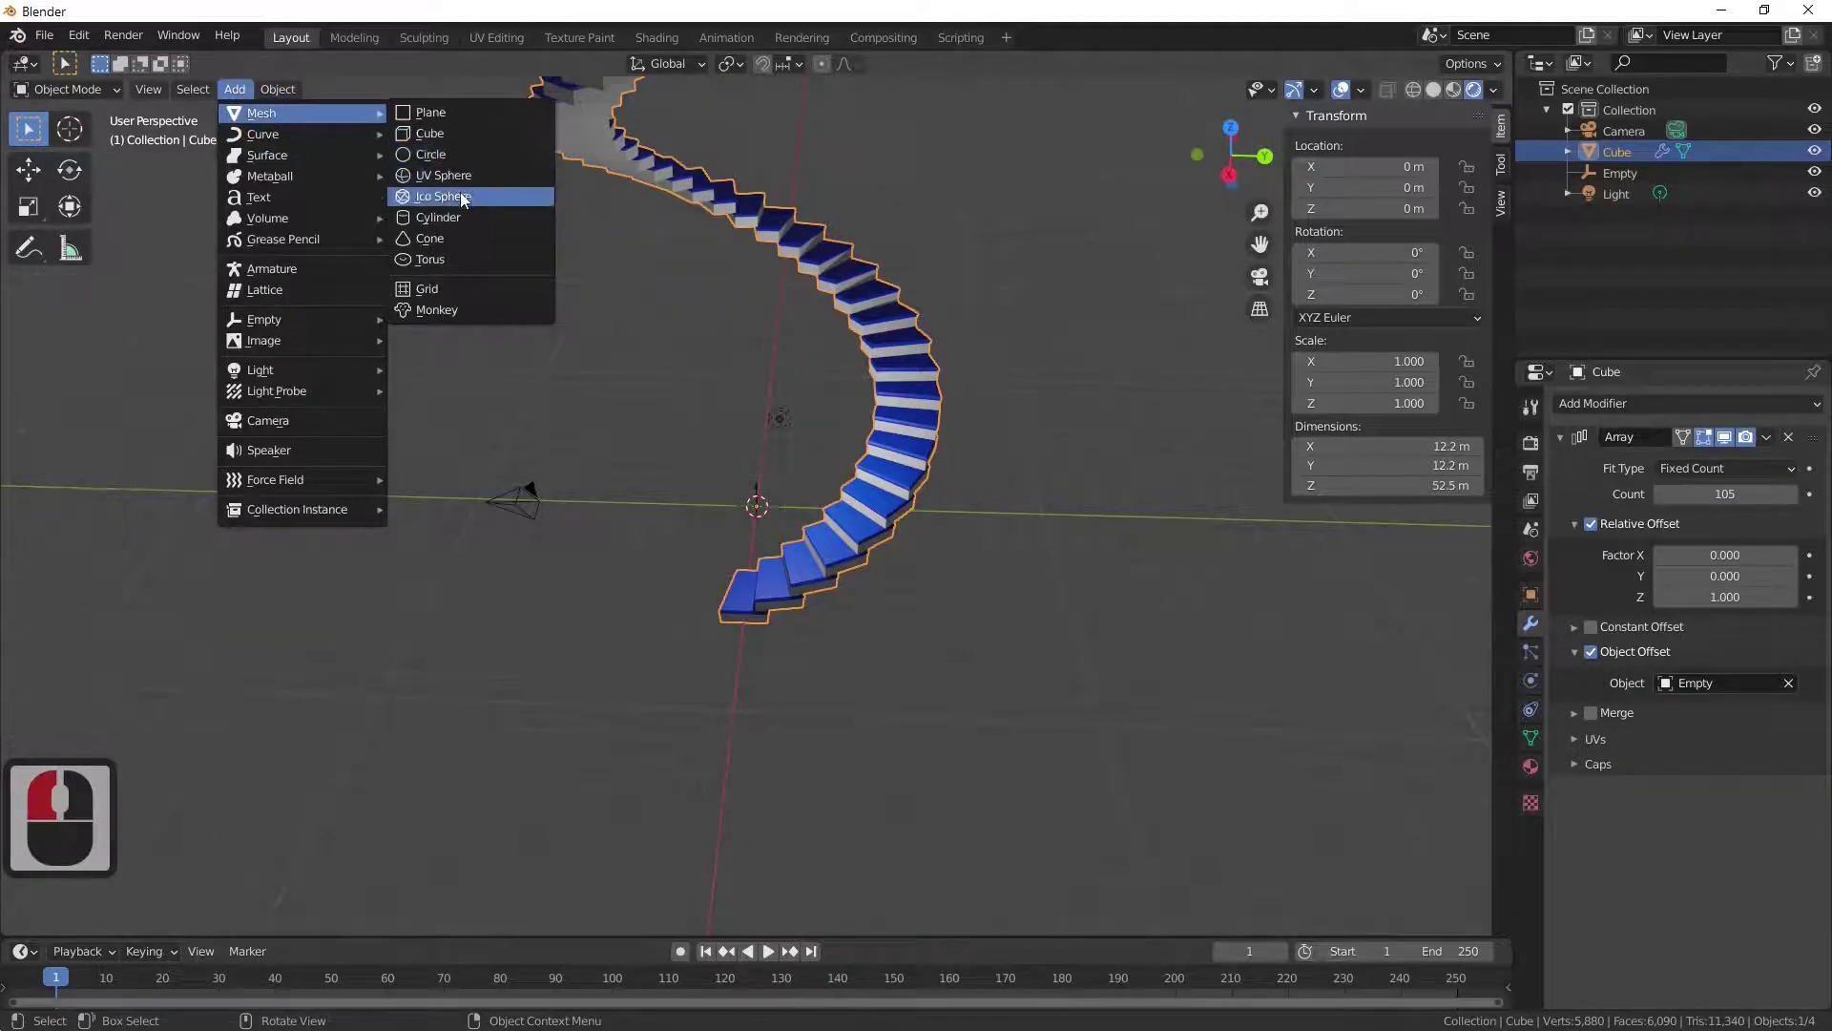
click(456, 219)
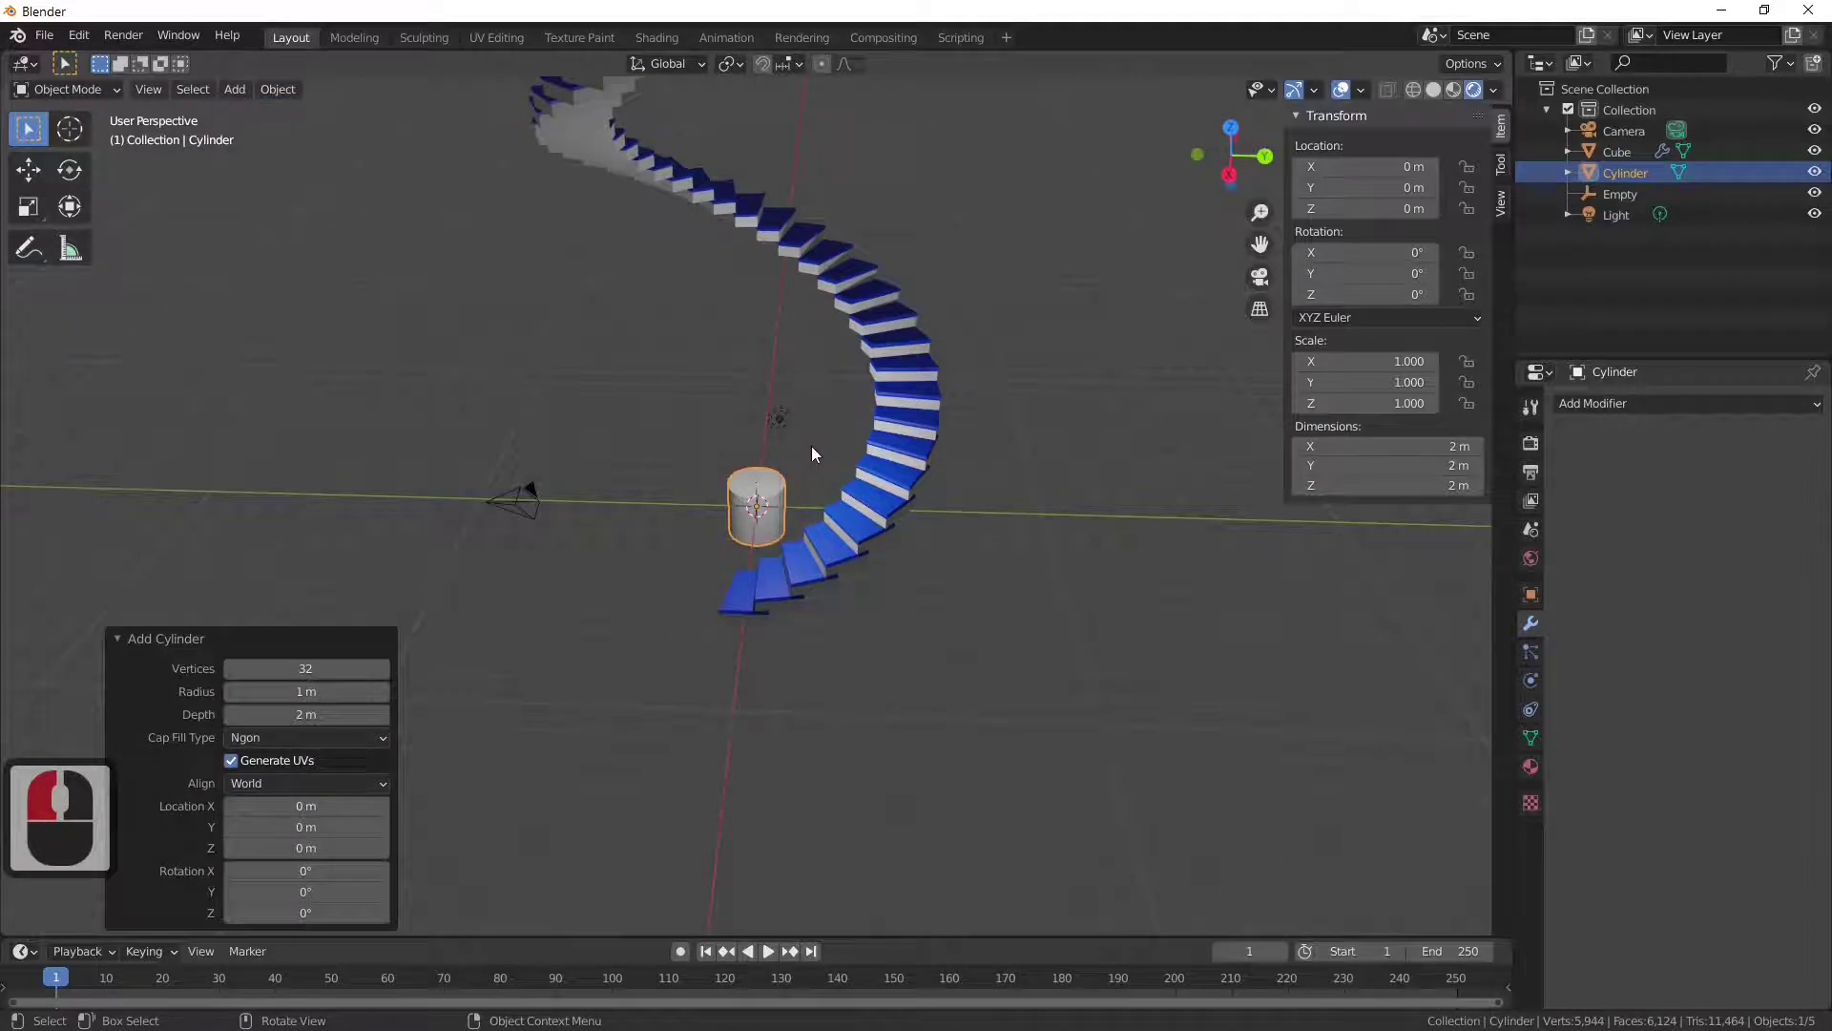
key(s)
click(1049, 496)
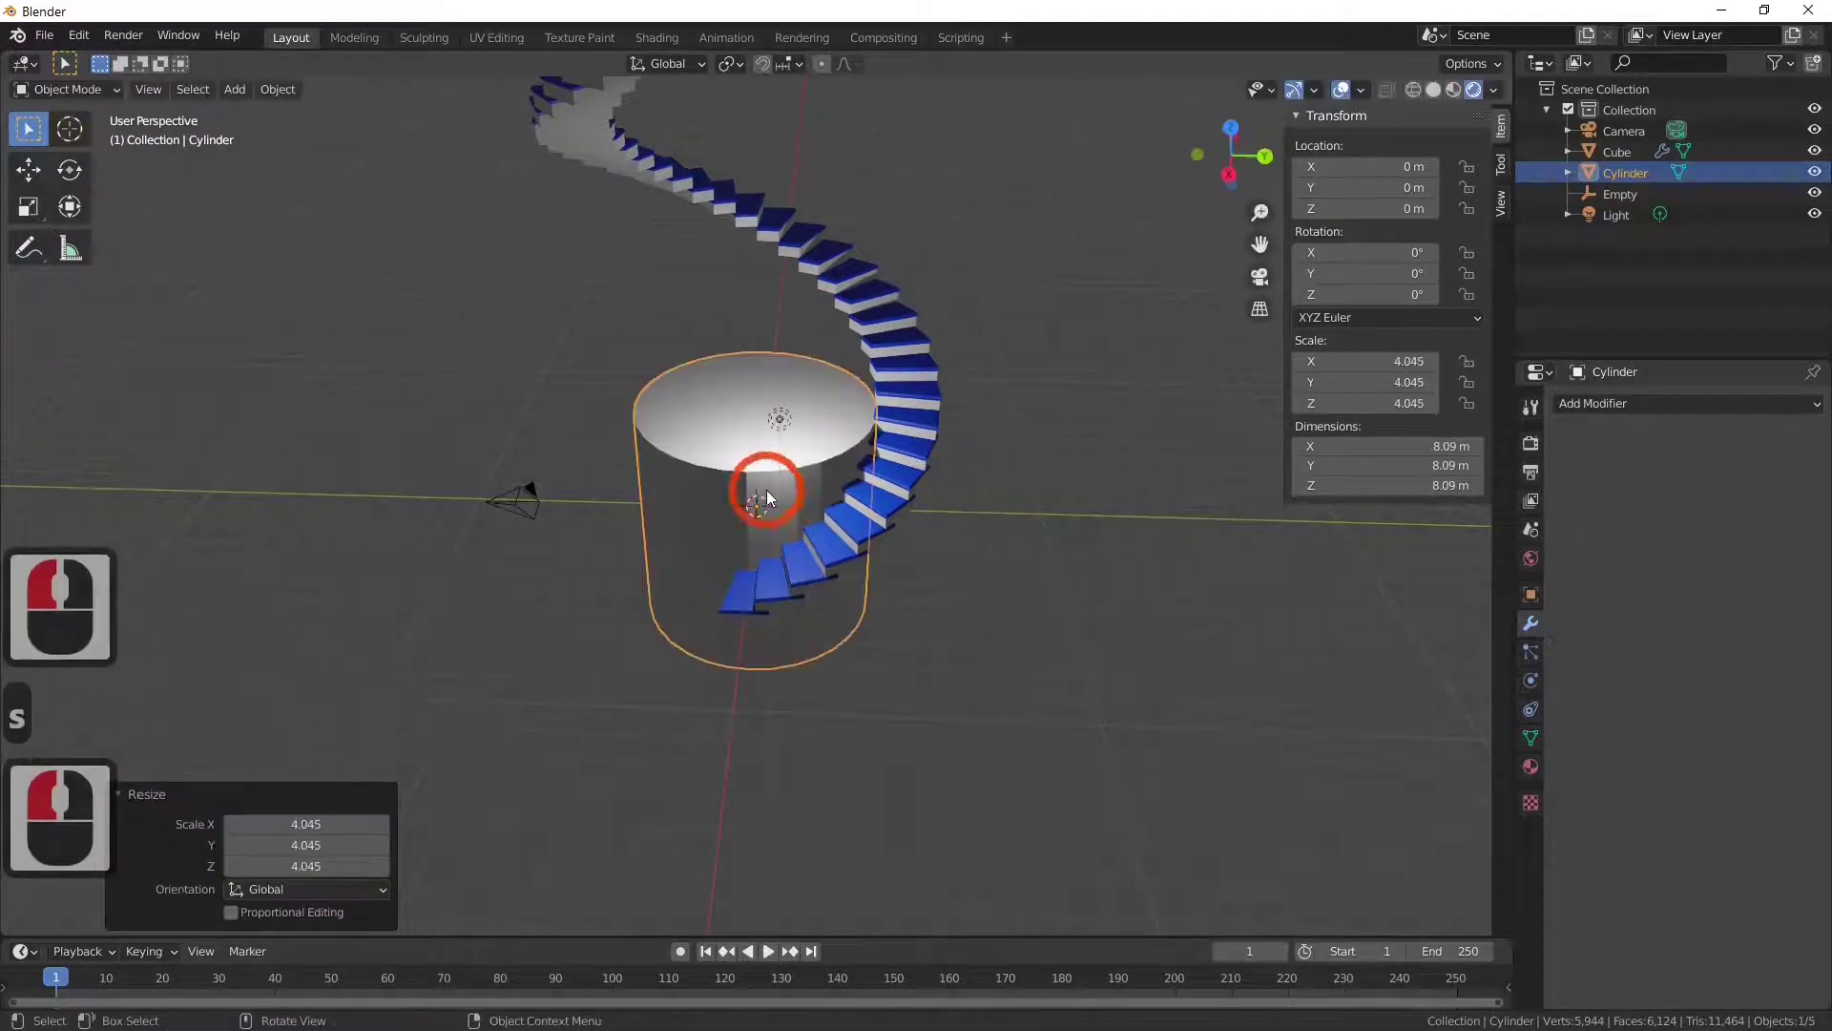
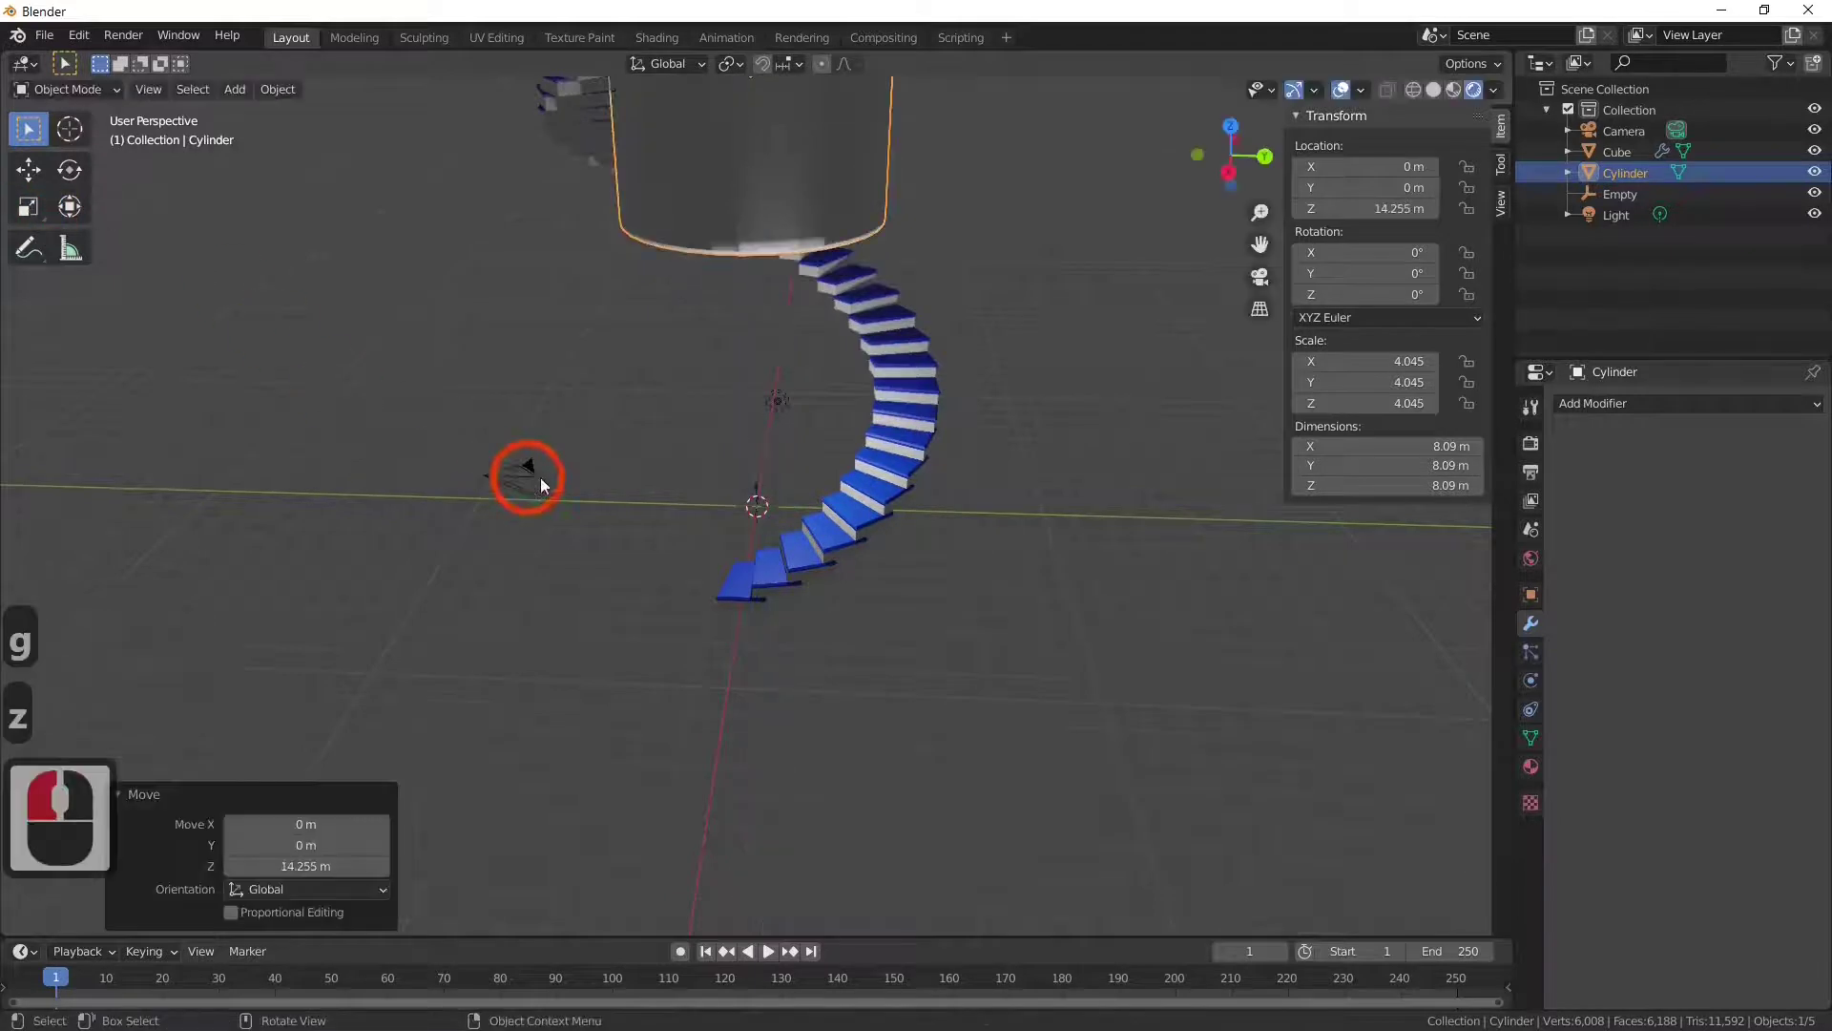
Step: Switch the scene's light from Point to a Sun lamp in its light settings
click(764, 452)
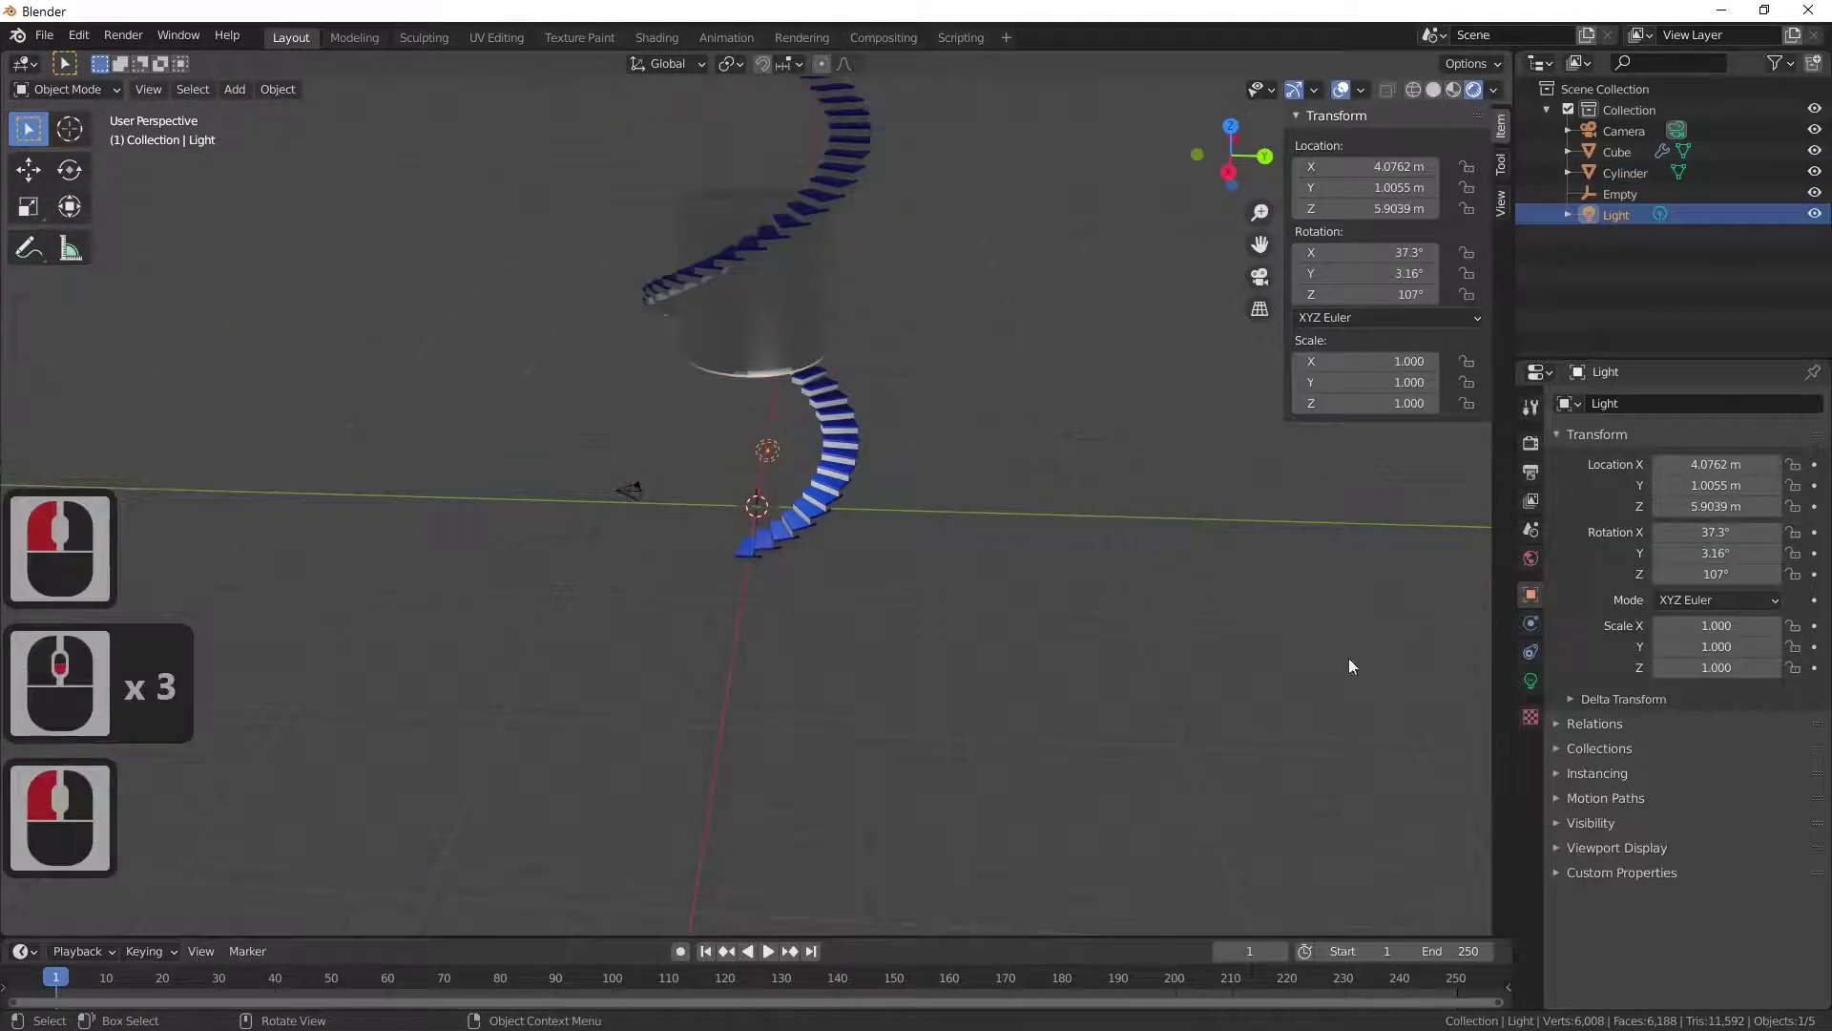
click(1533, 684)
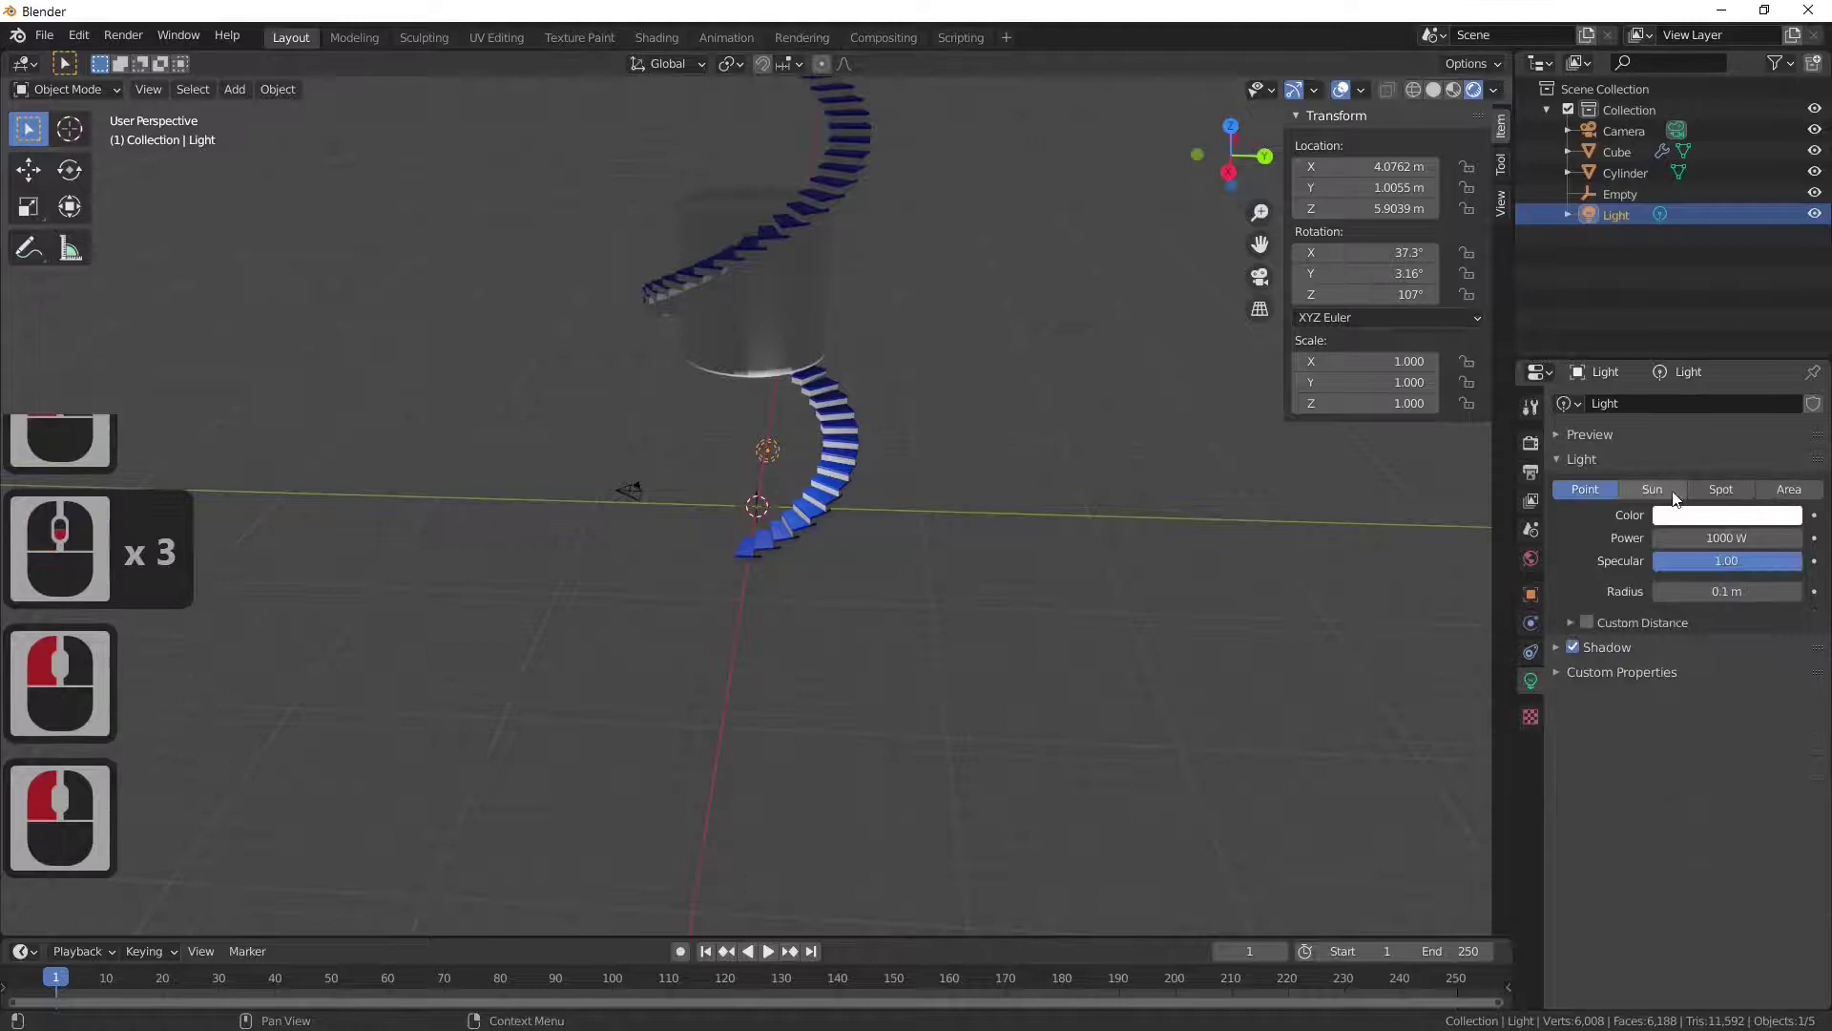
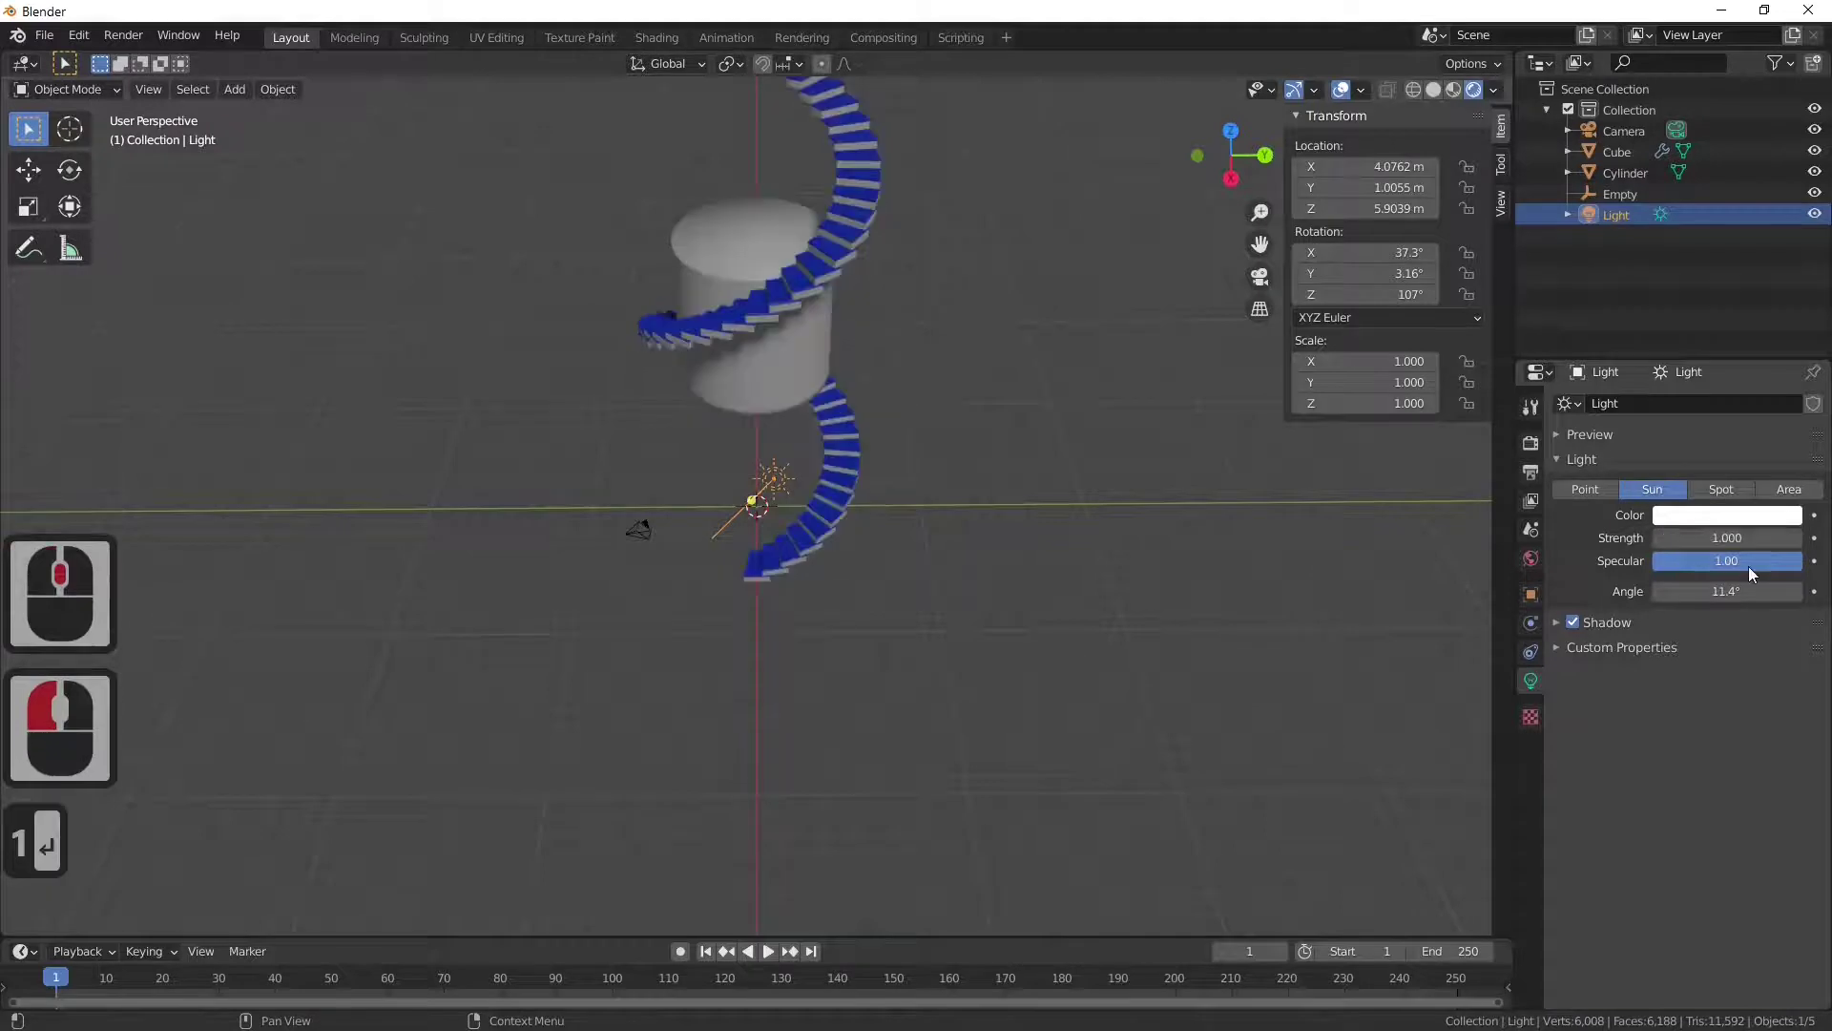
middle_click(1103, 558)
middle_click(1065, 546)
middle_click(973, 479)
Step: Select the cylinder and orbit around the scene
click(822, 337)
middle_click(940, 486)
middle_click(990, 554)
middle_click(989, 550)
Step: Widen the cylinder to about 8.55 m and stretch it along Z
key(s)
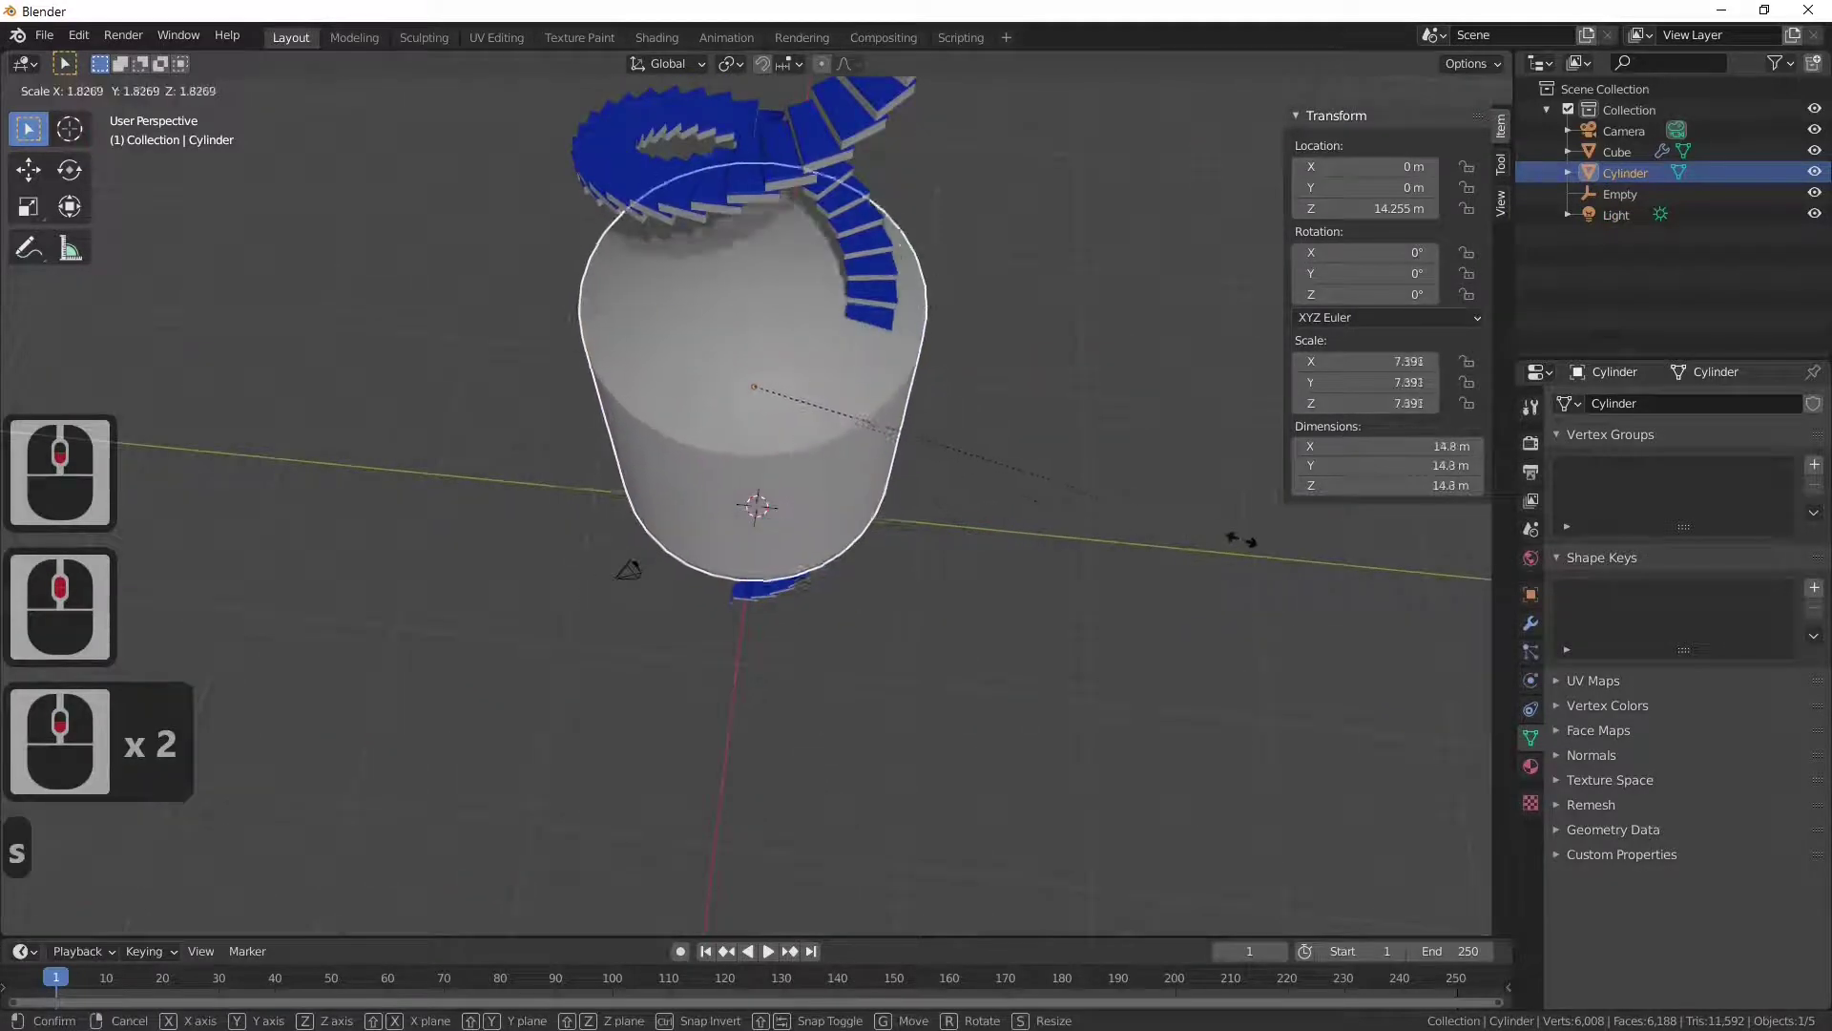
click(1028, 512)
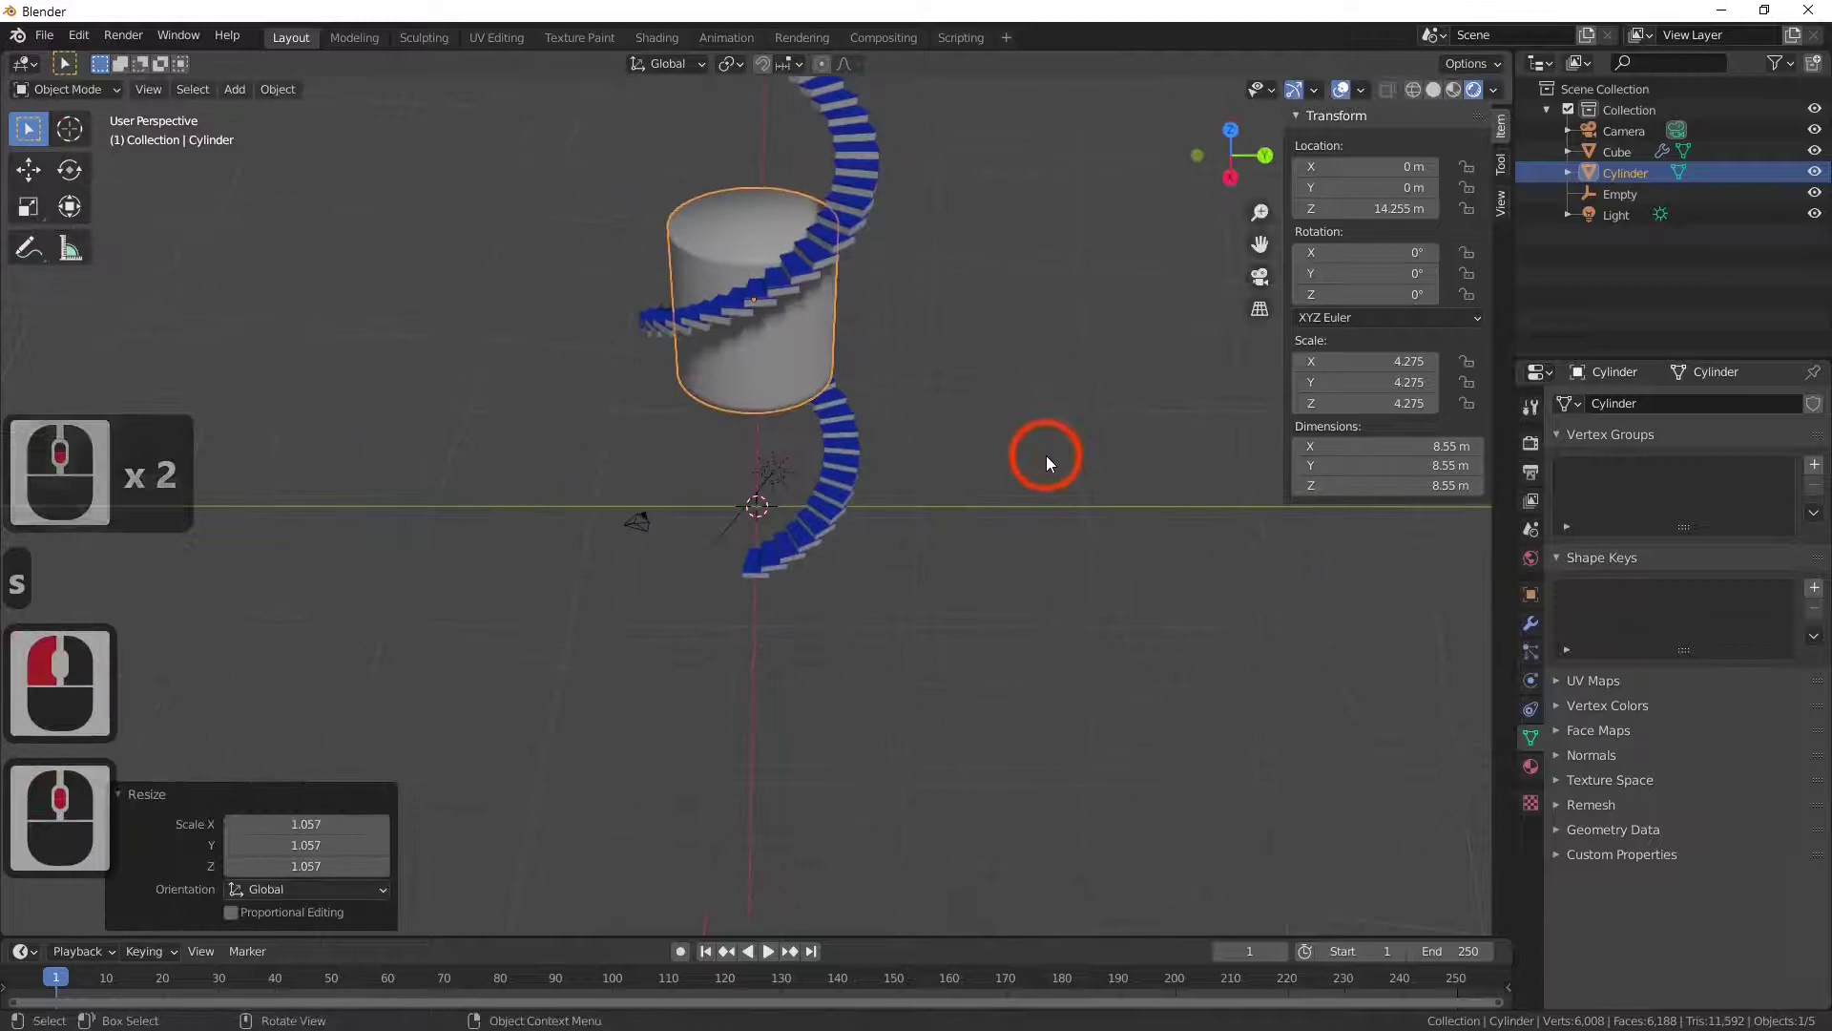
key(s)
key(z)
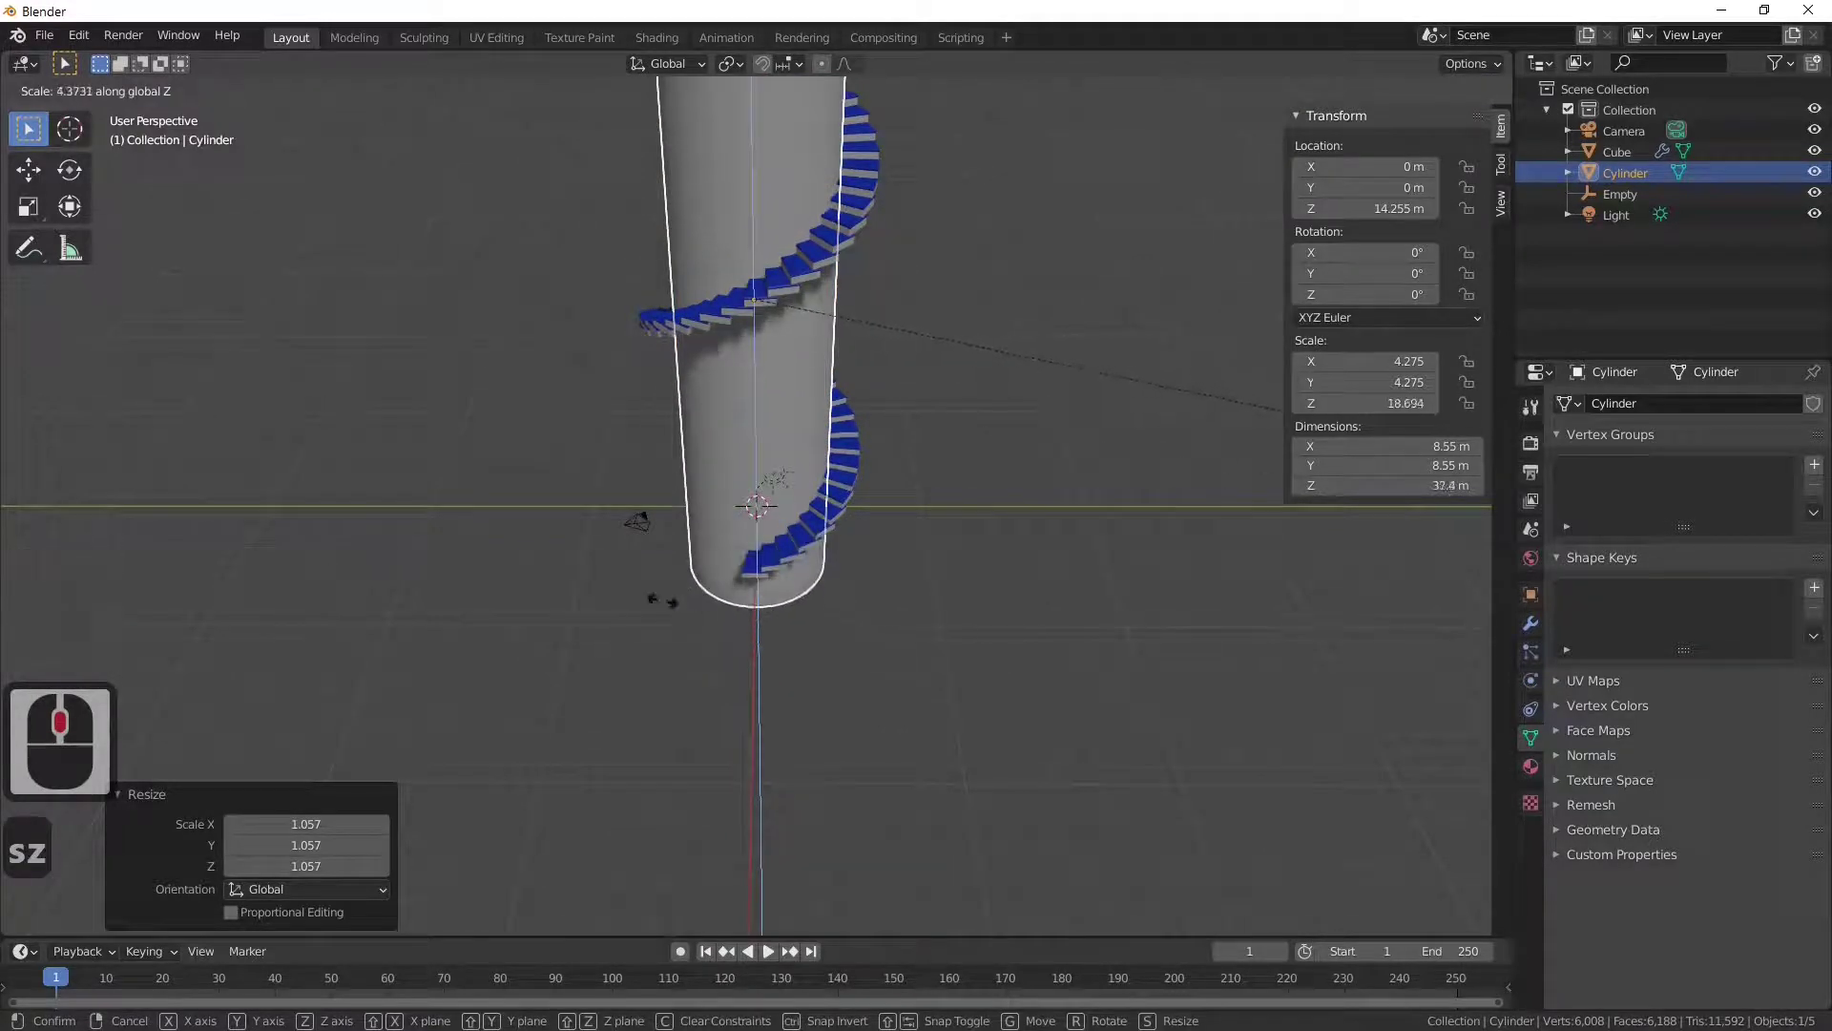
click(846, 648)
middle_click(846, 648)
middle_click(890, 587)
middle_click(909, 617)
middle_click(909, 616)
Step: Stretch the cylinder's height again to 62 m
key(s)
key(s)
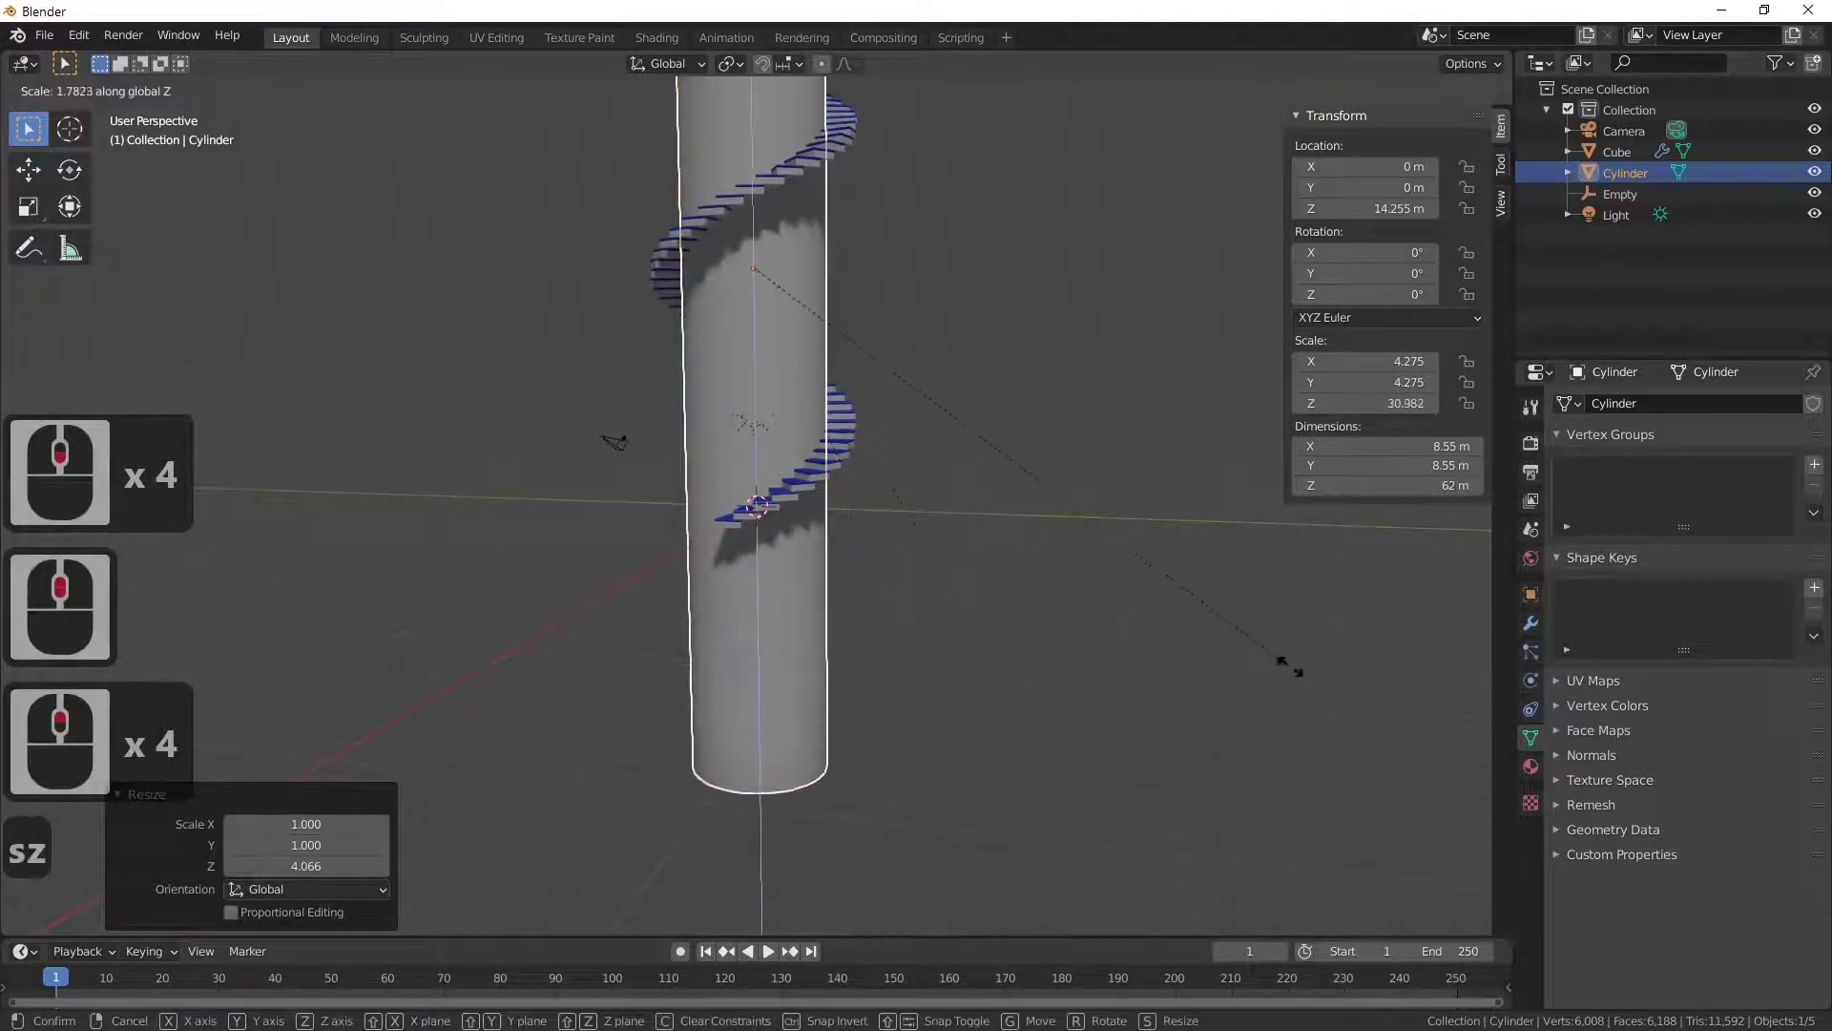
click(1293, 669)
click(1196, 678)
middle_click(1199, 731)
key(g)
key(g)
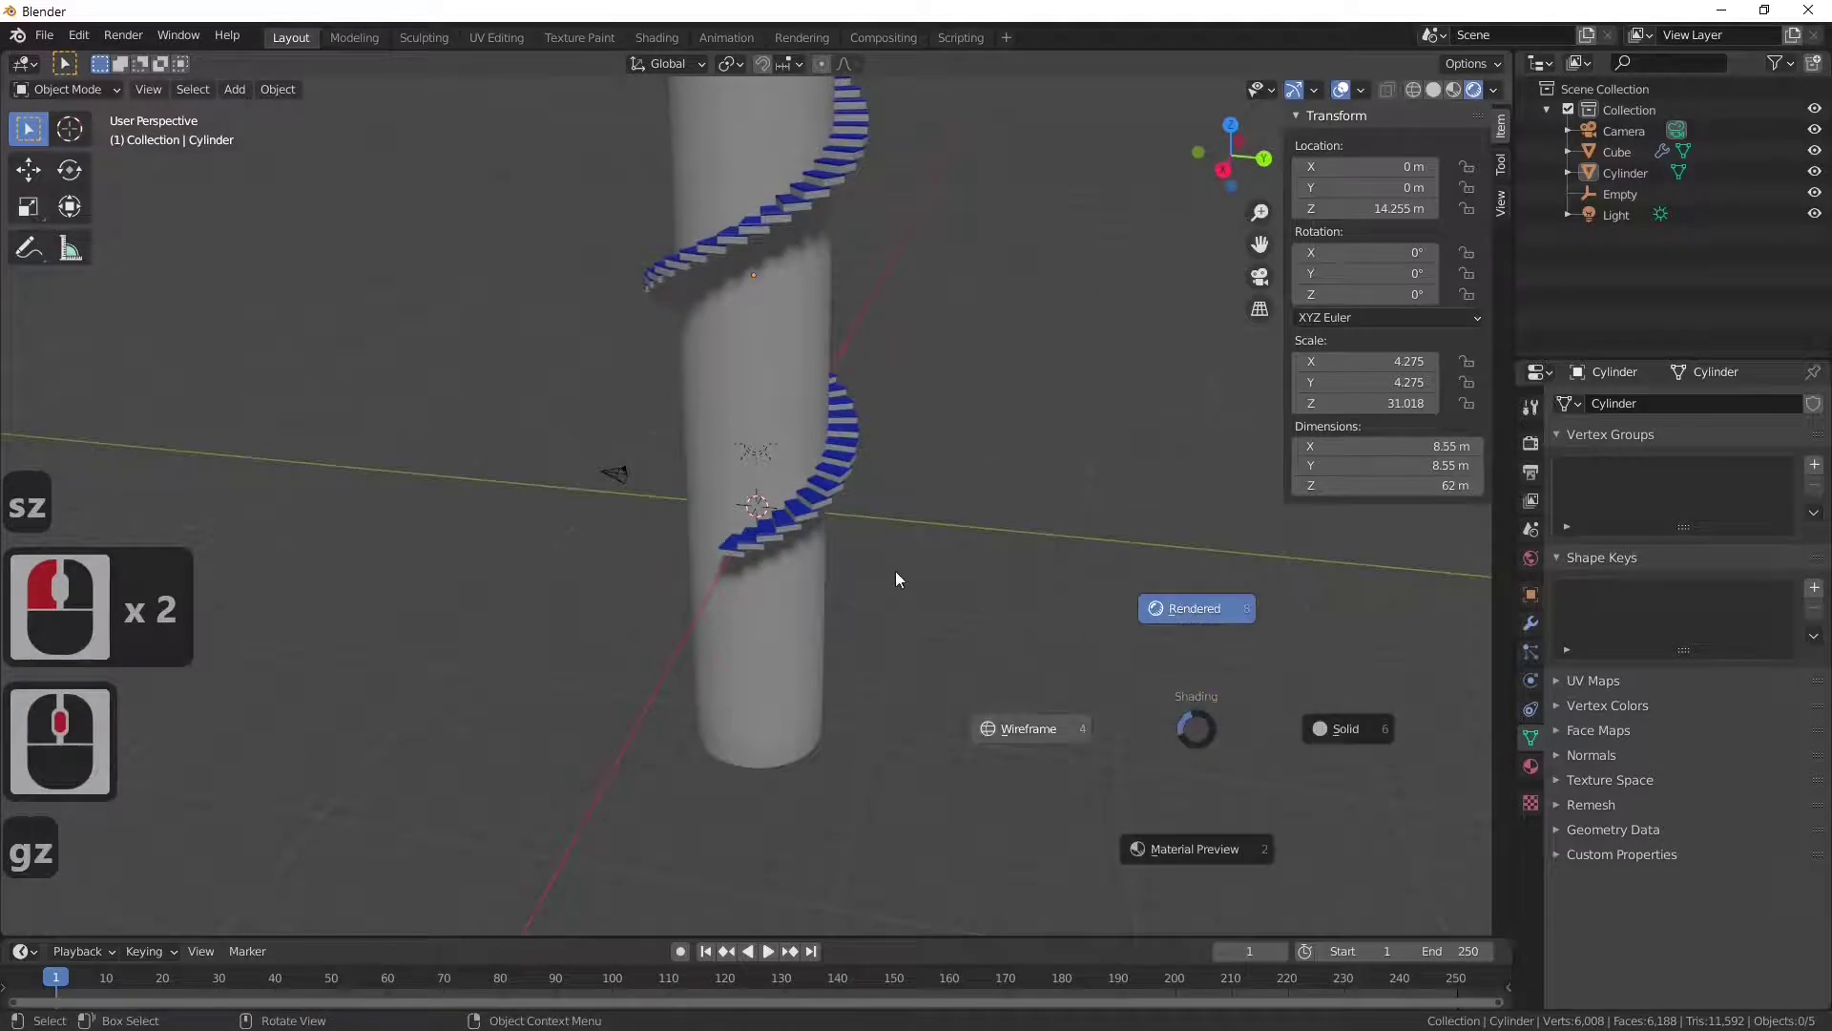
click(912, 573)
Step: Move the column up along Z to 29.464 m so it stands through the spiral
click(1481, 89)
click(754, 663)
key(g)
key(g)
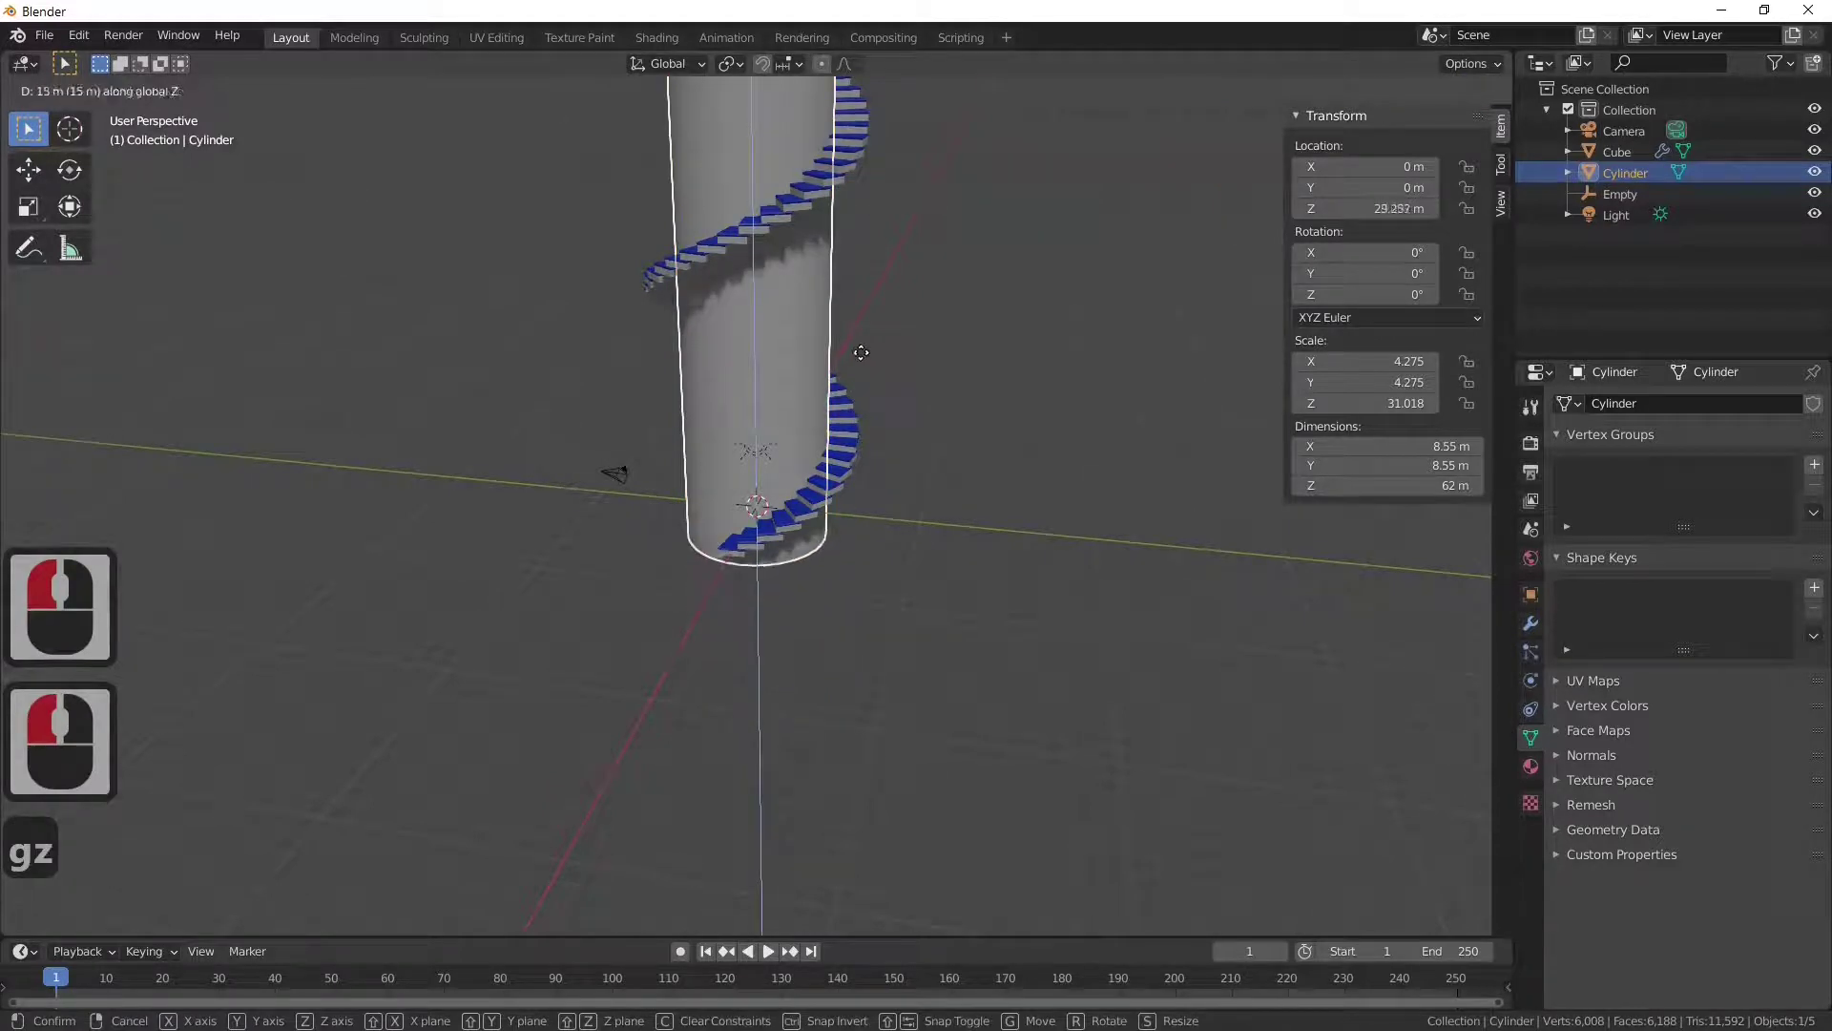
click(865, 355)
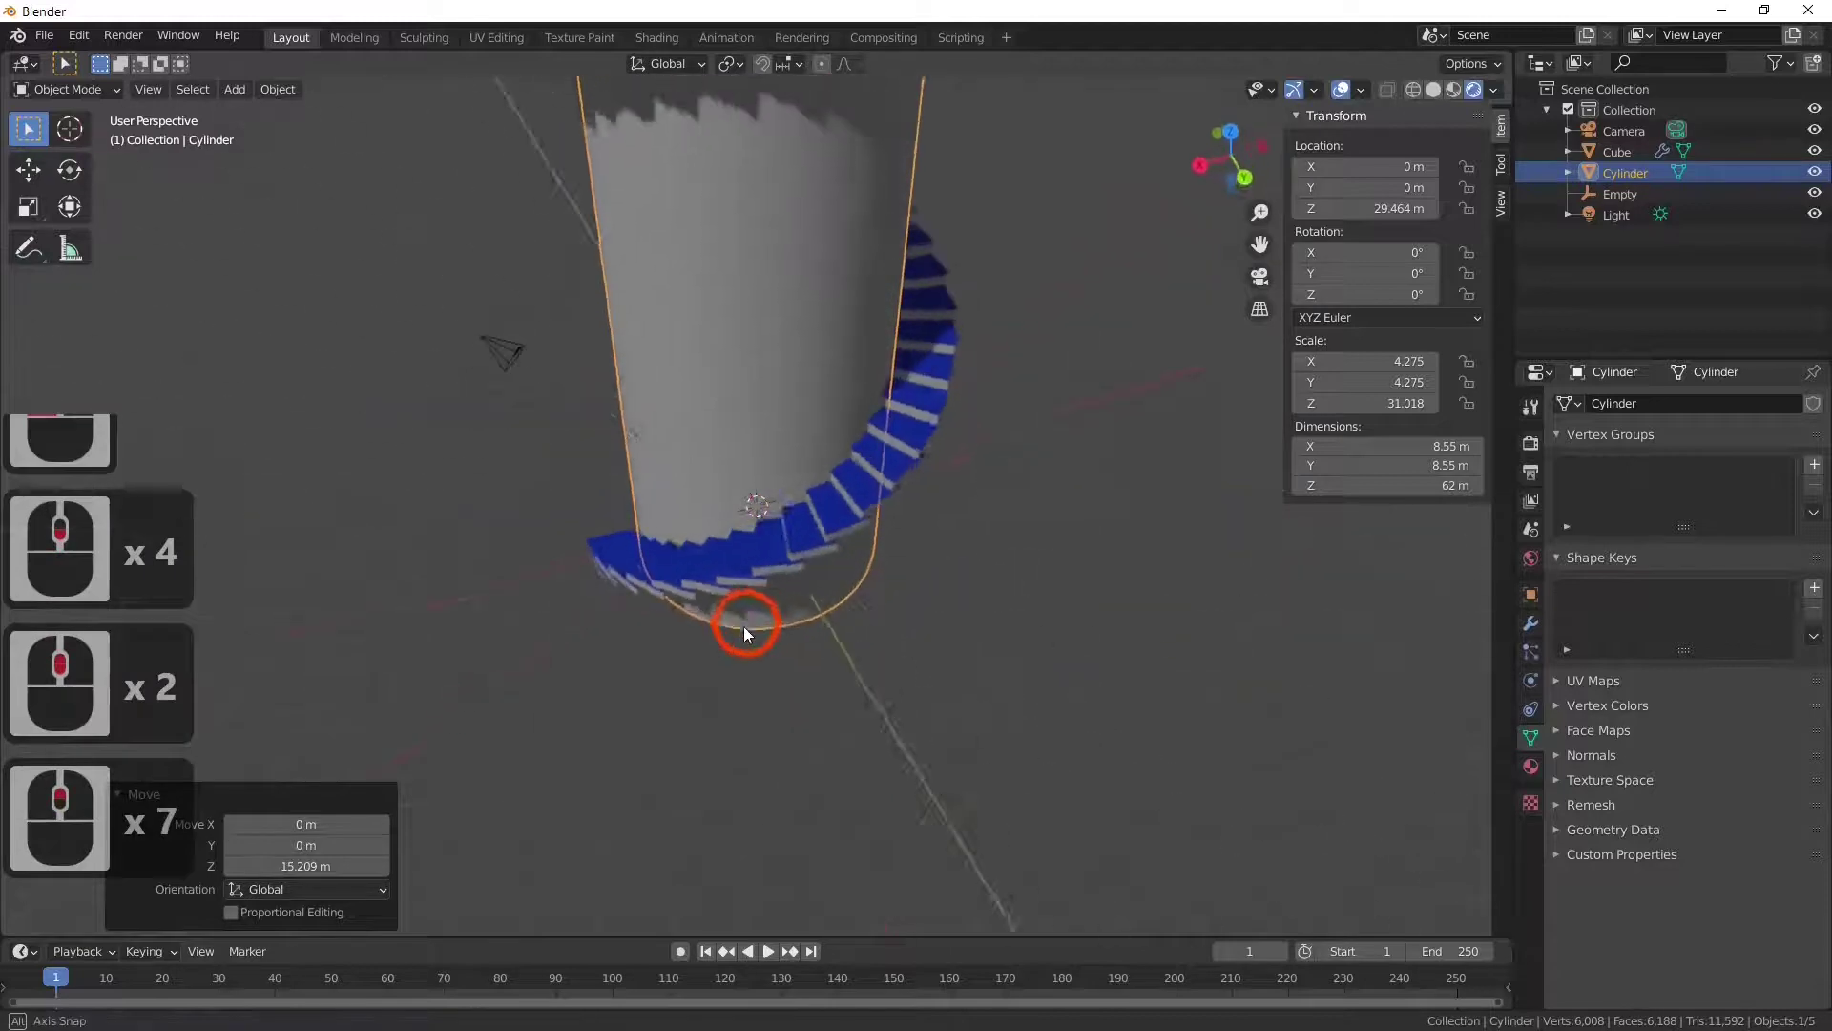
Step: Orbit around the column to inspect its base and the wrapping staircase
middle_click(374, 595)
middle_click(545, 587)
middle_click(782, 581)
middle_click(524, 590)
middle_click(715, 562)
middle_click(717, 562)
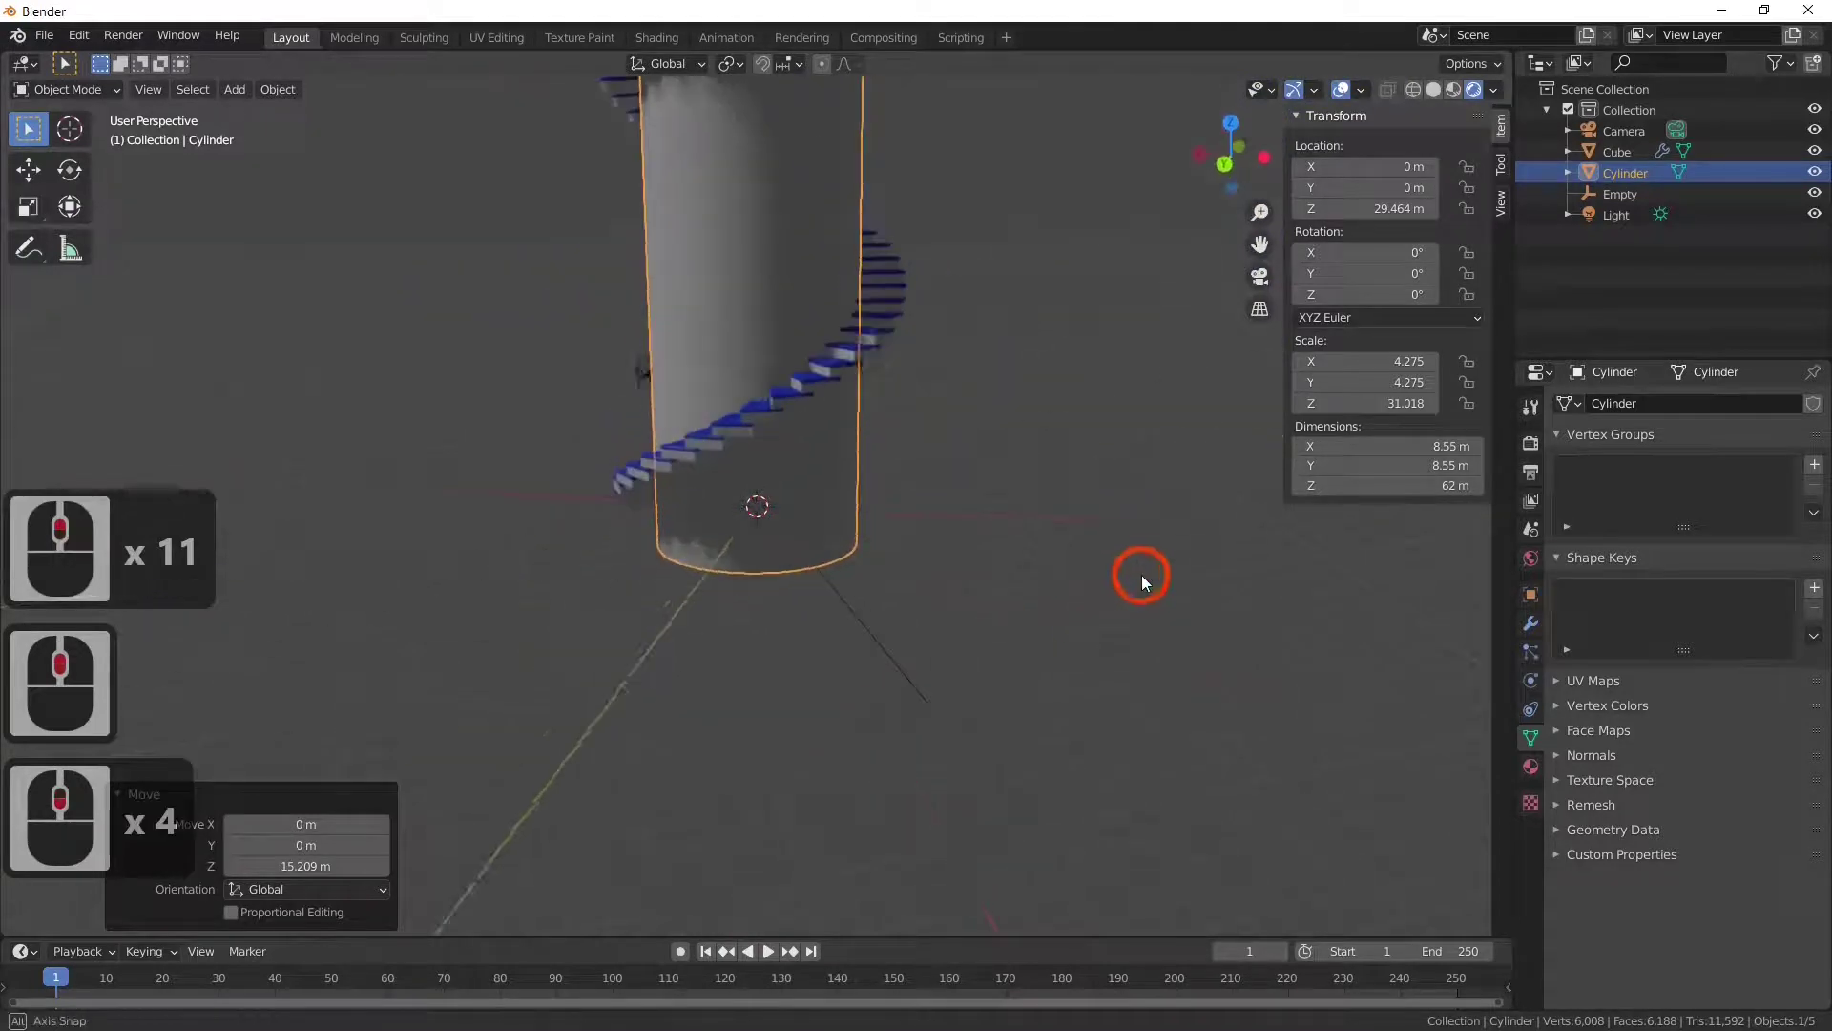
click(790, 533)
middle_click(1001, 641)
click(762, 552)
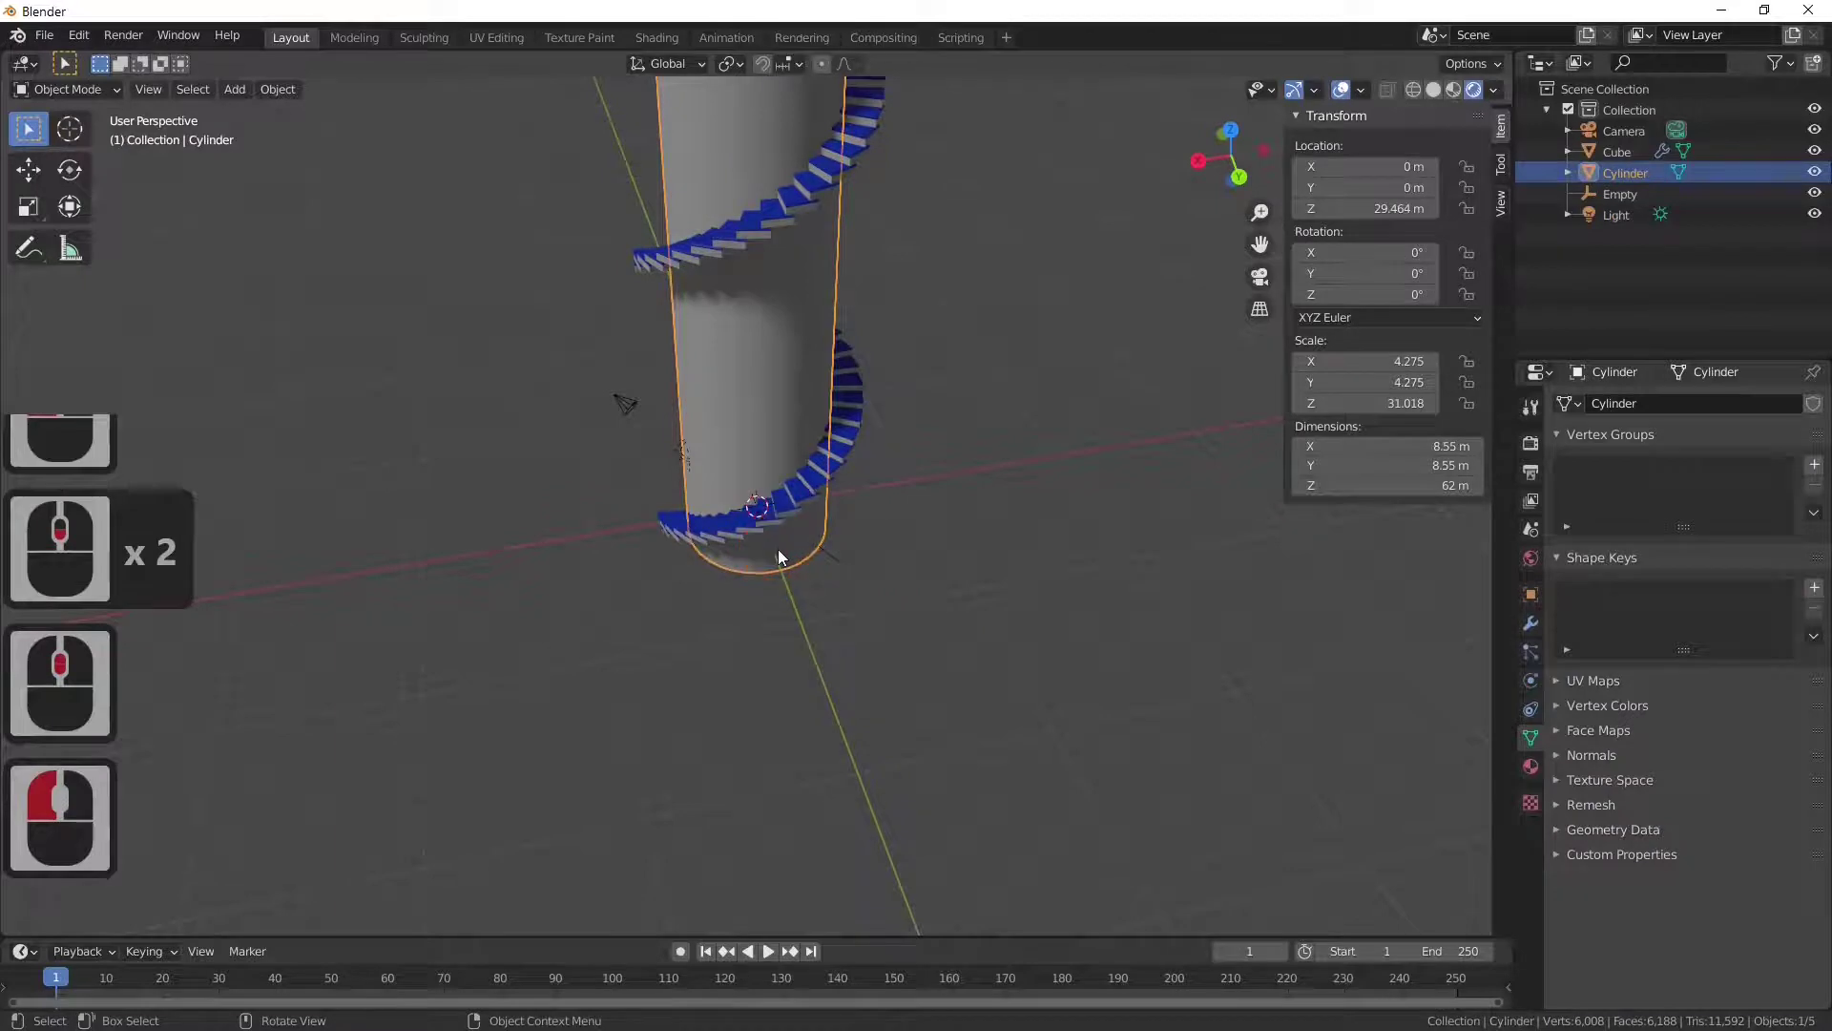
middle_click(887, 556)
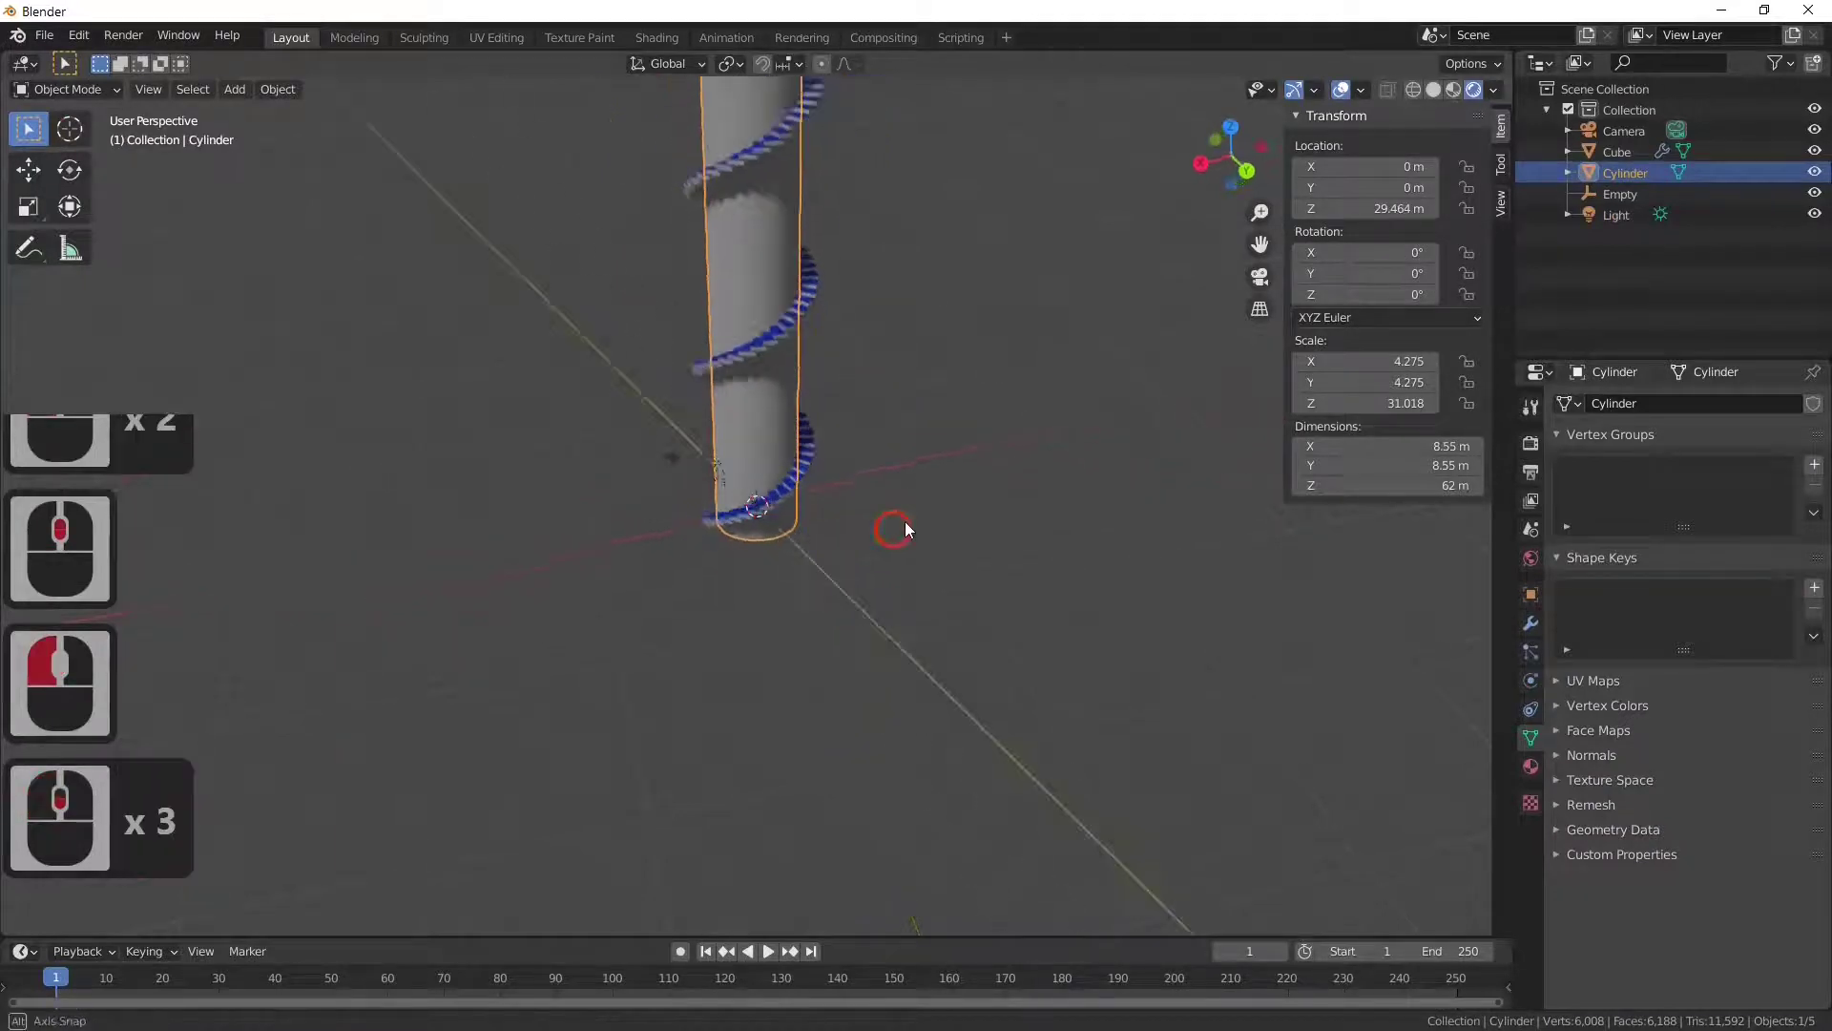
middle_click(904, 515)
middle_click(831, 531)
middle_click(831, 532)
middle_click(831, 531)
middle_click(831, 531)
Step: Raise the staircase's Array count from 105 to 172 steps so it tops the column
click(770, 434)
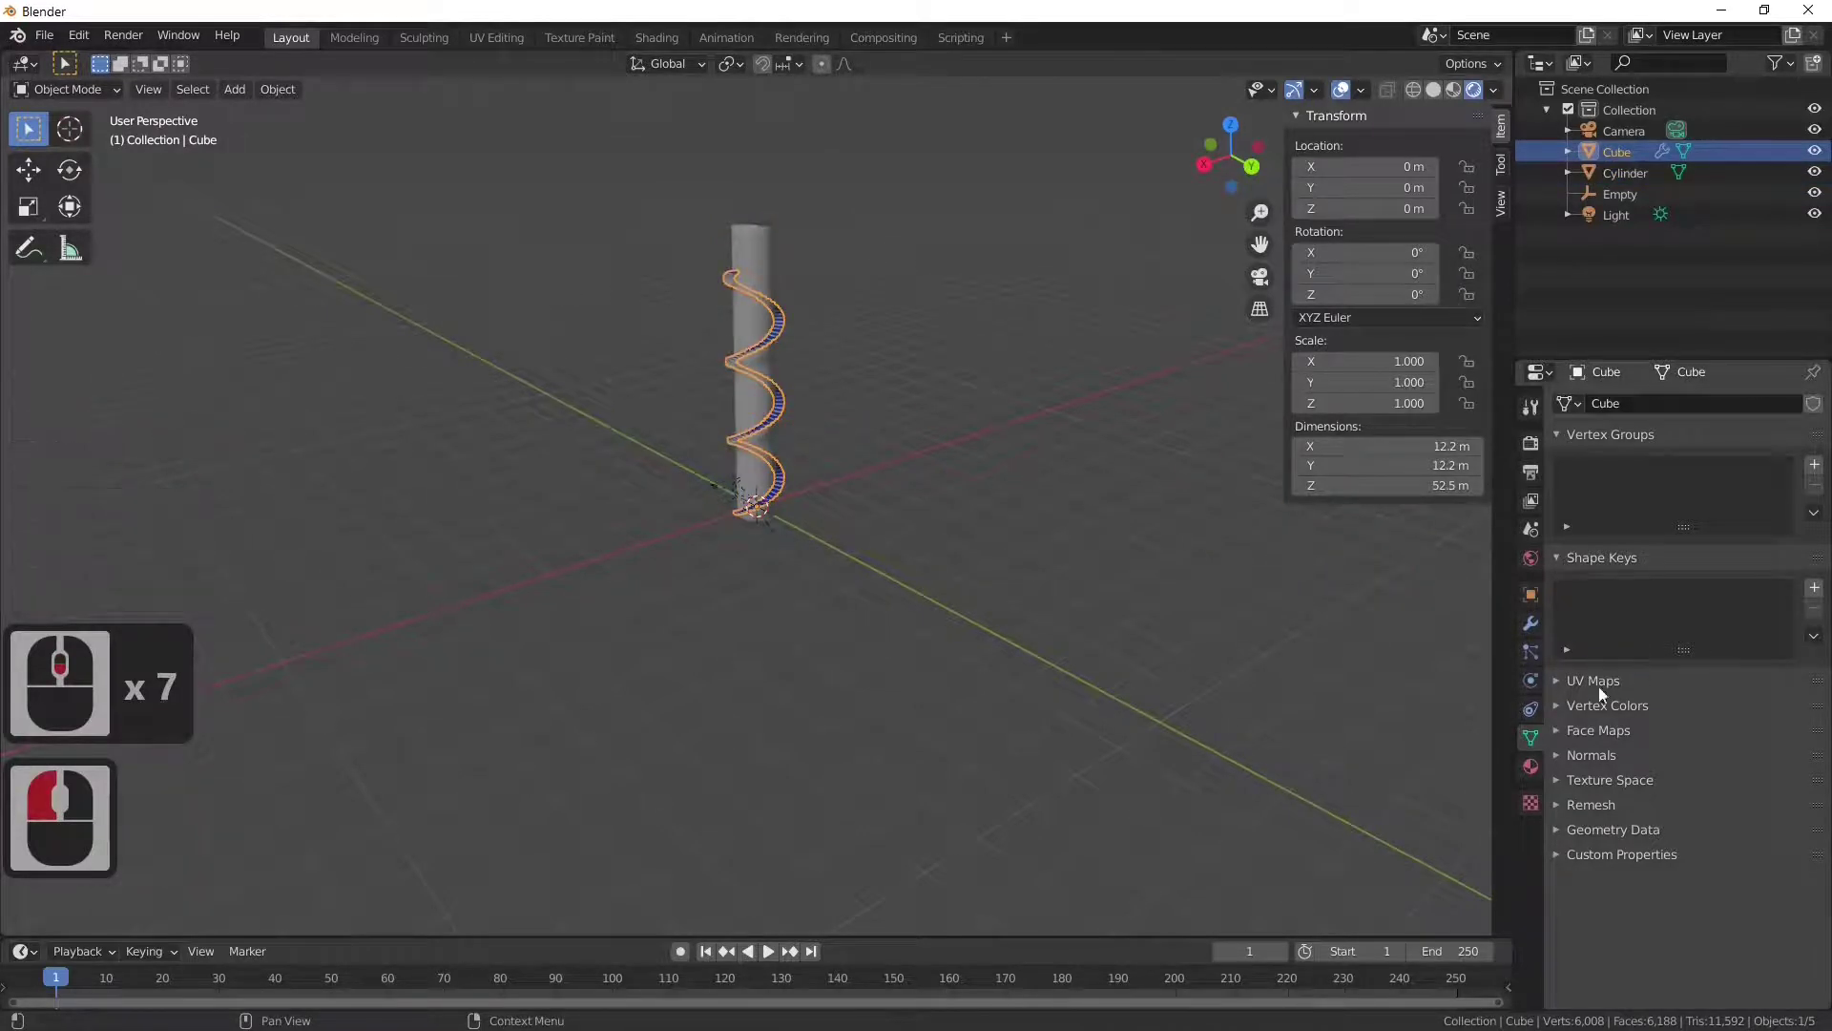
click(1653, 586)
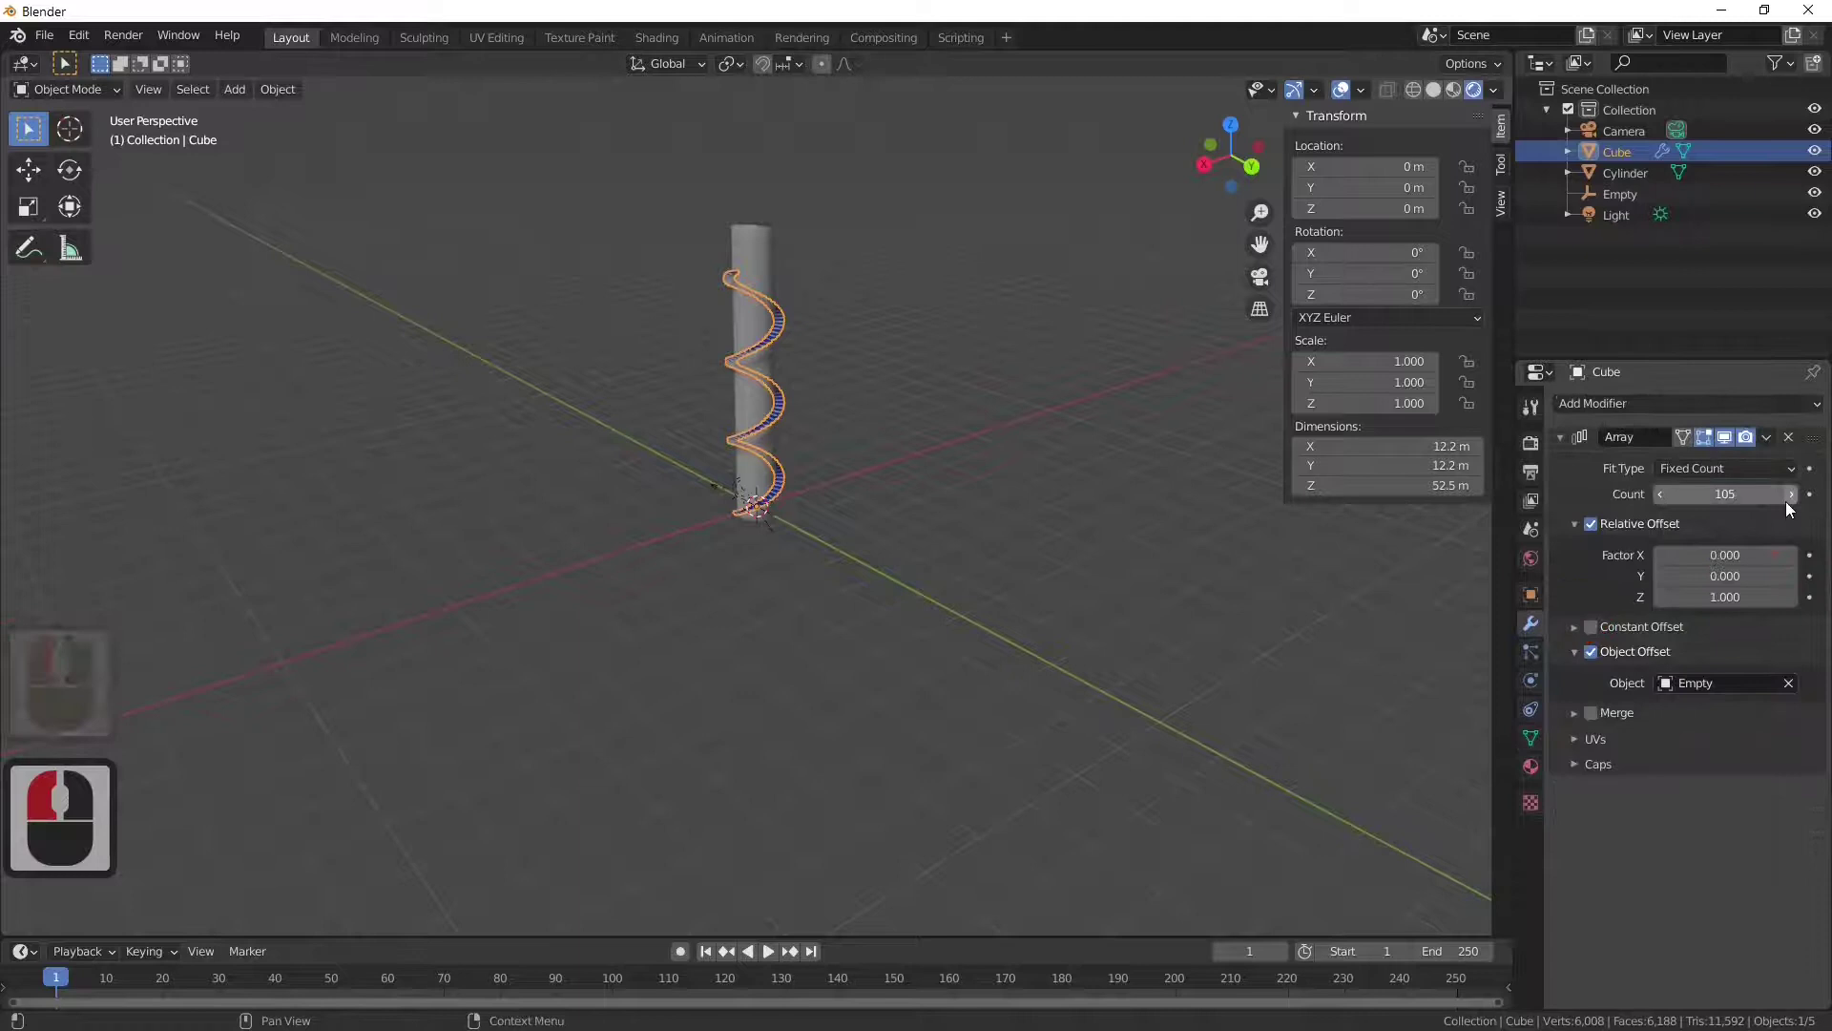
click(1793, 506)
click(1793, 507)
click(1793, 507)
click(1793, 506)
click(1793, 507)
double_click(1793, 507)
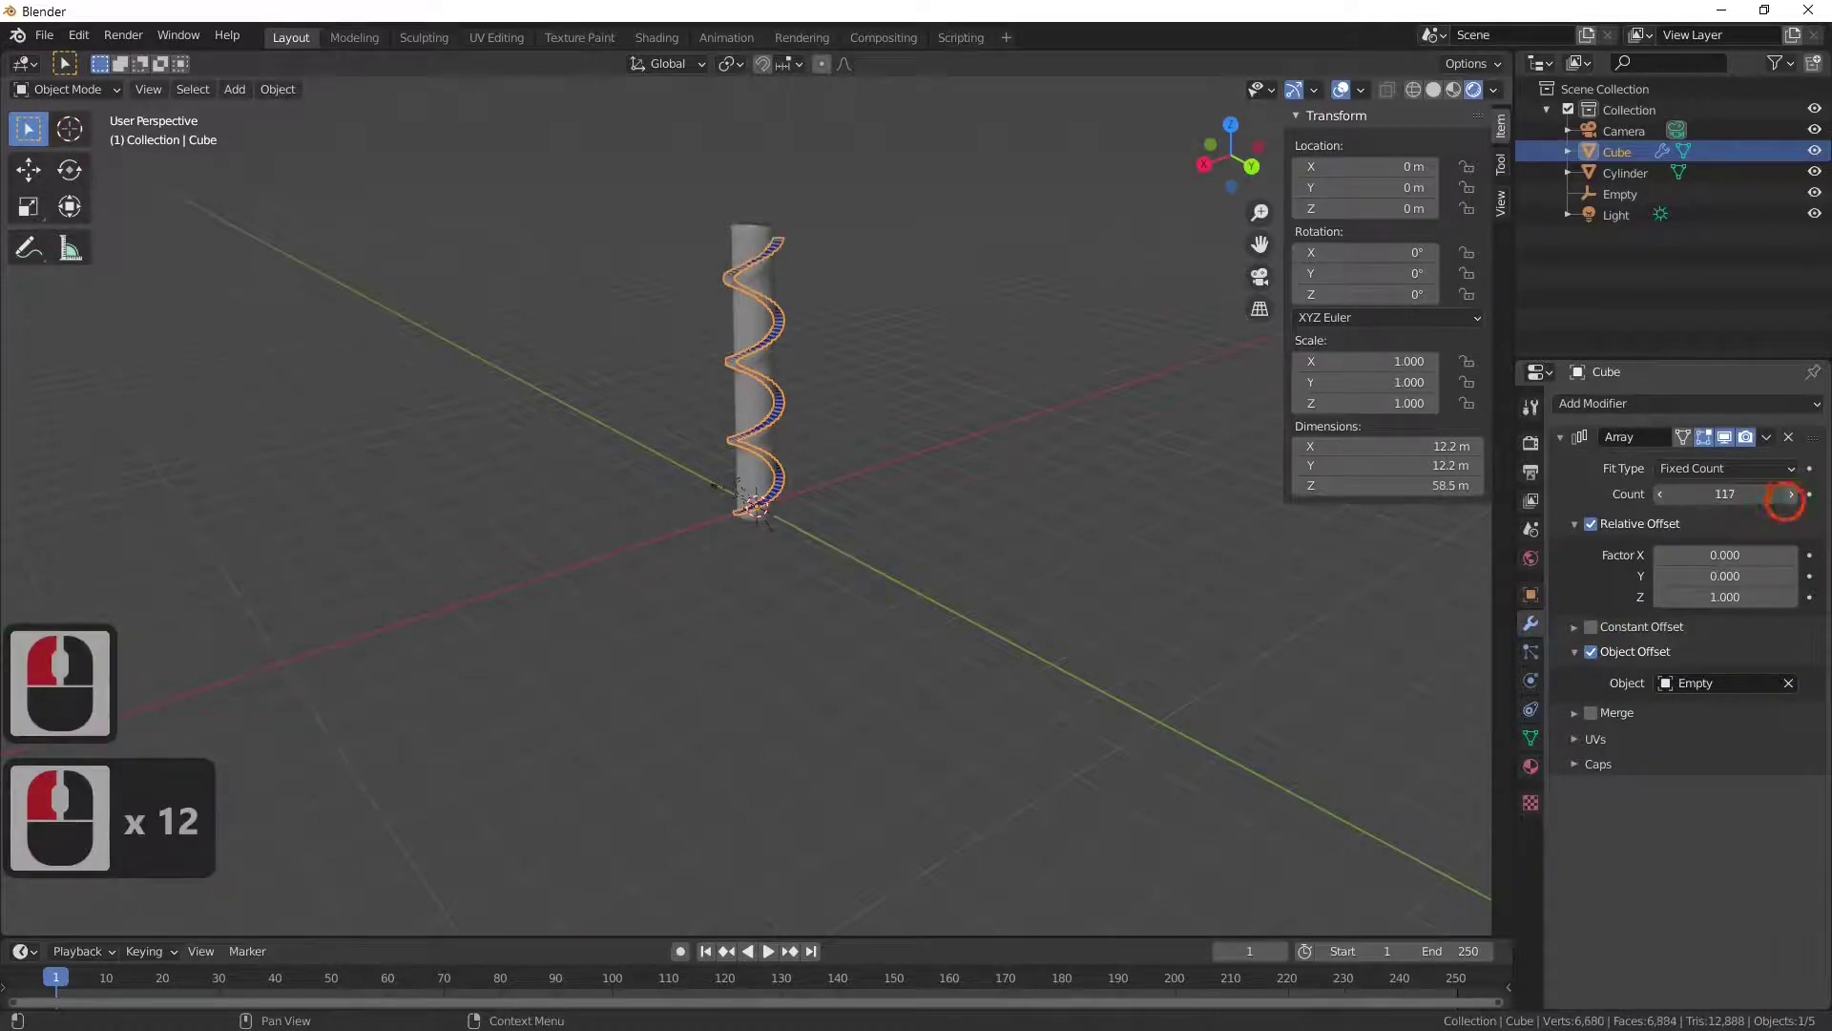
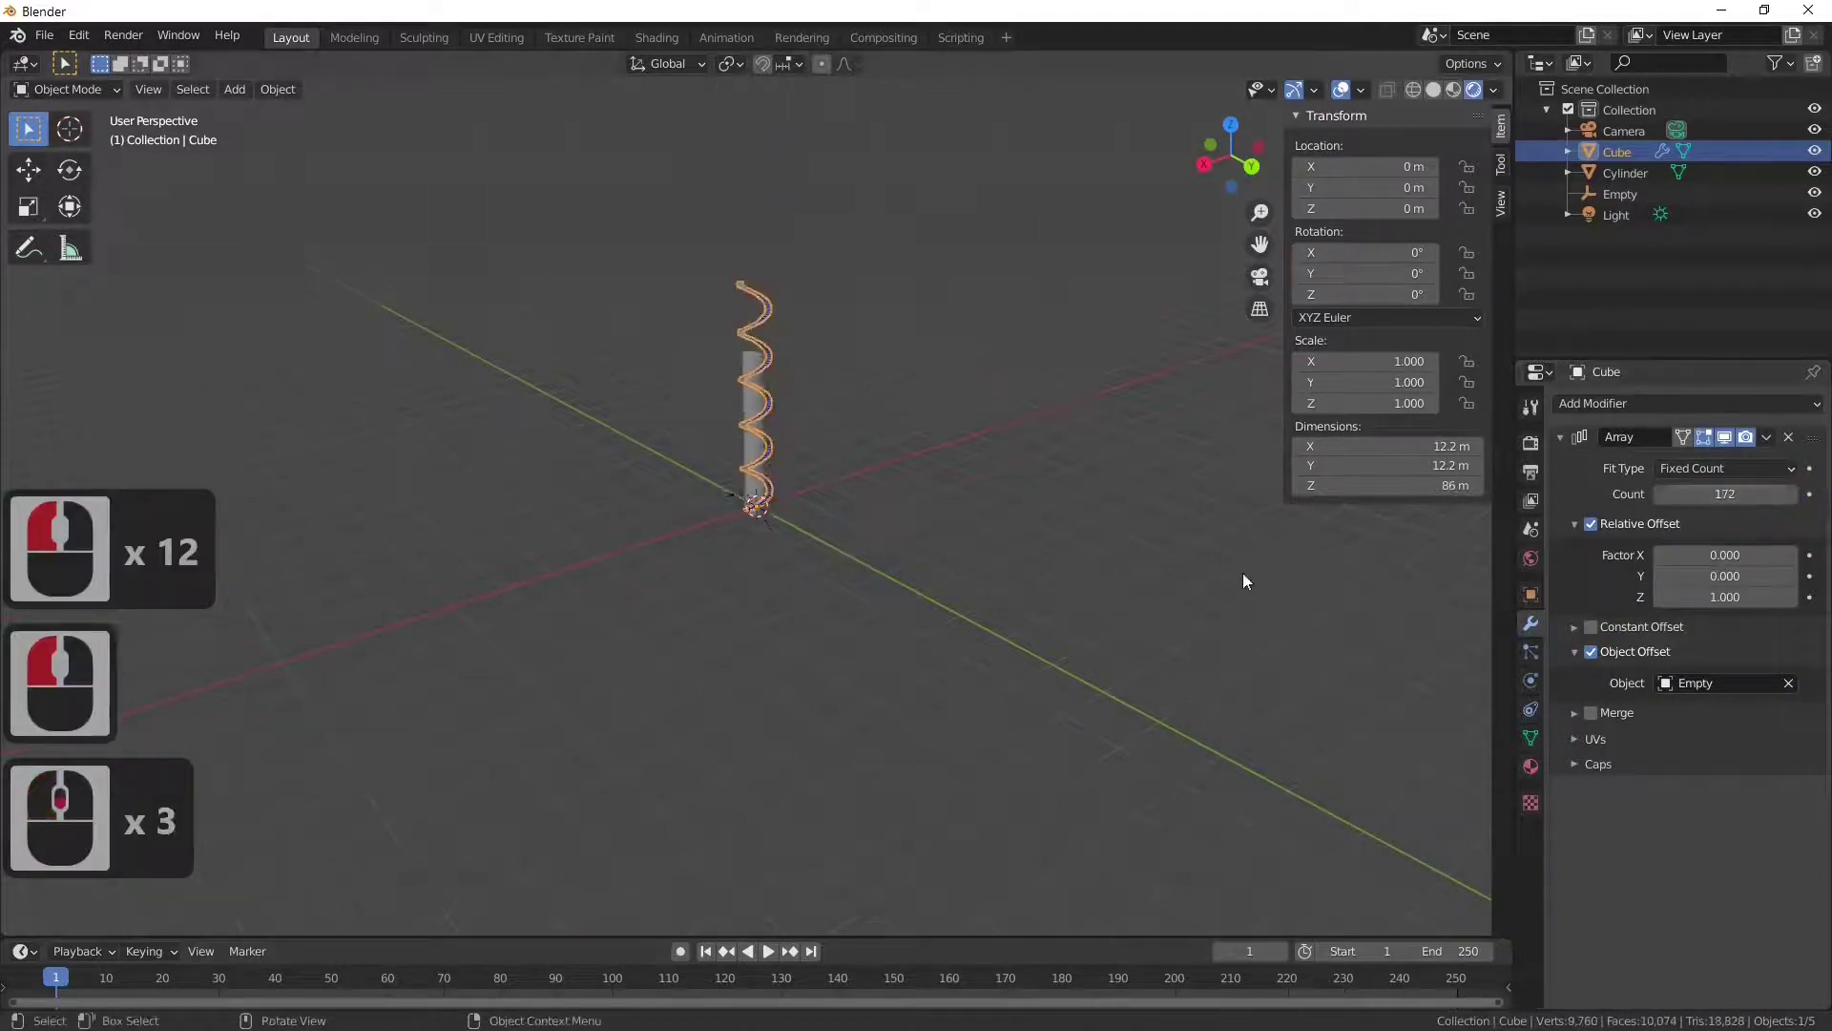
click(788, 458)
Step: Delete the cylinder column, leaving only the spiral staircase
key(x)
click(945, 512)
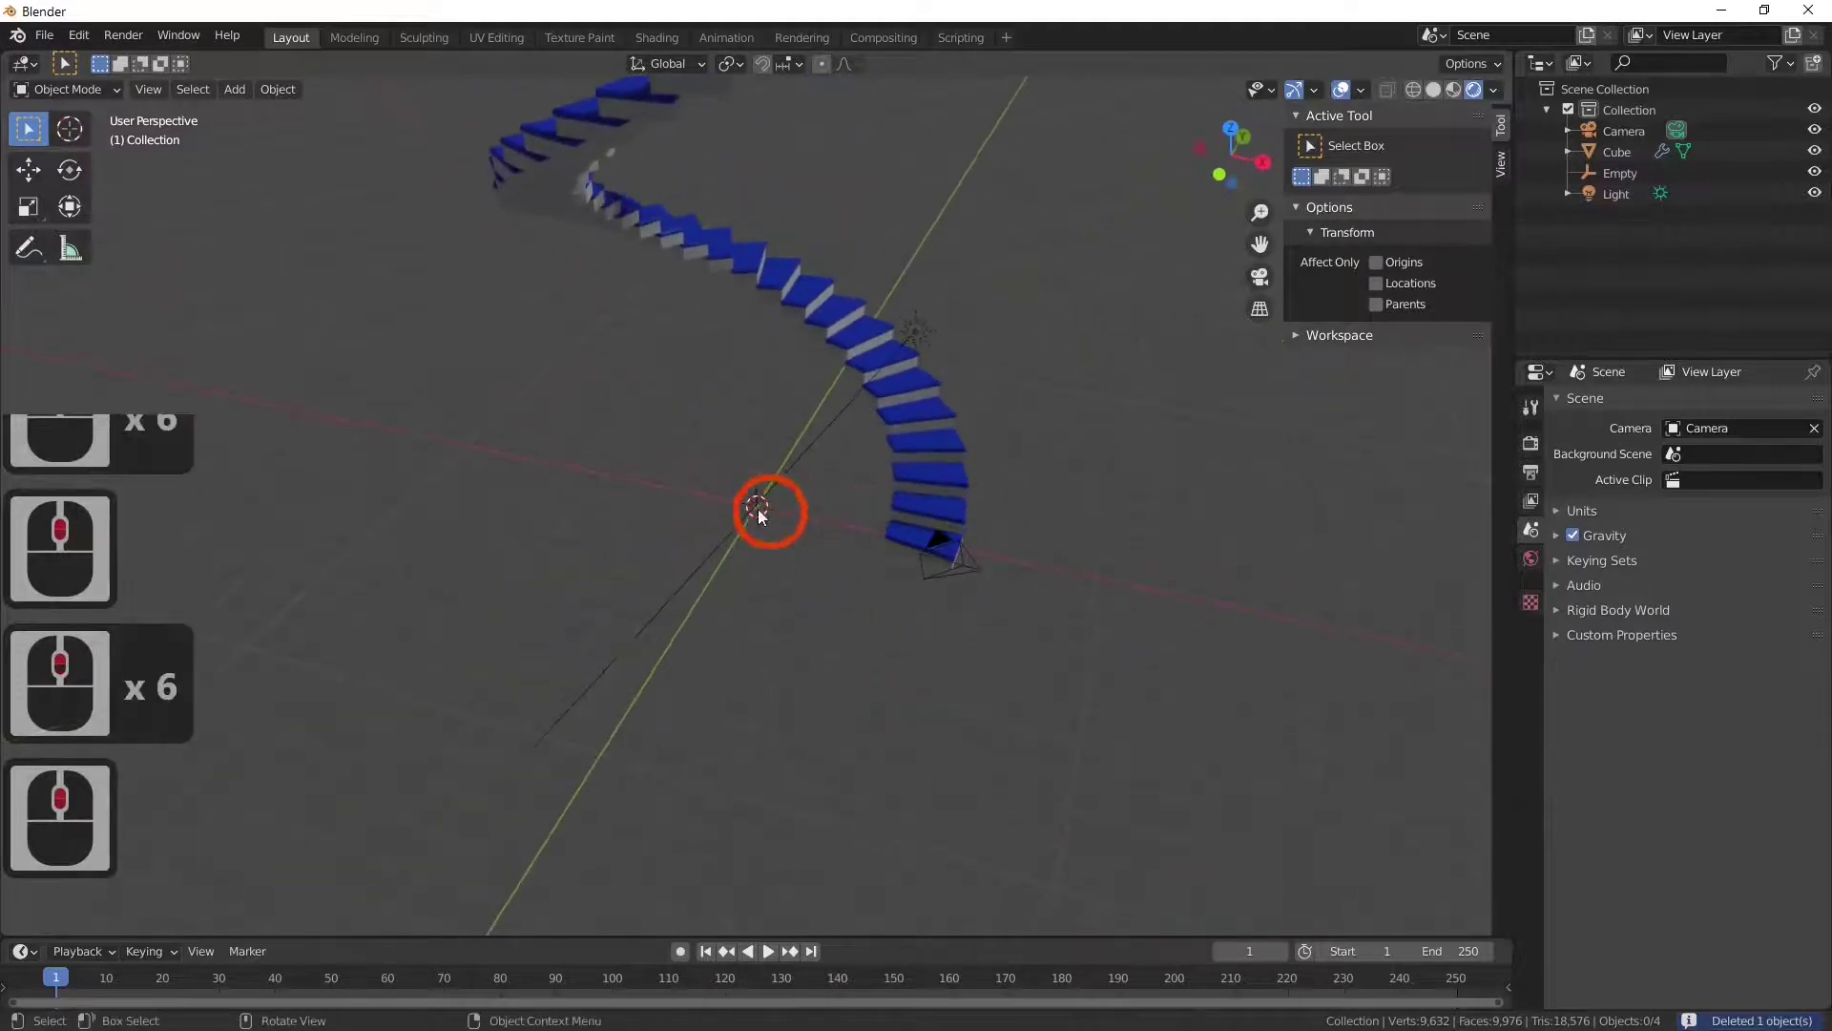
click(919, 554)
middle_click(1422, 590)
middle_click(1248, 614)
middle_click(1248, 617)
middle_click(1019, 623)
middle_click(958, 563)
Step: Select the spiral staircase and orbit around it
click(745, 555)
middle_click(1080, 582)
click(1080, 582)
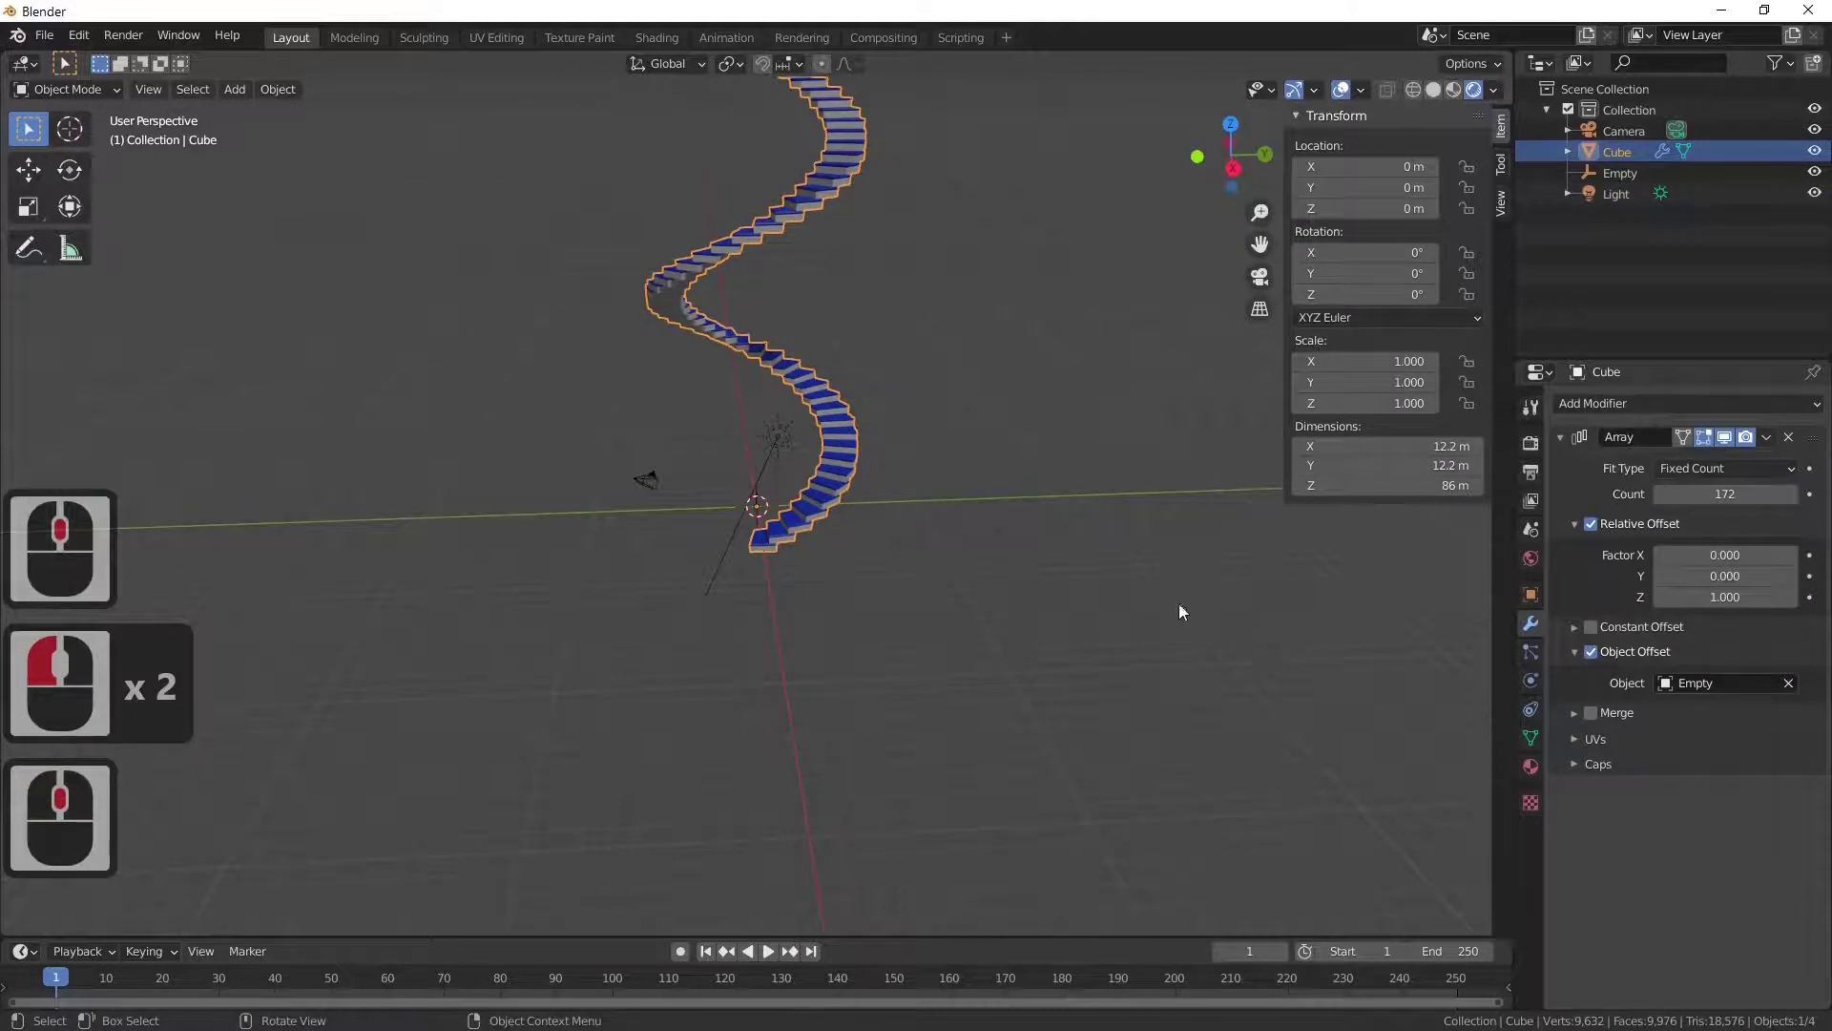
middle_click(1036, 589)
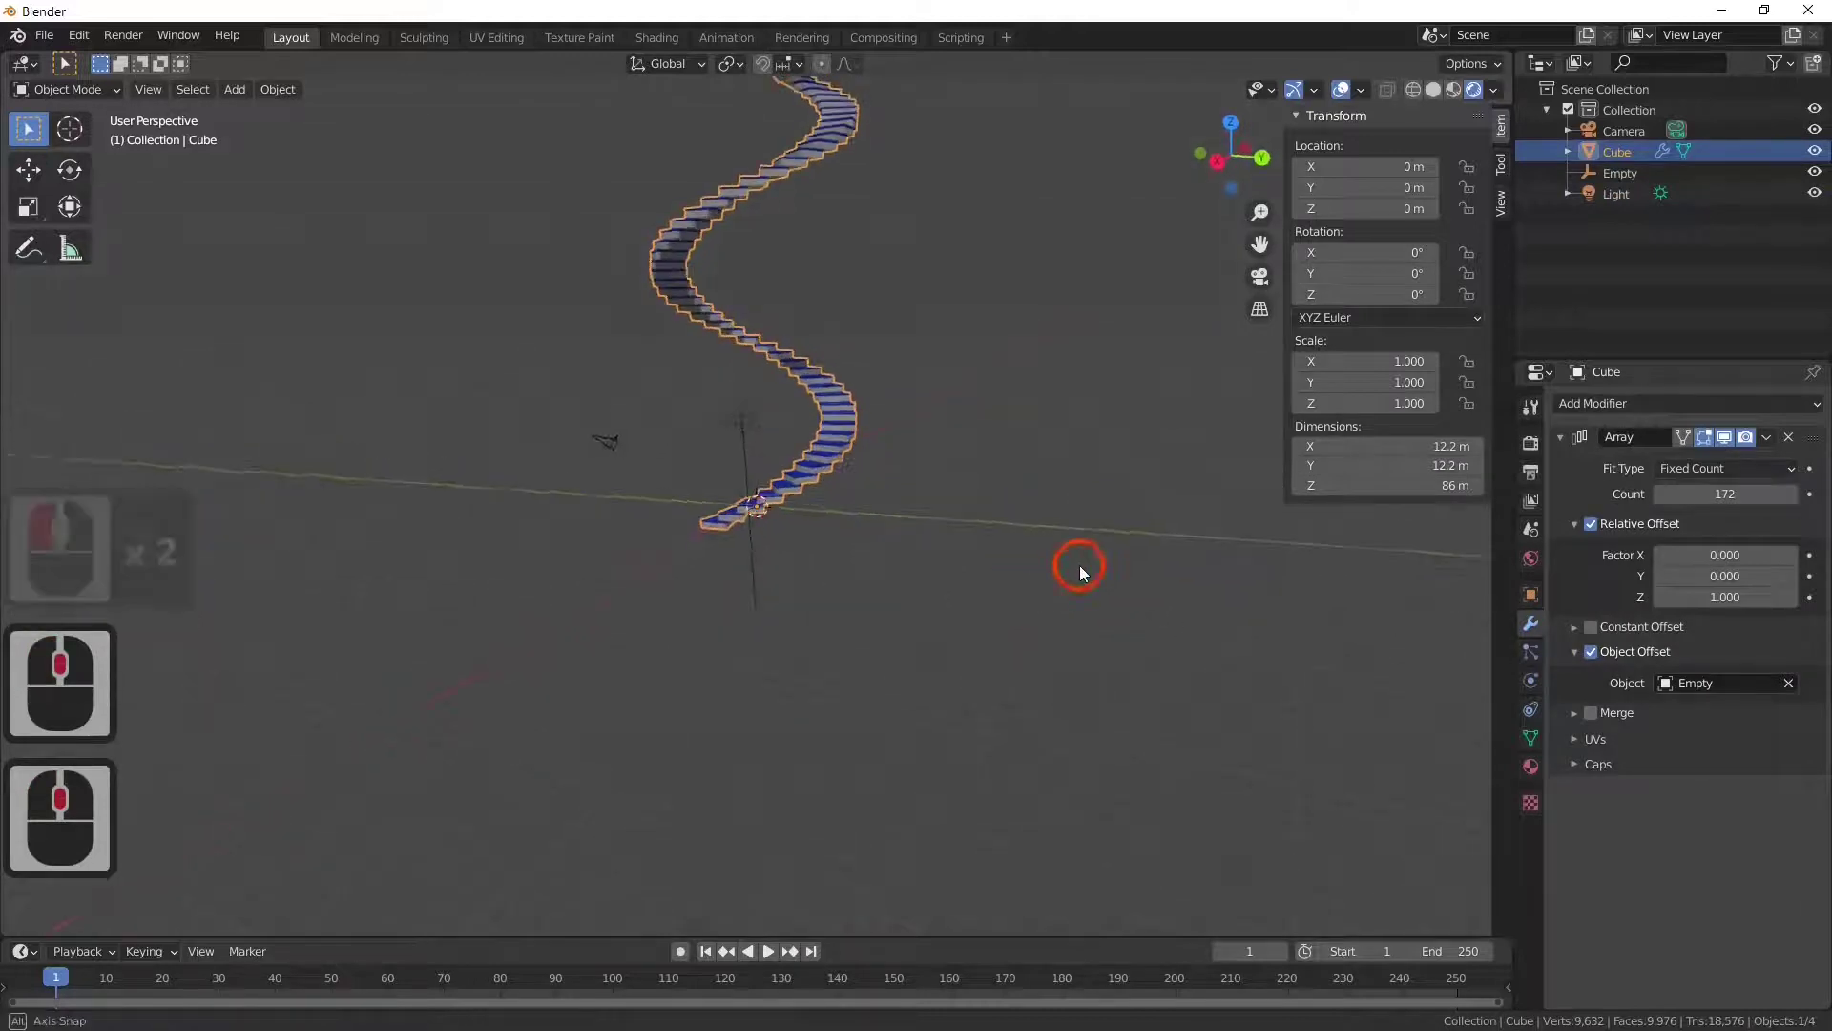
middle_click(1126, 576)
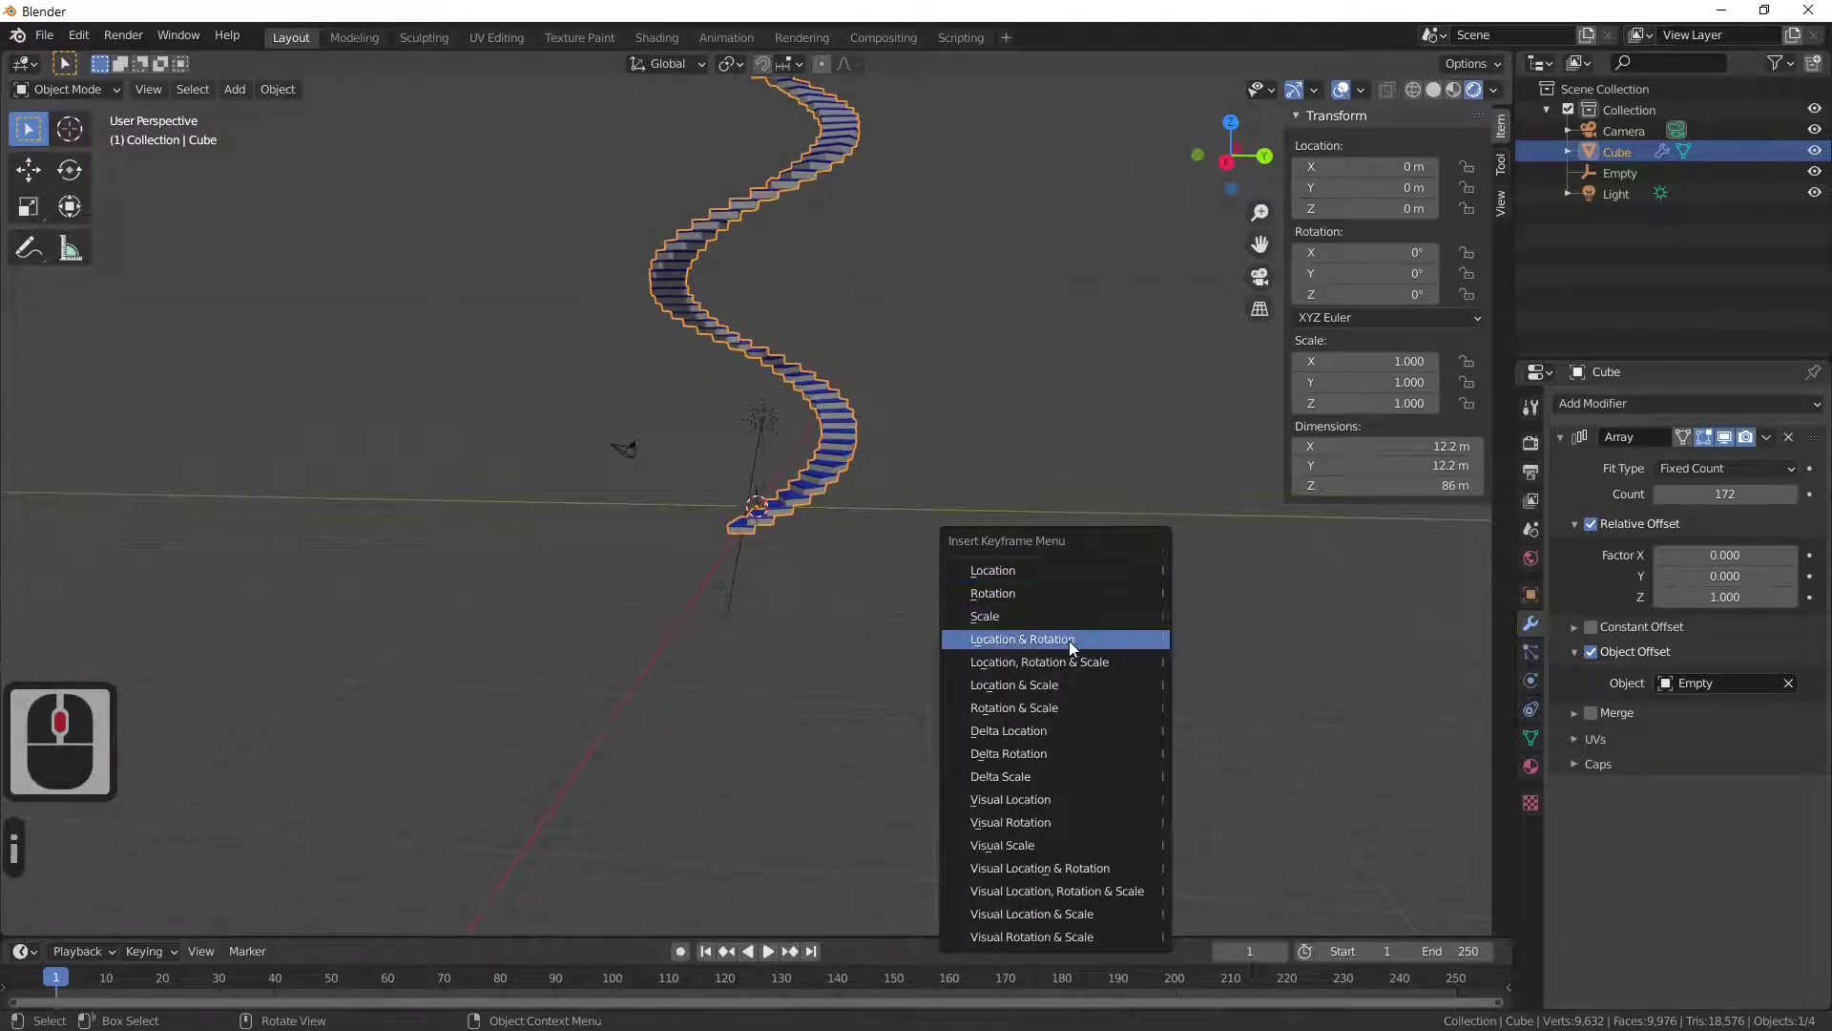
Step: Insert a Location, Rotation & Scale keyframe on the staircase at frame 1
middle_click(1120, 664)
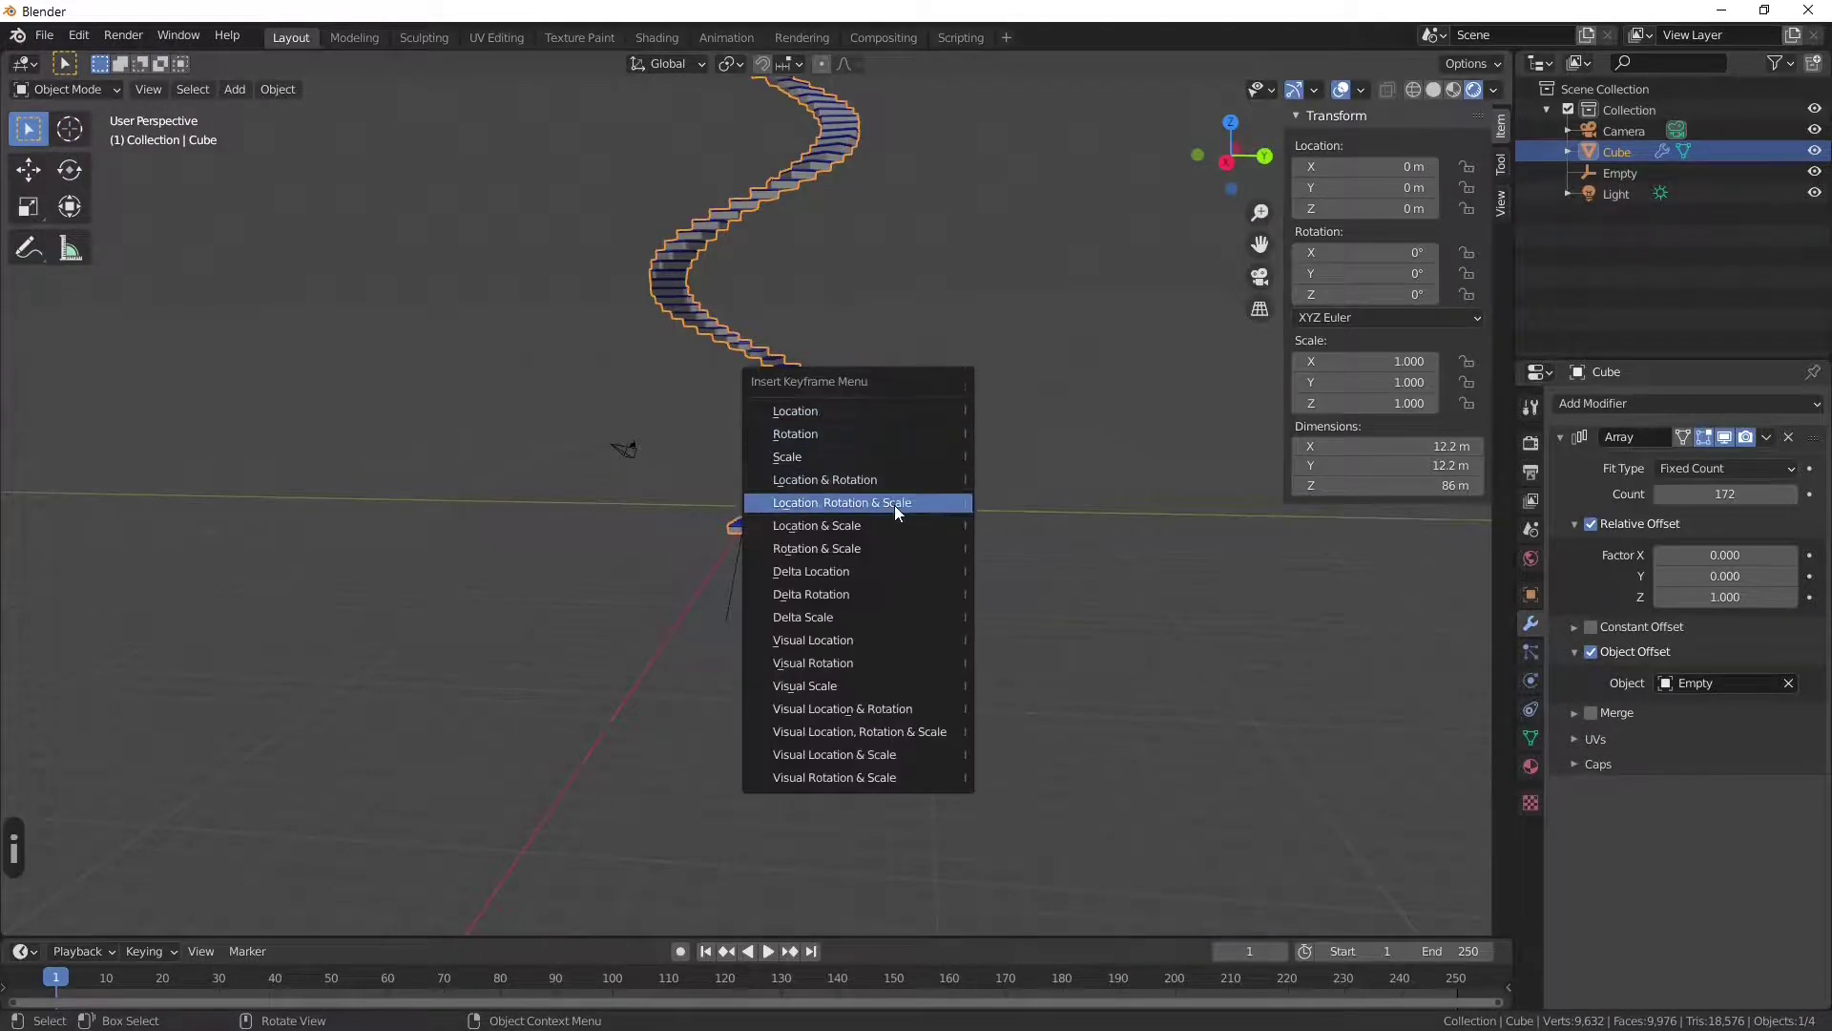
drag(901, 512, 1045, 550)
middle_click(1057, 551)
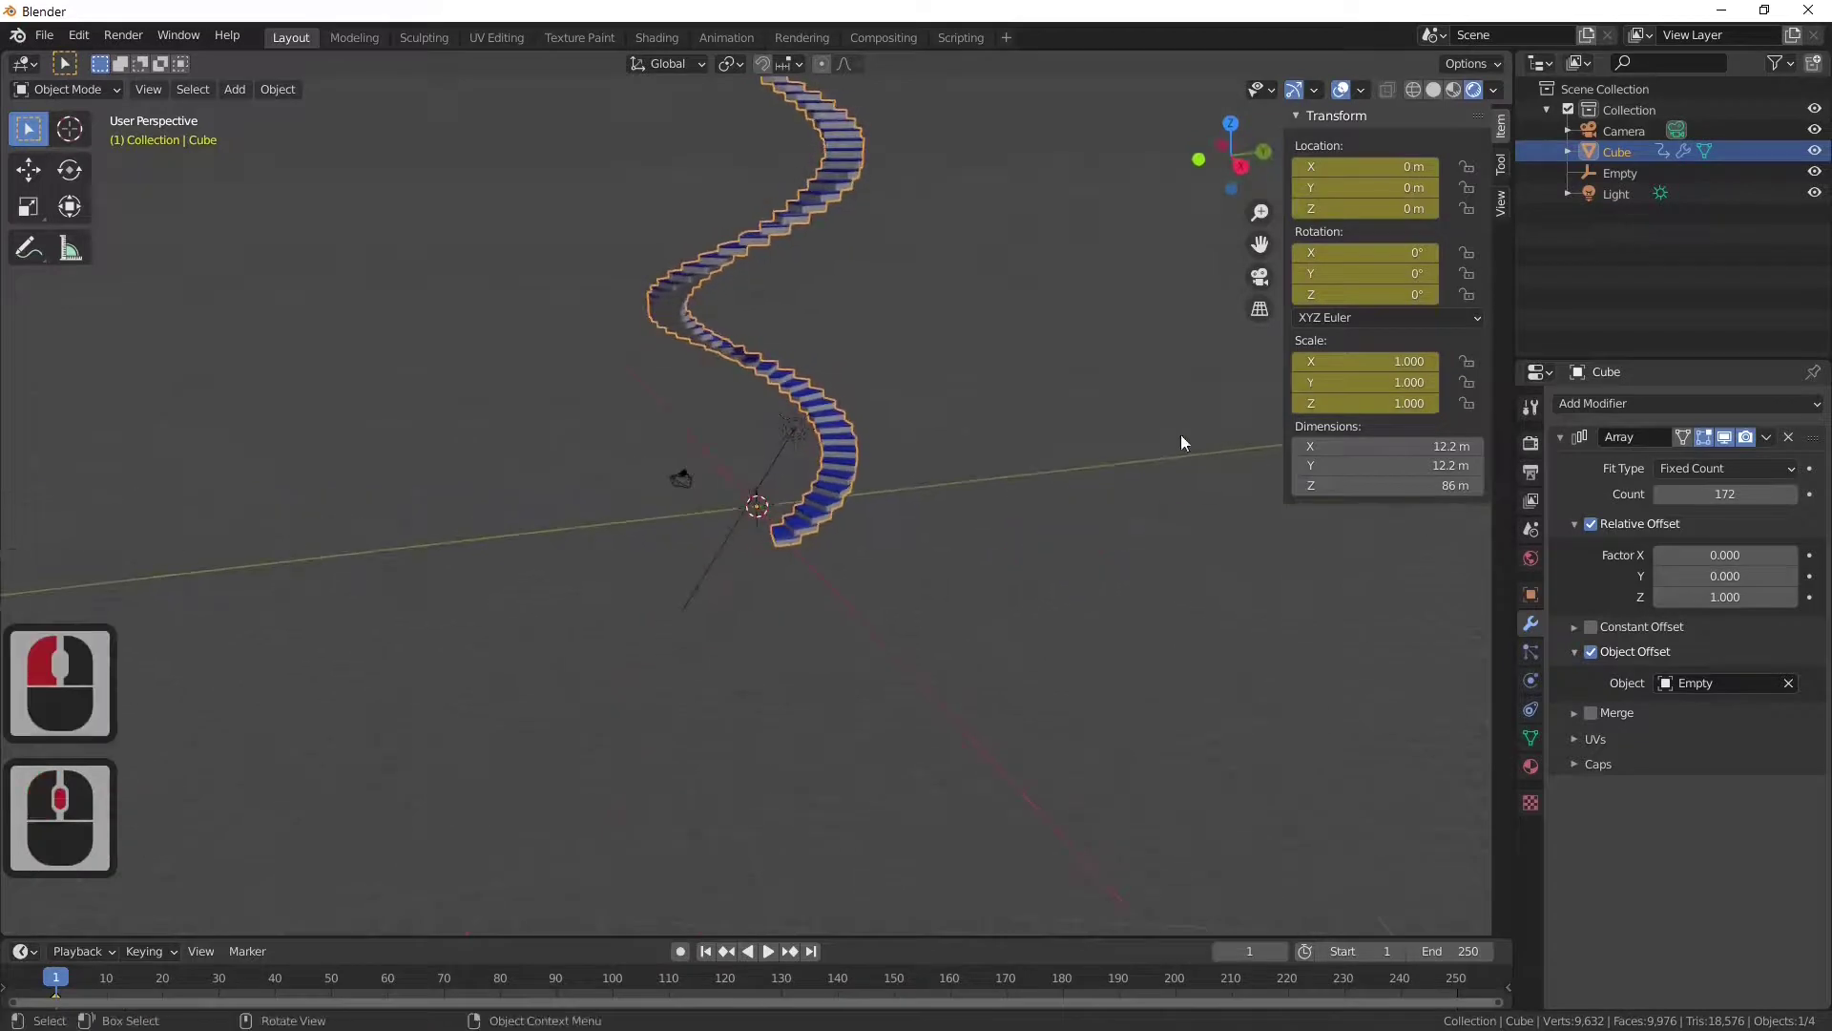
middle_click(1164, 510)
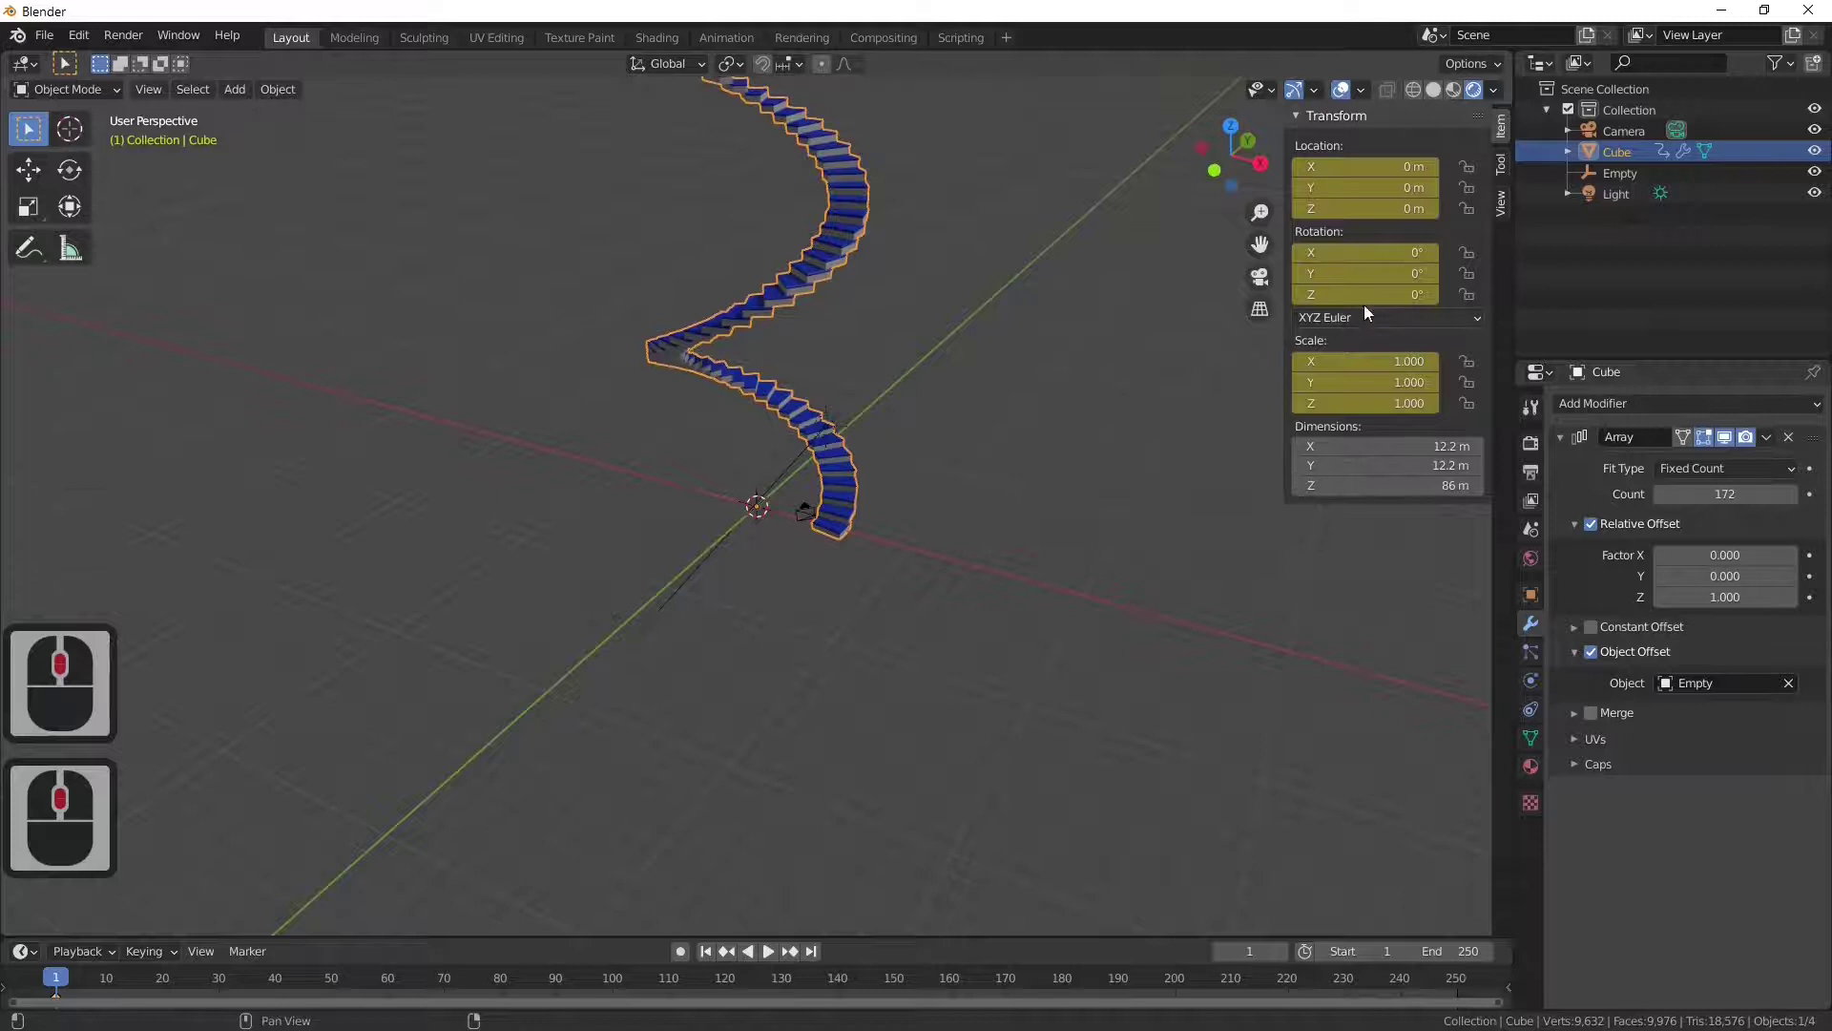
click(1543, 609)
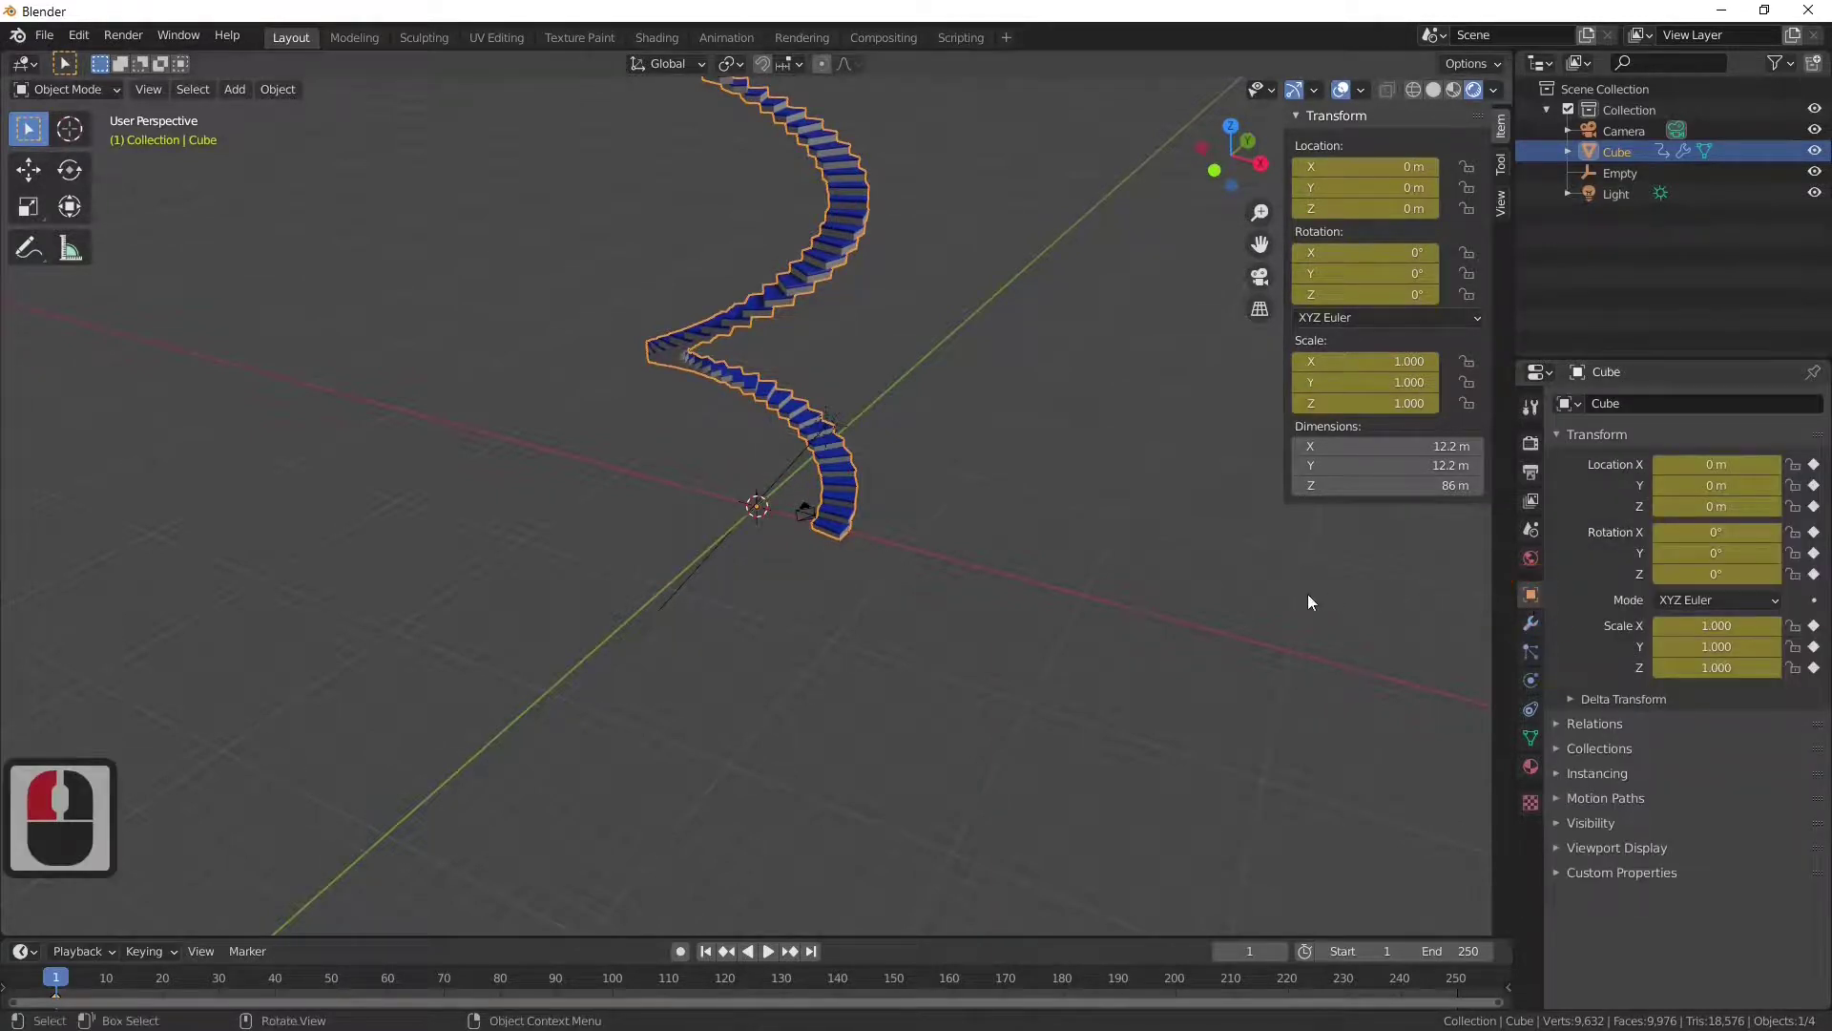
Step: Hide the viewport sidebar and reframe the view on the staircase
key(n)
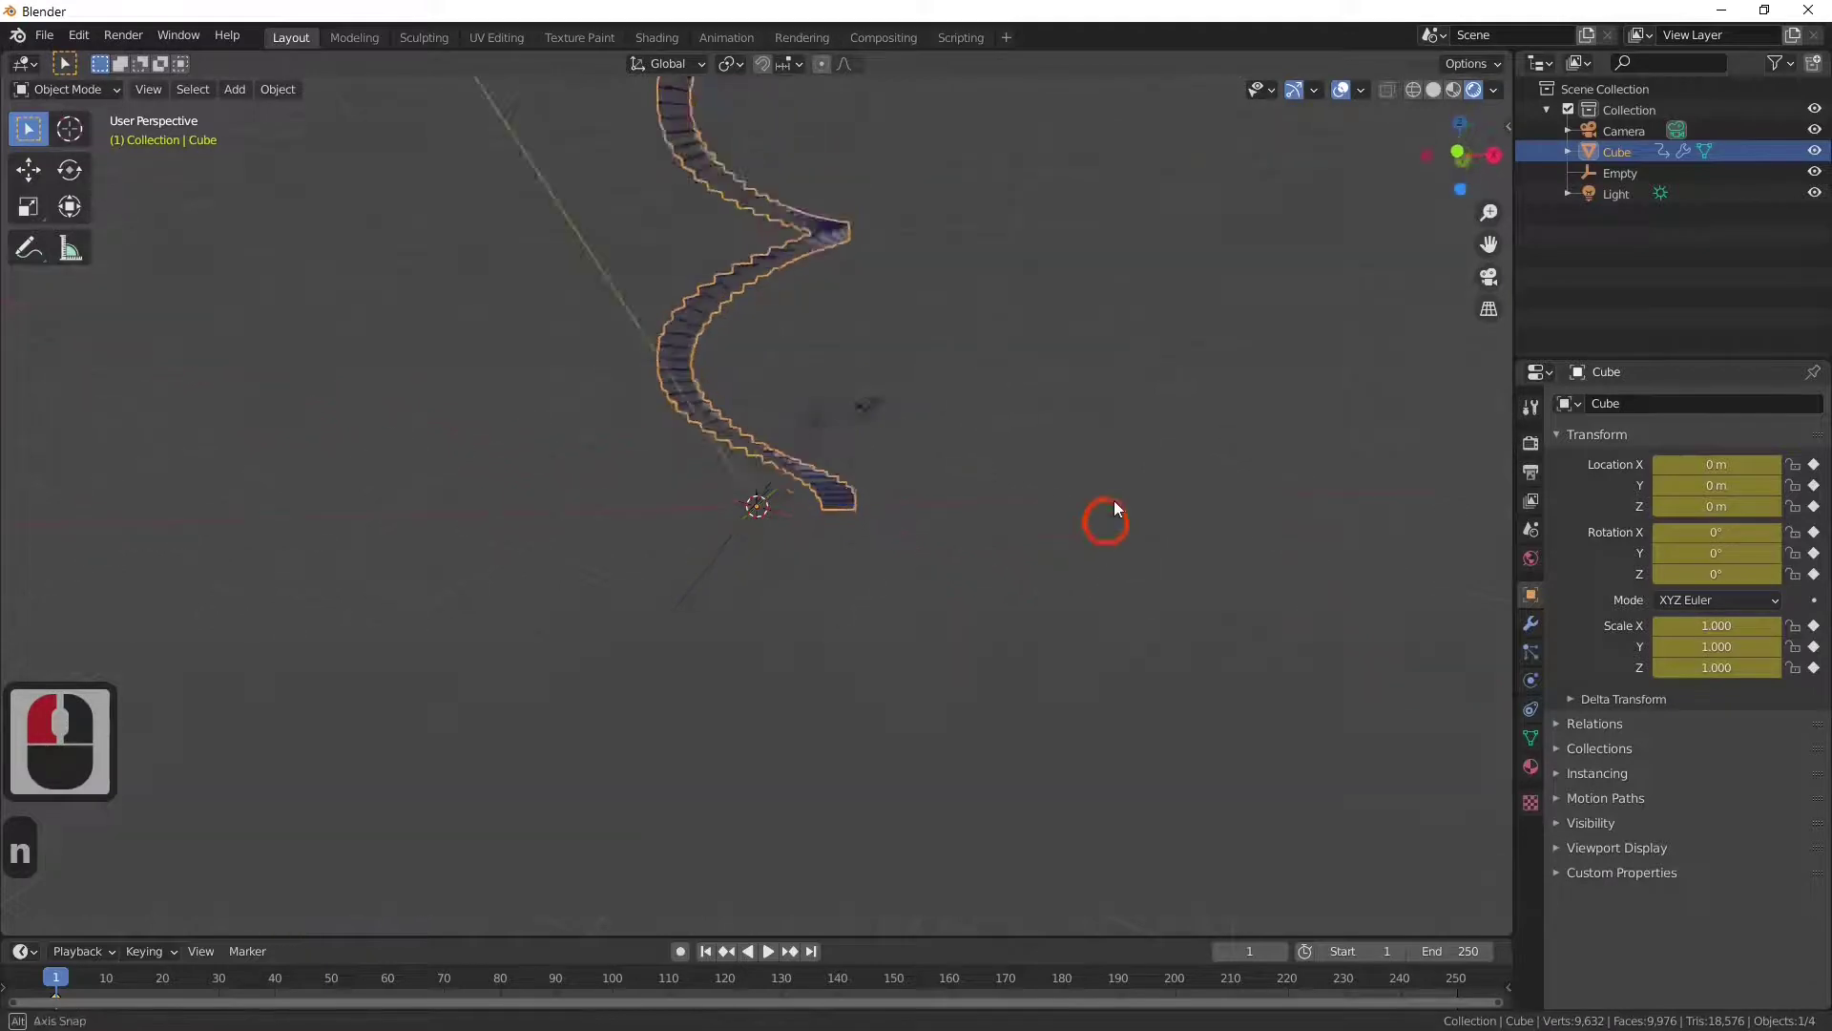
scroll(up, 3)
scroll(down, 3)
scroll(down, 3)
middle_click(952, 688)
scroll(down, 3)
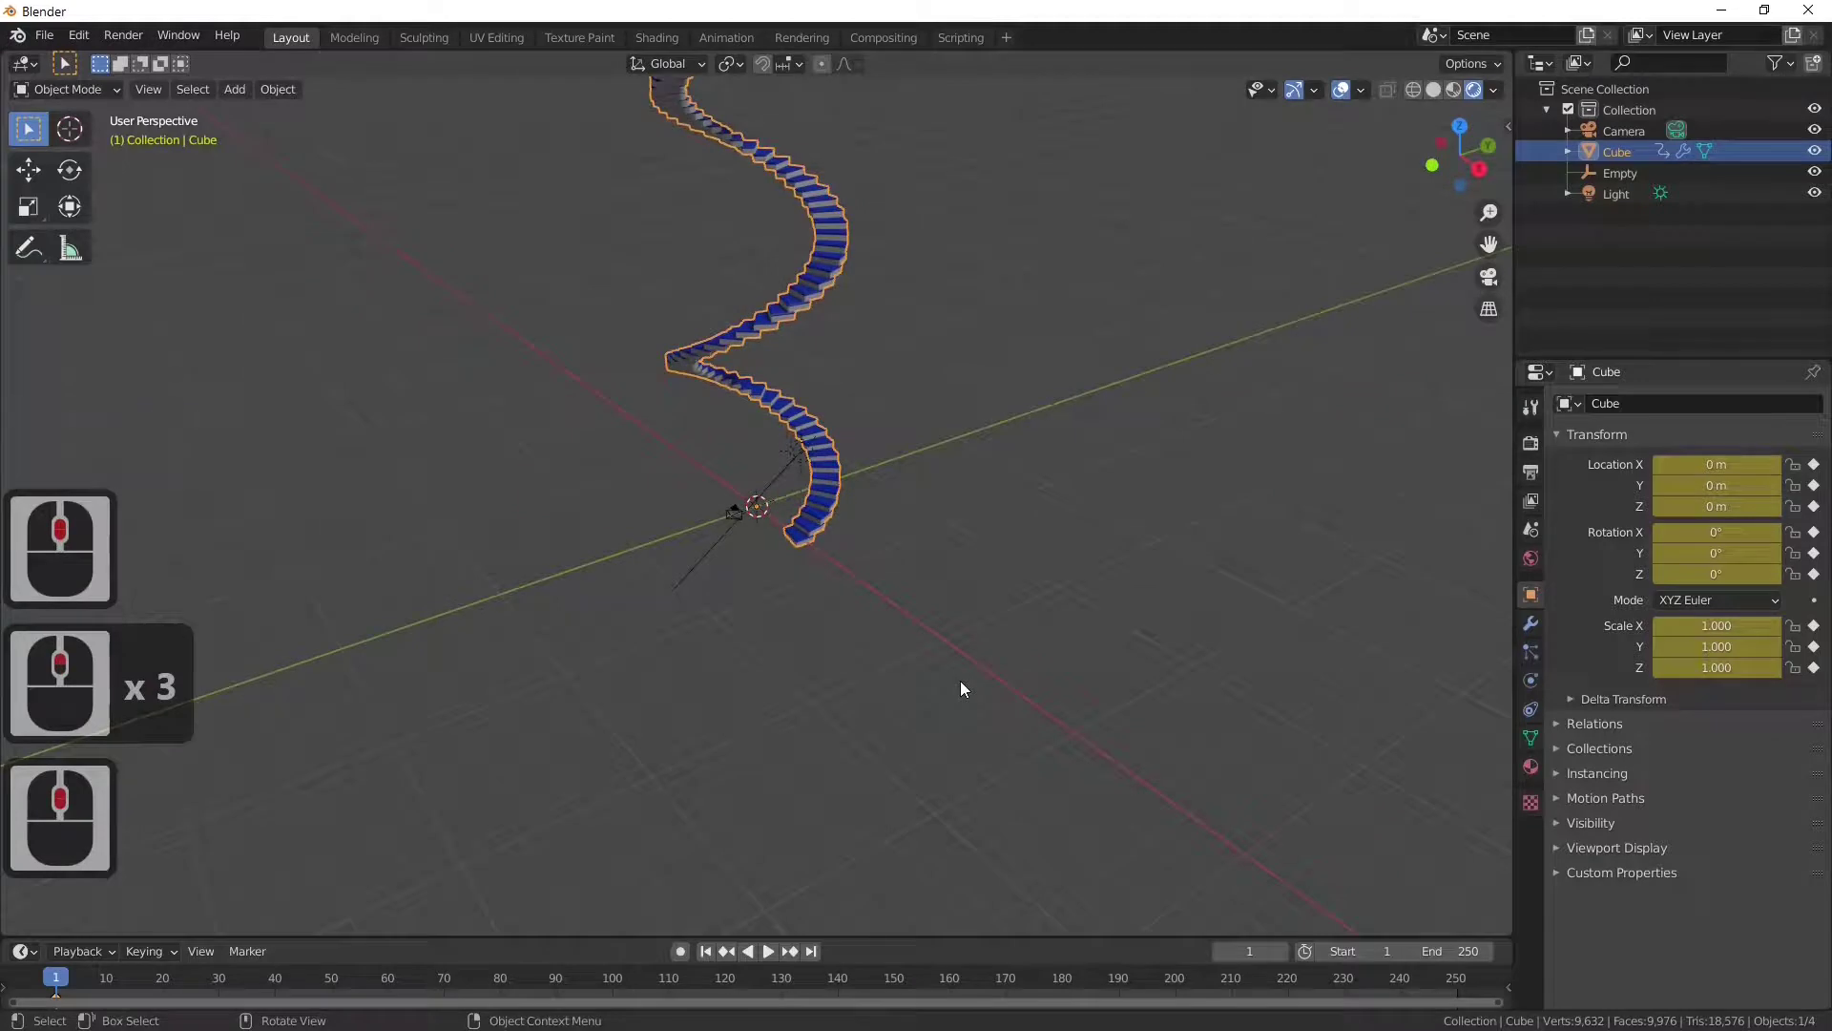
Step: Move the timeline to the animation's last frame, 250
key(Right)
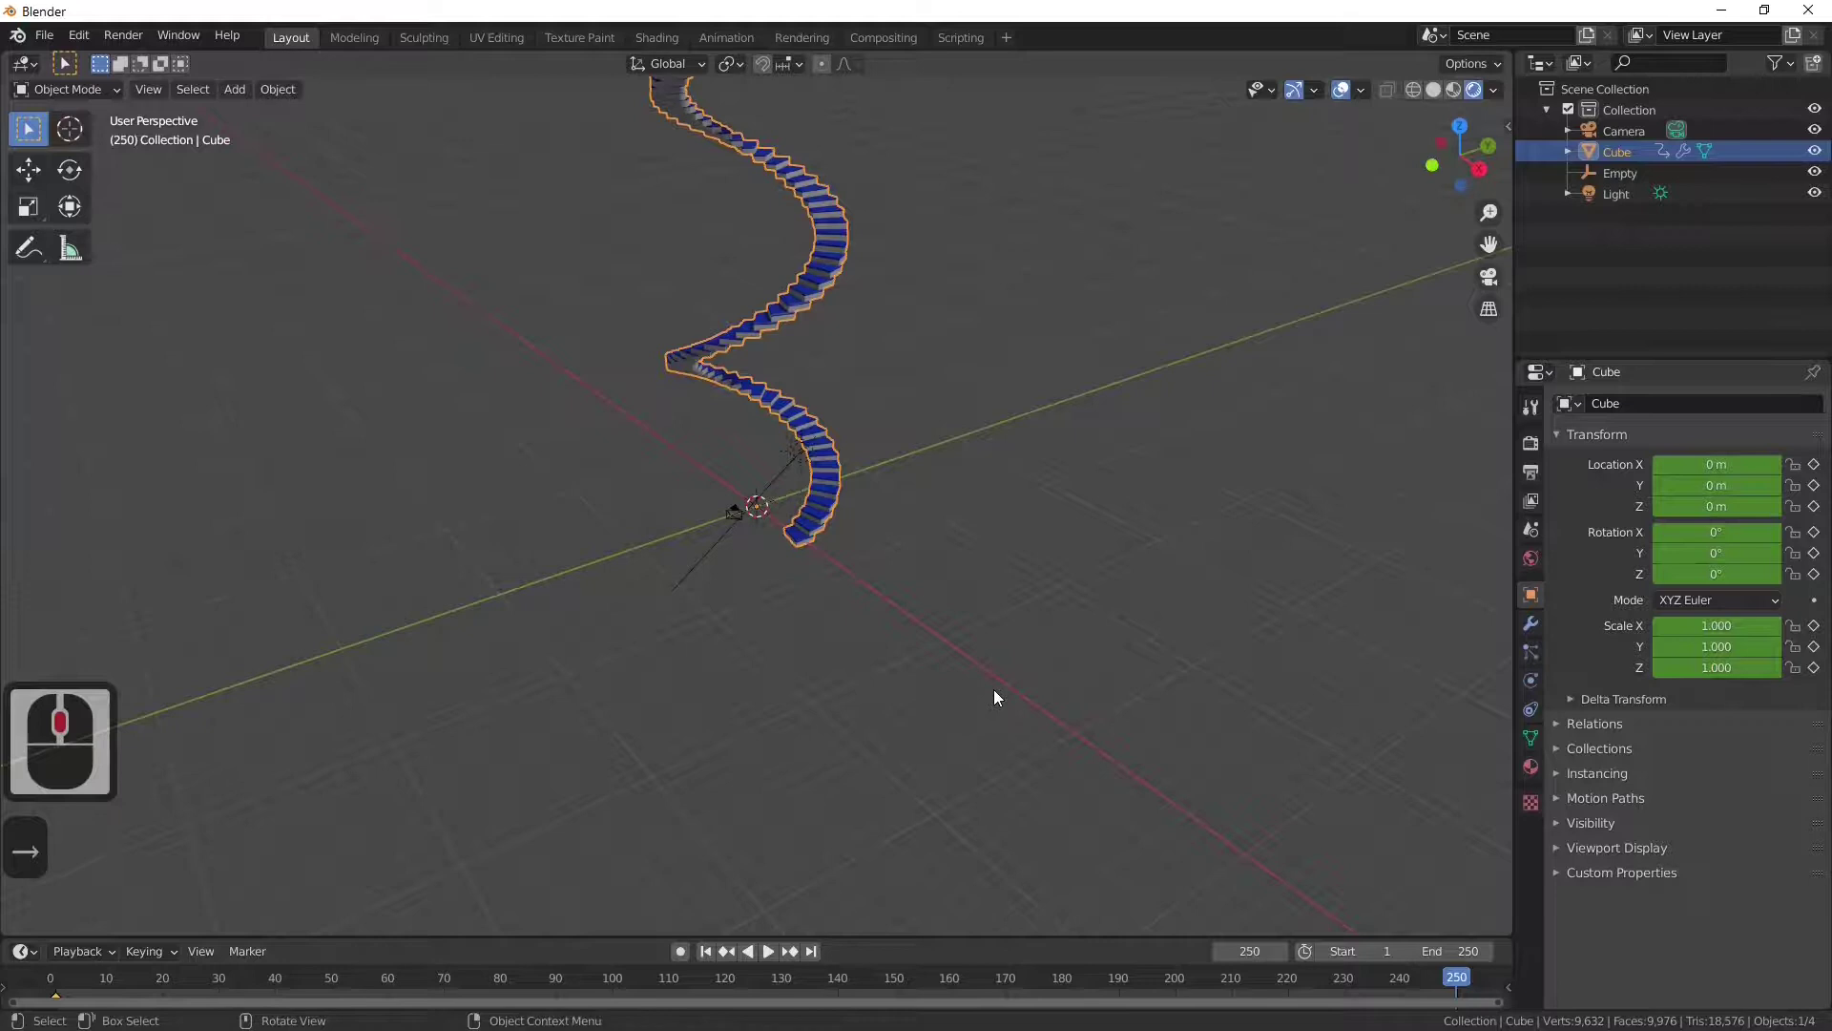
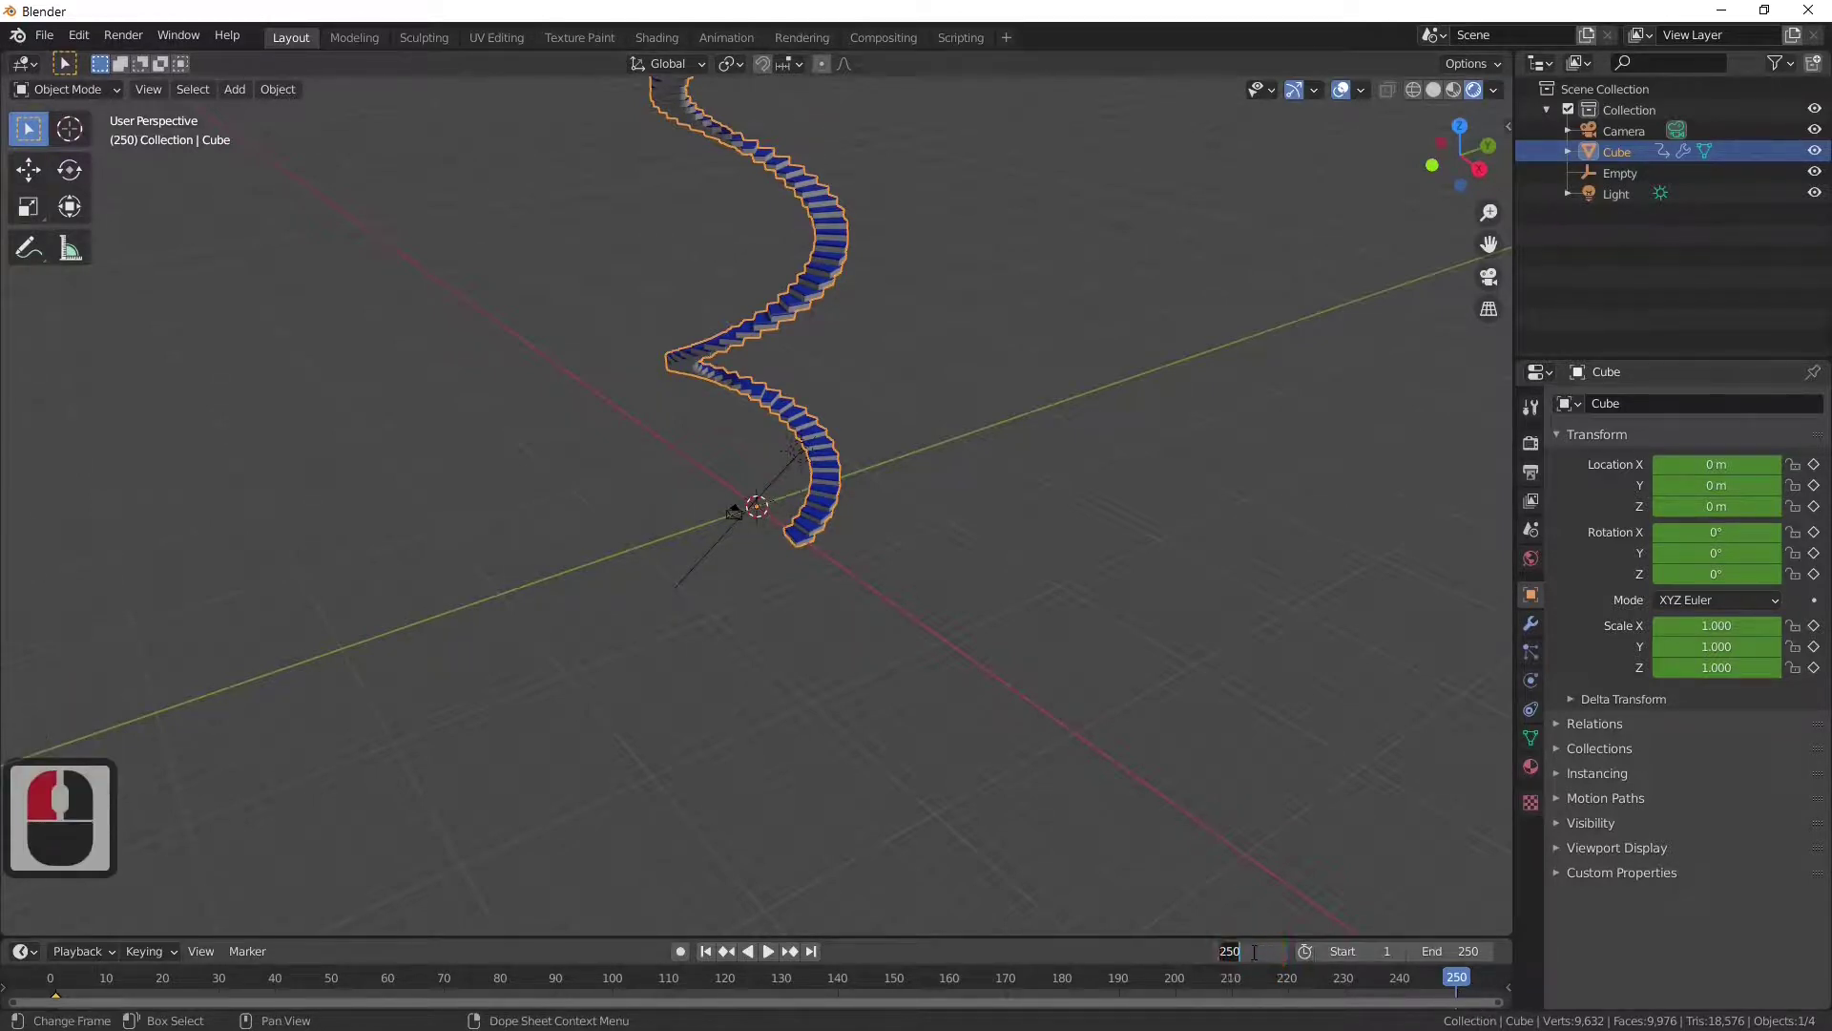
text(250)
key(Return)
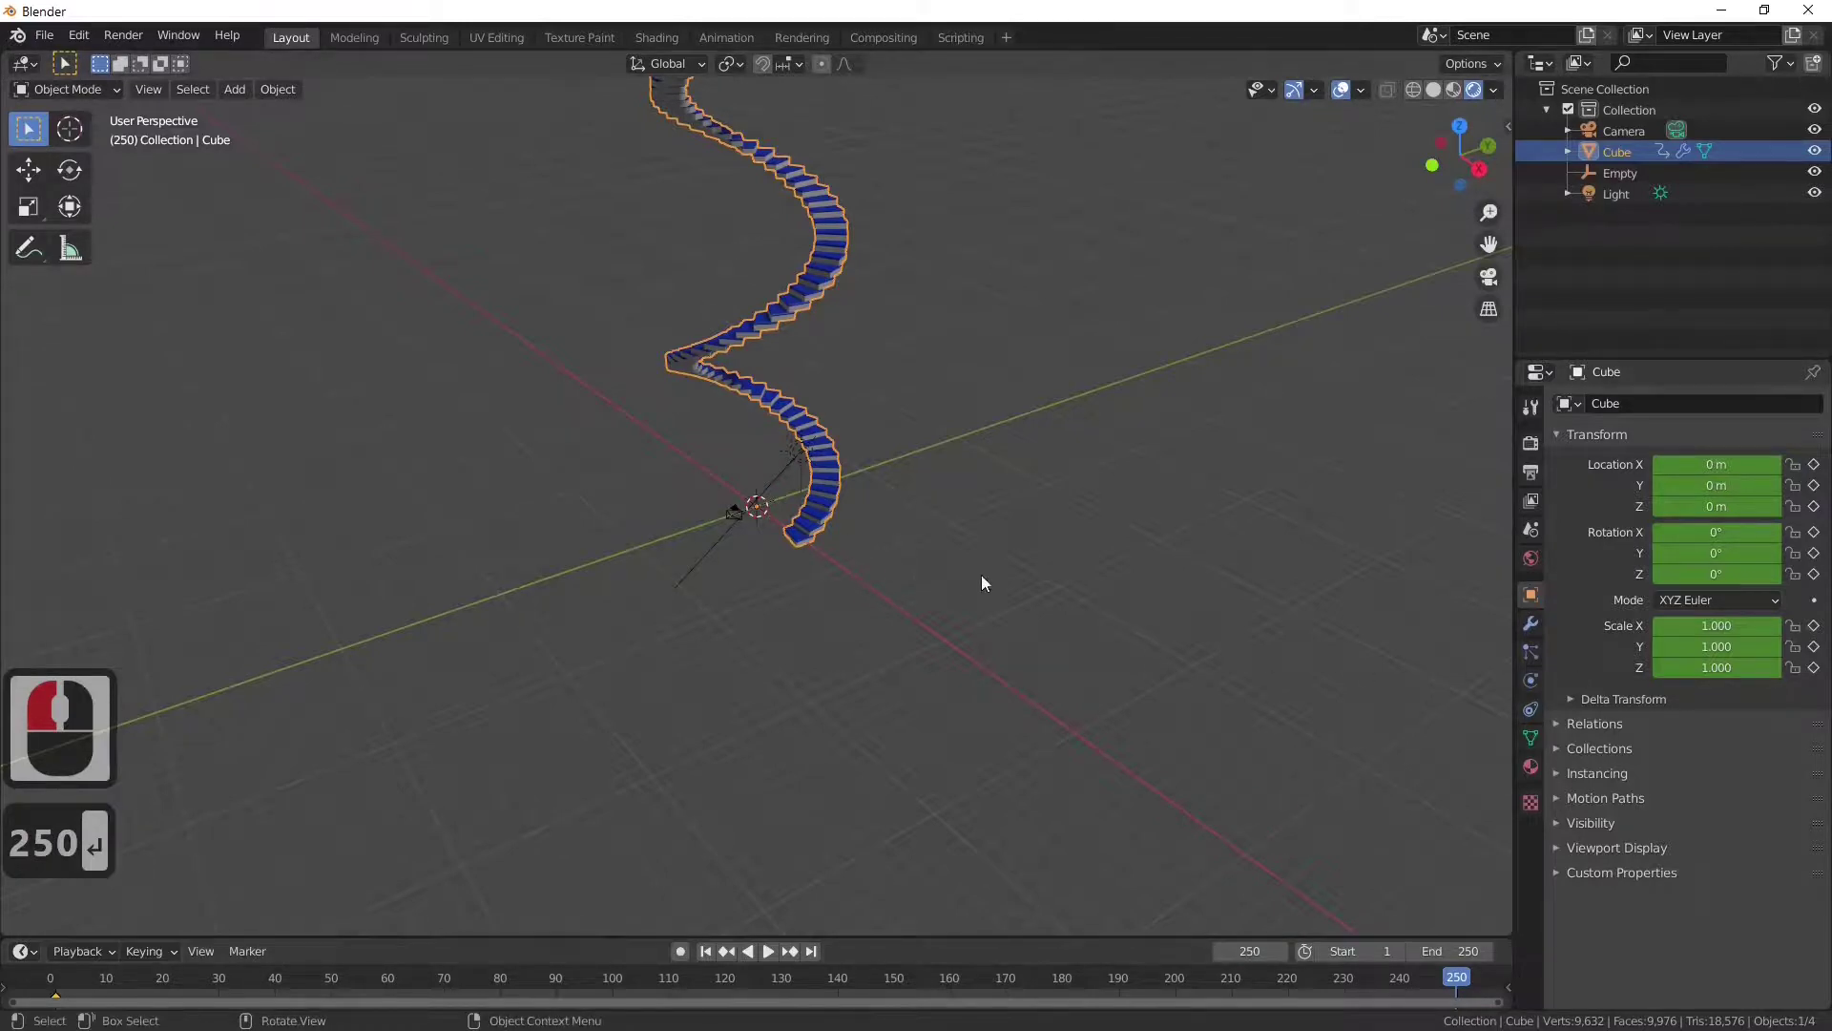
Step: Set the staircase's Z rotation to 90°, keyframe it at frame 250, and start playback
click(812, 554)
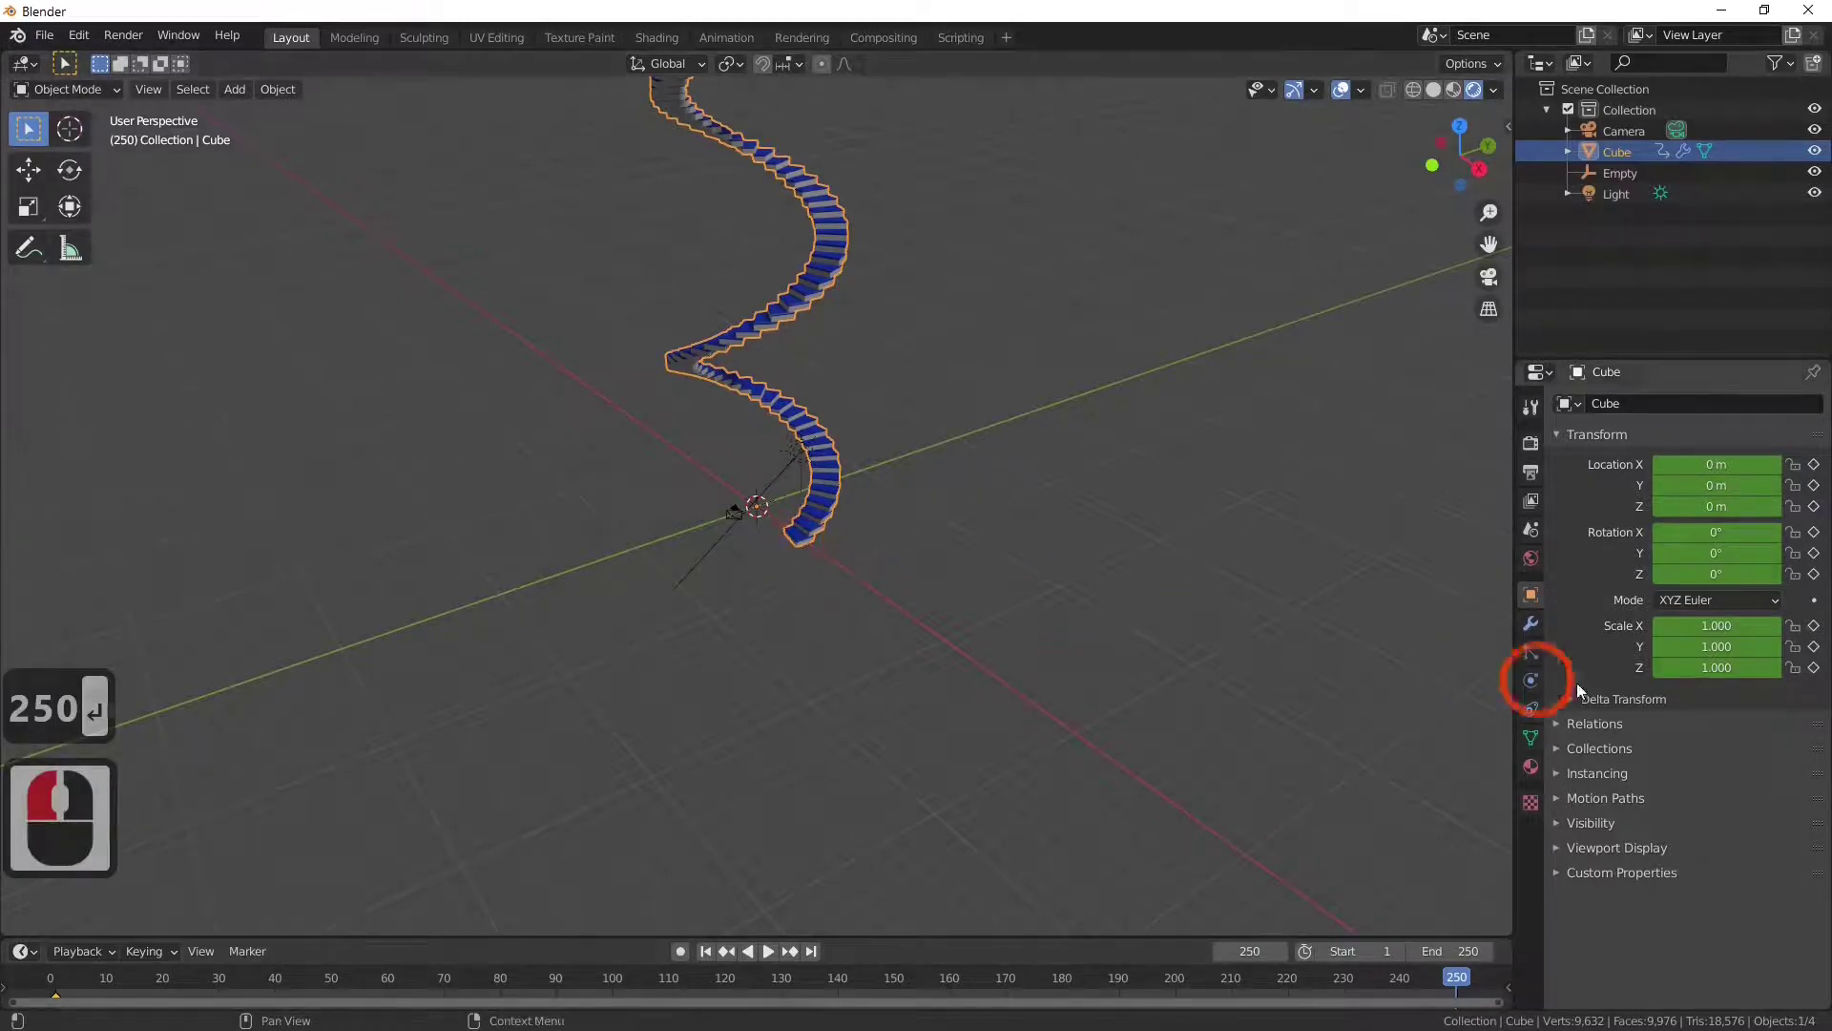
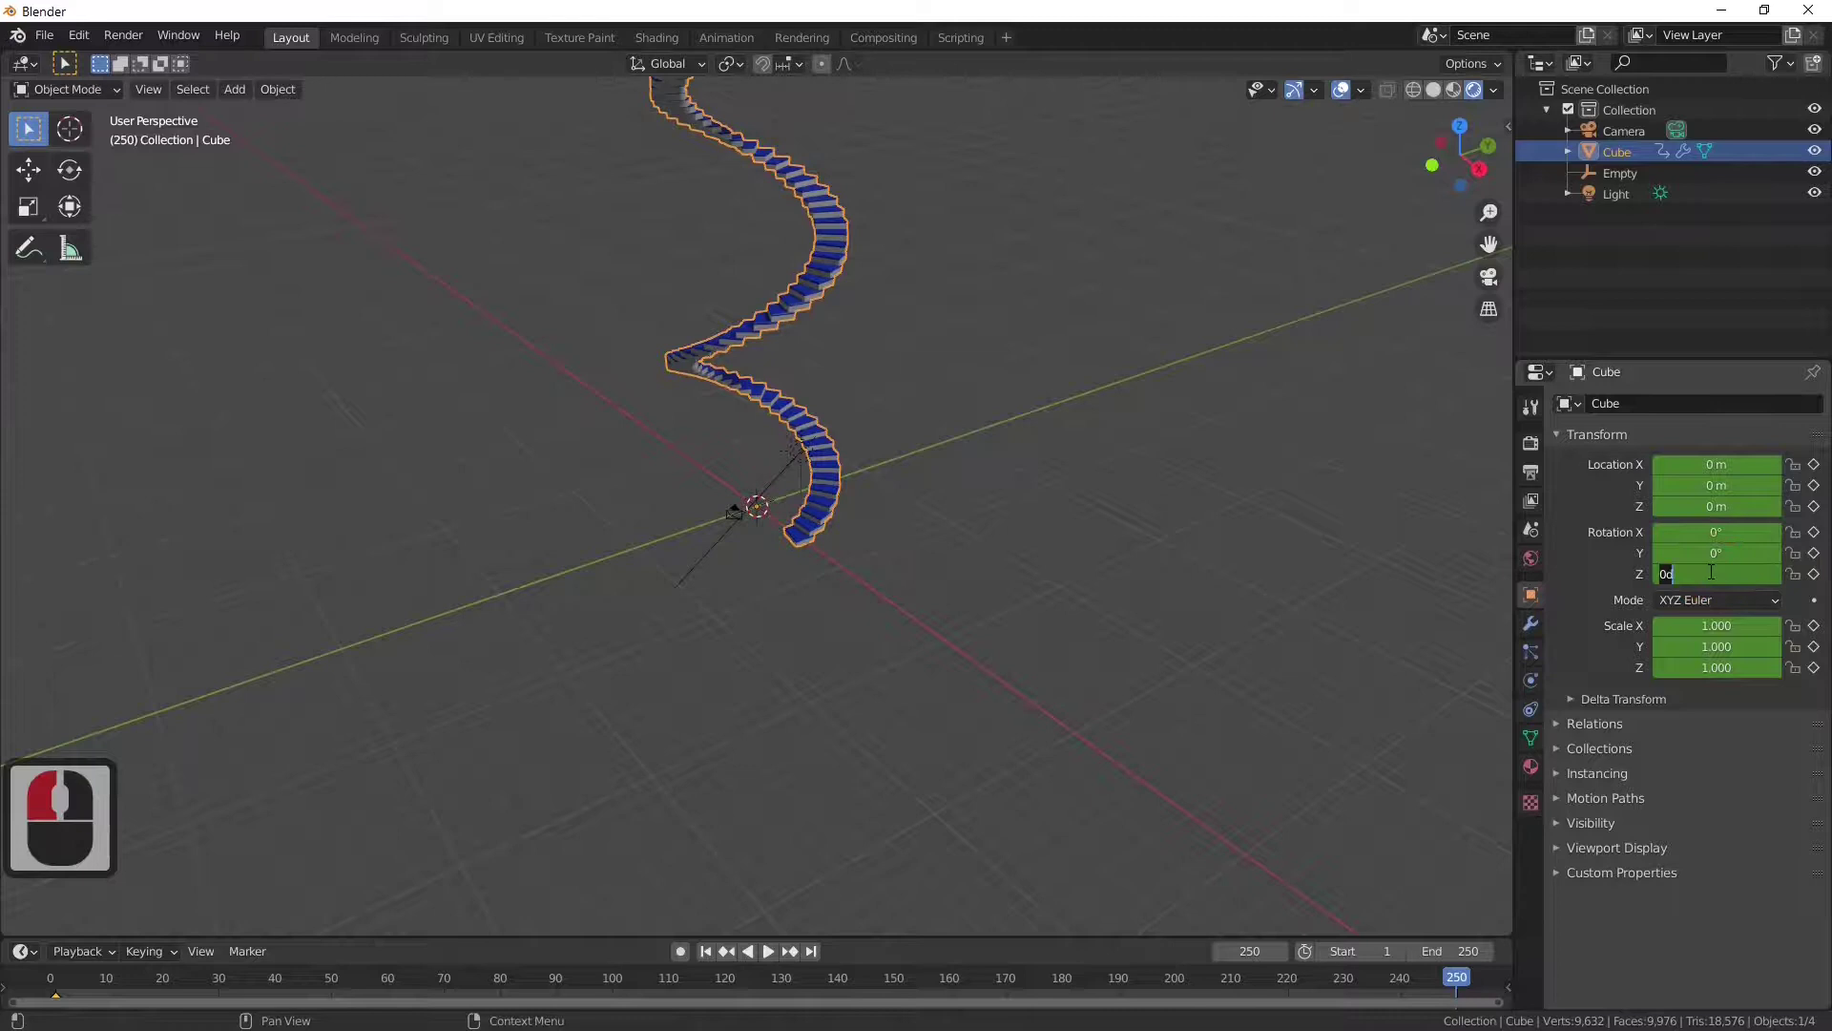
text(9)
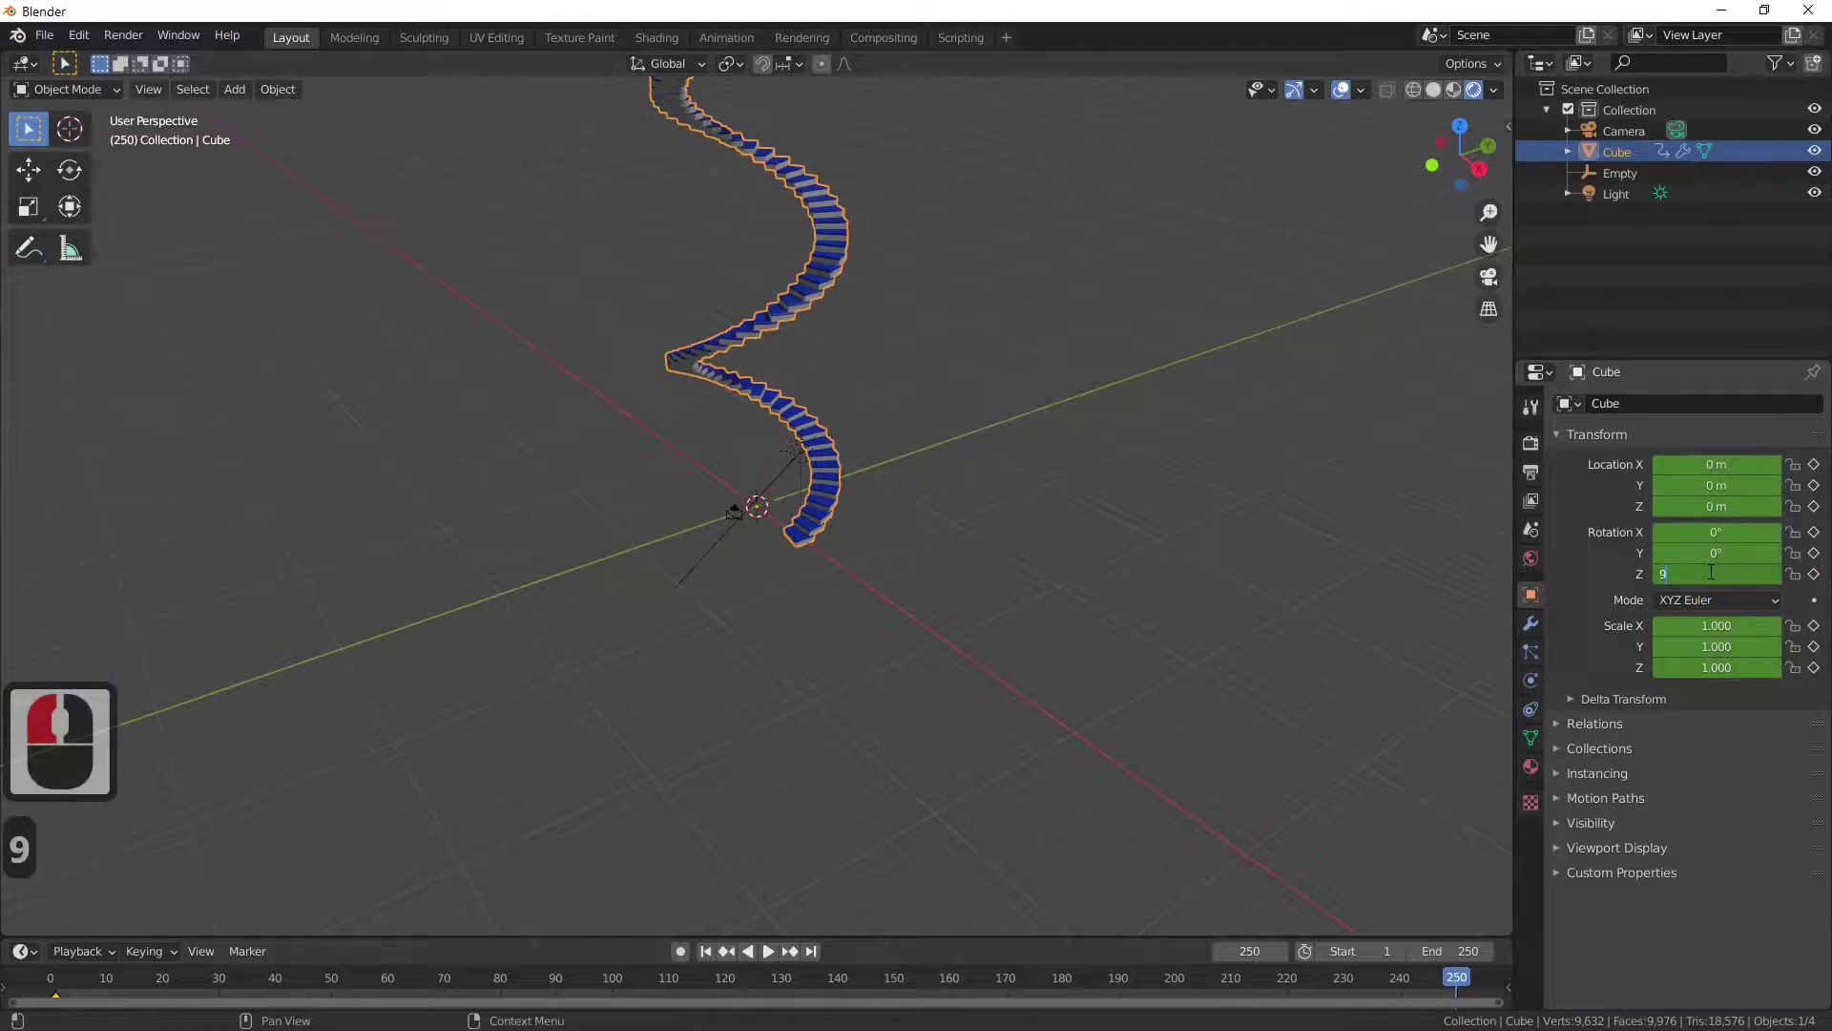
text(0)
key(Return)
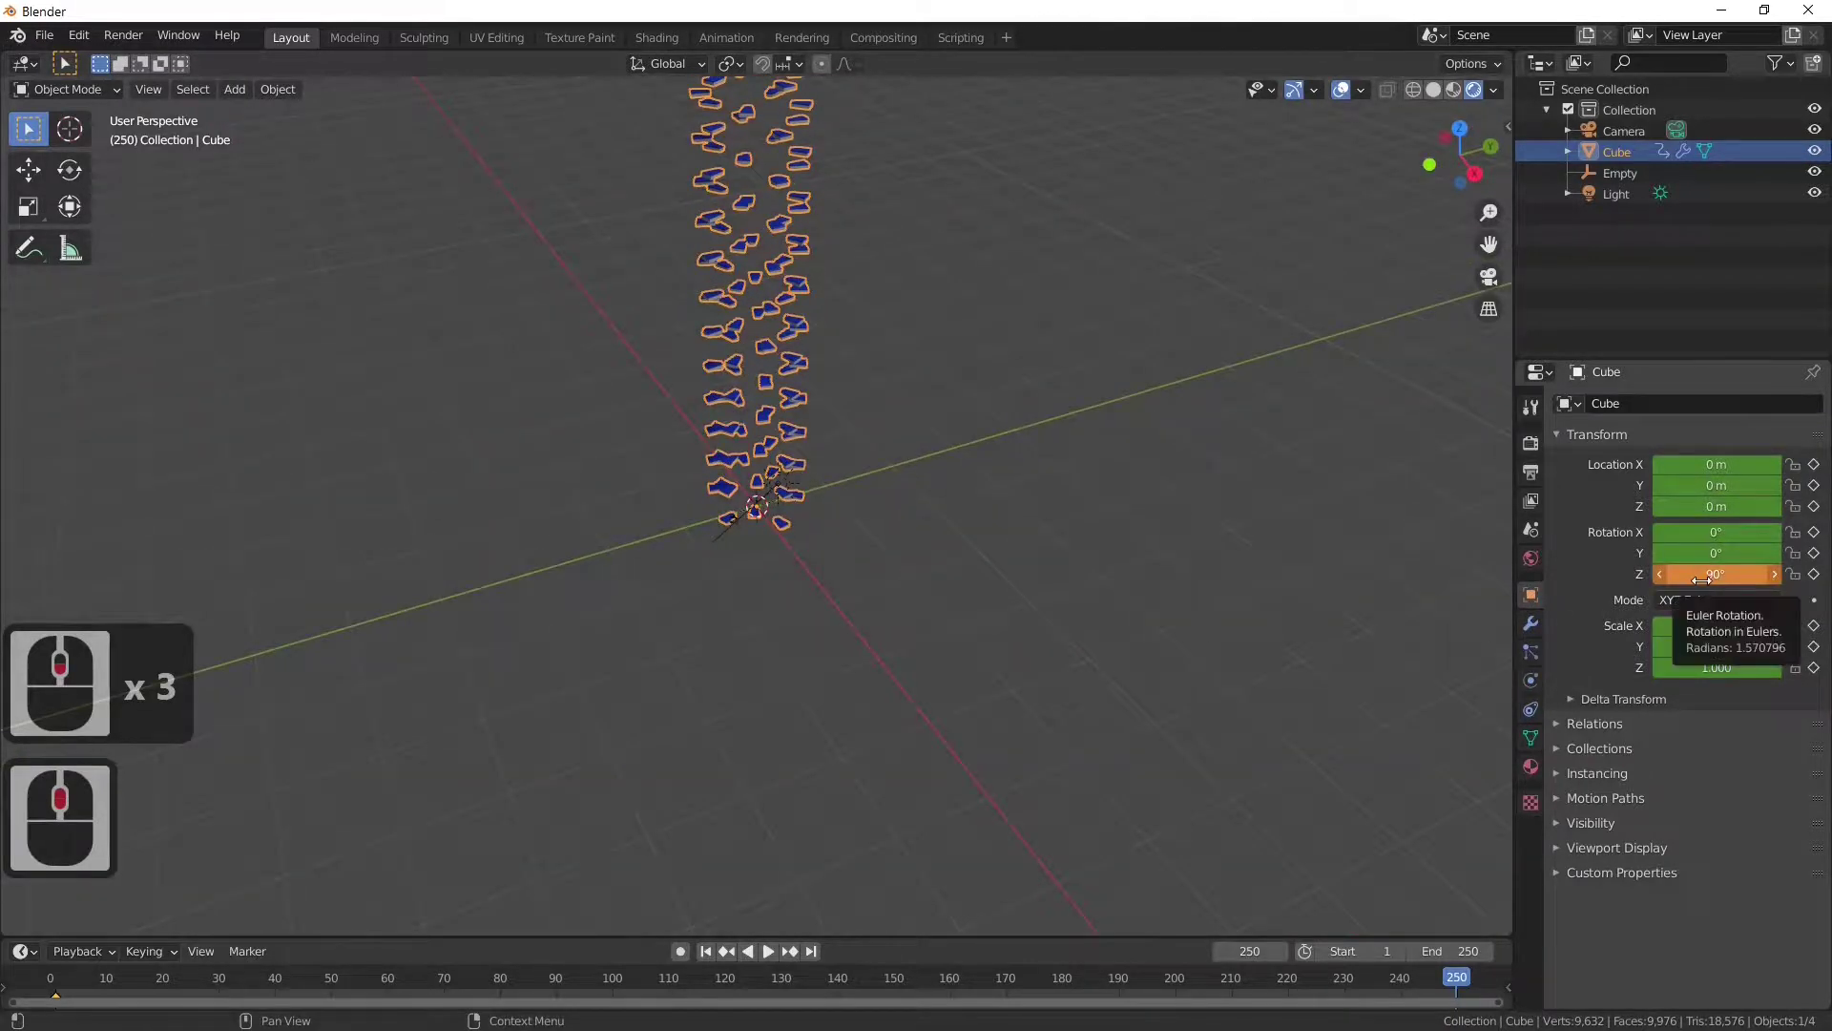
key(i)
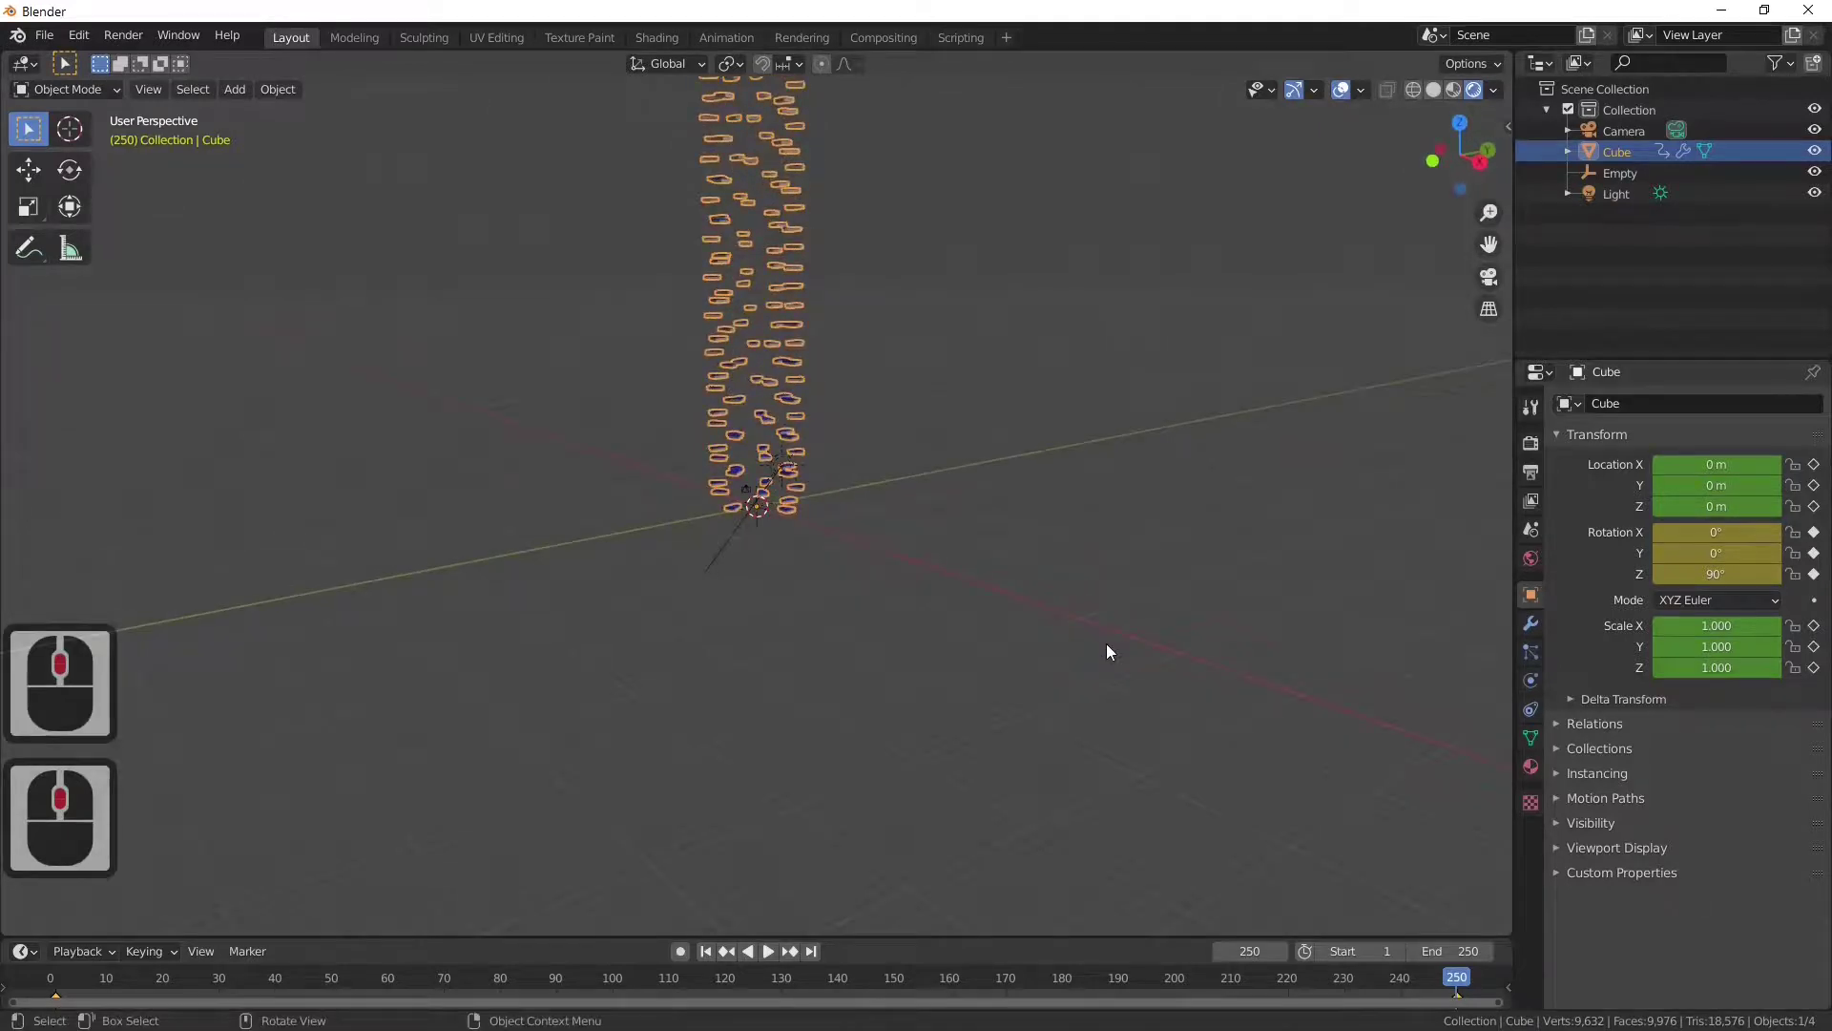
key(space)
Step: Orbit around the spinning staircase to preview the animation from several angles
middle_click(1110, 650)
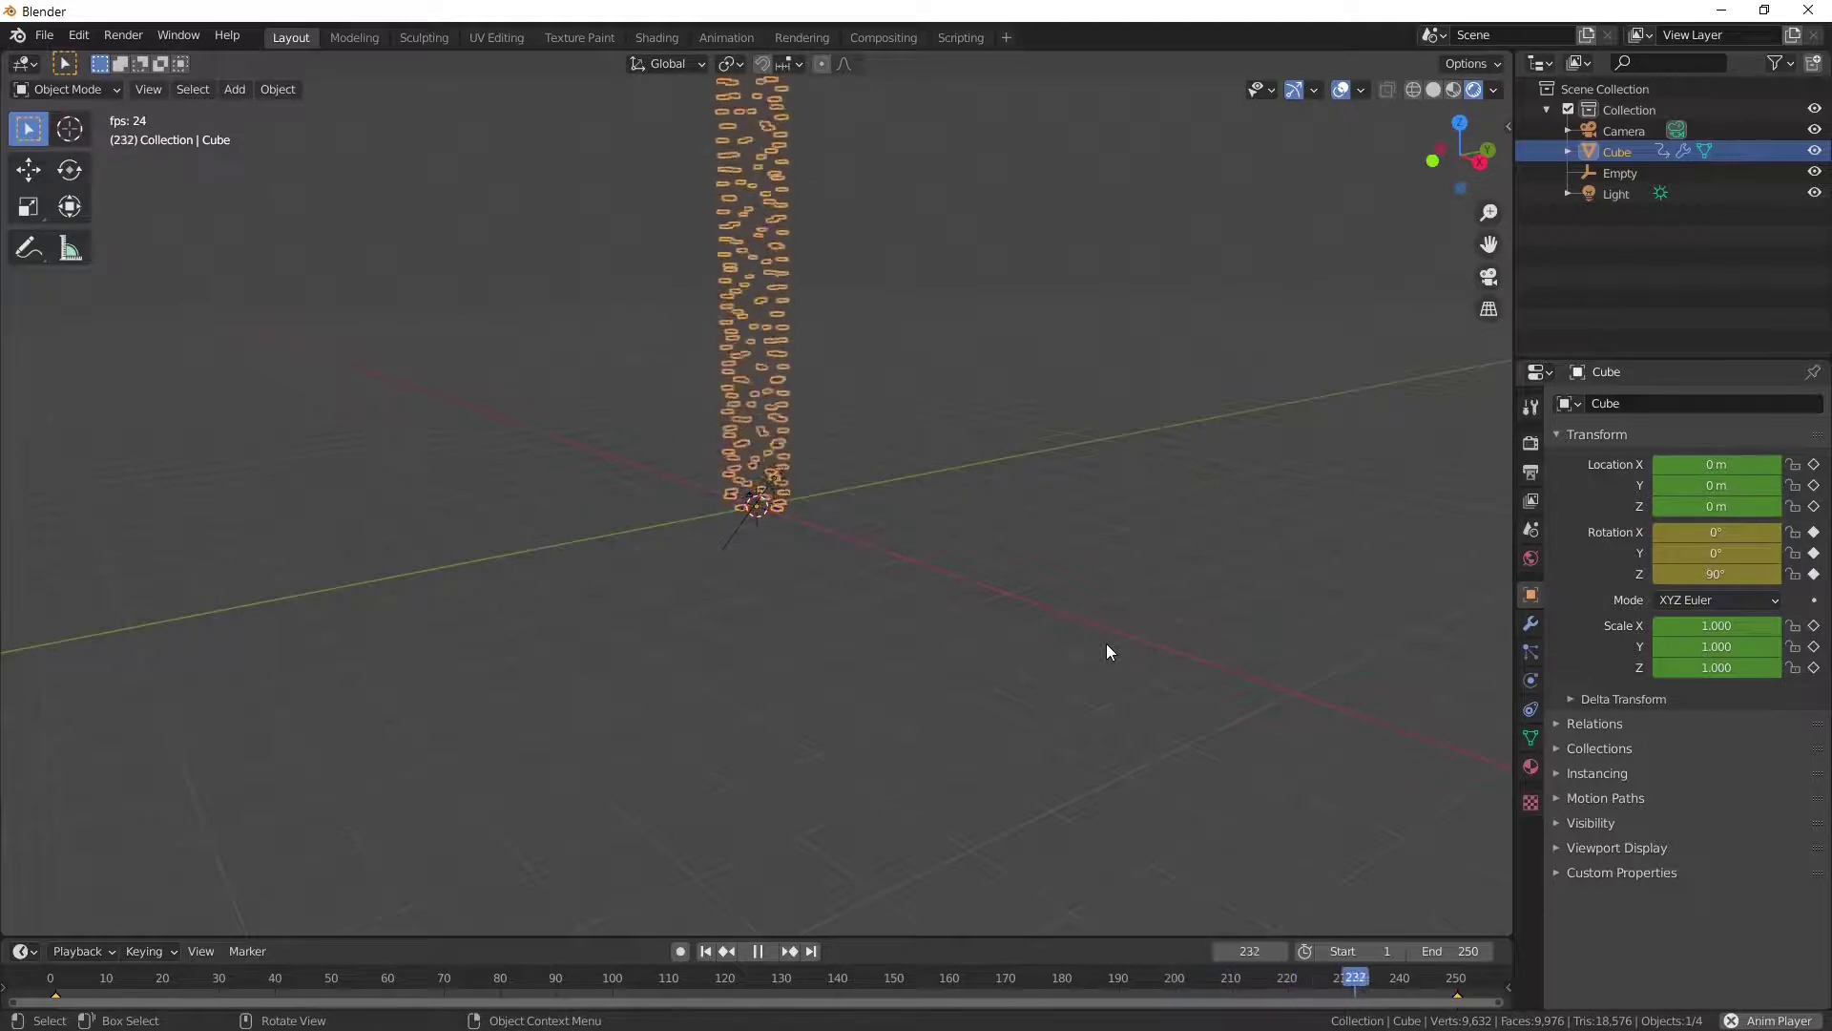
middle_click(1110, 650)
middle_click(1110, 650)
middle_click(1110, 650)
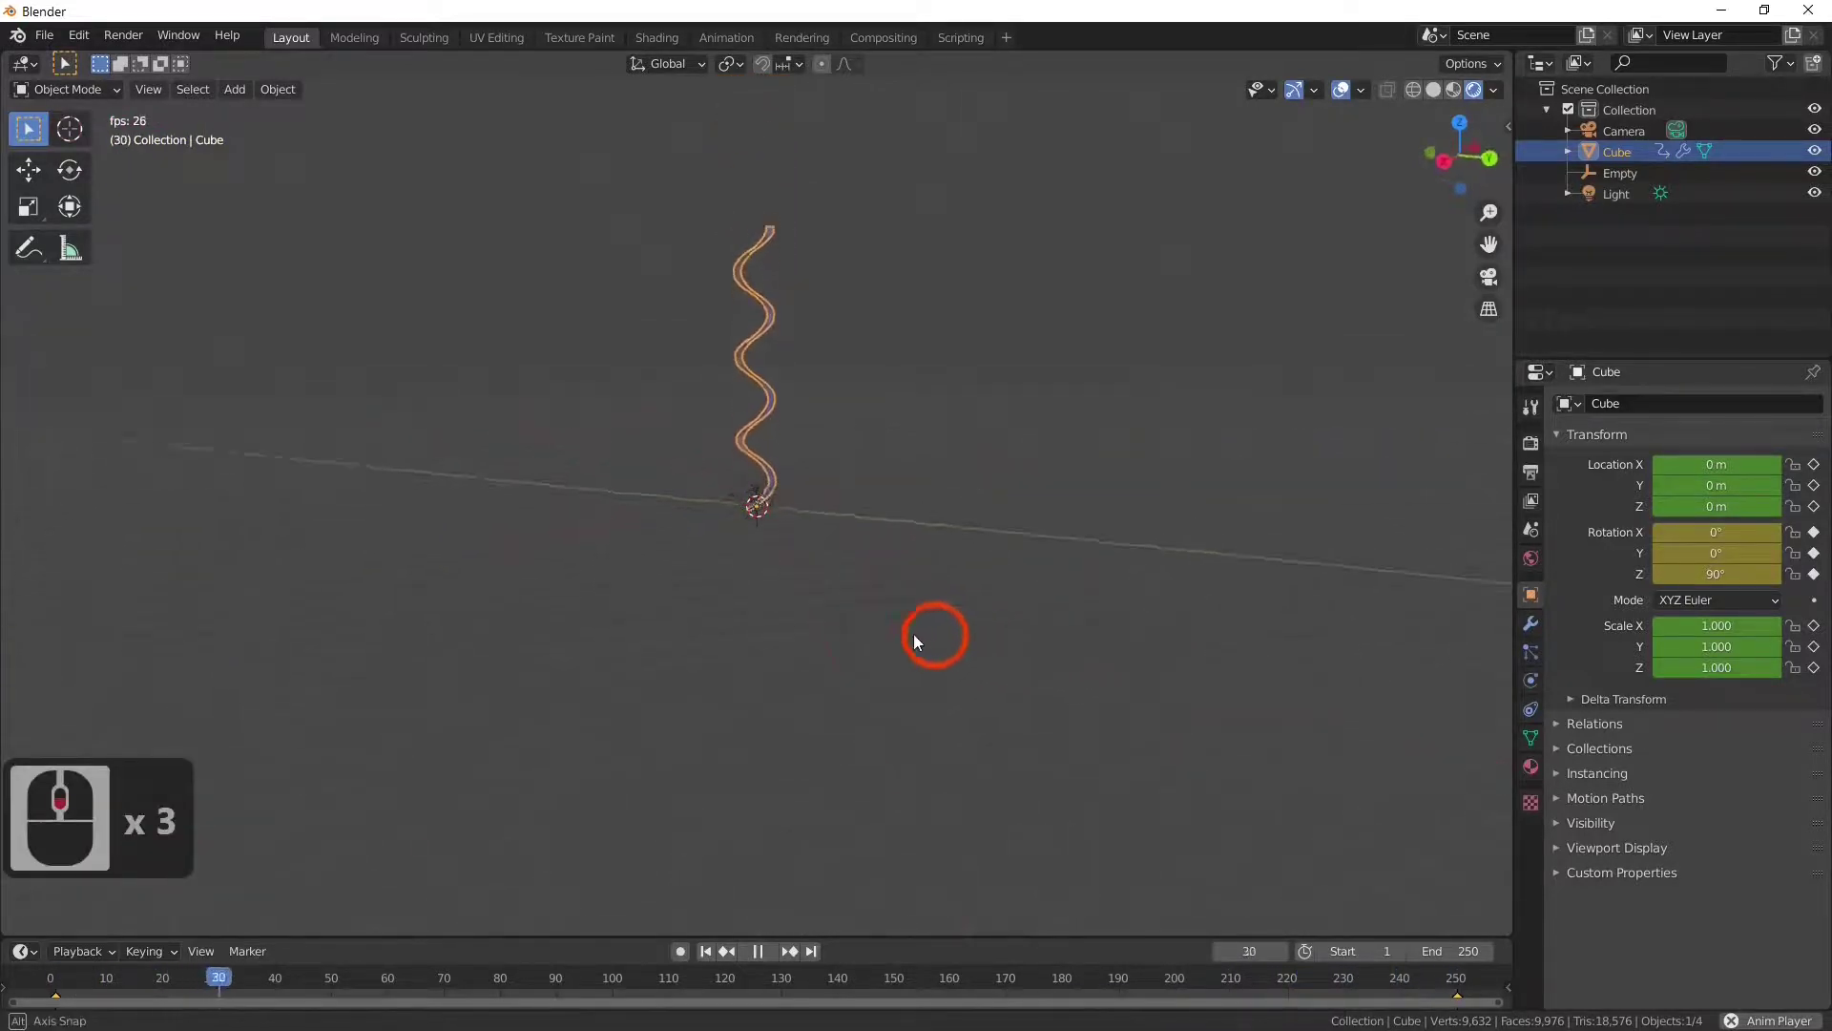
middle_click(763, 677)
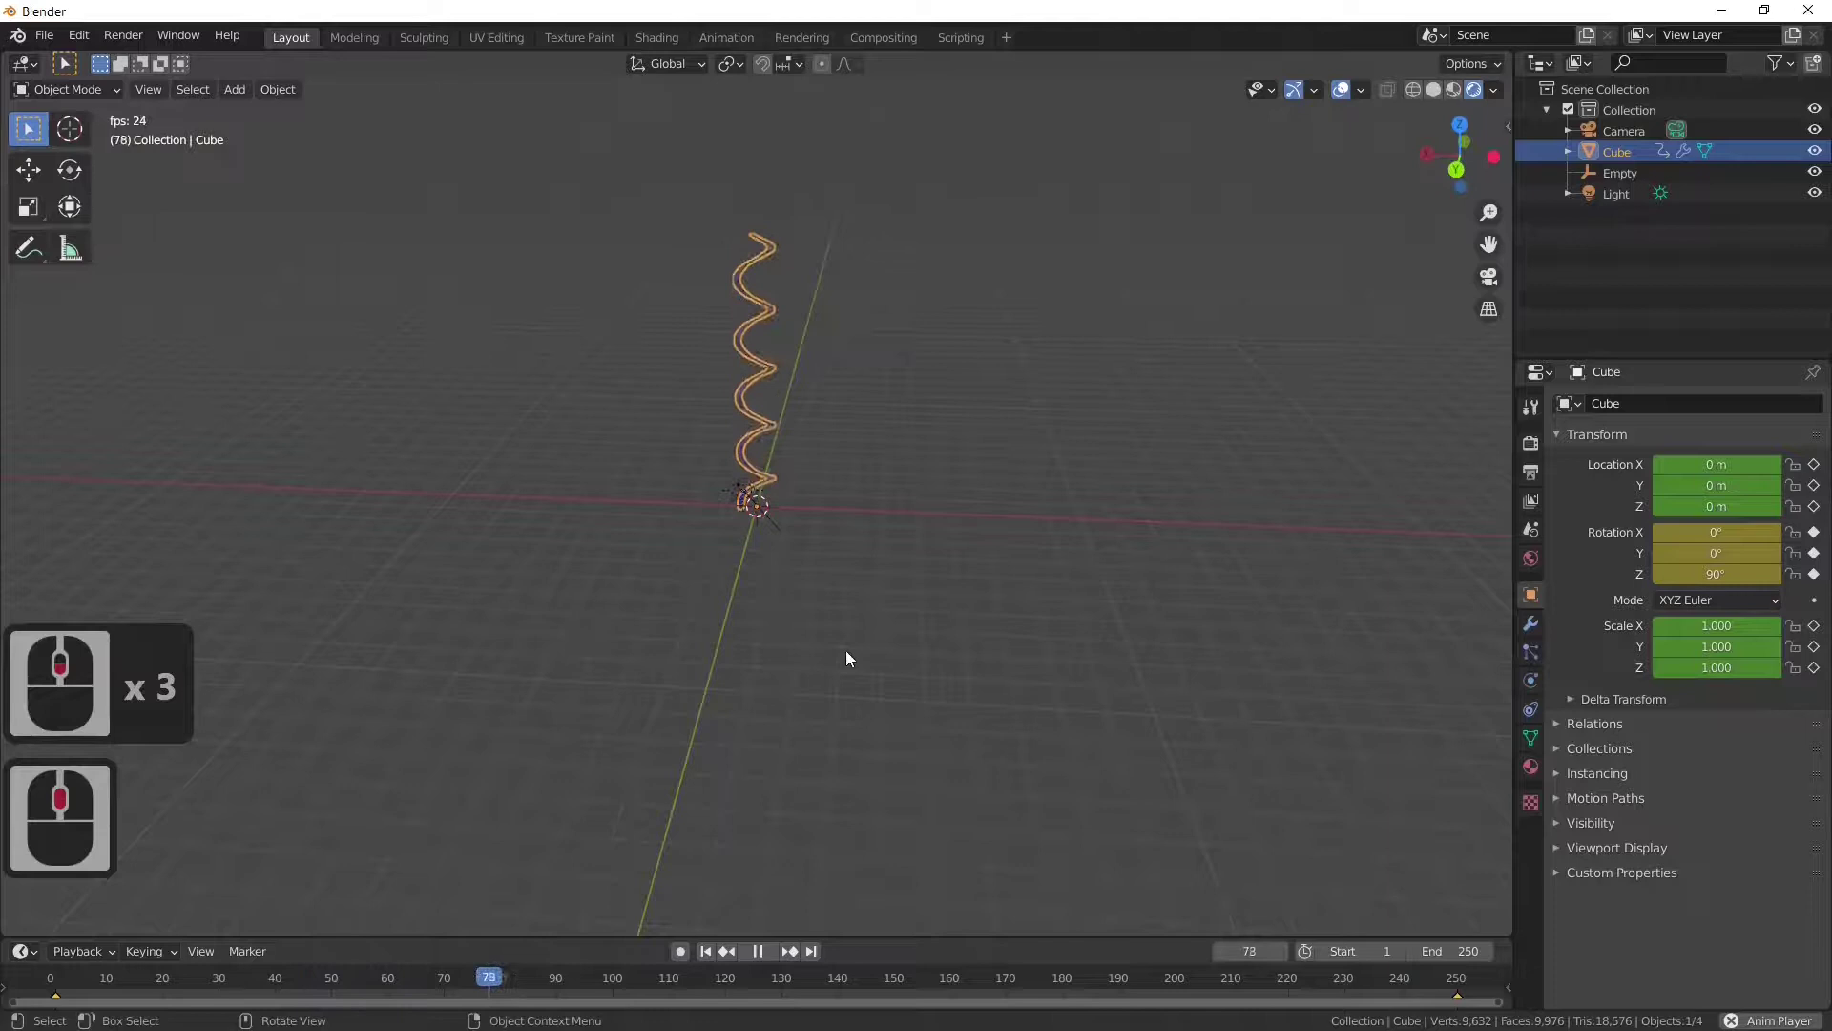
middle_click(911, 661)
middle_click(912, 660)
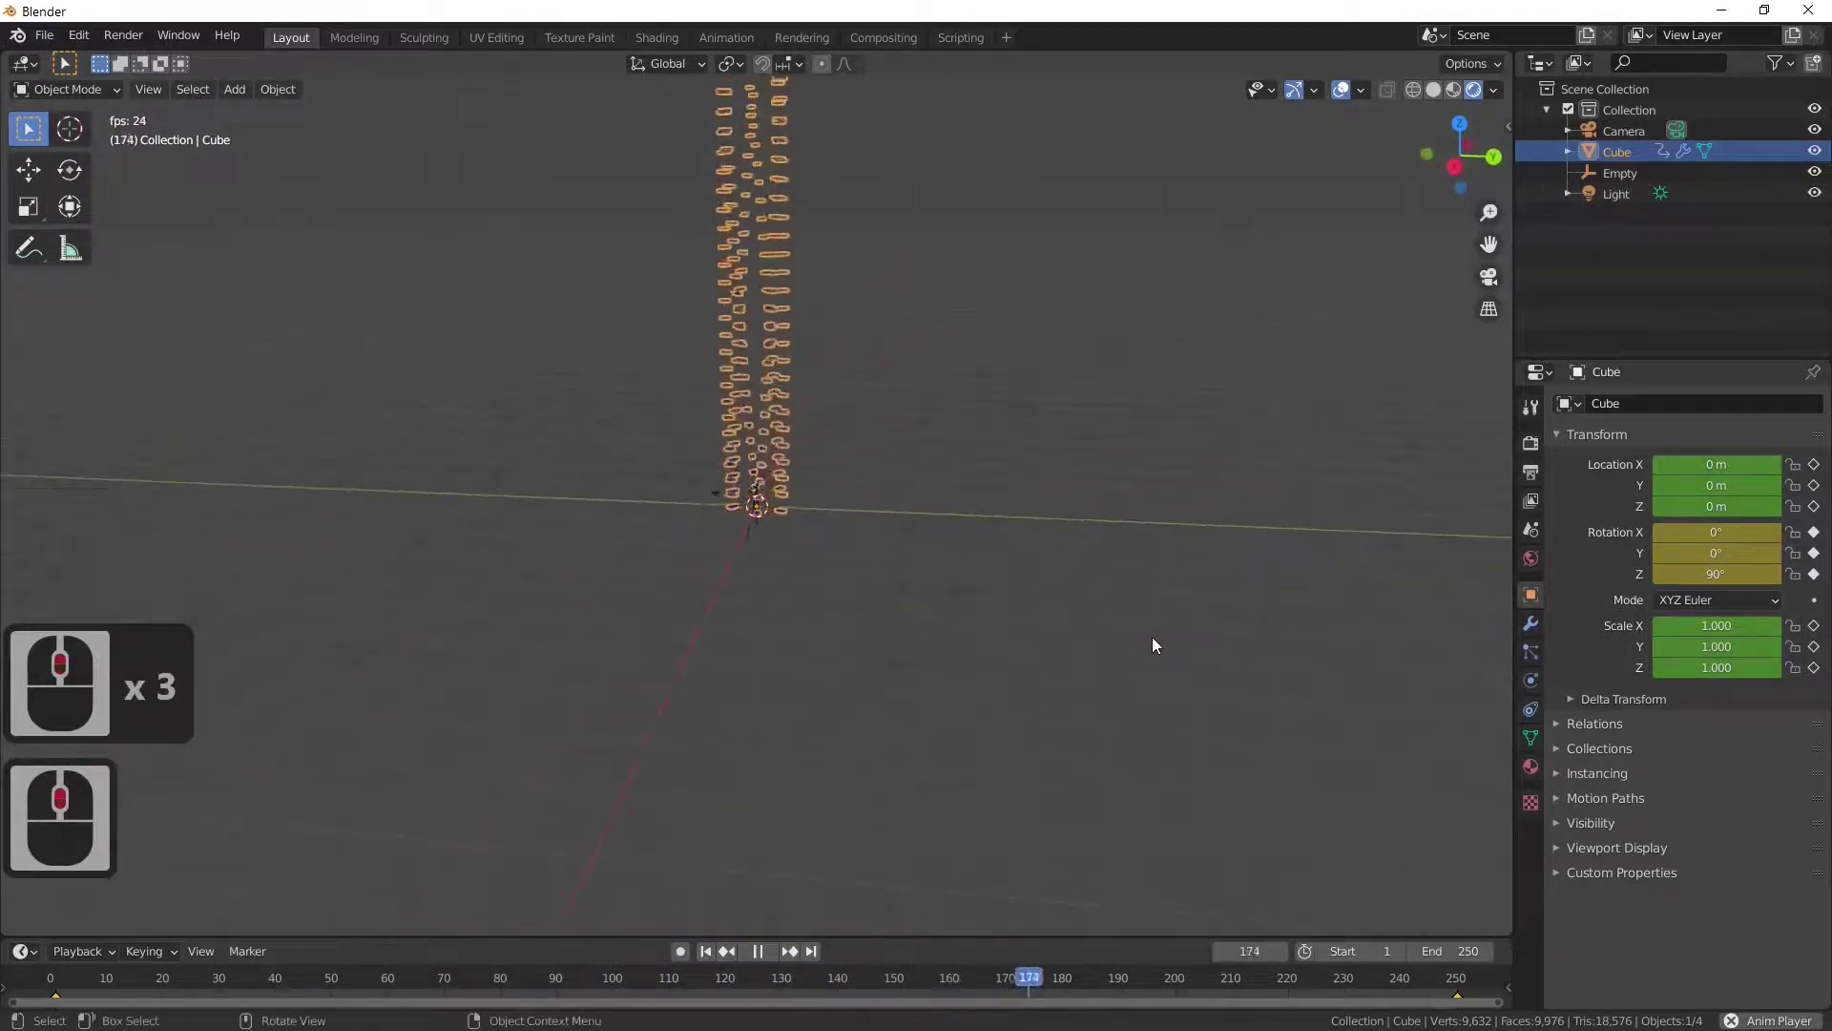
Step: Stop playback, return to frame 250 and re-key the staircase's Z rotation at 360°
key(space)
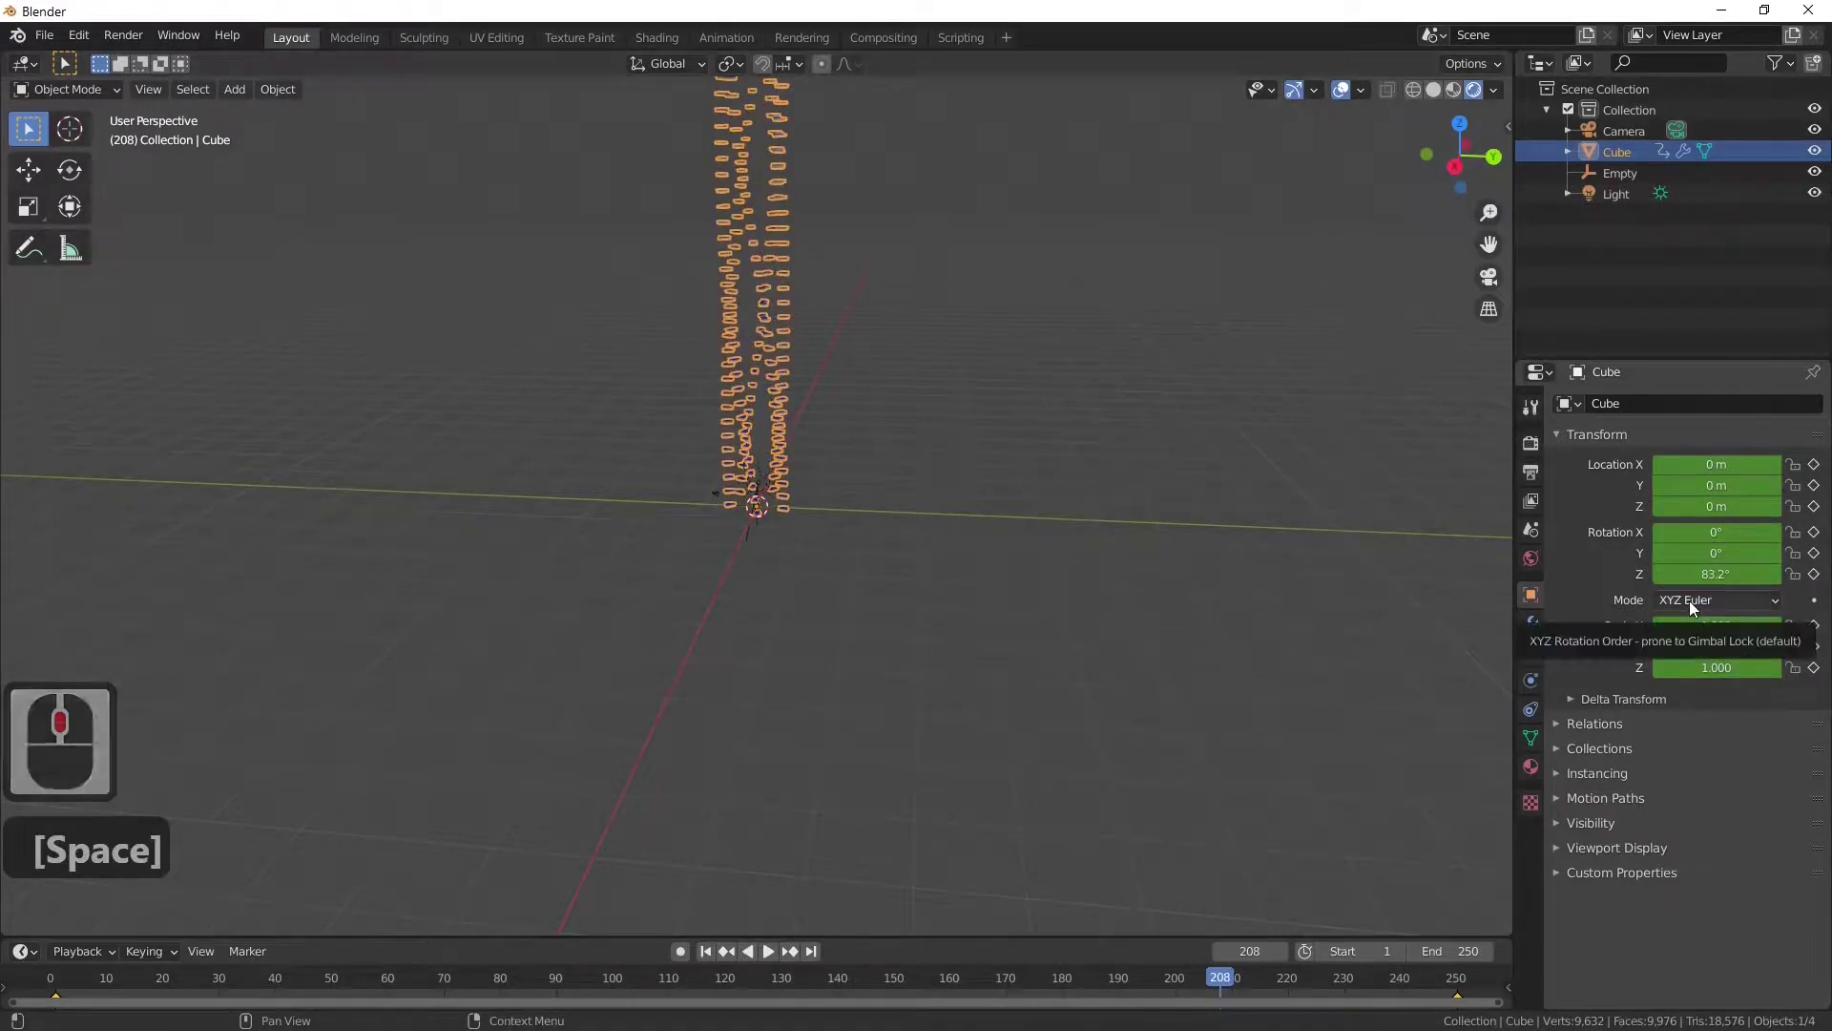
key(shift+Right)
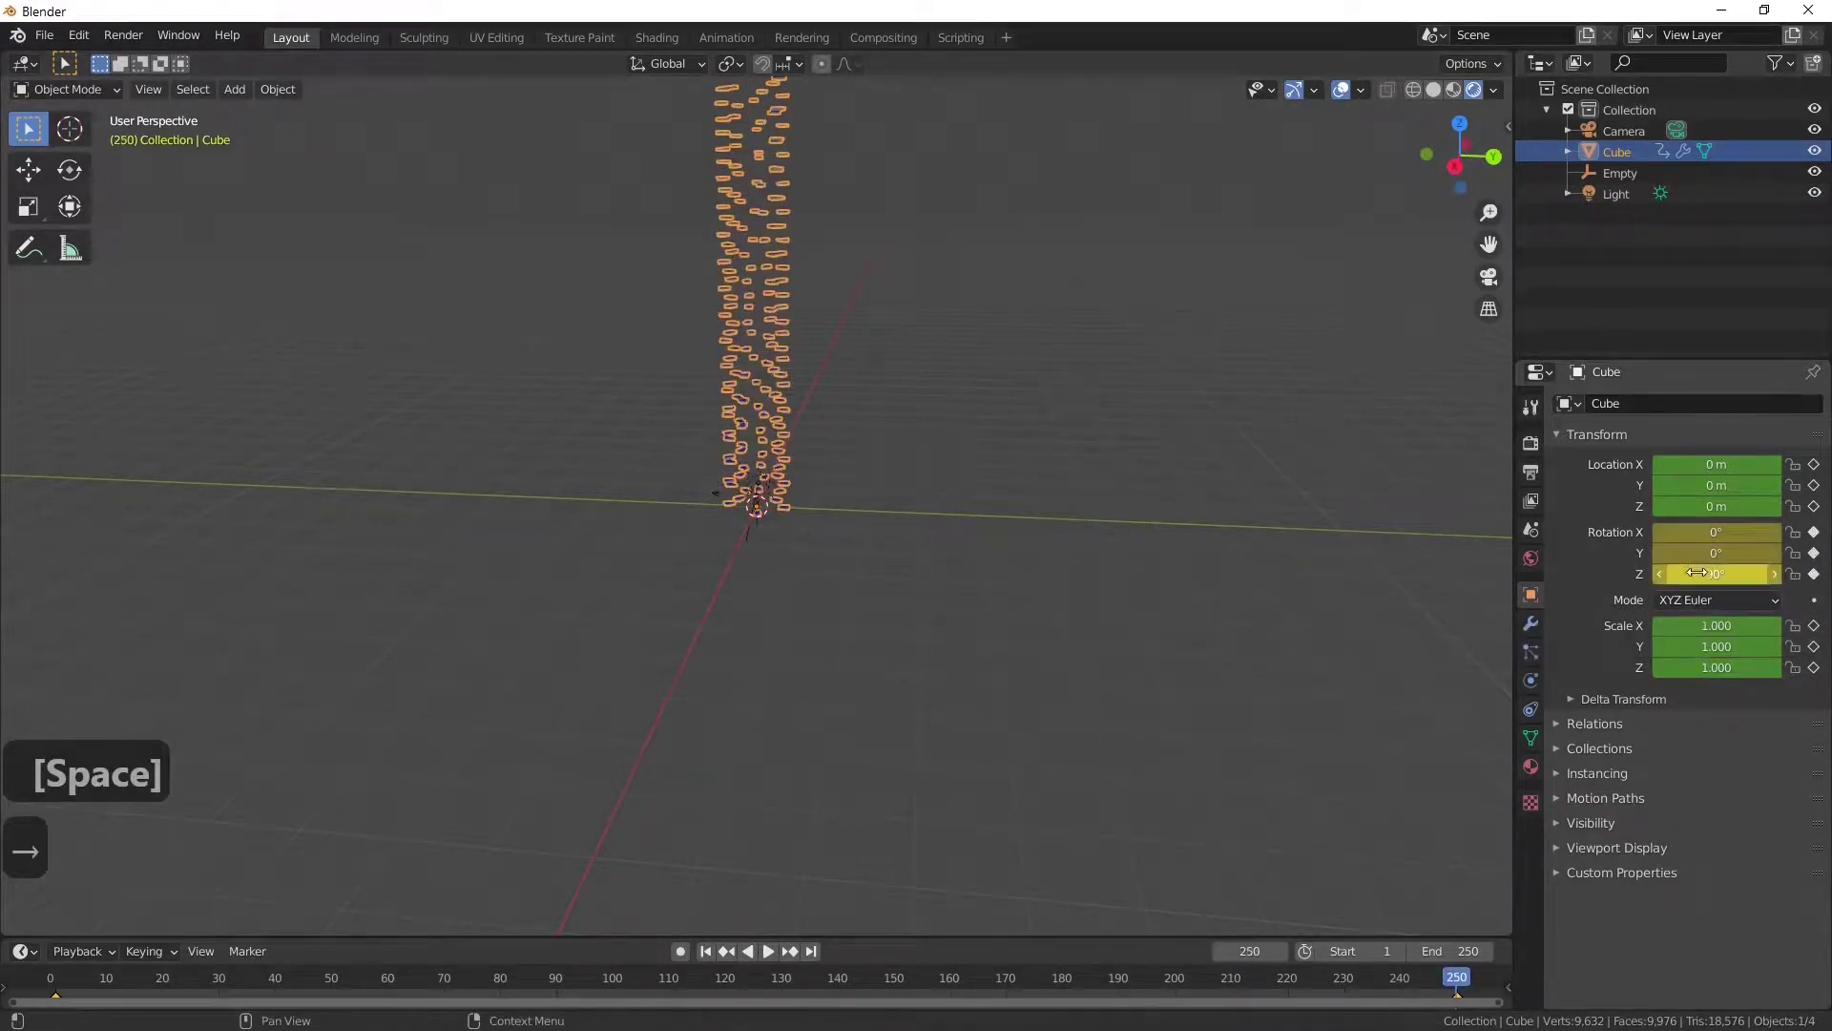
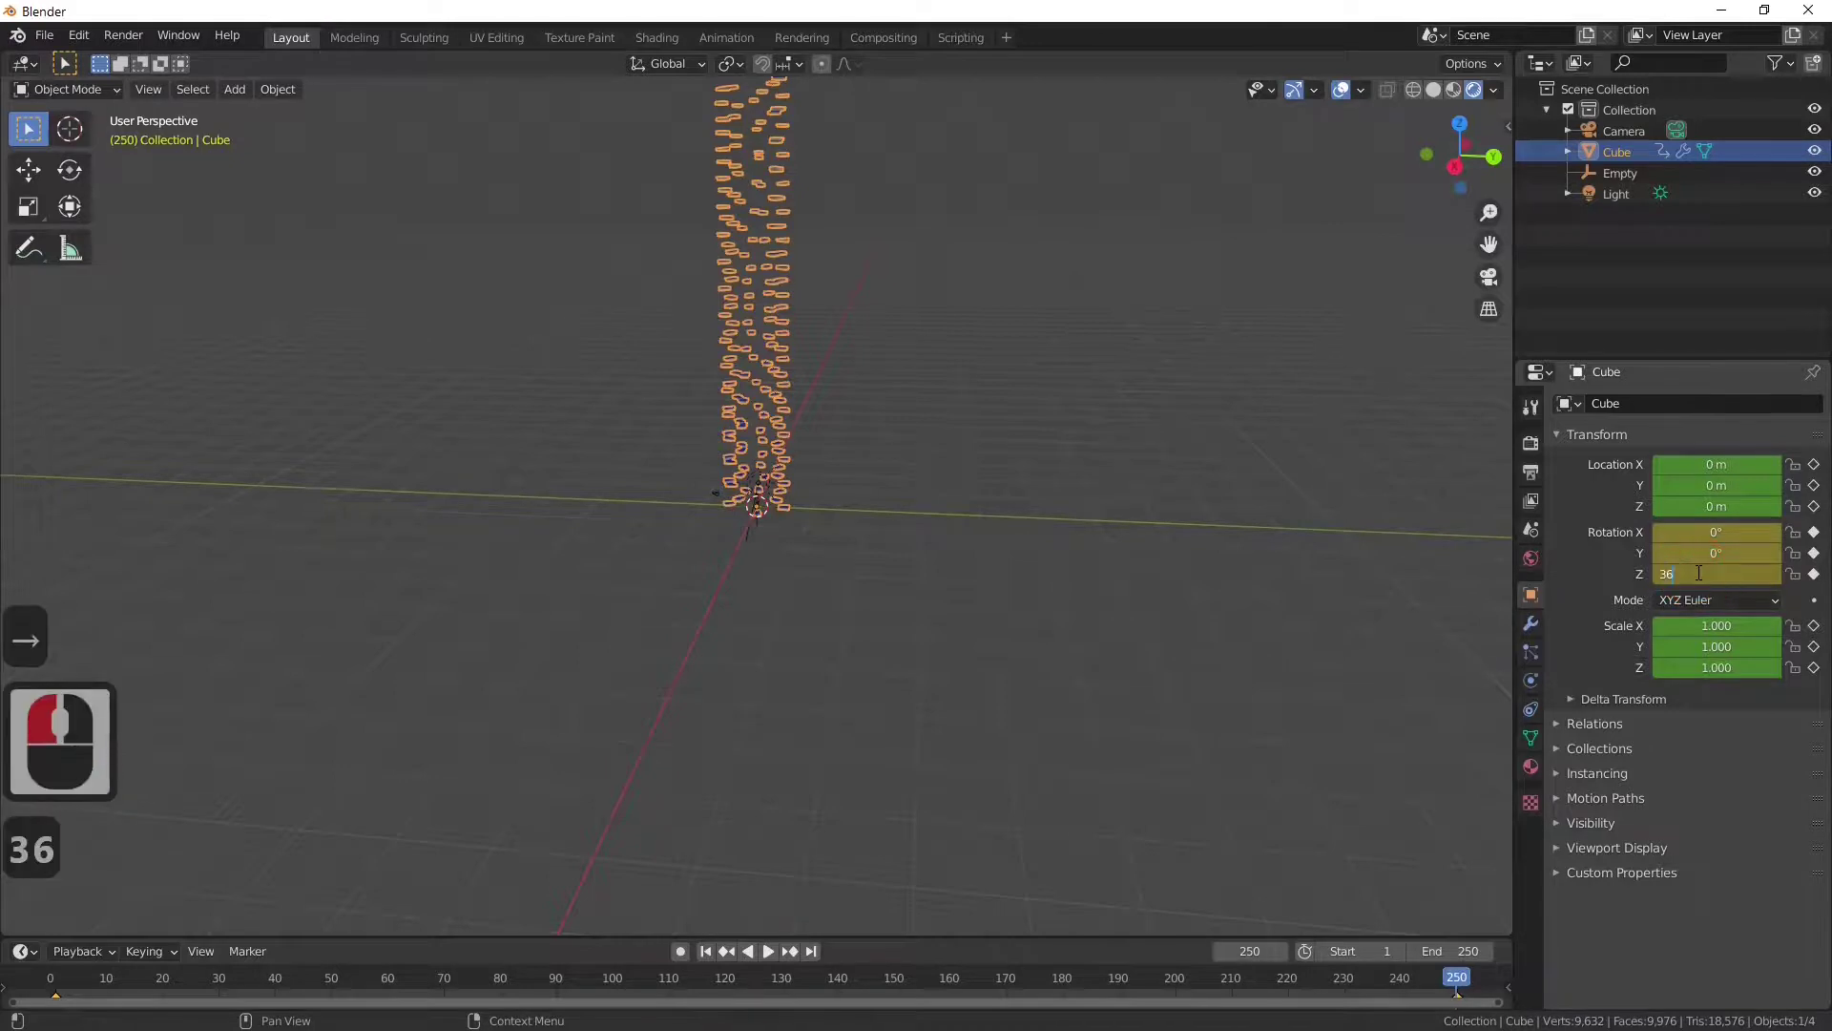
text(0)
key(Return)
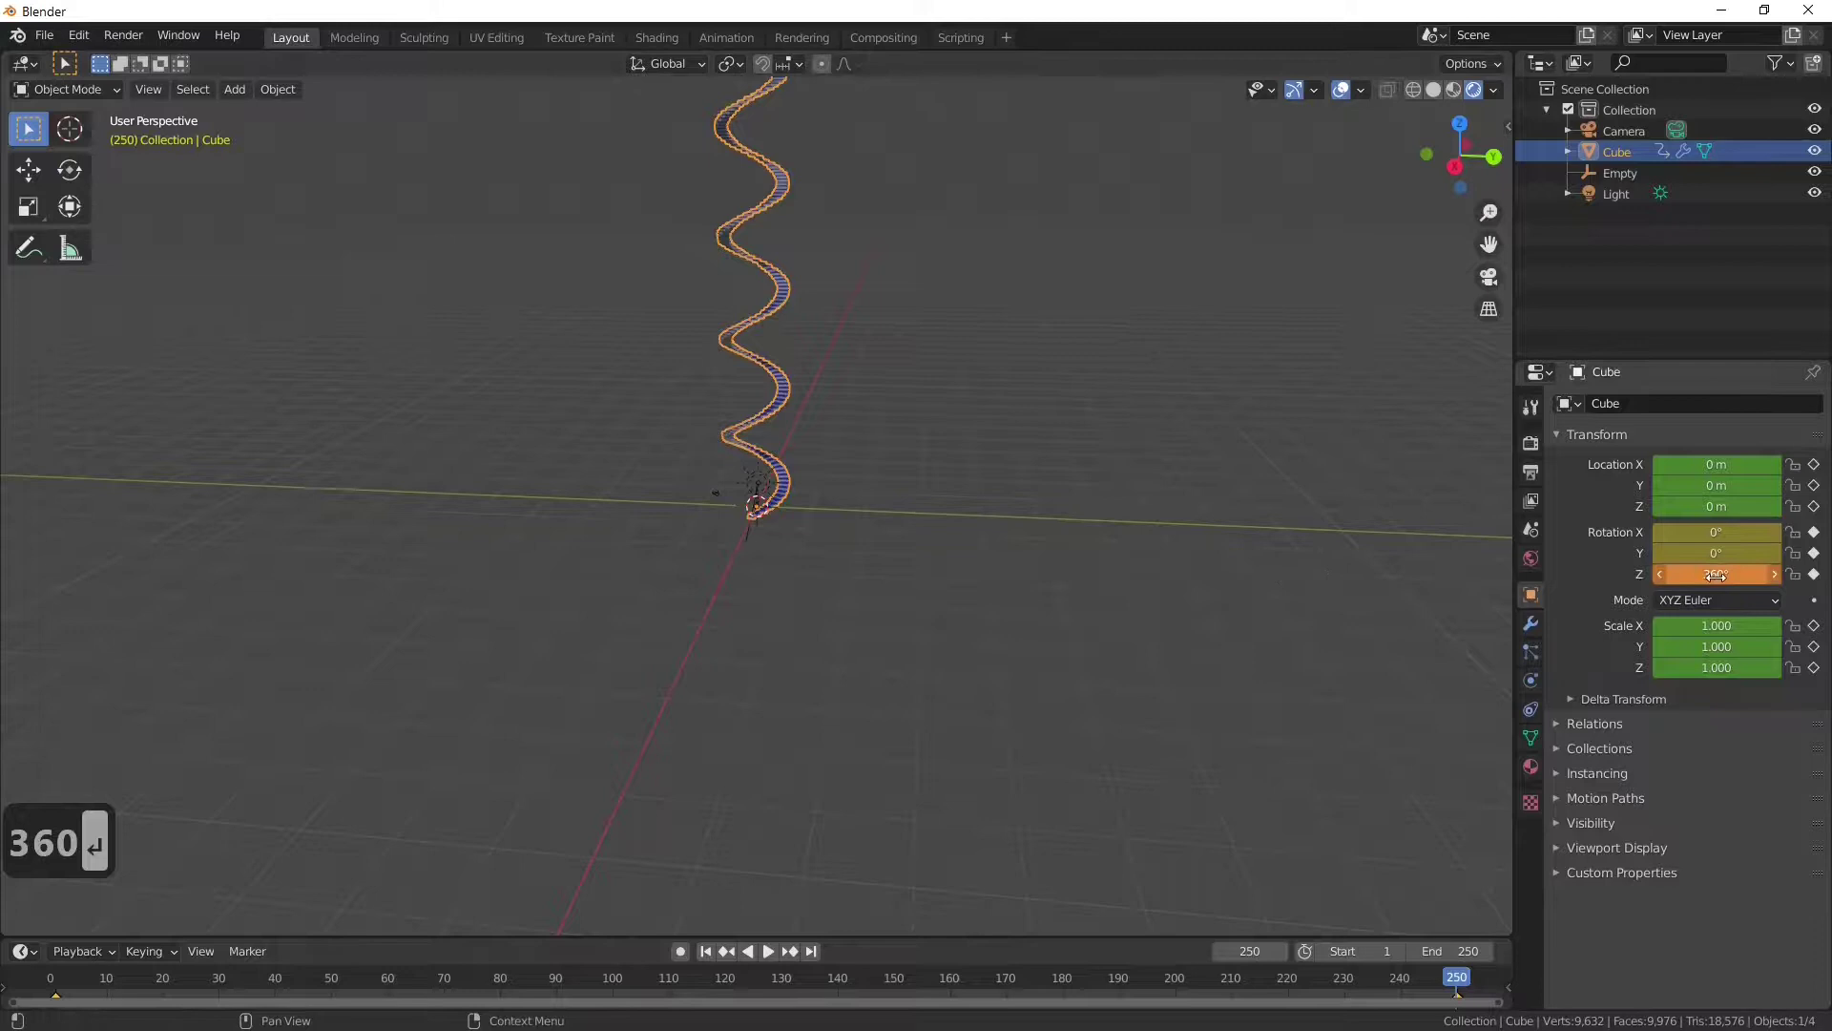
key(i)
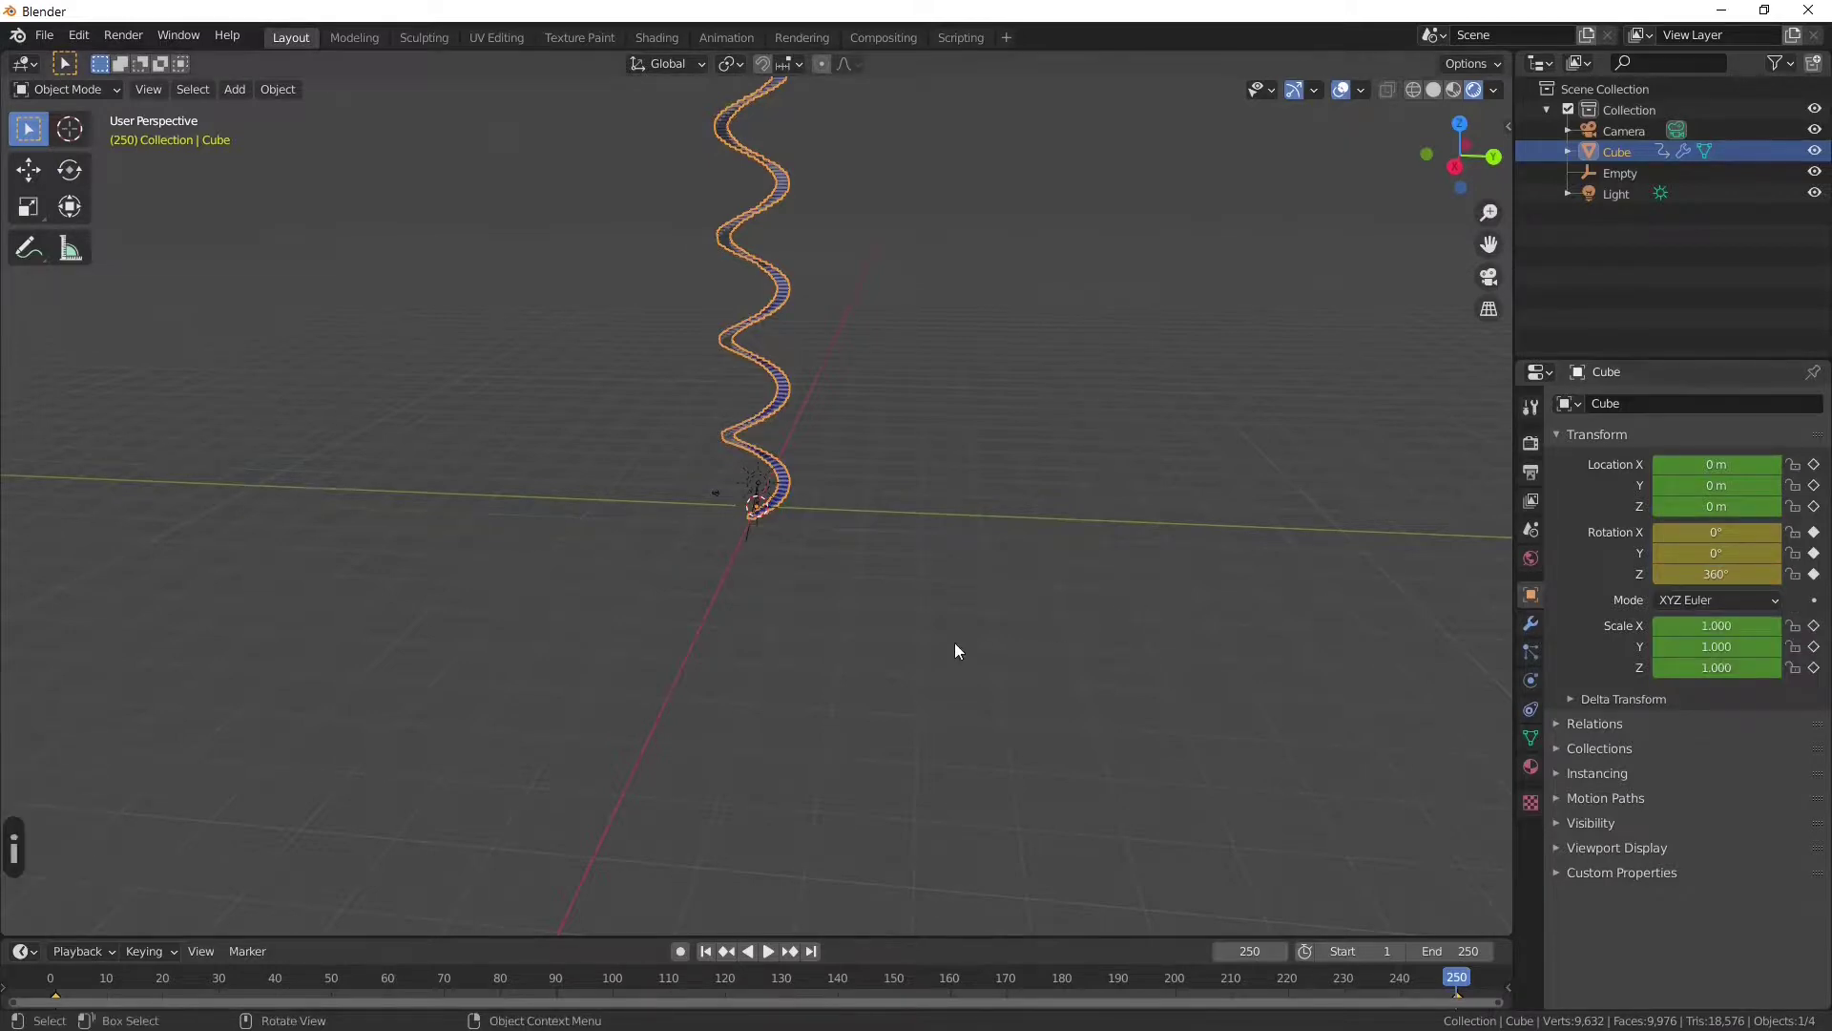
Step: Play the 360° animation, deselect the staircase and orbit around its blue-and-white steps
key(space)
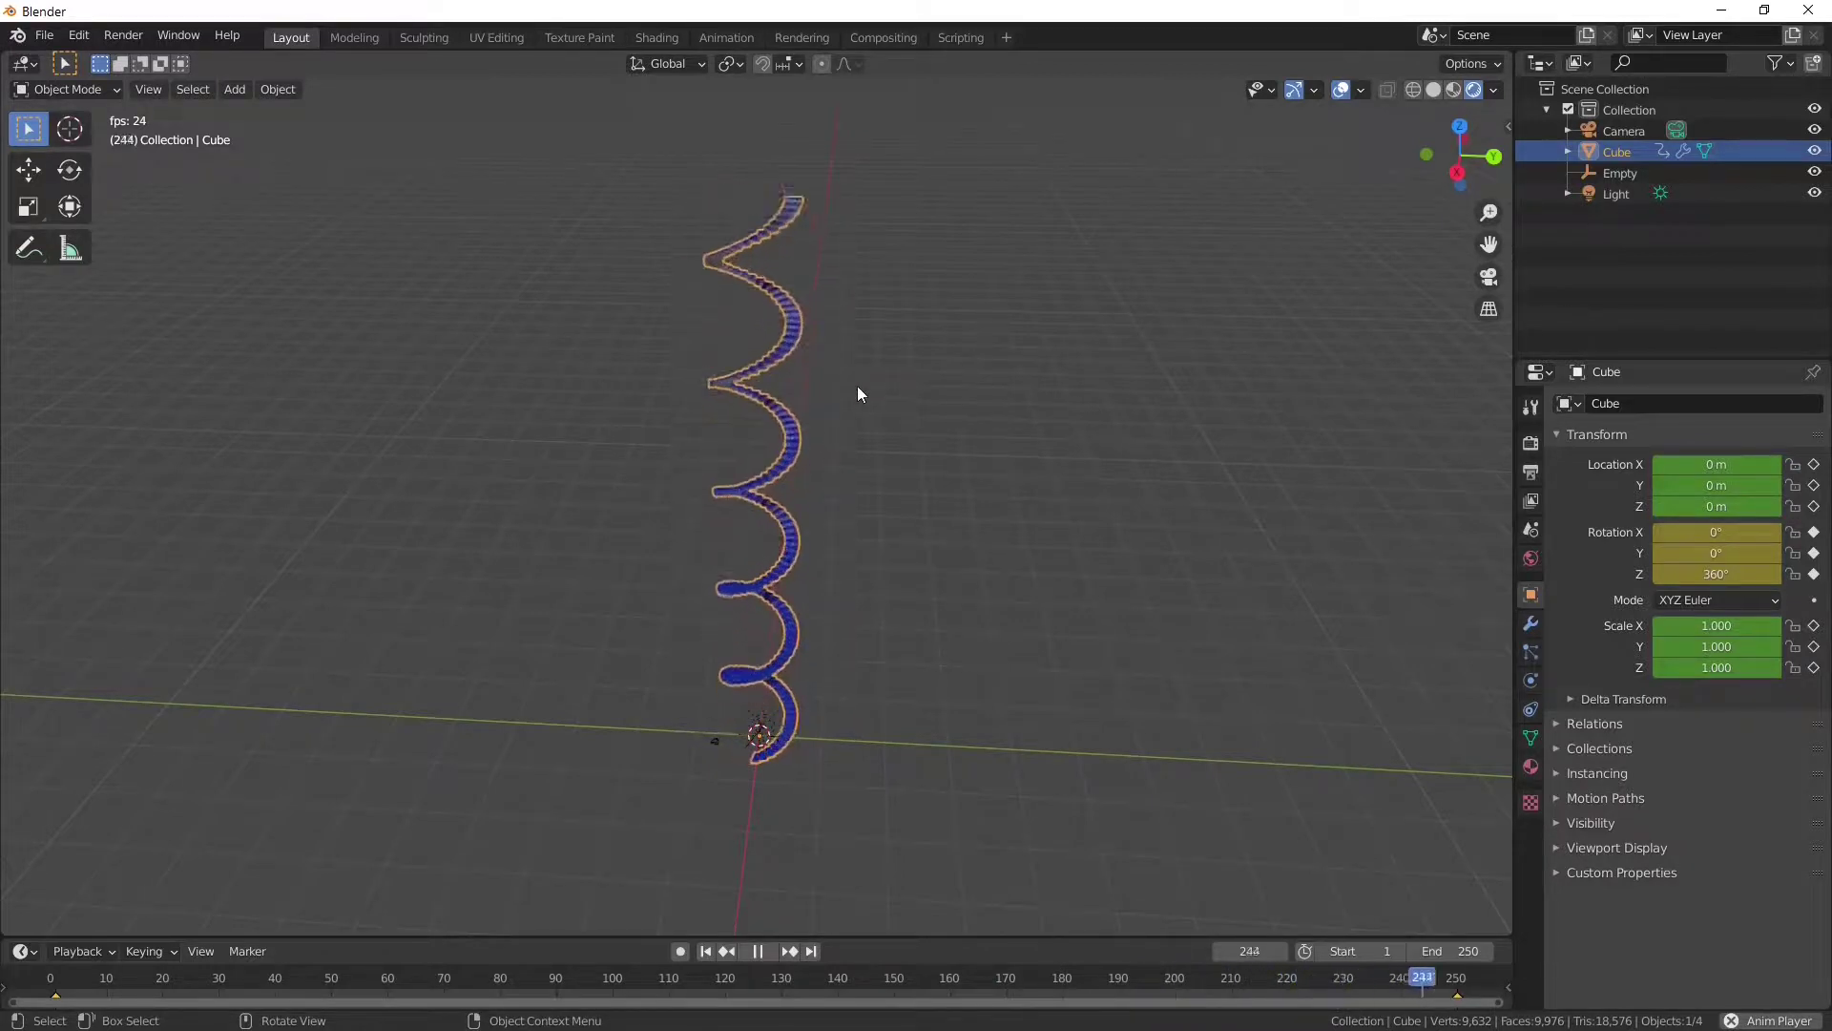
click(1054, 366)
scroll(down, 3)
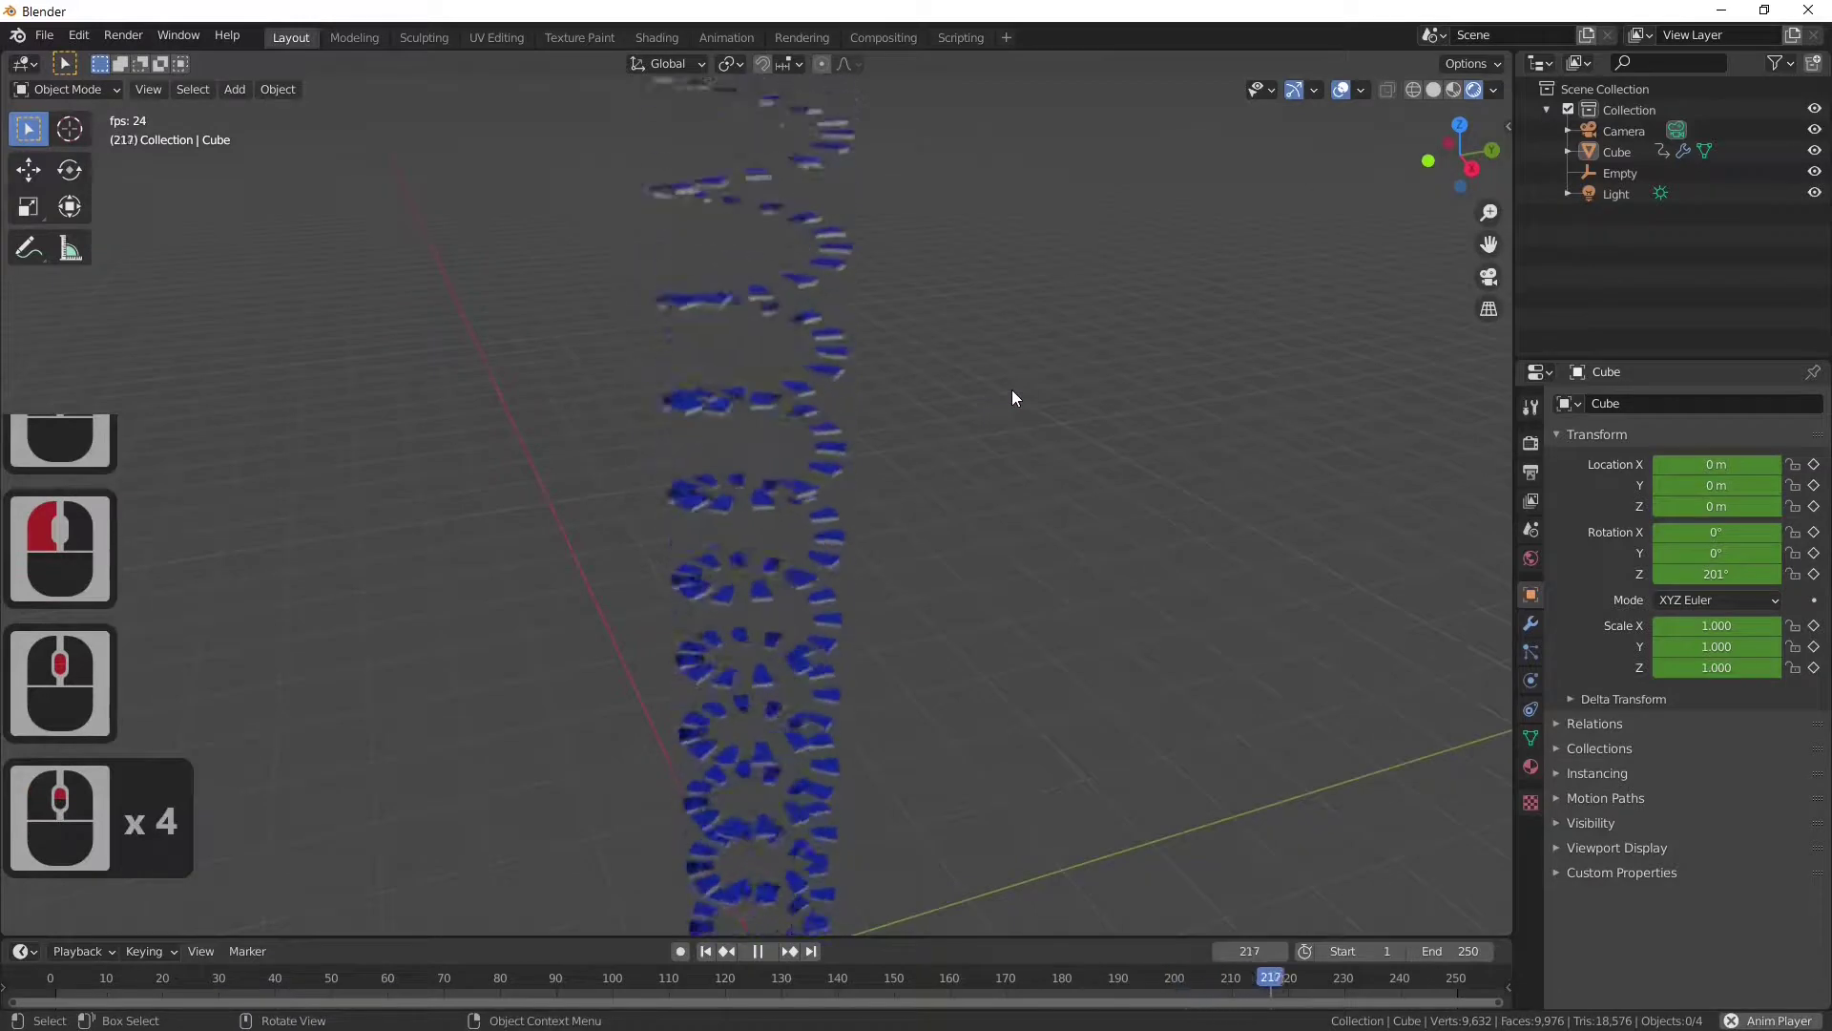
middle_click(949, 362)
scroll(down, 3)
middle_click(965, 436)
scroll(down, 3)
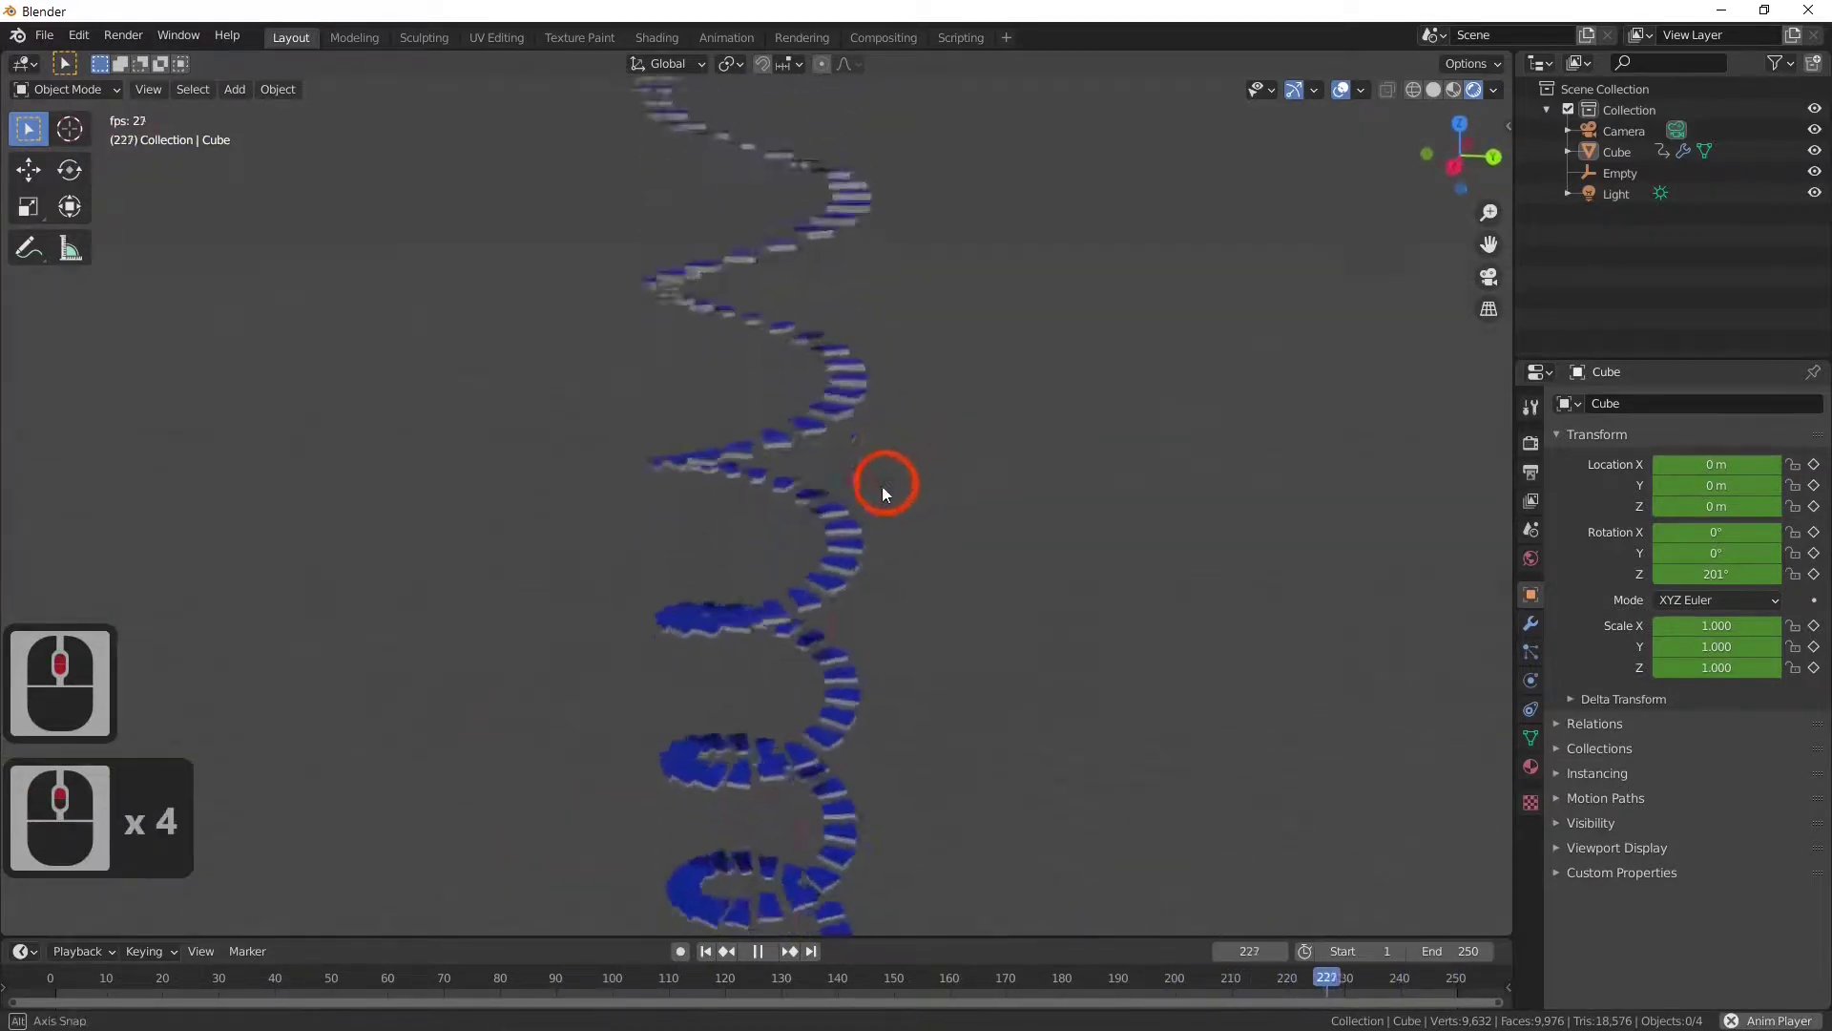
middle_click(867, 517)
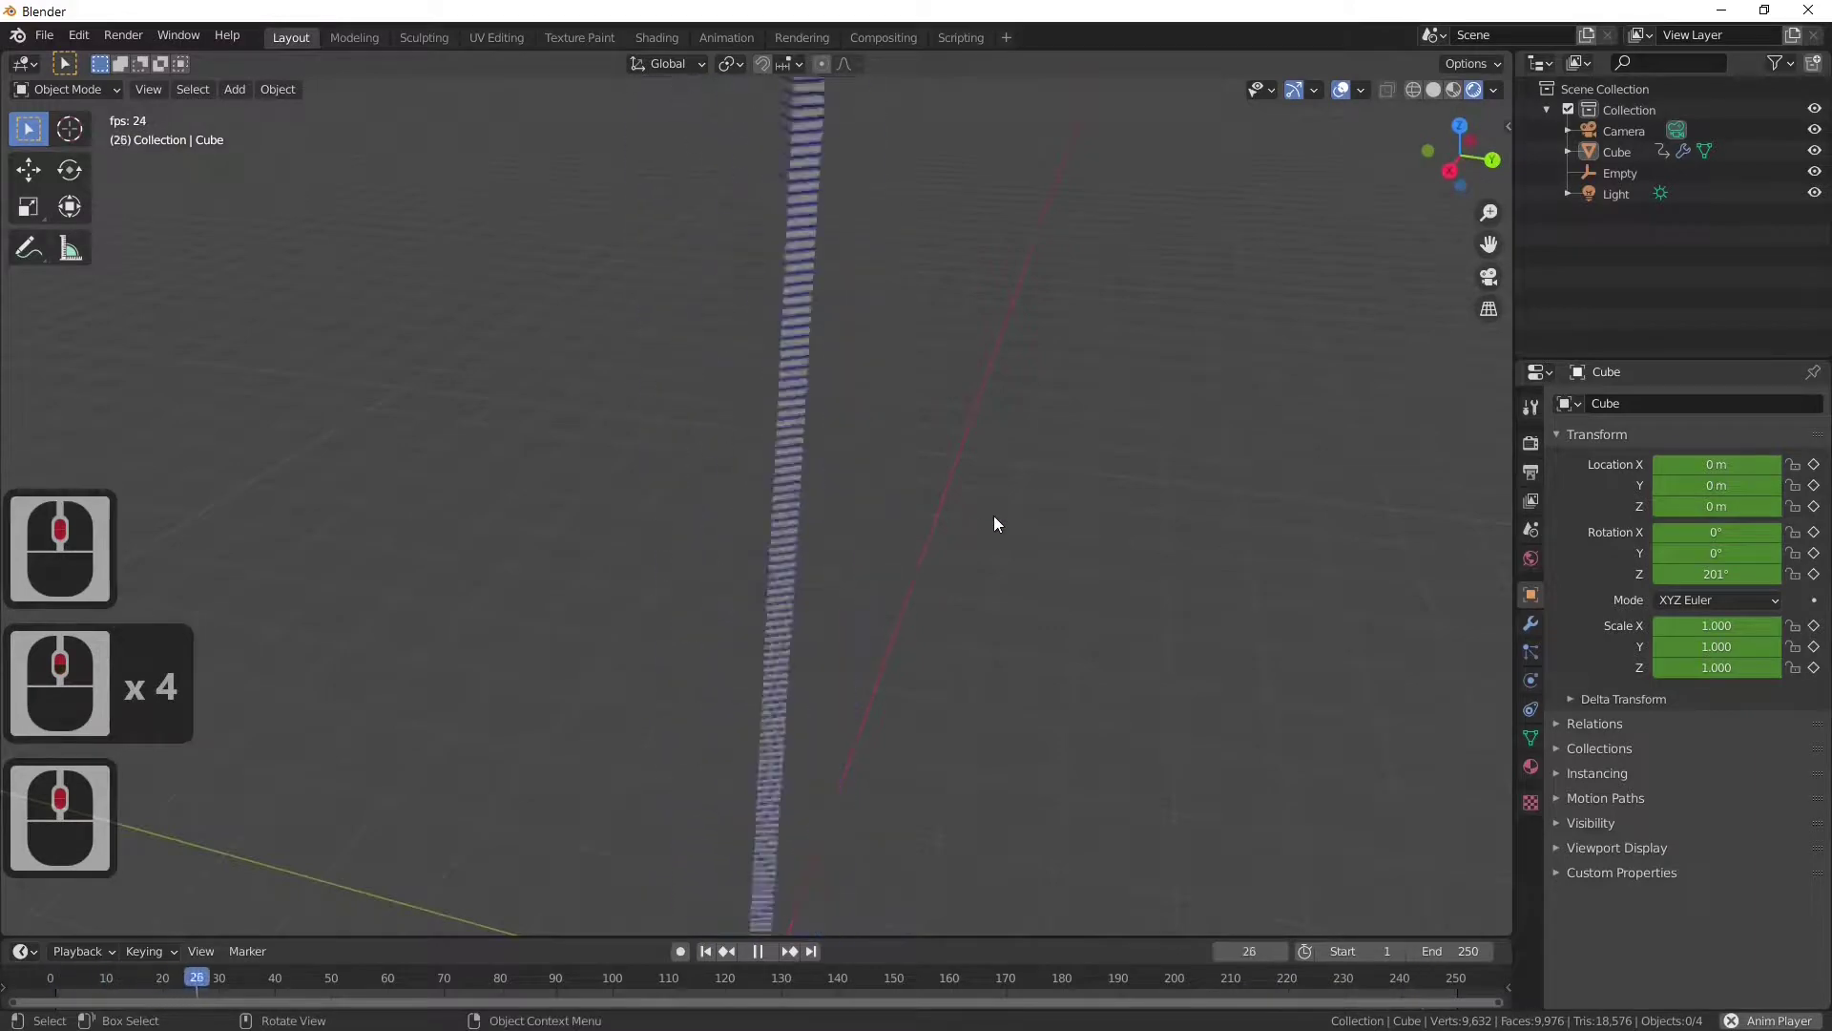
middle_click(999, 521)
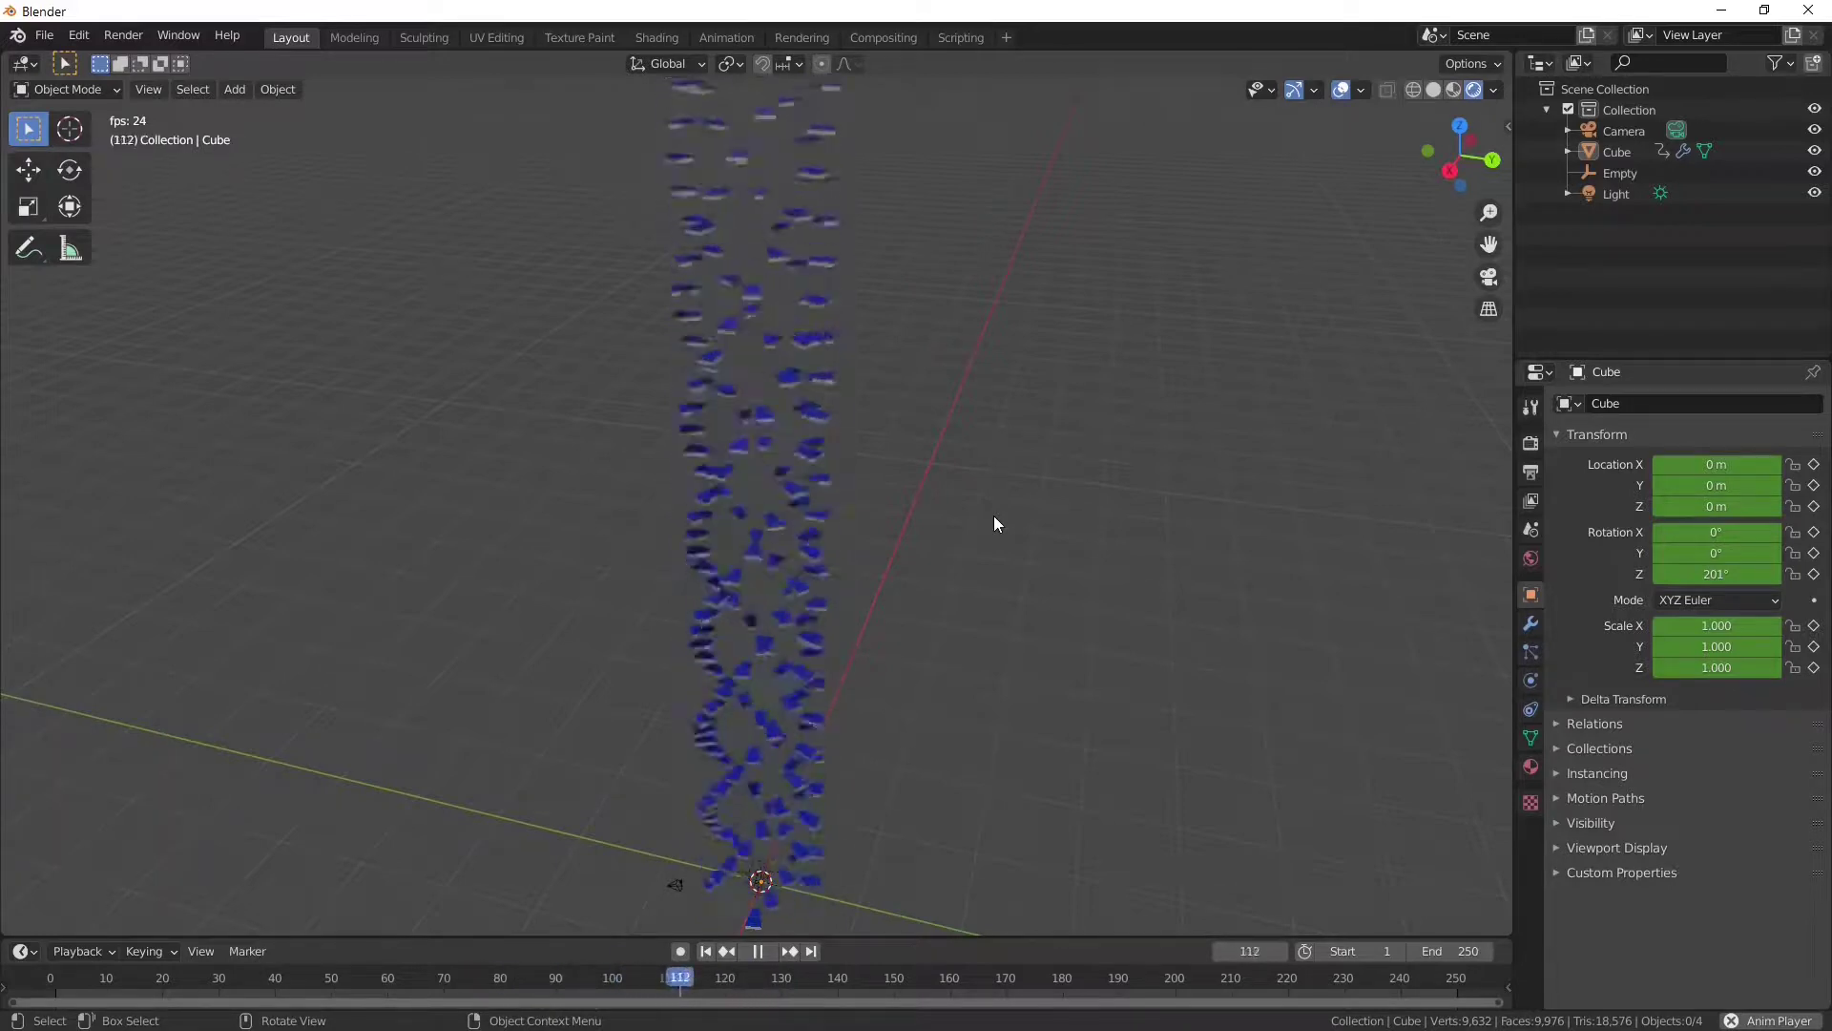
Step: Stop playback and step the timeline back to frame 1
key(space)
key(Left)
key(Left)
key(Left)
key(Left)
key(Left)
key(Left)
key(Left)
key(Left)
key(Left)
key(Left)
key(Left)
key(Left)
key(Left)
key(Left)
key(Left)
key(Left)
key(Left)
key(Left)
key(Left)
key(Left)
key(Left)
key(Left)
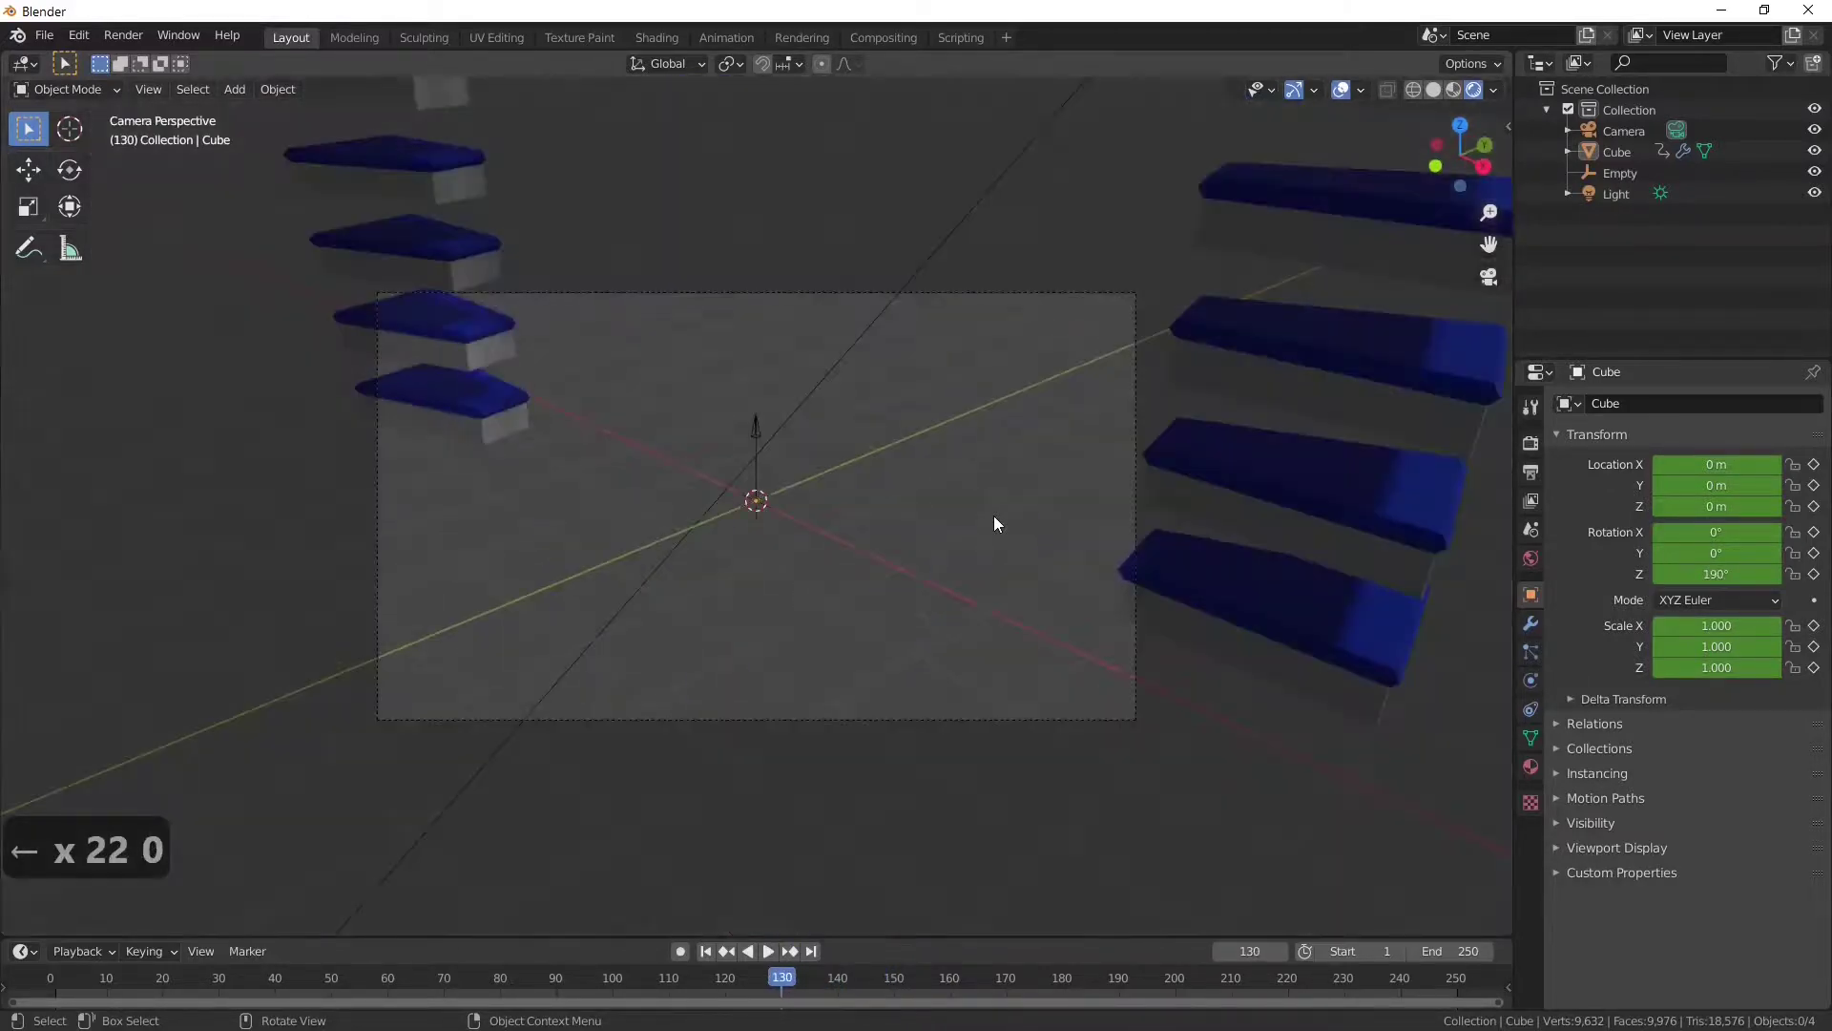
key(Down)
key(Down)
key(Down)
key(Down)
key(Down)
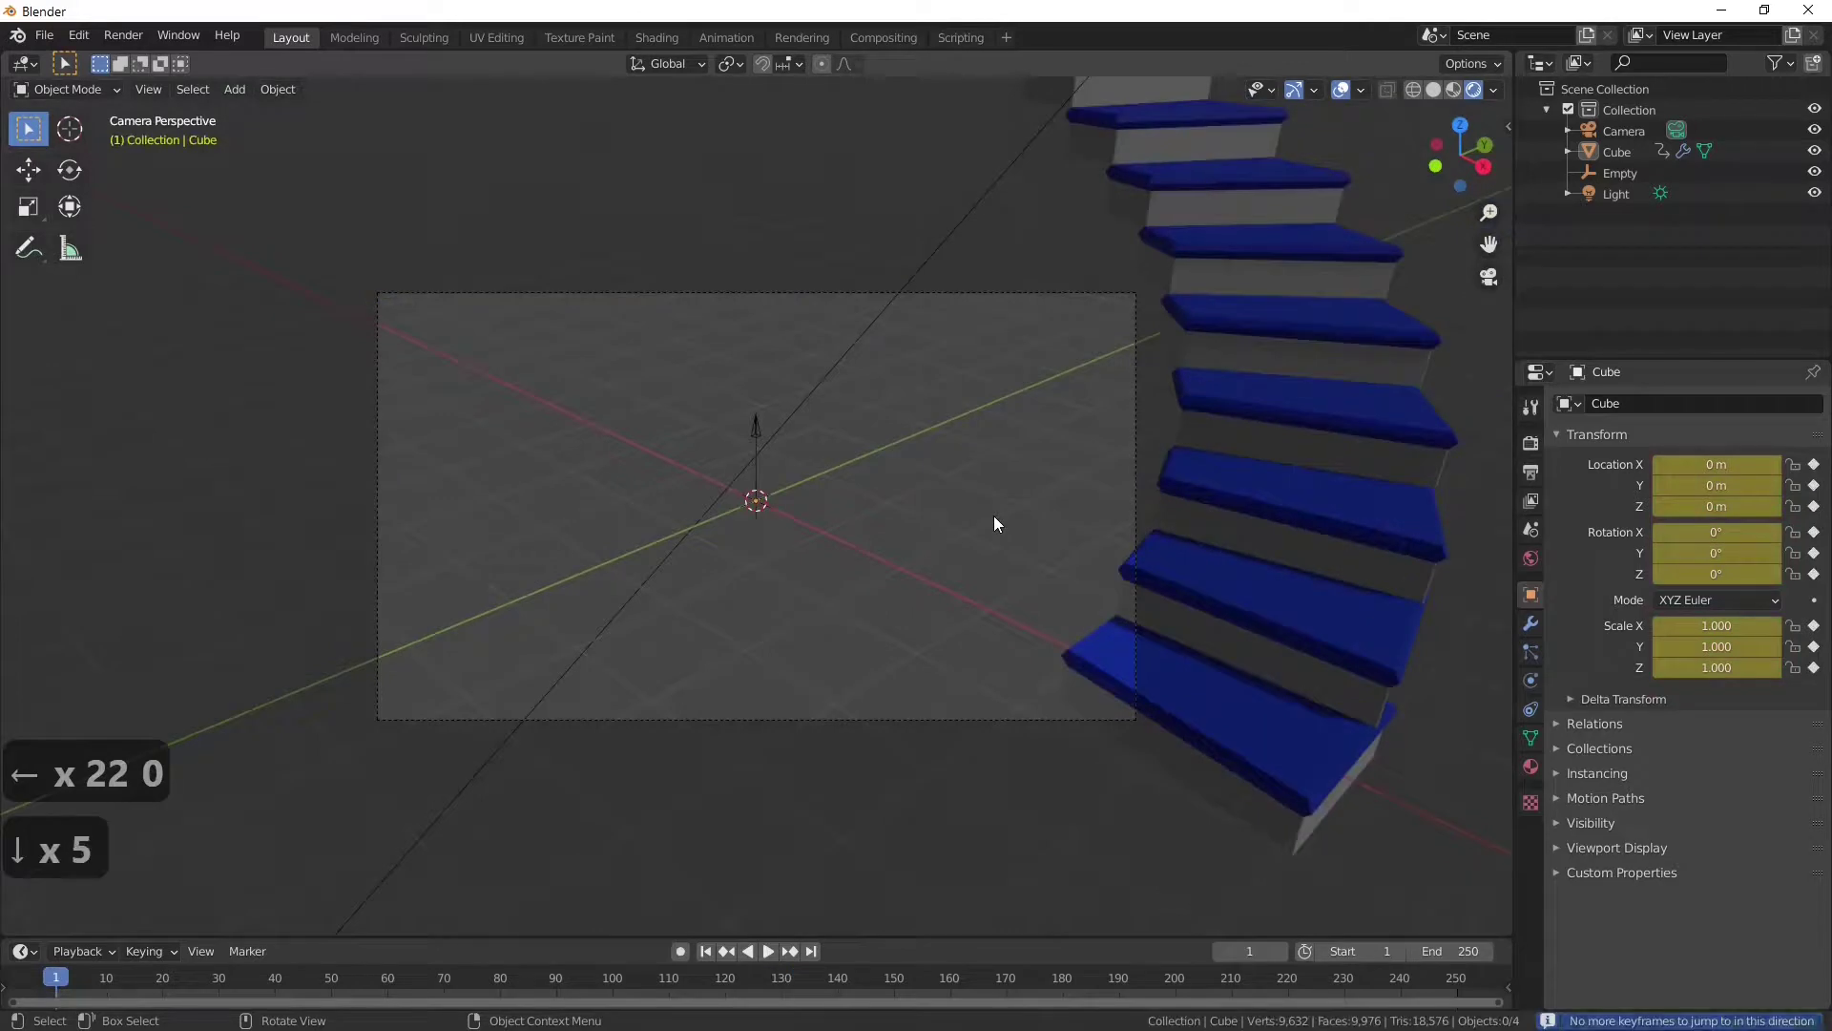
Step: Orbit out and show the rendered blue spiral staircase against a black background
middle_click(968, 514)
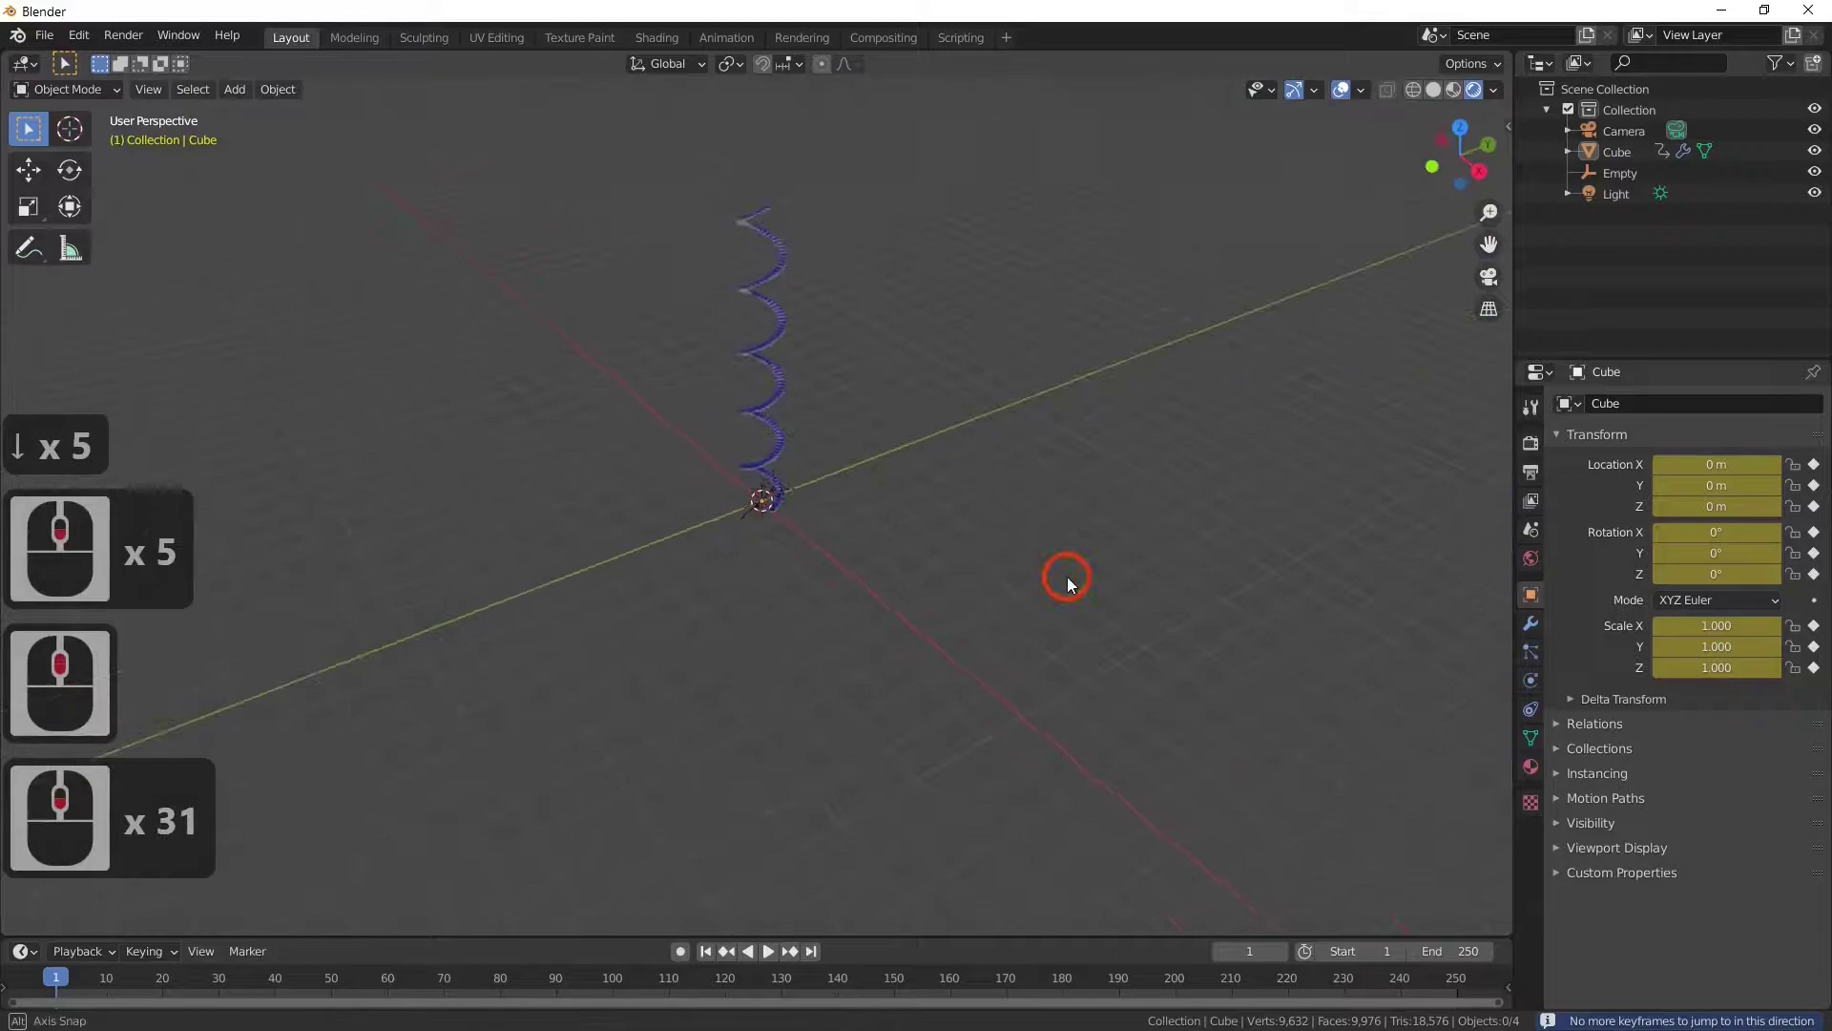
click(786, 519)
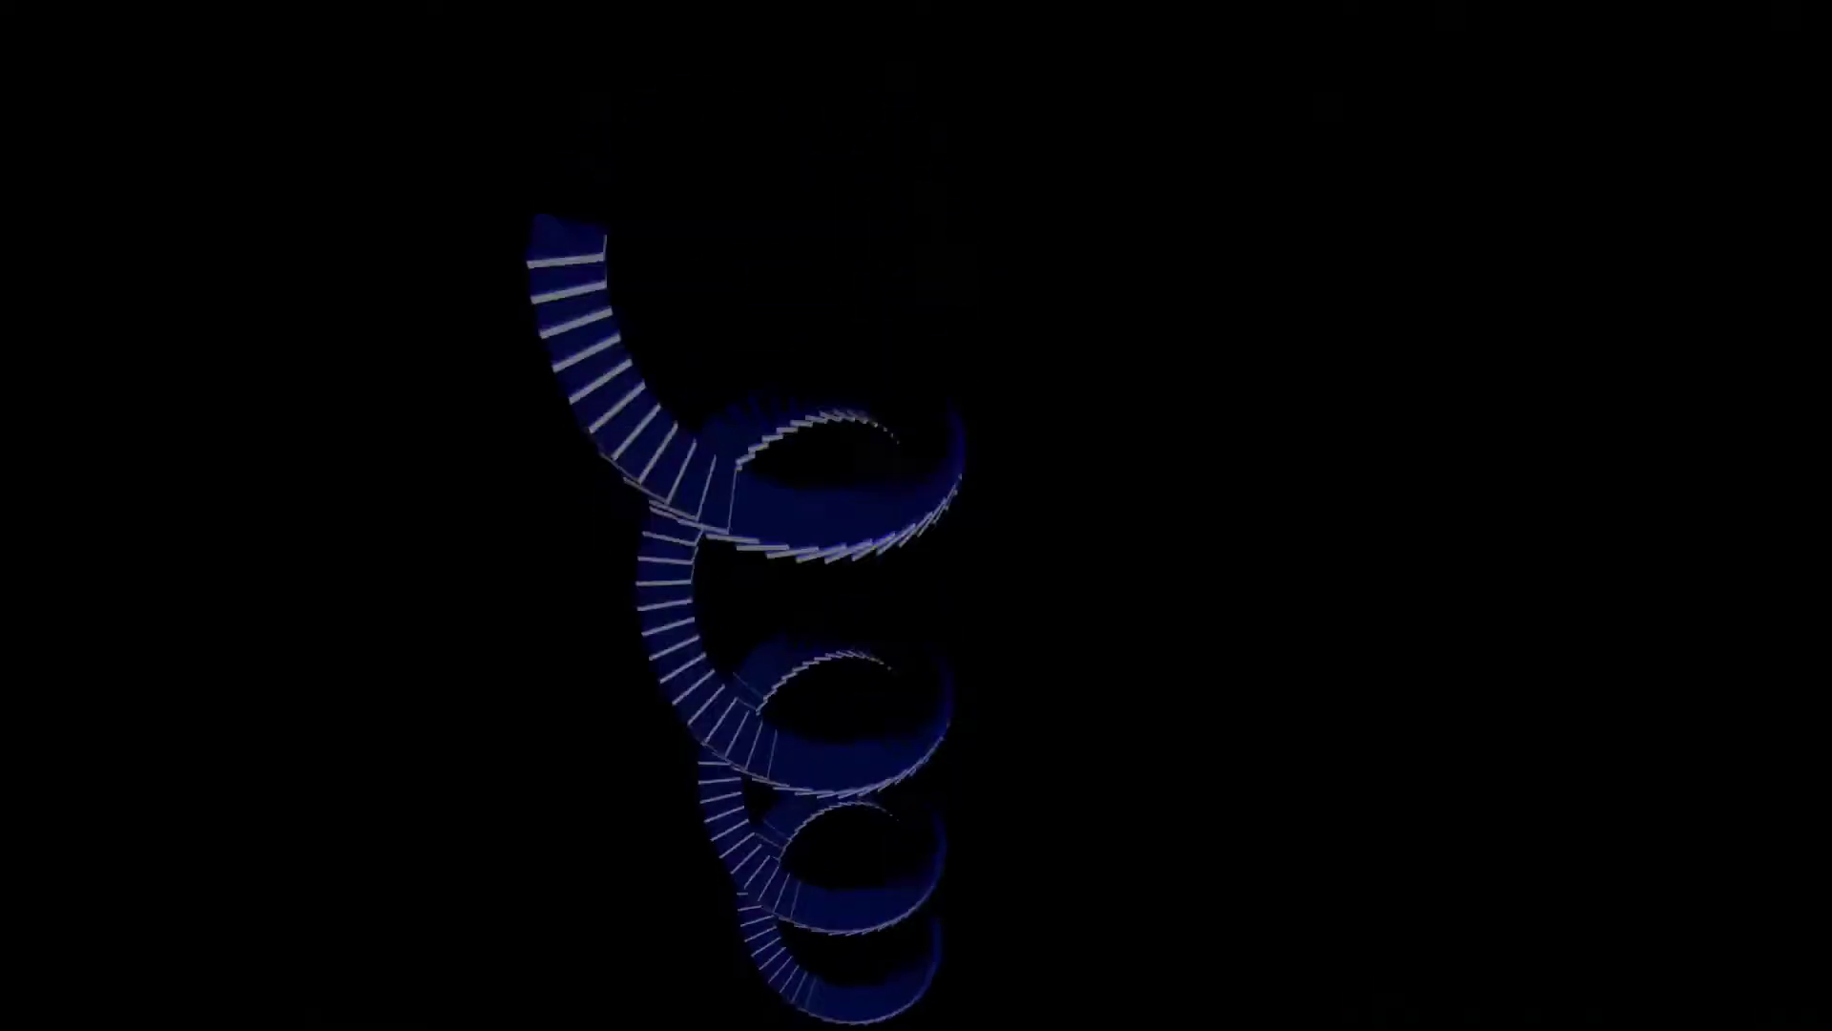